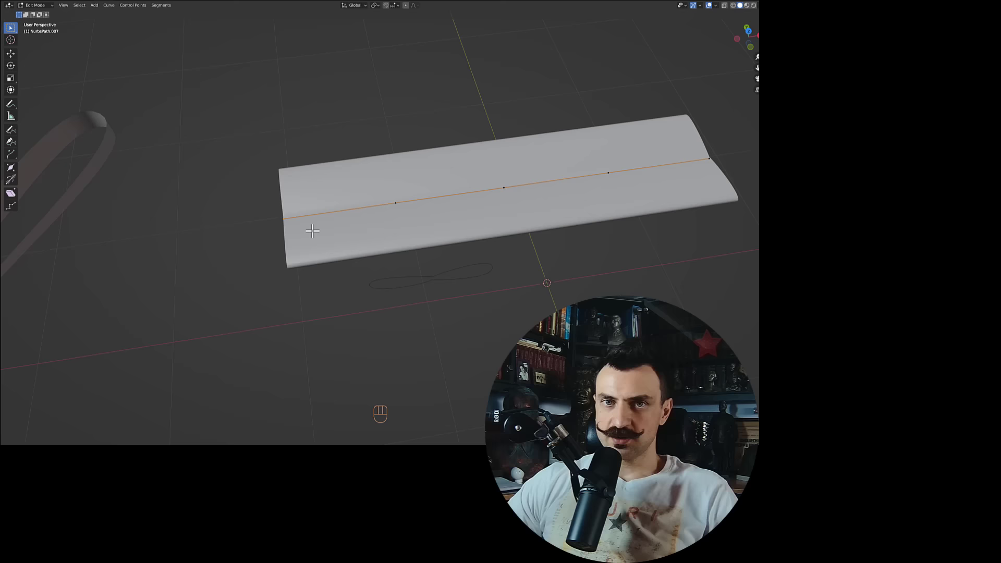
Taper the ribbon's end control point into a pointed leaf tip.
key("alt+s")
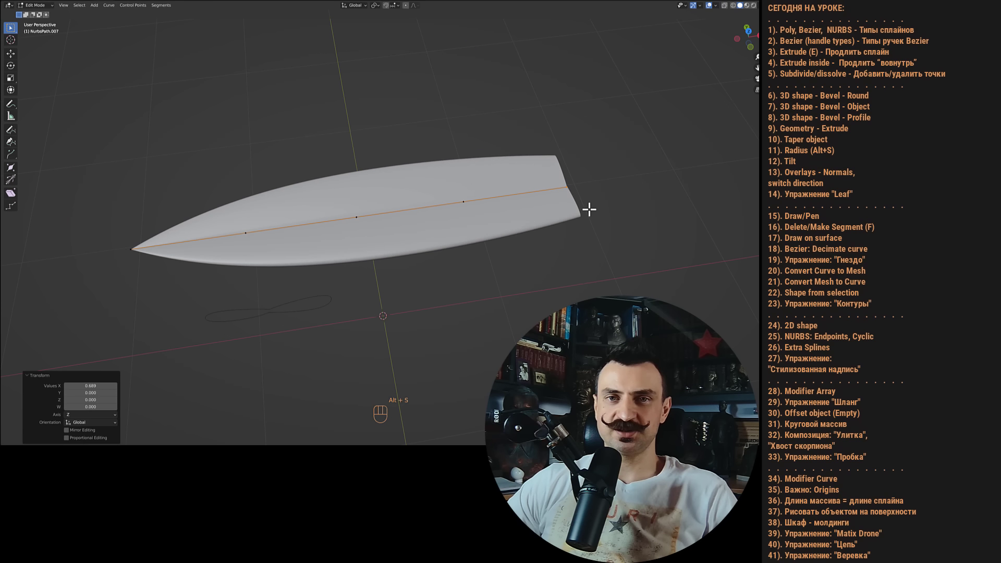
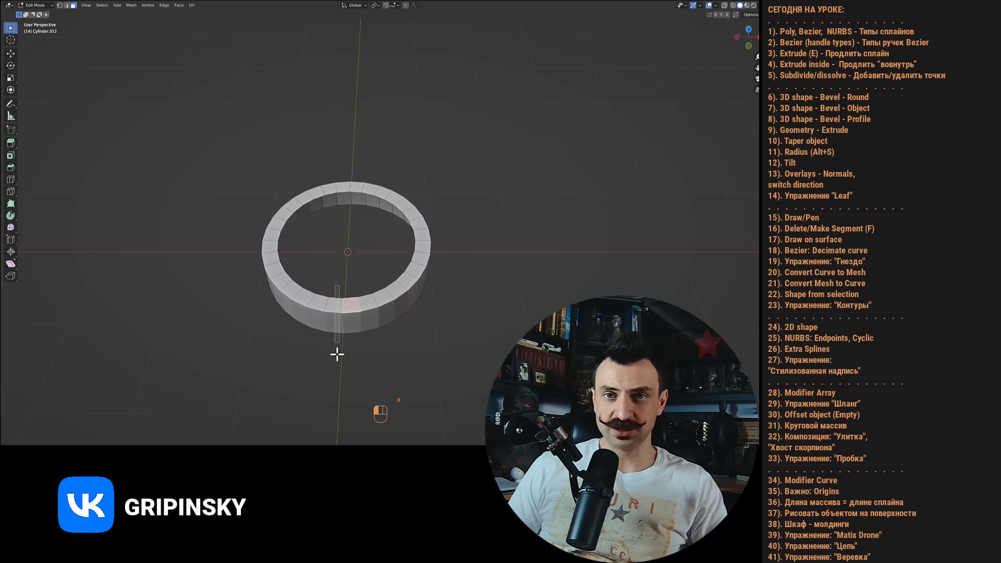
Adjust the ring cylinder mesh in Edit Mode with quick selection and rotate commands.
key("ctrl+i")
key("x")
key("r")
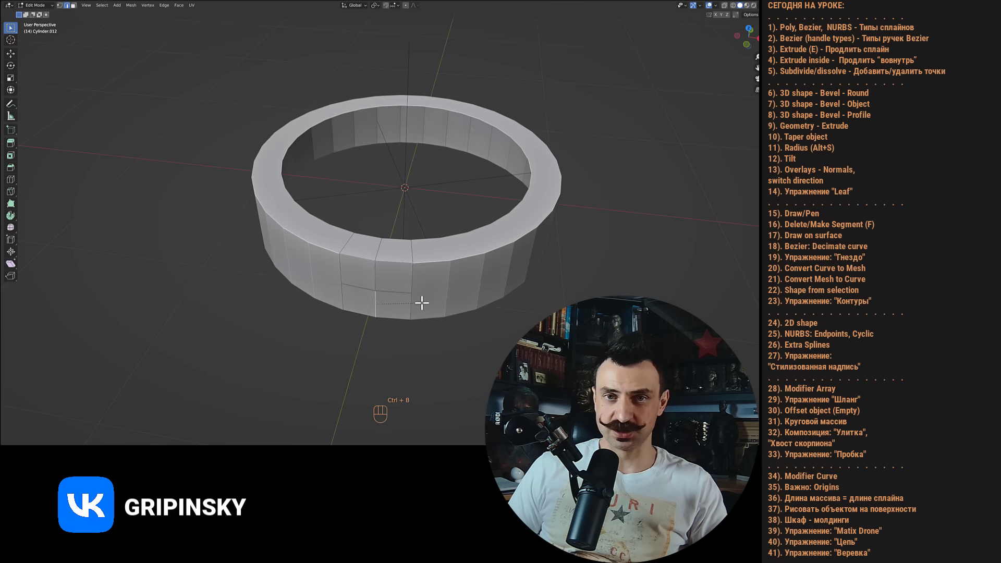
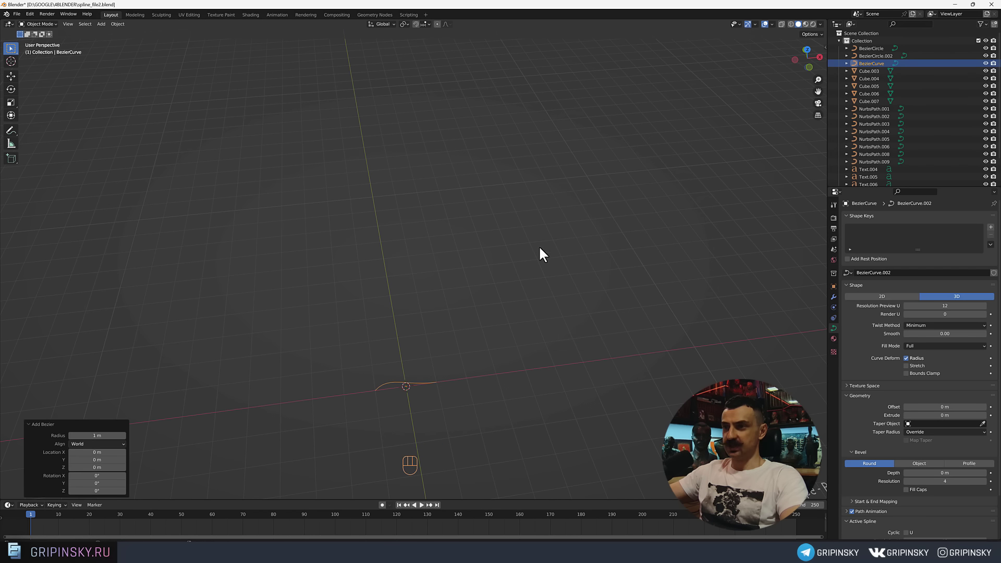
Begin a new curve stroke from the origin and place its first points.
left_click_drag(499, 284, 493, 318)
left_click_drag(473, 368, 488, 290)
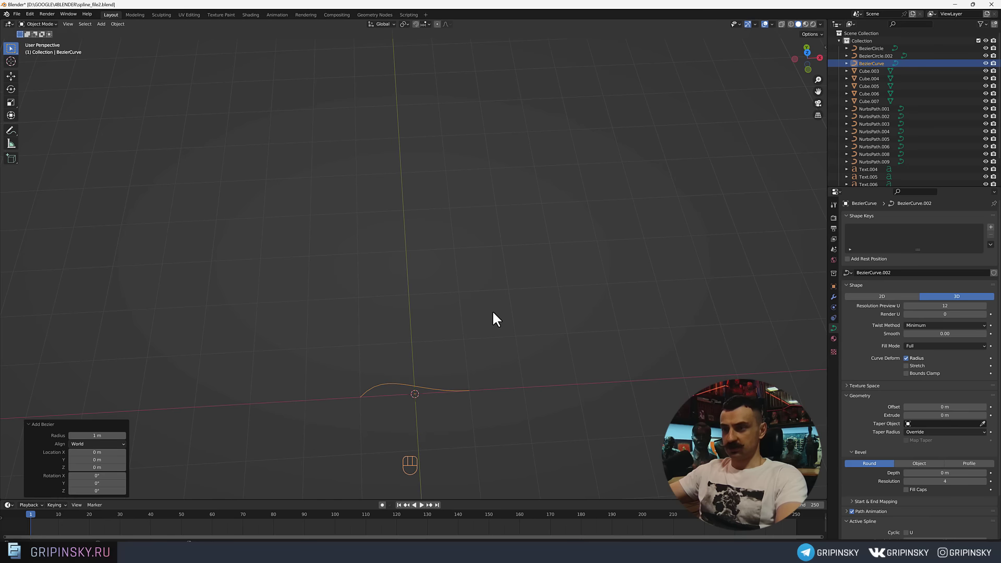
key("Tab")
left_click_drag(506, 366, 508, 290)
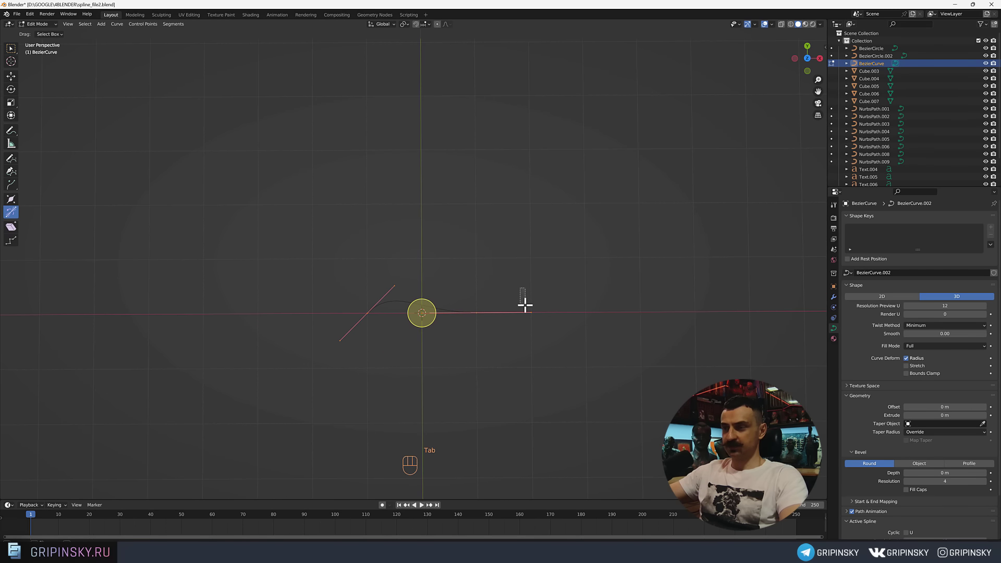
left_click(482, 330)
Move the curve points from top view to bend the path into a wavy S-like profile.
key("g")
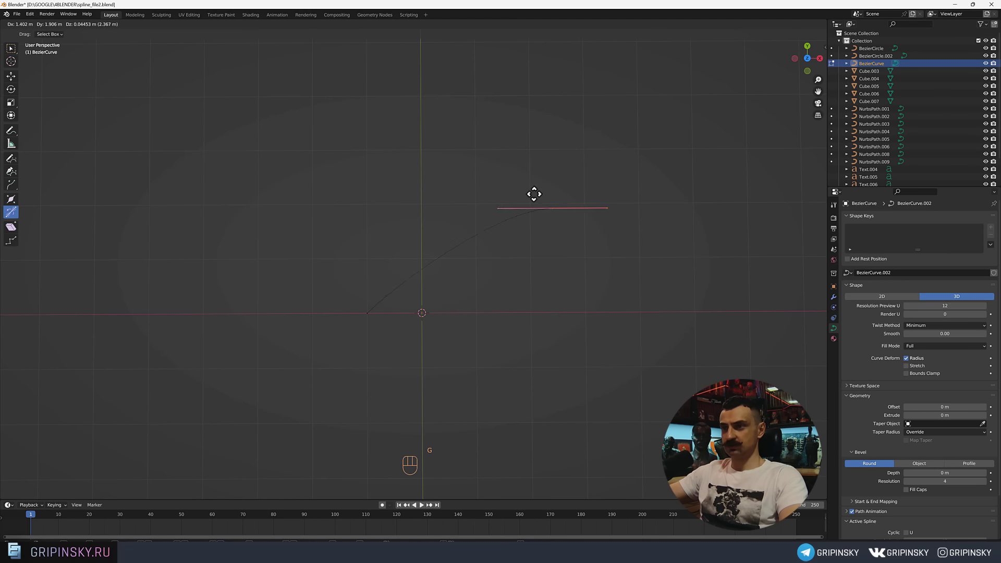
middle_click(519, 289)
key("KP_7")
middle_click(515, 273)
left_click(451, 236)
key("g")
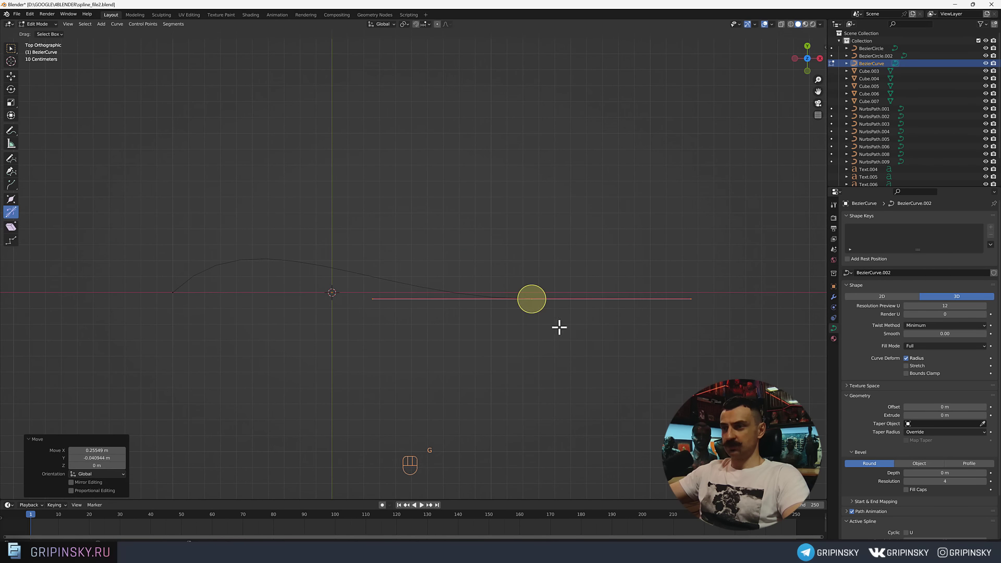
key("g")
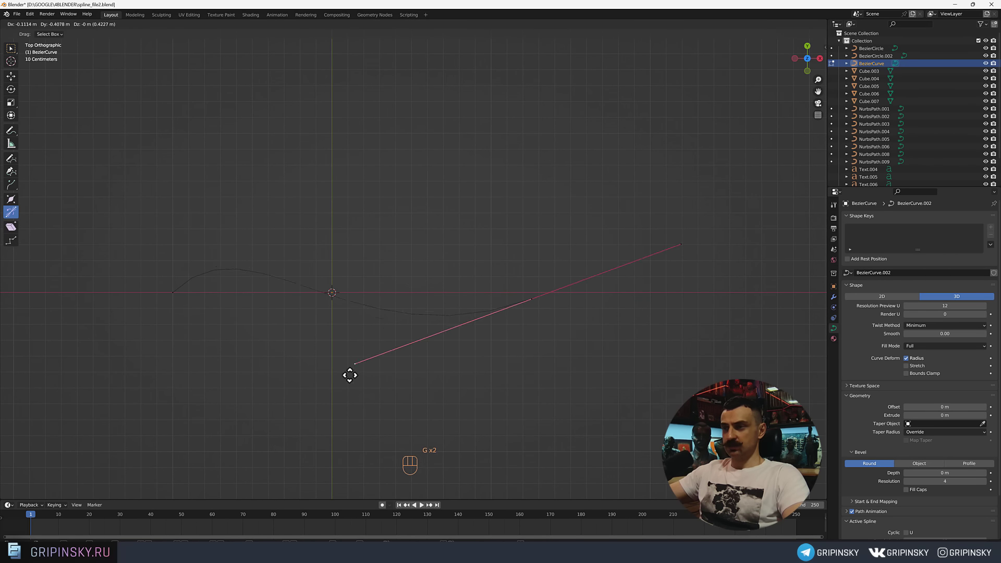
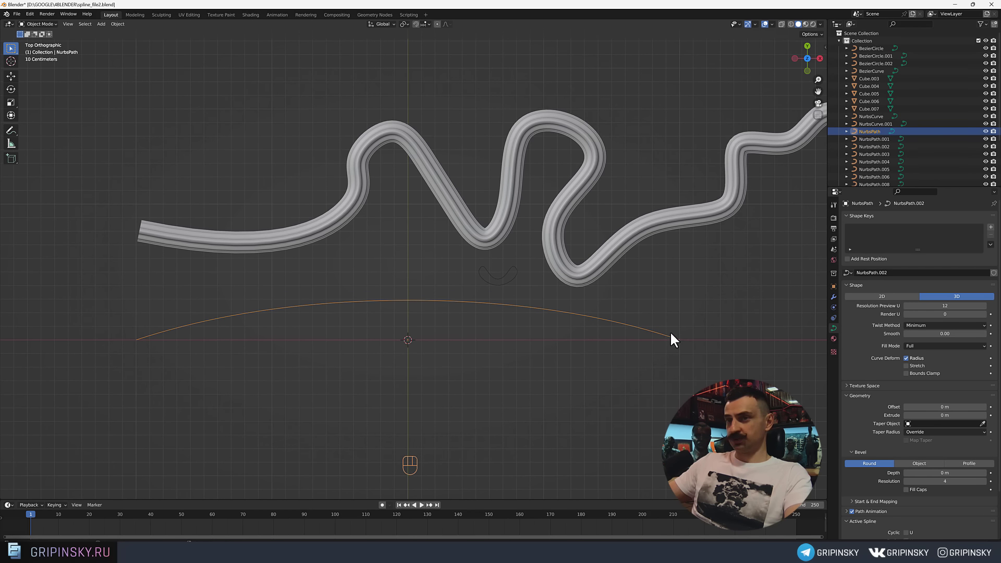
Pan along the tapered wavy tube to inspect its thinning left end.
left_click_drag(647, 339, 663, 326)
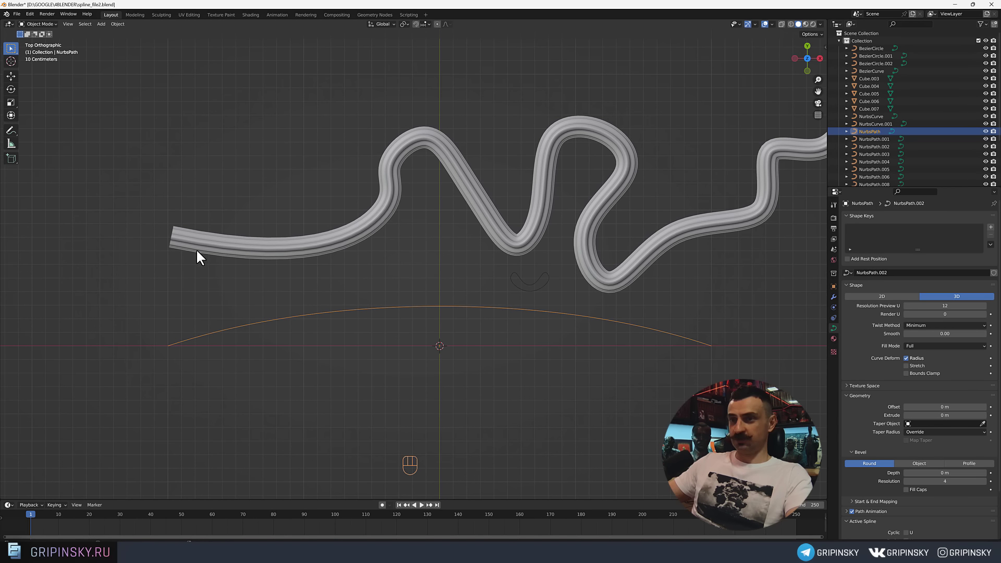
left_click_drag(487, 175, 328, 238)
middle_click(513, 237)
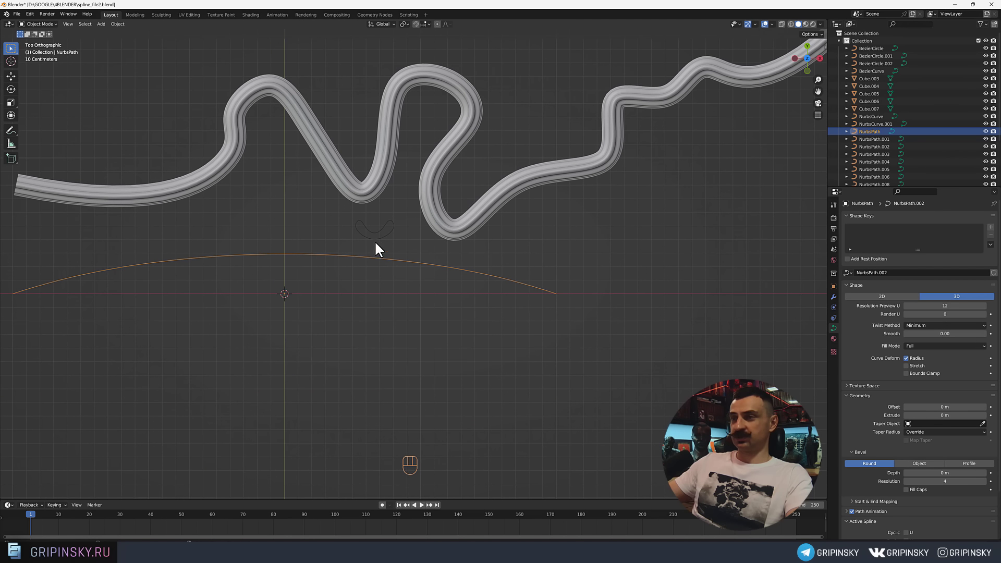
middle_click(580, 255)
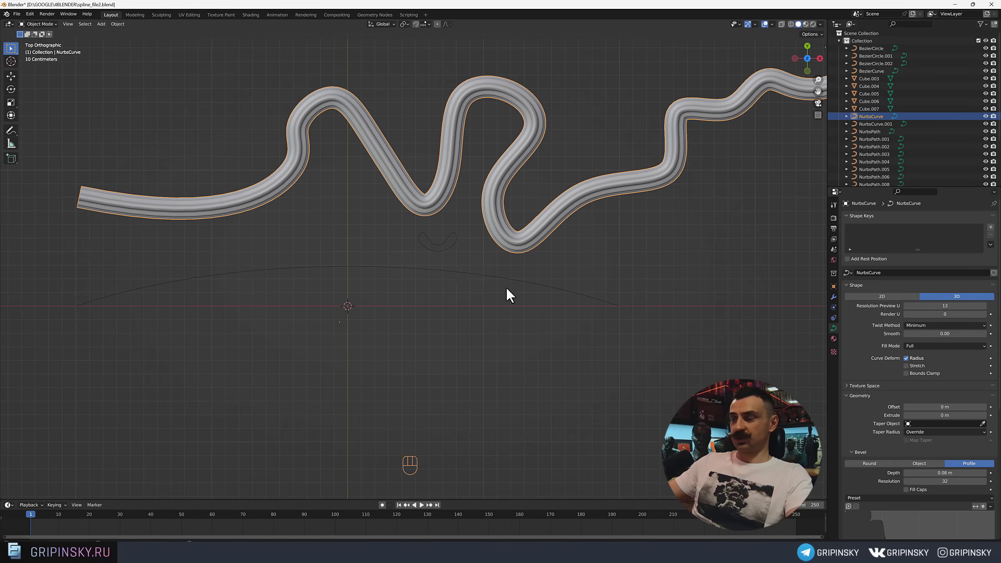
left_click_drag(624, 287, 600, 315)
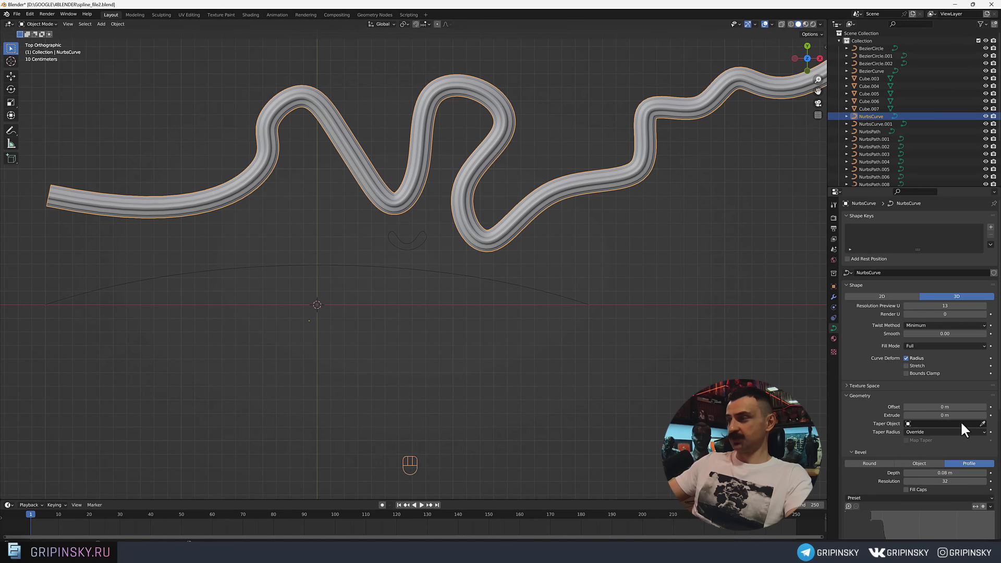
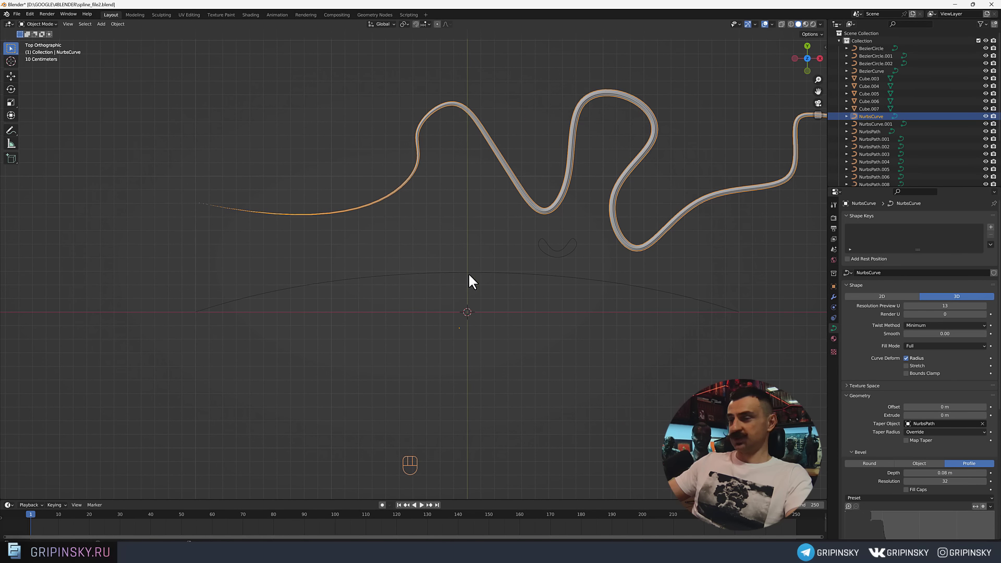
middle_click(690, 314)
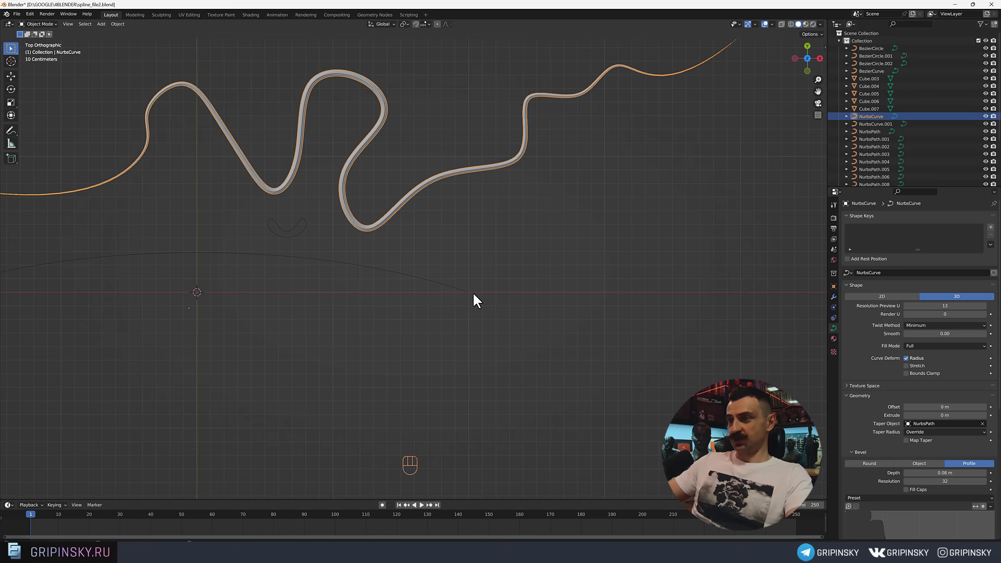
left_click_drag(433, 350, 534, 334)
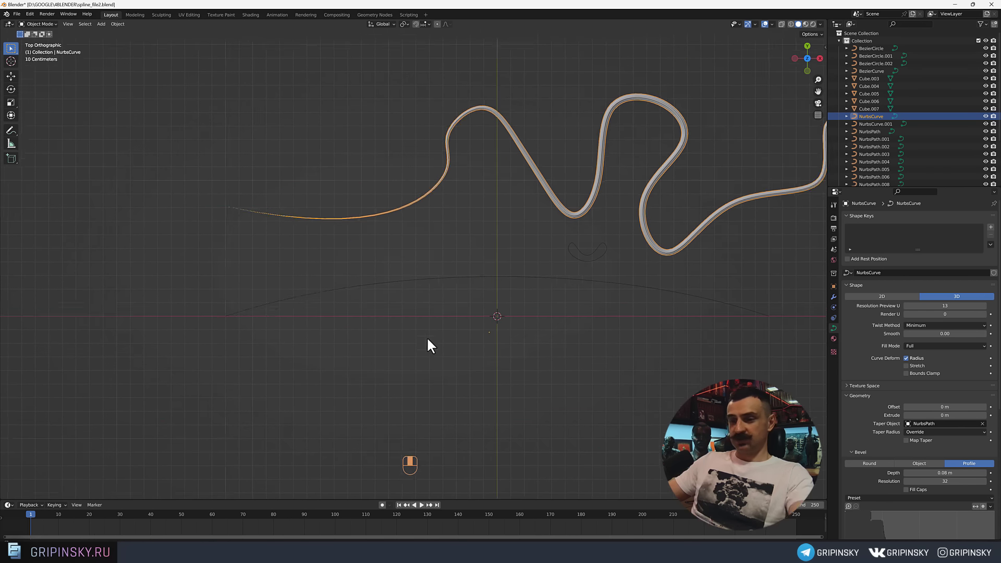
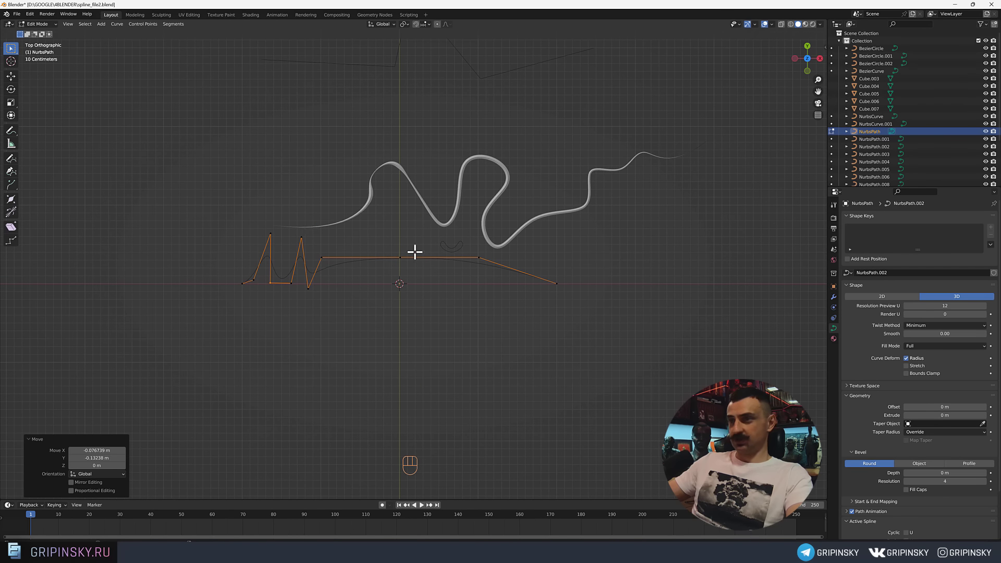
Reposition the taper path's points into sharp peaks and return to Object Mode.
left_click_drag(522, 238, 531, 249)
key("Tab")
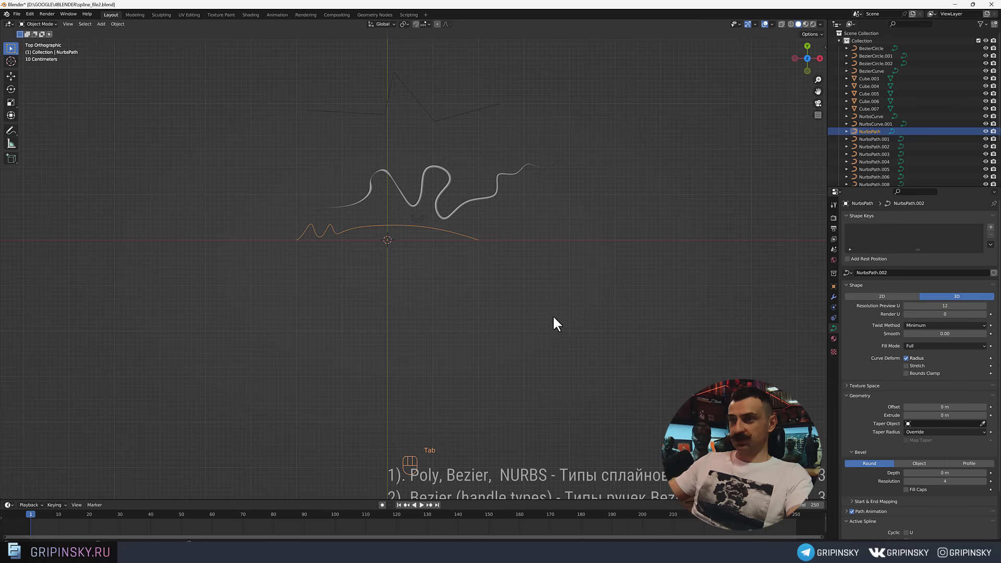
left_click_drag(521, 223, 507, 378)
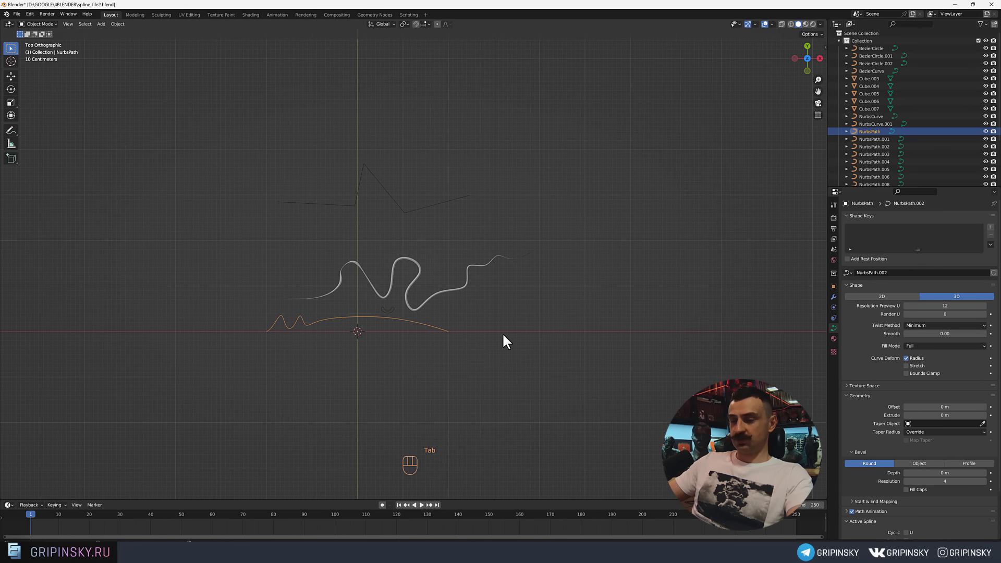
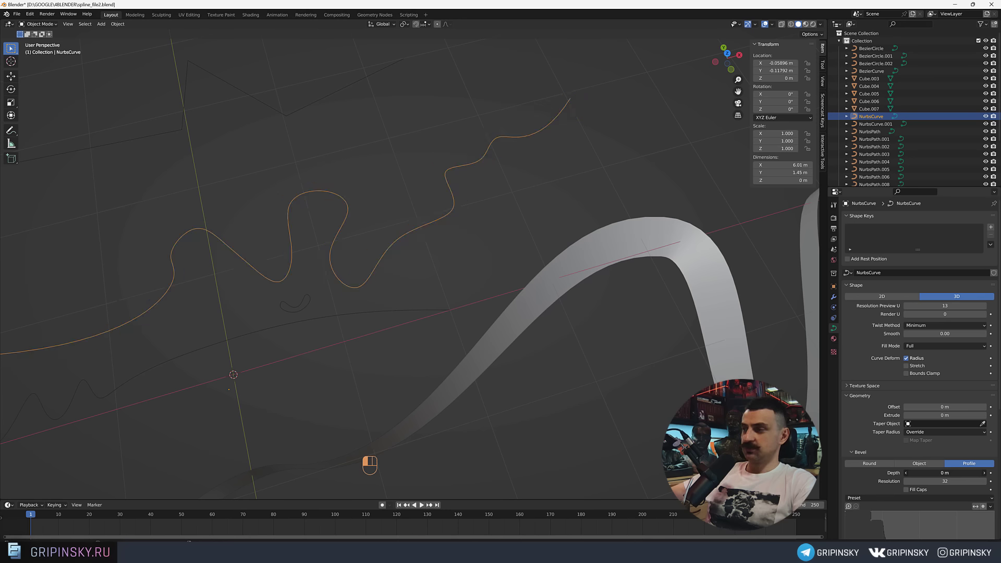
Orbit around the bare wavy curve before editing its control points.
left_click_drag(467, 234, 497, 246)
left_click_drag(491, 245, 490, 247)
left_click_drag(498, 231, 496, 258)
left_click_drag(496, 249, 516, 241)
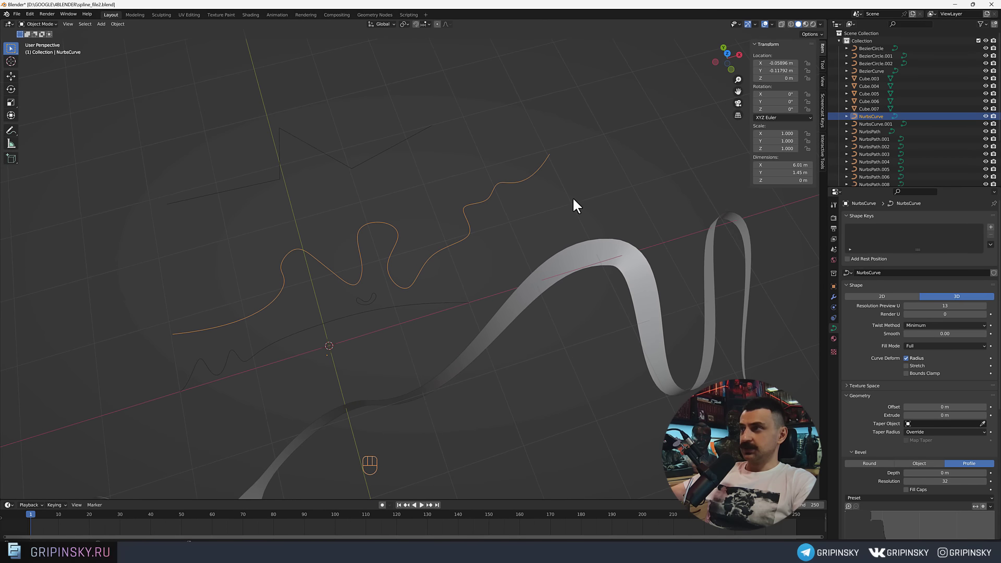
middle_click(539, 181)
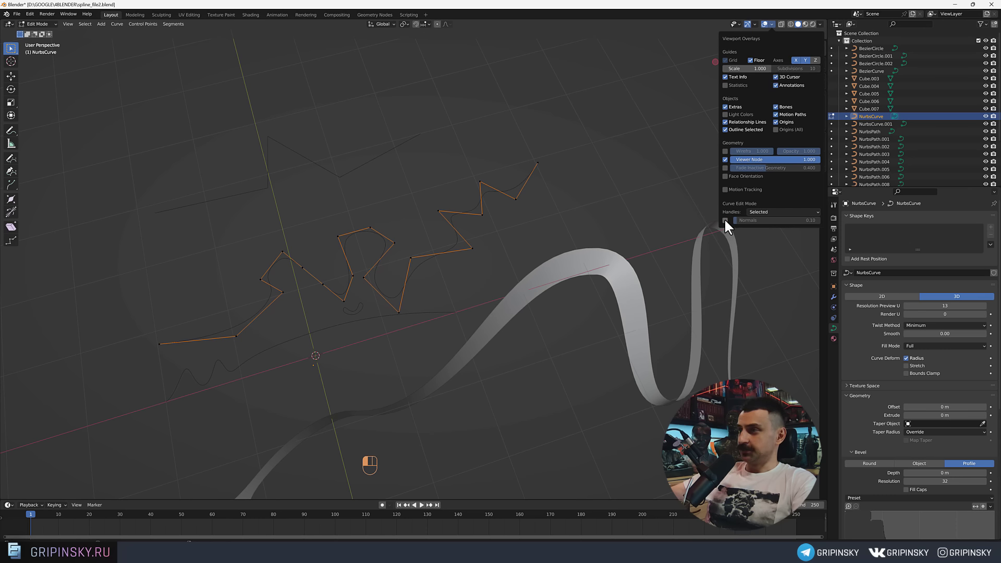
Inspect the curve's normals while raising a control point's radius to about 2.9.
middle_click(484, 280)
middle_click(455, 276)
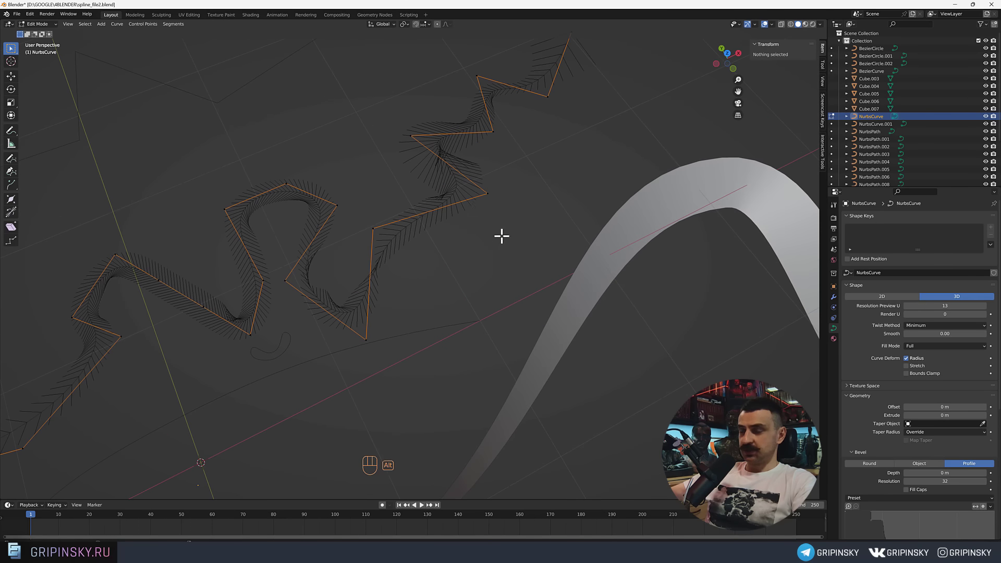
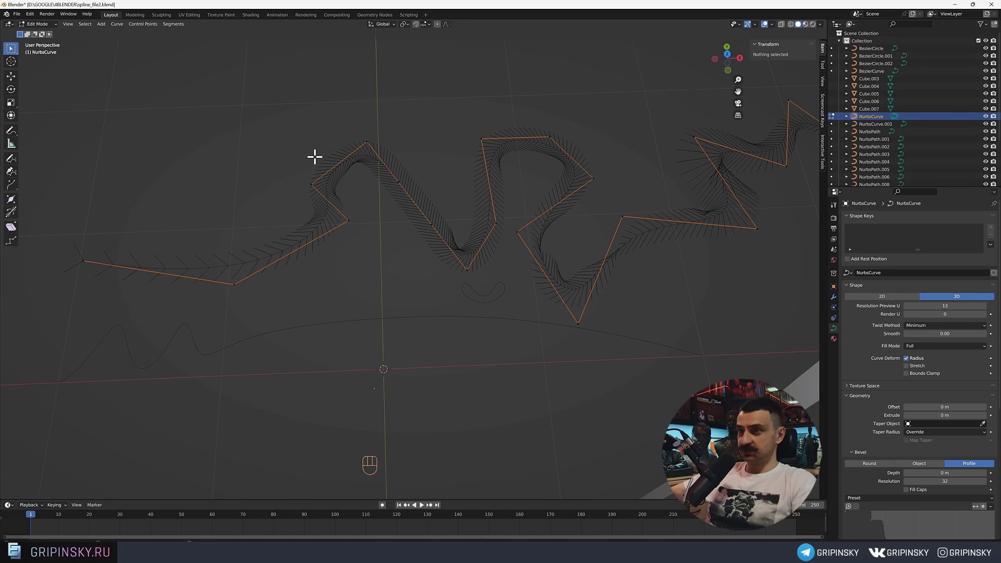
middle_click(569, 257)
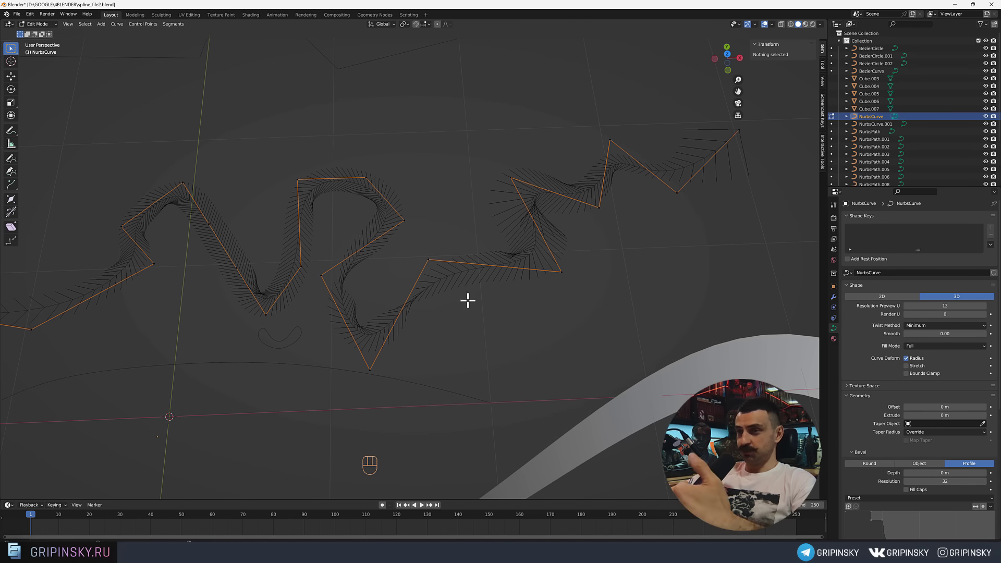
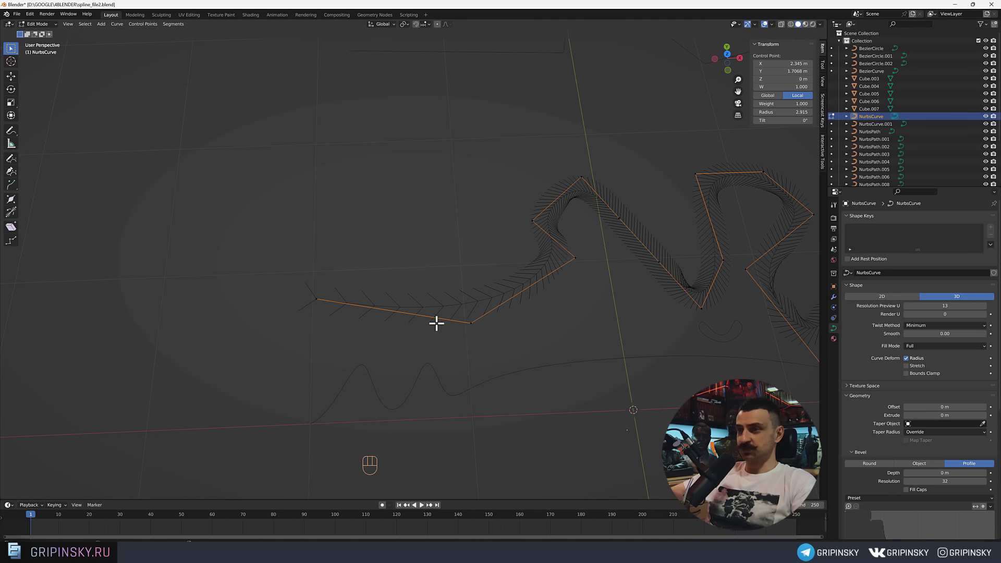
middle_click(532, 309)
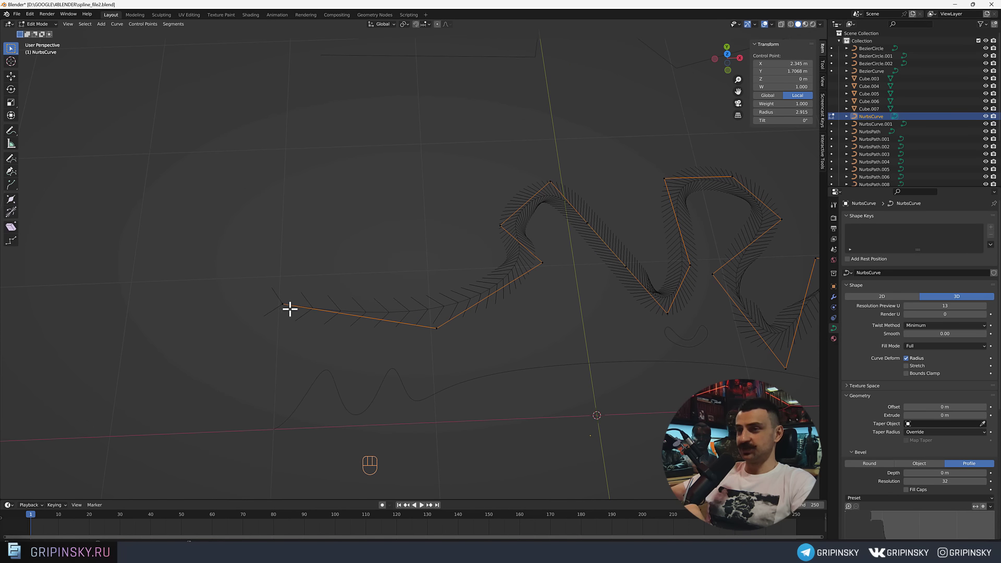
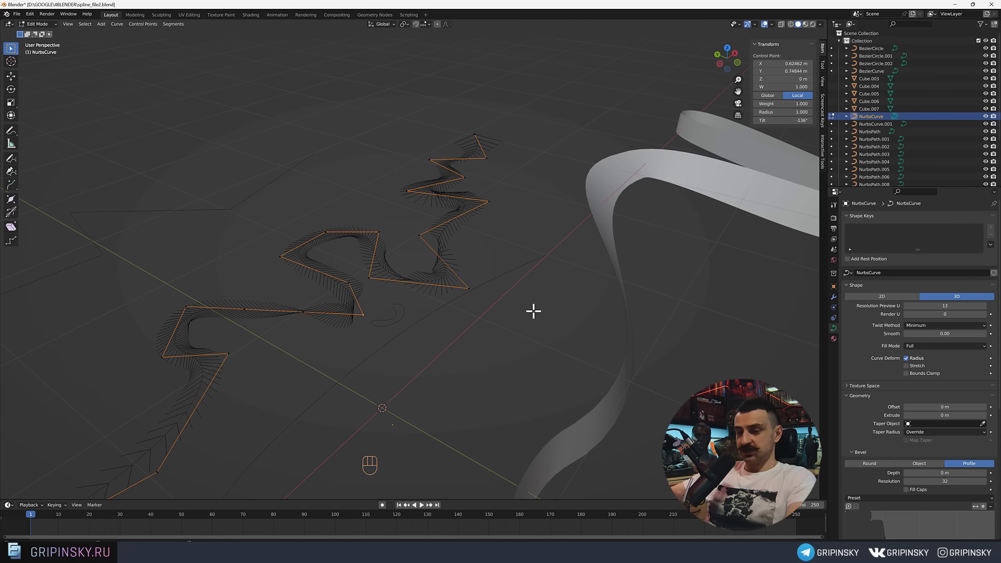
Shrink/Fatten the selected control point's radius to about 2.5.
key("alt+s")
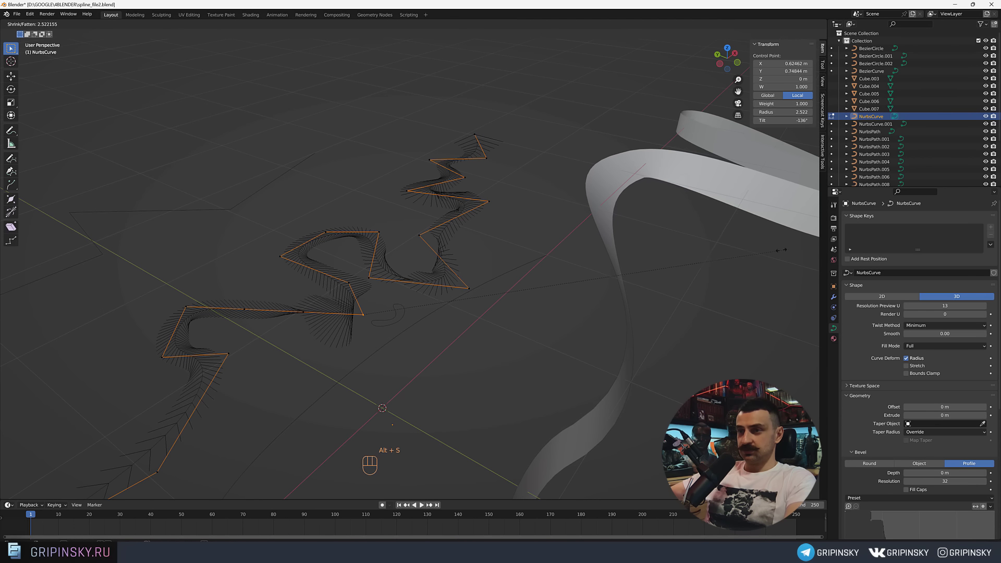
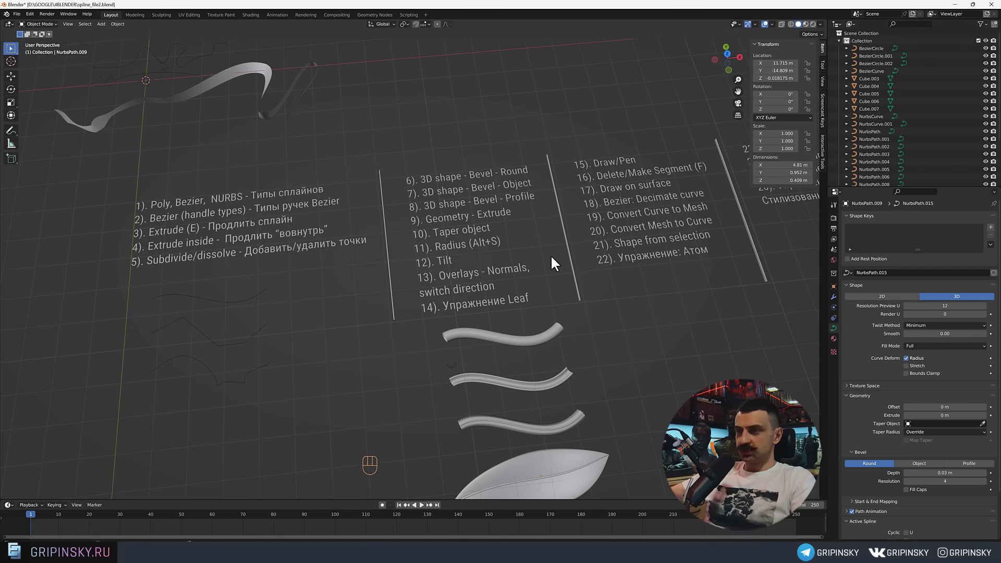
Pan across the lesson topic notes to the middle column.
left_click_drag(571, 294, 563, 263)
middle_click(562, 268)
left_click_drag(344, 309, 418, 301)
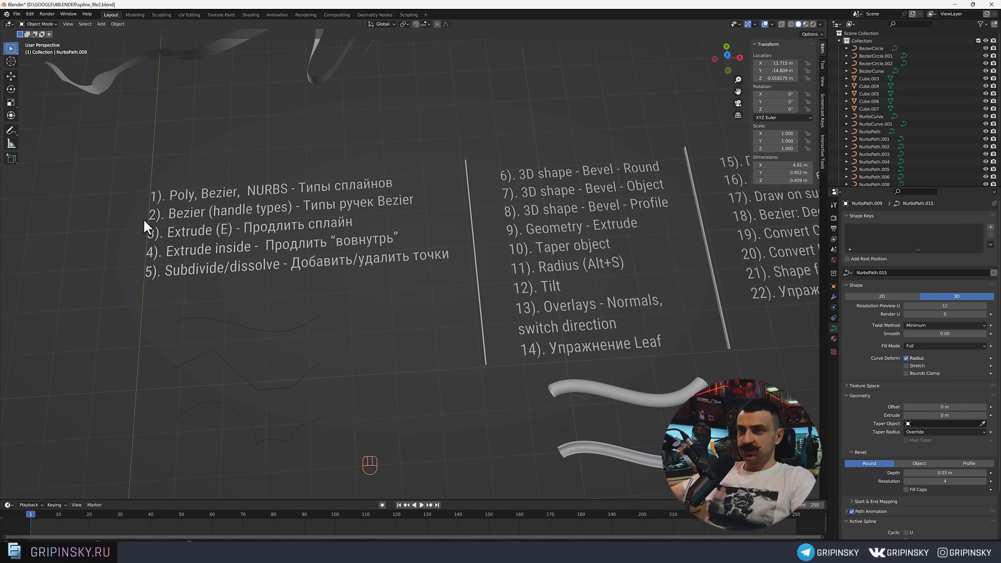
left_click_drag(508, 258, 518, 261)
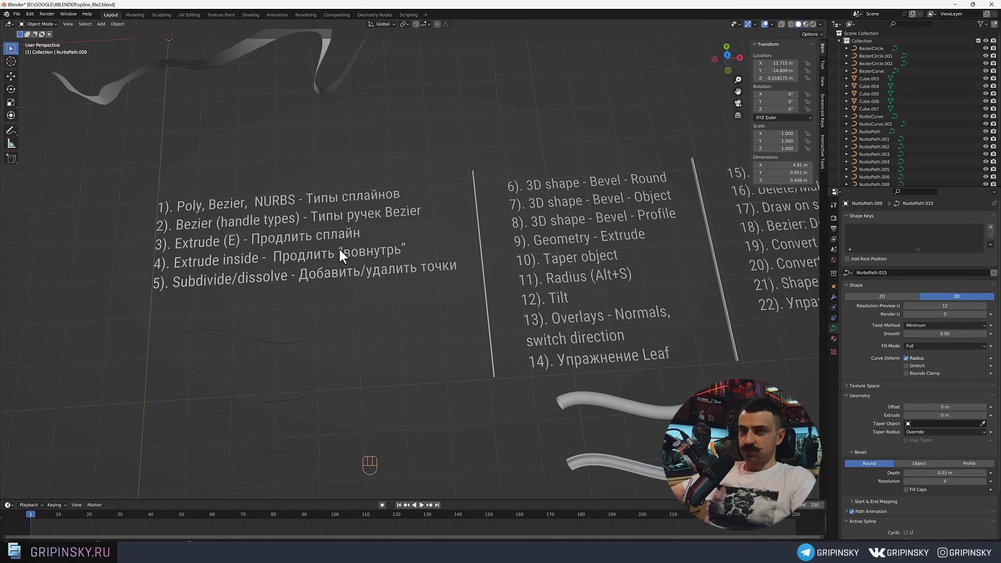
left_click_drag(601, 234, 514, 237)
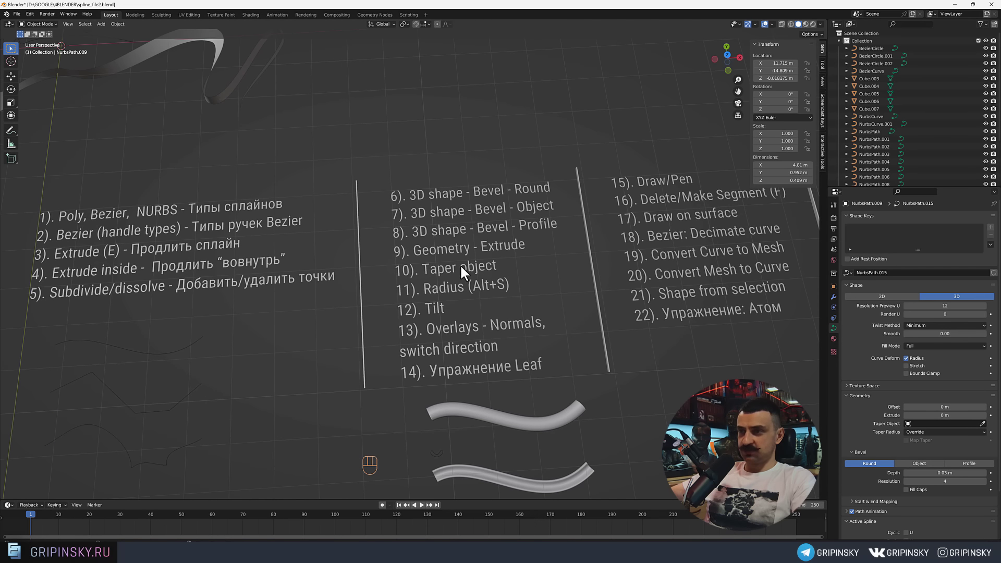
Move past the curved tube examples to an empty area of the scene.
left_click_drag(600, 391, 578, 255)
left_click_drag(614, 397, 624, 378)
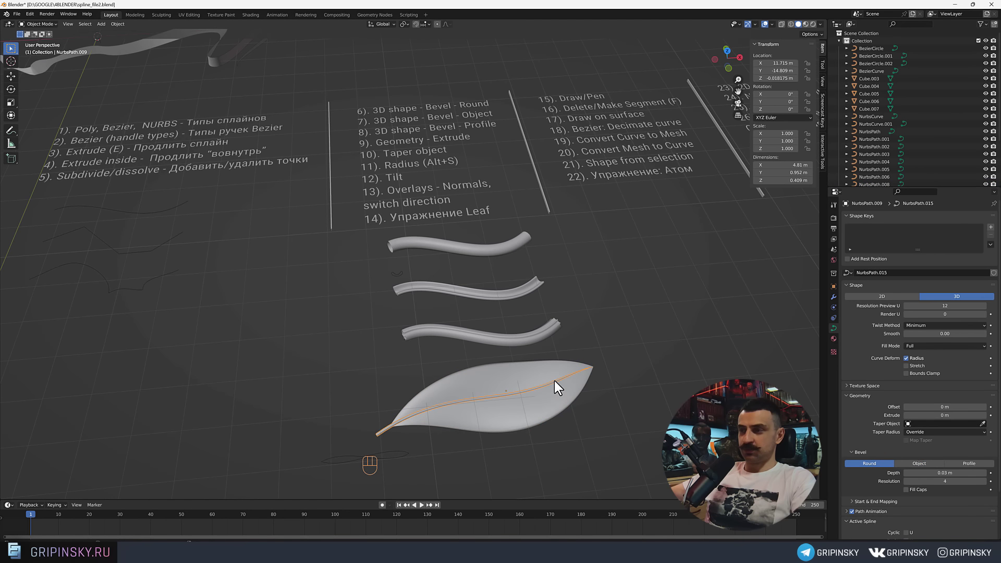
middle_click(560, 390)
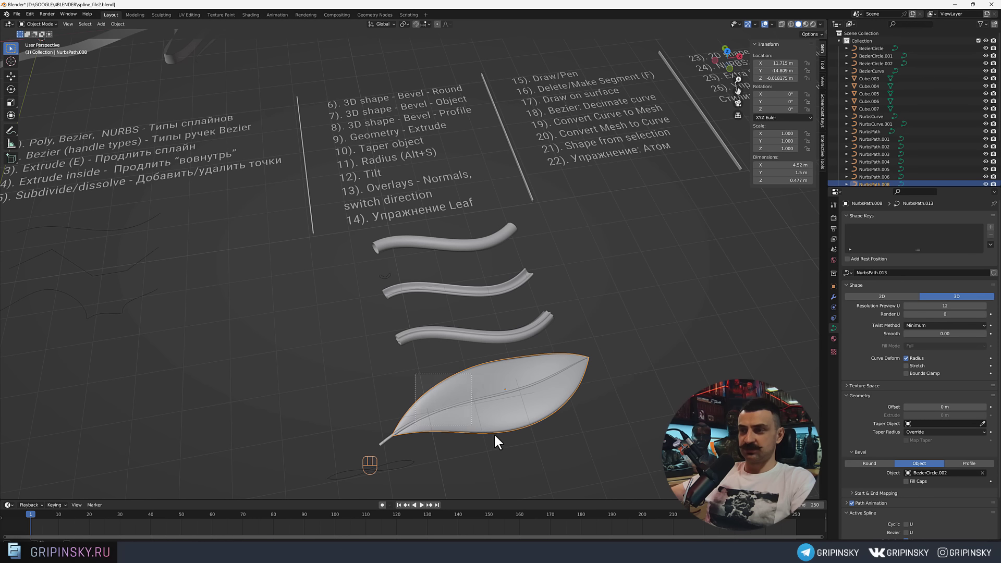
left_click_drag(532, 427, 558, 419)
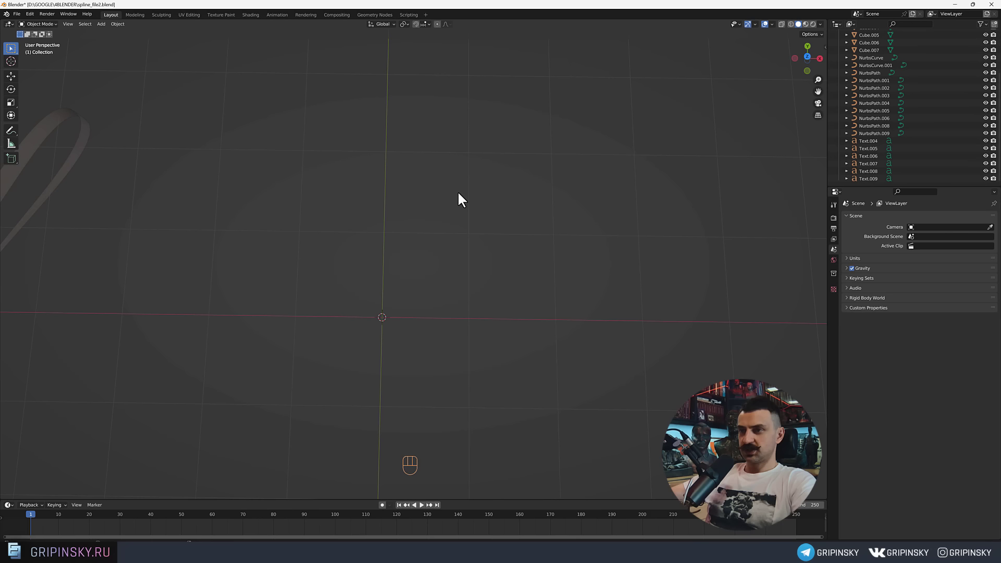
Add a straight path curve lifted on Z and a small Bezier circle.
key("shift+a")
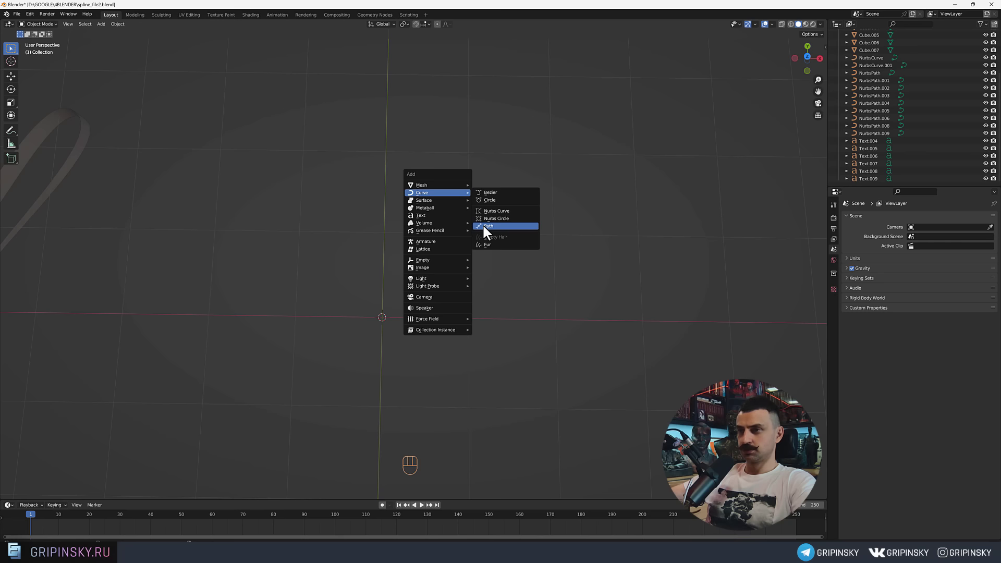
key("g")
key("shift+z")
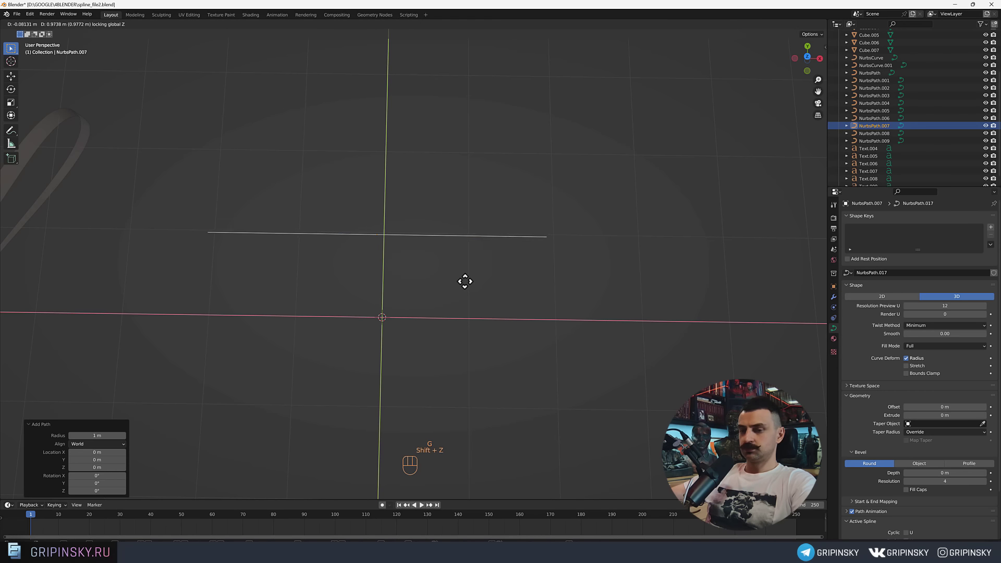
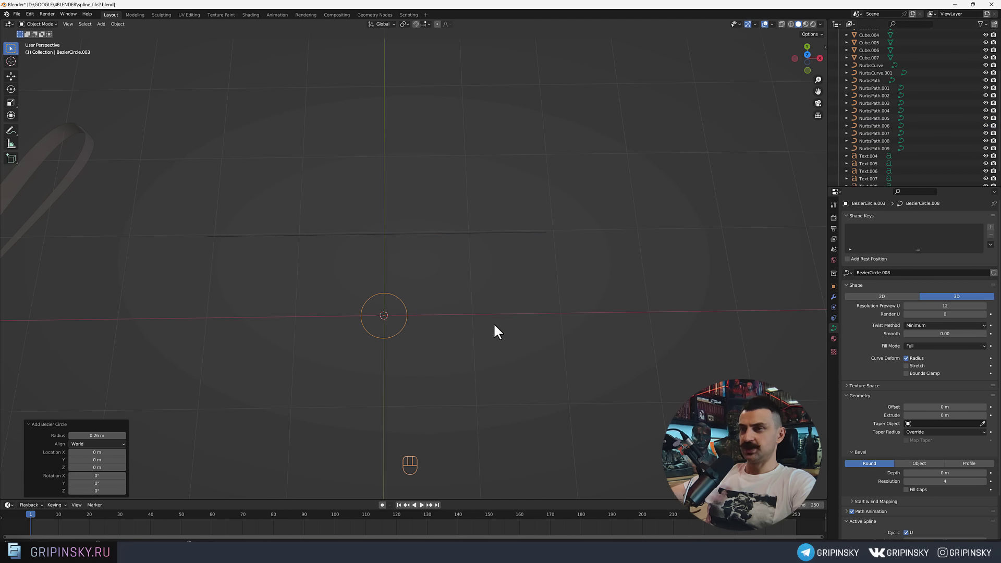
key("g")
key("shift+z")
left_click_drag(407, 306, 406, 284)
Set the path's bevel to Object using the circle, forming a cylindrical tube.
left_click(383, 265)
middle_click(445, 285)
left_click_drag(532, 273, 435, 341)
left_click_drag(535, 282, 446, 321)
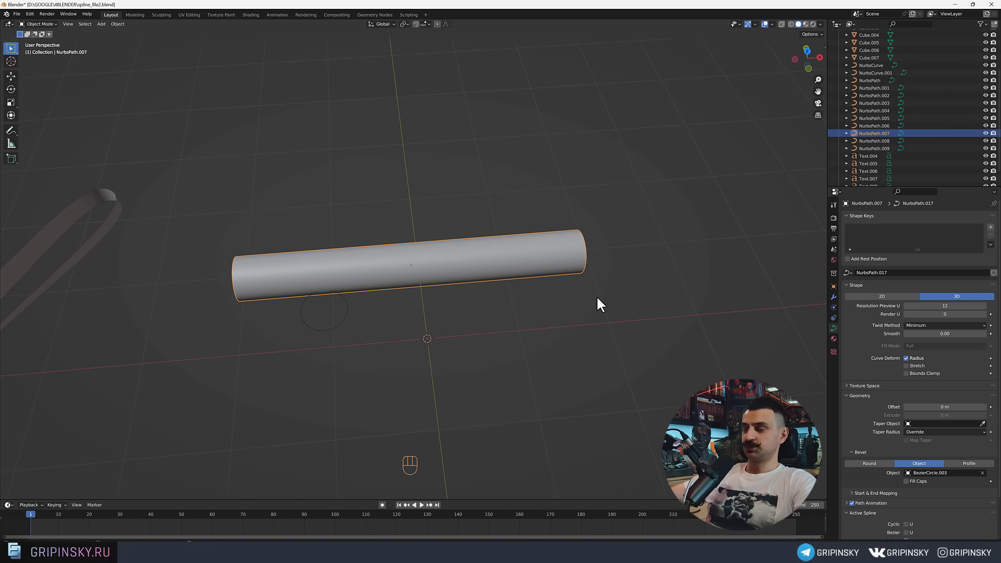
left_click_drag(340, 328, 450, 342)
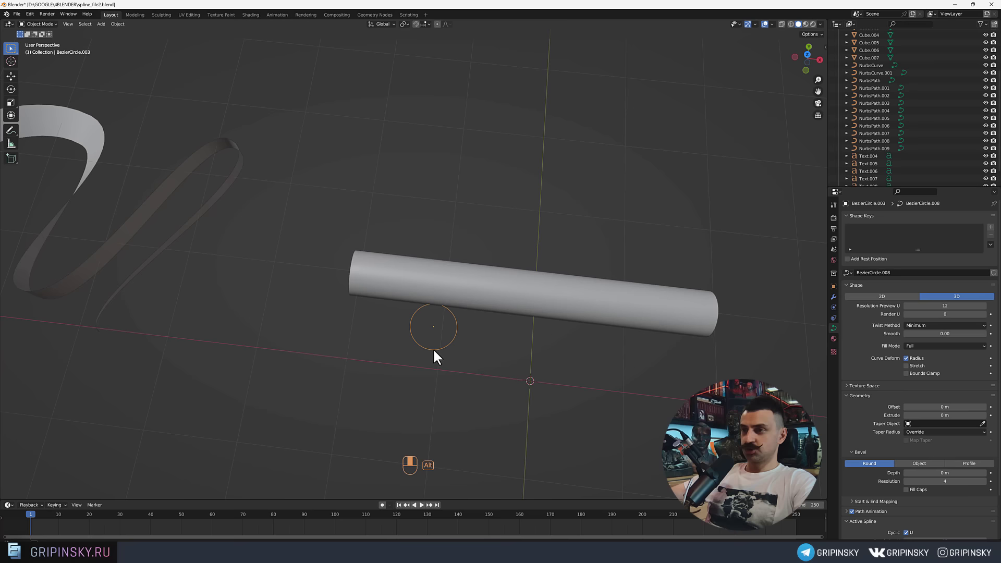
middle_click(427, 317)
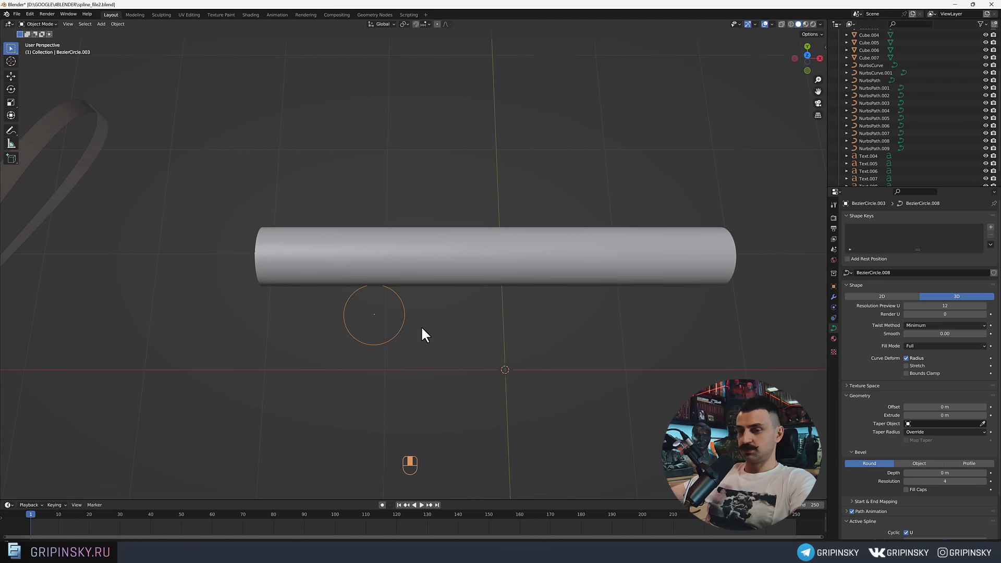
Pinch the profile circle's points flat in Top view and shrink the path's end radius to a pointed tip.
key("Tab")
left_click(371, 277)
key("g")
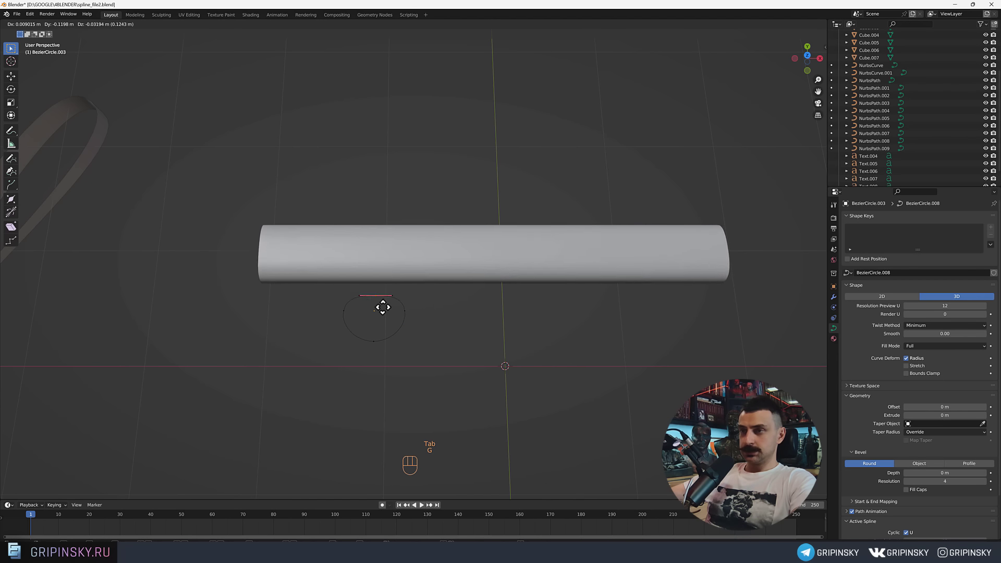
key("KP_7")
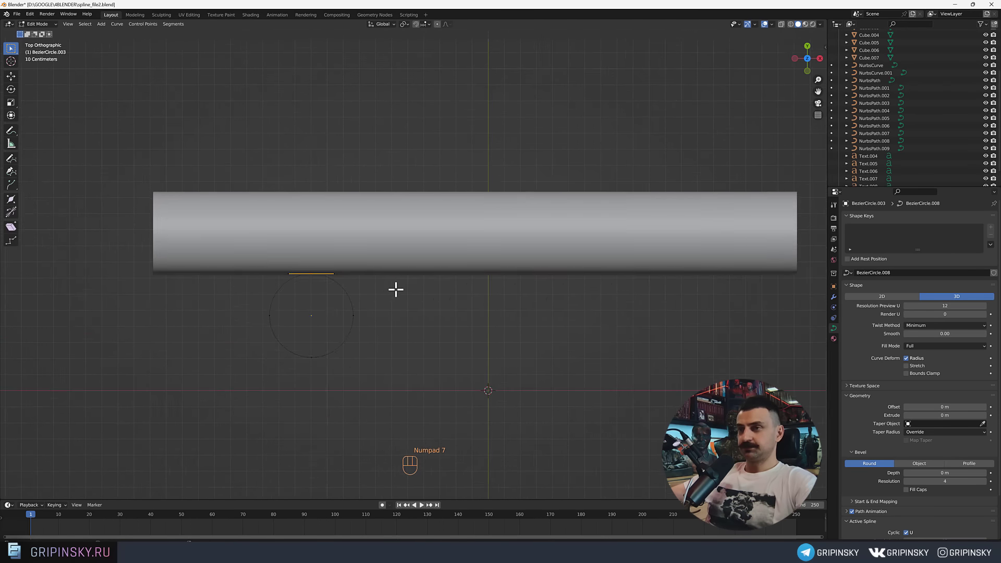
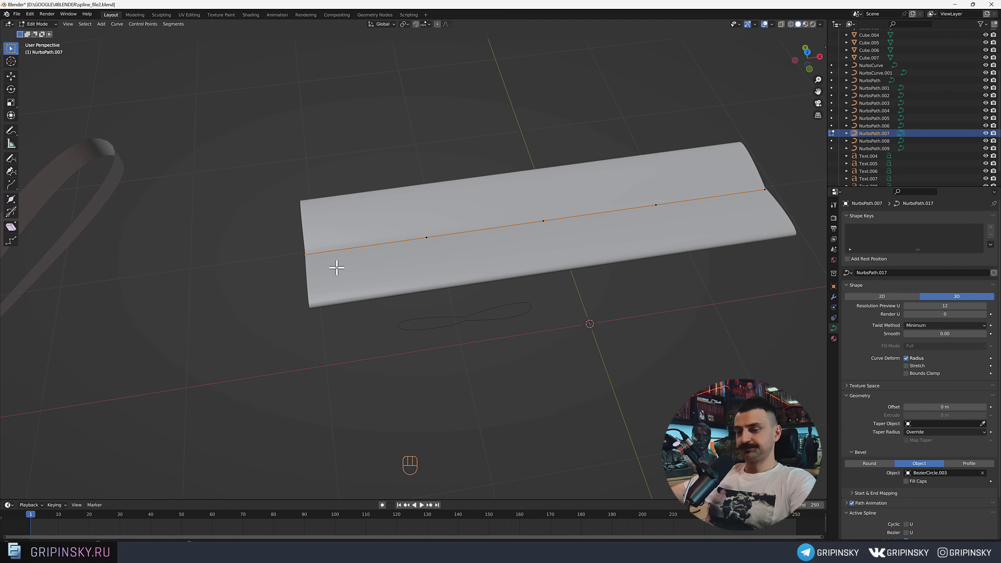
key("alt+s")
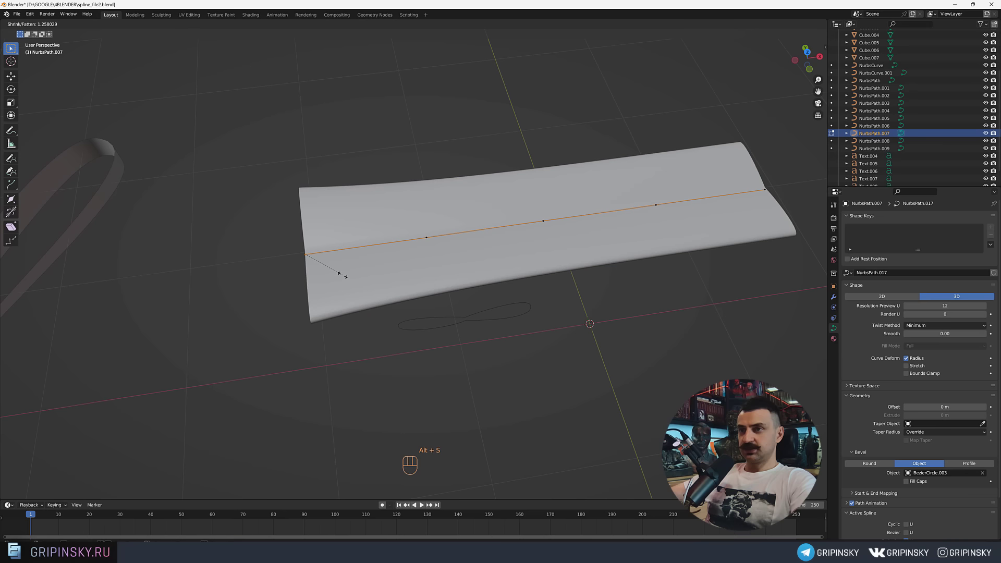
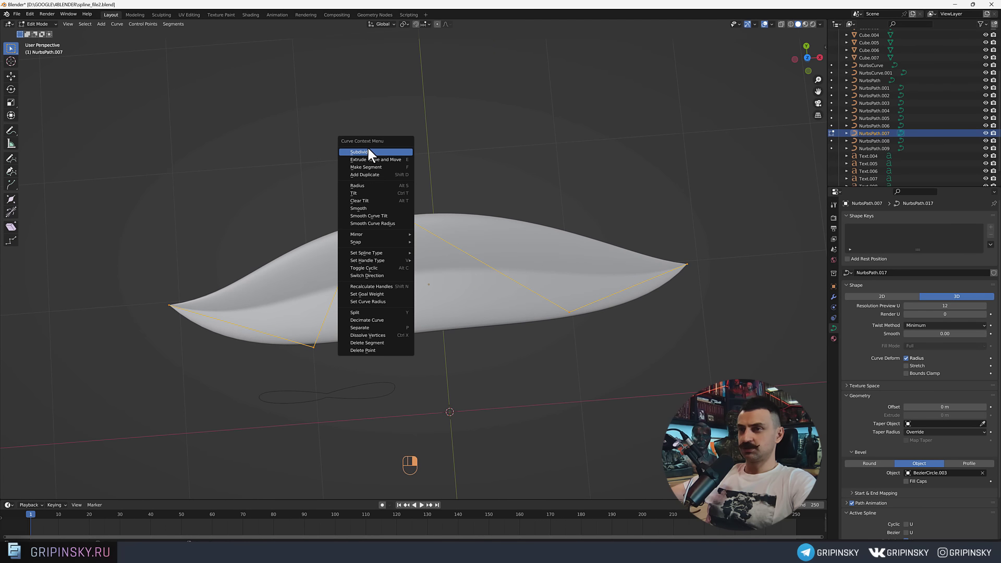
Subdivide the leaf path and drag the new points into an S-shaped wave.
left_click(325, 263)
key("g")
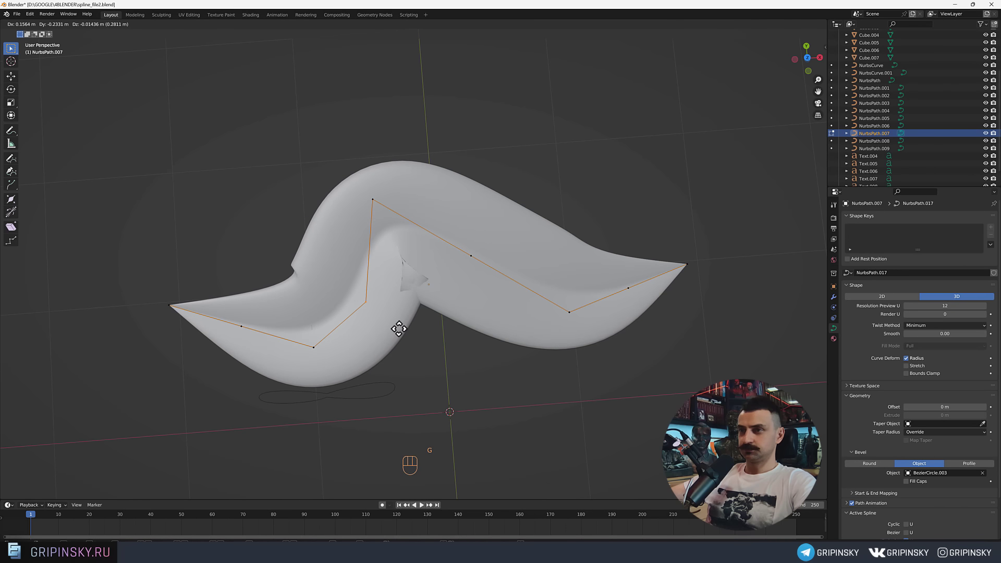
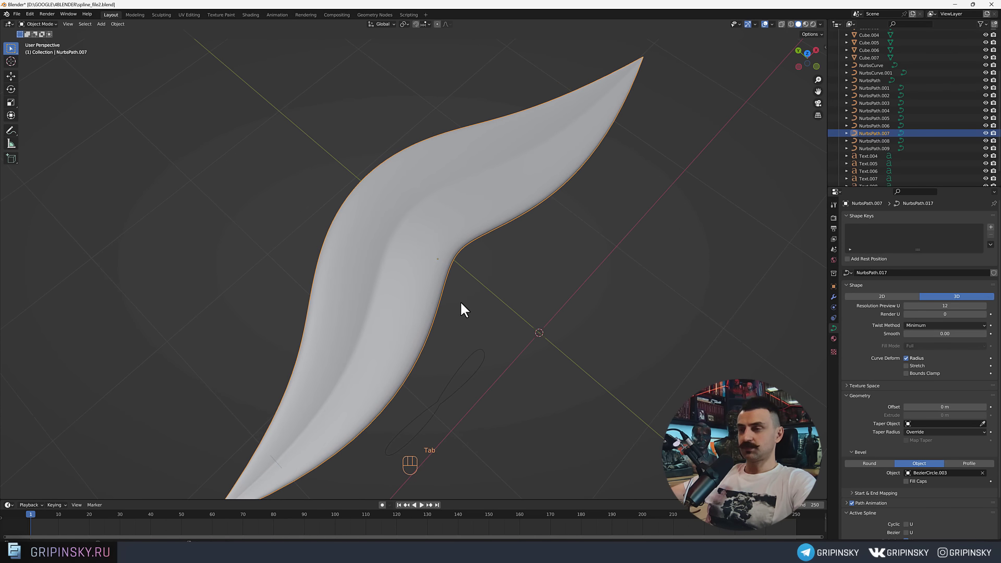
Duplicate the leaf path and give the copy a thin Round bevel of 0.03 m depth as a vein.
middle_click(586, 282)
left_click_drag(472, 291, 467, 267)
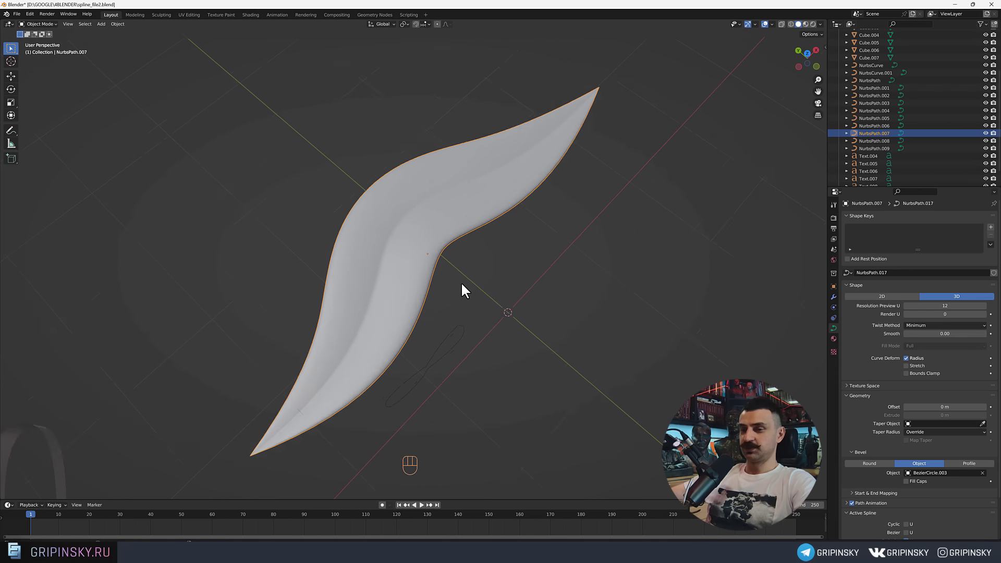
left_click_drag(498, 221, 509, 248)
left_click_drag(508, 267, 490, 283)
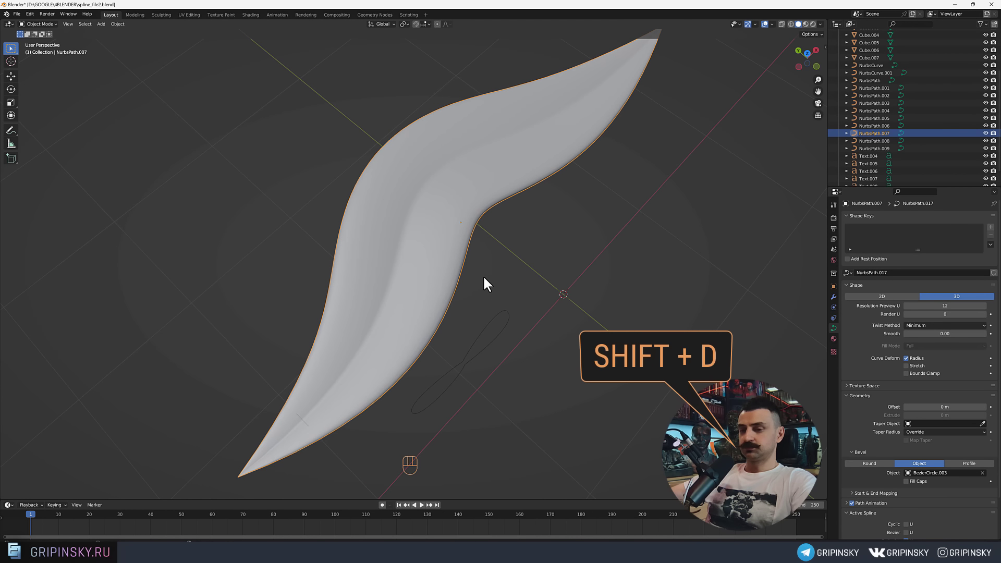
key("shift+d")
left_click_drag(489, 280, 883, 160)
left_click_drag(560, 258, 590, 254)
left_click_drag(607, 235, 599, 253)
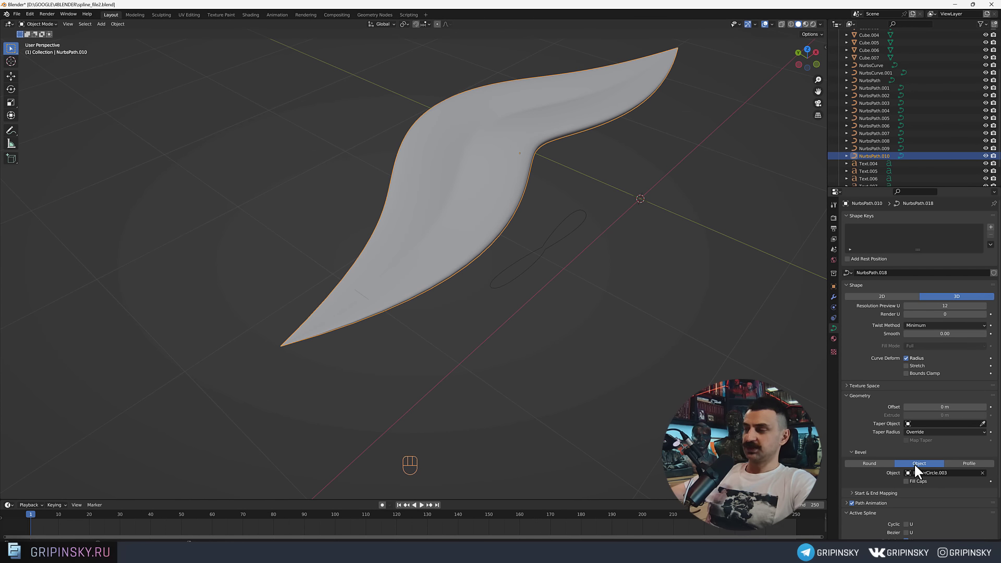
left_click_drag(875, 467, 660, 402)
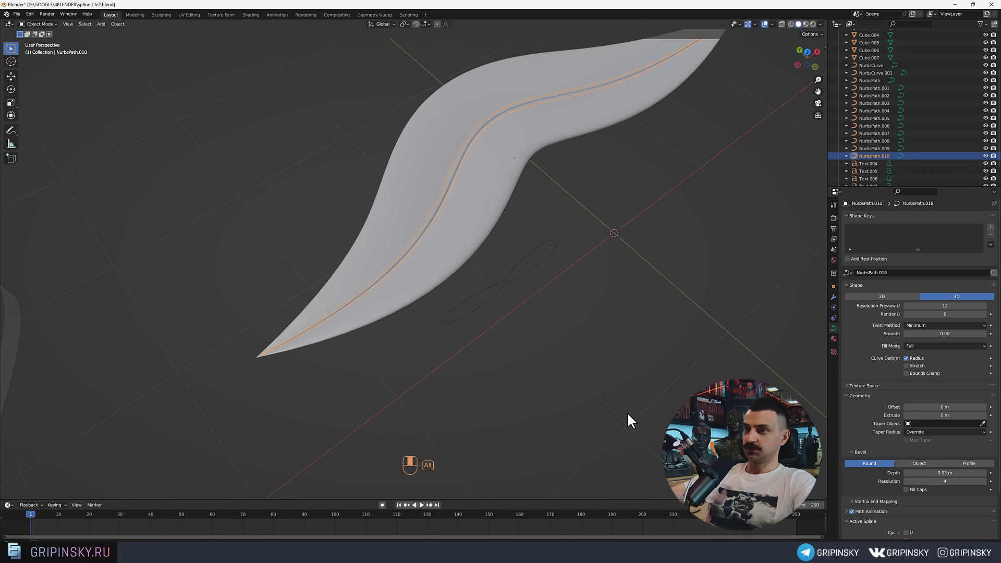
left_click_drag(600, 403, 528, 371)
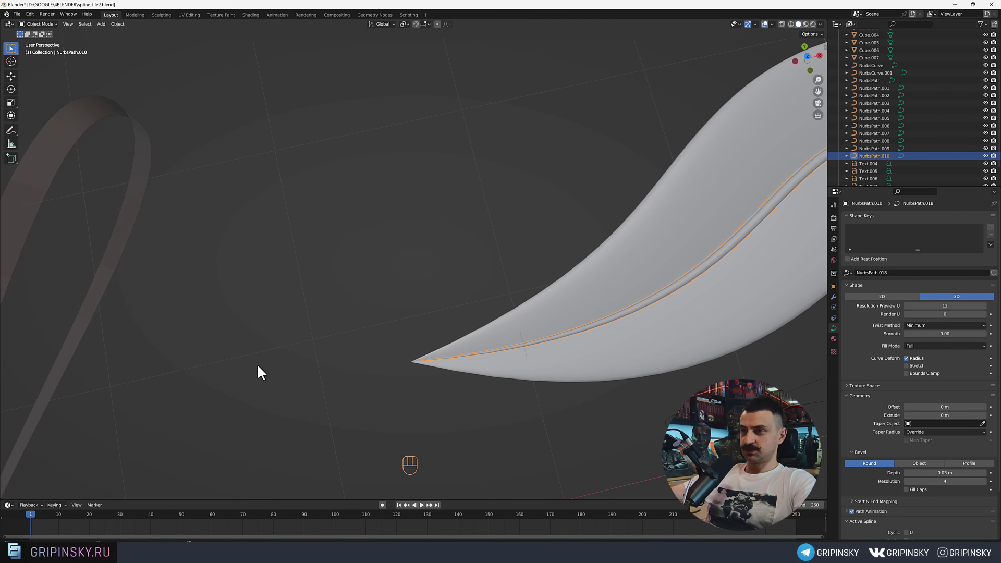
middle_click(477, 386)
In Top view extend the vein's end point outward beyond the leaf tip to form a stem.
key("Tab")
left_click_drag(388, 382, 401, 373)
middle_click(382, 368)
key("KP_7")
middle_click(348, 371)
middle_click(328, 401)
key("e")
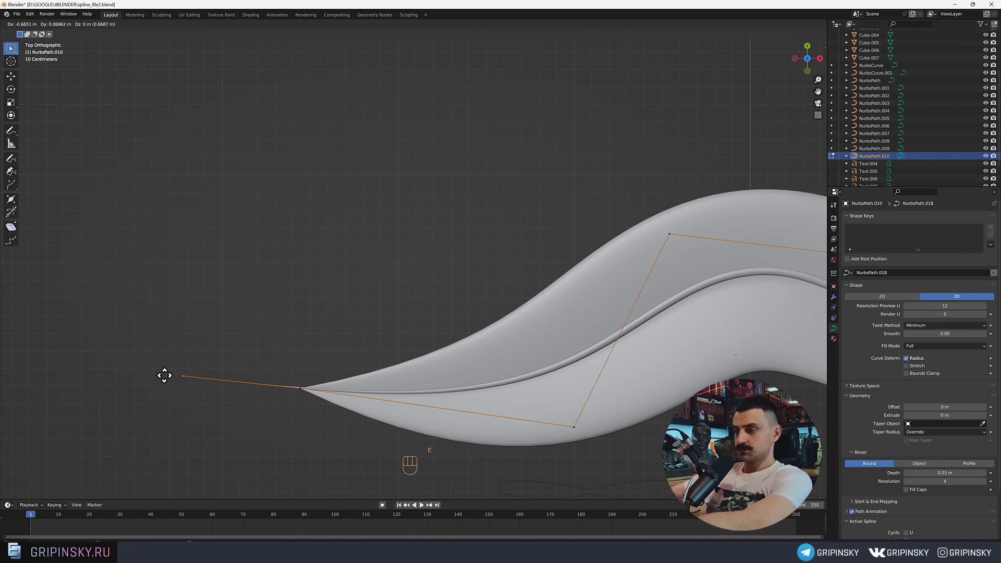
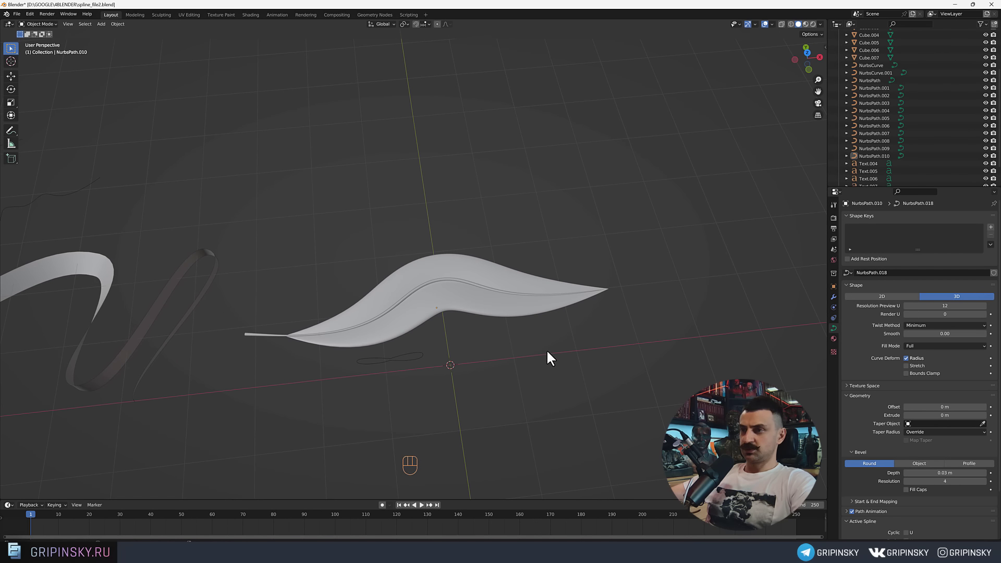
left_click_drag(554, 413, 580, 373)
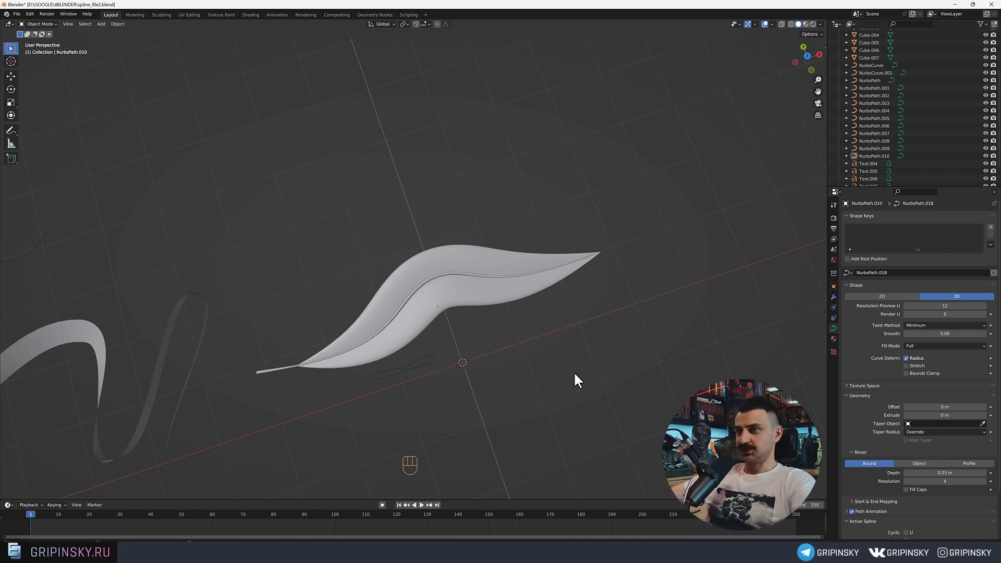
middle_click(499, 318)
middle_click(492, 310)
middle_click(544, 342)
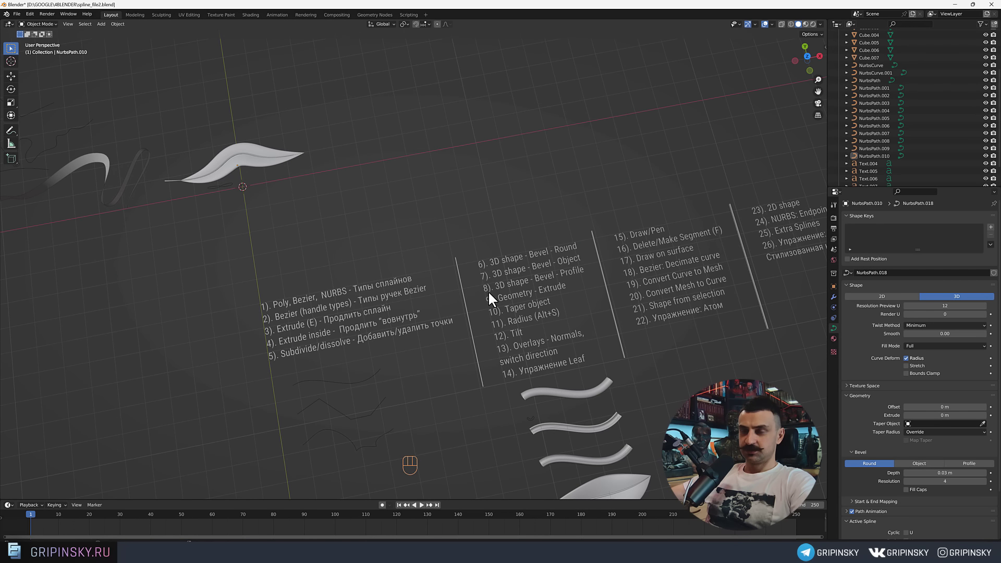
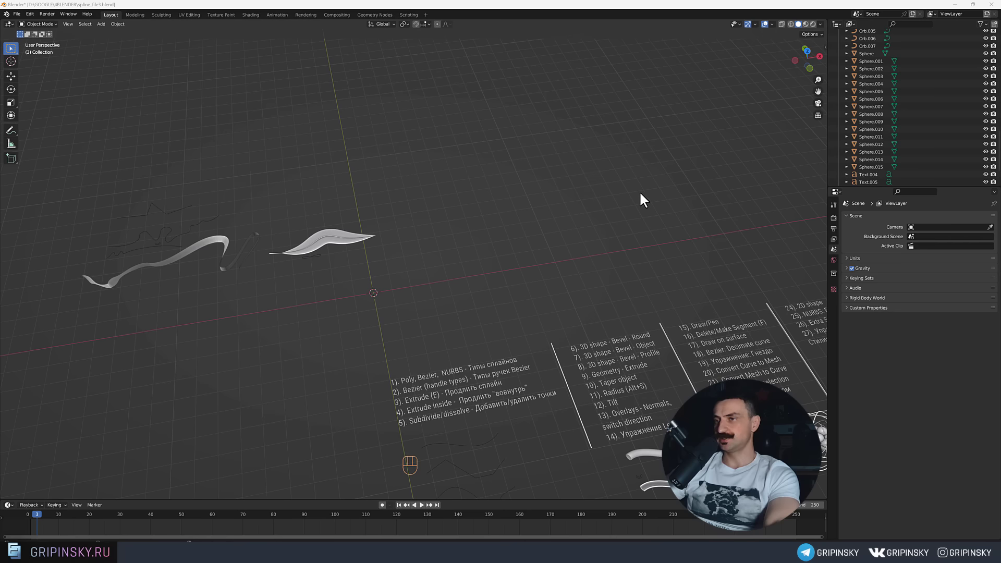
Adjust the view over the new Bezier curve at the scene origin.
middle_click(599, 194)
middle_click(608, 204)
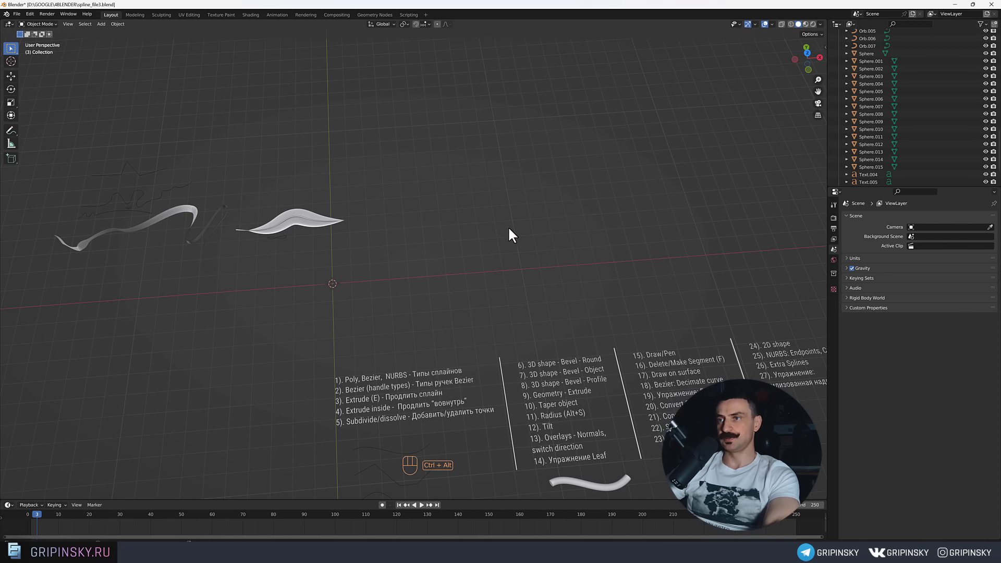
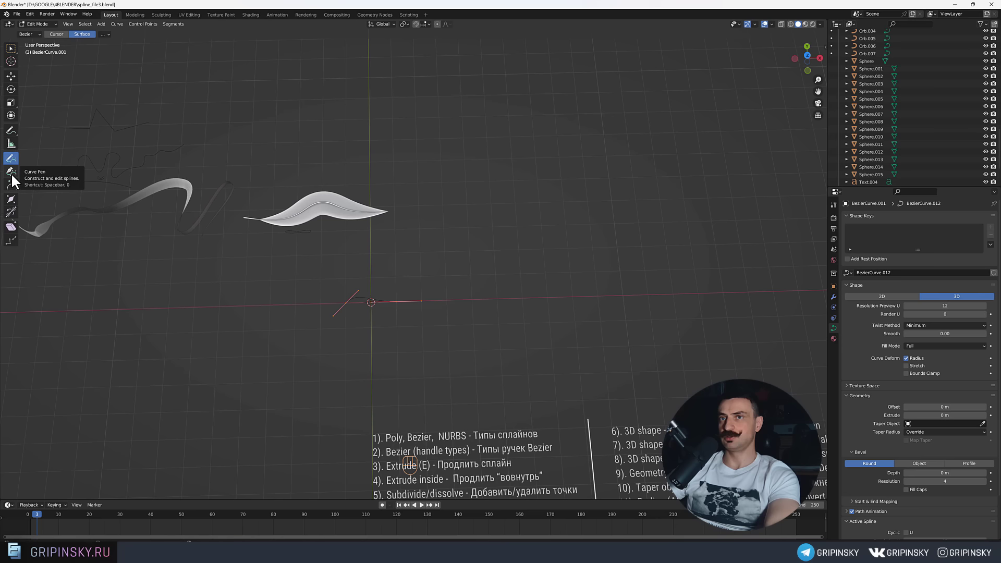
Draw several freehand wavy strokes in Top view, then check them back in Object Mode.
key("KP_7")
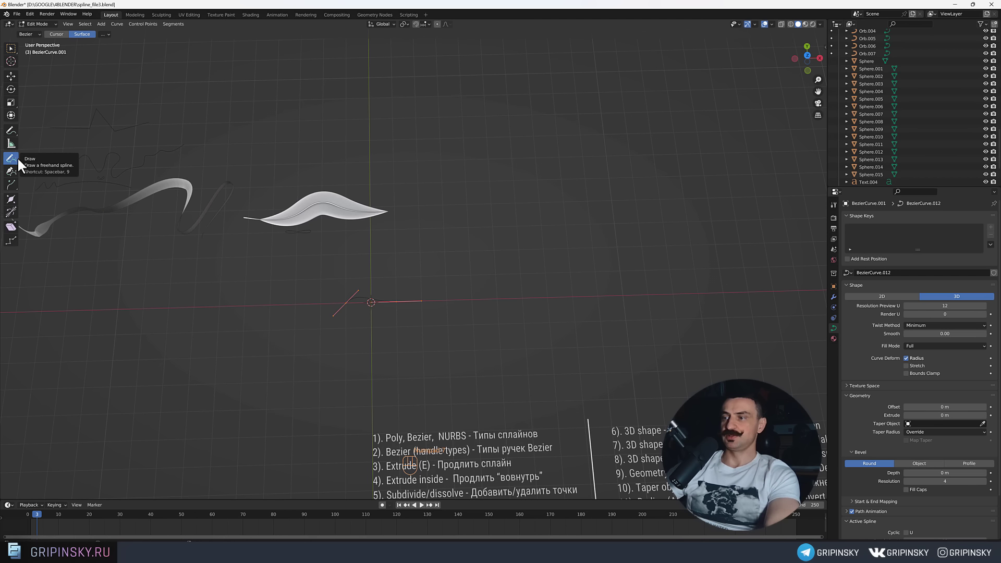
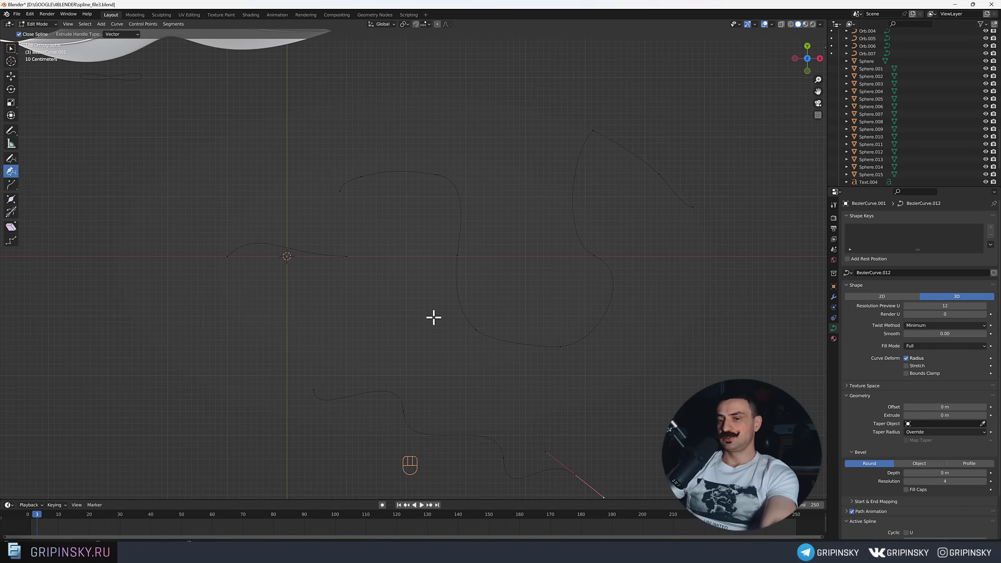
key("Tab")
left_click_drag(463, 327, 462, 304)
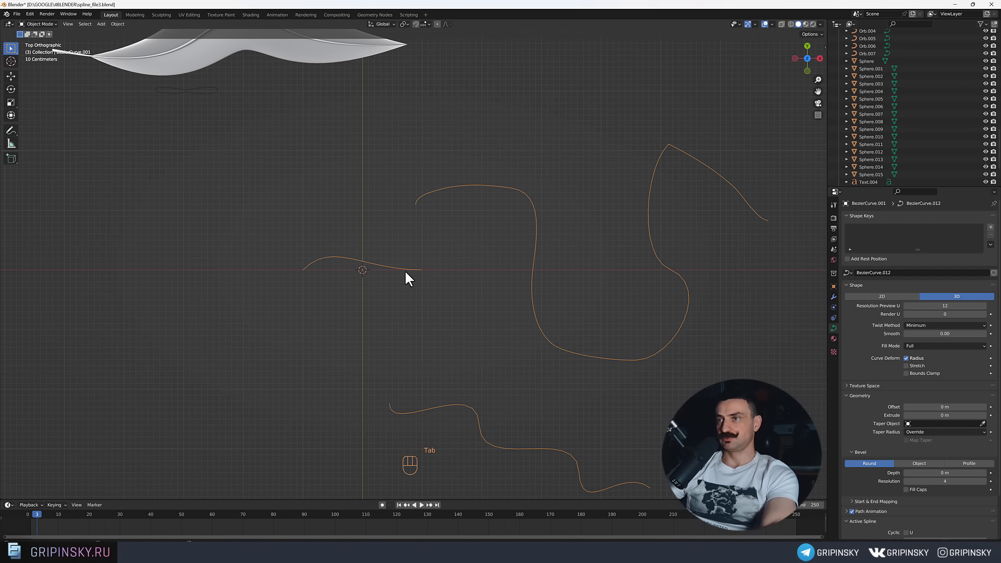
middle_click(381, 305)
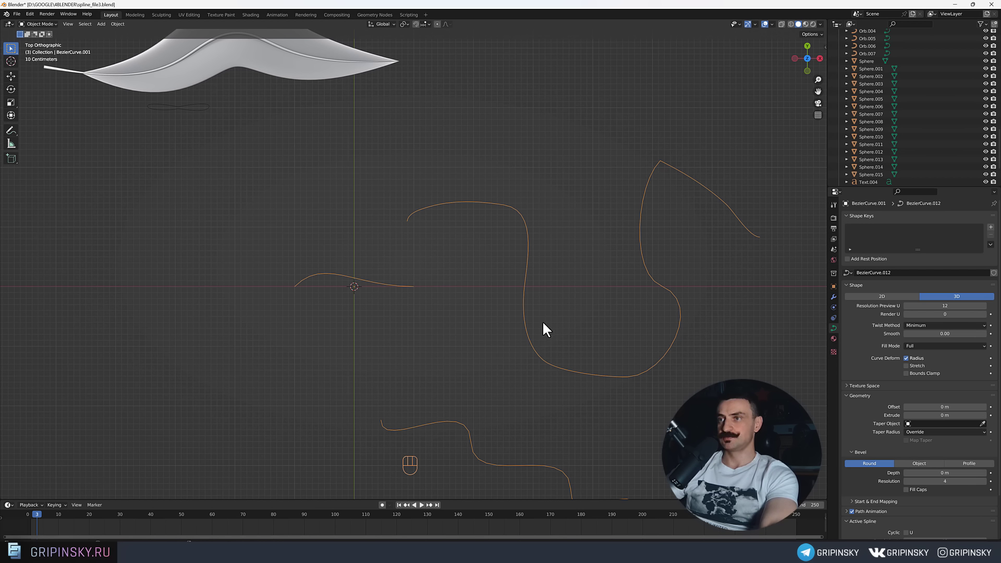
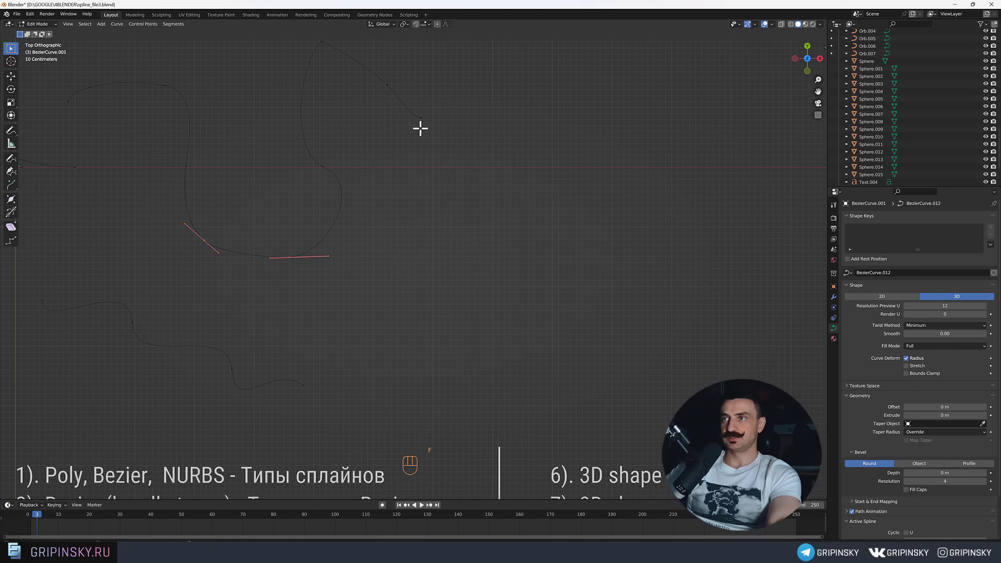
Extend a new segment from one stroke's endpoint and select a single curve point.
left_click(439, 104)
left_click(346, 365)
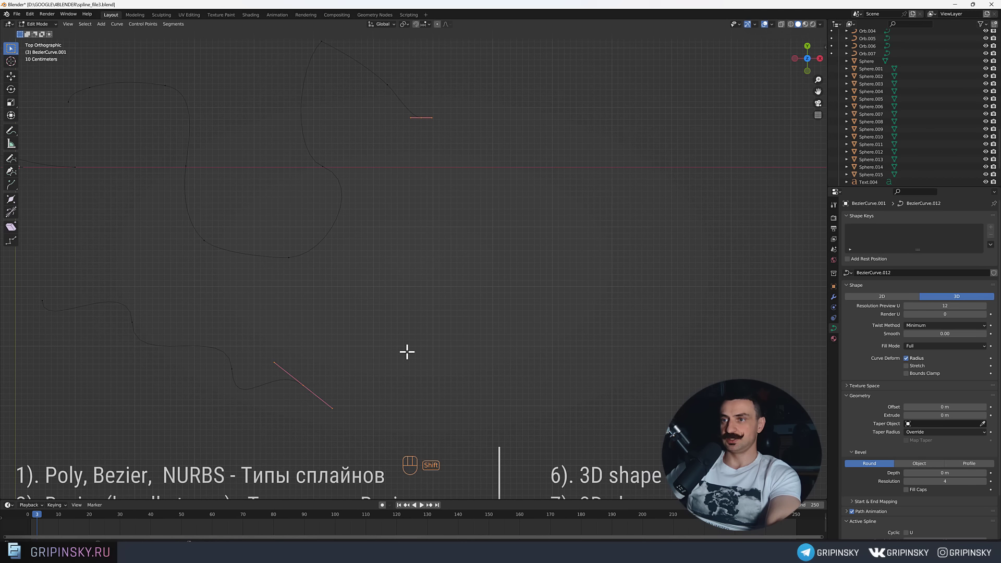
key("f")
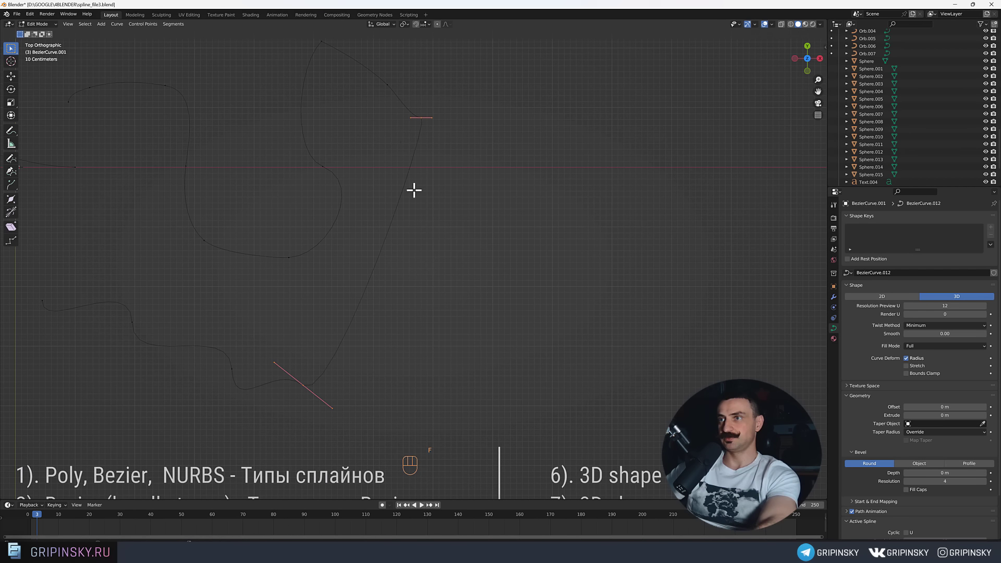
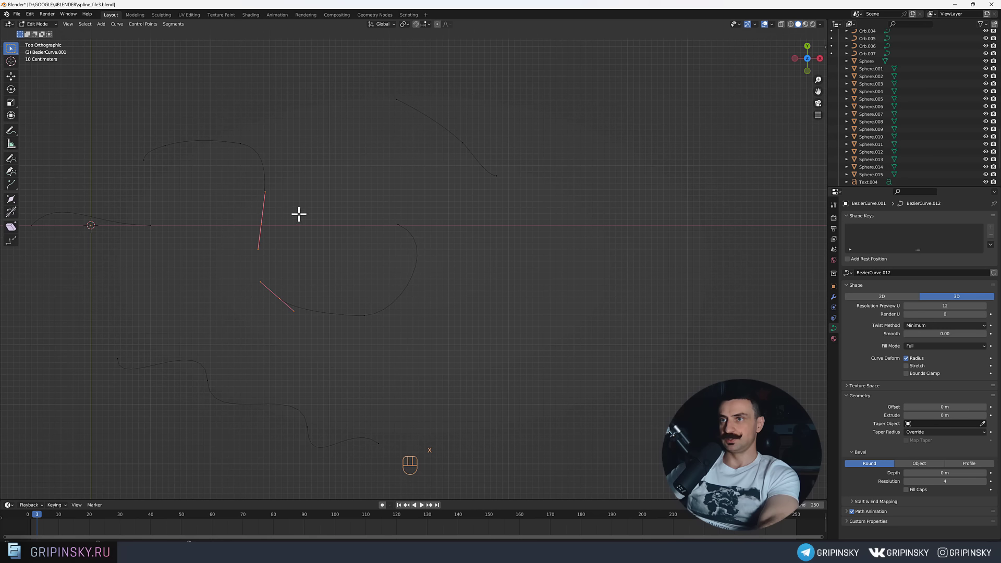
left_click(264, 226)
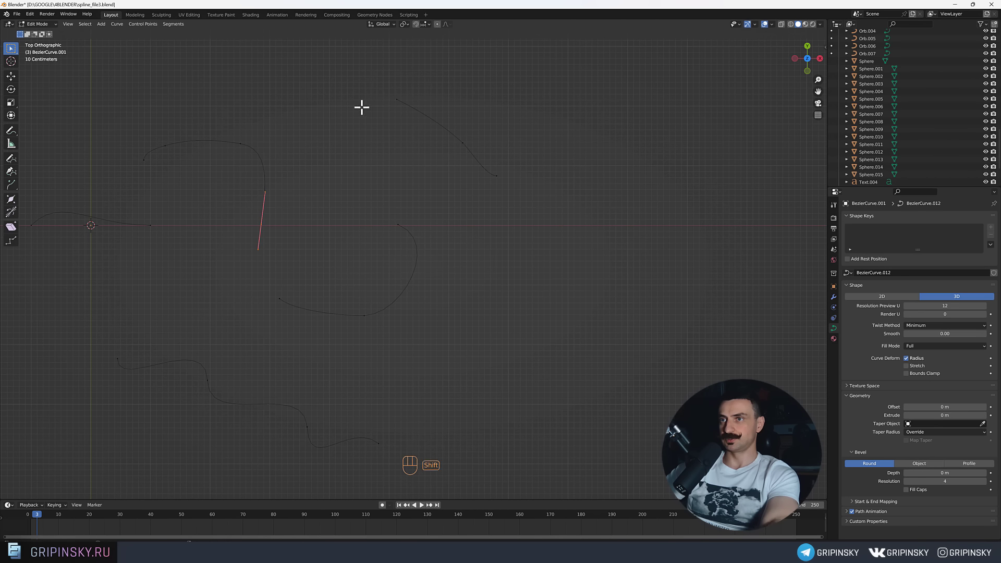
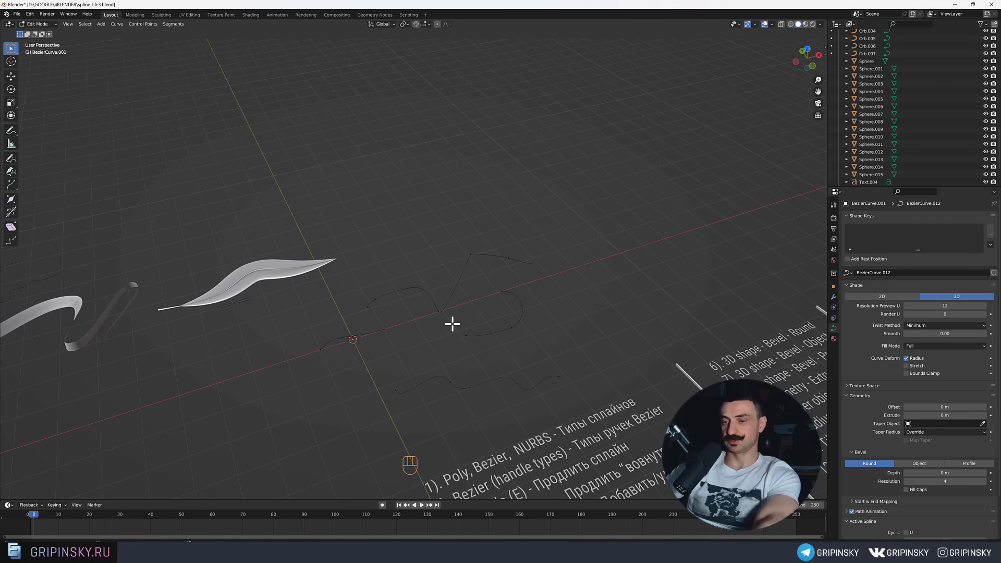
Return to Object Mode with the short Bezier stroke selected and bring up the Add menu.
key("shift+a")
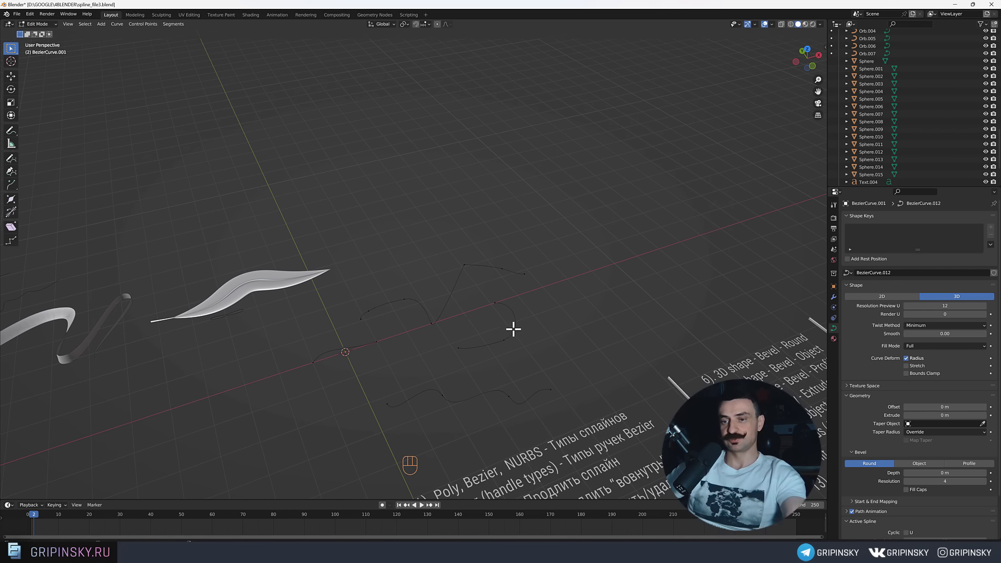
key("Tab")
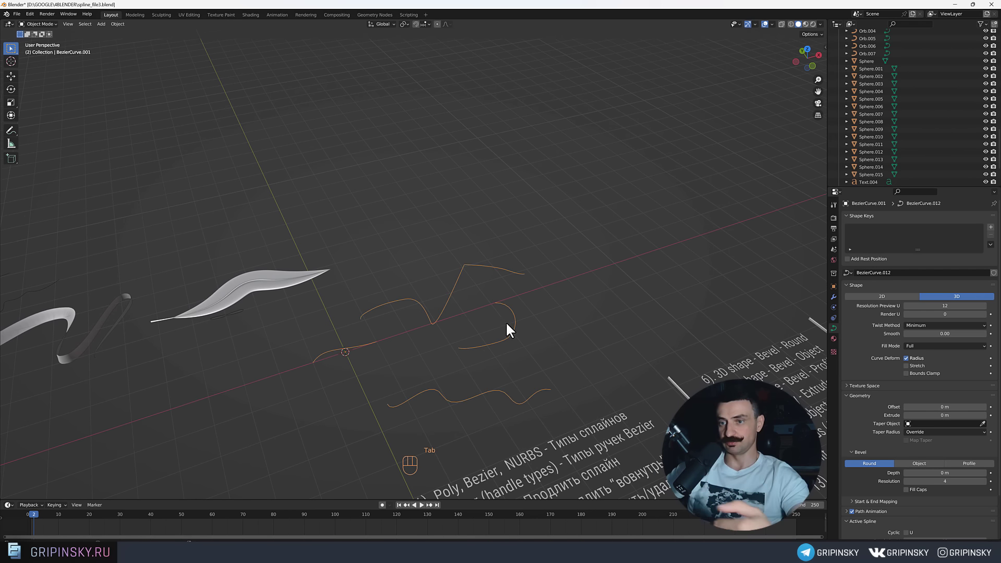
middle_click(512, 331)
Add a UV Sphere and move it off the origin to the left of the sketched curve.
key("shift+a")
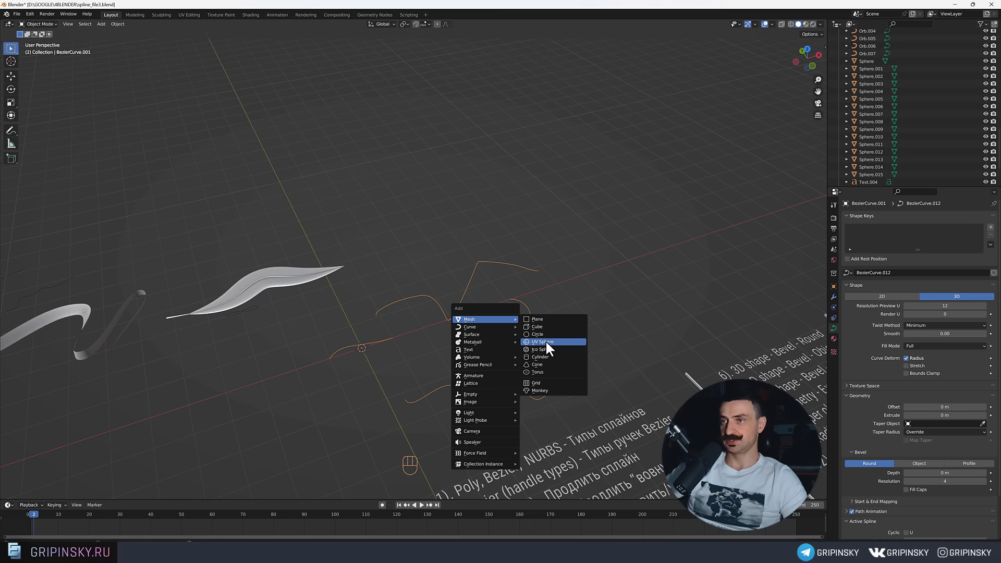
left_click_drag(462, 339, 457, 327)
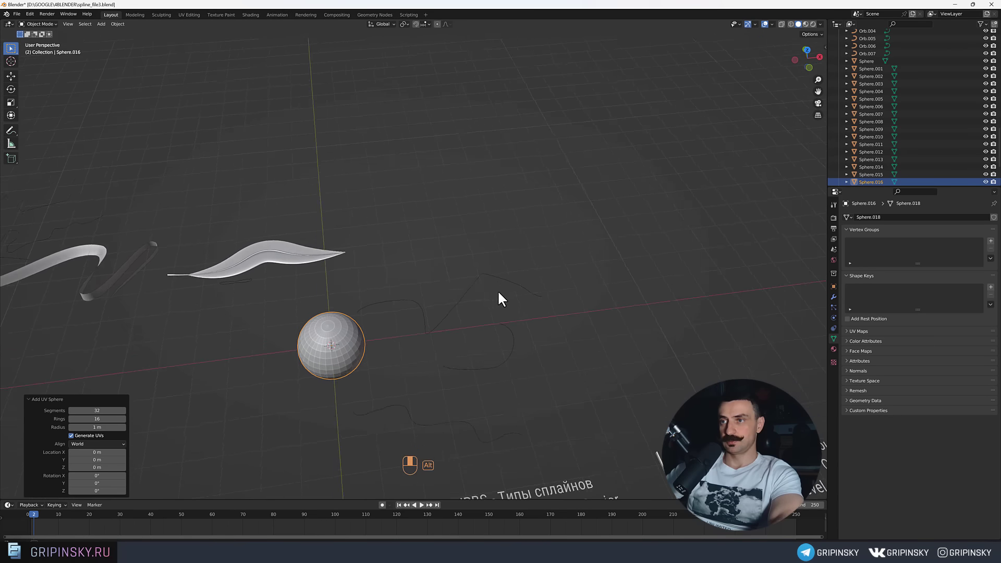
left_click_drag(340, 366, 369, 316)
left_click_drag(380, 359, 428, 311)
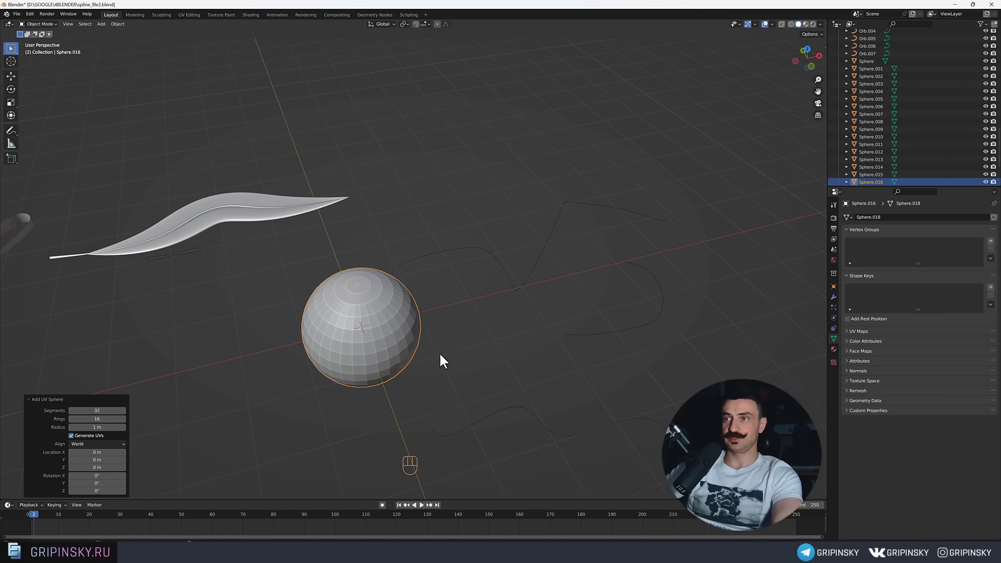
left_click_drag(414, 363, 432, 338)
left_click_drag(553, 393, 460, 331)
left_click_drag(459, 331, 572, 330)
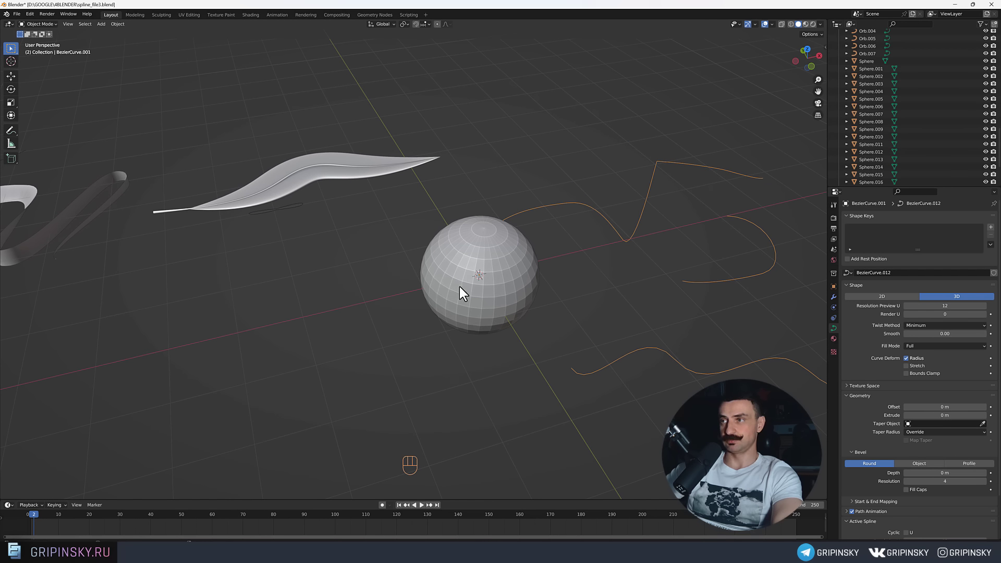
middle_click(382, 337)
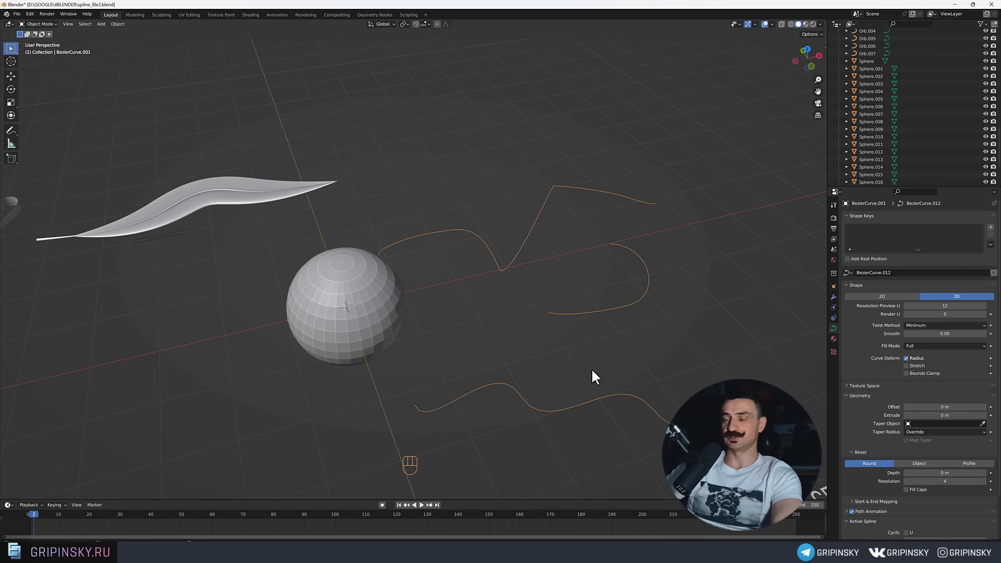
left_click_drag(414, 358, 461, 365)
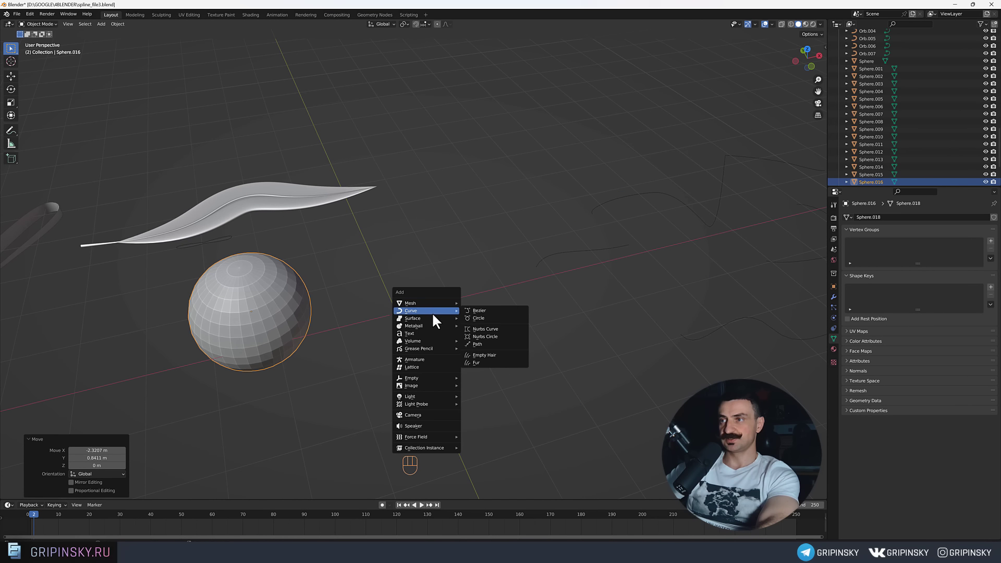
Add a Bezier curve, draw surface-projected strokes across the sphere, and hide the sphere.
left_click_drag(457, 317, 525, 314)
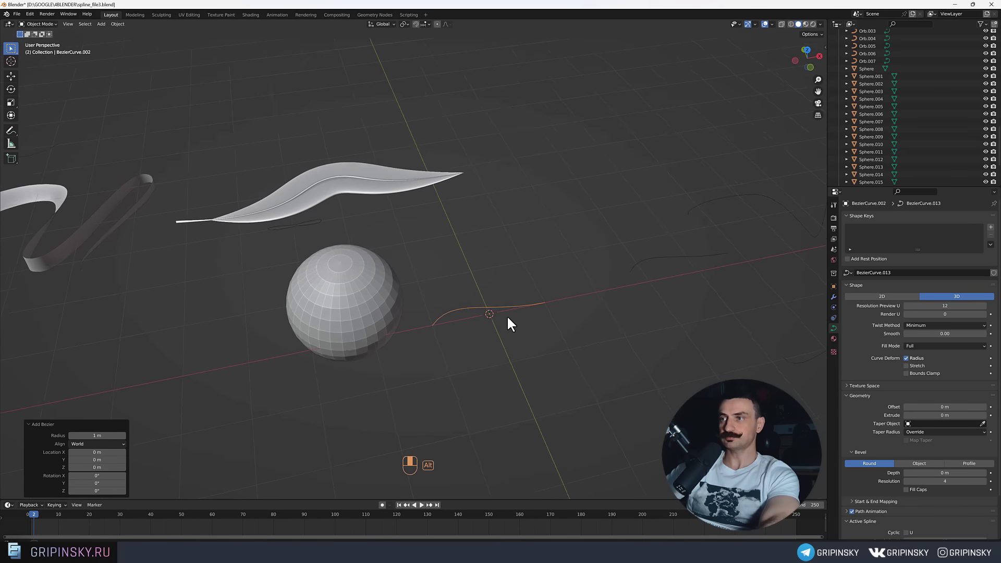
key("Tab")
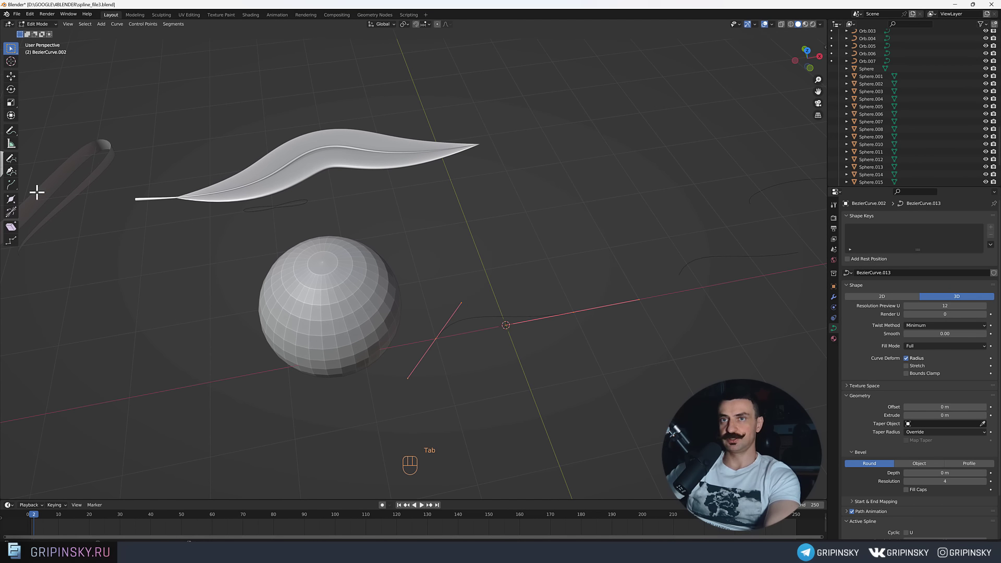
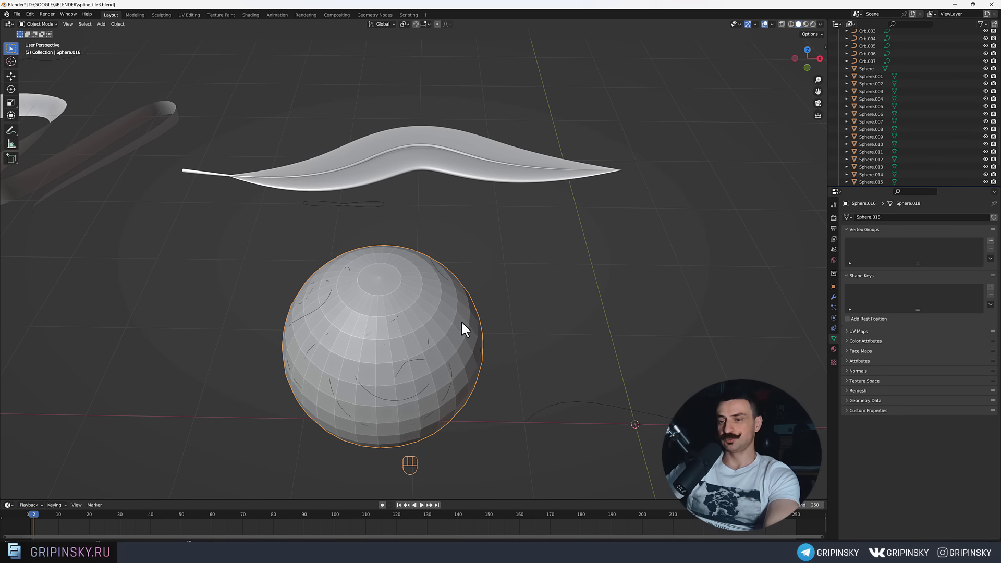
left_click_drag(992, 129, 563, 320)
Give the sphere-wrapped strokes a Round bevel of 0.01 m depth and frame them in view.
left_click_drag(551, 322, 578, 322)
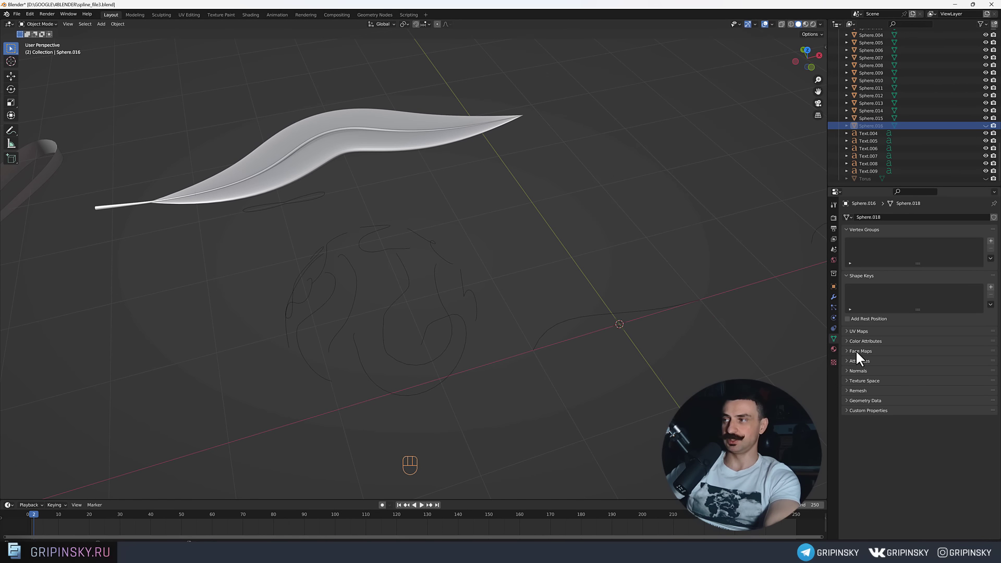
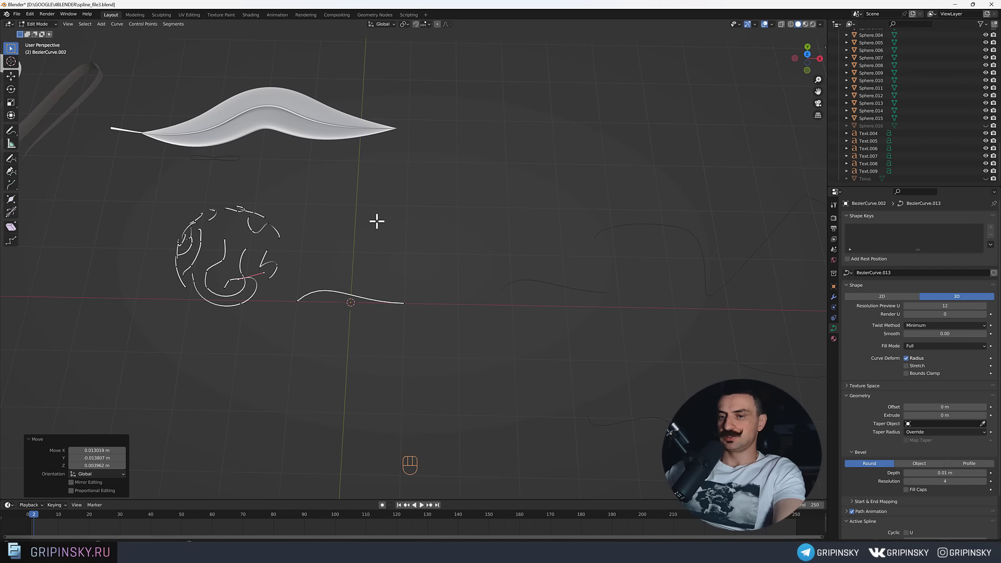
key("Tab")
key("Tab")
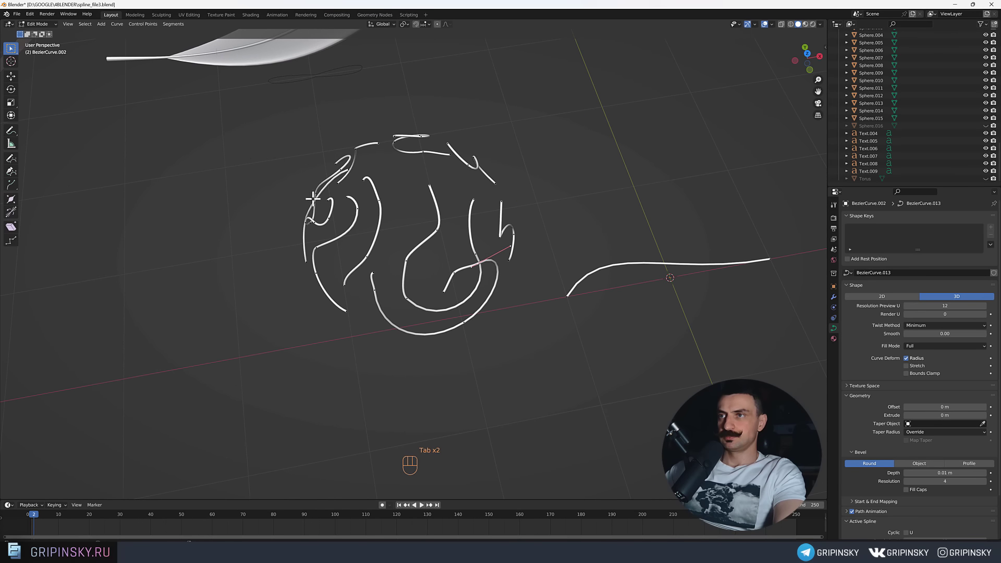
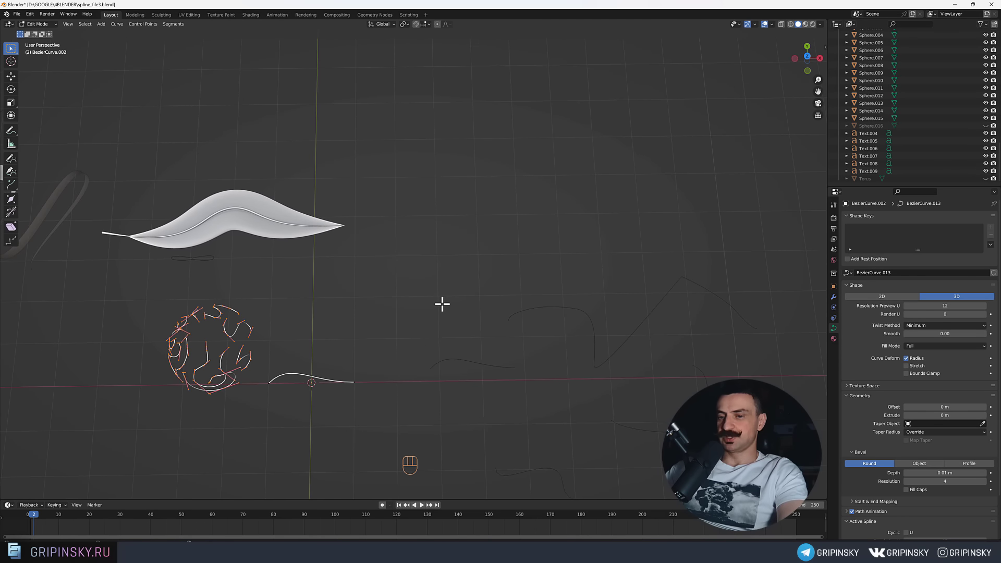
Leave the previous stroke, add a new Bezier curve and enter Edit Mode on it.
key("Tab")
key("g")
left_click_drag(337, 317, 411, 304)
key("z")
key("shift+a")
left_click_drag(445, 314, 476, 296)
From top view, draw a large looping freehand stroke with the Draw tool.
key("KP_7")
left_click_drag(404, 238, 434, 228)
key("Tab")
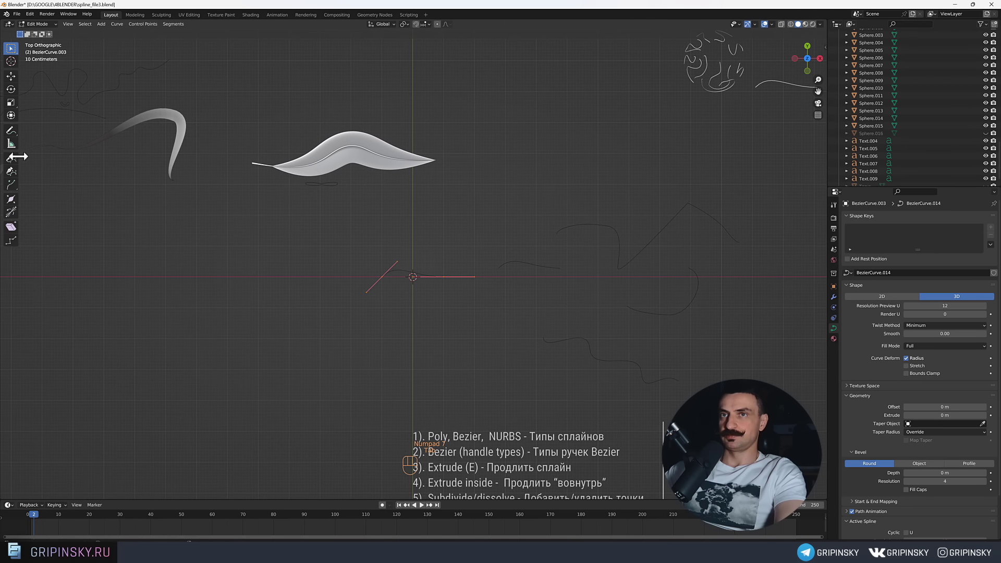
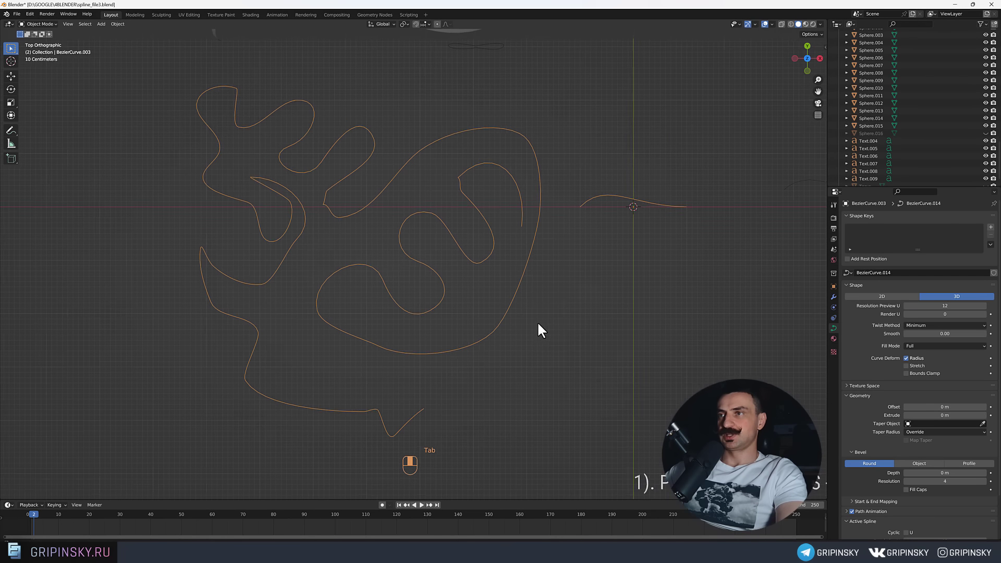
middle_click(551, 322)
middle_click(476, 300)
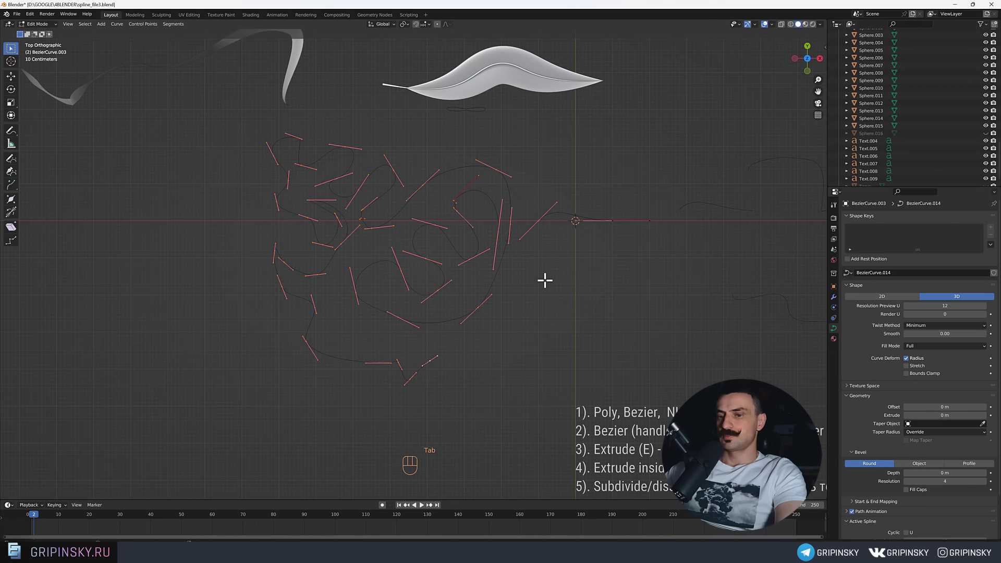
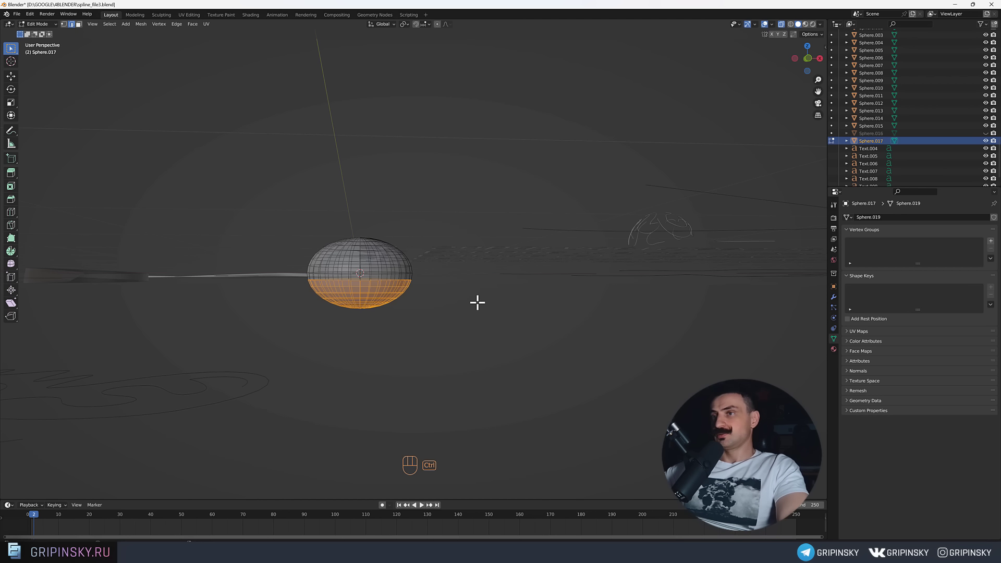
Grow and shrink the face selection to the sphere's lower half and start deleting those faces.
key("ctrl+KP_Add")
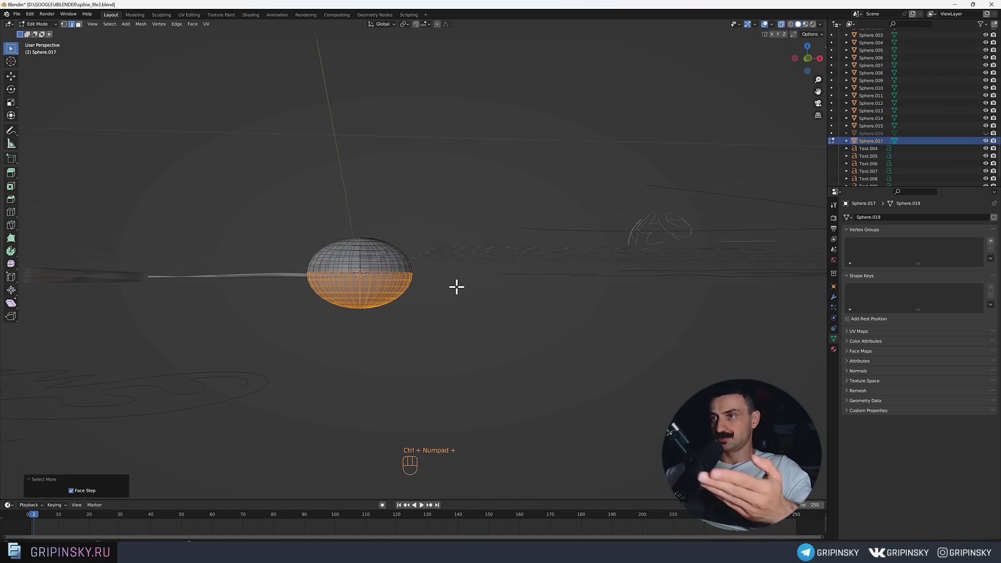
middle_click(435, 196)
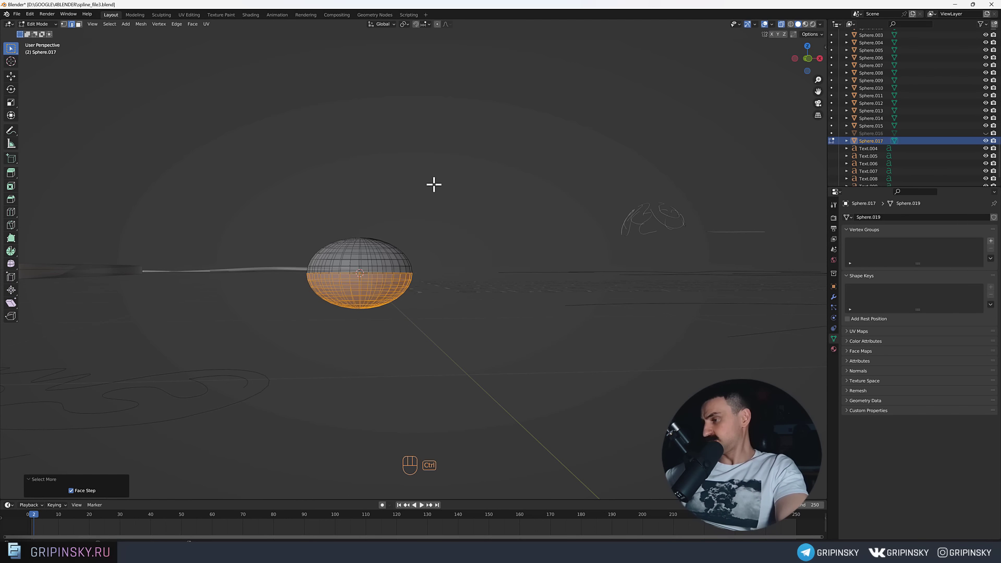
key("ctrl+KP_Add")
key("ctrl+KP_Add")
key("ctrl+KP_Subtract")
key("ctrl+KP_Subtract")
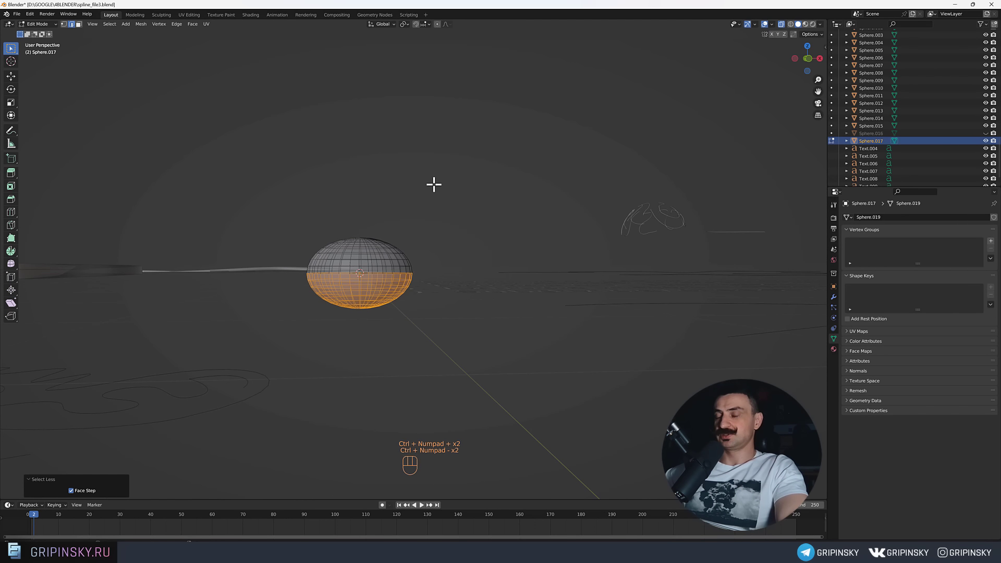
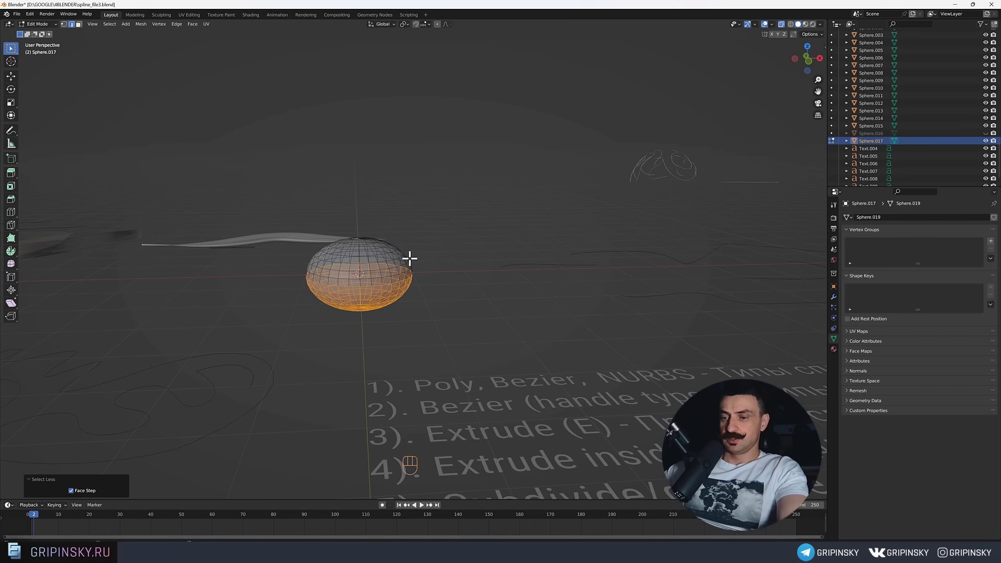
key("x")
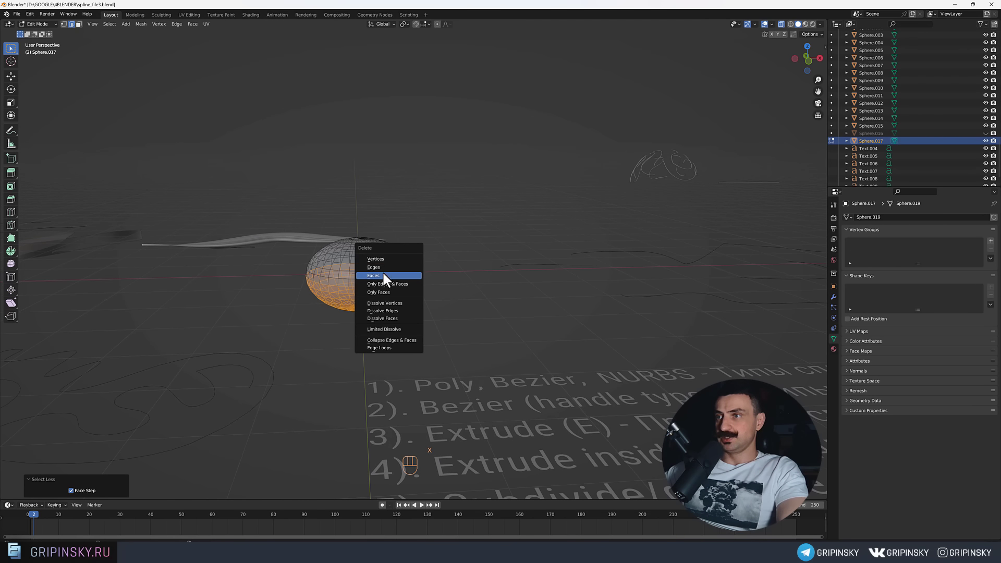
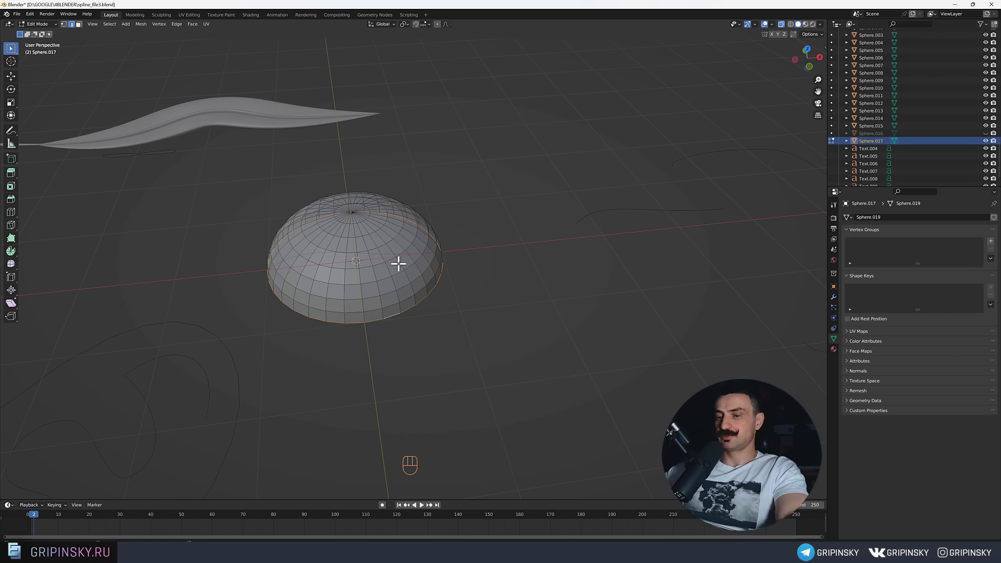
Extrude the dome's bottom rim into a wide flat brim, bevel a band at the base, and return to Object Mode.
key("e")
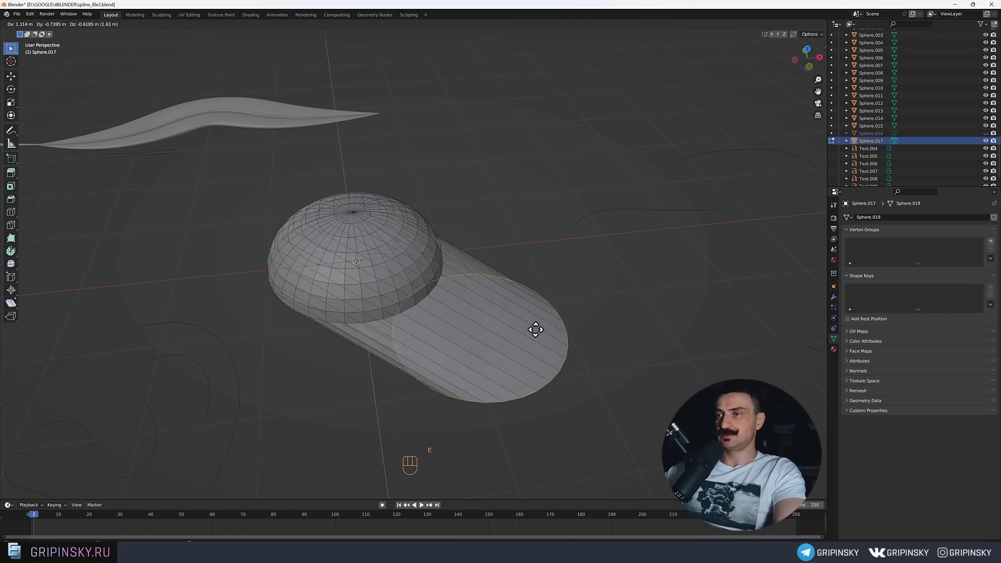
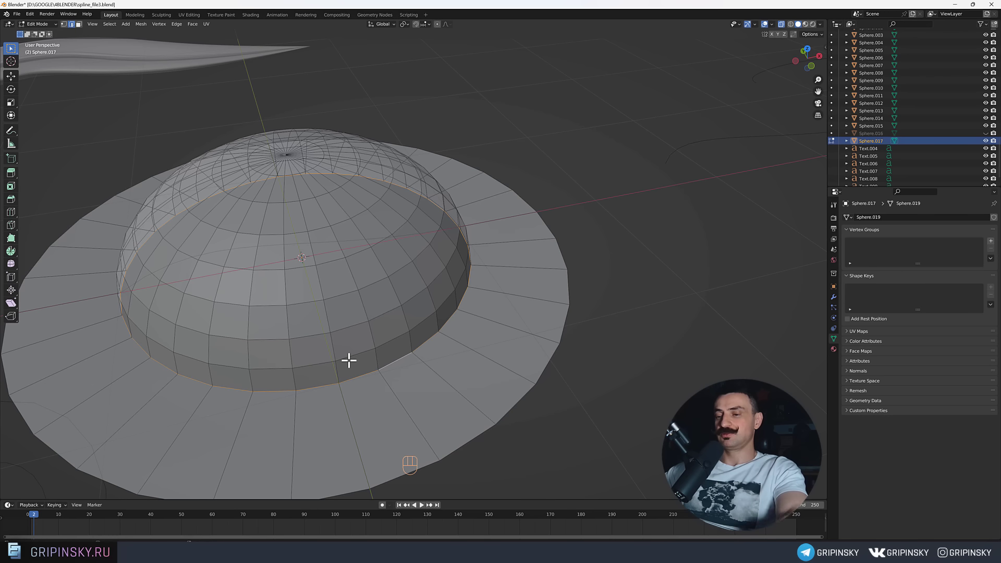
key("ctrl+b")
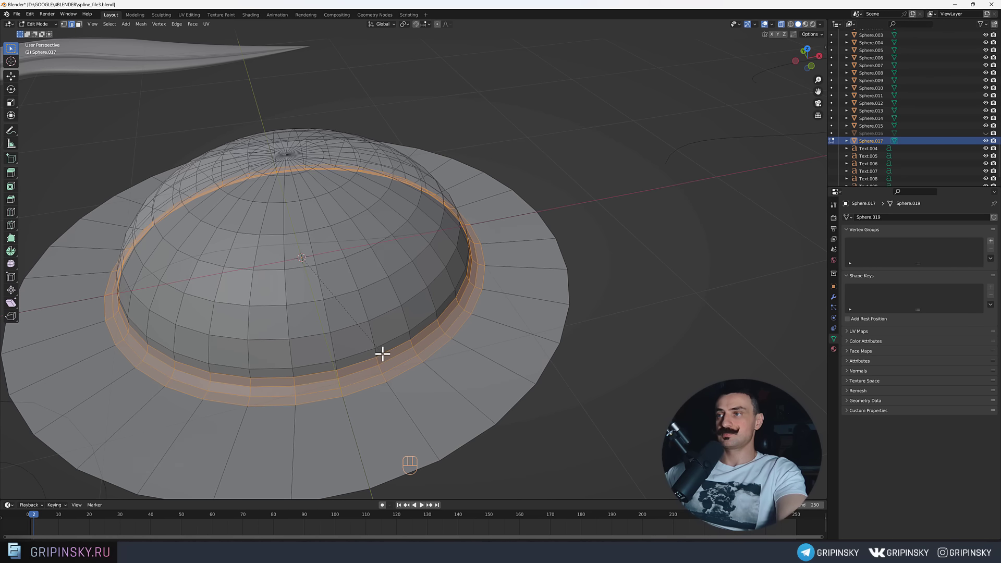
middle_click(472, 363)
left_click_drag(497, 355, 537, 330)
key("Tab")
middle_click(542, 346)
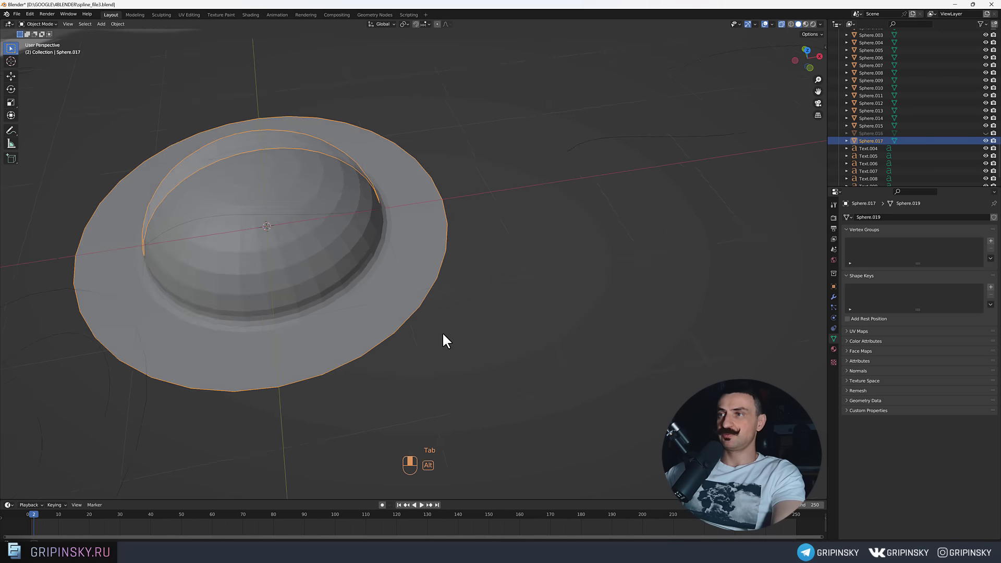
Orbit around the brimmed dome to inspect it from several sides.
left_click_drag(363, 335, 454, 342)
left_click_drag(431, 326, 443, 329)
left_click_drag(467, 339, 530, 372)
left_click_drag(533, 374, 543, 361)
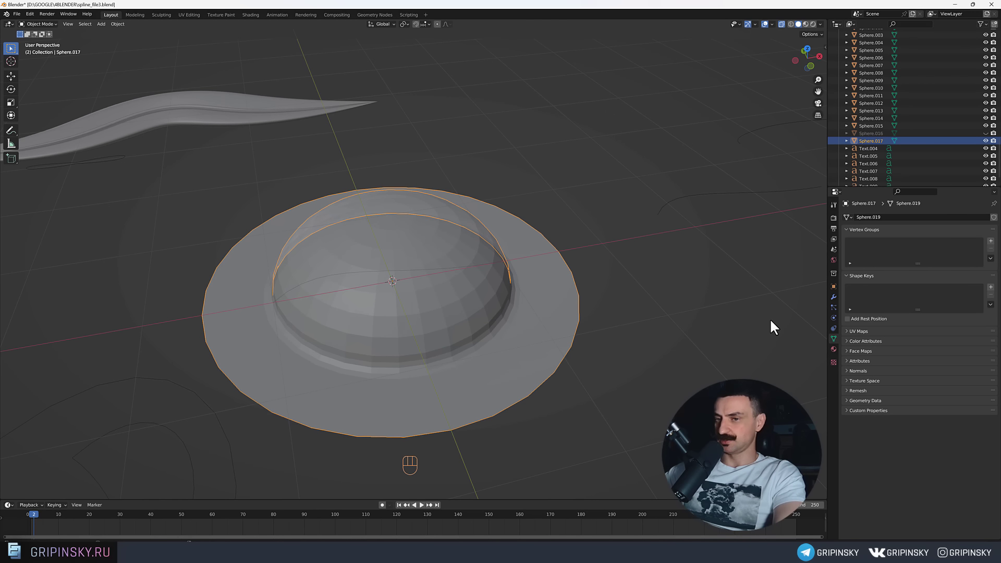
left_click_drag(688, 339, 749, 331)
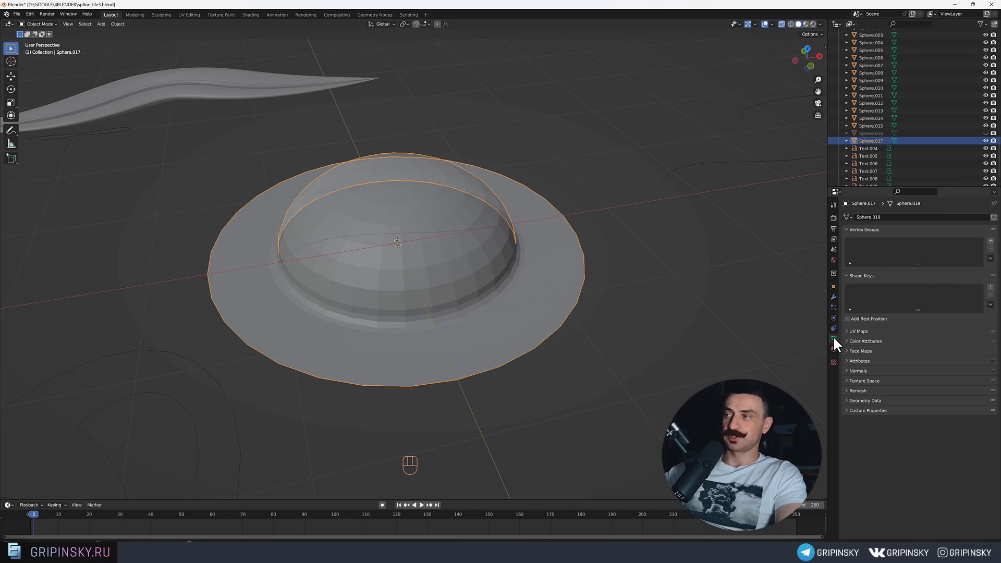
Show the dome's Modifier Properties to add a level-2 Subdivision Surface.
left_click(838, 341)
left_click_drag(837, 299, 637, 305)
left_click_drag(637, 304, 597, 303)
middle_click(558, 307)
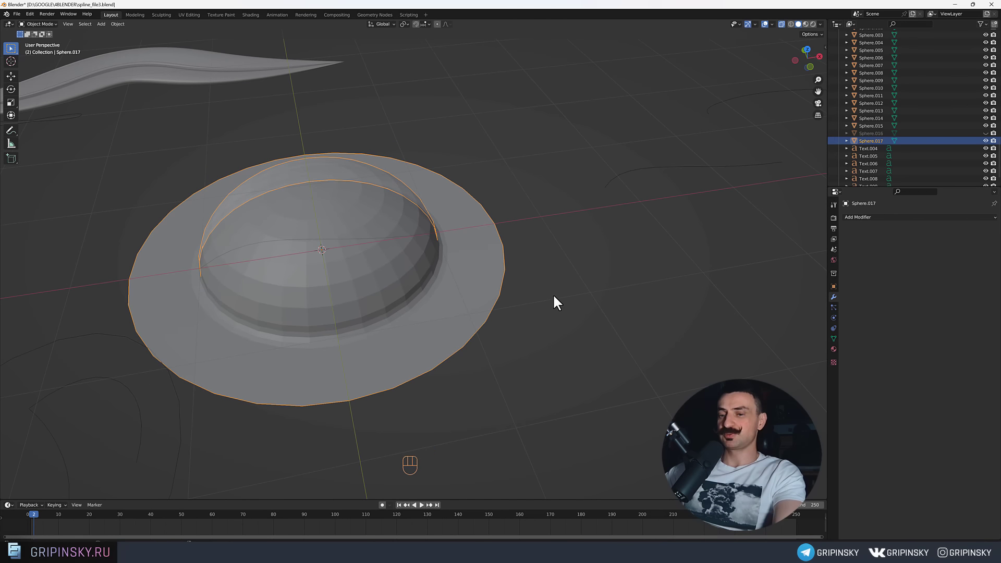
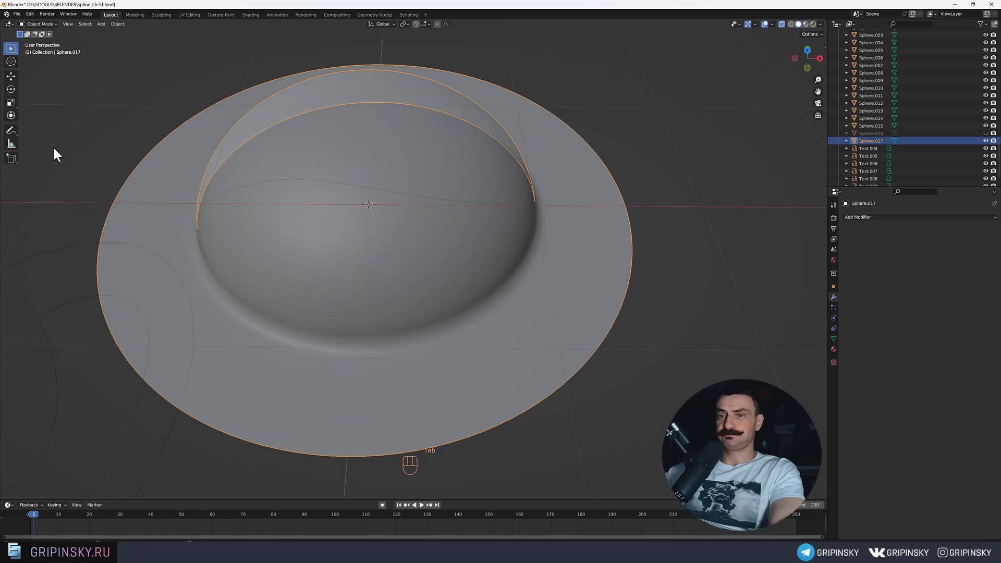
Add a new Bezier curve over the hat and enter Edit Mode on it.
key("shift+a")
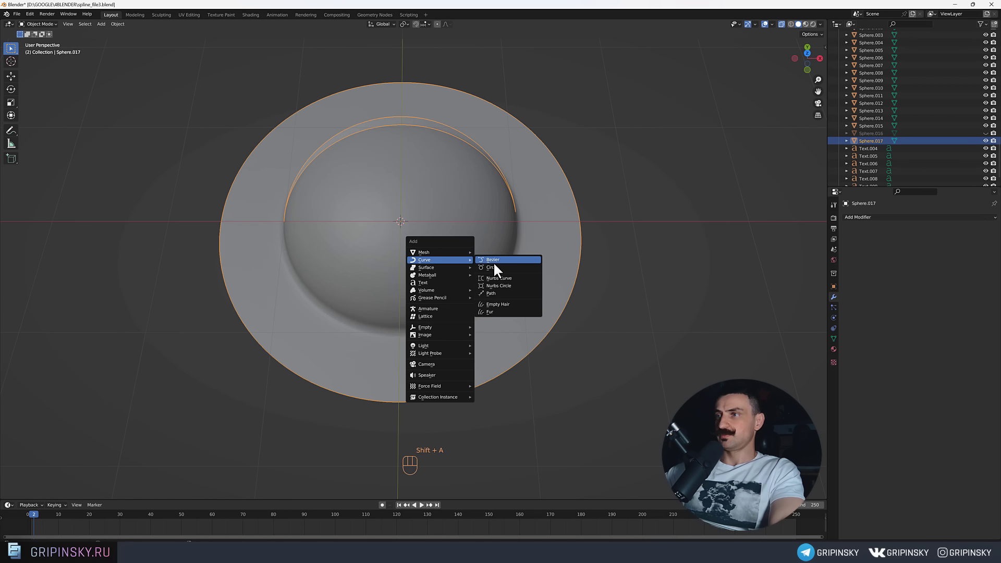
key("Tab")
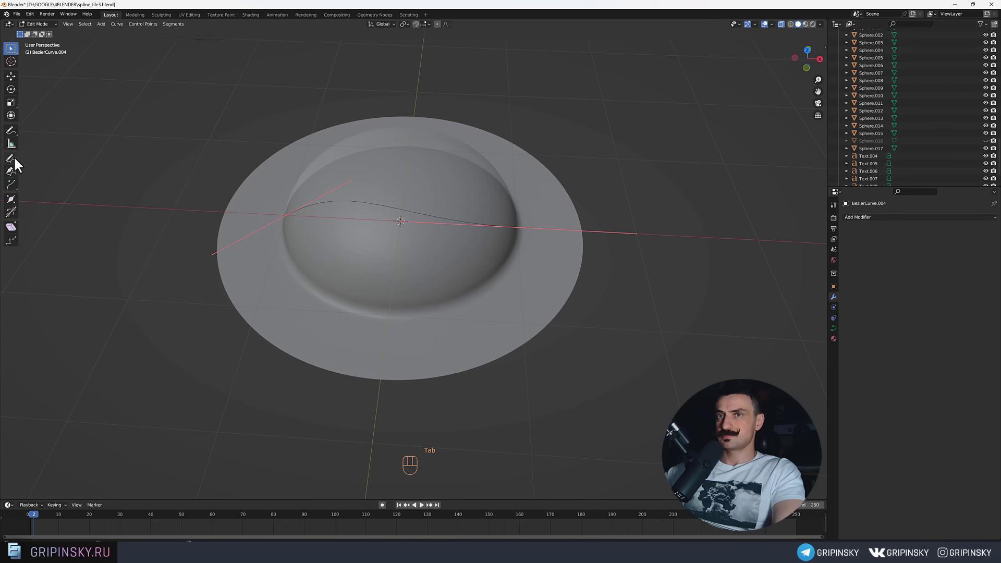
Select the Draw tool set to project strokes onto the dome's surface.
left_click(18, 164)
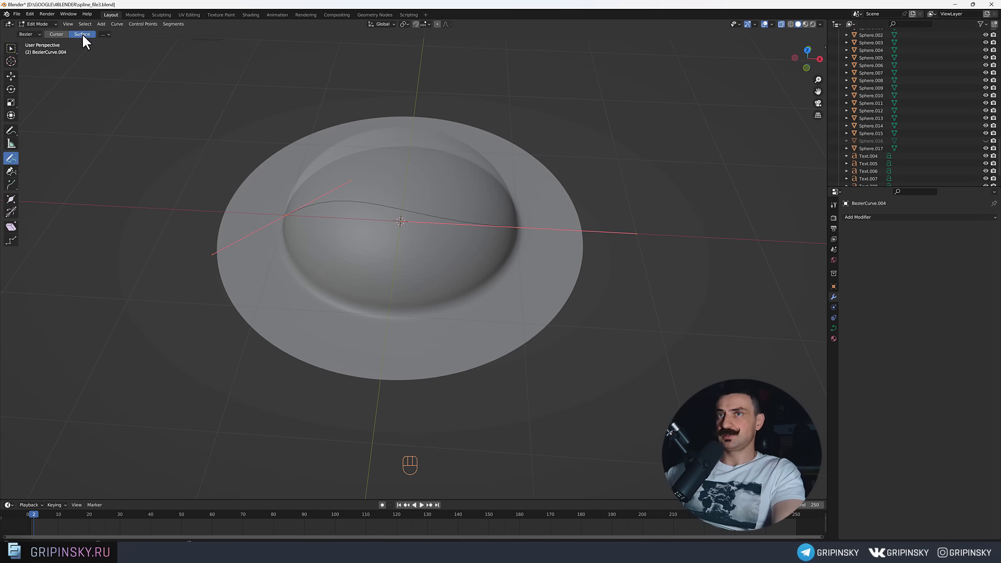
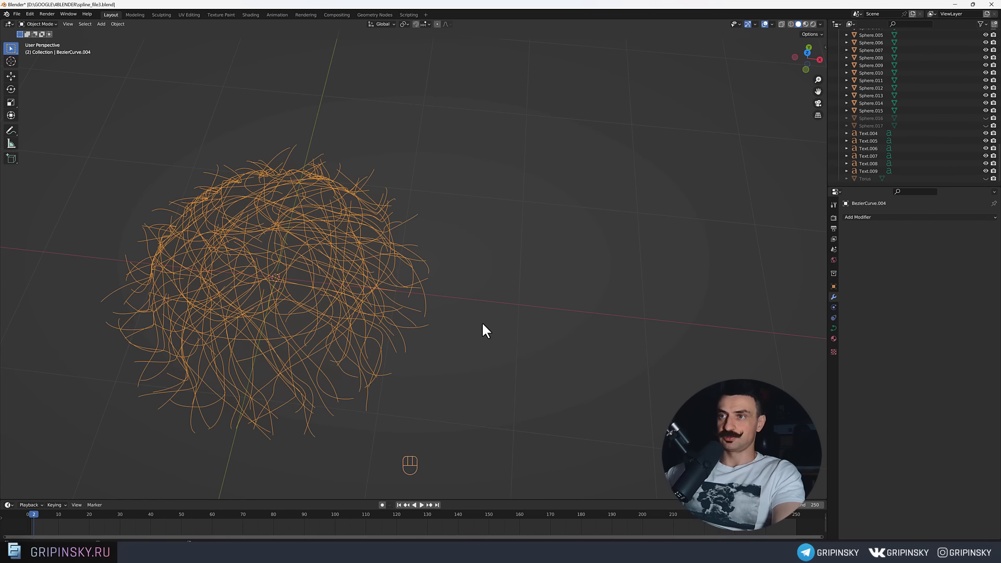
Duplicate the strand curves and rotate the copy 180 degrees about X into an upturned nest.
left_click_drag(470, 334, 497, 323)
key("Tab")
key("r")
key("r")
key("r")
key("x")
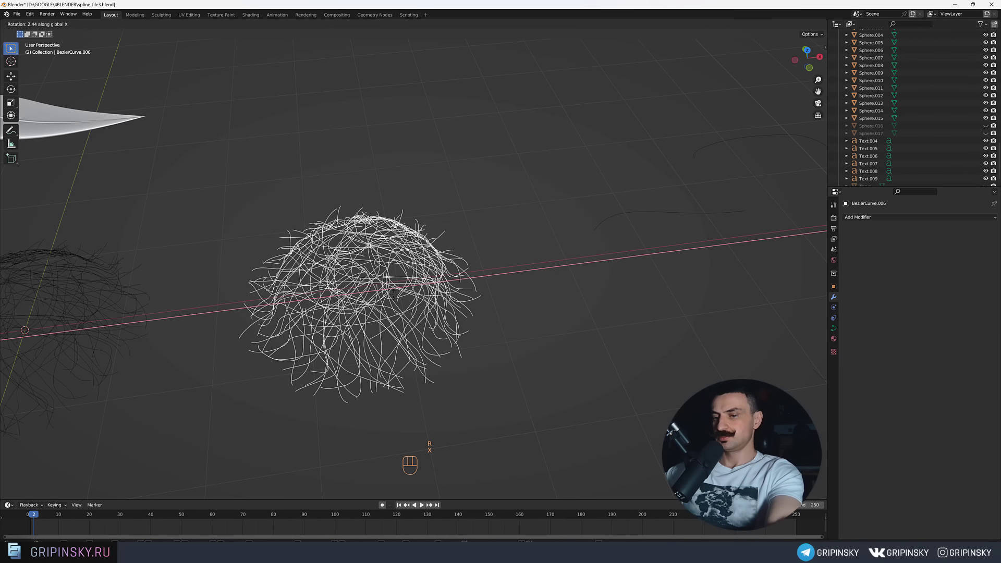
key("1")
key("8")
key("0")
key("Return")
Raise the nest curve's Bevel Depth so its strands become round tubes.
left_click_drag(417, 306, 515, 375)
middle_click(470, 365)
left_click_drag(467, 380, 511, 376)
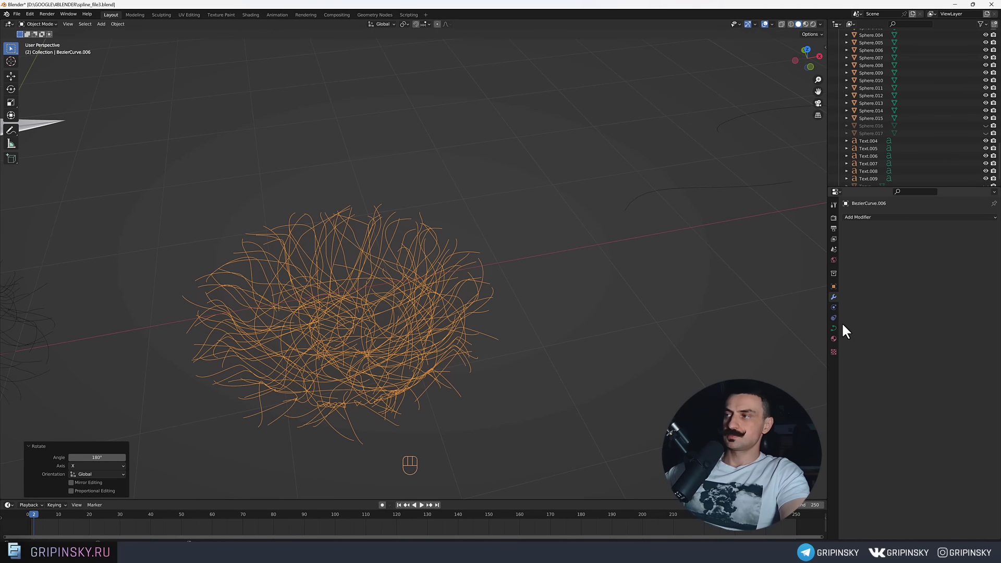
left_click_drag(840, 332, 552, 365)
left_click_drag(544, 387, 542, 390)
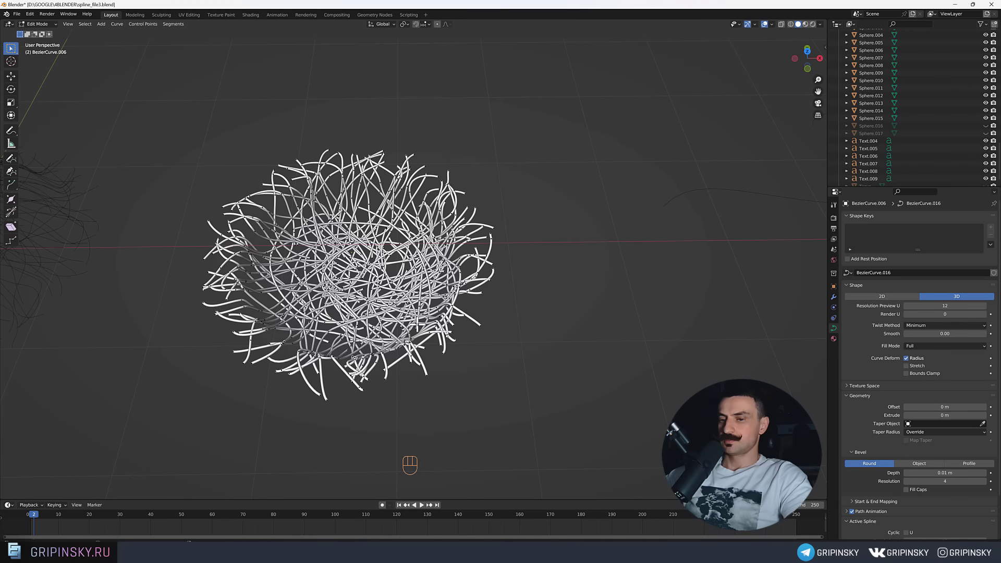
Select all strand points and lower the Decimate Curve ratio to reduce their count.
key("a")
left_click_drag(420, 324, 381, 322)
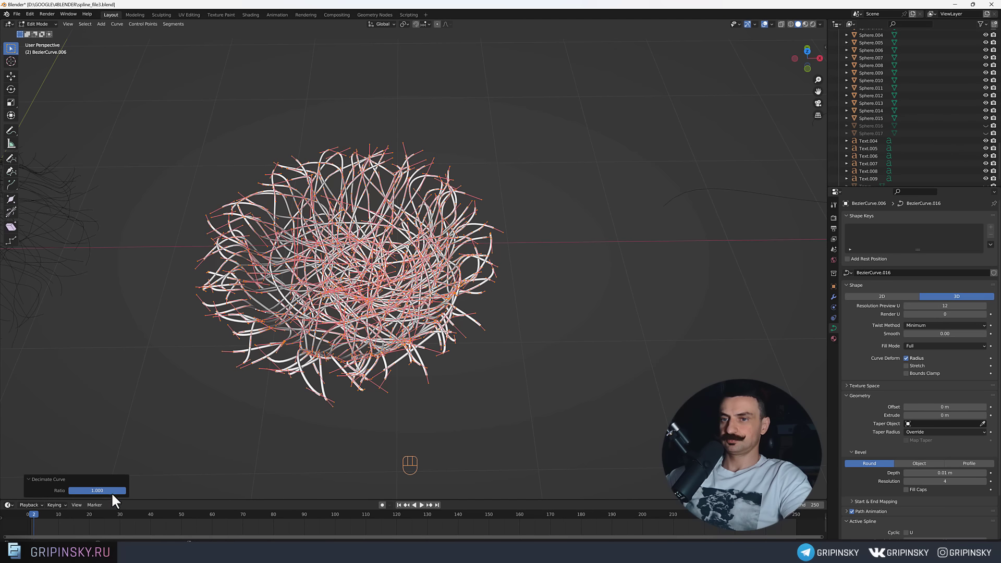
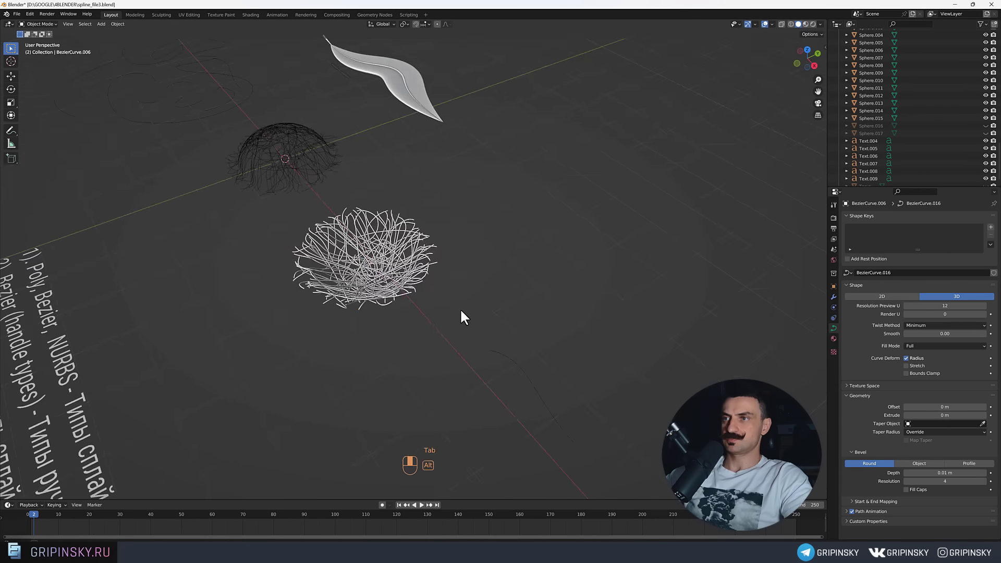
Duplicate the strand nest and scale the copy to about 0.9 to densify it.
middle_click(452, 239)
left_click_drag(444, 148, 456, 270)
left_click_drag(425, 234, 421, 268)
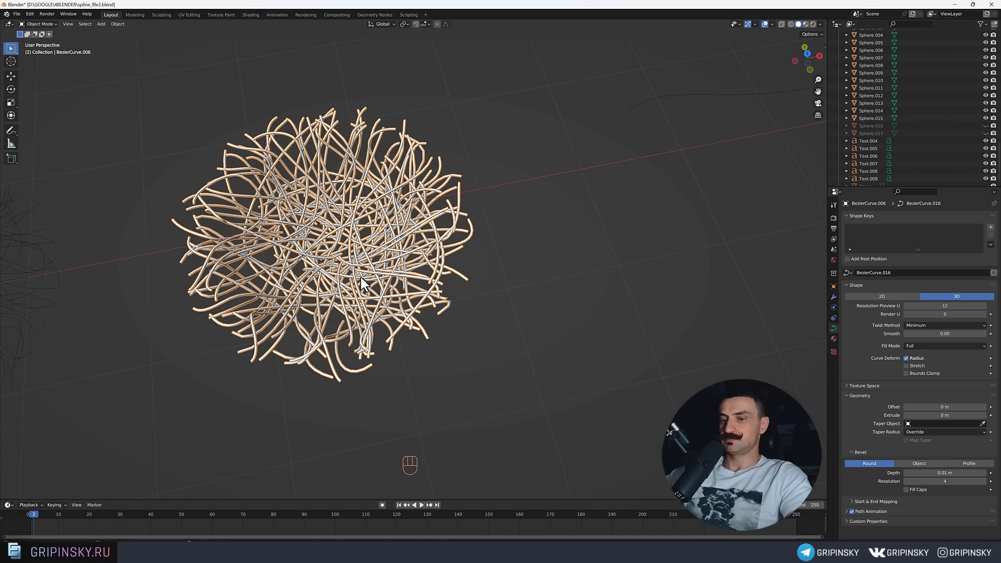
key("shift+d")
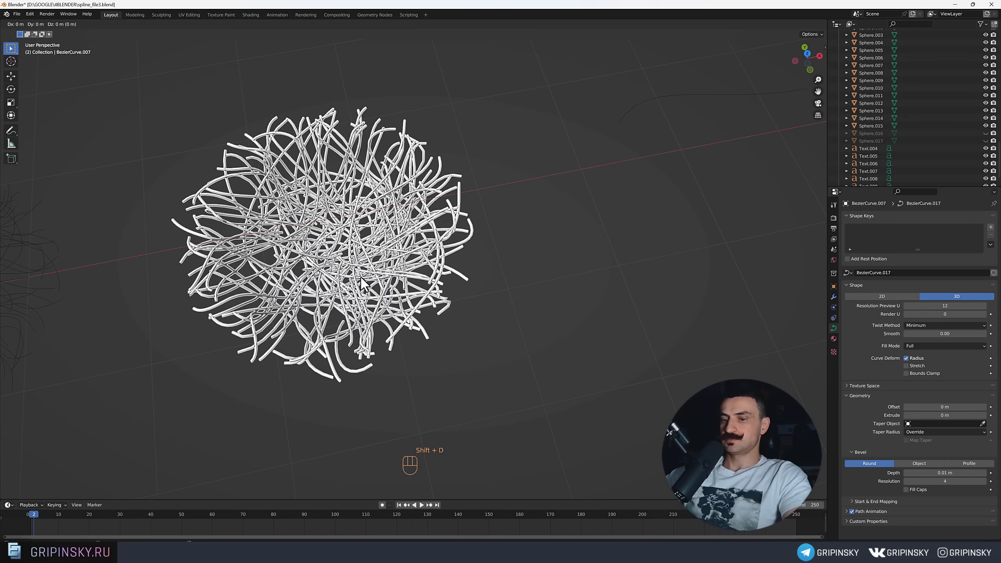
key("s")
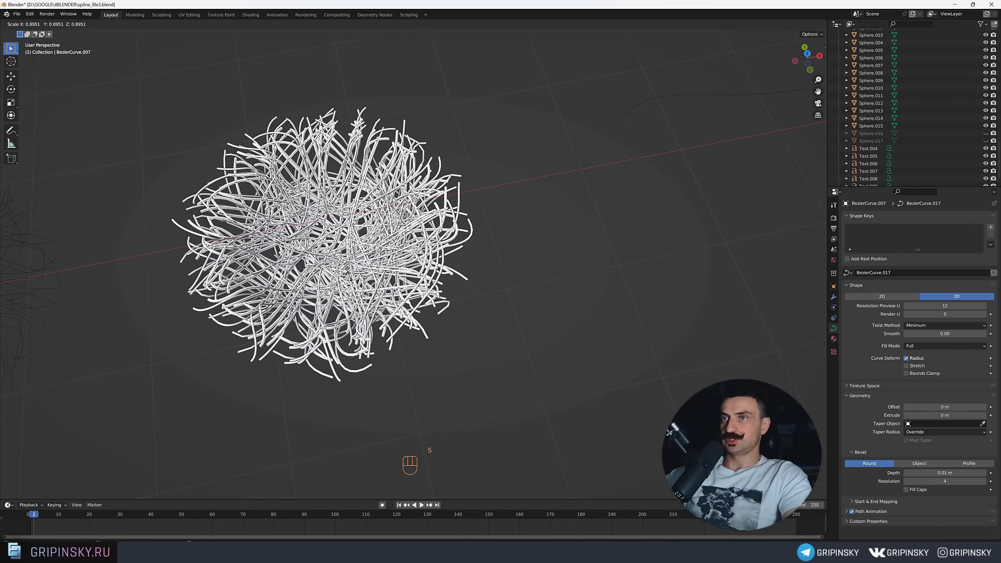
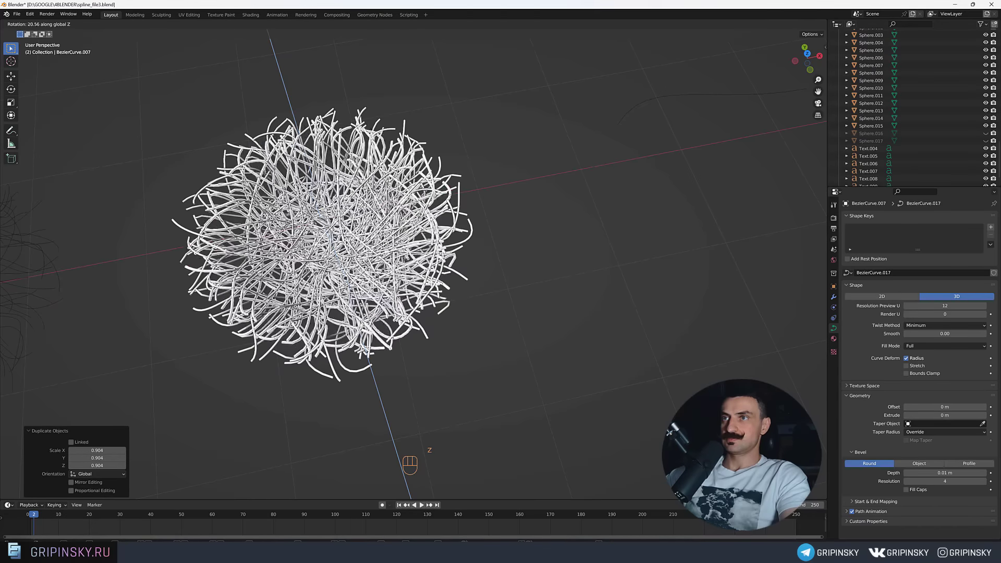
left_click_drag(476, 272, 503, 316)
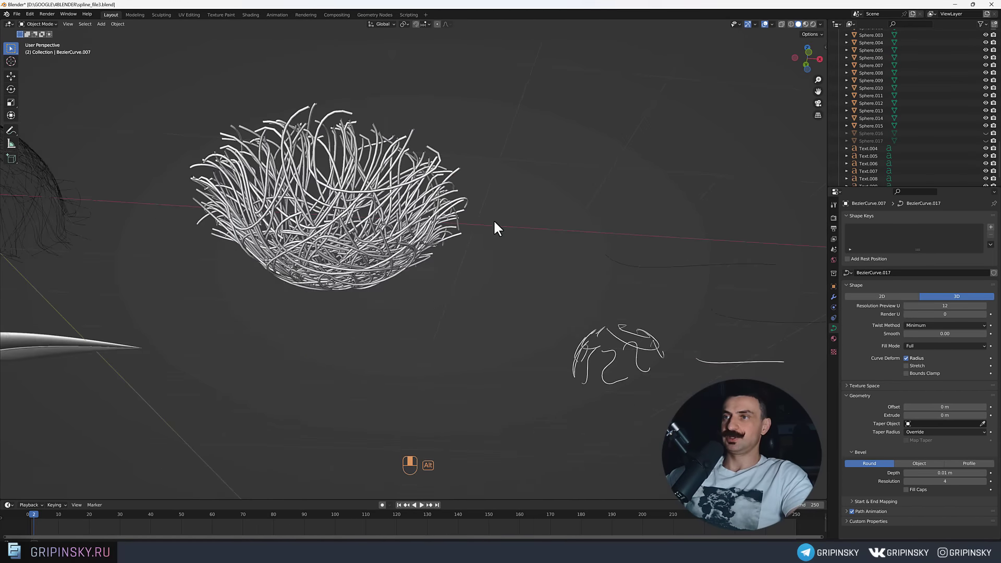
left_click_drag(444, 276, 490, 309)
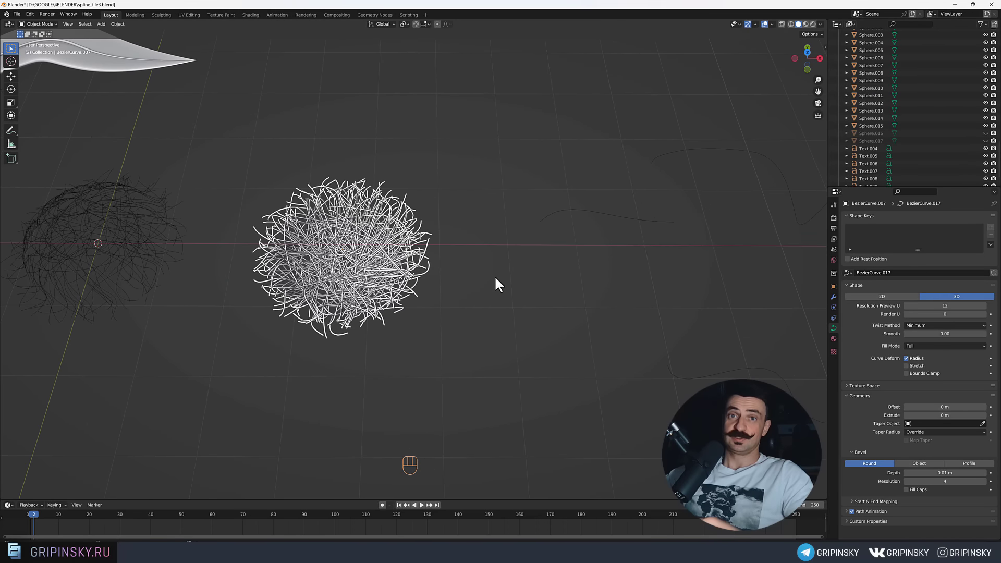
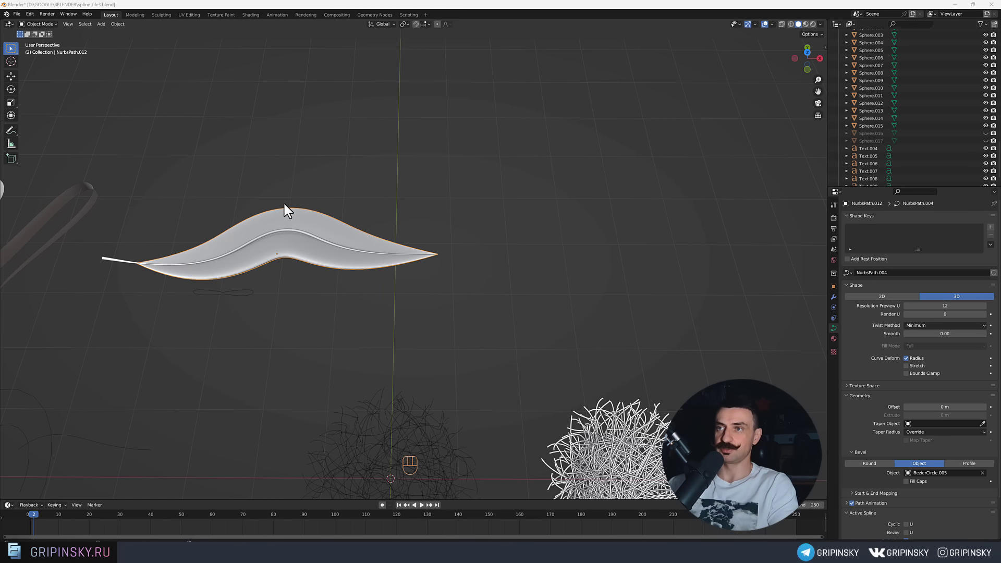
Duplicate the S-curved ribbon shape to move a copy beside the original.
left_click_drag(337, 279, 338, 284)
left_click_drag(338, 283, 338, 306)
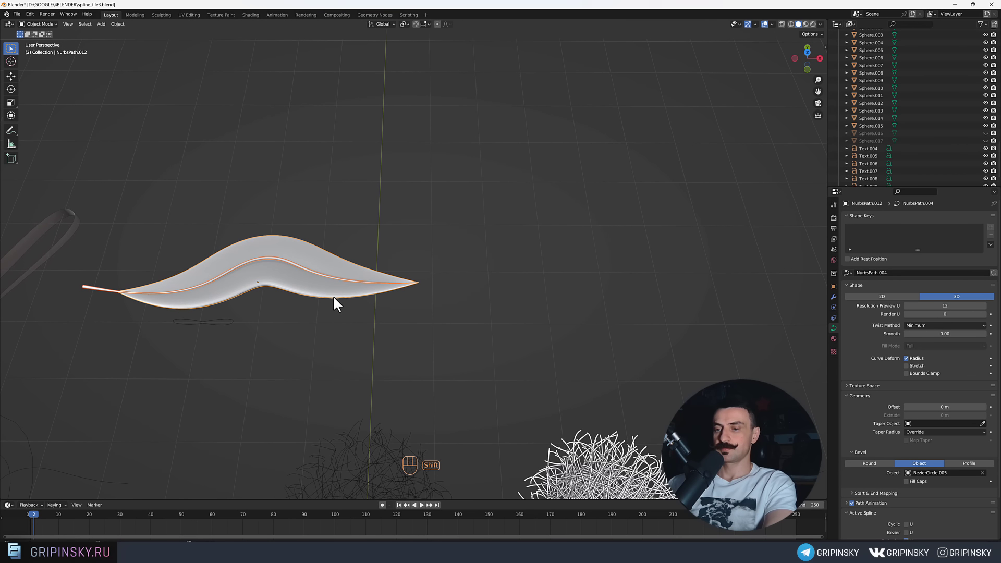
key("shift+d")
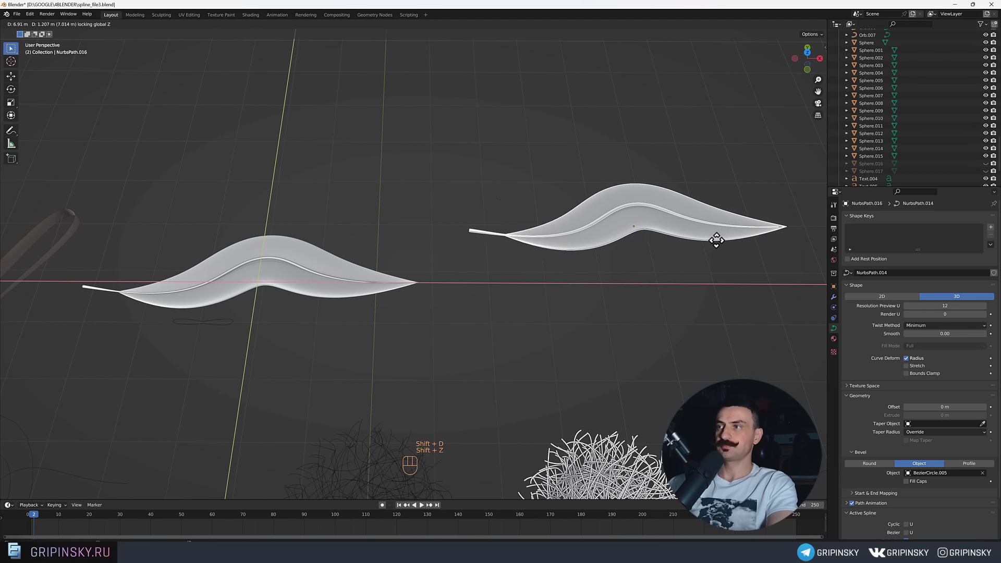
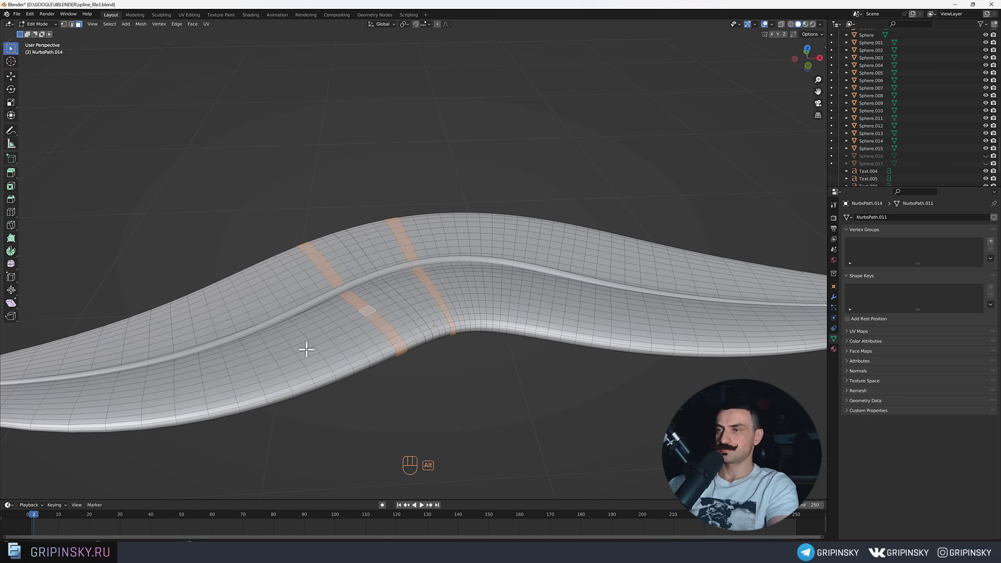
Extrude the three selected face strips along normals into raised bands and return to Object Mode.
left_click(309, 349)
key("alt+e")
key("2")
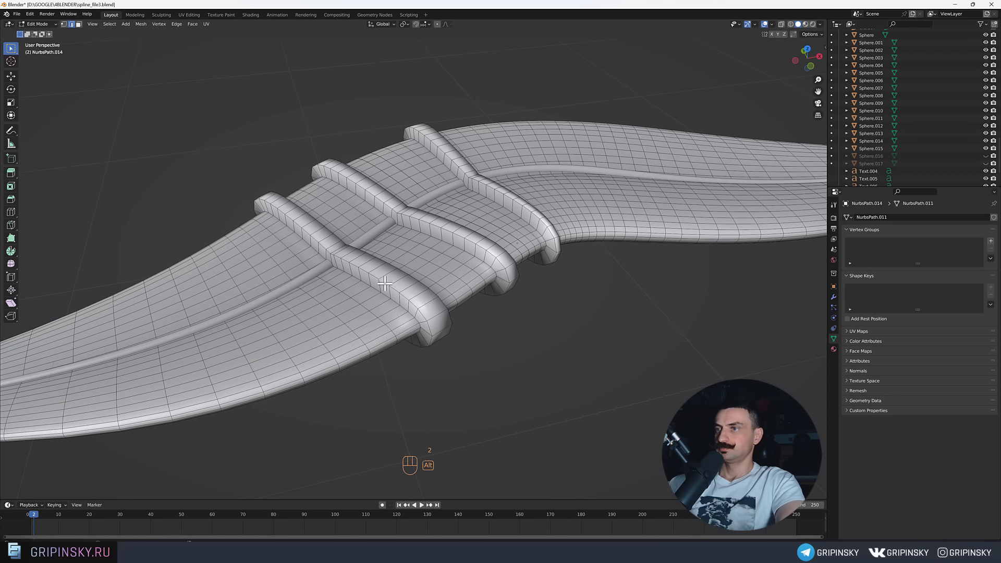
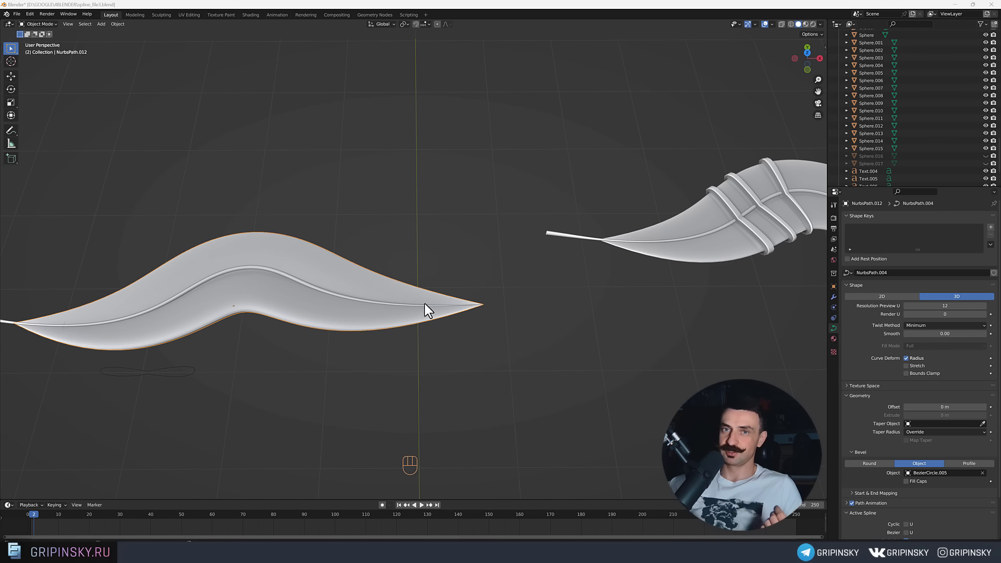
Add a 32-vertex 1 m mesh circle at the world origin beside the banded leaf.
middle_click(191, 348)
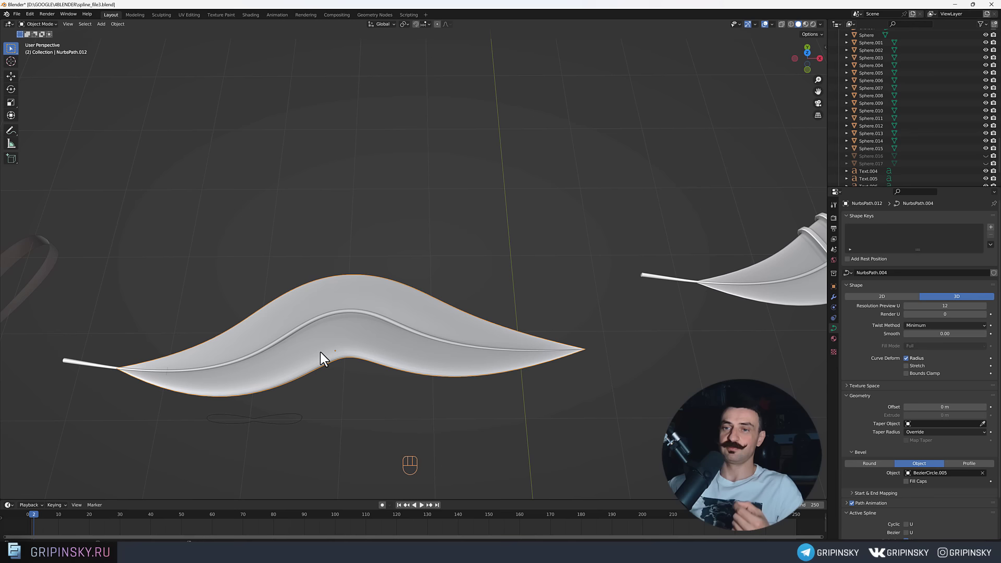
middle_click(263, 381)
left_click_drag(293, 372, 341, 369)
left_click_drag(379, 362, 369, 343)
key("shift+a")
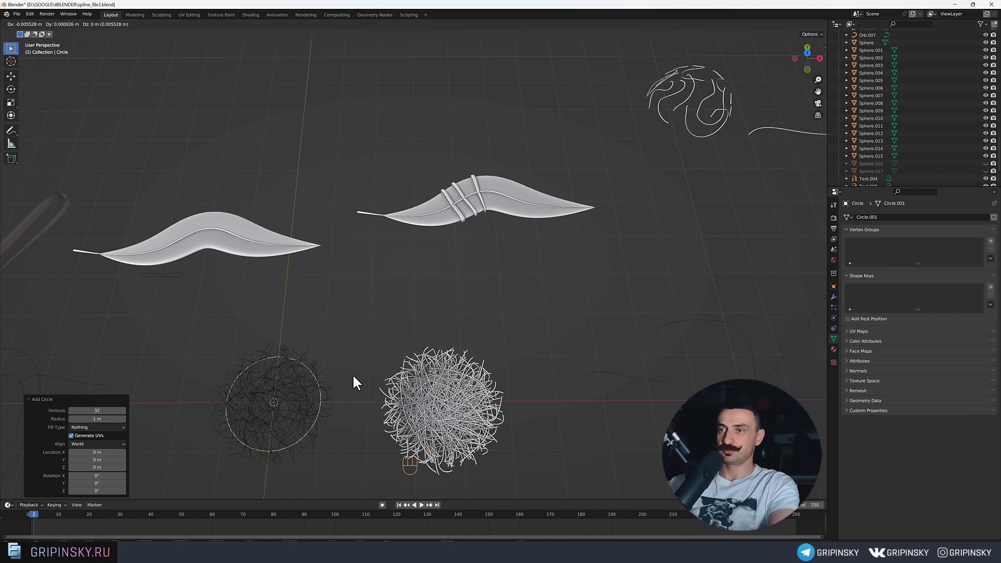
Move the new circle beside the leaves and convert it to a curve.
key("shift+z")
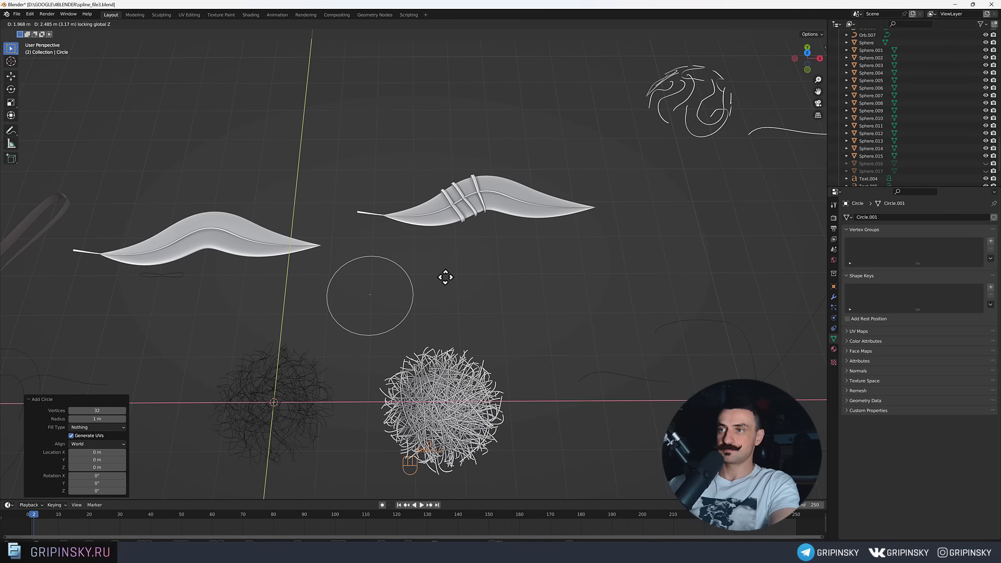
left_click_drag(459, 286, 472, 294)
left_click_drag(438, 318, 457, 326)
left_click_drag(440, 310, 464, 236)
middle_click(428, 293)
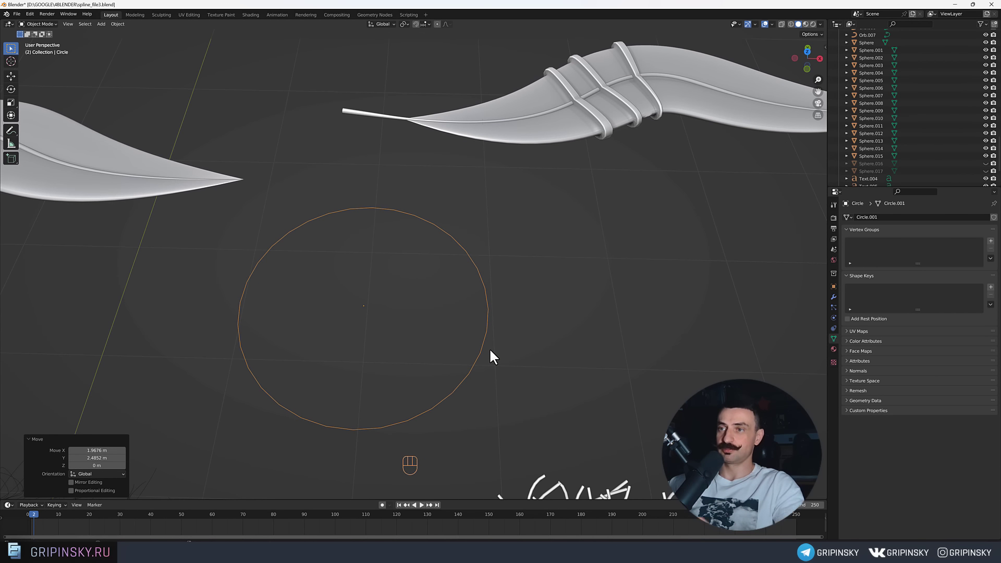
left_click_drag(436, 324, 469, 353)
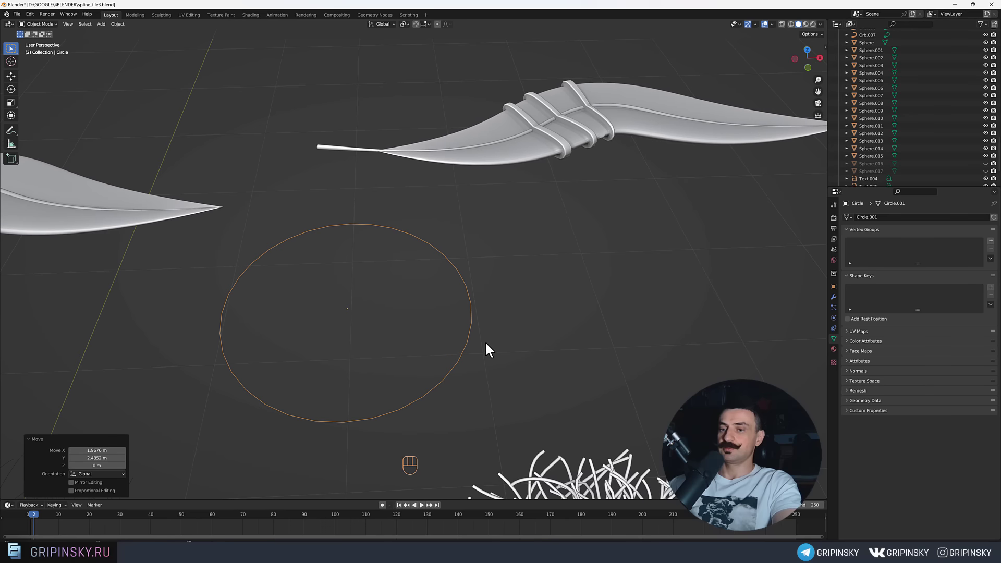
left_click_drag(466, 302, 469, 297)
middle_click(468, 307)
Edit the curve's points, pulling one inward to start a lobed outline.
key("Tab")
middle_click(491, 304)
left_click(461, 301)
key("g")
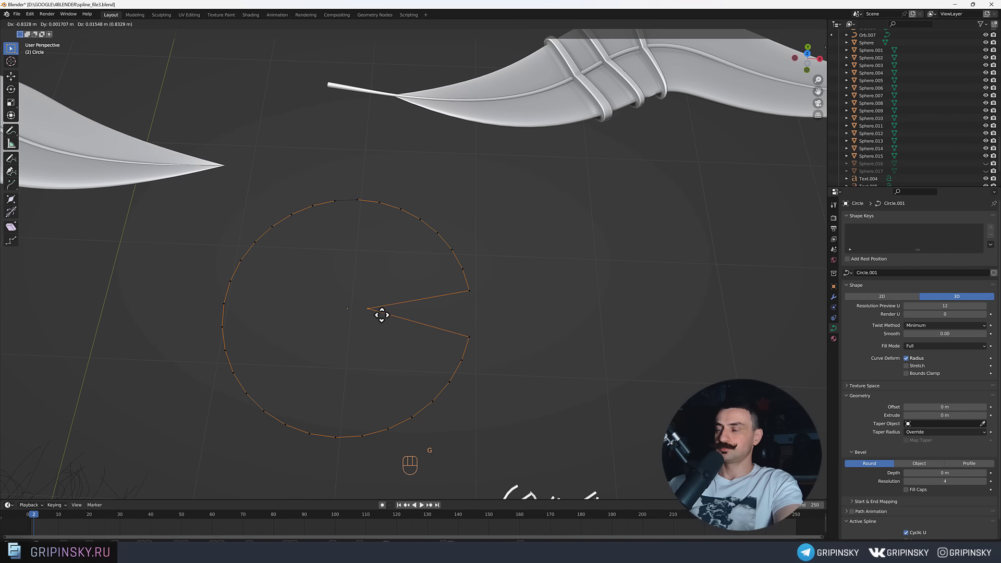
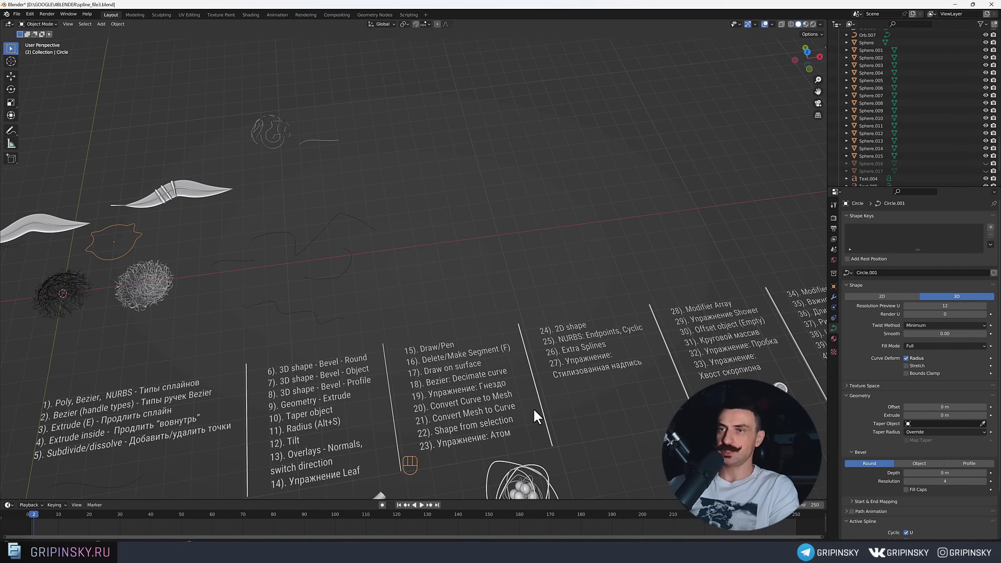
left_click_drag(249, 242, 504, 272)
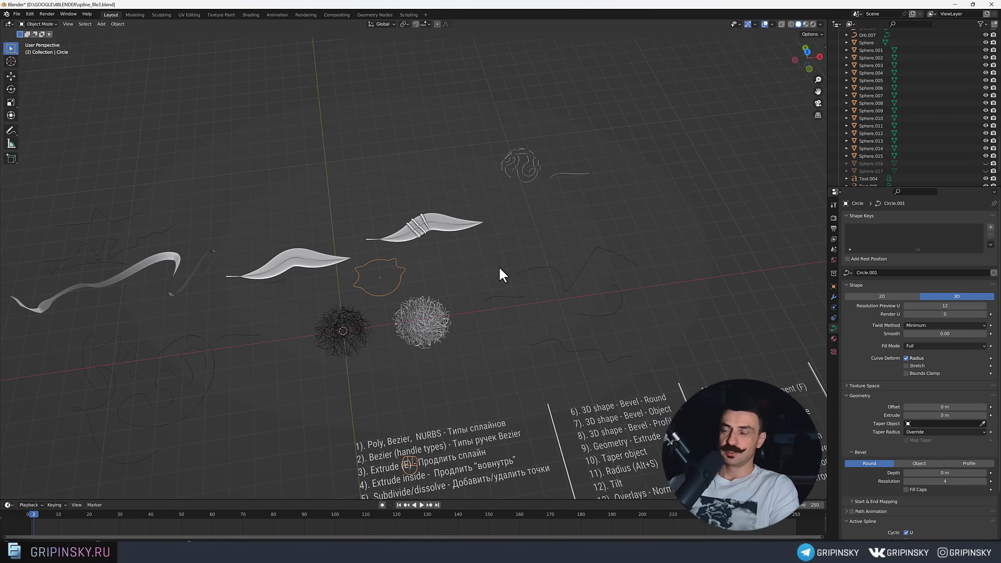
left_click_drag(476, 304, 358, 245)
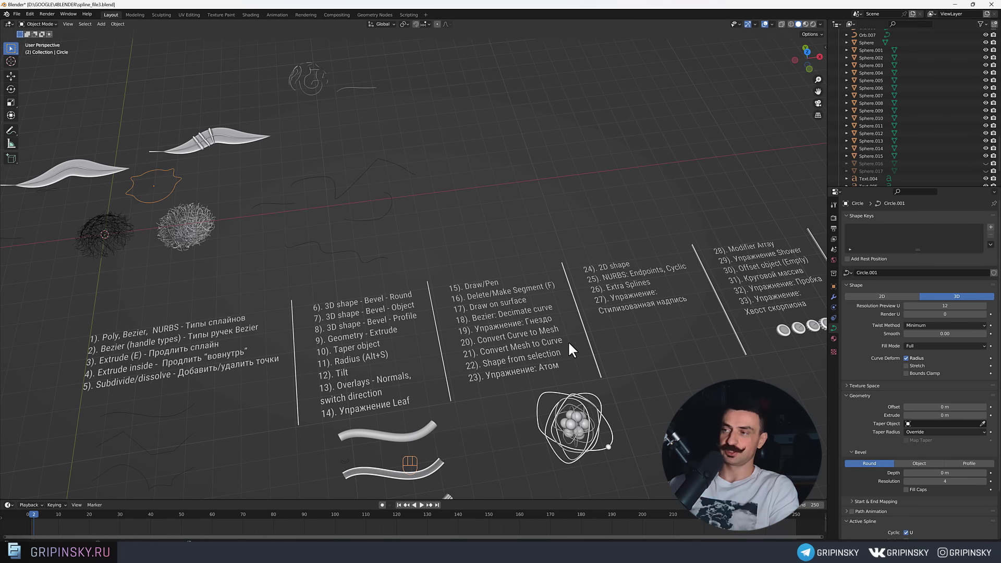
left_click_drag(315, 271, 442, 305)
left_click_drag(404, 267, 439, 276)
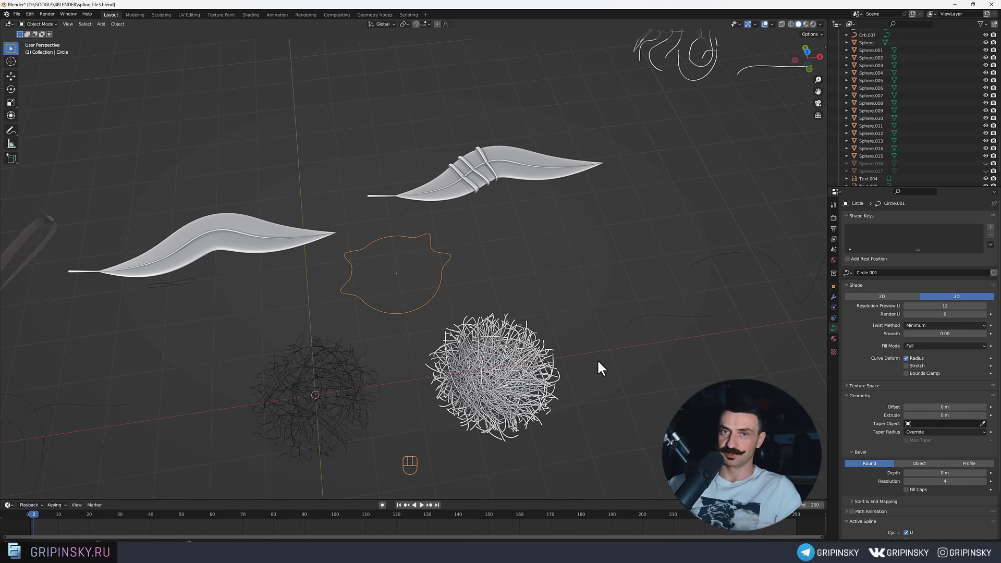
left_click_drag(517, 368, 570, 369)
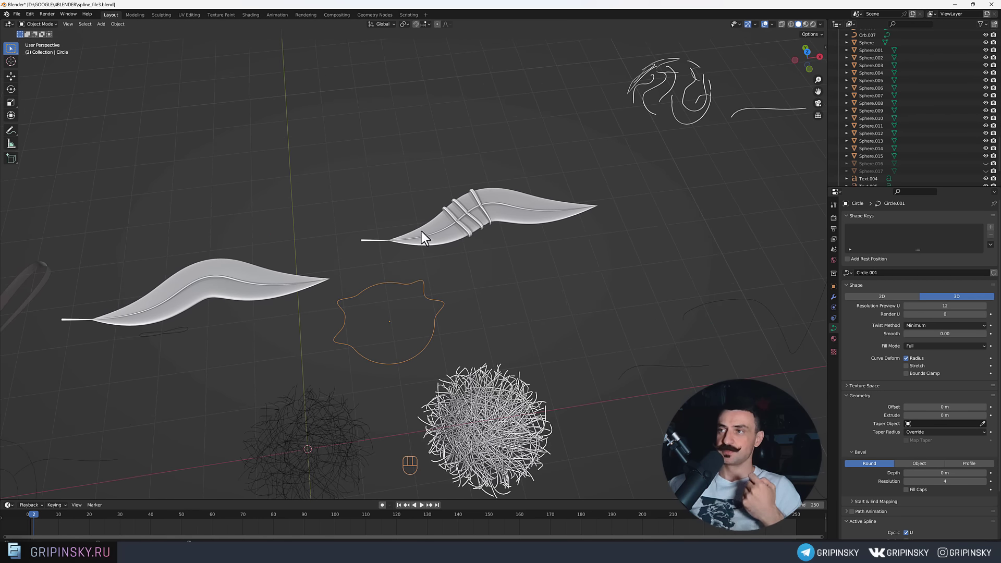
left_click_drag(386, 241, 482, 242)
left_click(228, 305)
left_click_drag(255, 298, 285, 227)
middle_click(330, 267)
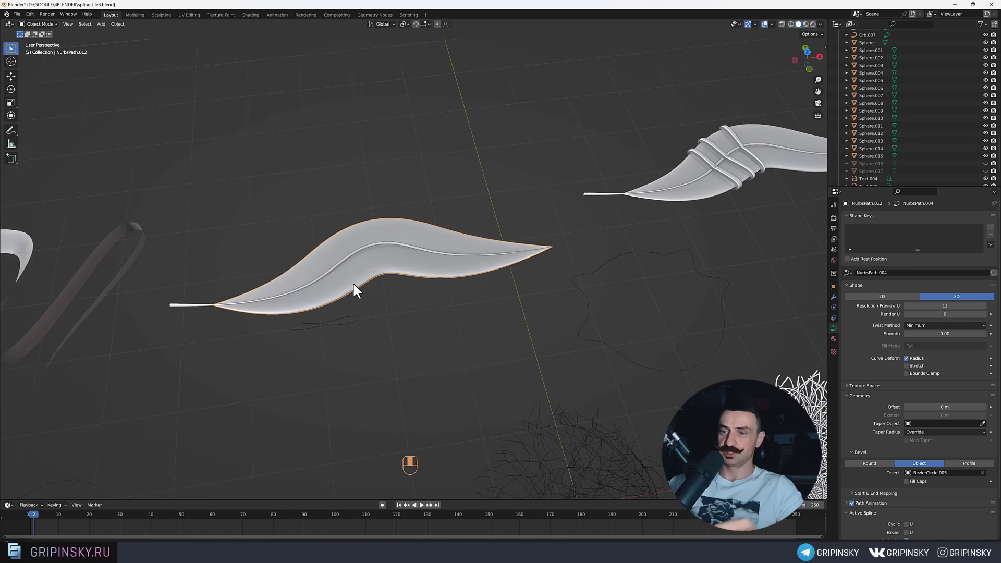
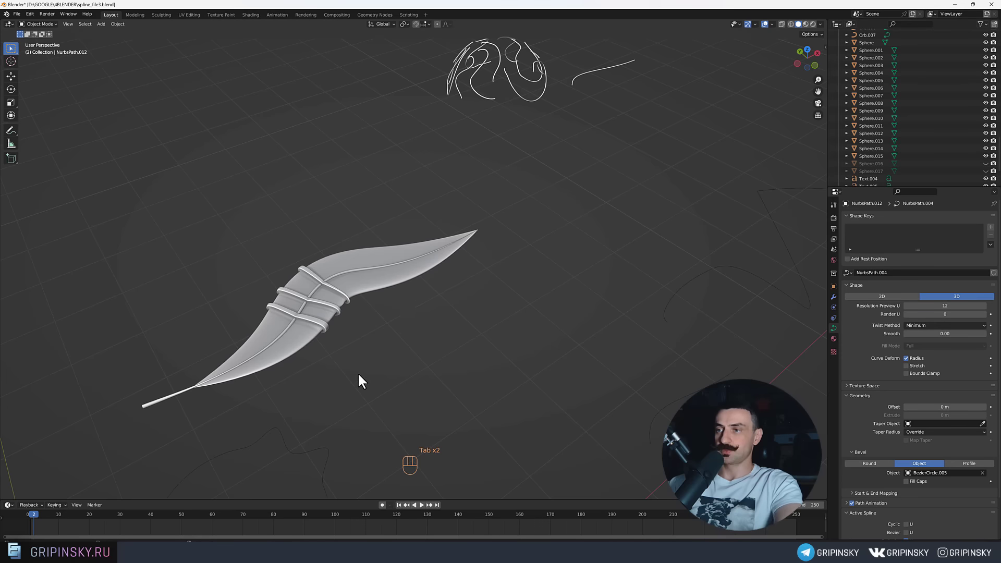
middle_click(376, 304)
middle_click(418, 398)
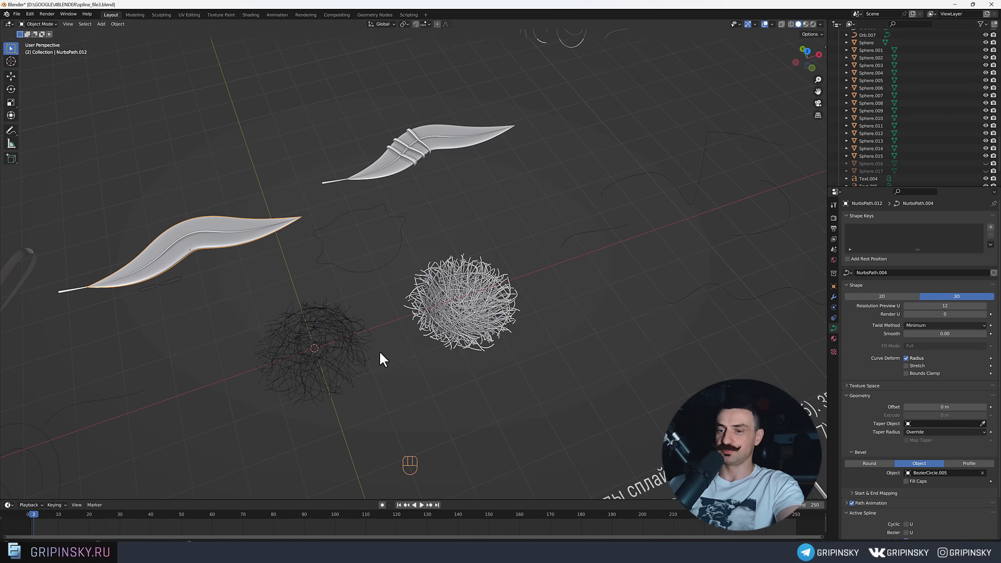
key("shift+a")
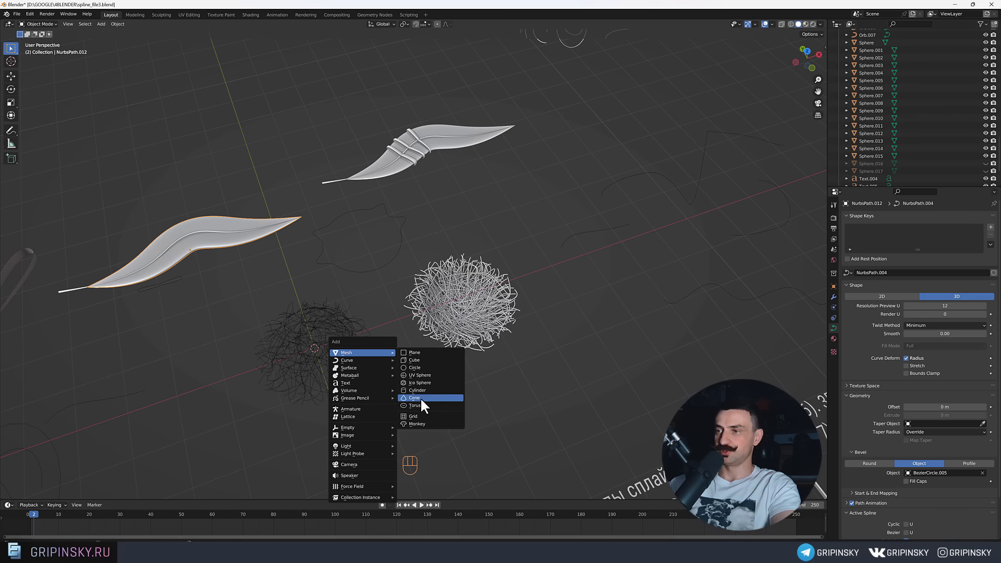
Add a torus, duplicate every other cross-section loop and separate them as their own object.
middle_click(412, 338)
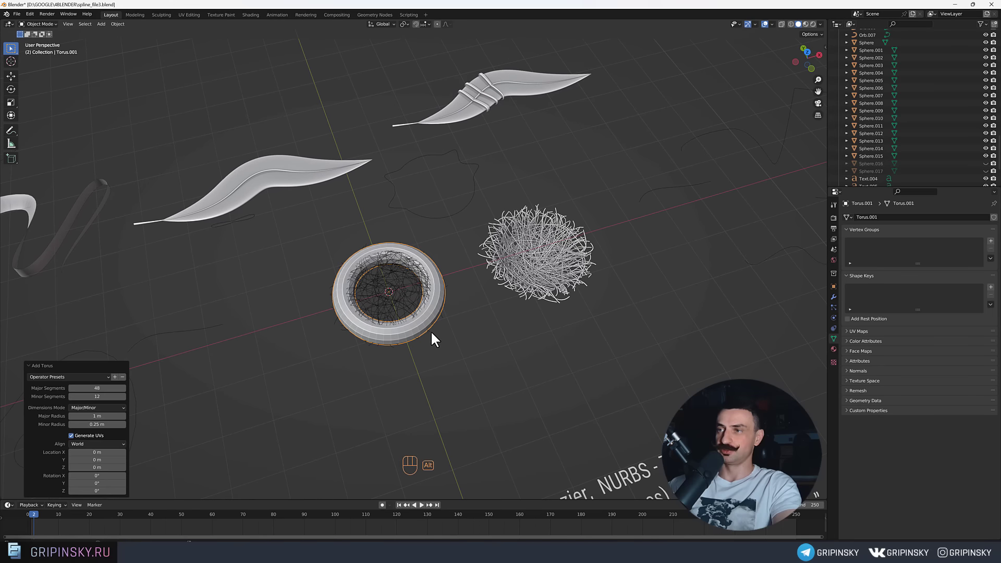
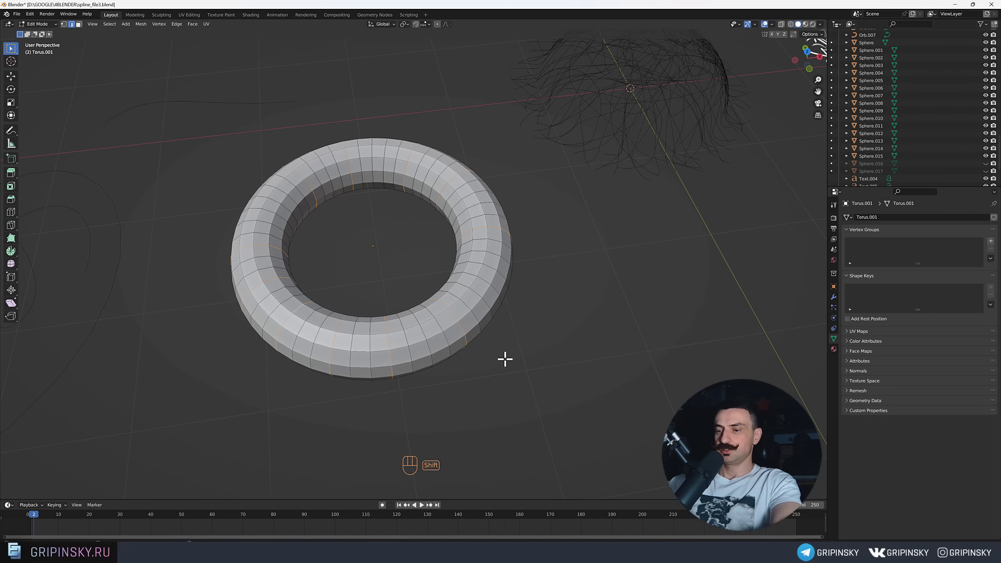
key("shift+d")
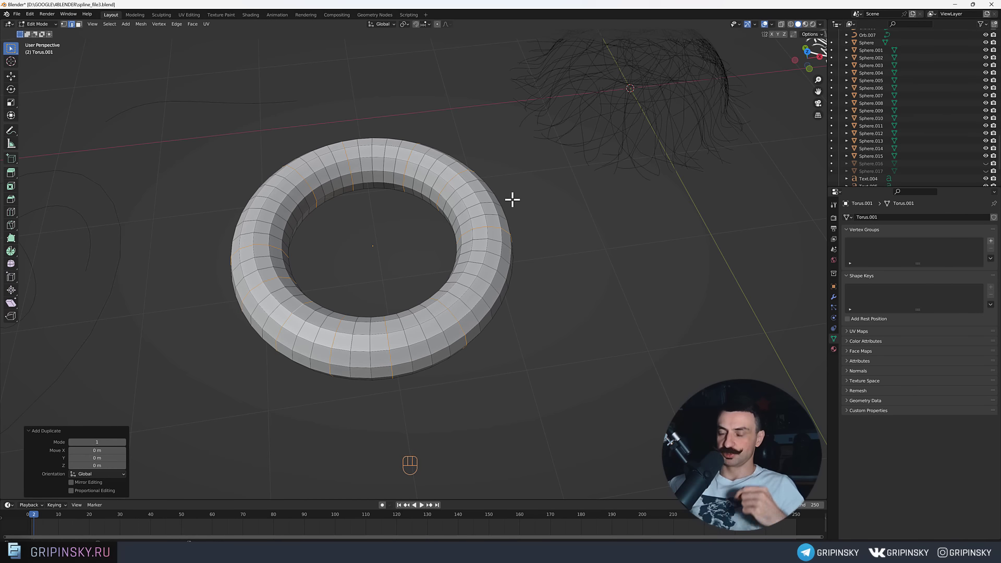
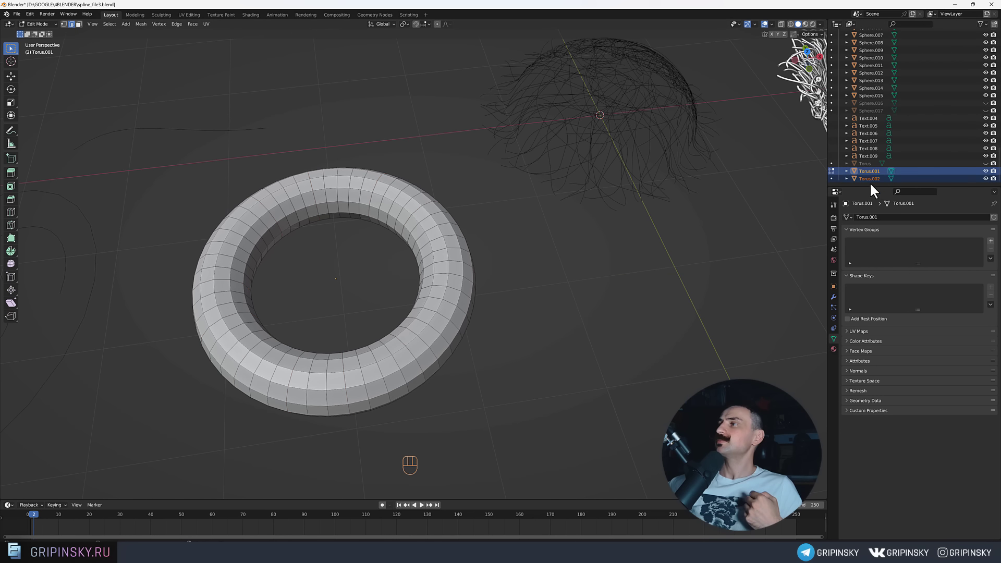
left_click_drag(874, 186, 490, 325)
middle_click(490, 325)
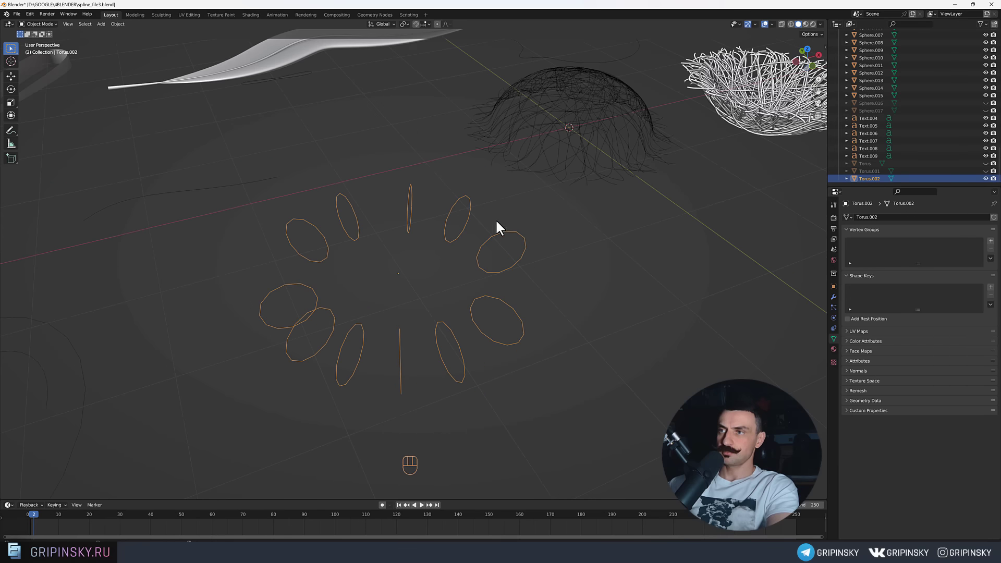
Convert the torus rings to a curve and stretch their points down into tall narrow loops.
left_click_drag(573, 371, 555, 379)
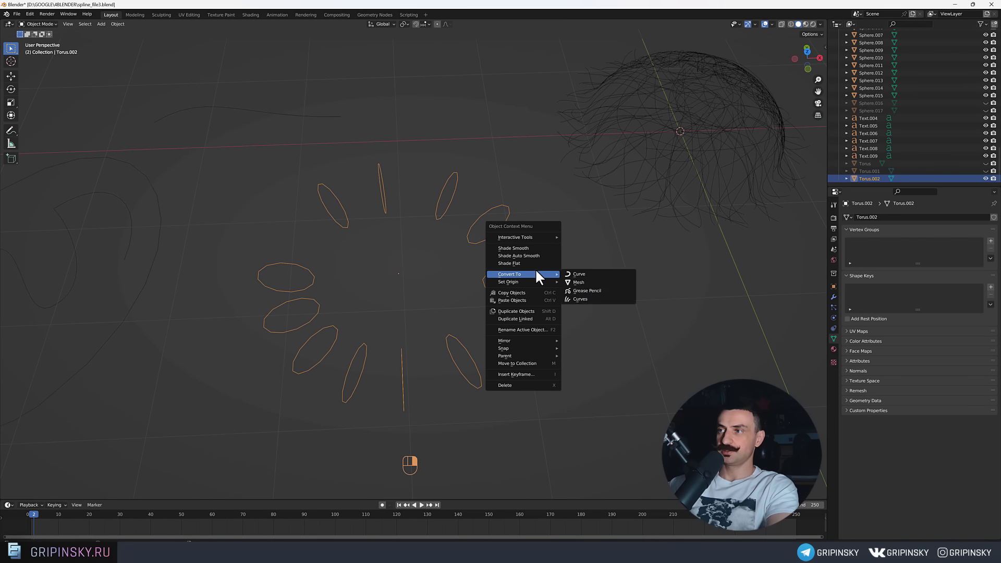
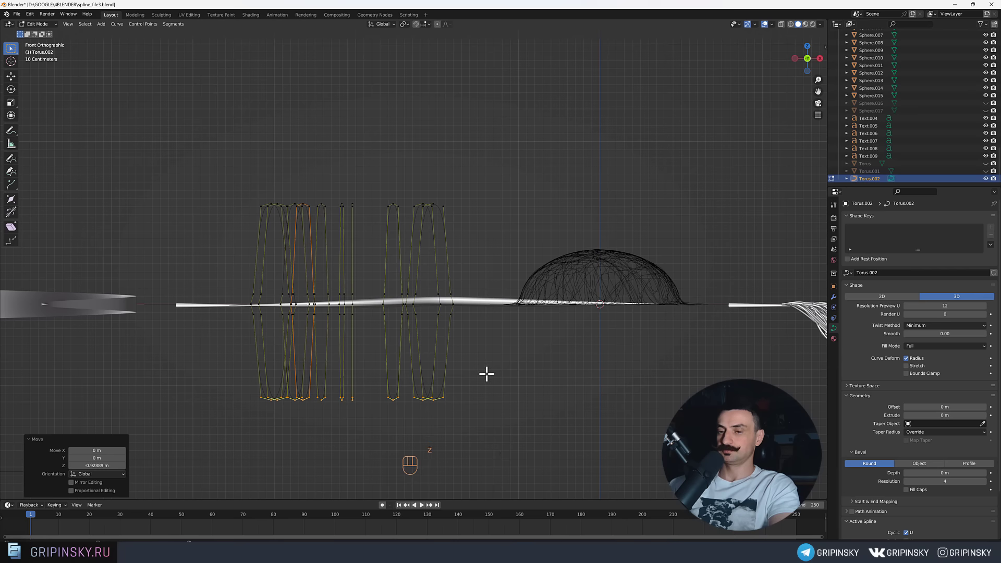
key("Tab")
left_click_drag(498, 381, 389, 237)
left_click_drag(401, 247, 481, 259)
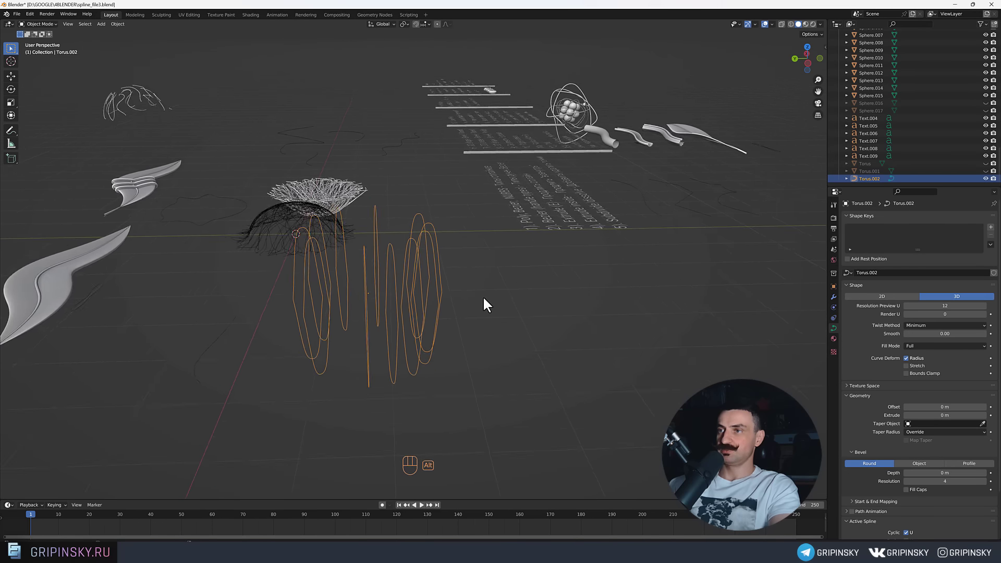
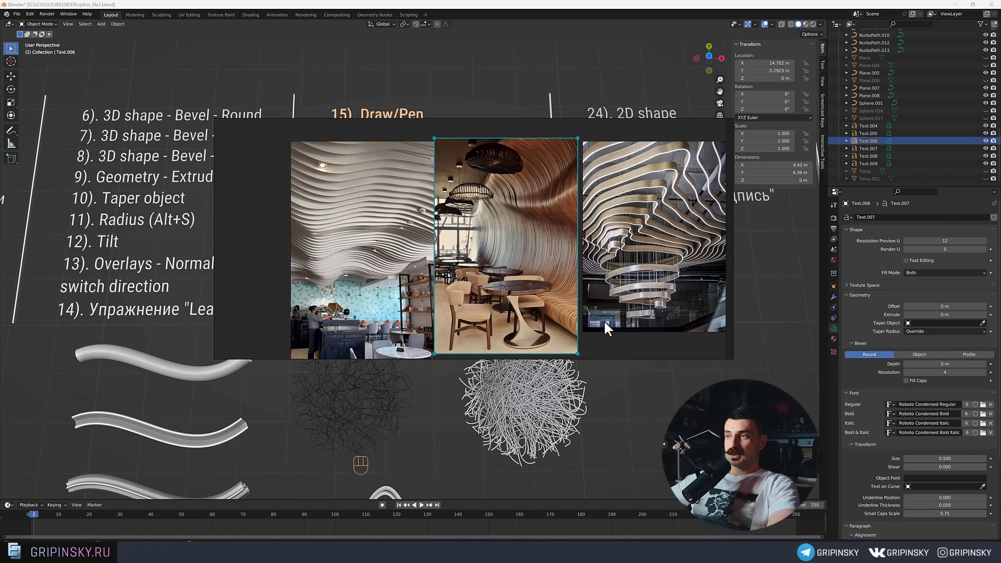
Pan across the lesson notes and zoom onto the wavy slatted interior reference photos.
left_click(633, 394)
left_click_drag(262, 239, 574, 265)
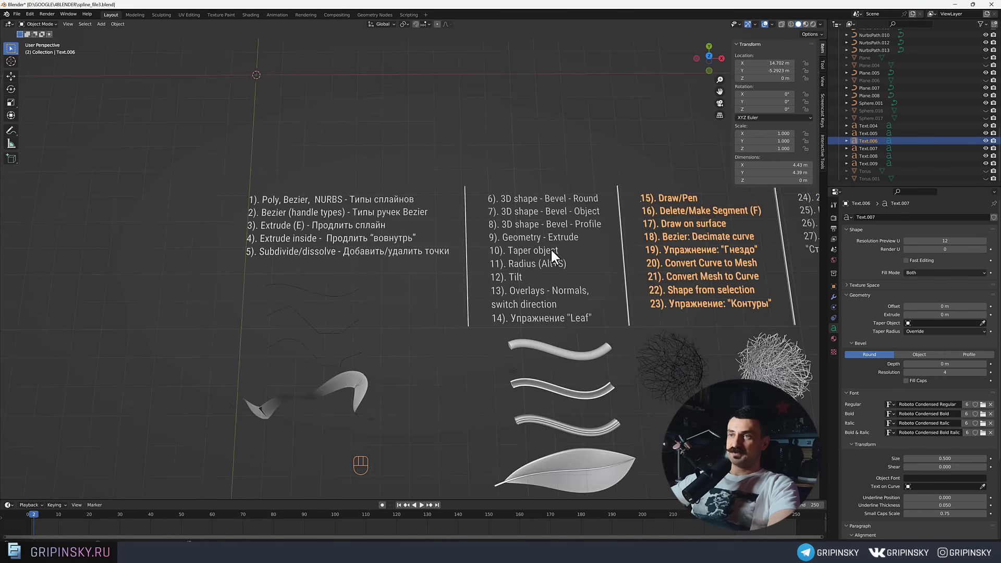
middle_click(511, 254)
left_click_drag(102, 188, 278, 254)
left_click_drag(538, 250, 385, 250)
left_click_drag(350, 287, 345, 364)
left_click_drag(528, 269, 448, 271)
left_click_drag(460, 307, 469, 343)
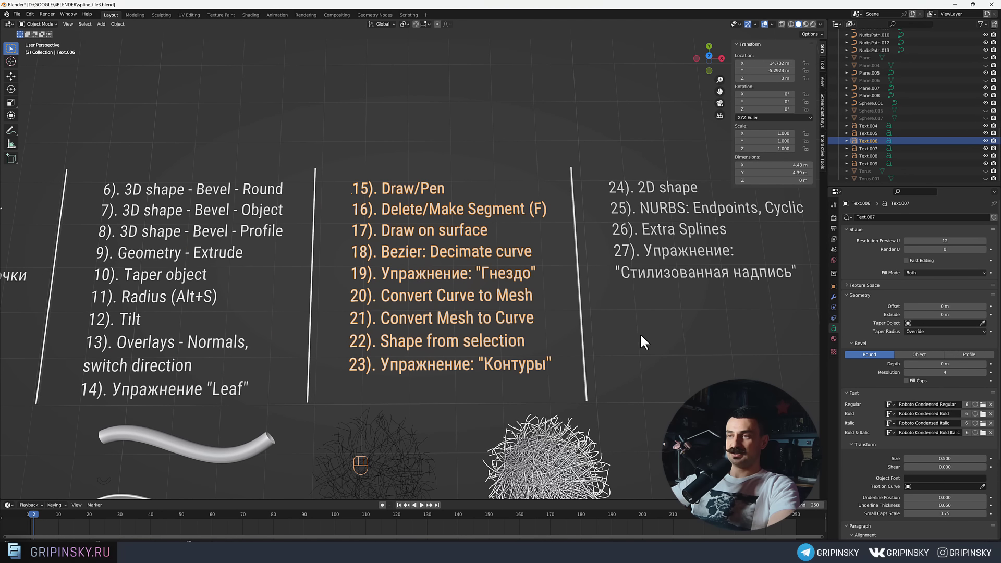
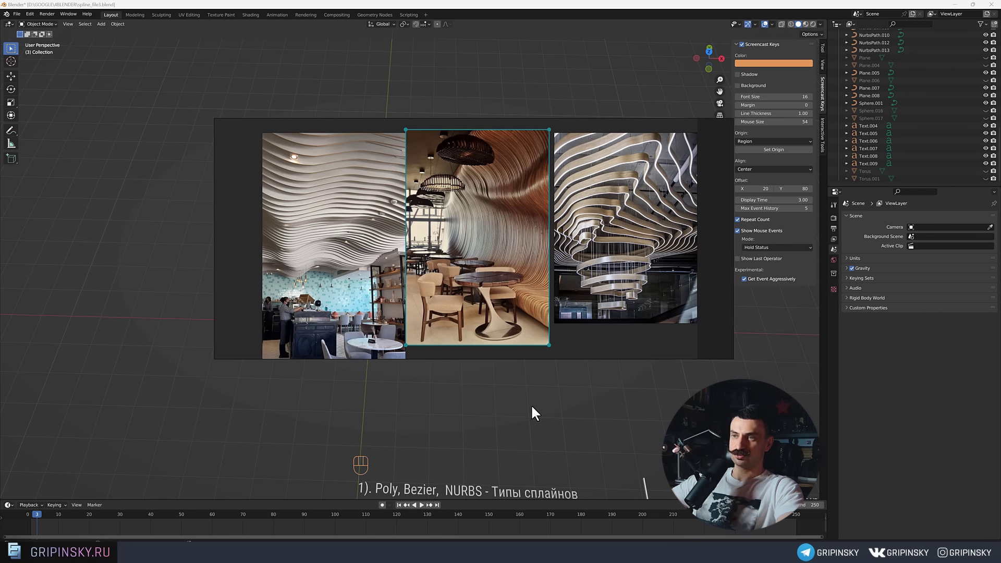
left_click_drag(458, 331, 486, 307)
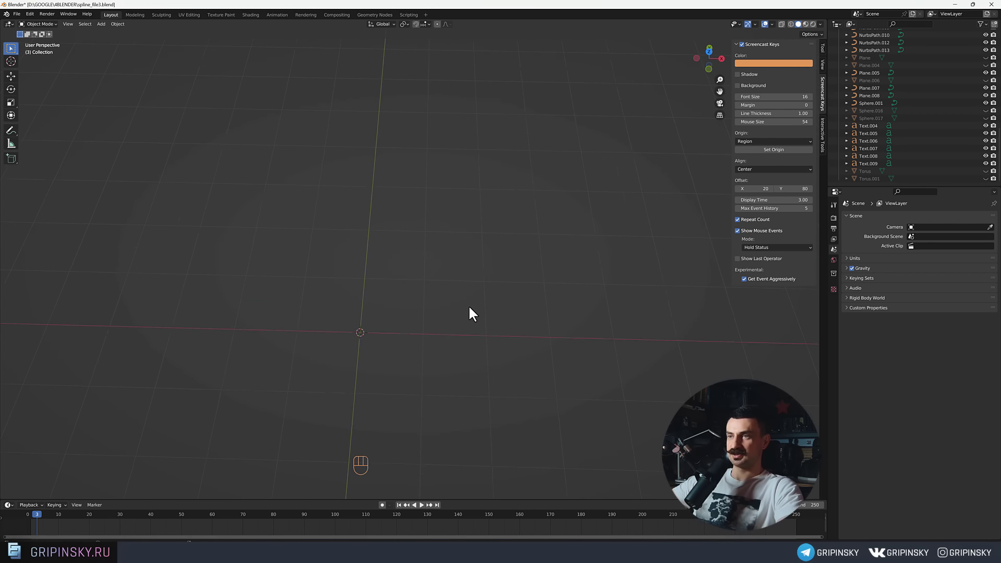
left_click_drag(458, 311, 489, 292)
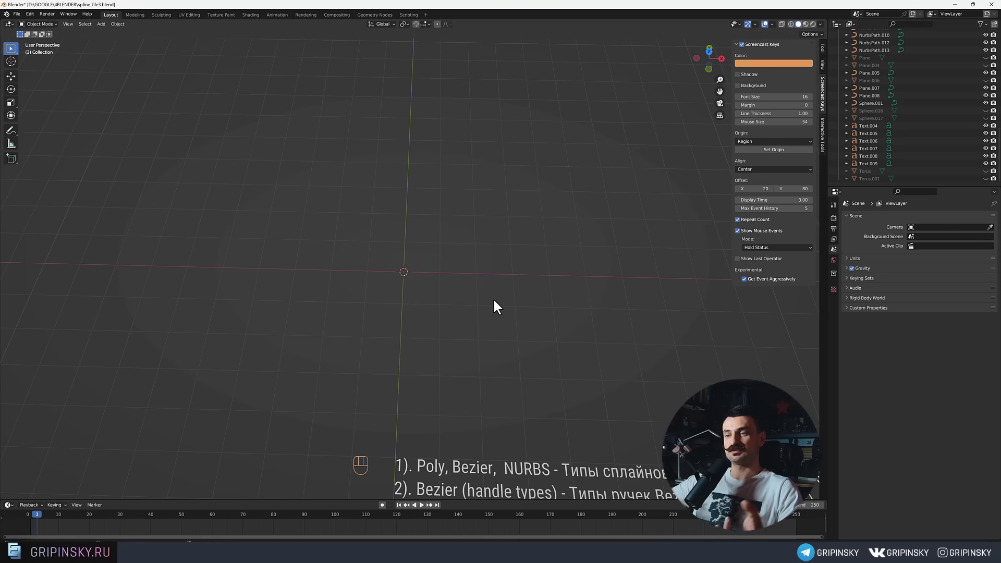
left_click_drag(480, 298, 451, 275)
Add a UV sphere with 6 segments and 16 rings at the origin and enter Edit Mode.
left_click_drag(436, 297, 425, 323)
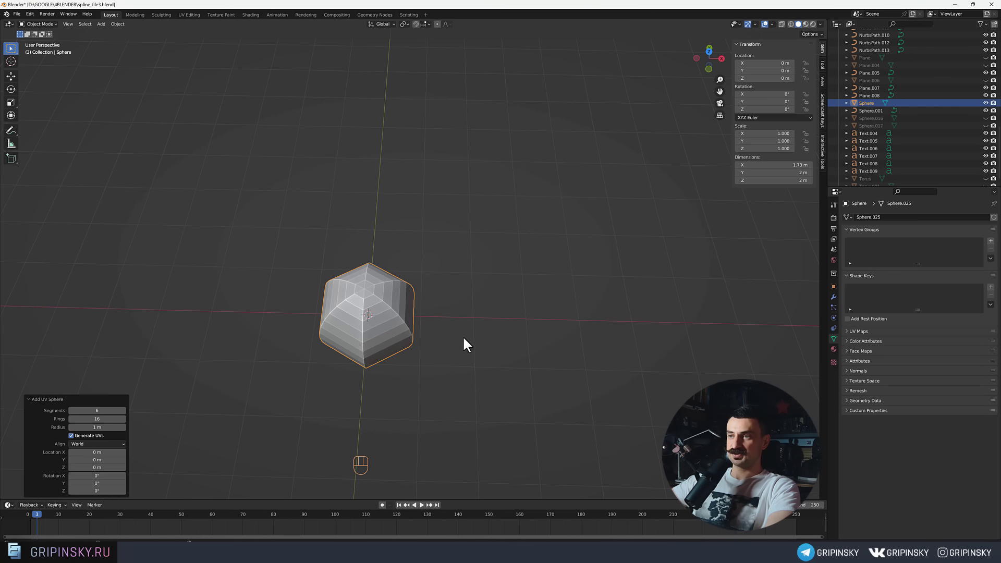
left_click_drag(432, 319, 460, 333)
left_click_drag(448, 329, 455, 319)
middle_click(437, 324)
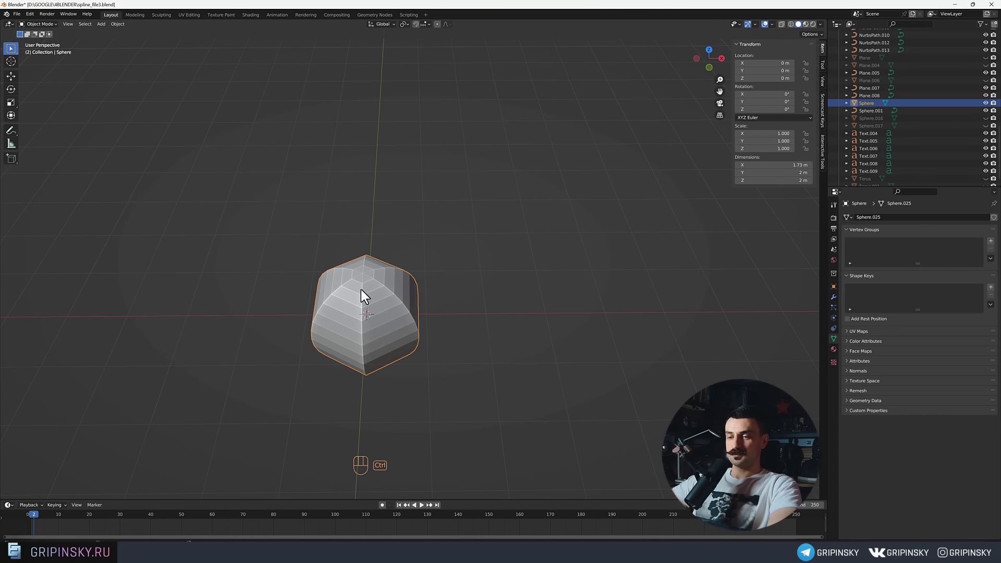
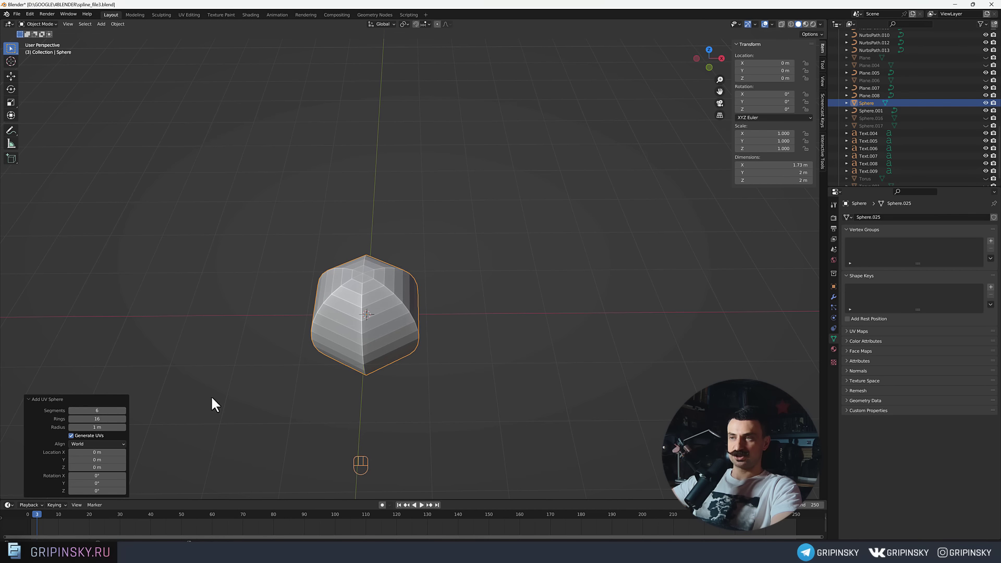
left_click_drag(498, 370, 481, 361)
left_click_drag(440, 349, 443, 346)
middle_click(427, 341)
middle_click(405, 332)
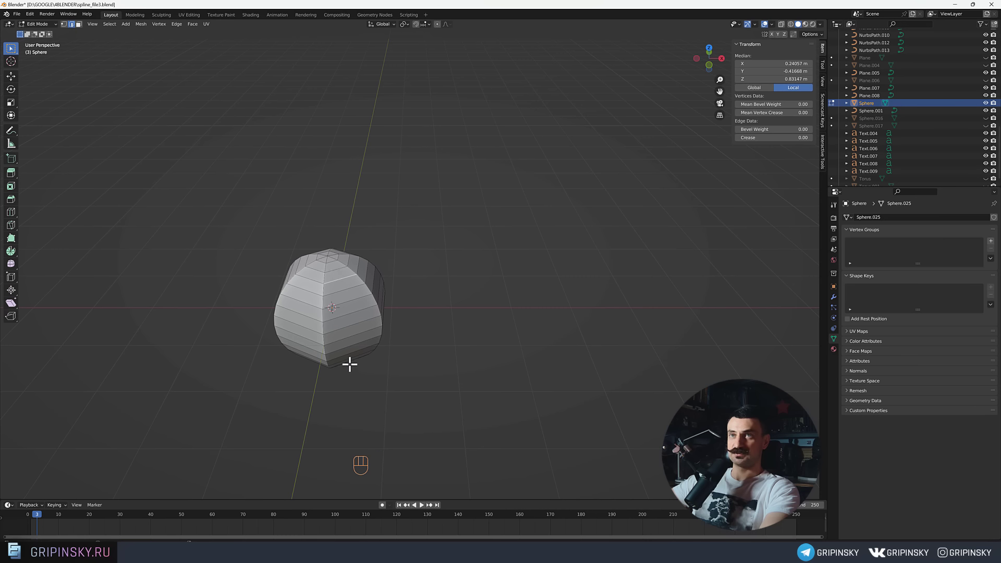
Select all the sphere's horizontal edge rings with multi-loop selection and Ring enabled.
left_click_drag(113, 27, 207, 151)
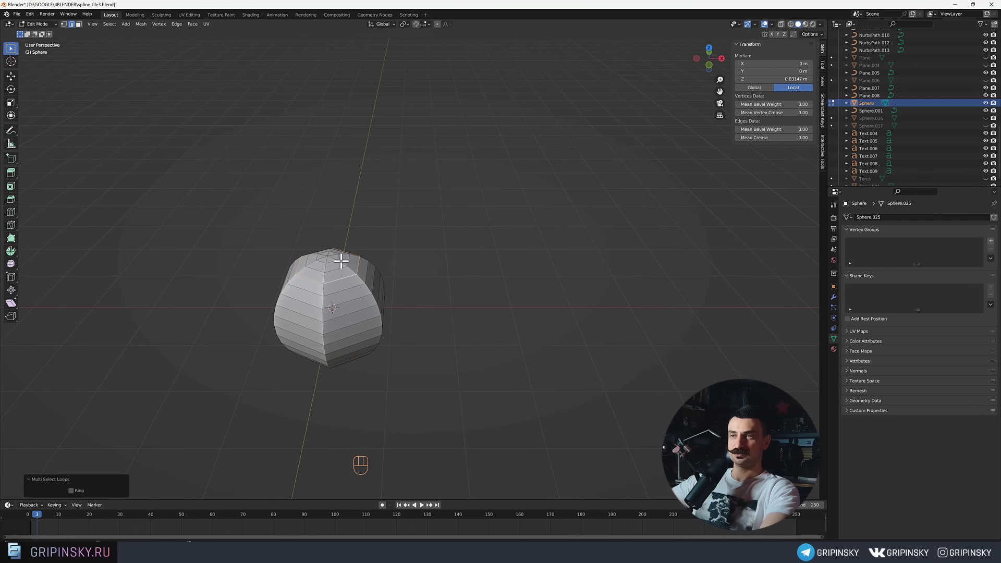
middle_click(380, 279)
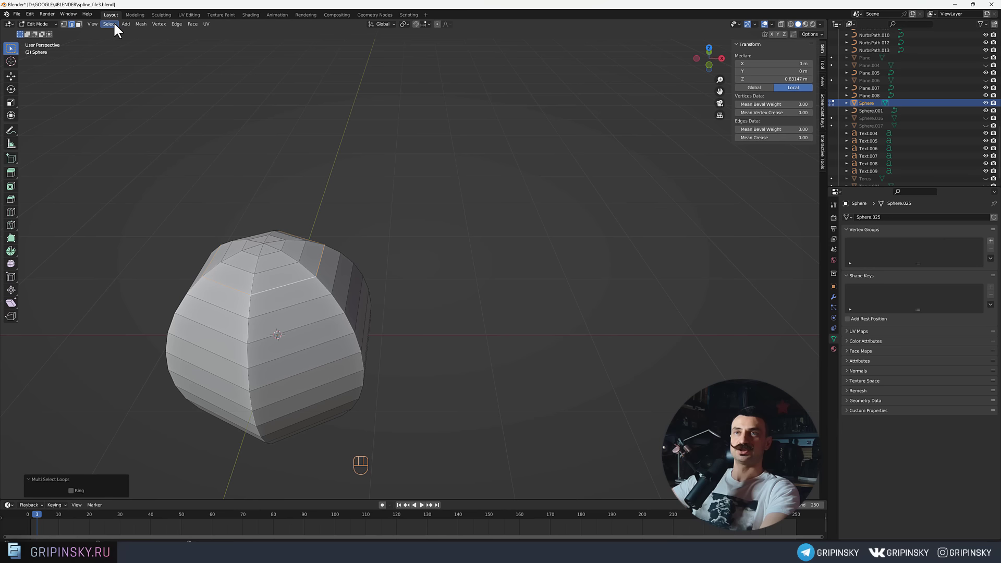
left_click_drag(112, 26, 218, 158)
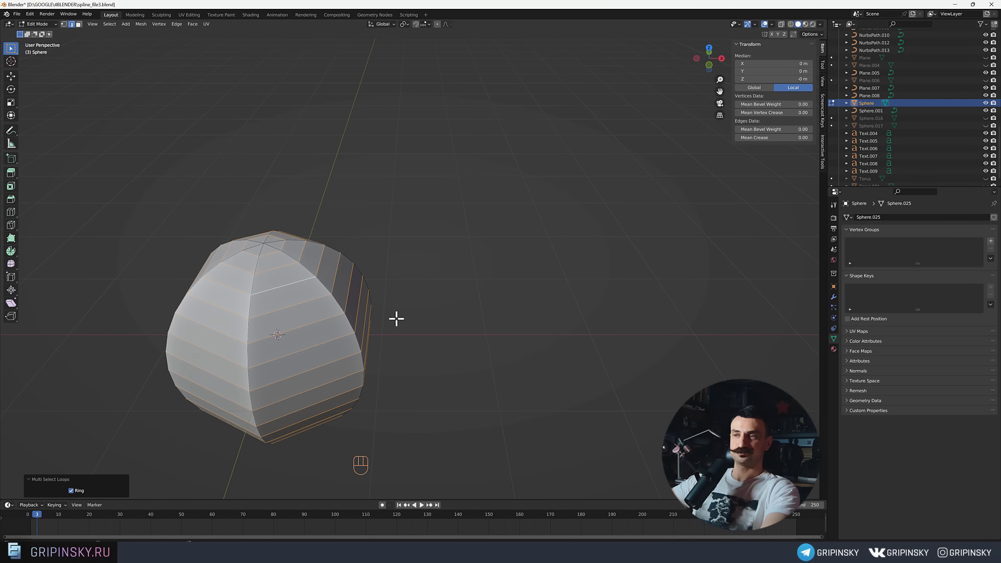
middle_click(369, 306)
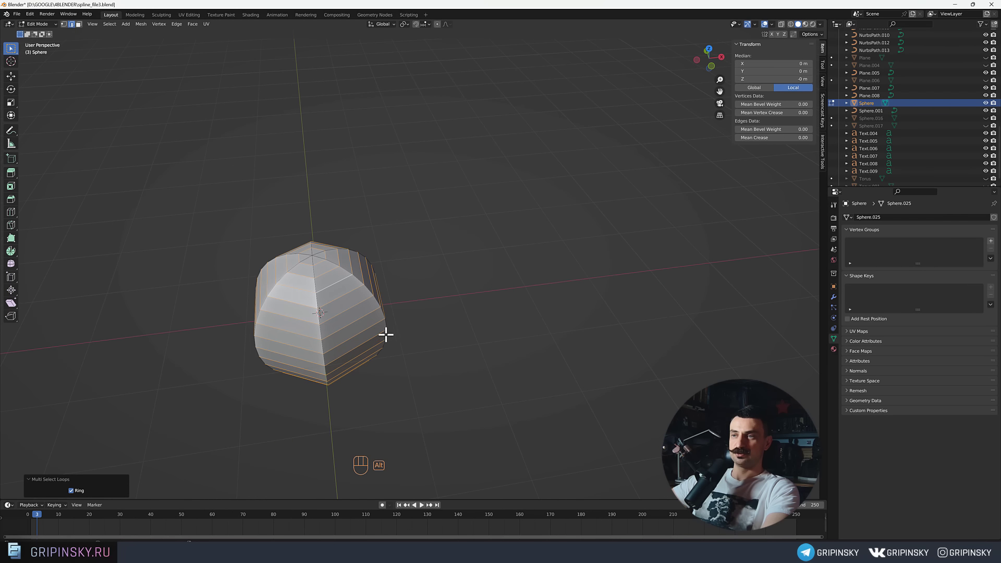
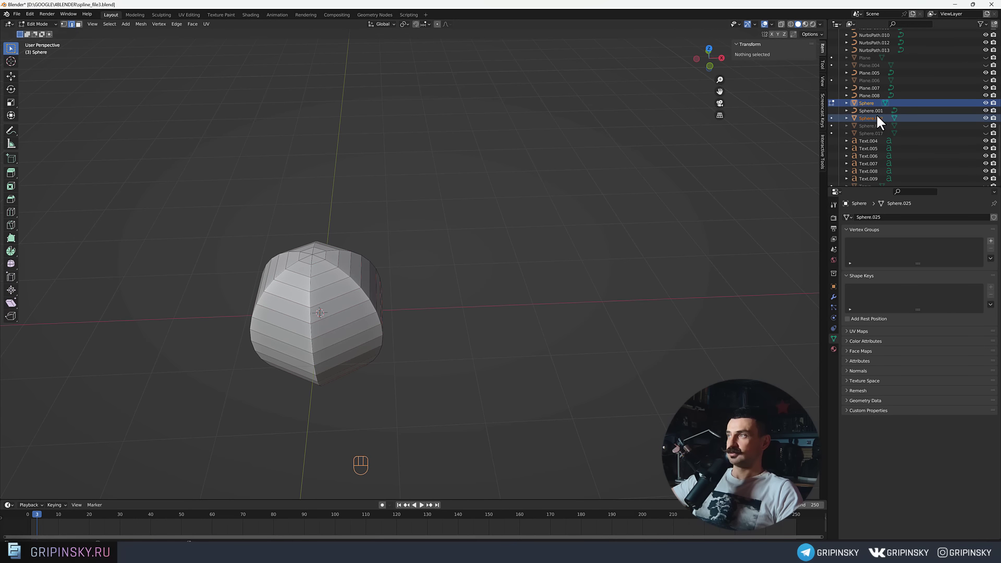
Select the separated Sphere.002 loops and move them along X beside the sphere.
left_click(881, 120)
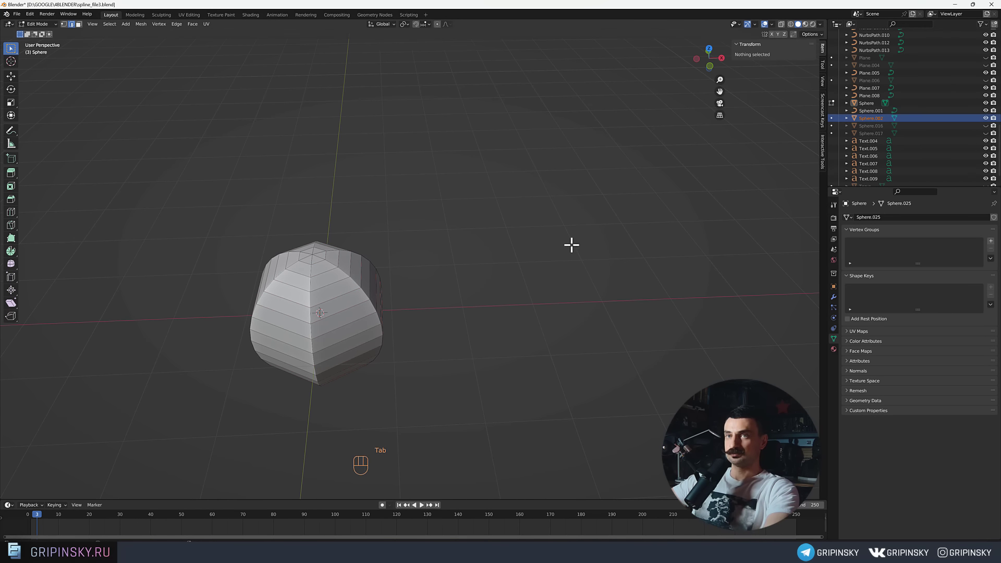
middle_click(529, 243)
middle_click(478, 273)
middle_click(508, 265)
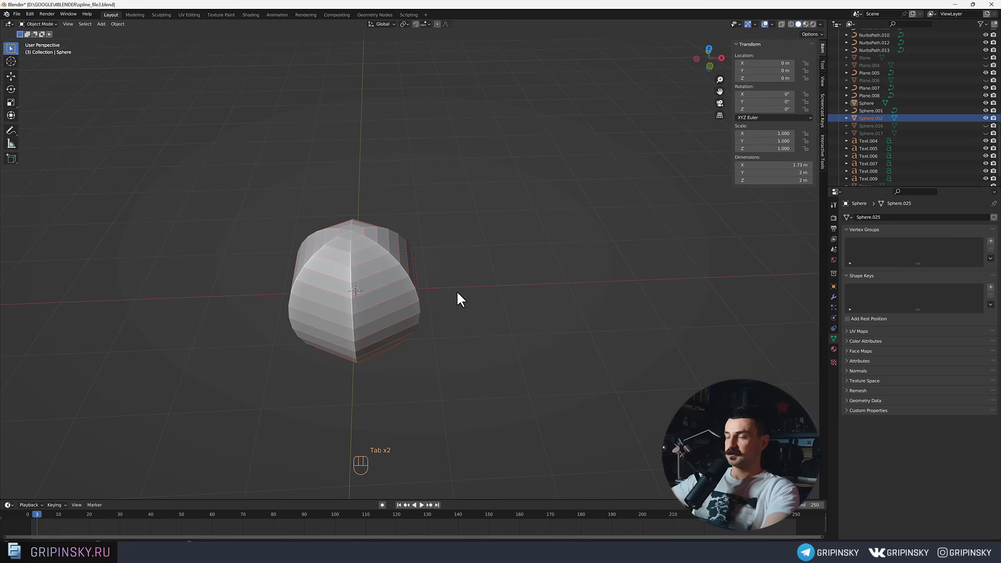
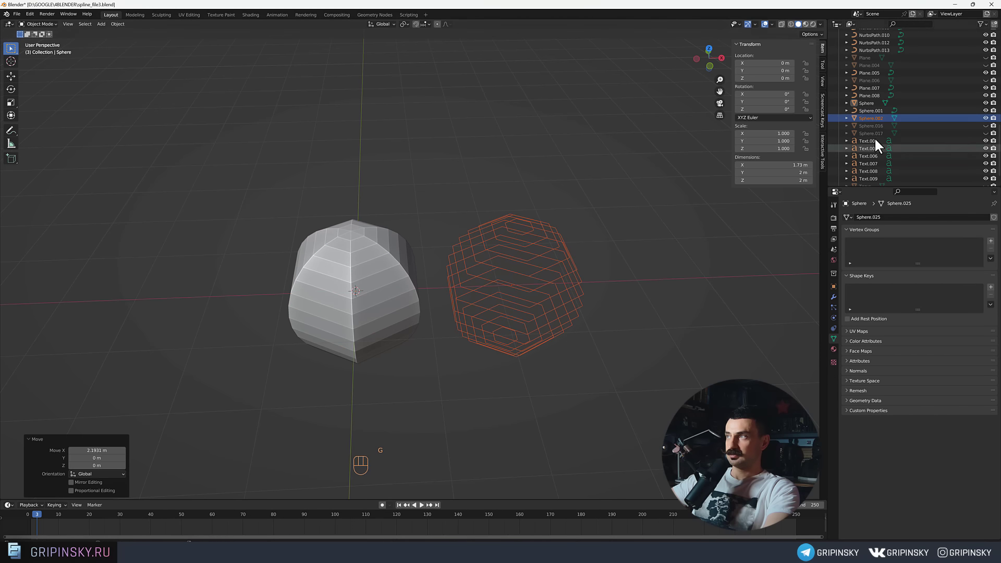
left_click_drag(609, 320, 567, 324)
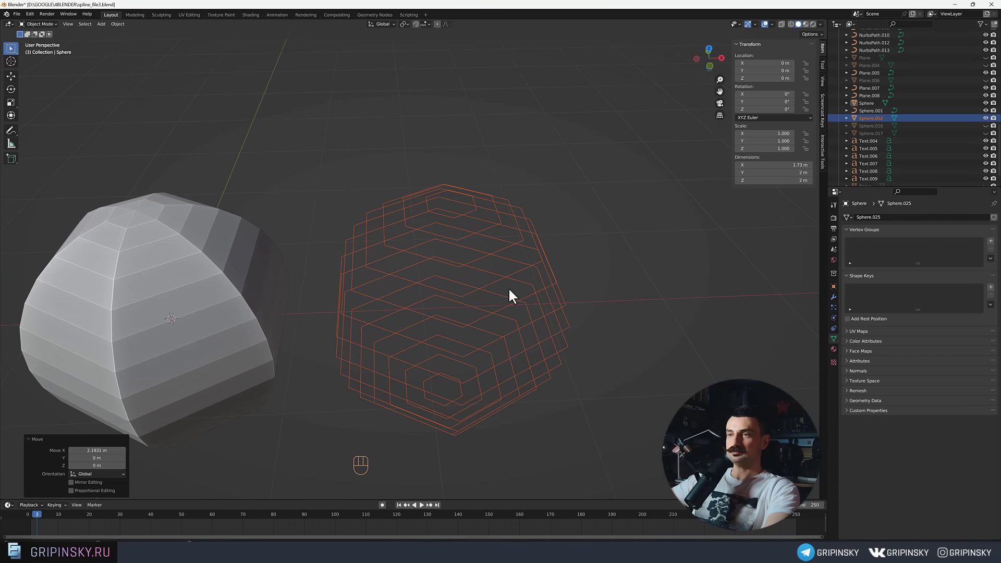
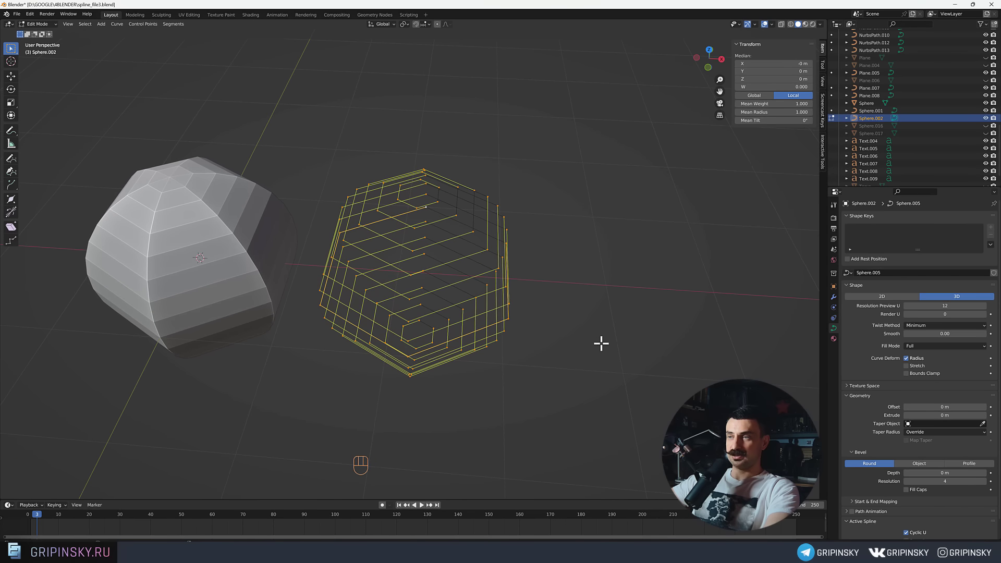
Set the loop curve's spline type to NURBS so the rings become smooth circles, then duplicate it.
middle_click(594, 333)
left_click_drag(498, 249, 534, 260)
right_click(532, 262)
left_click_drag(533, 262, 539, 259)
middle_click(570, 282)
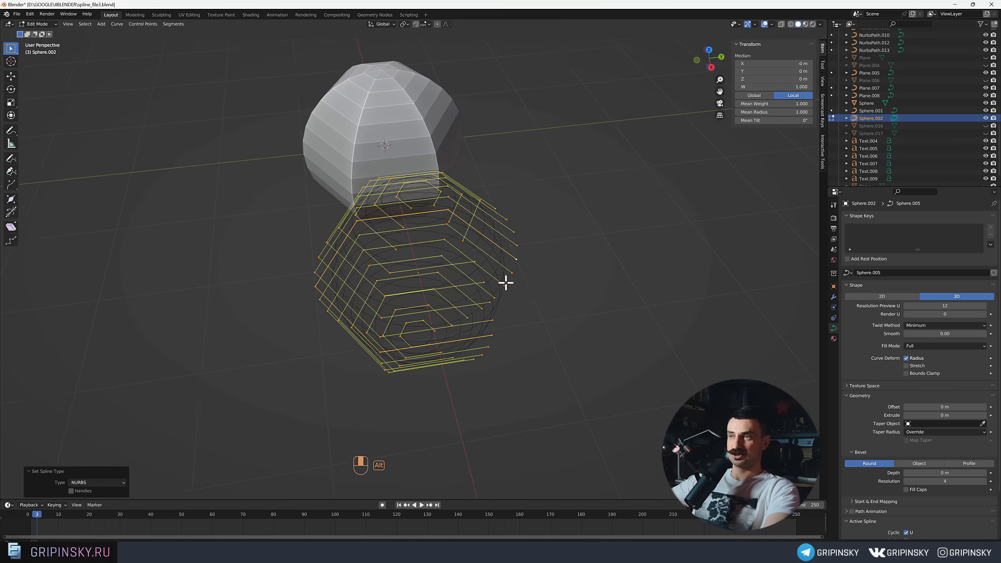
left_click_drag(497, 300, 575, 292)
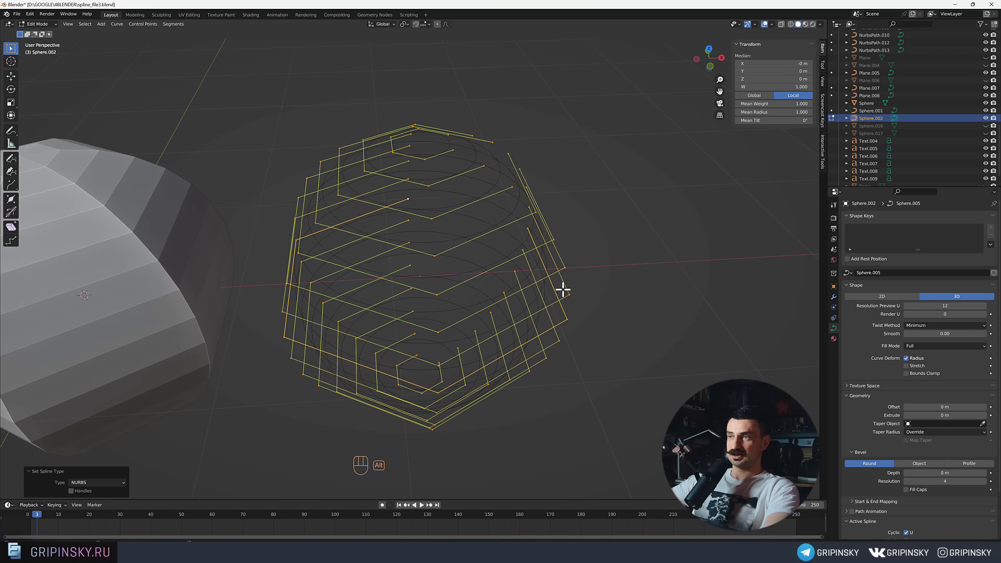
middle_click(527, 250)
middle_click(529, 254)
left_click_drag(507, 257, 493, 245)
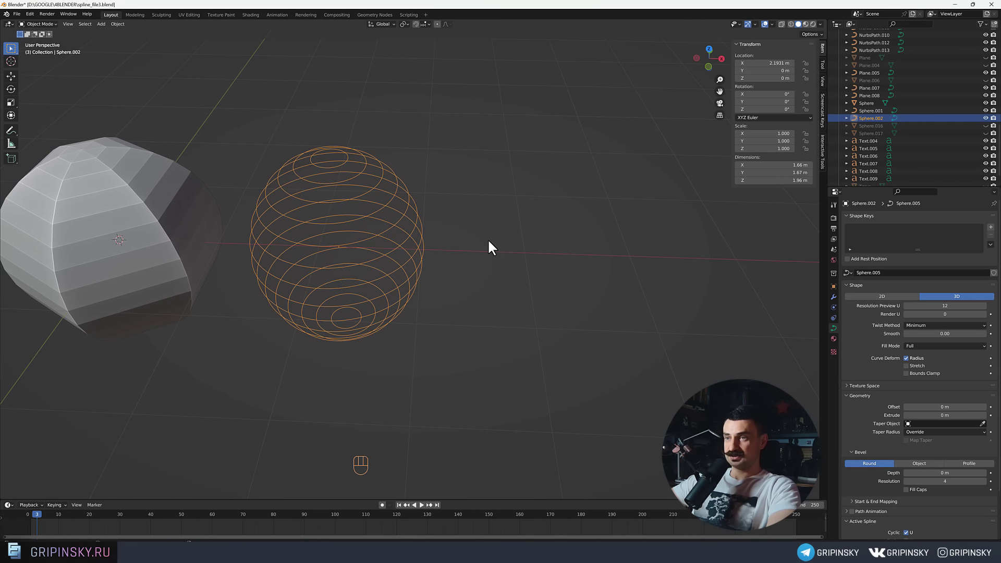
left_click_drag(484, 247, 496, 251)
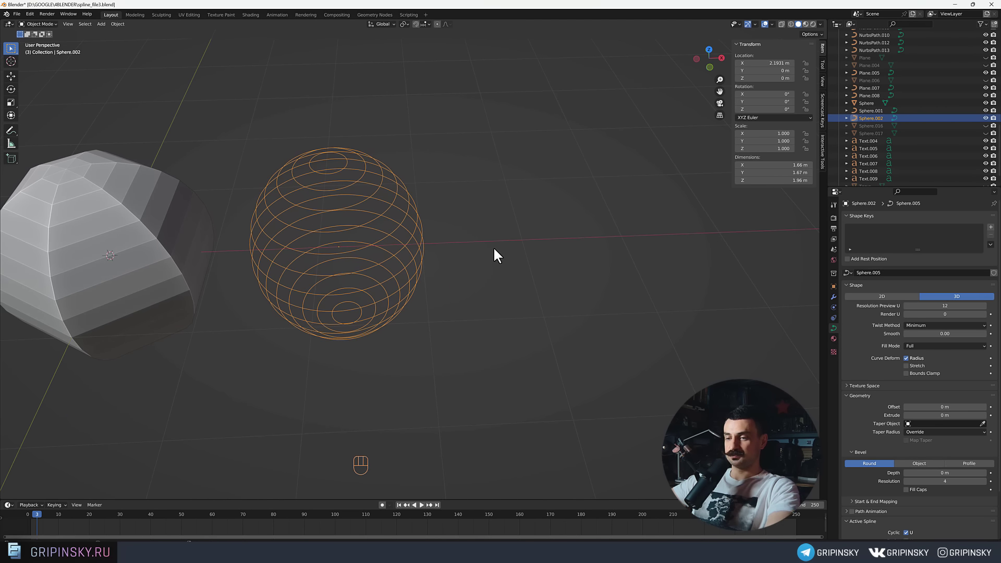
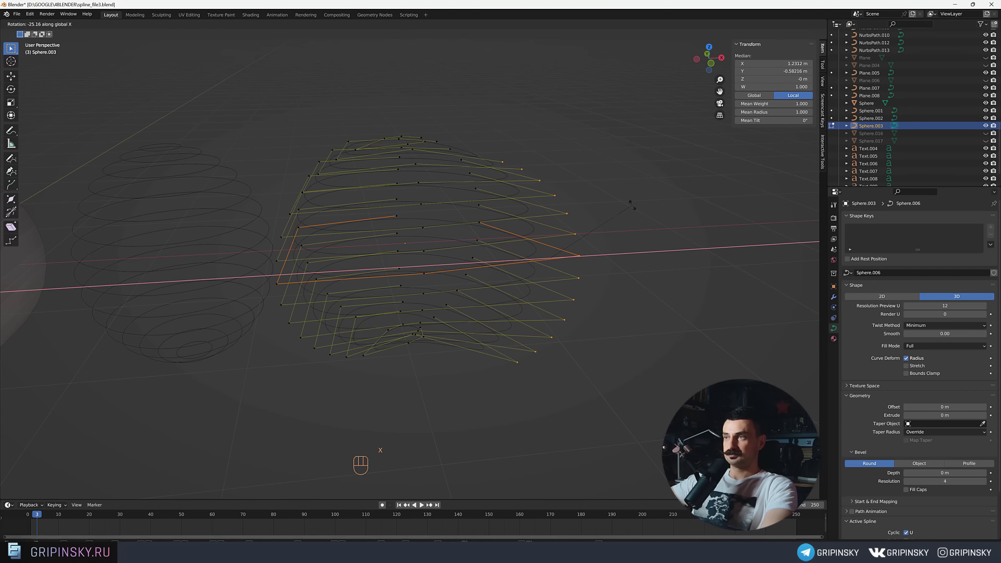
Confirm the roughly -25° X rotation of the selected ring points and inspect the warped loops.
left_click(641, 209)
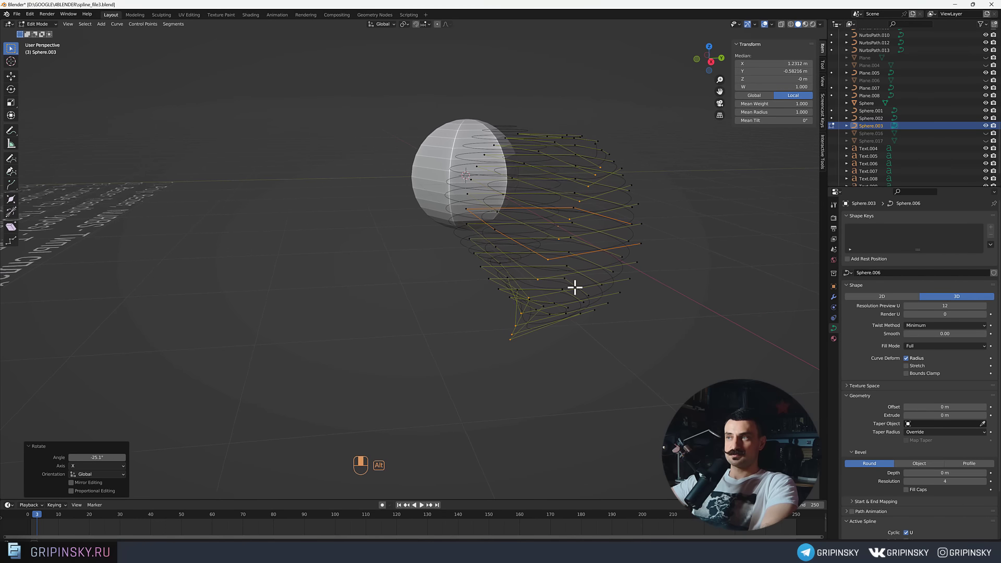
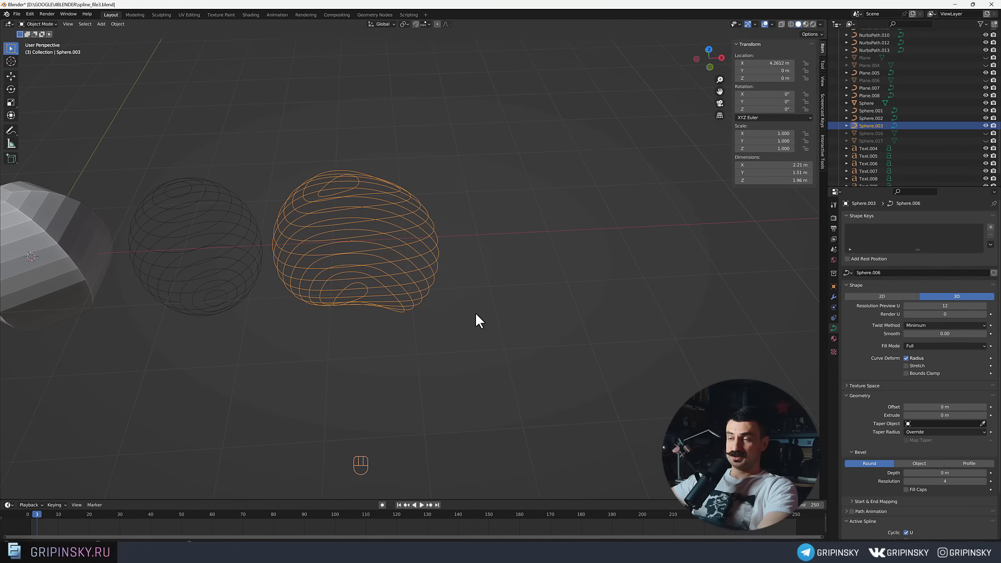
left_click_drag(341, 343, 410, 321)
left_click_drag(452, 315, 530, 295)
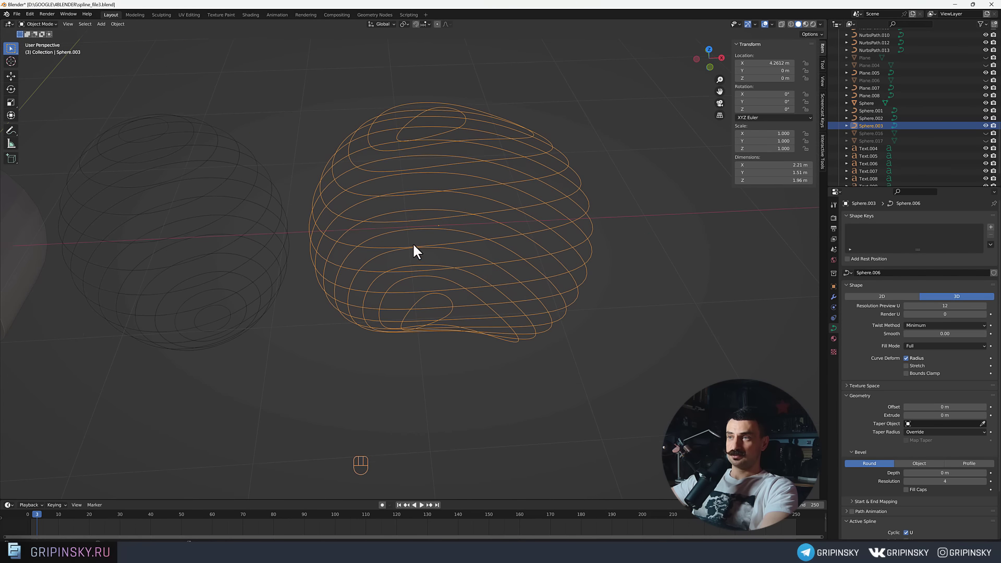
left_click_drag(321, 289, 376, 290)
left_click_drag(349, 296, 271, 287)
left_click_drag(511, 317, 481, 302)
left_click_drag(447, 320, 493, 346)
left_click_drag(344, 326, 345, 283)
Use the small 0.19 m Plane.001 curve as Sphere.003's bevel object, making thick banded rings.
left_click_drag(346, 285, 412, 269)
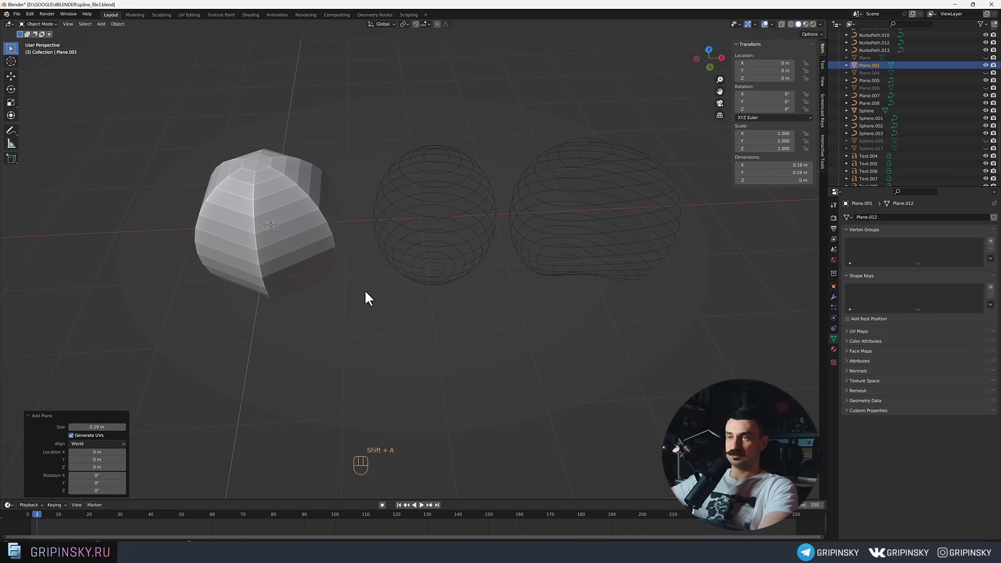
left_click_drag(446, 354, 483, 354)
left_click_drag(449, 356, 446, 347)
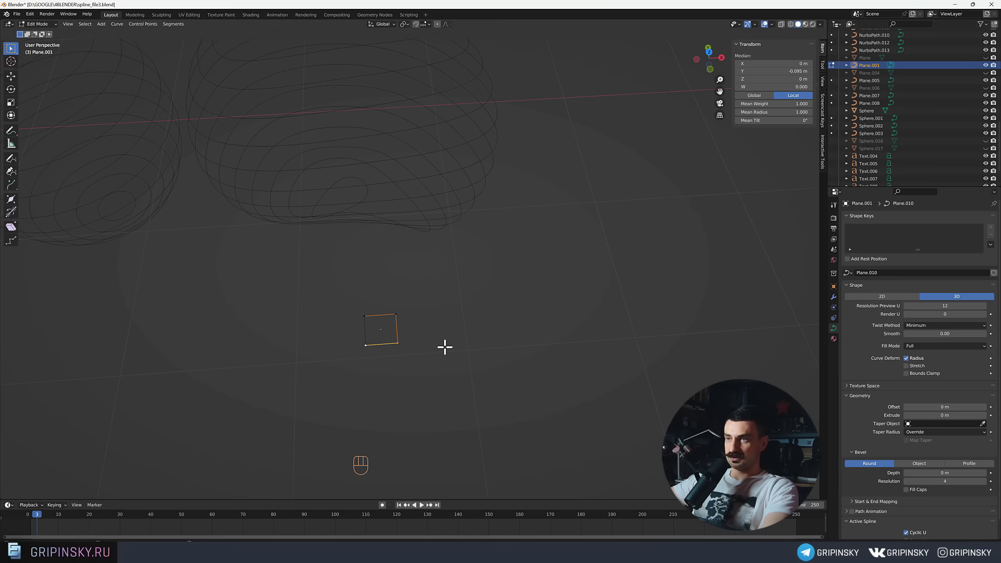
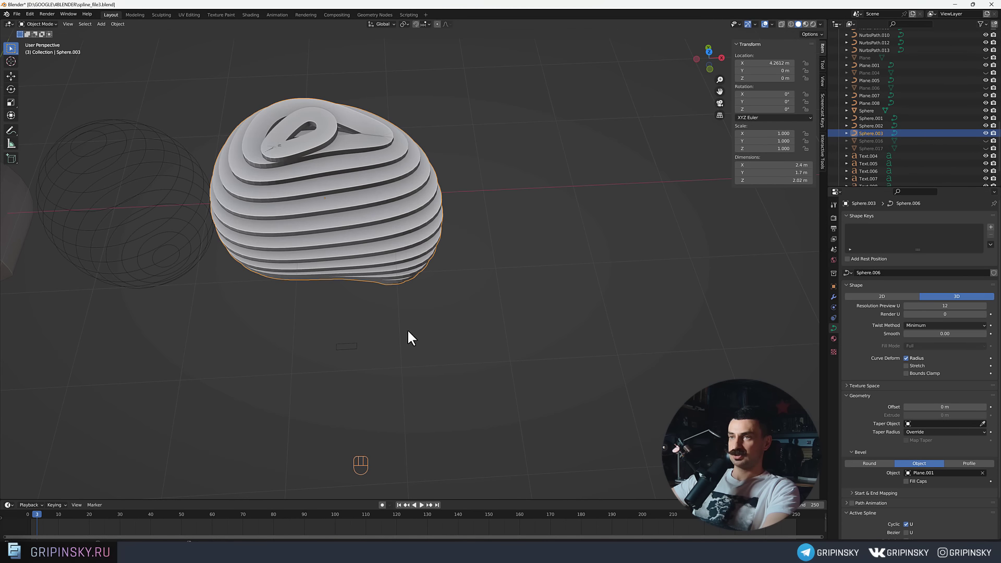
left_click_drag(404, 306, 413, 314)
left_click_drag(385, 311, 414, 258)
left_click_drag(378, 343, 378, 361)
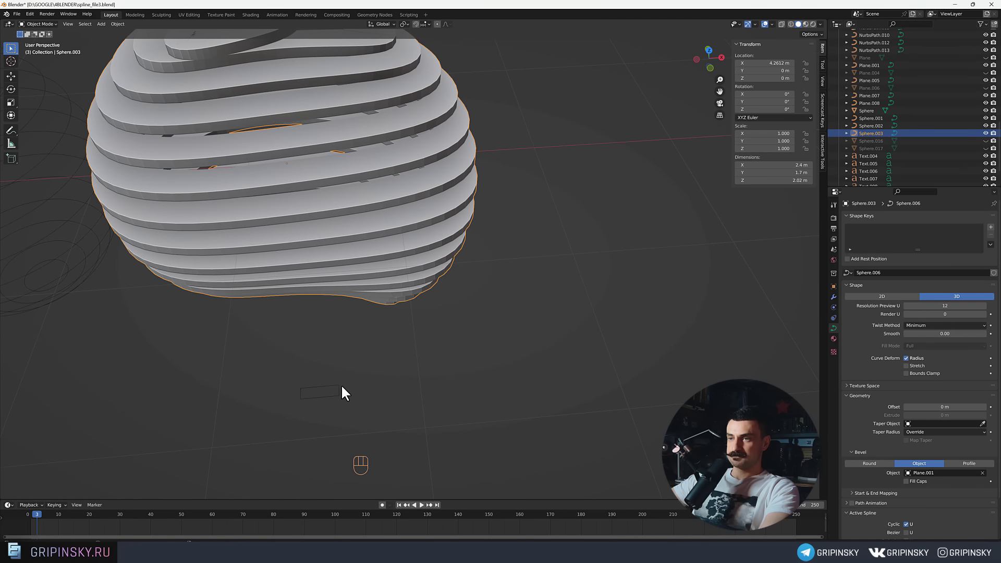
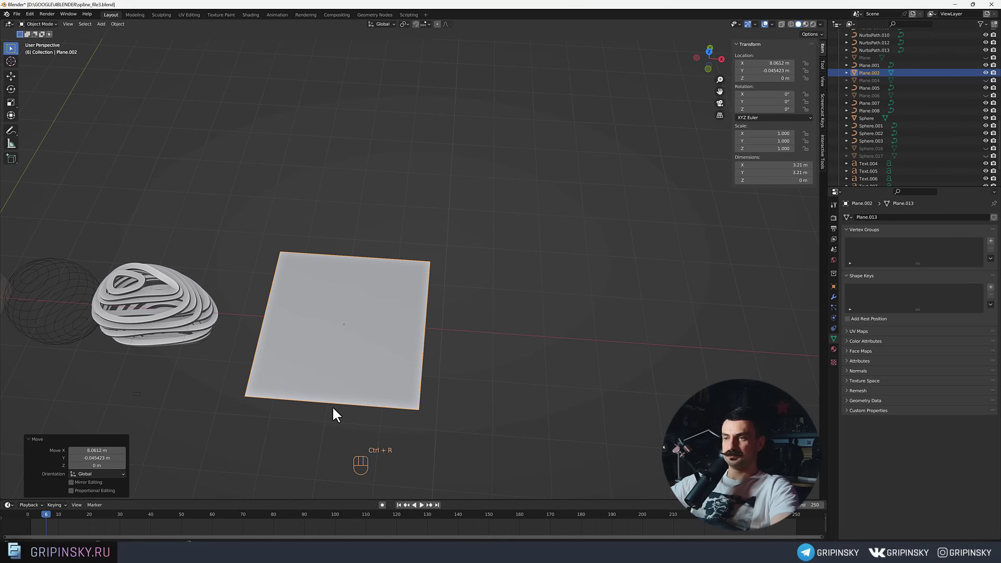
Loop-cut the large plane into many strips and duplicate it as a curve-line copy.
key("ctrl+r")
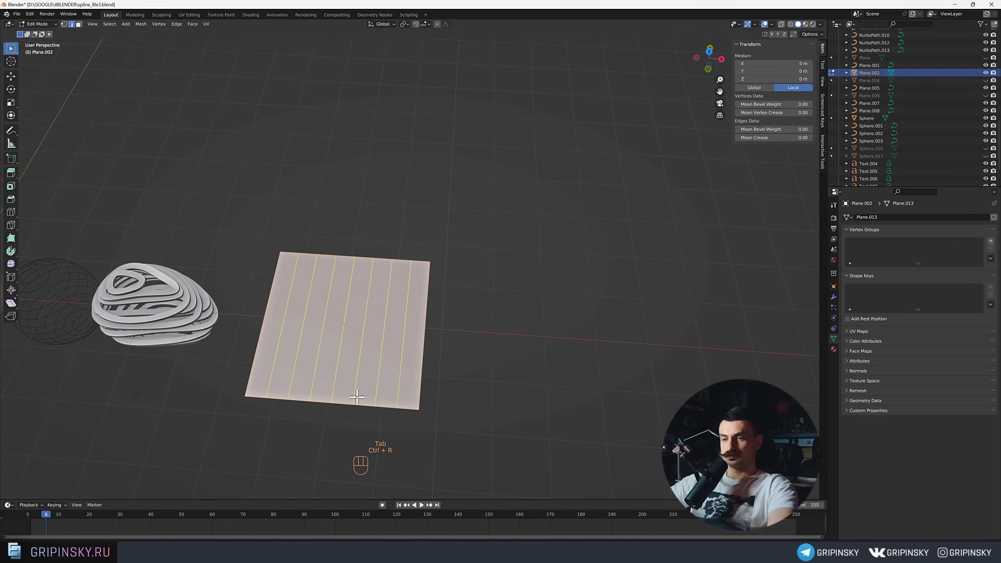
left_click(359, 395)
middle_click(376, 366)
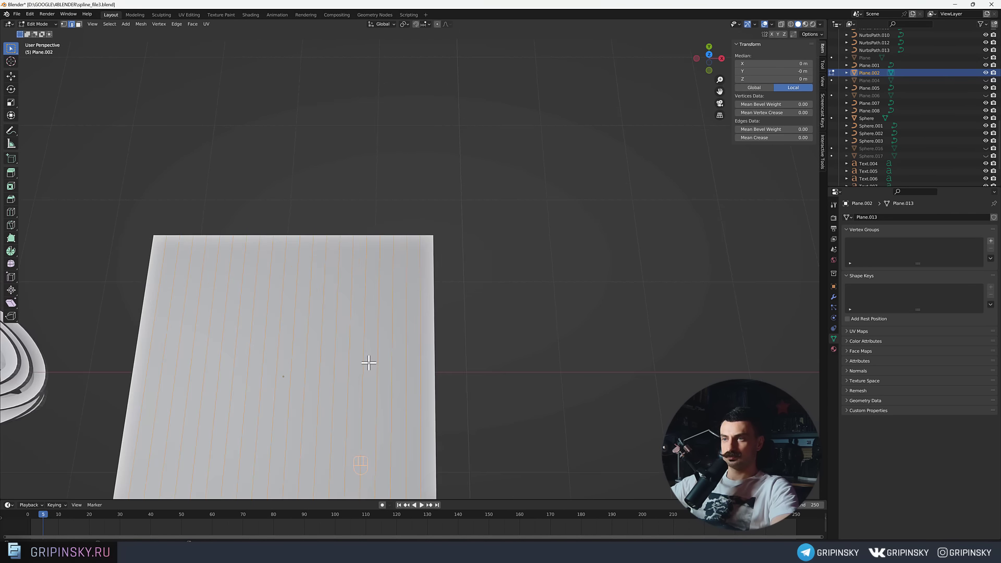
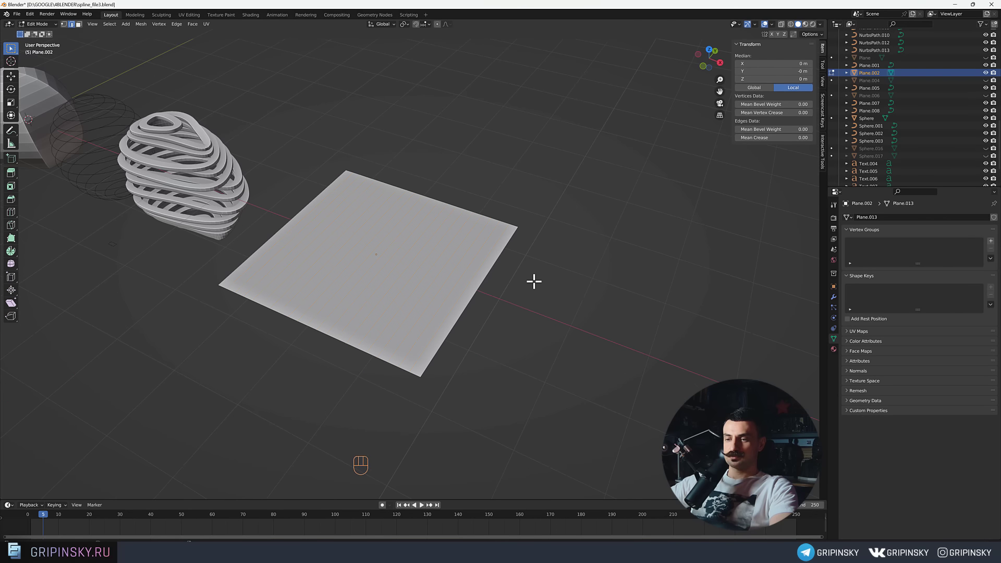
key("shift+d")
middle_click(522, 318)
left_click_drag(478, 254, 503, 485)
left_click_drag(472, 280, 518, 495)
middle_click(499, 301)
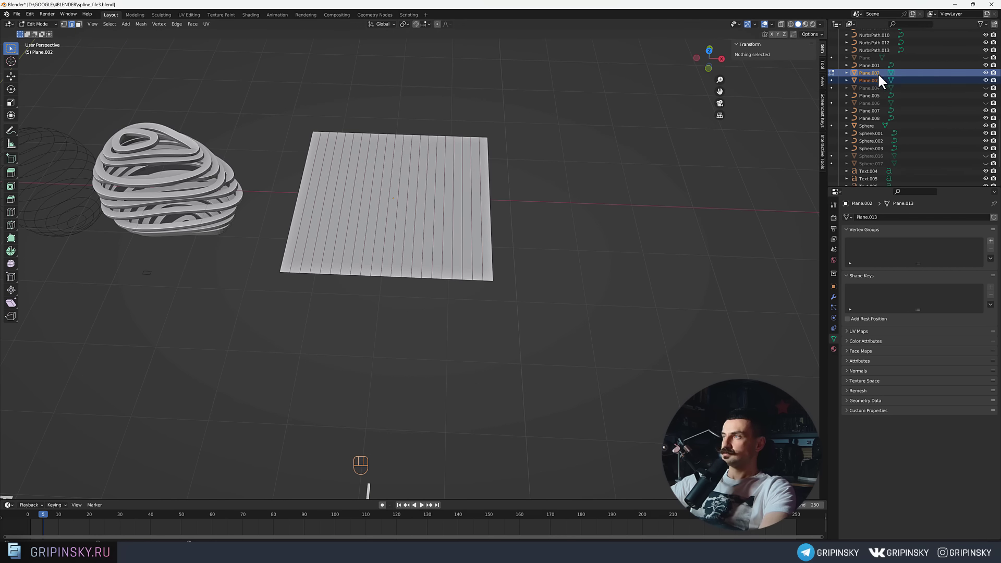
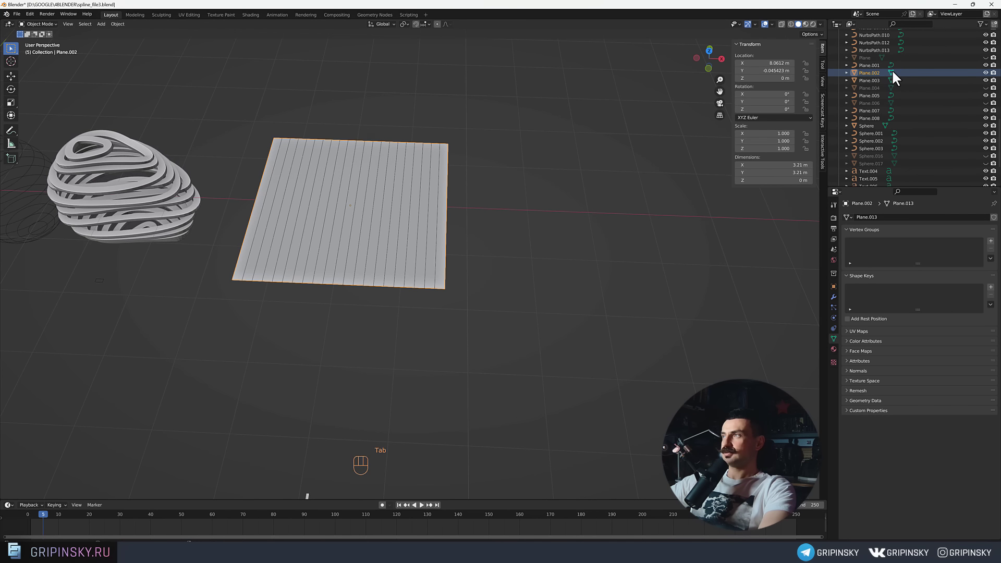
Hide the striped Plane.002 in the outliner, leaving only the parallel curve lines visible.
left_click(990, 77)
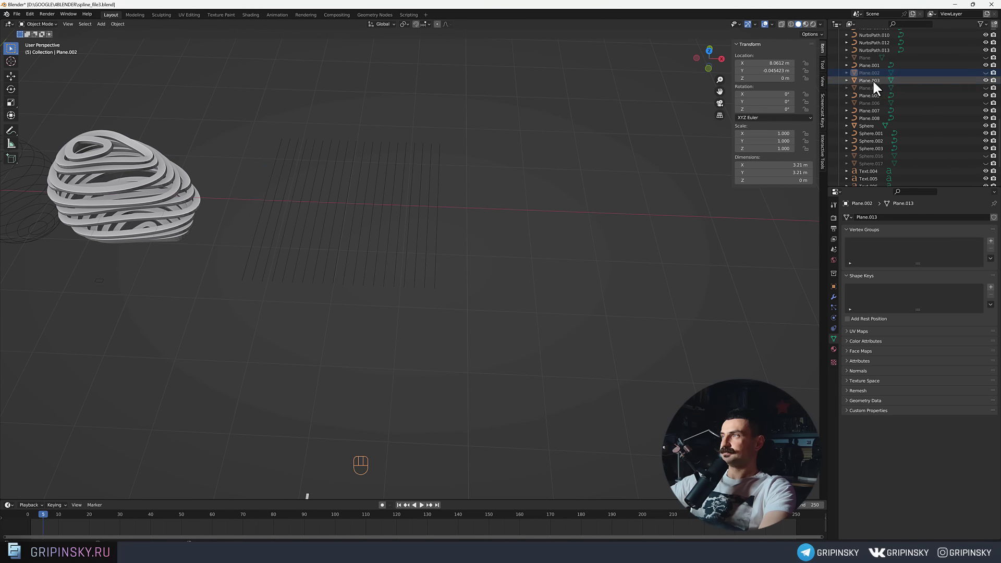
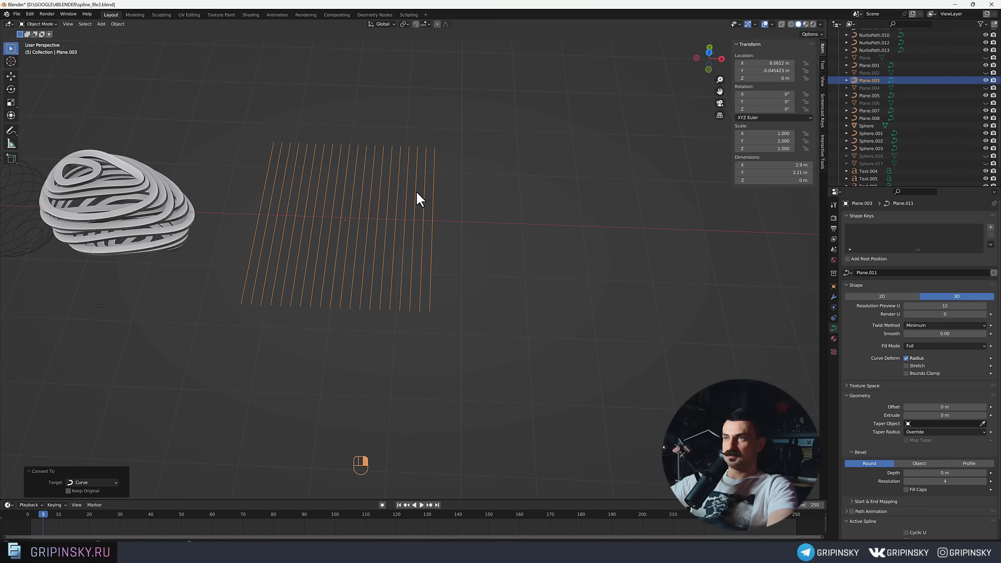
middle_click(482, 225)
left_click_drag(490, 224, 516, 218)
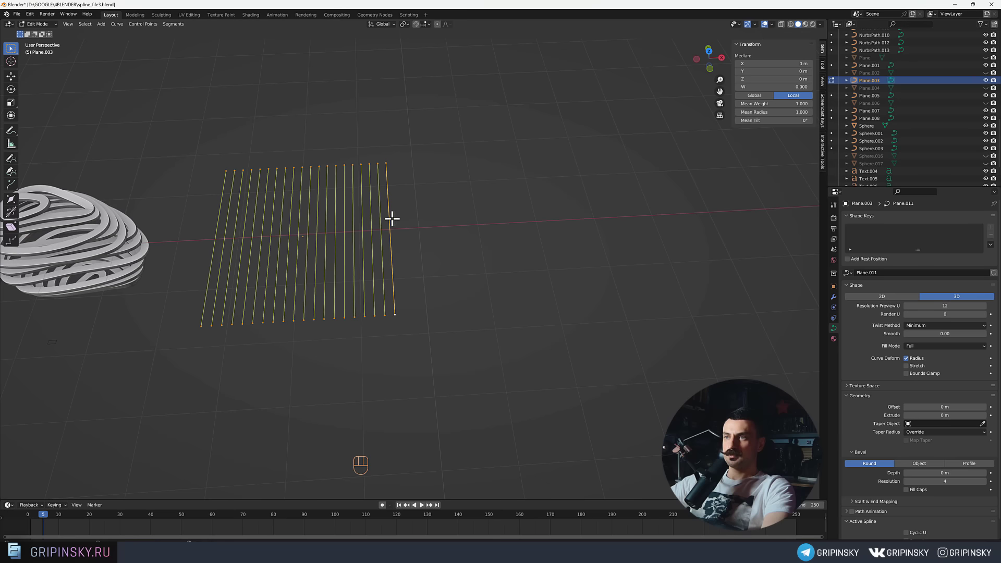
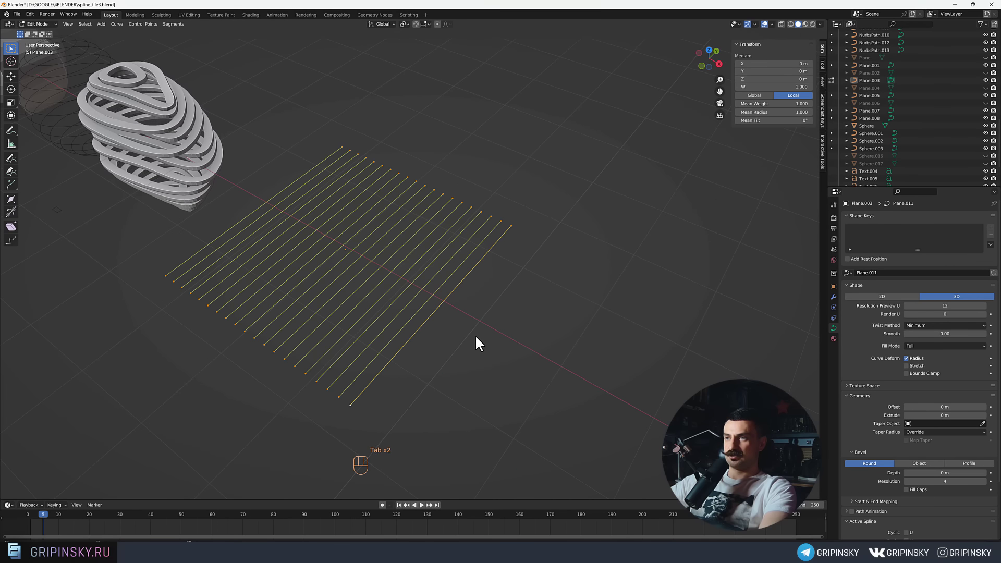
left_click_drag(479, 336, 518, 334)
middle_click(490, 326)
middle_click(484, 281)
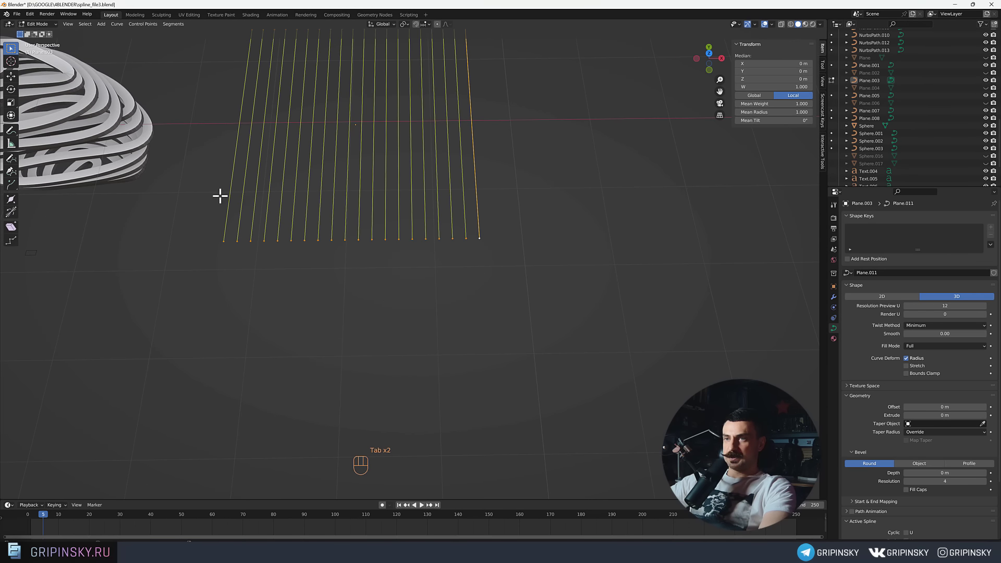
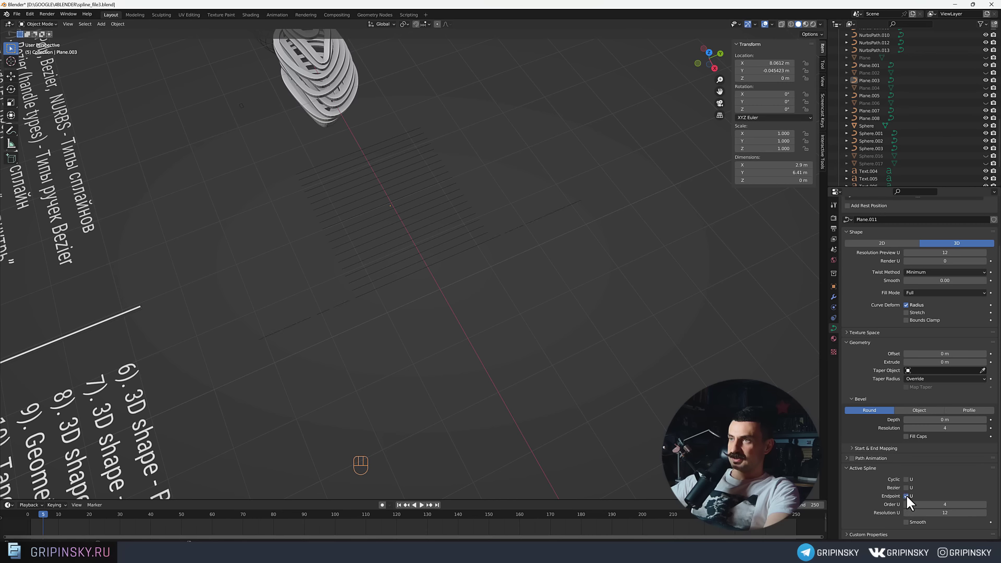
Uncheck Endpoint U on Plane.003's active spline so the lines stop reaching their end points.
left_click(911, 500)
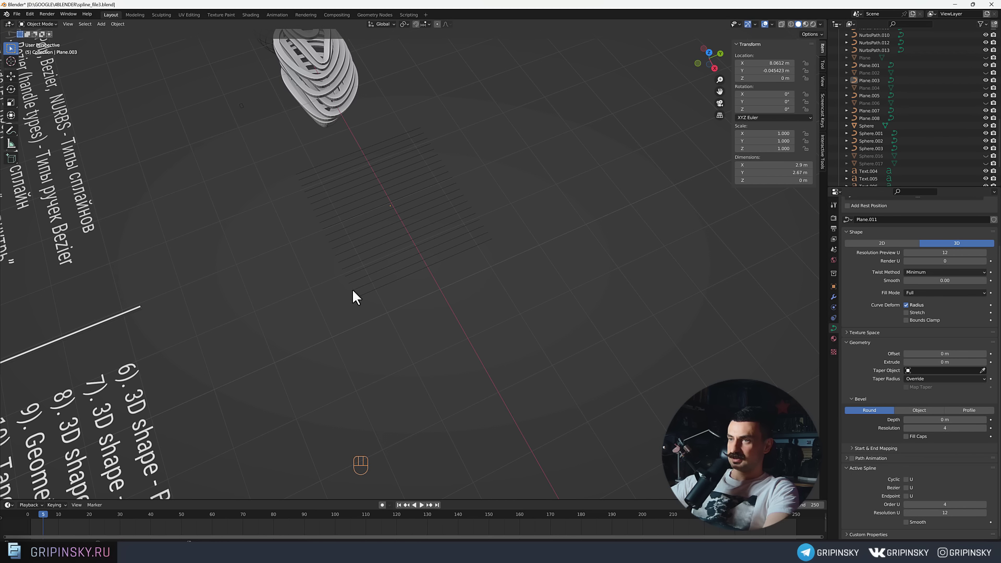
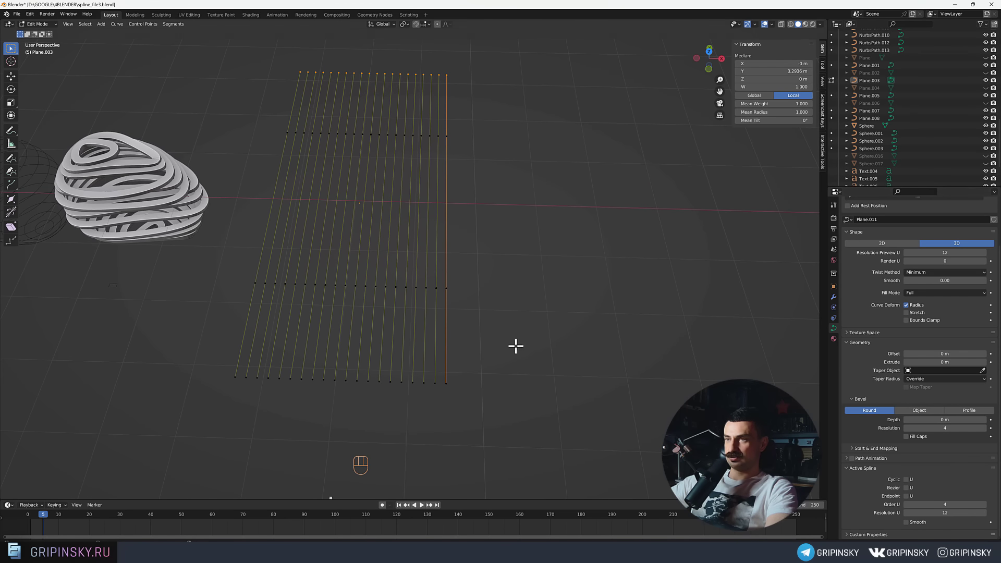
left_click_drag(485, 320, 539, 350)
left_click_drag(461, 285, 477, 298)
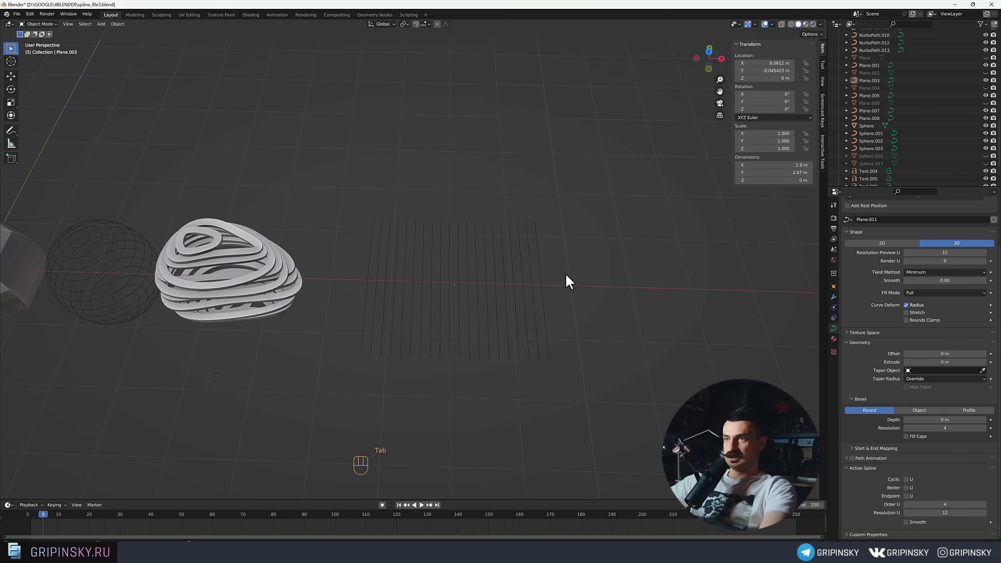
left_click_drag(575, 280, 576, 296)
middle_click(512, 326)
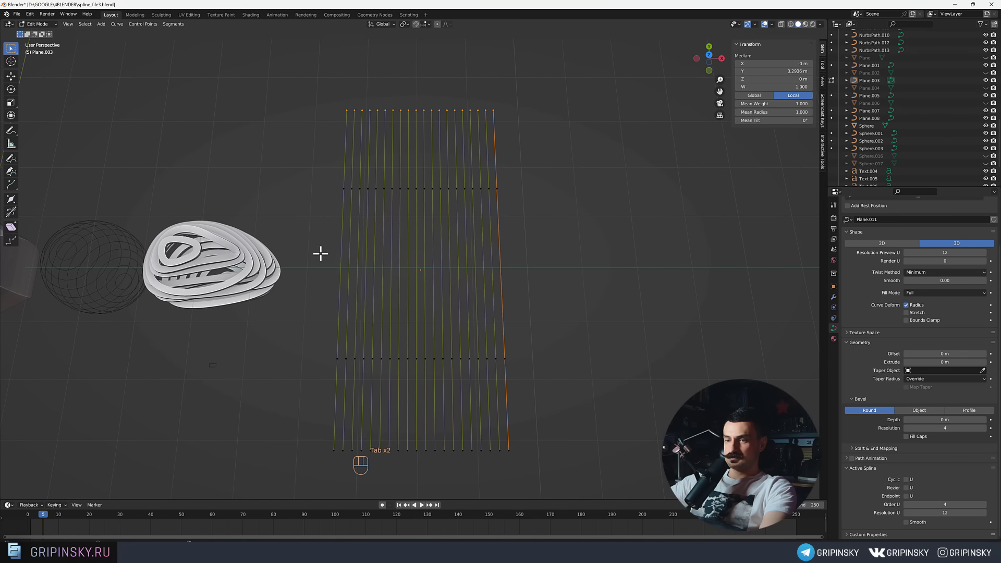
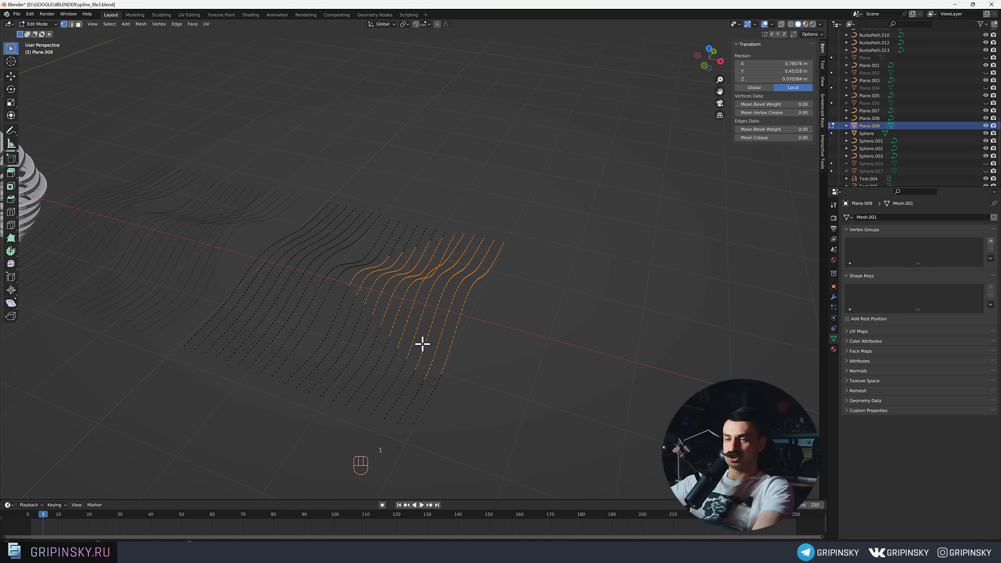
Extrude Plane.009's wavy lines up along Z into ribbon walls and thicken them along normals.
left_click_drag(506, 342, 506, 334)
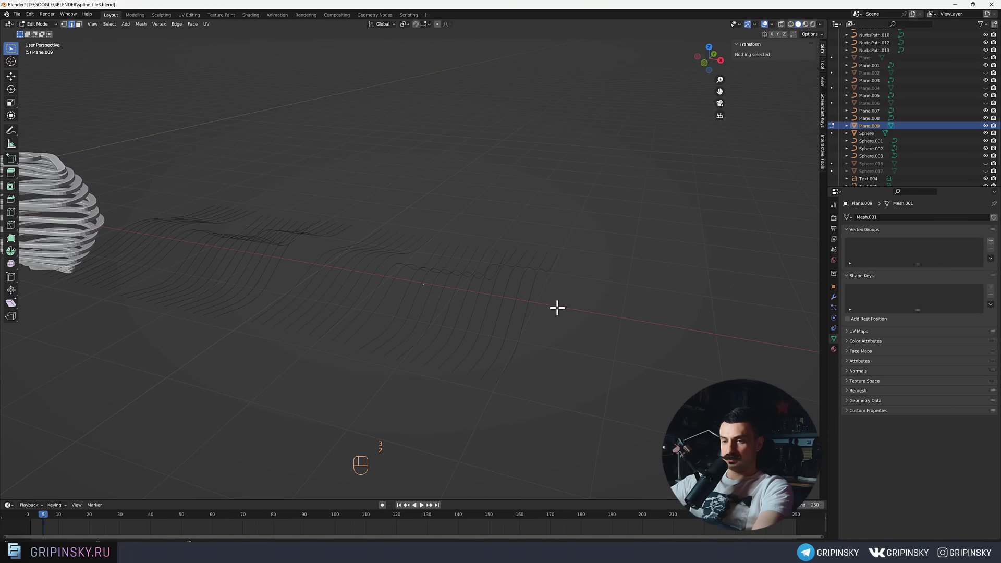
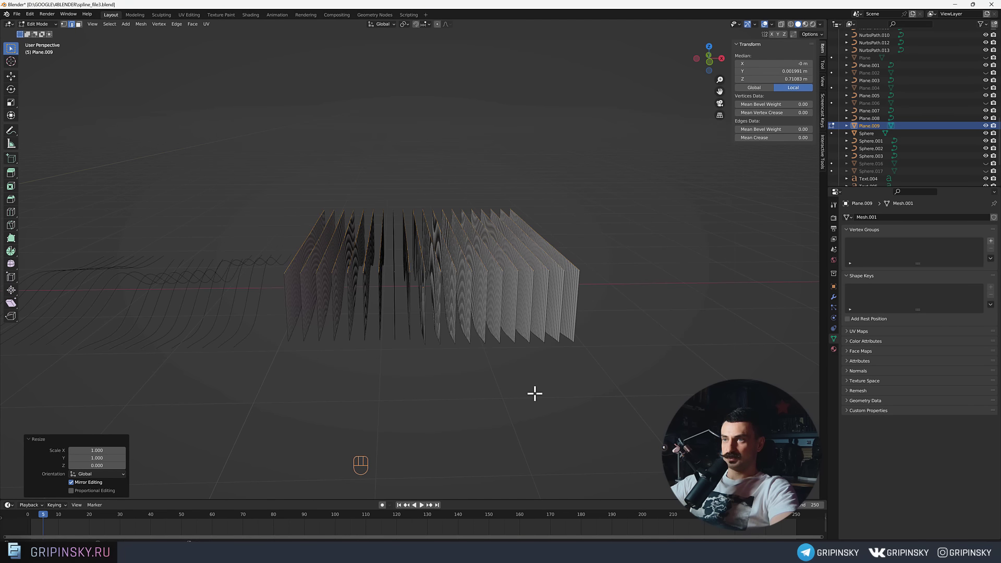
left_click_drag(537, 372, 535, 378)
middle_click(503, 362)
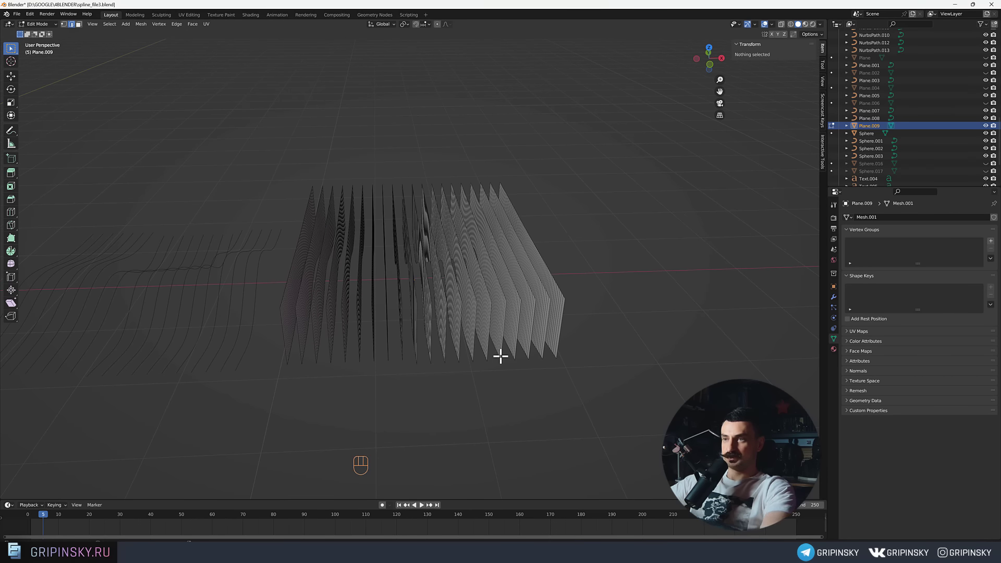
middle_click(516, 344)
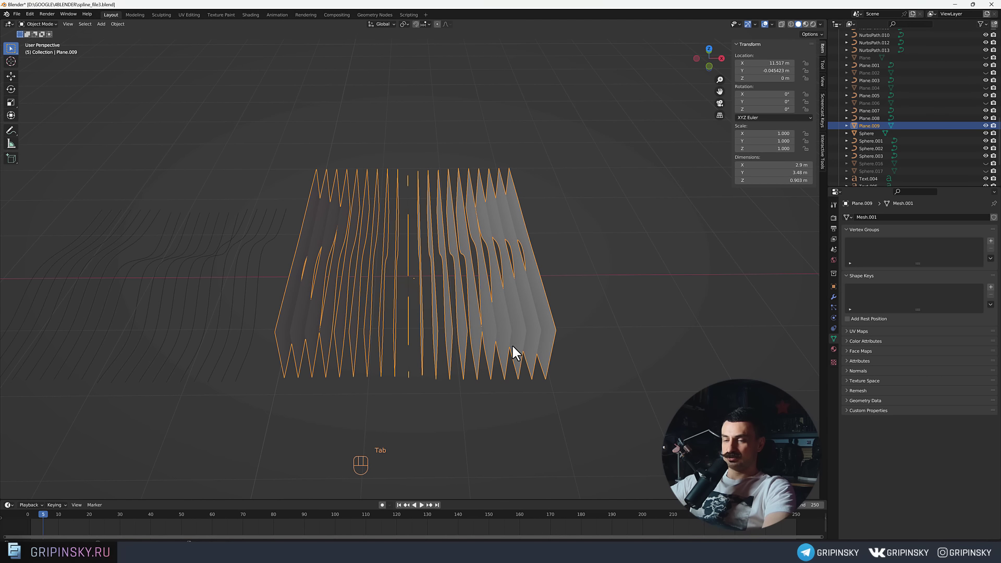
left_click_drag(516, 349, 523, 349)
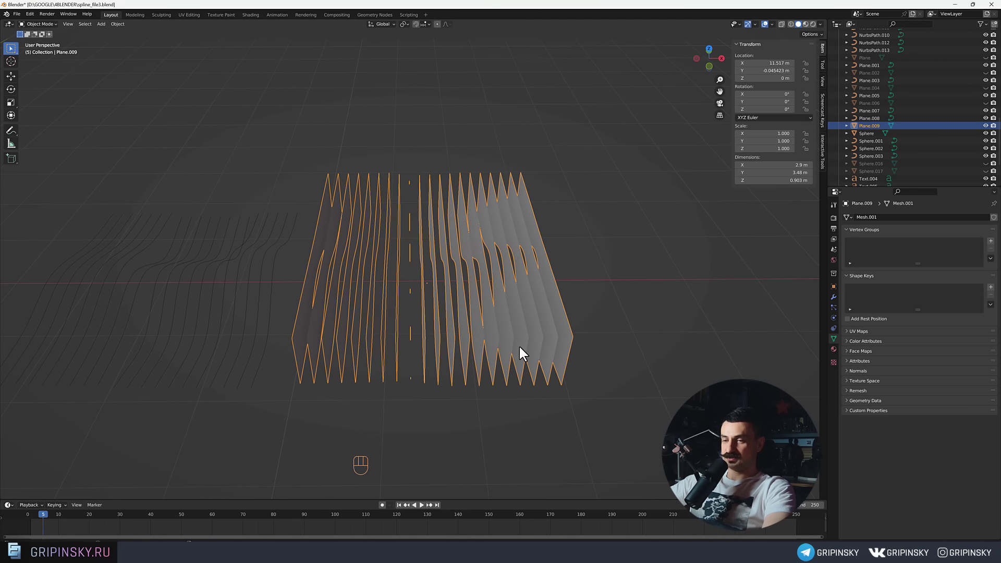
left_click_drag(522, 350, 533, 354)
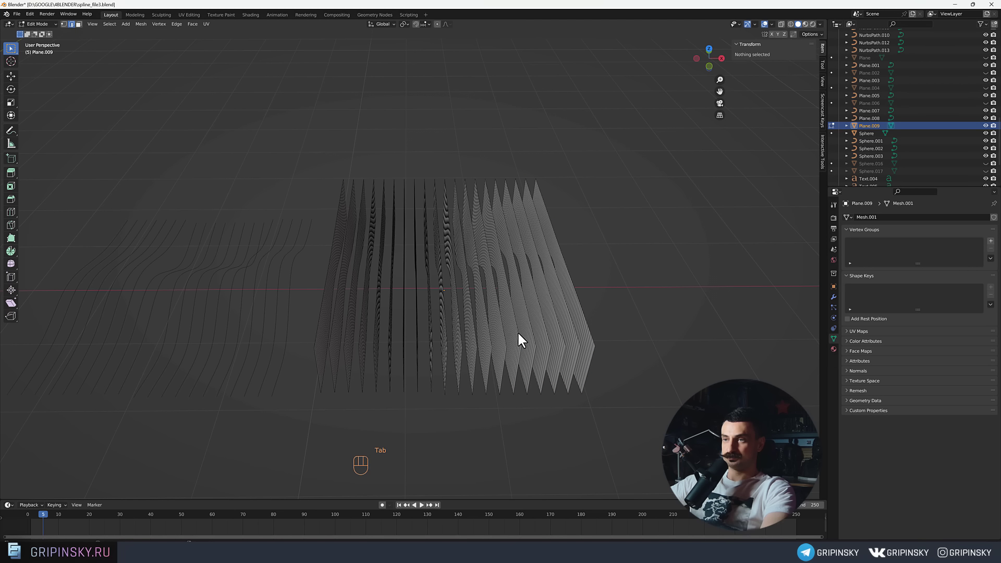
middle_click(515, 333)
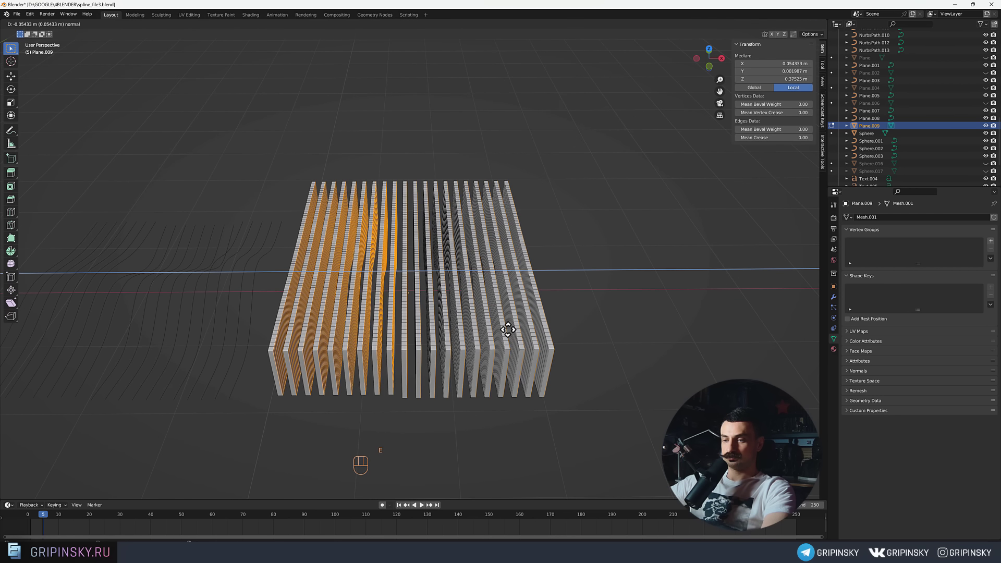
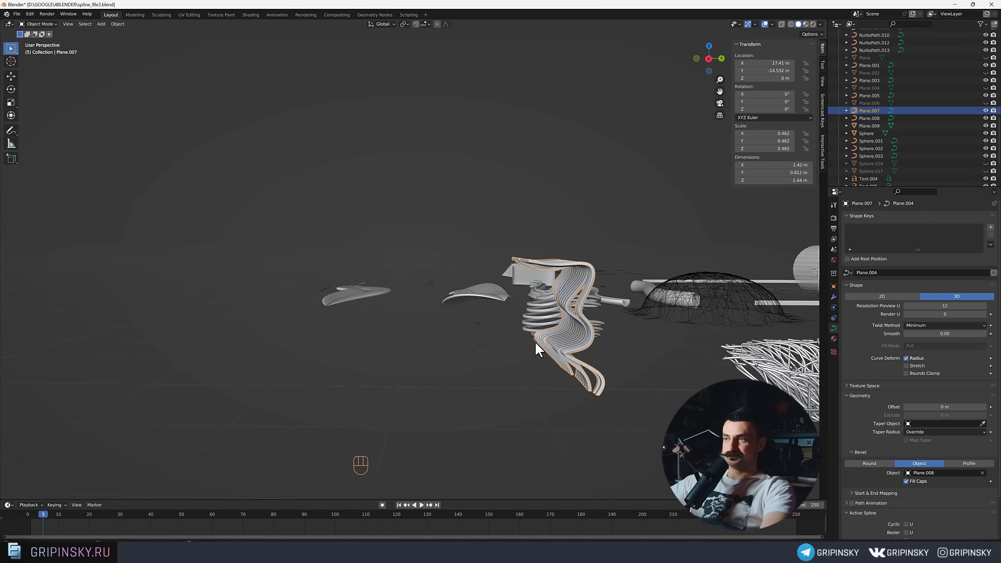
Navigate the view to an empty area of the scene for the next object.
left_click_drag(538, 340, 601, 348)
left_click_drag(407, 240, 464, 358)
left_click_drag(406, 291, 439, 274)
middle_click(460, 289)
left_click_drag(462, 287, 526, 277)
middle_click(460, 264)
left_click_drag(433, 277, 505, 358)
left_click_drag(360, 268, 384, 292)
middle_click(406, 314)
left_click_drag(417, 304, 369, 372)
left_click_drag(349, 328, 378, 313)
left_click_drag(322, 308, 369, 290)
Add a new 3.21 m mesh plane (Plane.010) there and enter Edit Mode on it.
key("shift+a")
key("shift+z")
middle_click(527, 306)
middle_click(511, 295)
left_click_drag(445, 273, 376, 259)
middle_click(406, 268)
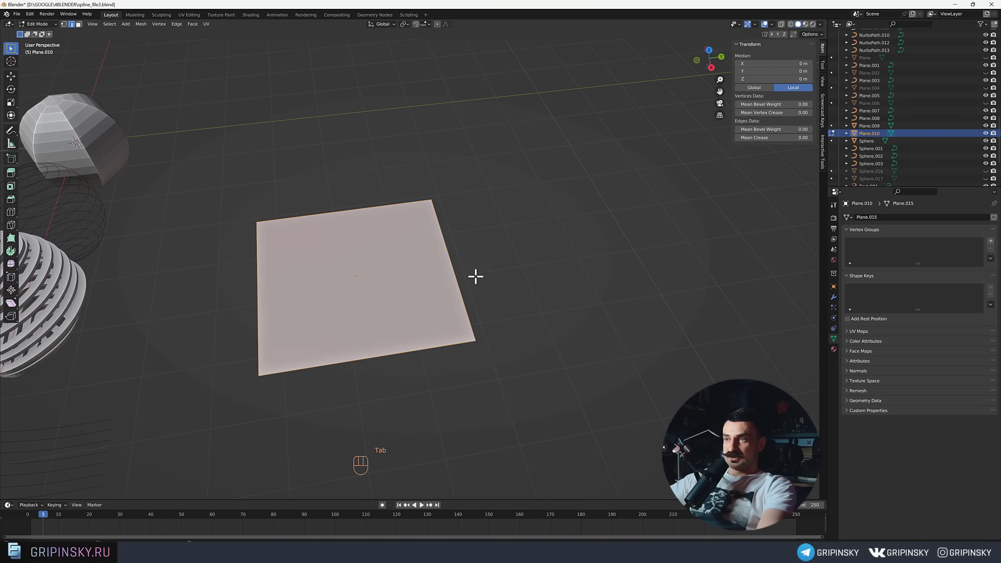
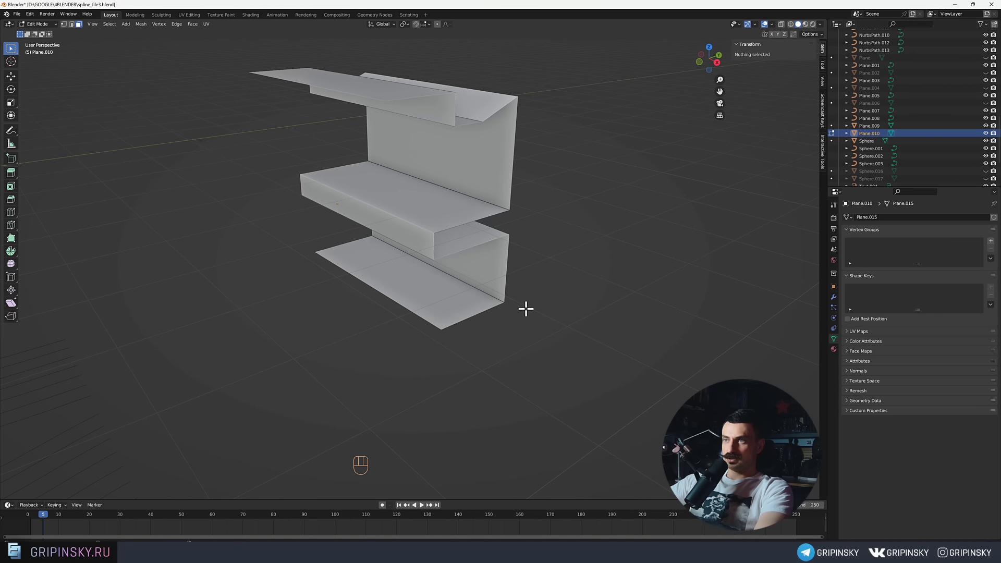
Slice the extruded zigzag strip of Plane.010 into many thin sections with loop cuts.
middle_click(529, 309)
middle_click(506, 298)
middle_click(526, 282)
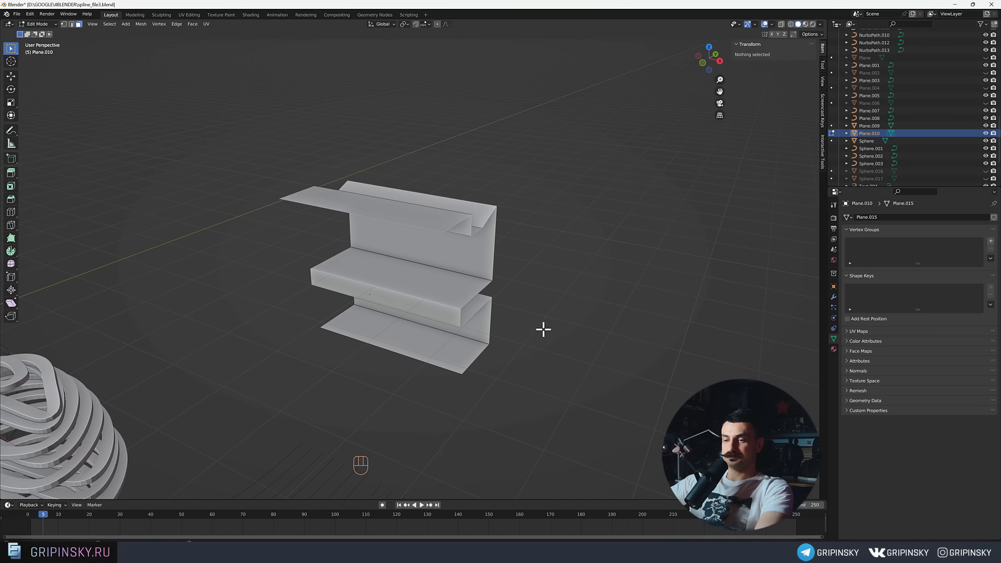
key("ctrl+r")
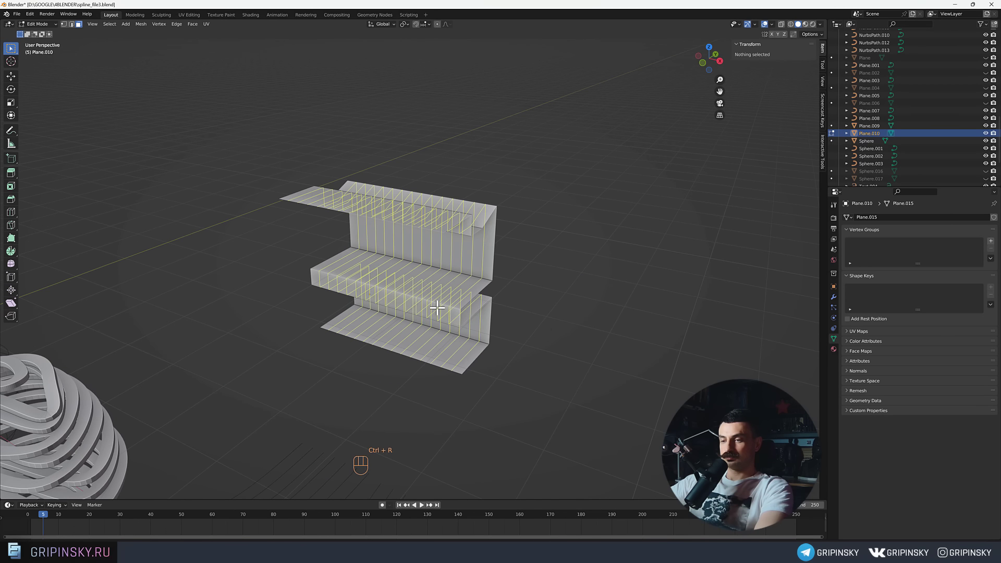
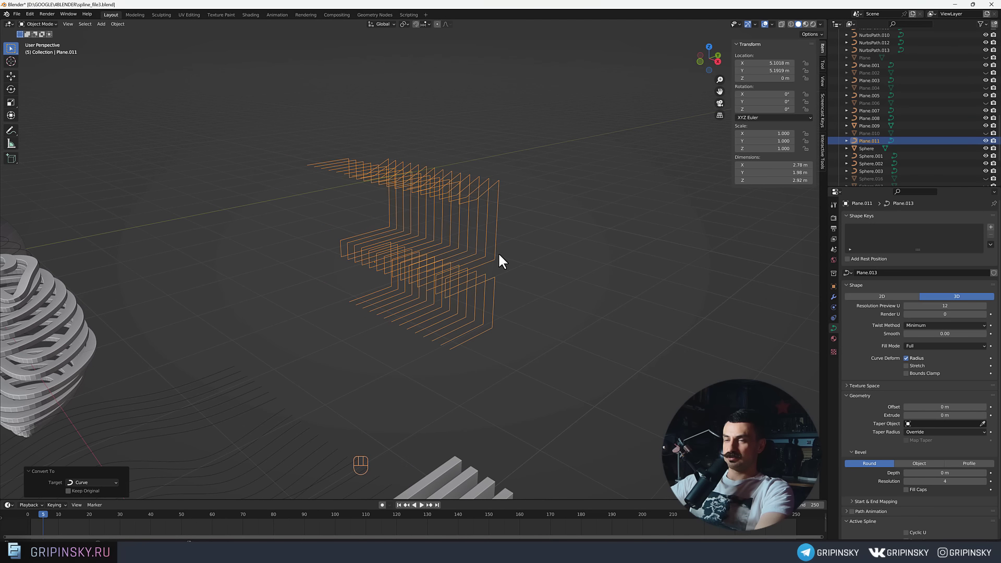
Smooth Plane.011's stepped curve lines into waves and reshape them by moving control points.
middle_click(507, 260)
left_click_drag(463, 338, 524, 352)
middle_click(536, 334)
middle_click(505, 324)
left_click_drag(503, 308, 506, 294)
middle_click(472, 317)
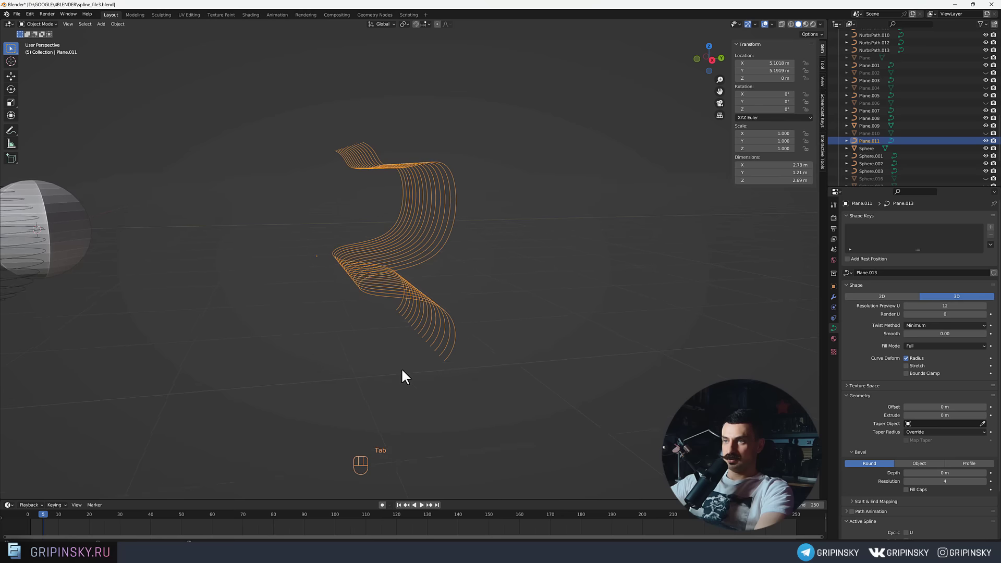
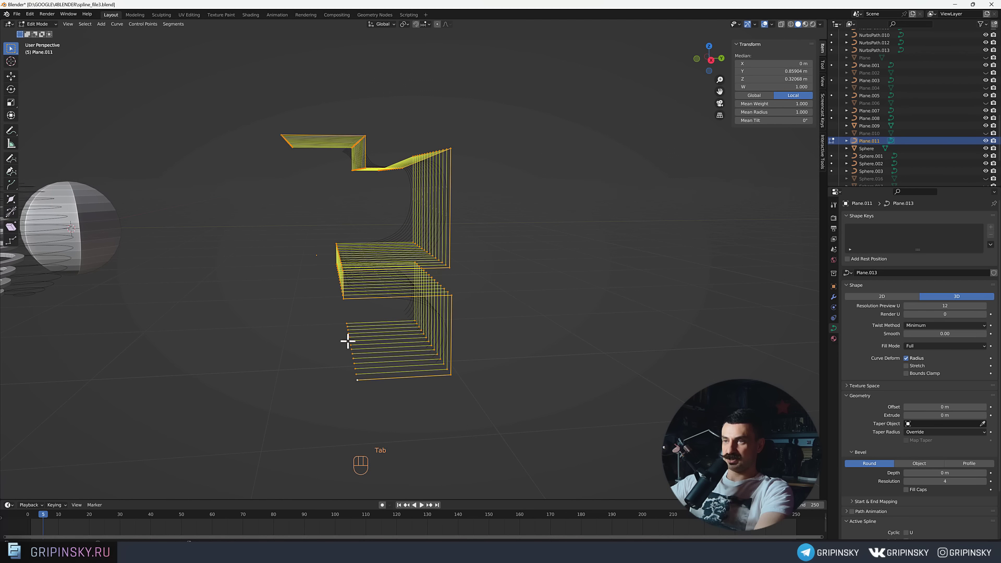
middle_click(361, 398)
middle_click(346, 372)
left_click(361, 348)
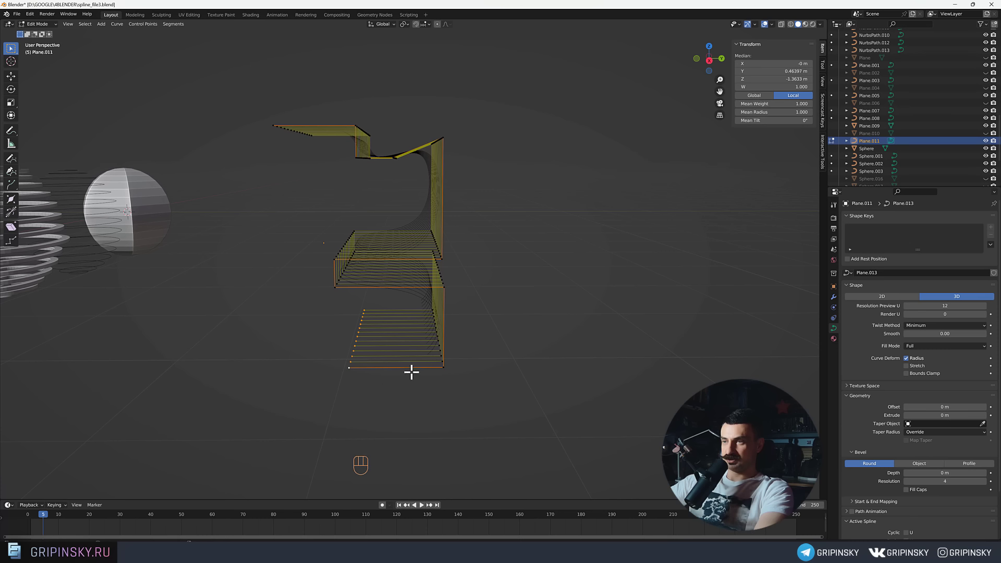
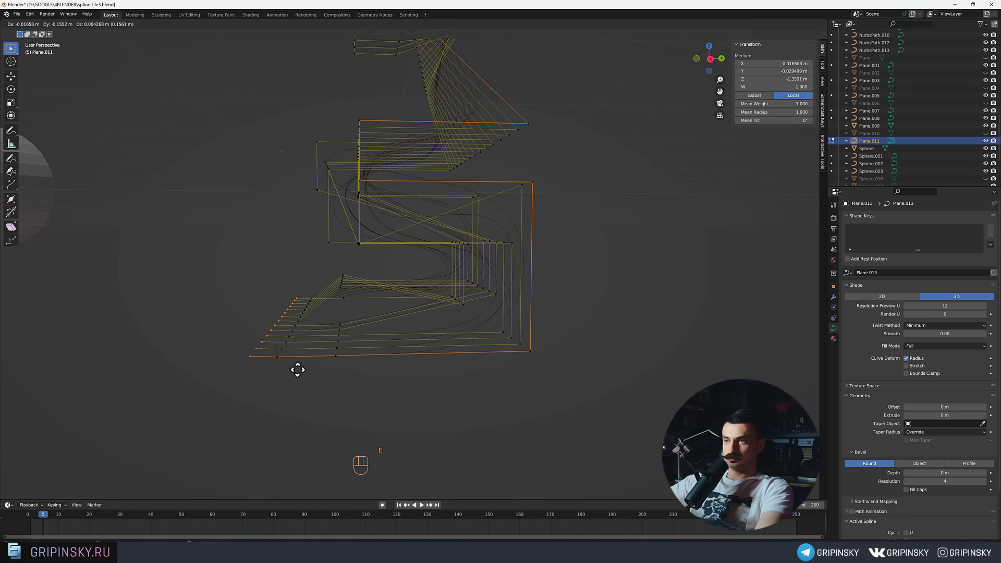
Select the small Plane.001 profile curve in Object Mode.
left_click(228, 428)
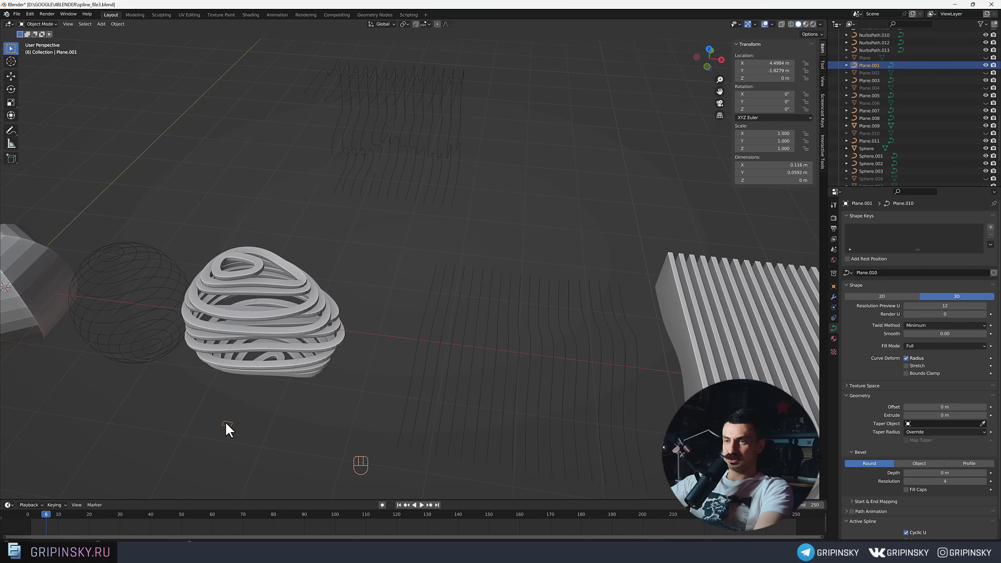
Duplicate the small profile as Plane.012 and use it as the bevel object for Plane.011's strands.
key("shift+d")
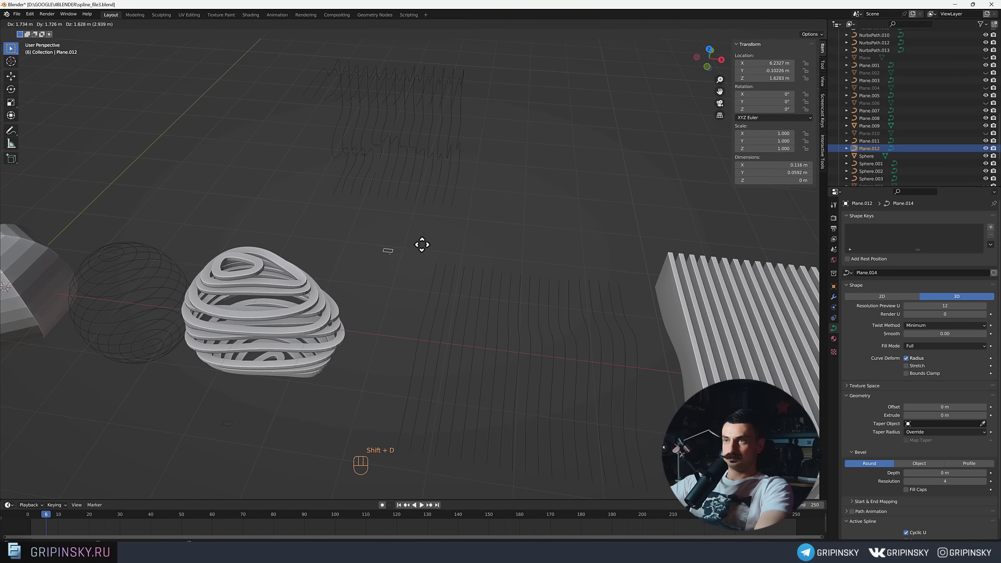
key("shift+z")
middle_click(421, 237)
middle_click(429, 267)
left_click_drag(438, 260, 983, 477)
middle_click(334, 340)
middle_click(358, 326)
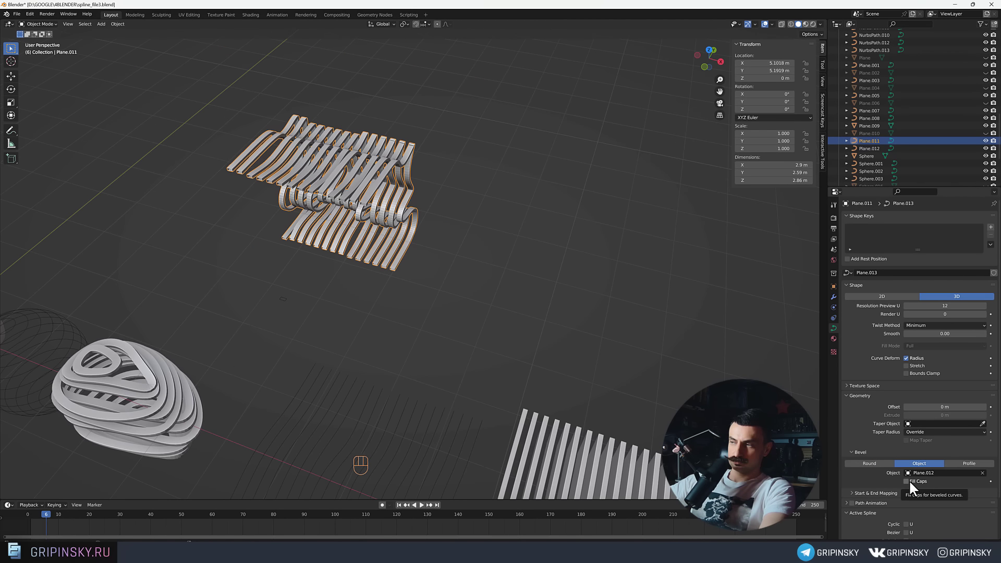
Tick Fill Caps so the wavy beveled slats have solid closed ends.
left_click(914, 485)
left_click_drag(506, 303, 472, 280)
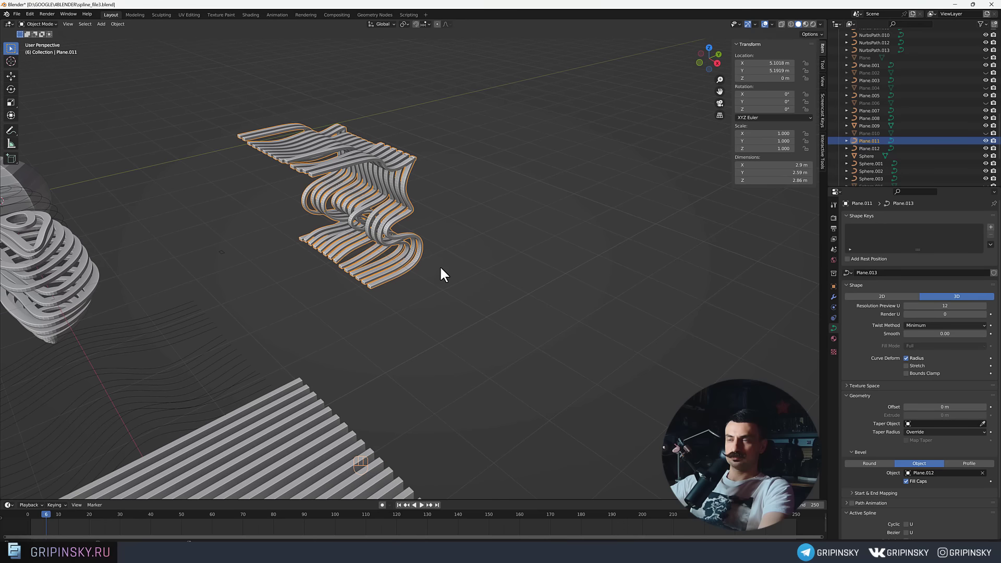
left_click_drag(446, 280, 510, 285)
left_click_drag(512, 286, 539, 289)
left_click_drag(500, 329, 446, 315)
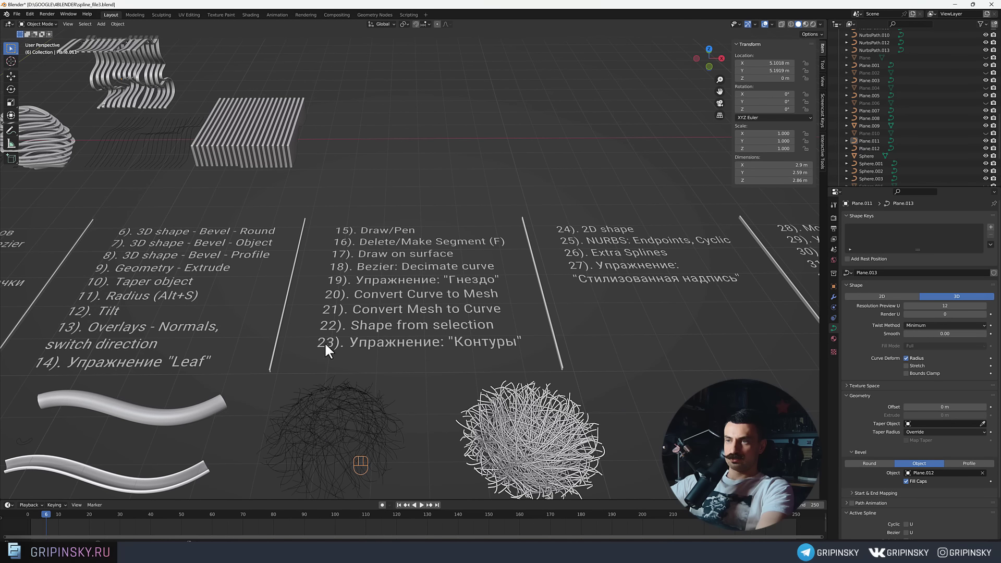
Look over the curve topic board and finished examples, then return to the striped block area.
left_click_drag(325, 350, 516, 352)
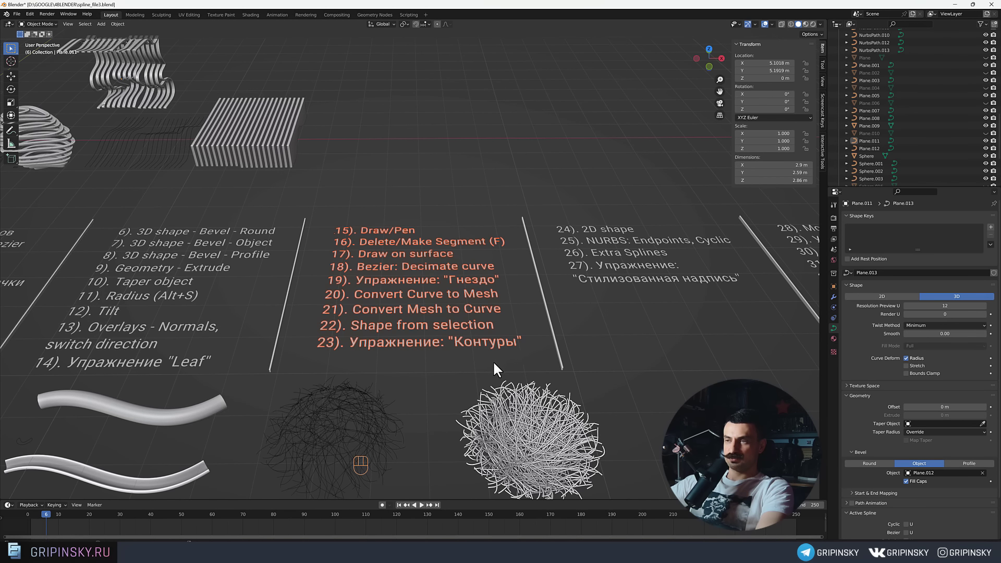
left_click_drag(474, 358, 518, 377)
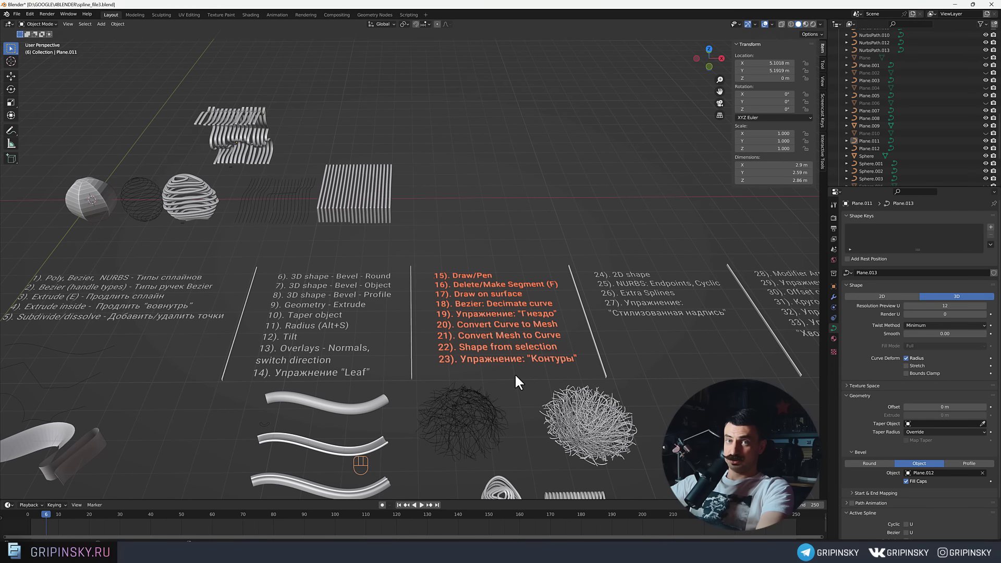
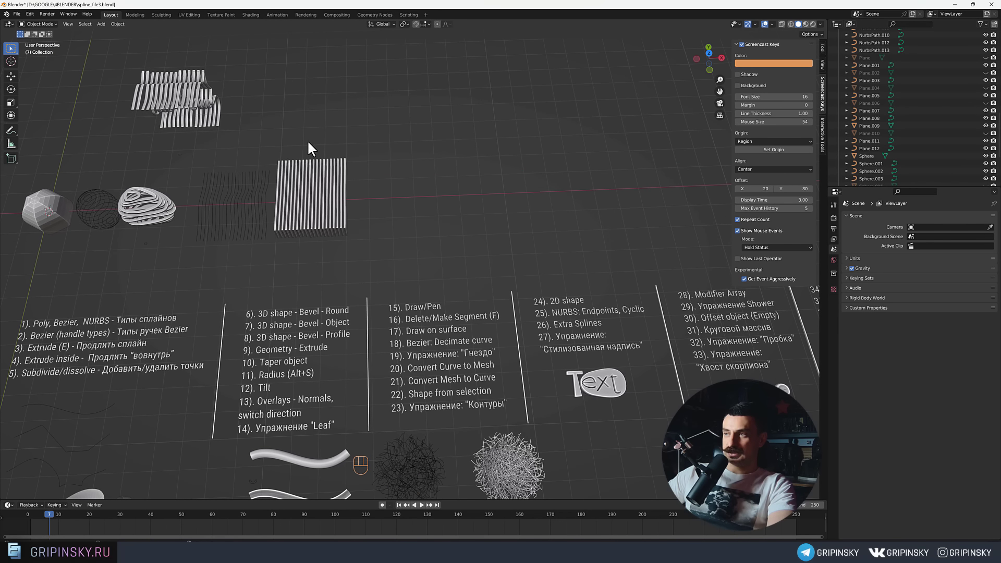
left_click_drag(336, 252, 382, 224)
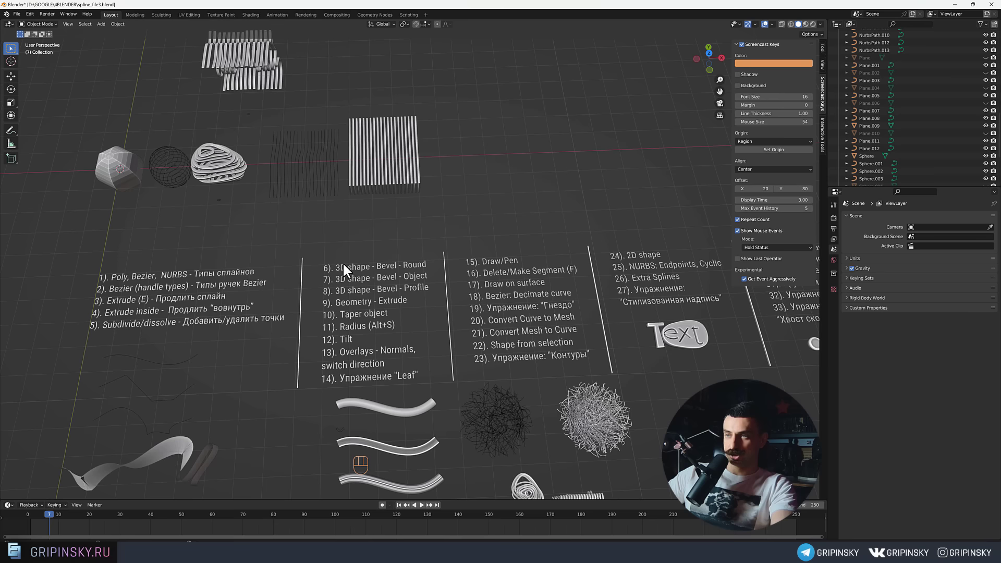
left_click_drag(177, 186, 197, 203)
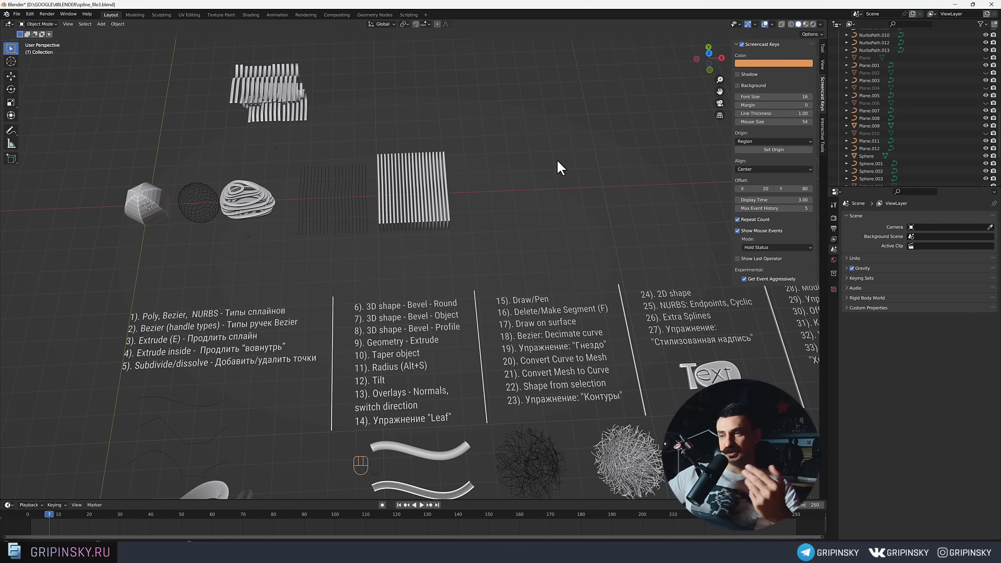
left_click_drag(581, 324, 431, 464)
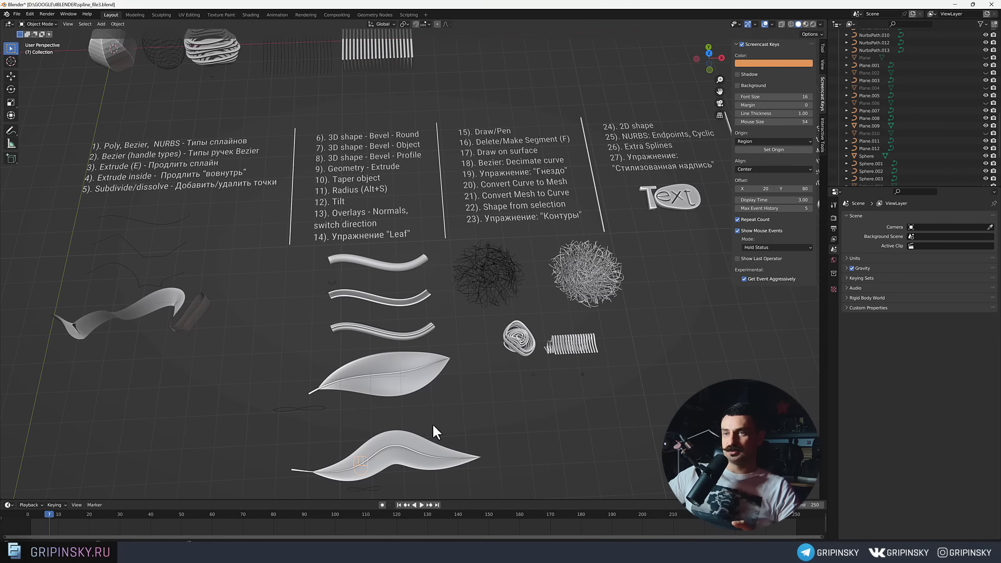
left_click_drag(518, 138, 440, 227)
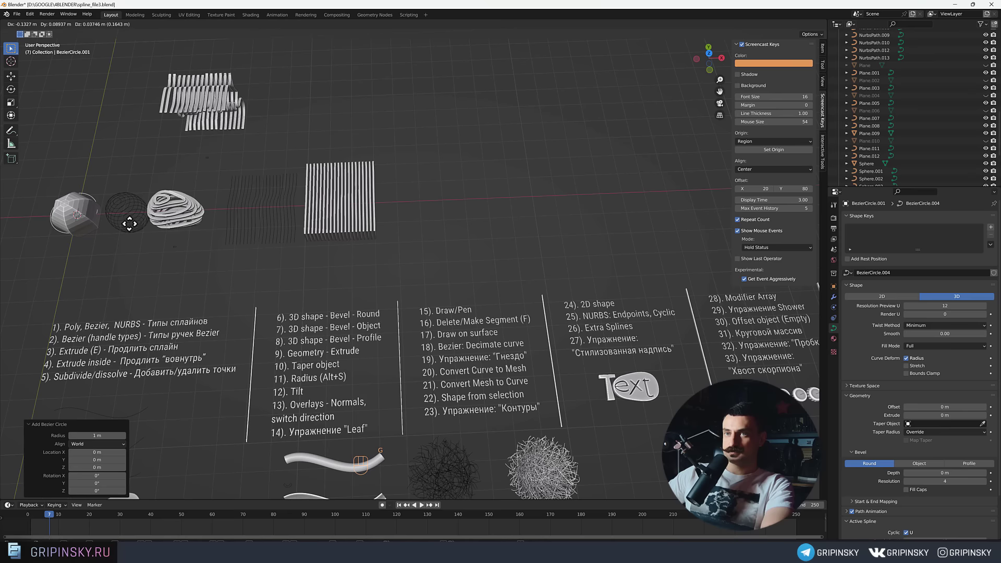
Add a Bezier circle (BezierCircle.001) and move it about 19 m along X into empty space.
key("shift+z")
middle_click(509, 236)
Set BezierCircle.001 to a 2D shape, extrude 0.44 m, and fill mode Both for a solid disc.
left_click_drag(481, 225, 490, 212)
left_click_drag(464, 219, 615, 238)
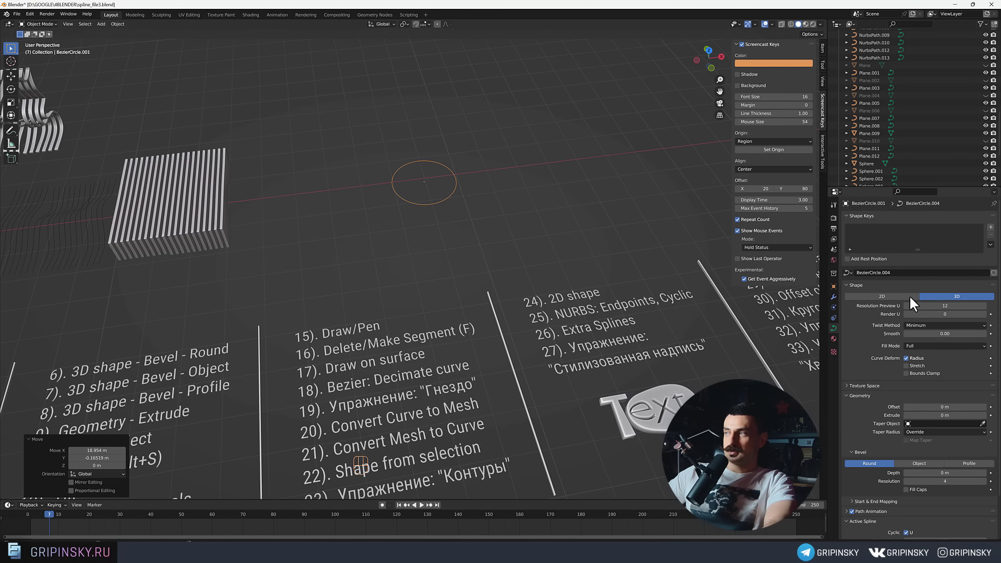
left_click(889, 301)
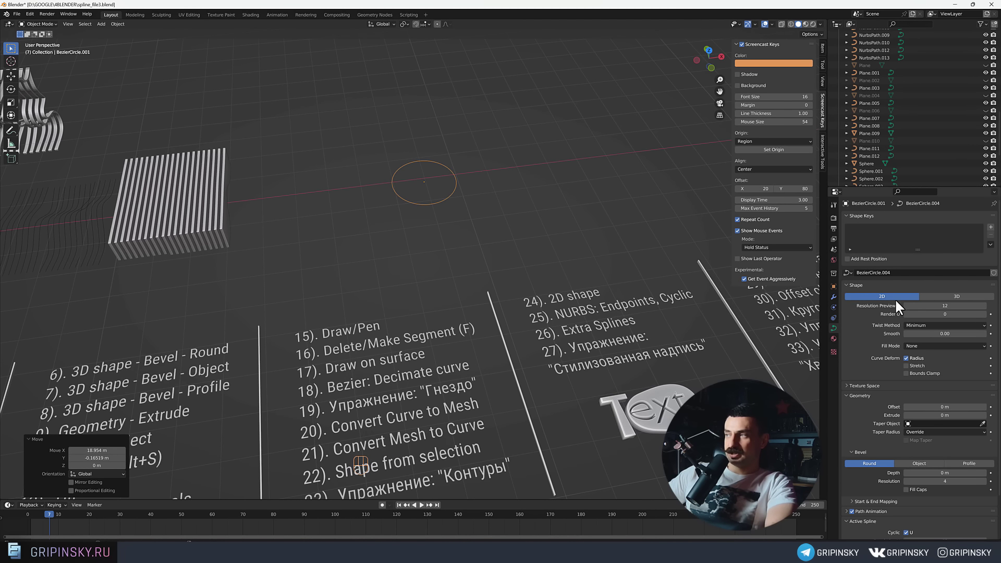
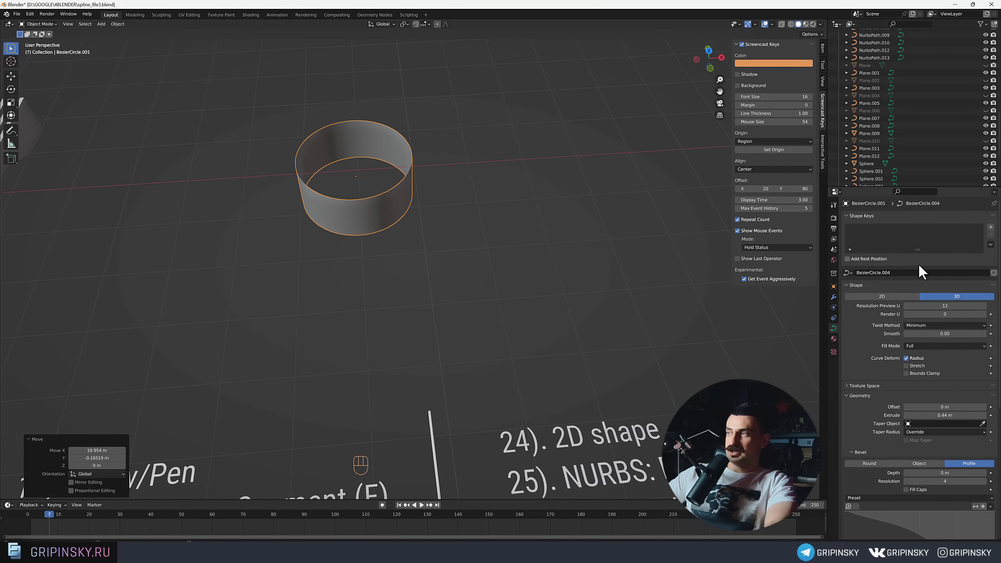
left_click_drag(892, 301, 920, 366)
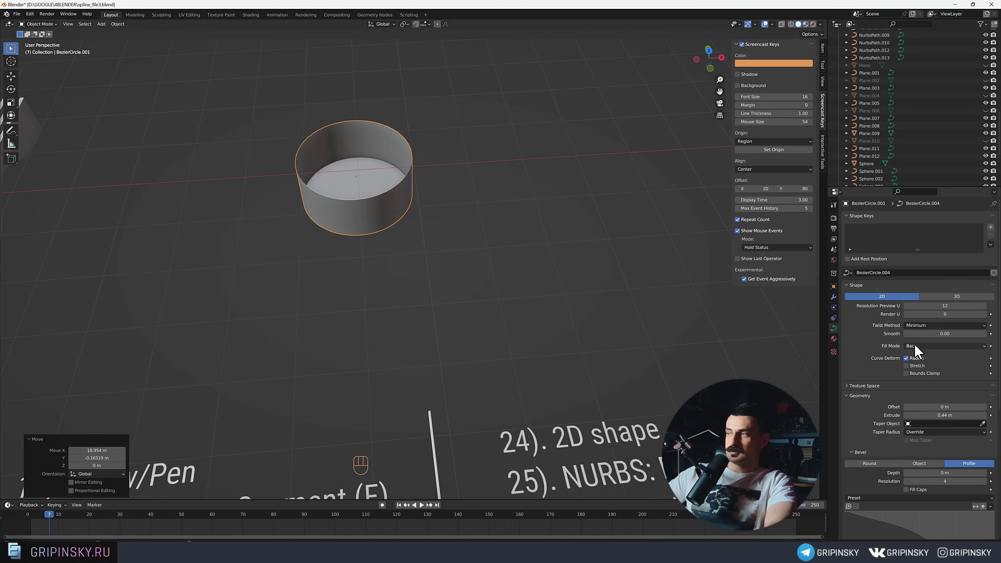
left_click_drag(918, 350, 920, 383)
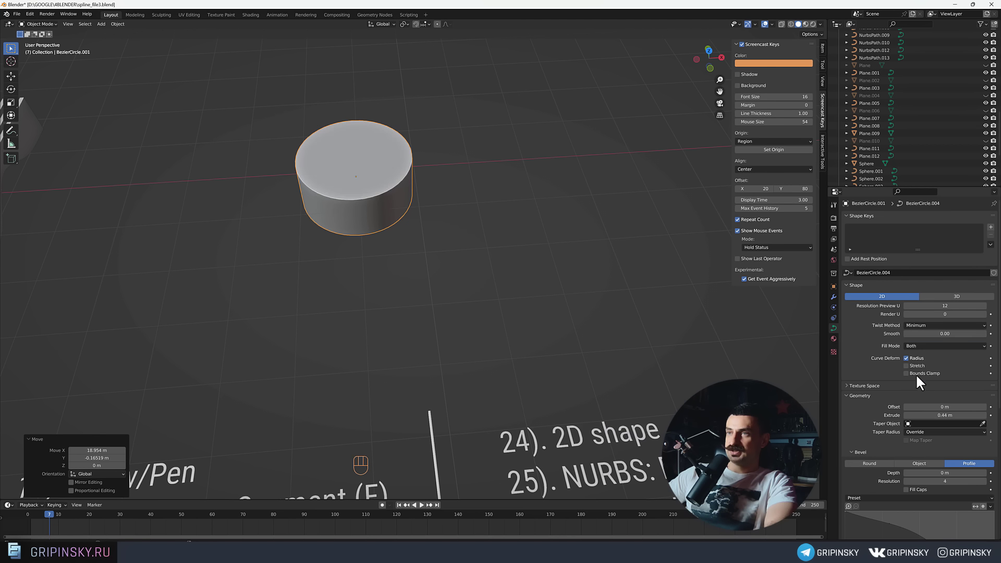
Orbit and zoom out to inspect the short solid cylinder in the scene.
left_click_drag(520, 260, 549, 267)
left_click_drag(466, 211, 473, 193)
middle_click(467, 190)
left_click_drag(451, 172, 454, 216)
middle_click(449, 238)
middle_click(454, 285)
left_click_drag(455, 271, 452, 277)
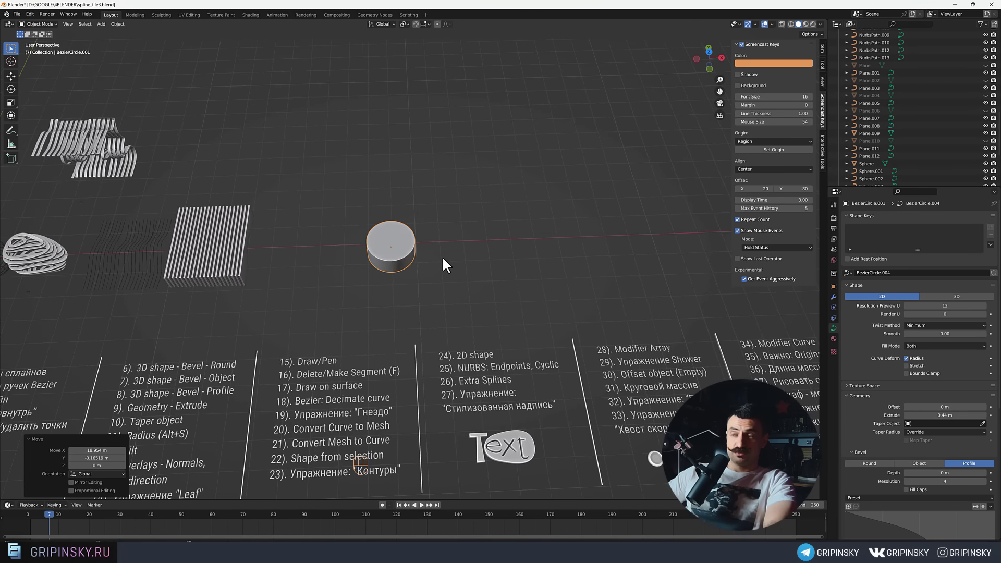
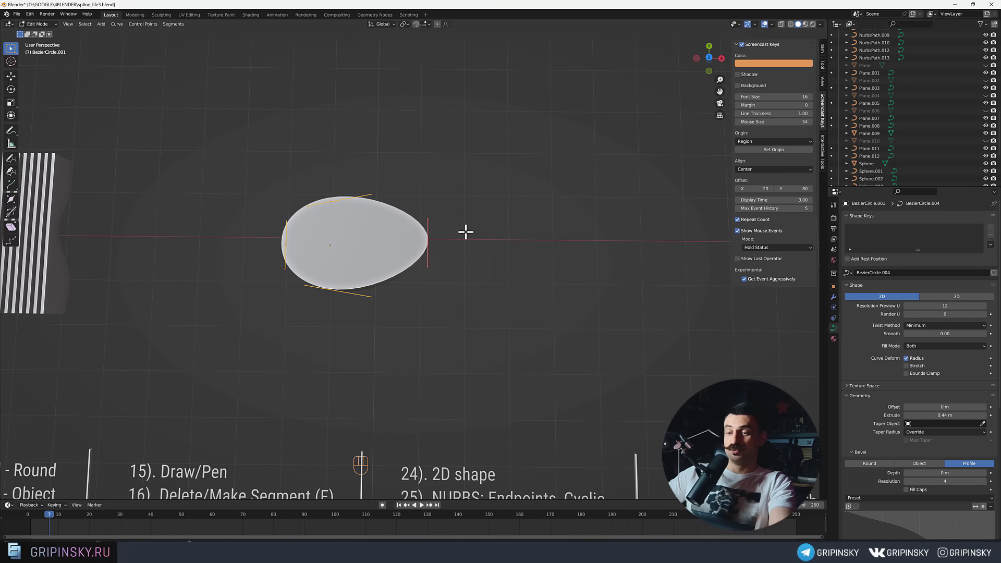
Duplicate the egg outline (Shift+D) inside itself to form the teardrop hole, checking it from the side.
middle_click(463, 232)
middle_click(438, 238)
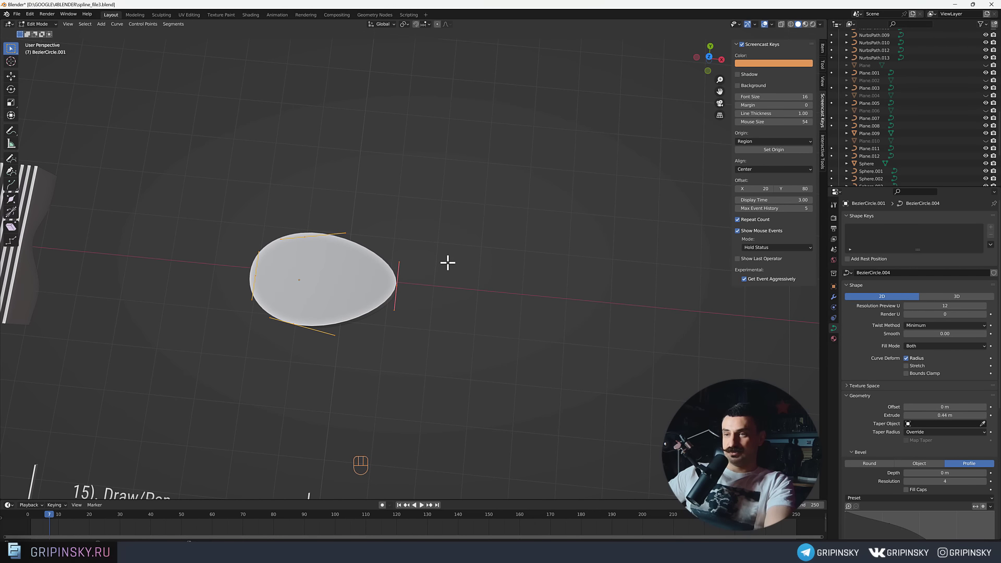
key("shift+d")
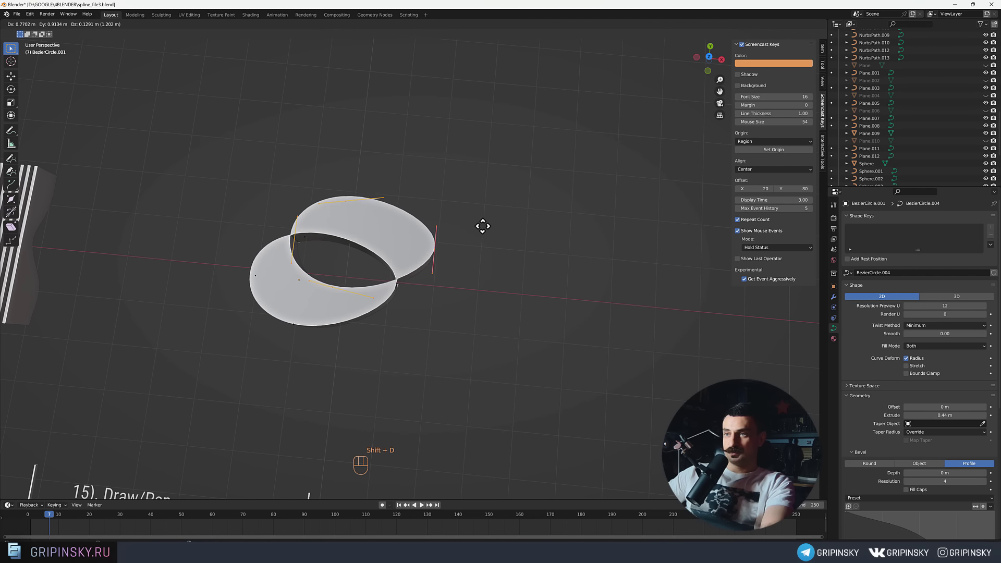
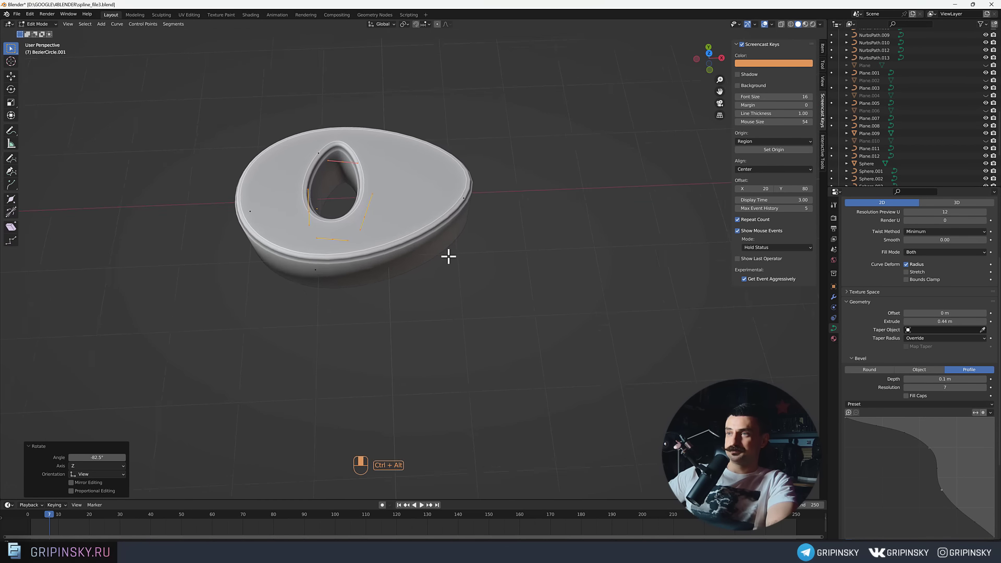
left_click_drag(455, 243, 452, 205)
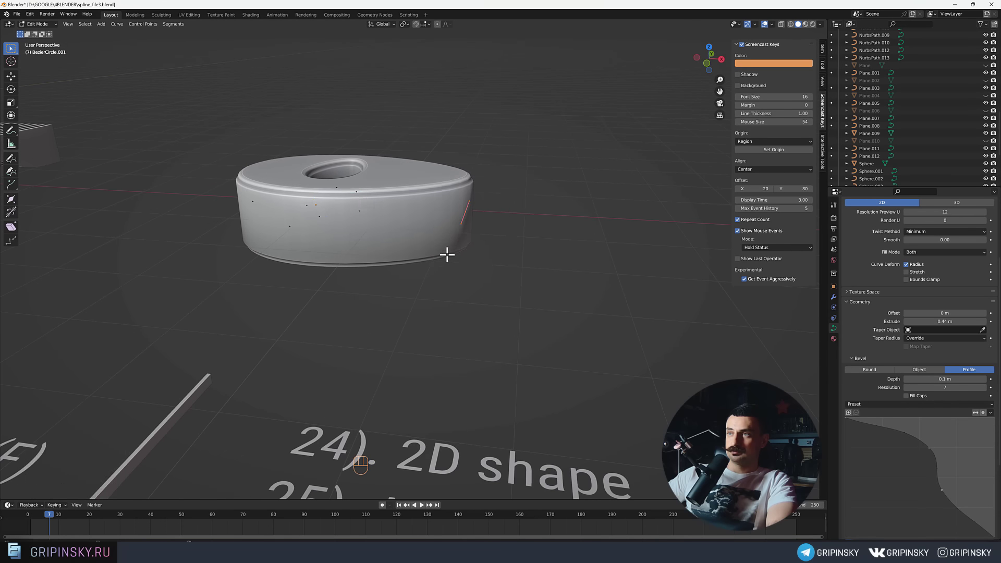
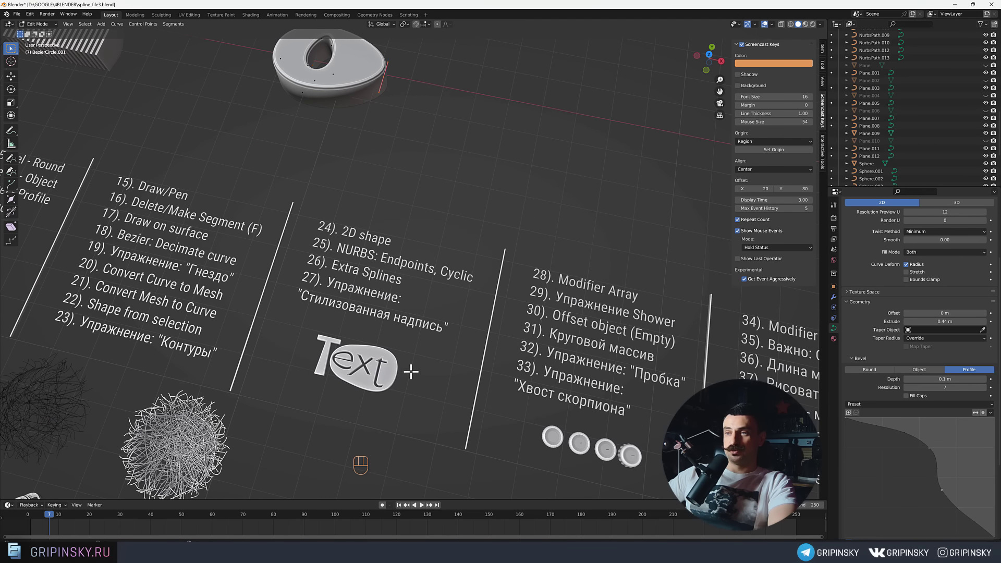
Orbit the view to look over the finished holed, beveled egg piece.
middle_click(371, 276)
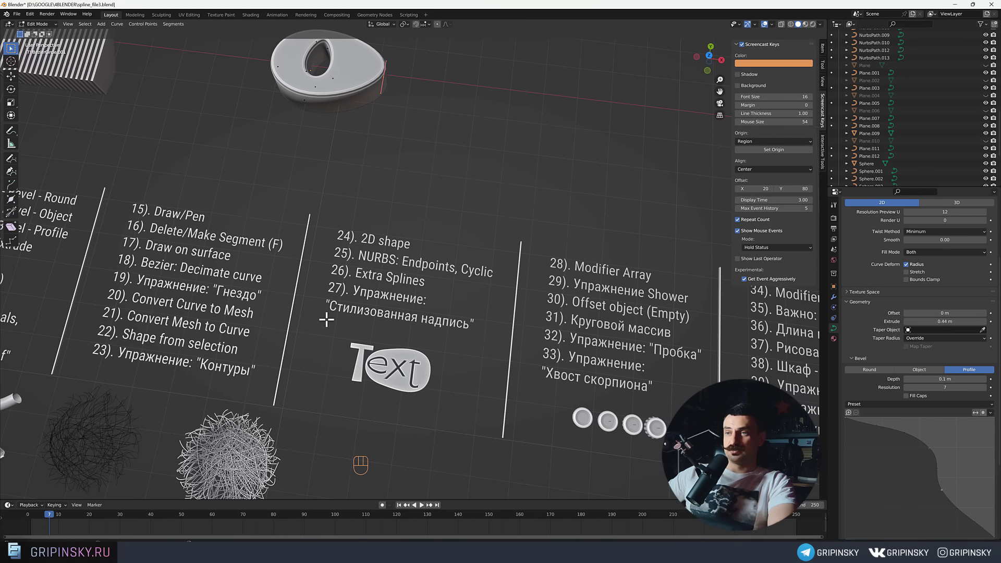
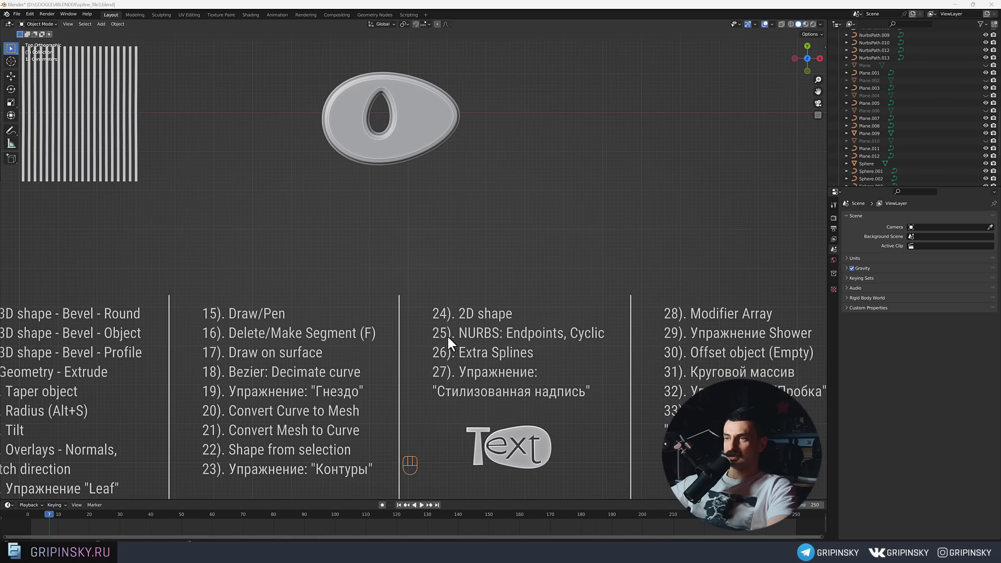
Add a NURBS curve in the empty area and tick Cyclic U to close it into an oval loop.
left_click_drag(74, 233, 551, 307)
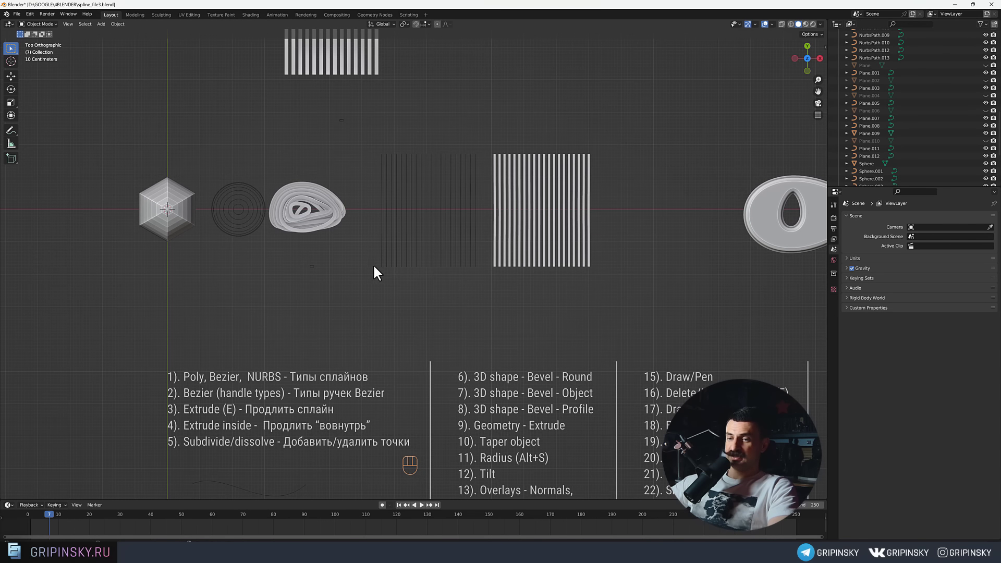
left_click_drag(313, 242, 205, 235)
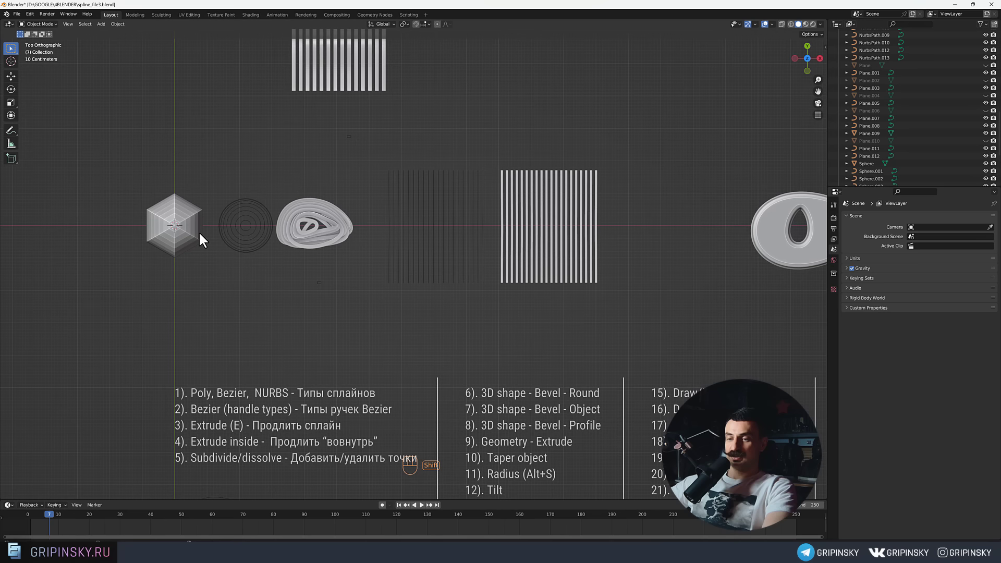
key("shift+a")
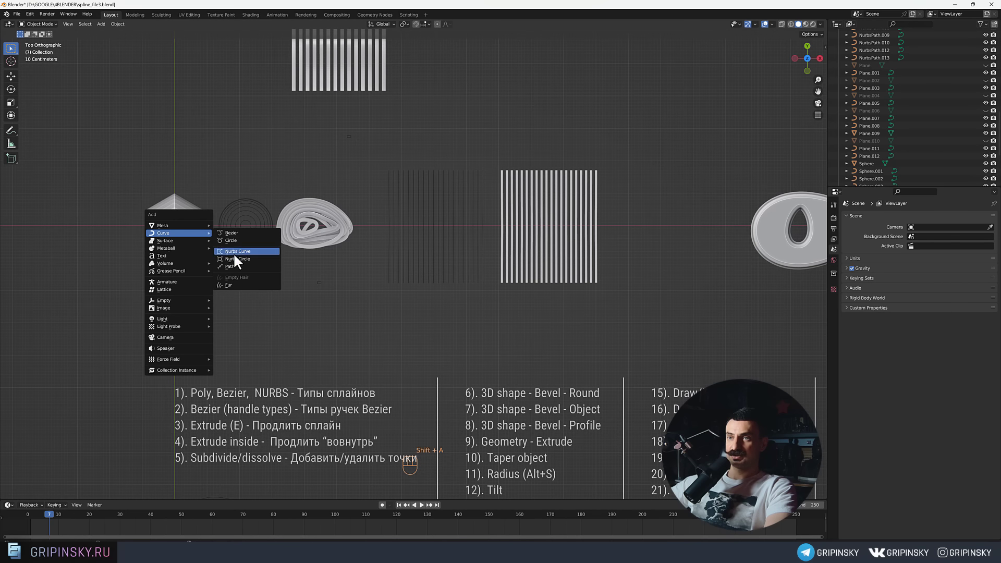
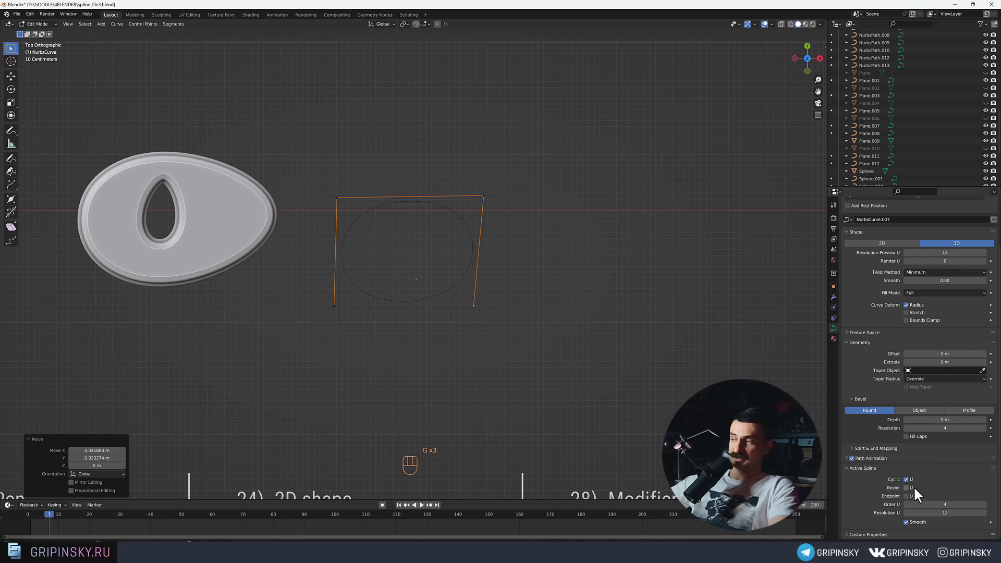
left_click(913, 484)
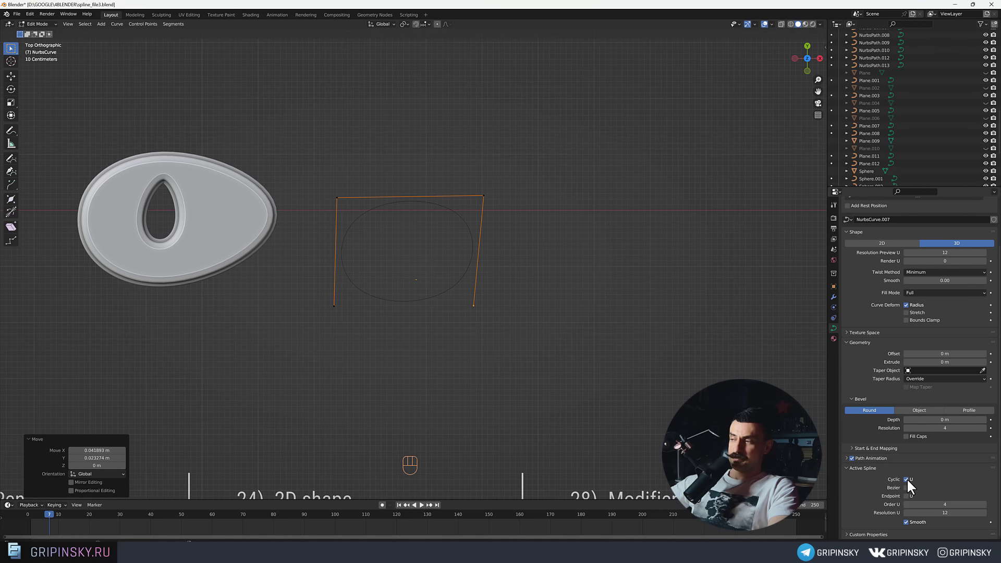
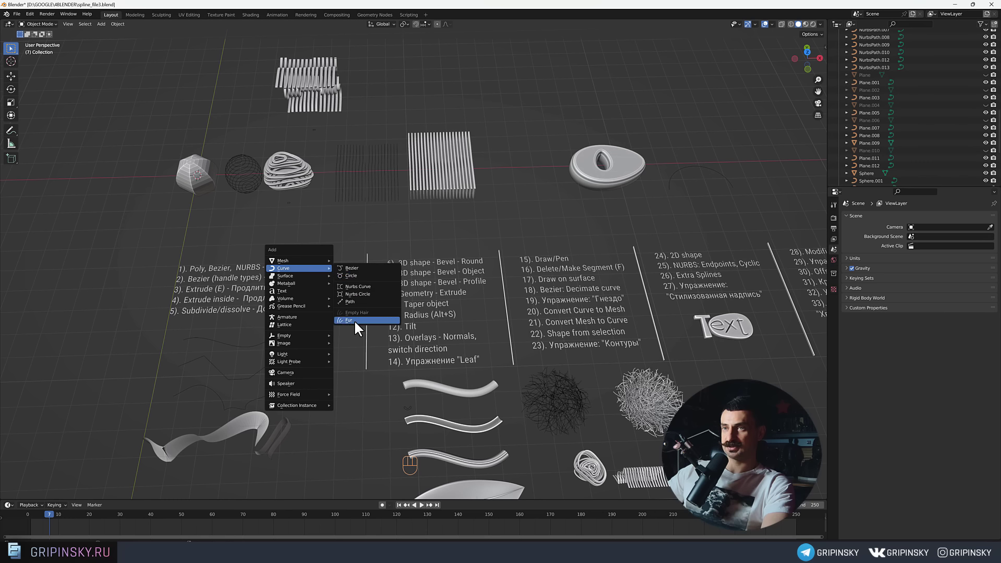
Orbit and zoom out to overlook the row of finished example objects.
left_click(307, 215)
left_click_drag(321, 228, 475, 319)
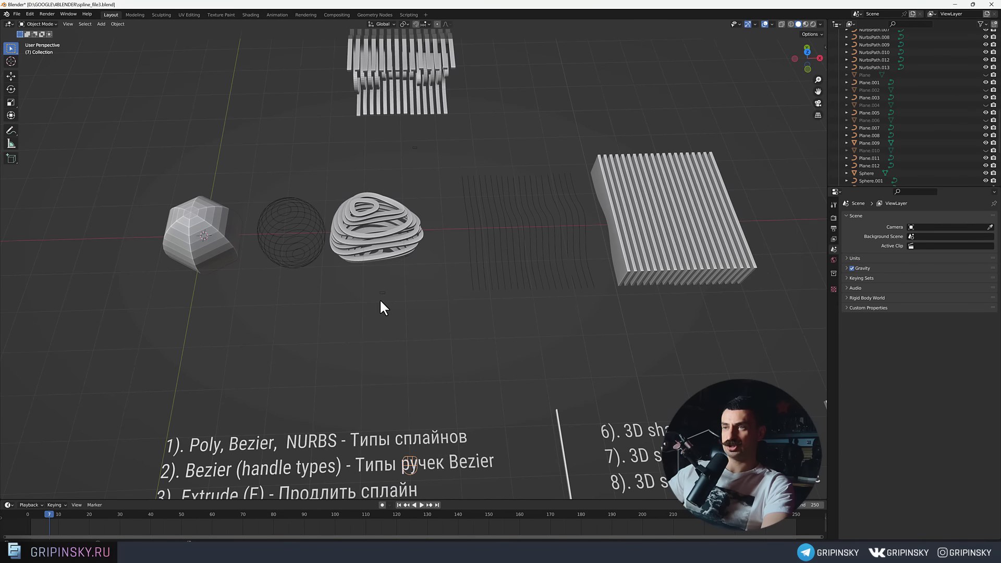
left_click_drag(372, 325, 234, 351)
left_click_drag(263, 313, 210, 316)
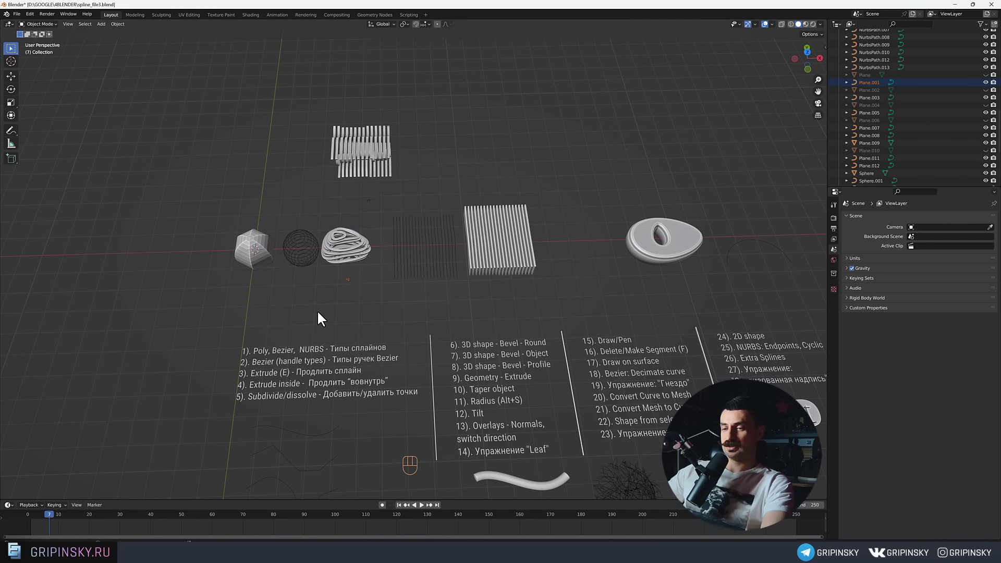
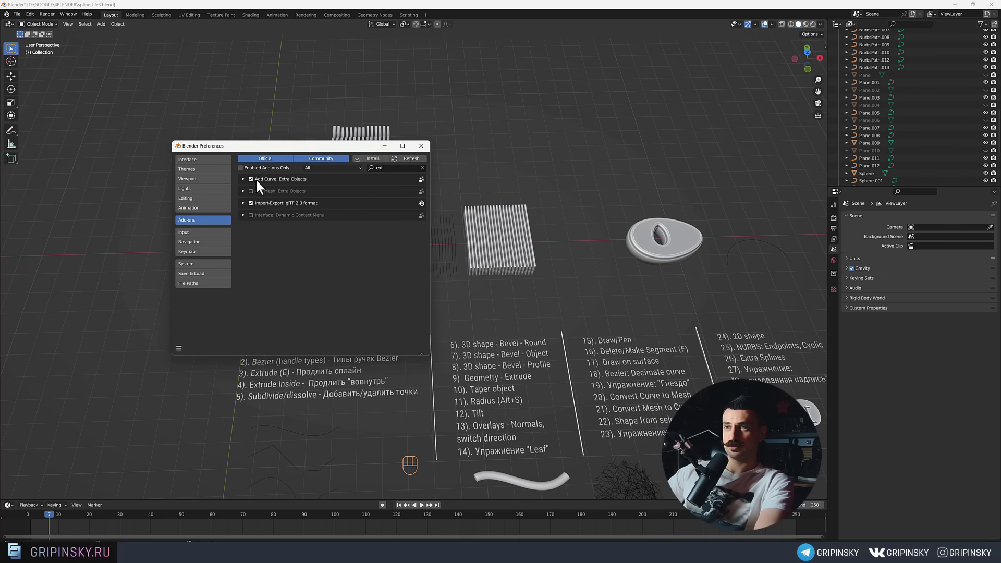
Close Preferences and check the Add > Curve list now offers the Extra Objects curve types.
left_click_drag(338, 198, 376, 192)
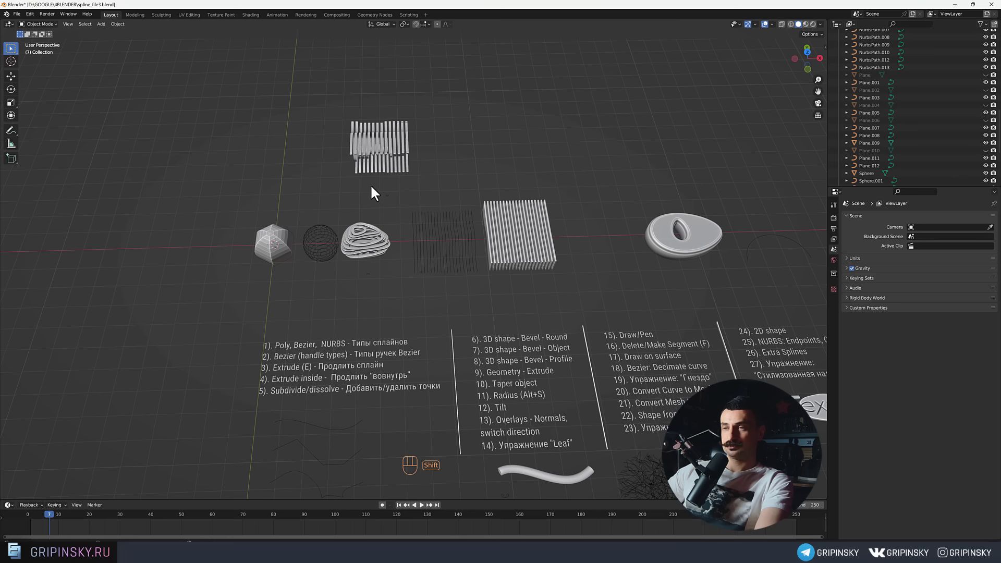
key("shift+a")
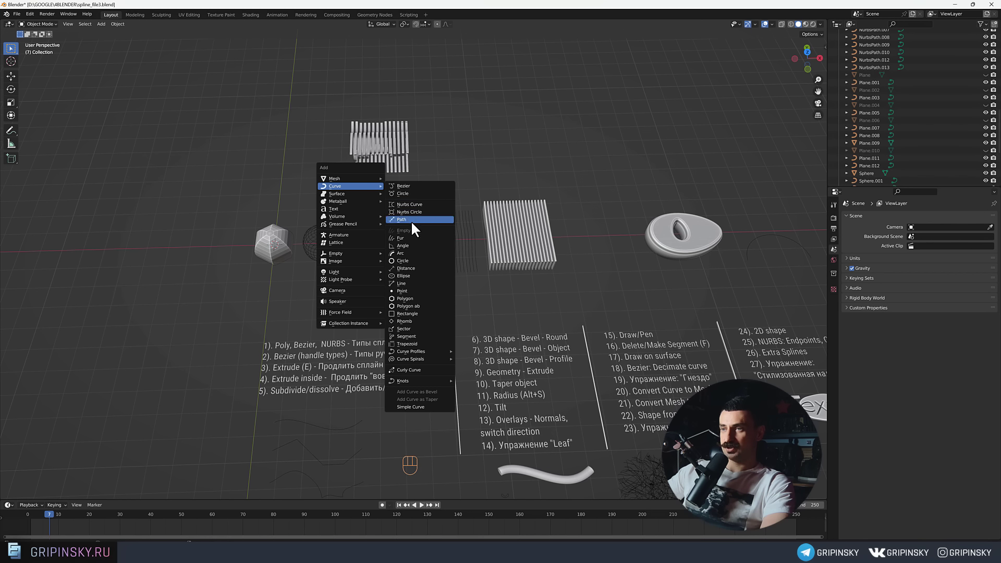
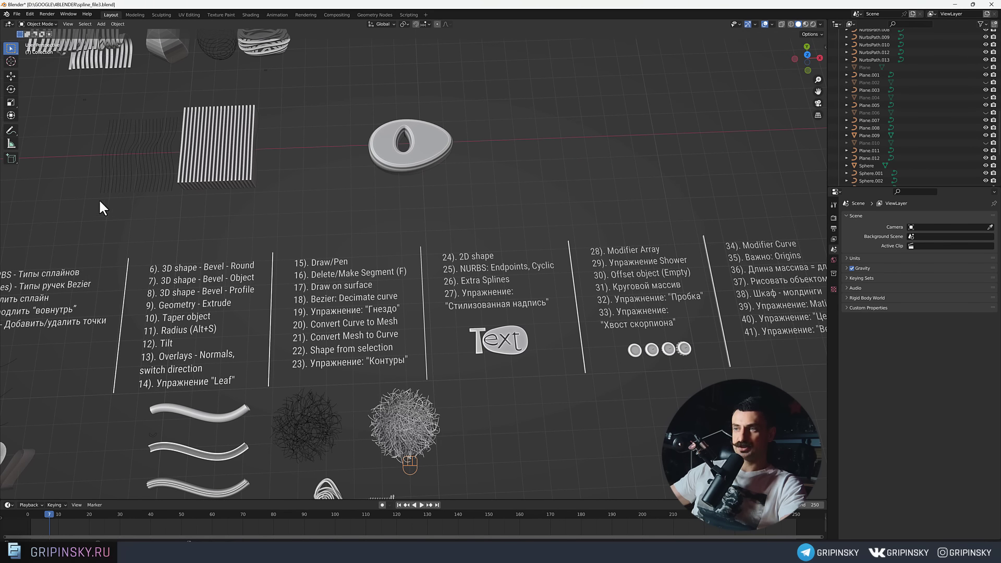
Add a new text object at the world origin.
left_click_drag(114, 213, 438, 261)
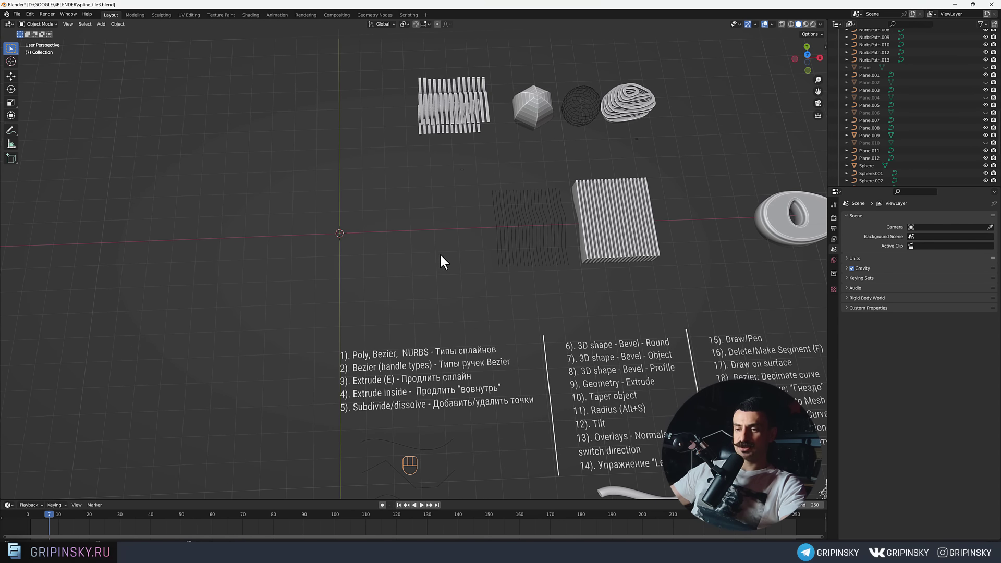
left_click_drag(343, 189, 365, 190)
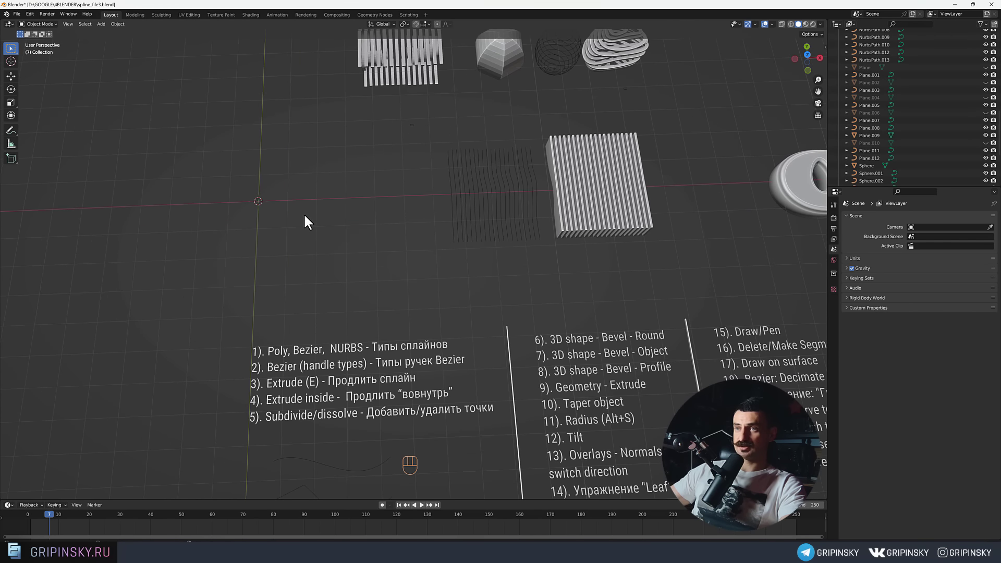
left_click_drag(304, 217, 309, 242)
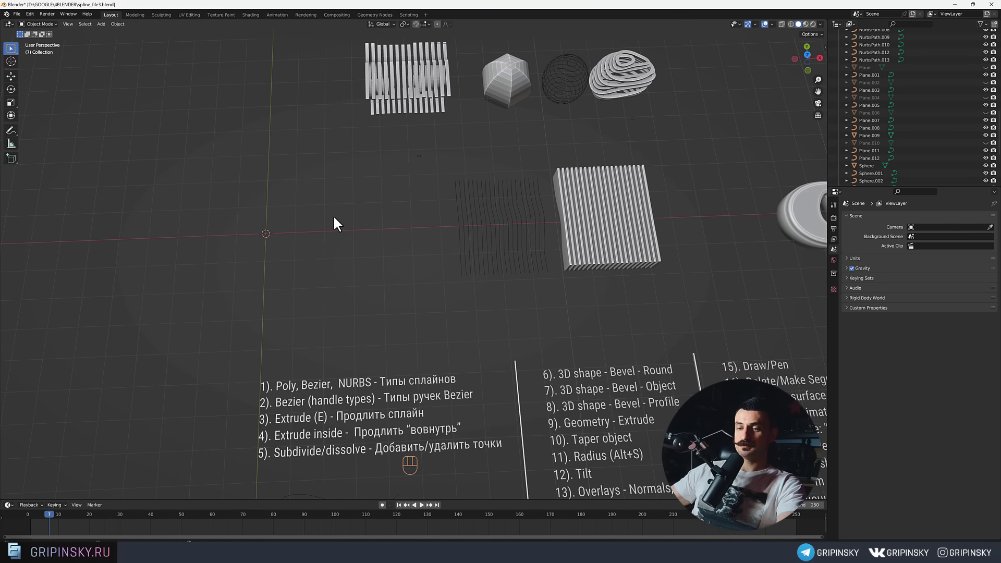
key("shift+a")
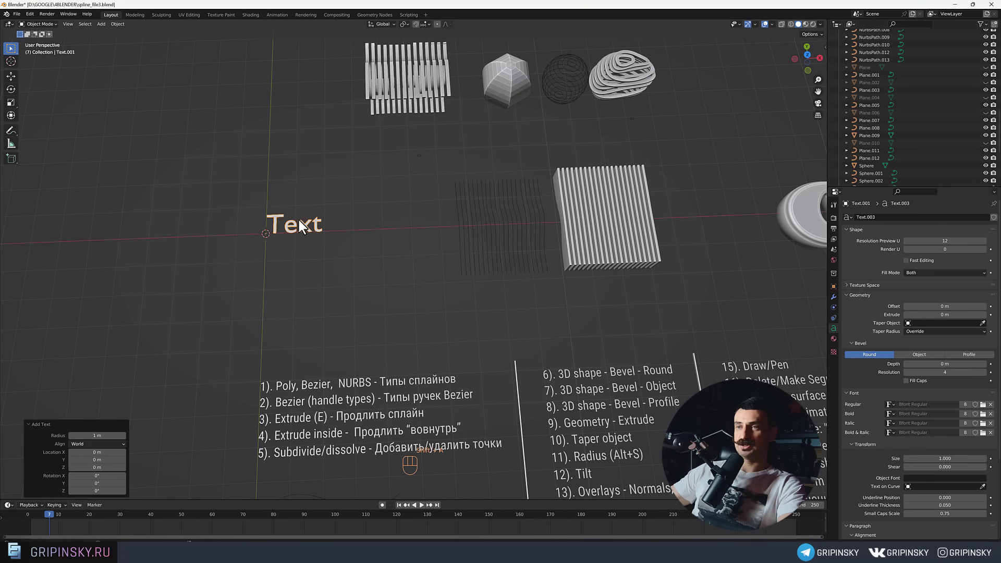
Enter text edit mode and retype the lettering as 'Taxi'.
left_click_drag(317, 233, 331, 243)
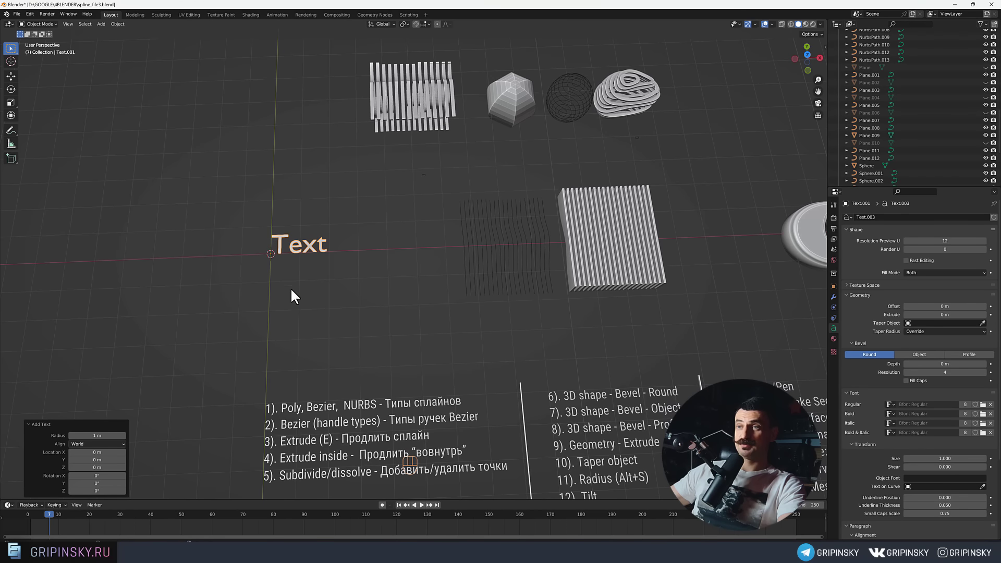
left_click_drag(359, 245, 356, 259)
key("Tab")
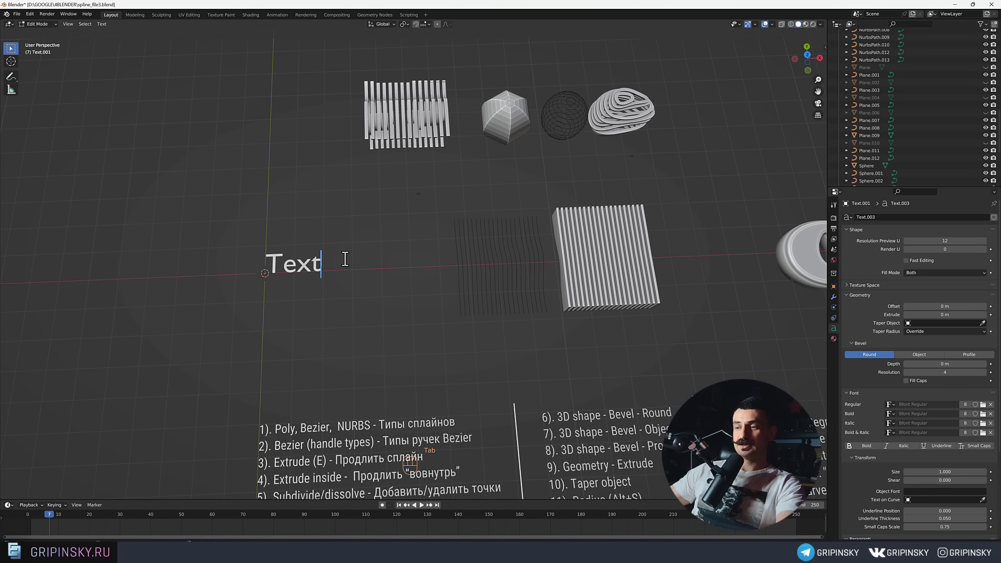
key("t")
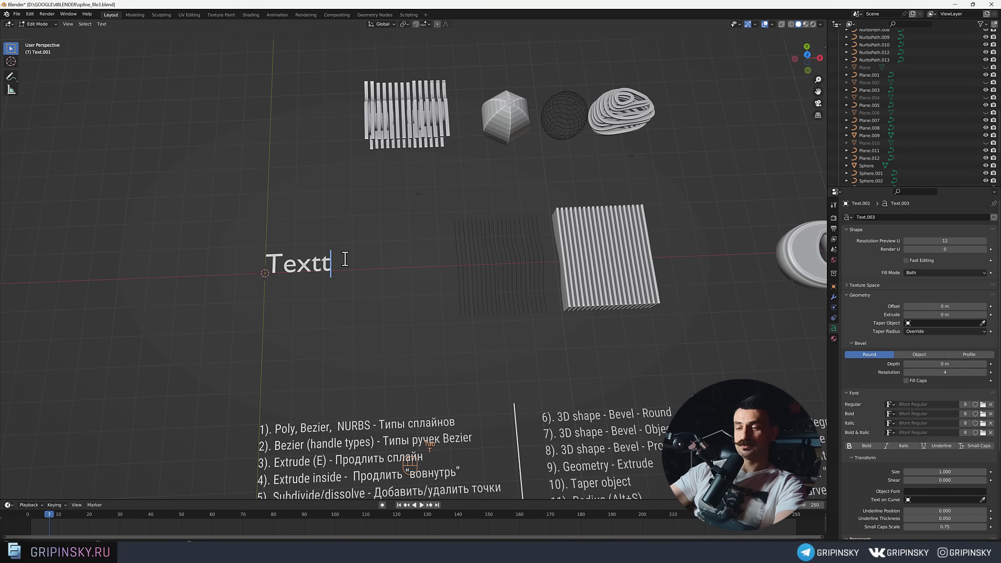
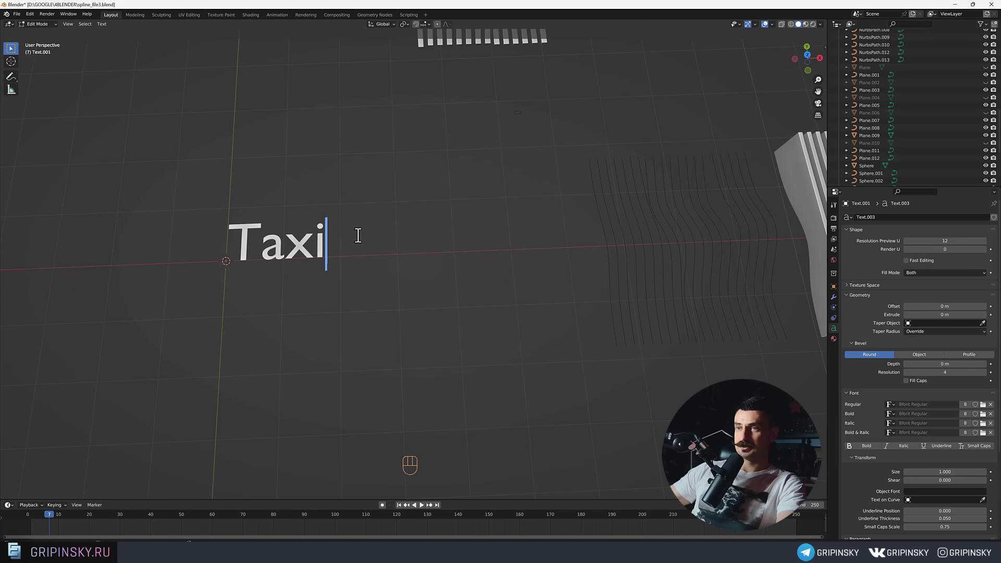
Convert the Taxi text to a 2D curve and edit its points, duplicating the i-dot into a ring.
key("Tab")
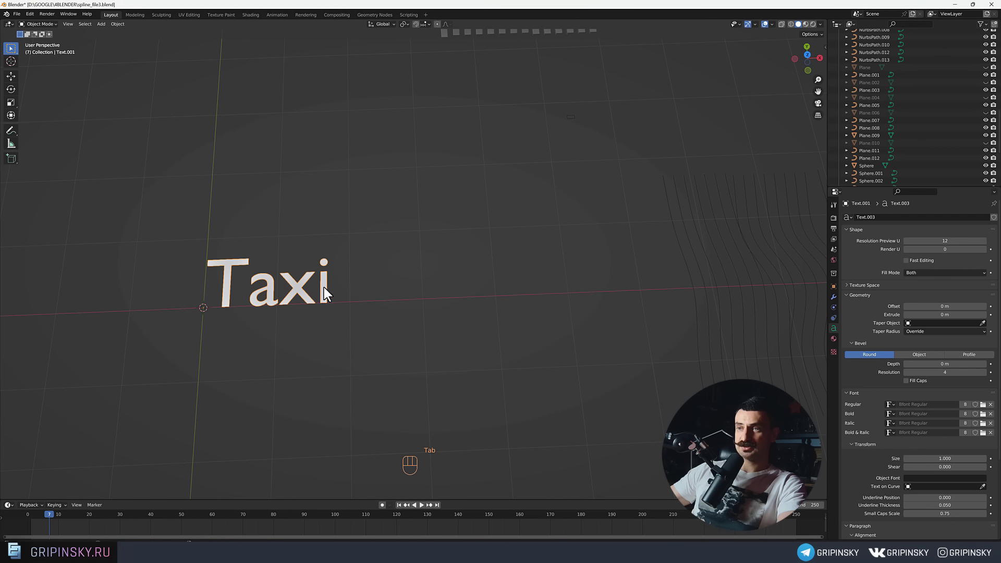
left_click_drag(328, 292, 363, 279)
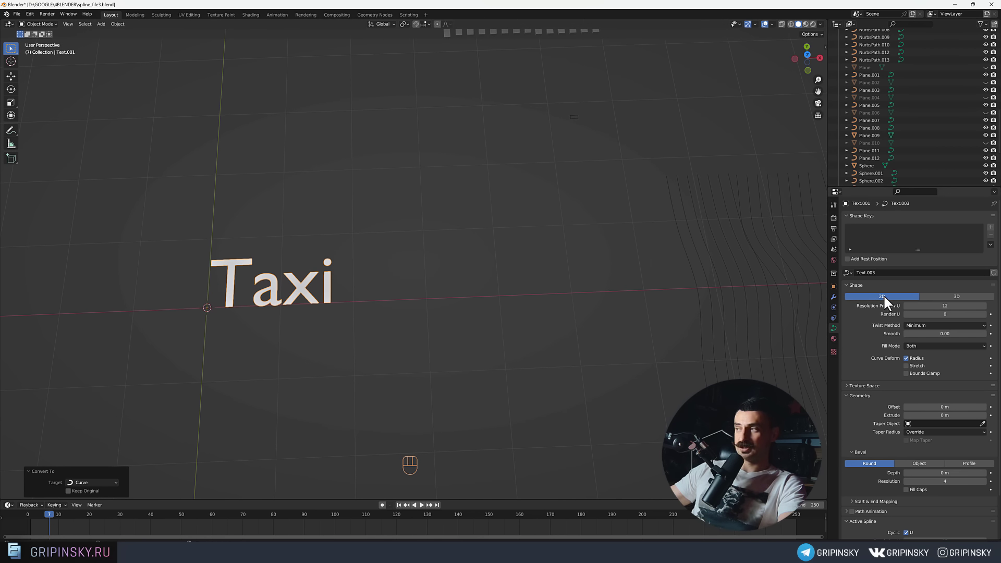
left_click(906, 302)
key("g")
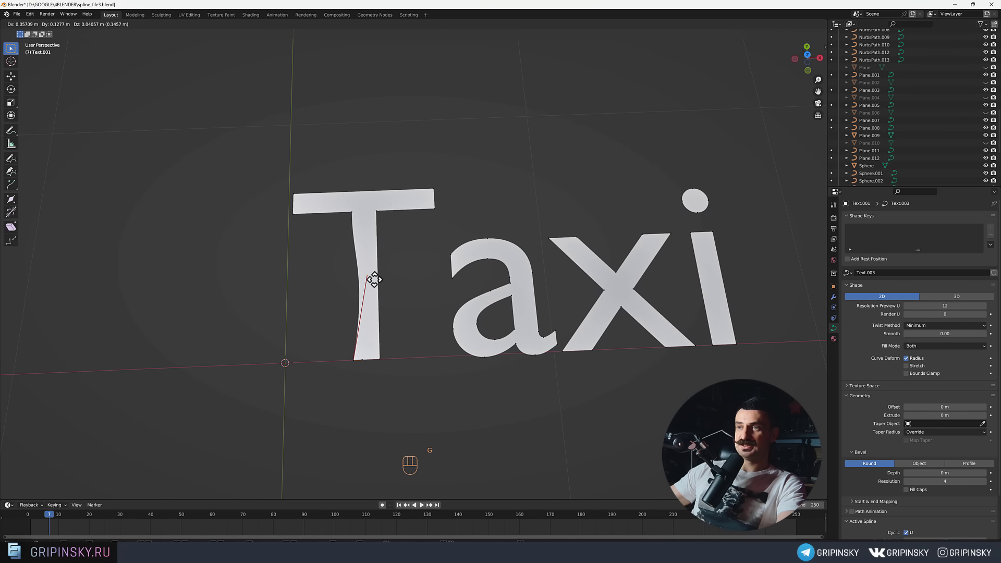
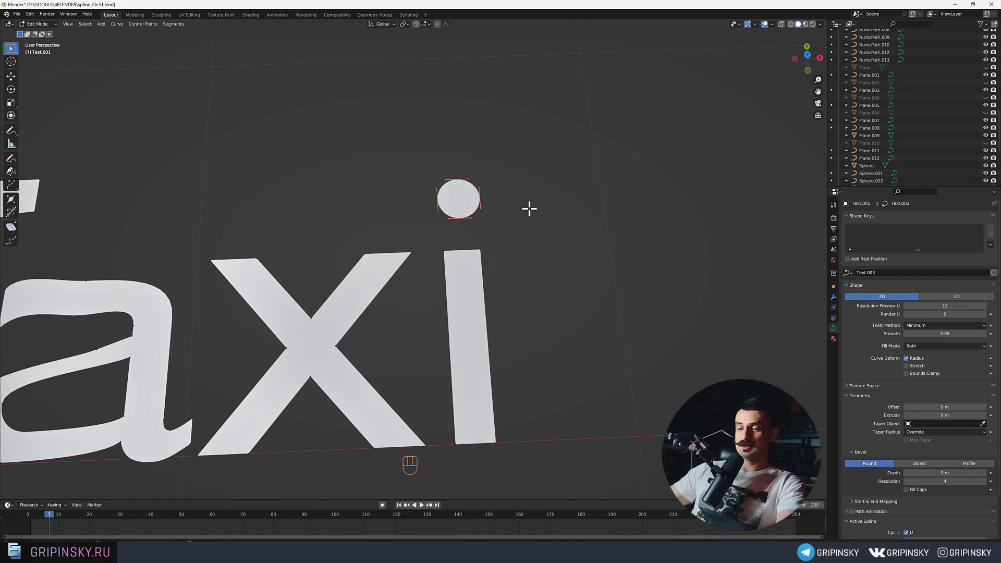
key("d")
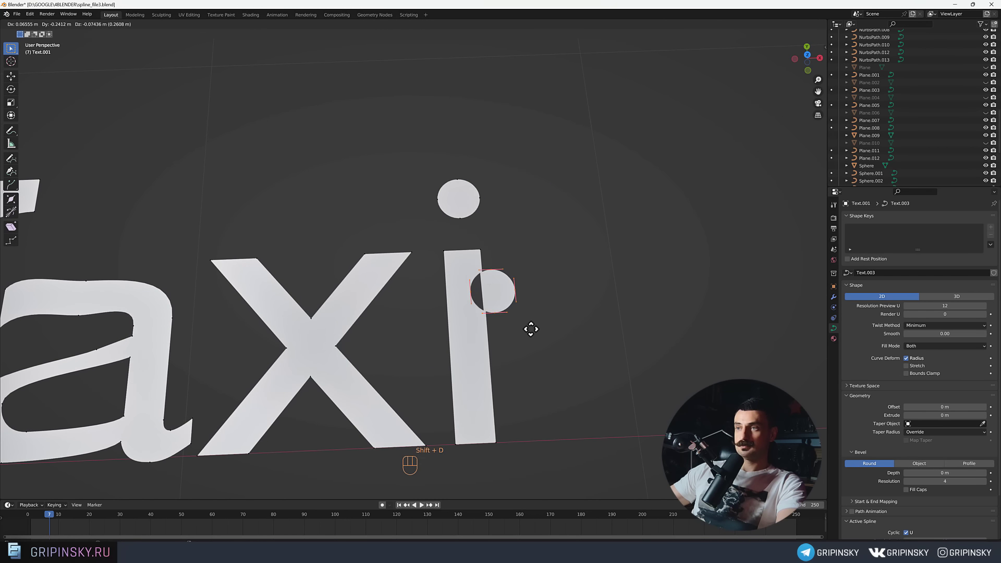
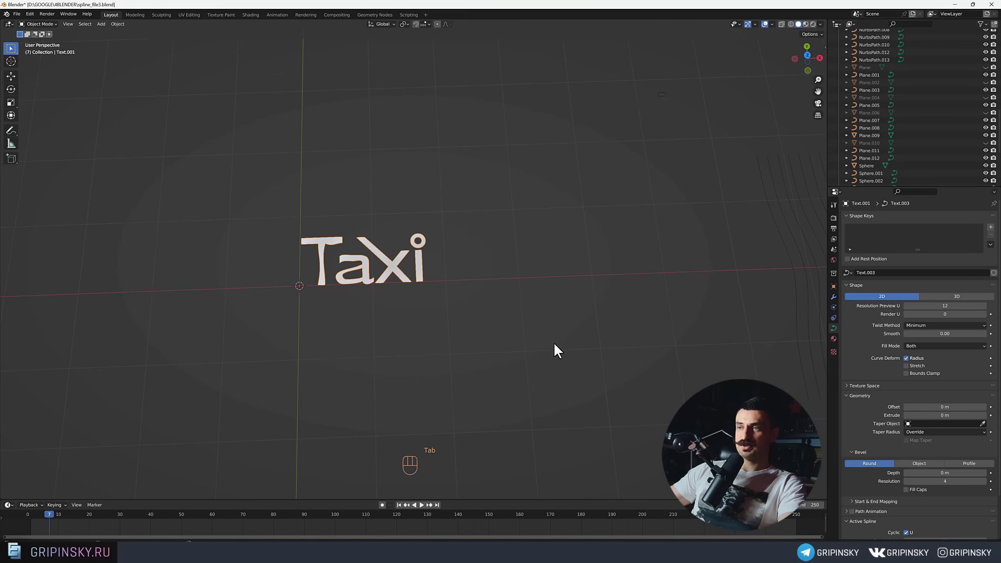
Leave point editing and compare the Taxi lettering with the reference Text example.
middle_click(456, 323)
middle_click(454, 311)
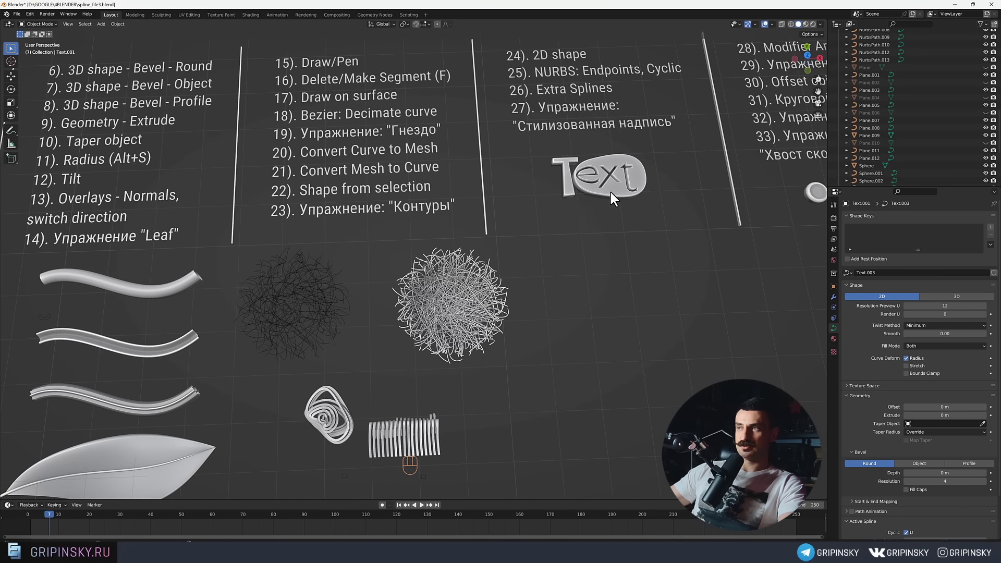
middle_click(504, 254)
middle_click(449, 258)
left_click_drag(321, 198, 377, 282)
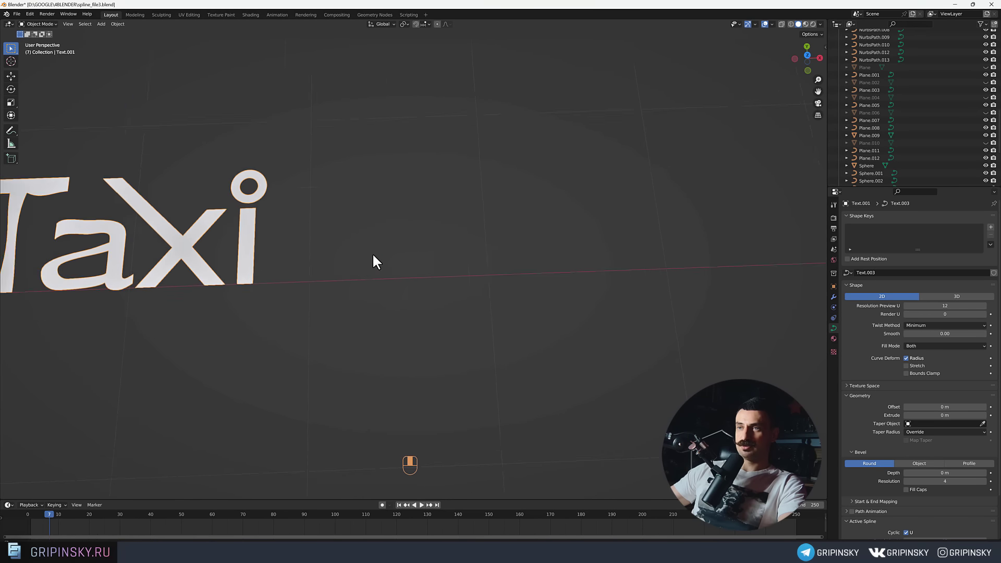
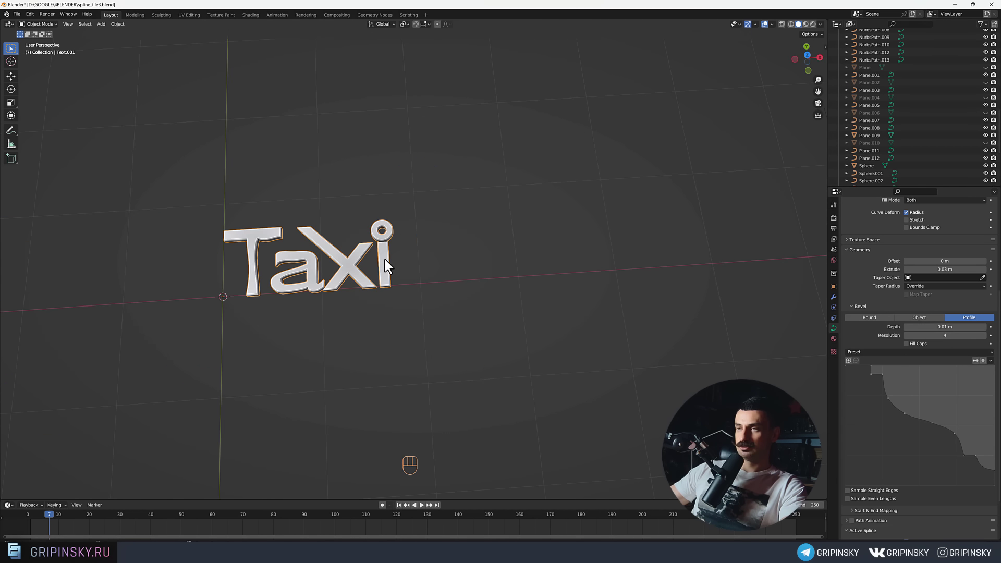
Navigate the view back across the scene to the empty area around the origin.
left_click_drag(491, 280, 348, 262)
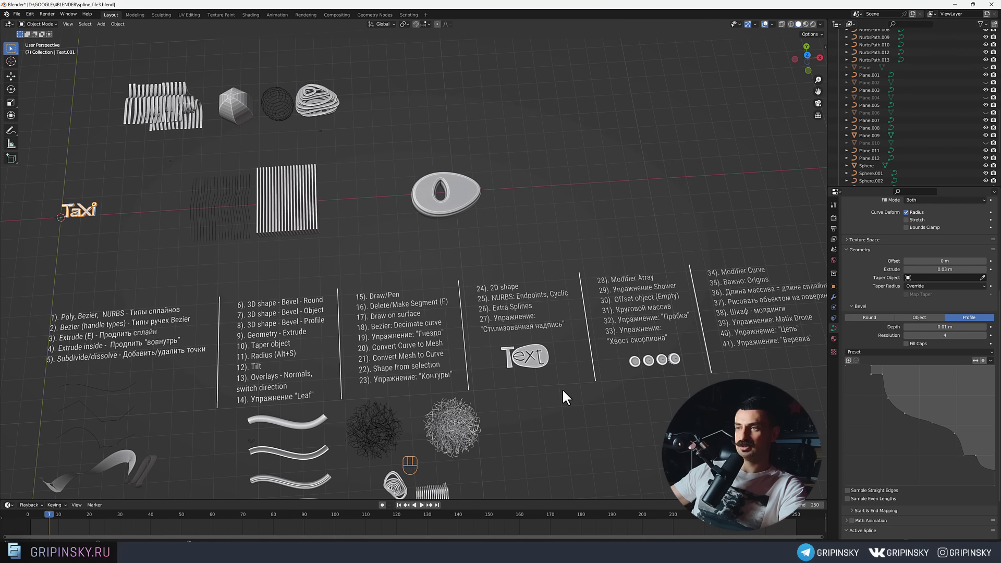
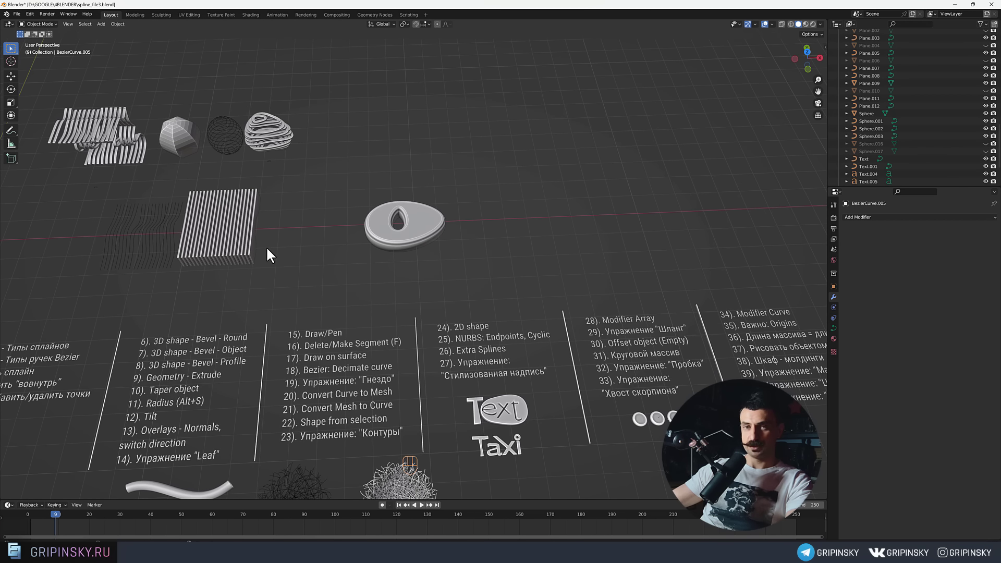
left_click_drag(86, 247, 434, 245)
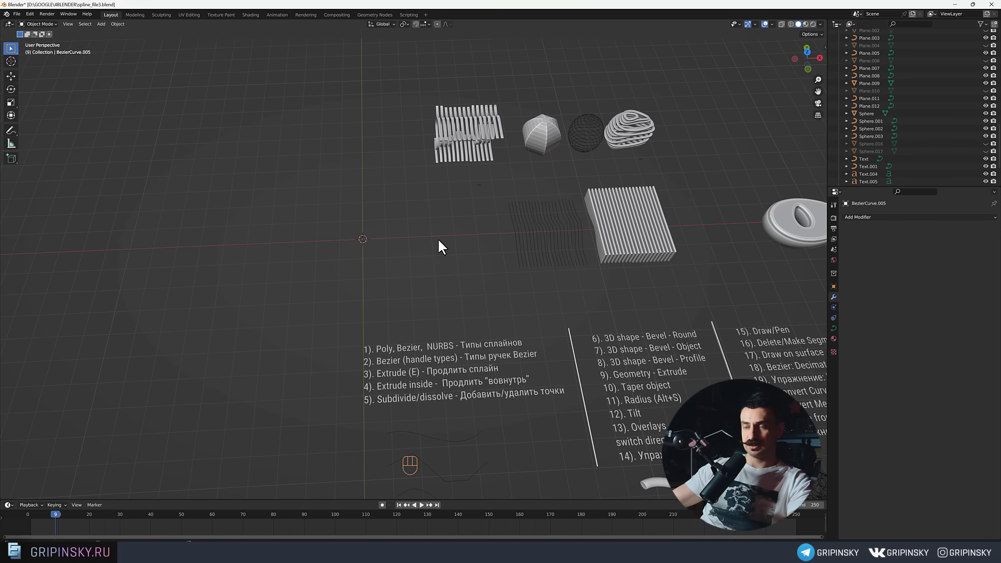
left_click_drag(401, 239, 406, 247)
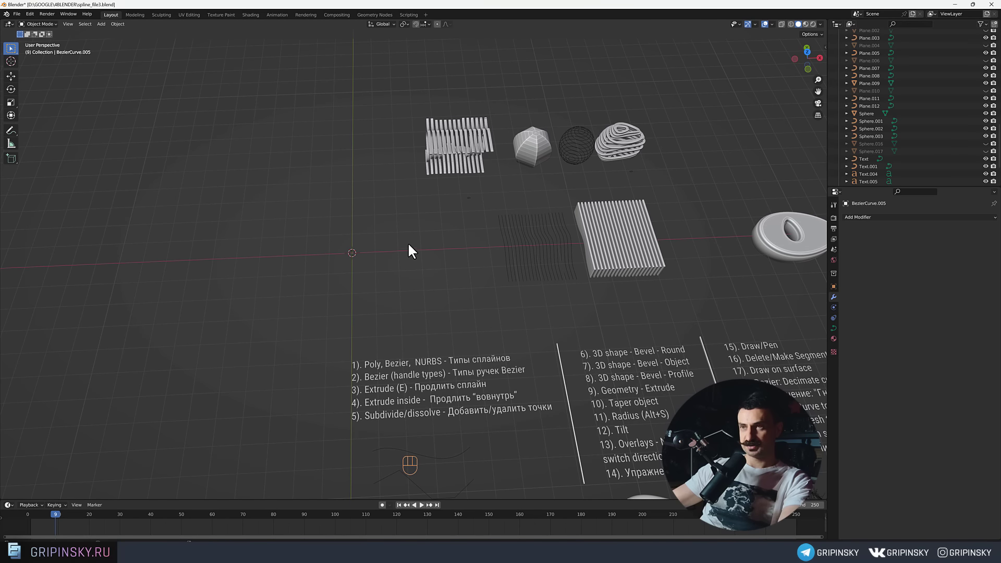
Add a new UV sphere at the origin and give it an Array modifier.
key("shift+a")
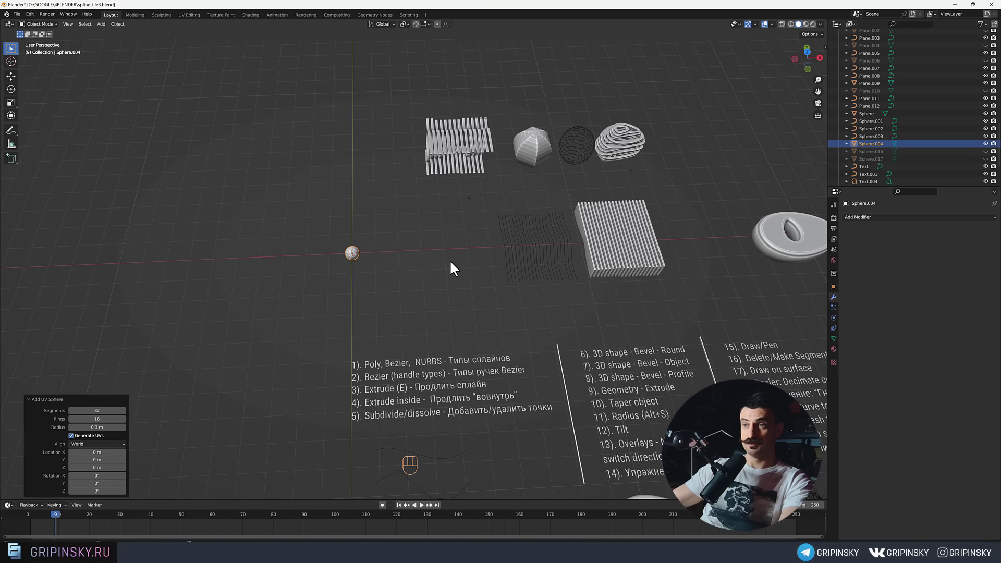
middle_click(402, 245)
left_click_drag(364, 239, 376, 192)
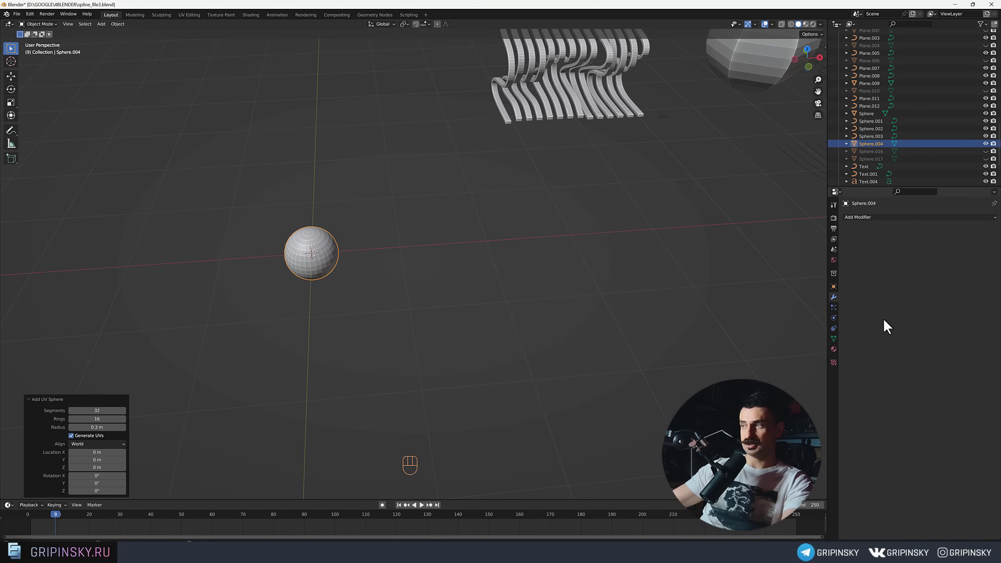
left_click_drag(867, 224, 571, 278)
middle_click(567, 286)
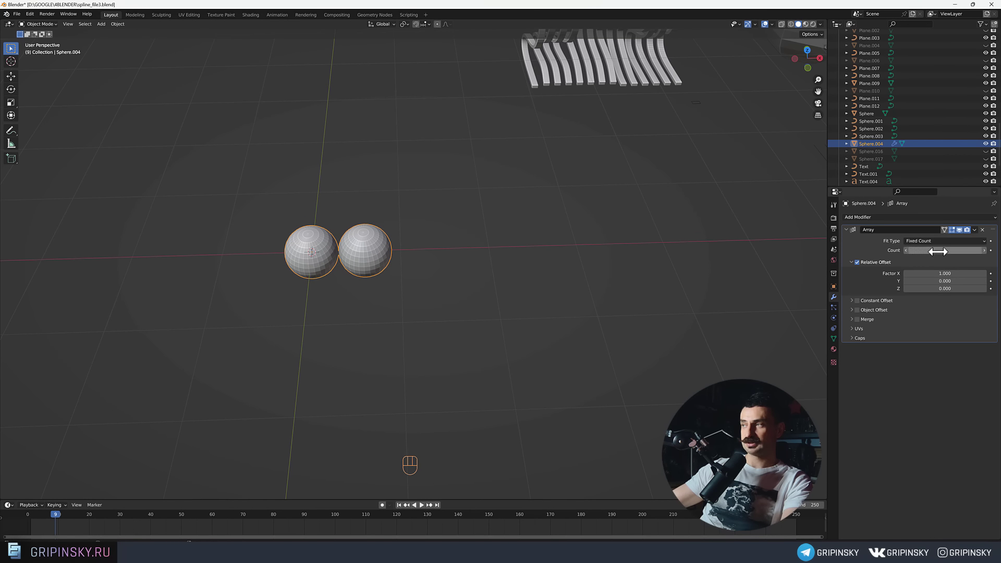
Set the array to 6 copies offset along Z instead of X, stacking the spheres into a column.
left_click_drag(992, 256, 579, 296)
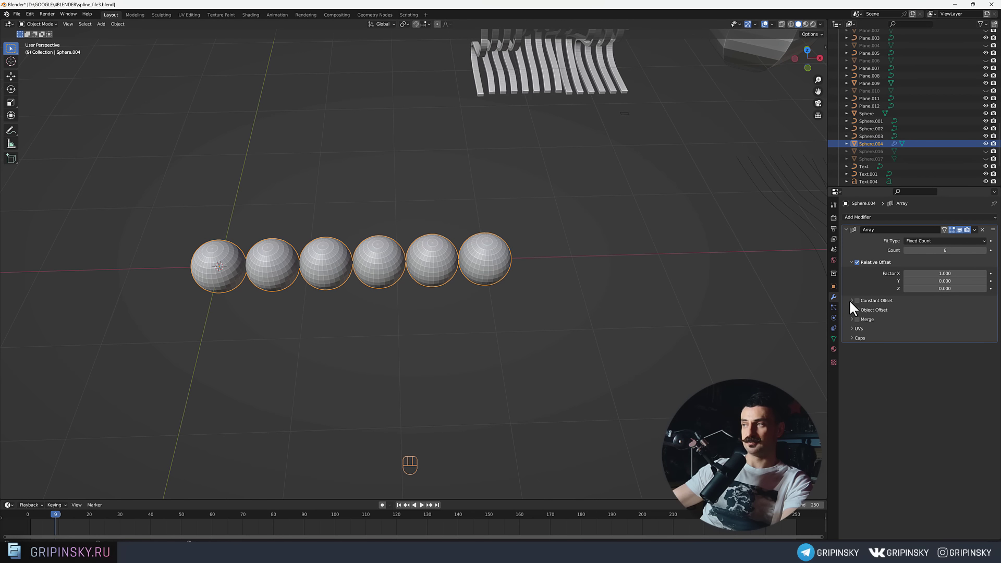
left_click_drag(852, 305, 338, 316)
left_click_drag(338, 316, 397, 323)
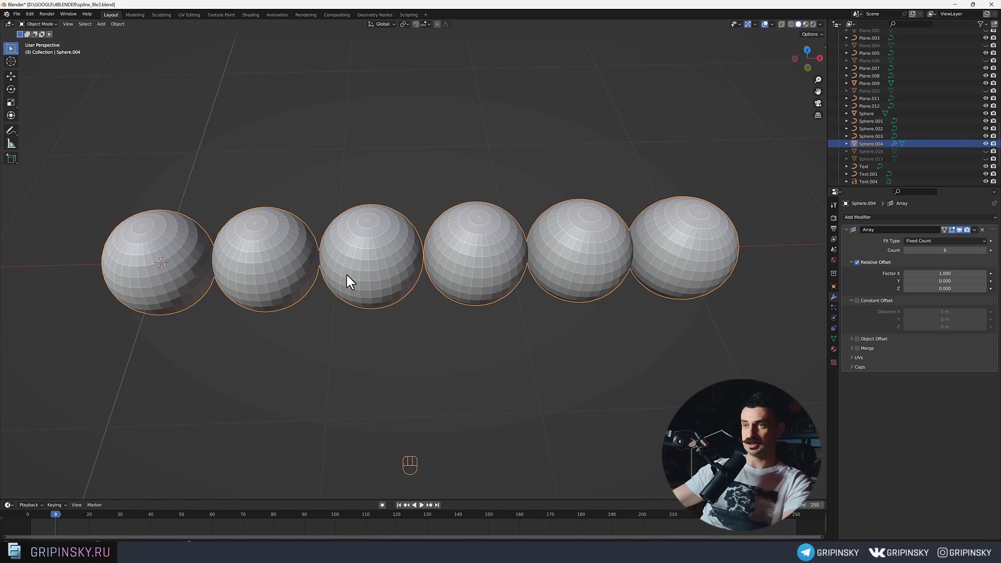
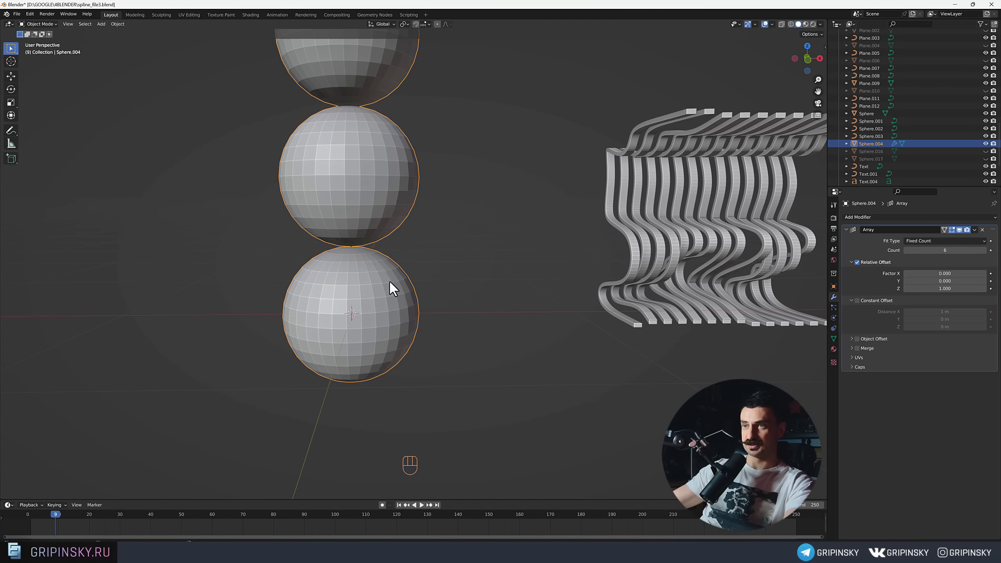
left_click(375, 270)
In Edit Mode select the bead's top cap and bring up the delete options.
key("Tab")
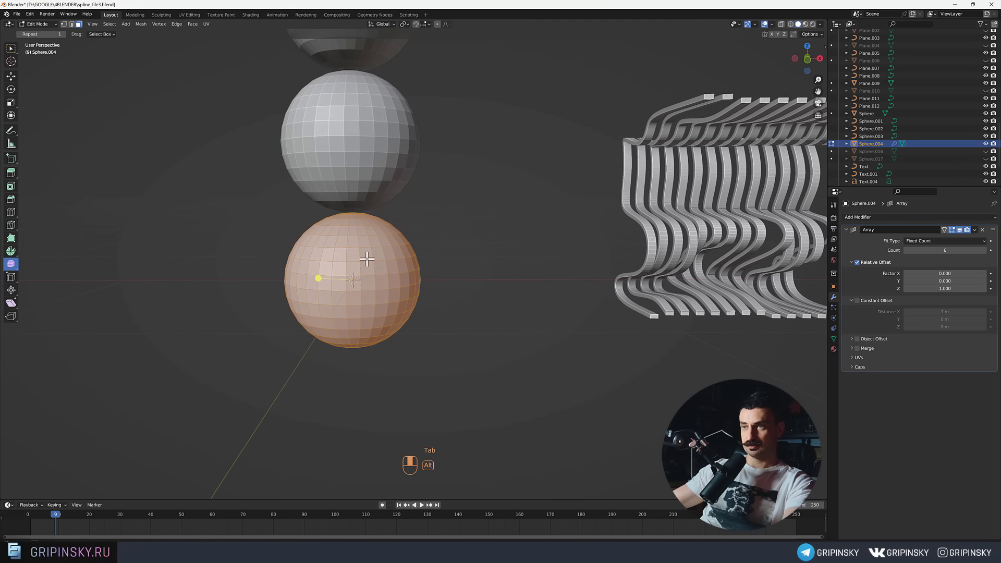
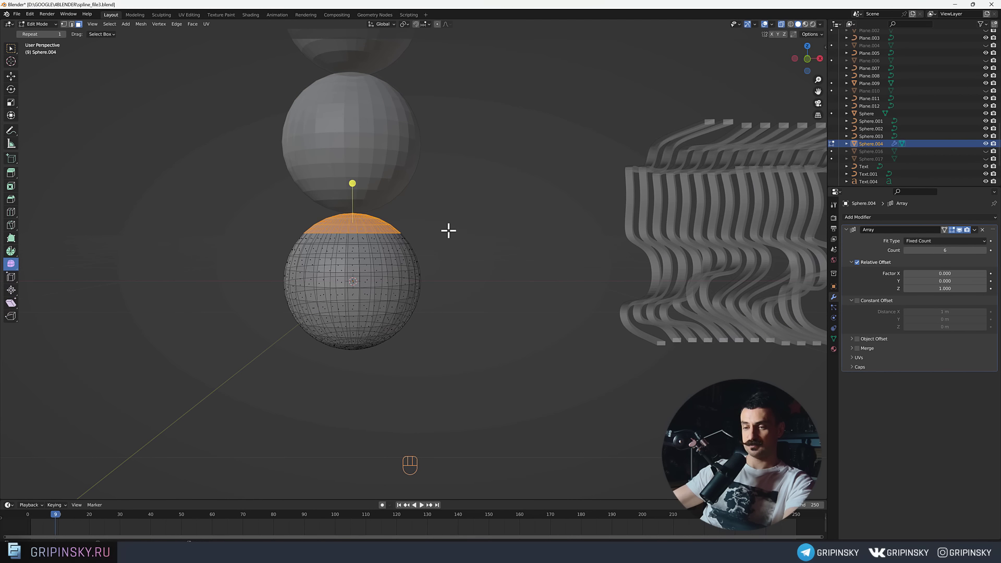
key("x")
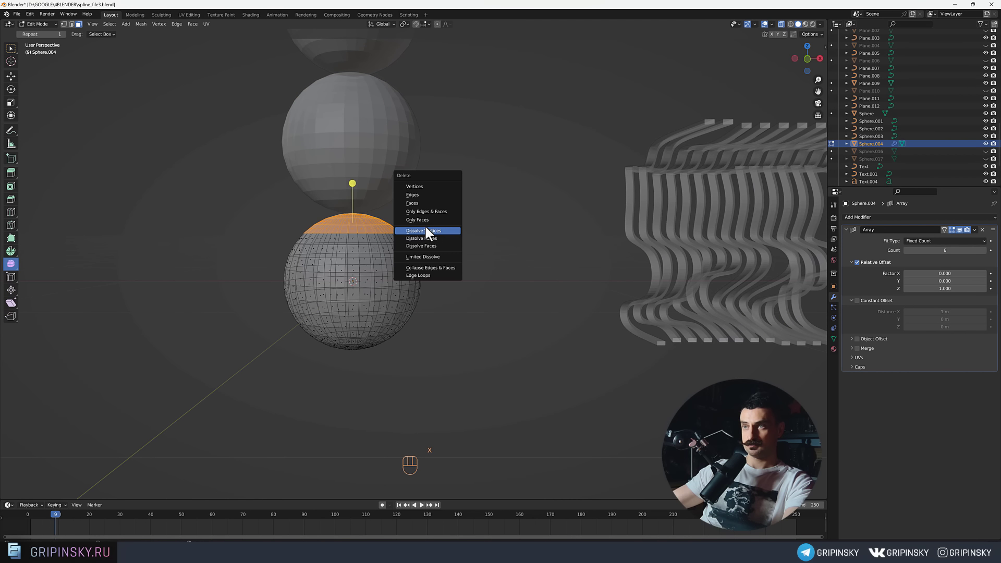
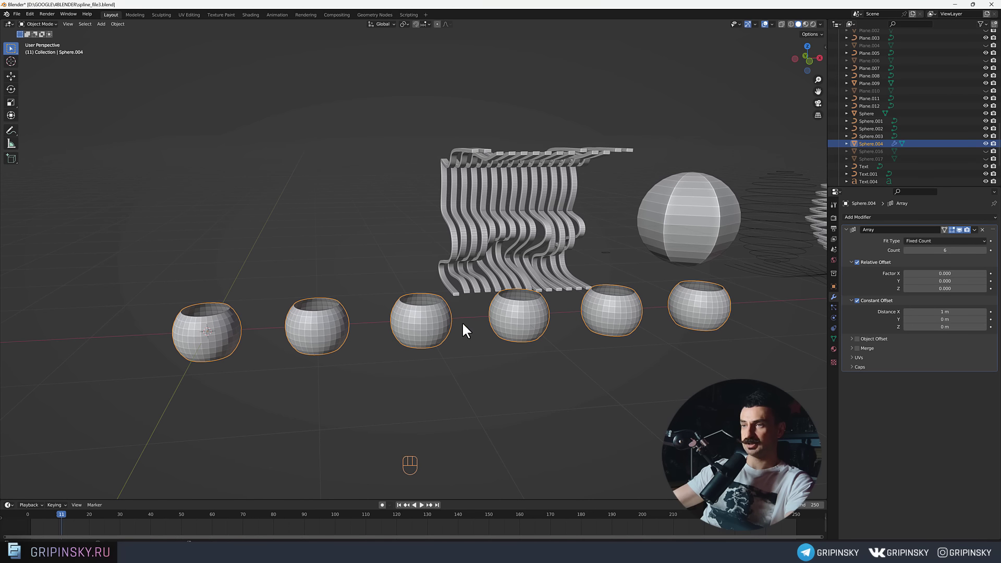
Set the Array modifier to Count 9 with Relative Offset Z 1 so the beads stack upward.
middle_click(297, 321)
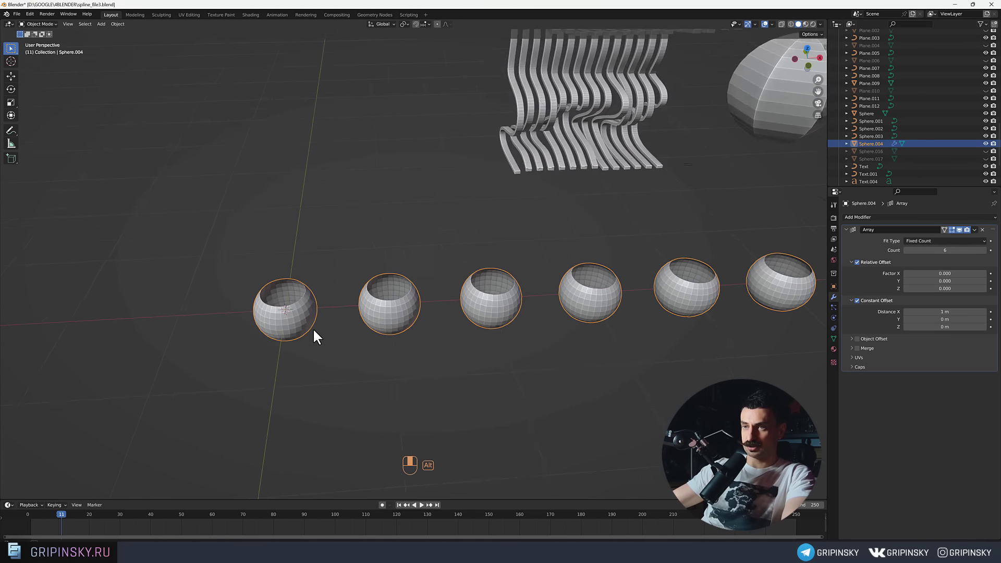
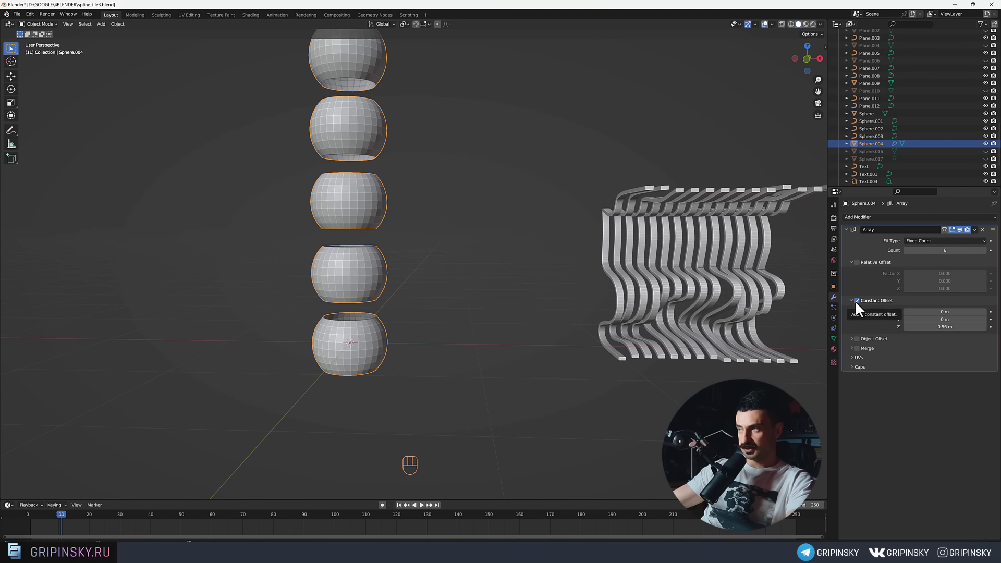
left_click_drag(859, 304, 412, 283)
left_click_drag(412, 283, 413, 306)
middle_click(399, 336)
left_click_drag(863, 354, 413, 223)
middle_click(413, 211)
middle_click(415, 207)
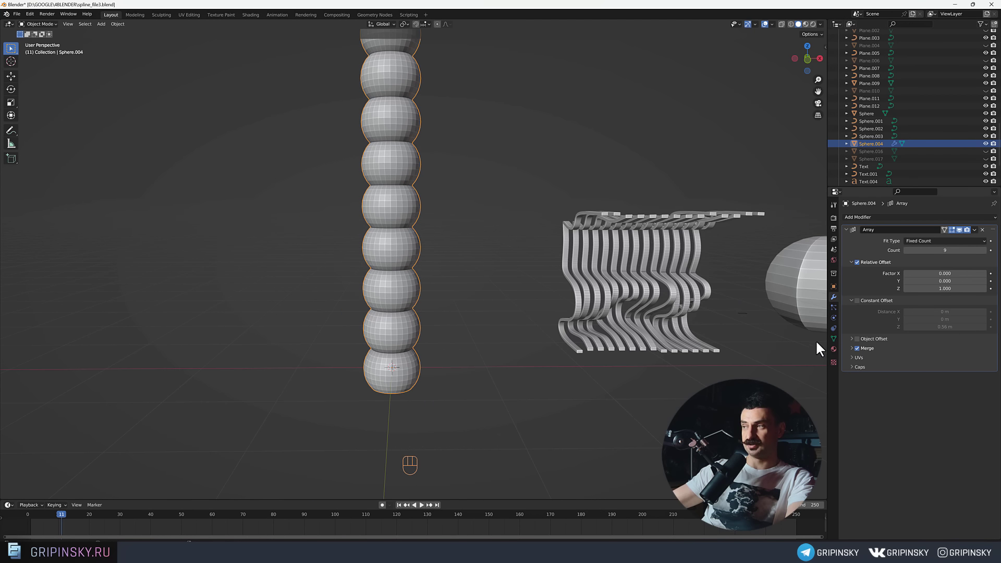
Enable Merge at 0.01 m, open Caps, and make two loose copies of the bead.
left_click_drag(855, 352, 457, 352)
left_click_drag(457, 352, 476, 364)
left_click_drag(463, 359, 465, 355)
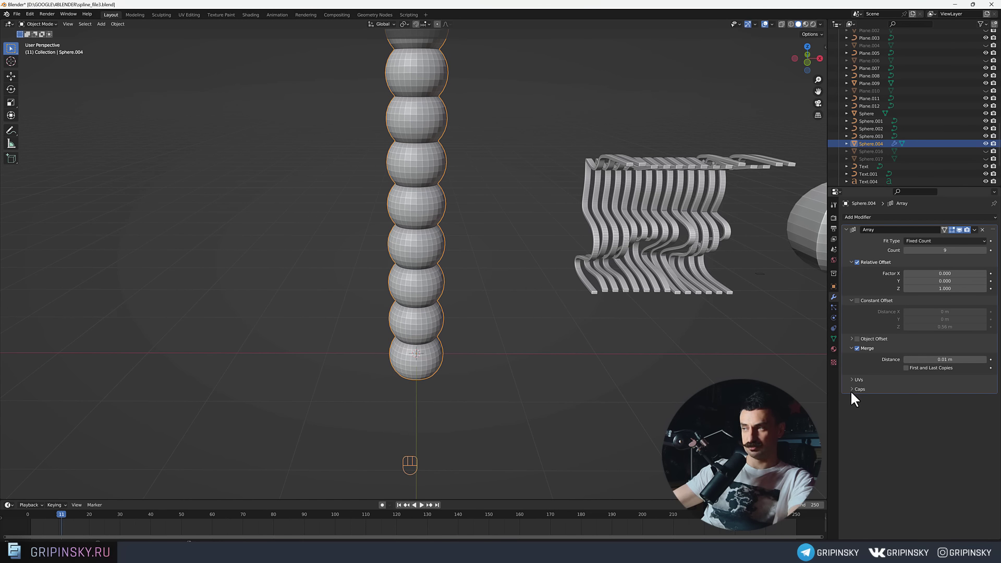
left_click_drag(854, 395, 509, 368)
middle_click(330, 316)
middle_click(433, 257)
left_click_drag(409, 269, 436, 277)
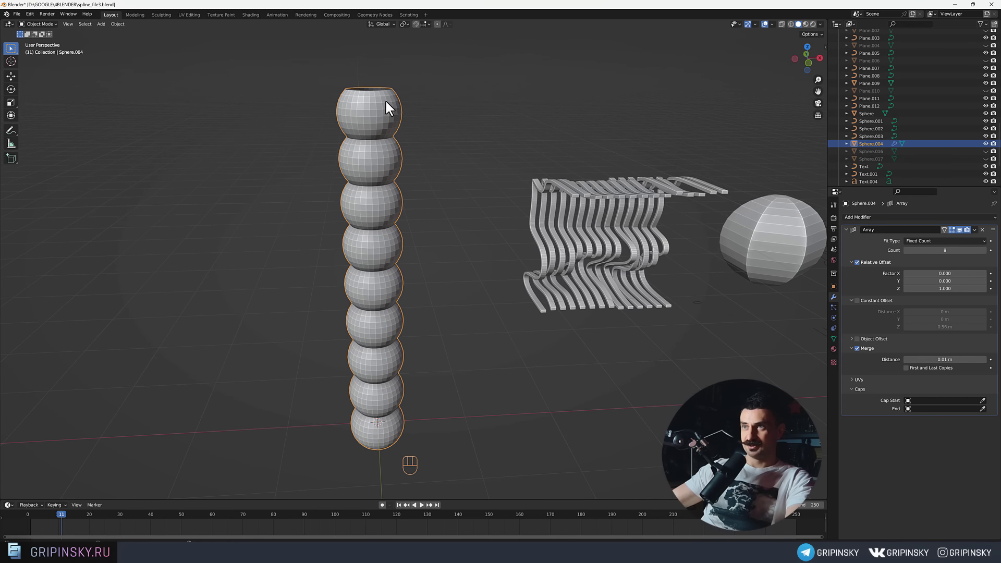
left_click_drag(450, 322, 432, 304)
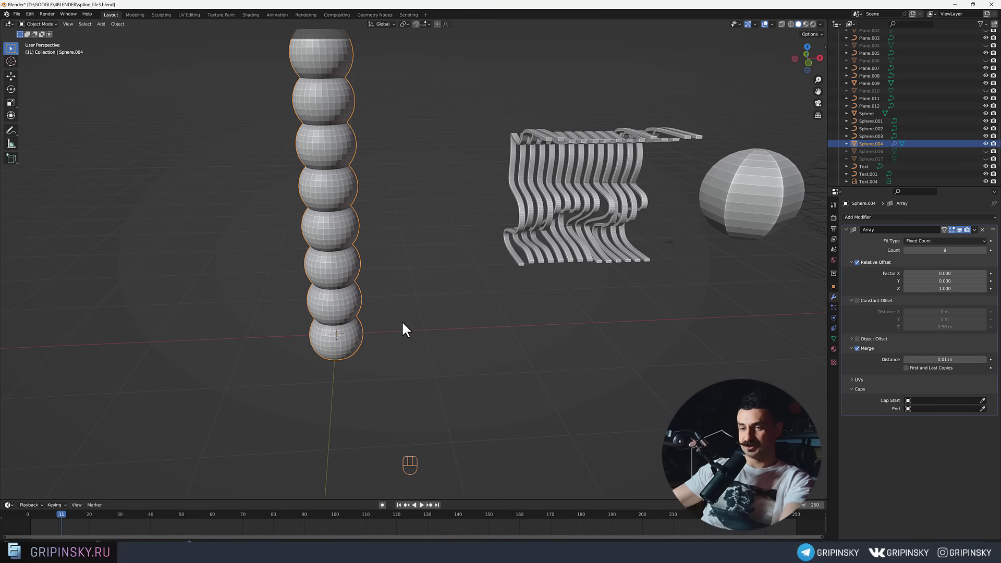
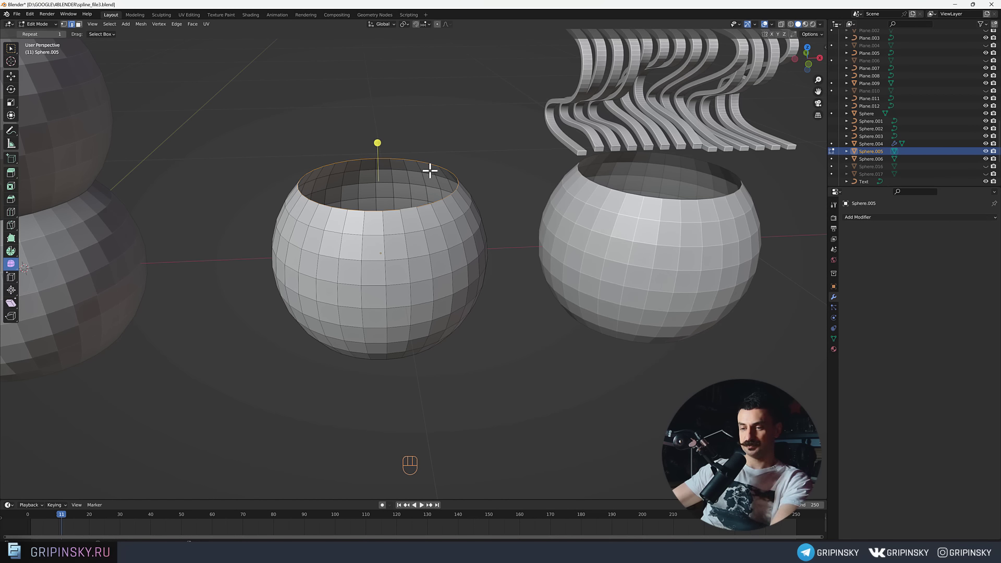
Fill the bead's open top, then inset and extrude the eye faces inward into sockets.
key("f")
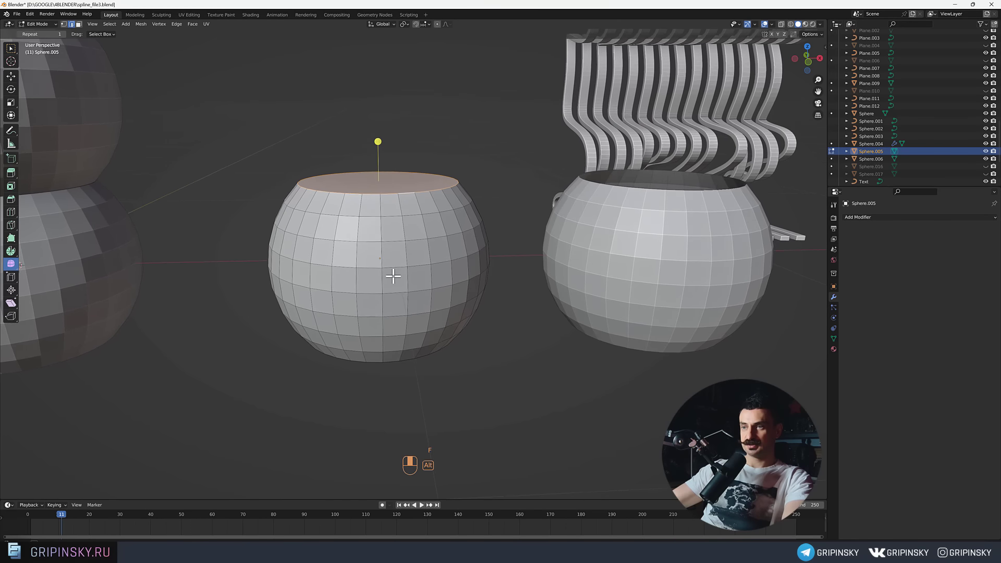
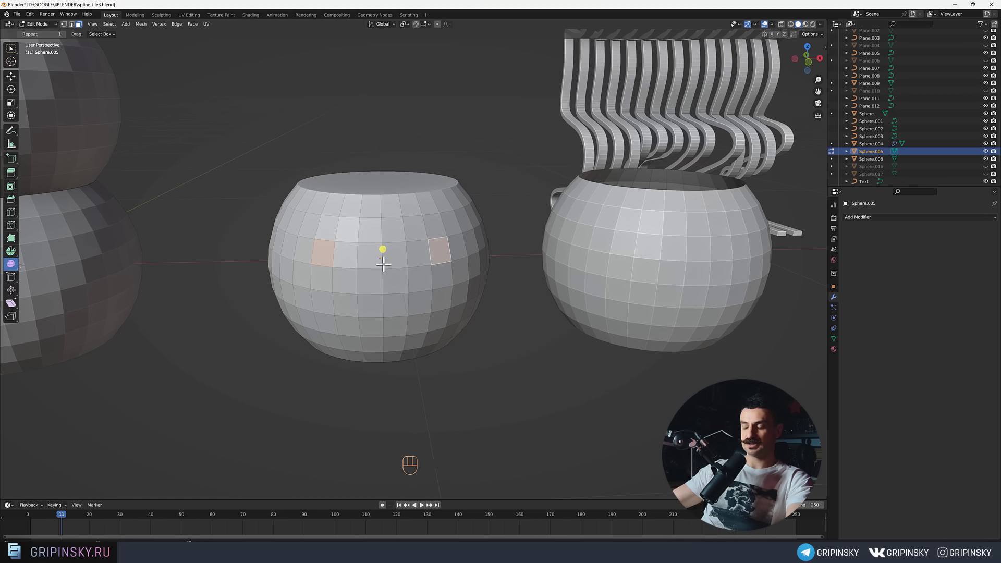
key("ctrl+KP_Add")
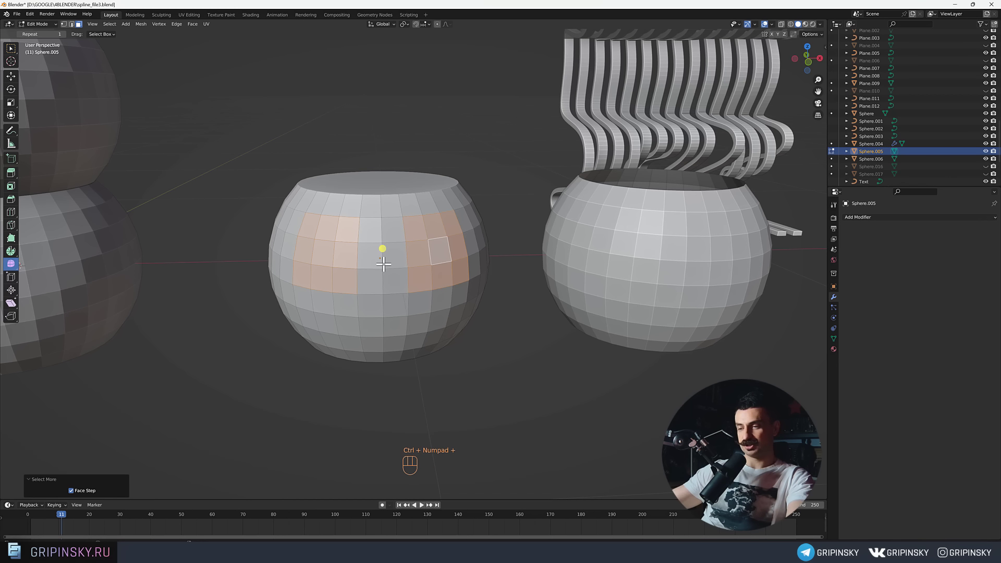
key("i")
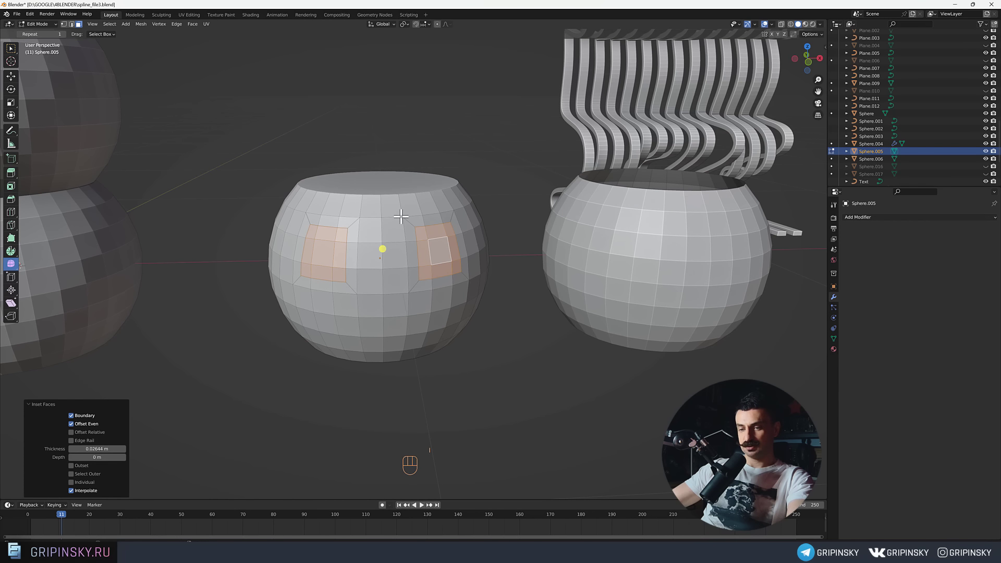
key("alt+e")
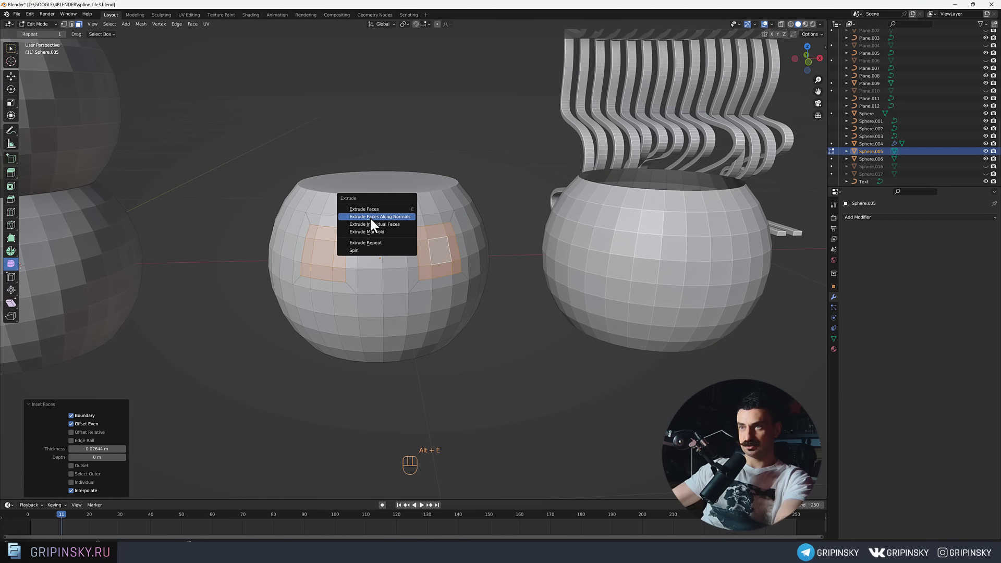
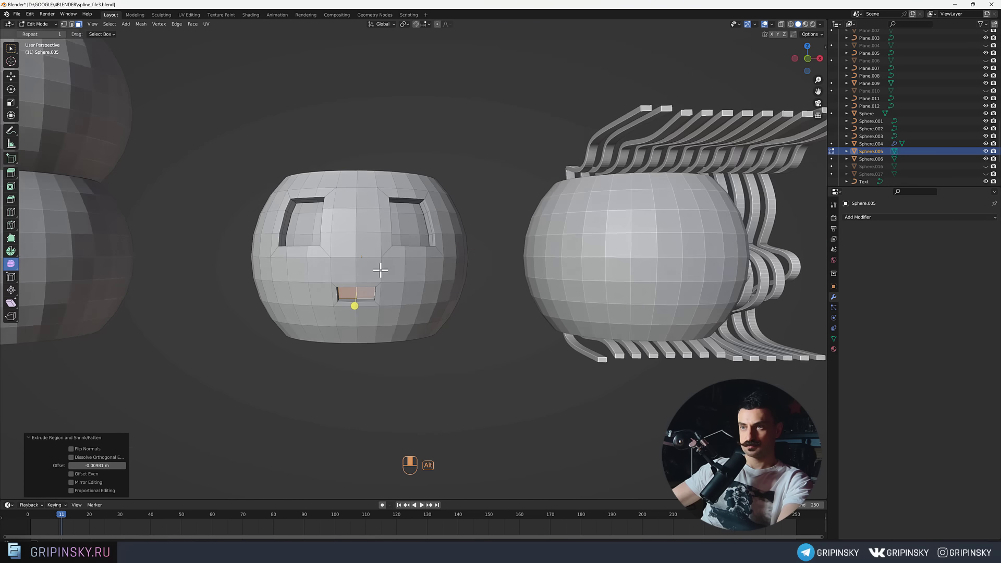
Carve a small recessed mouth below the eyes the same way.
key("ctrl+KP_Add")
key("ctrl+z")
key("ctrl+KP_Add")
key("ctrl+KP_Add")
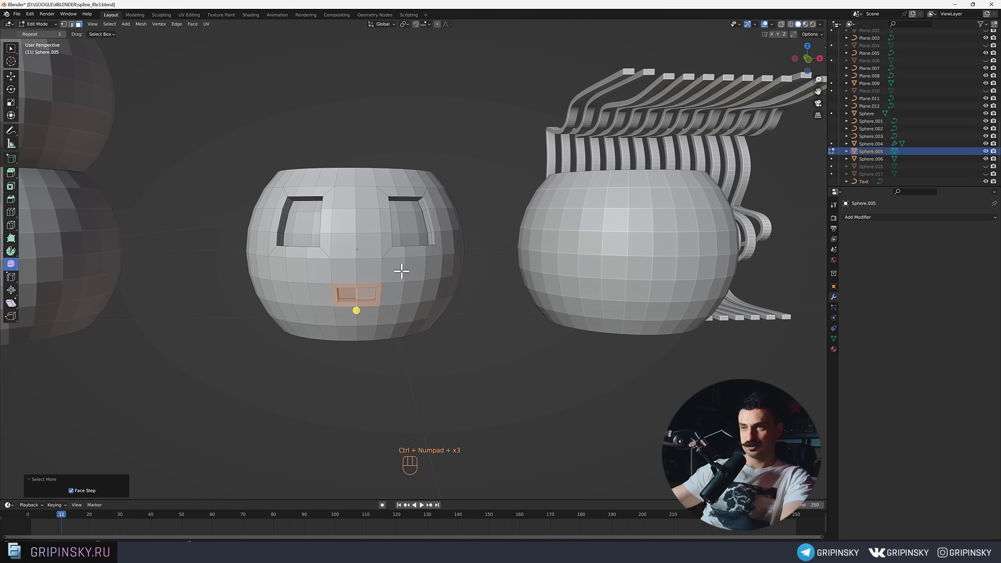
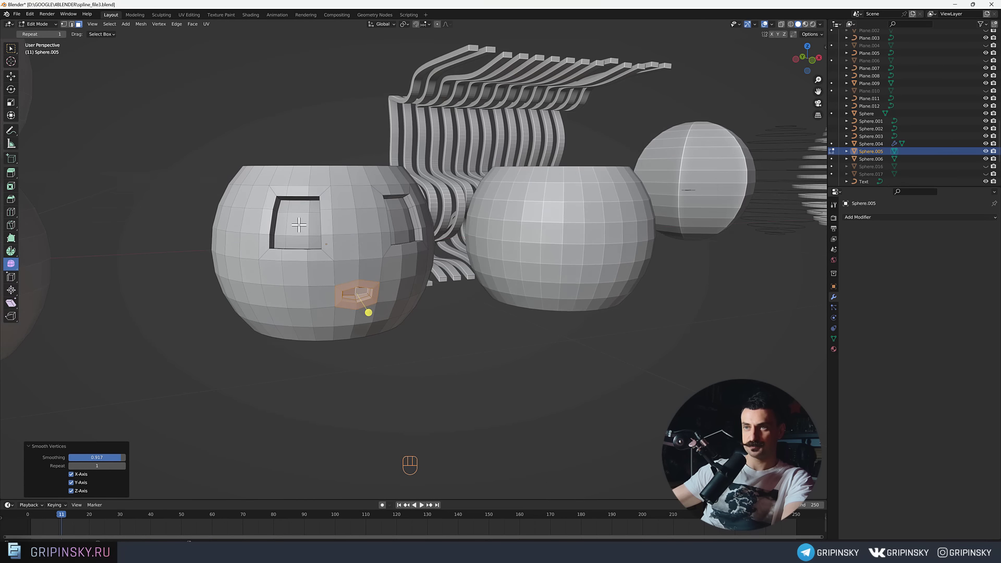
Smooth the rims around the eye sockets and return to Object Mode.
key("ctrl+KP_Add")
key("ctrl+KP_Add")
left_click(16, 265)
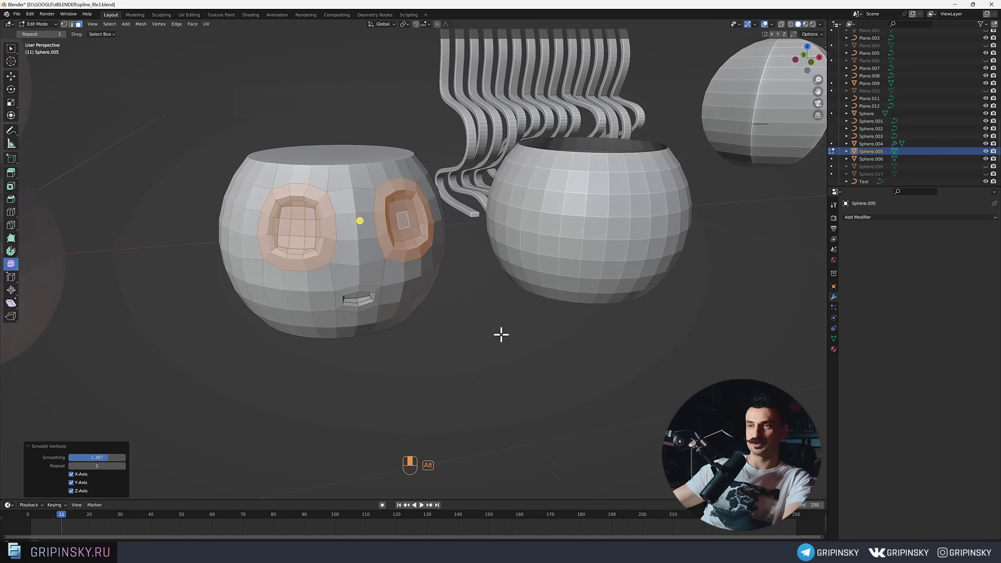
key("Tab")
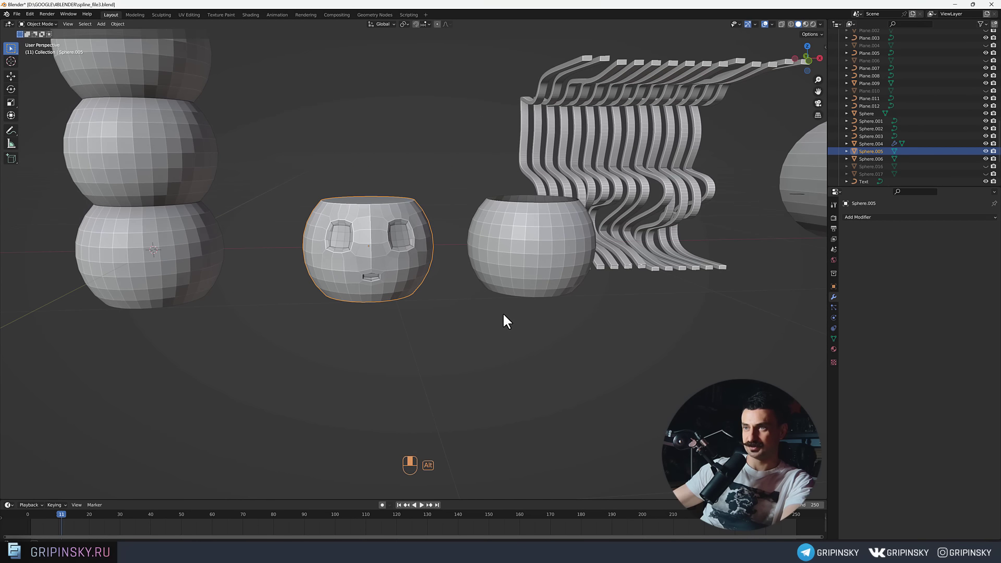
Extrude the second bead's bottom rim down, scale it in, and extrude a narrow neck.
key("2")
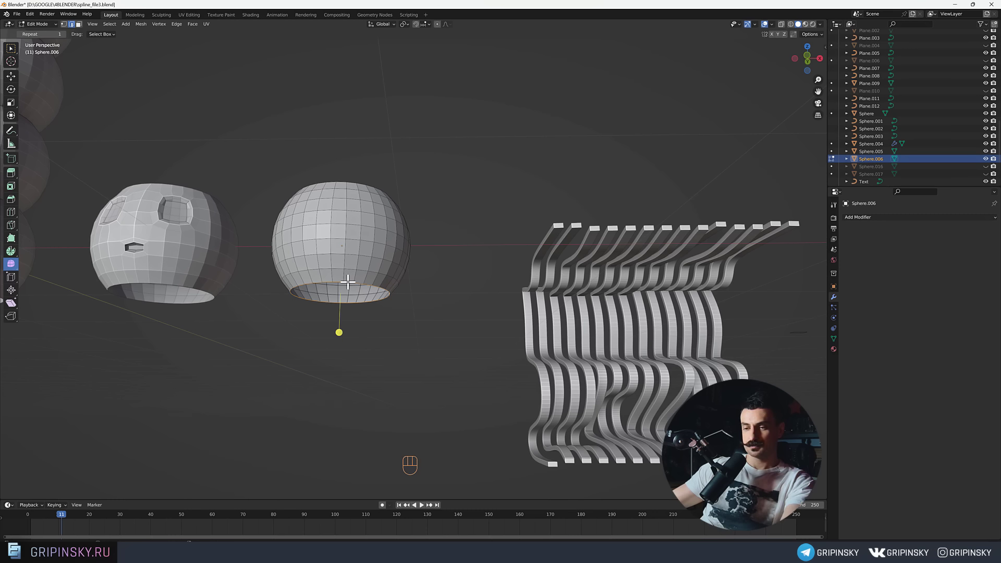
key("f")
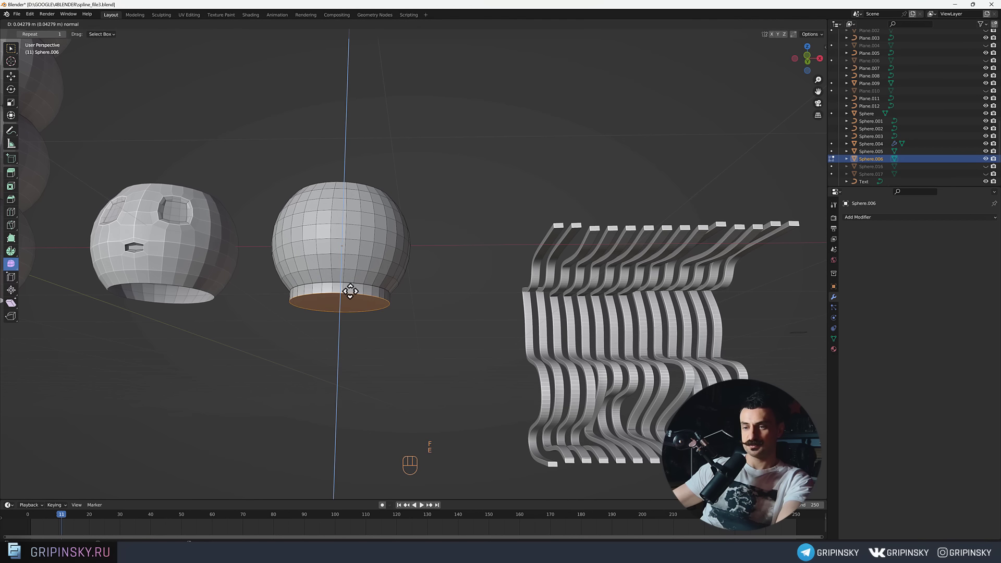
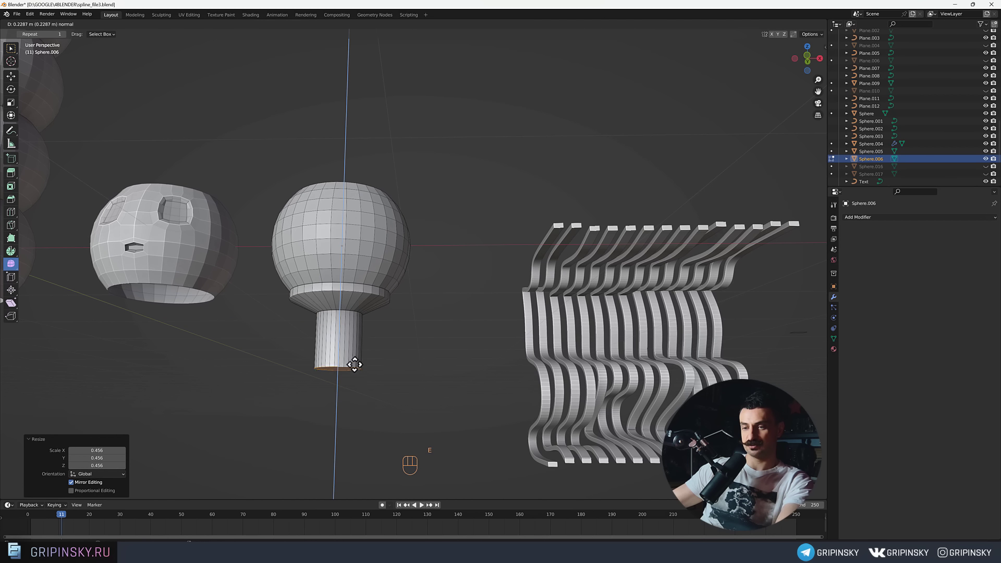
key("s")
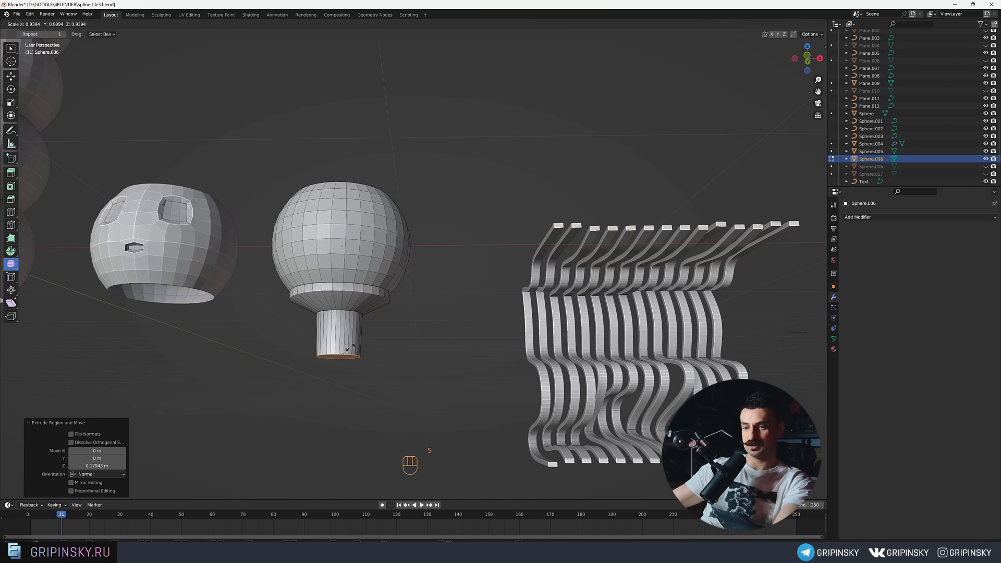
key("e")
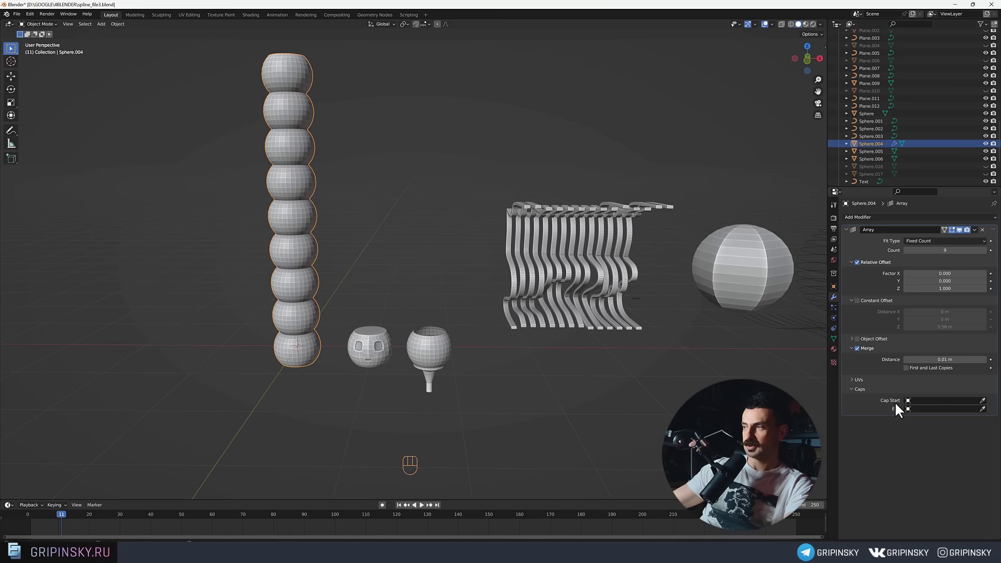
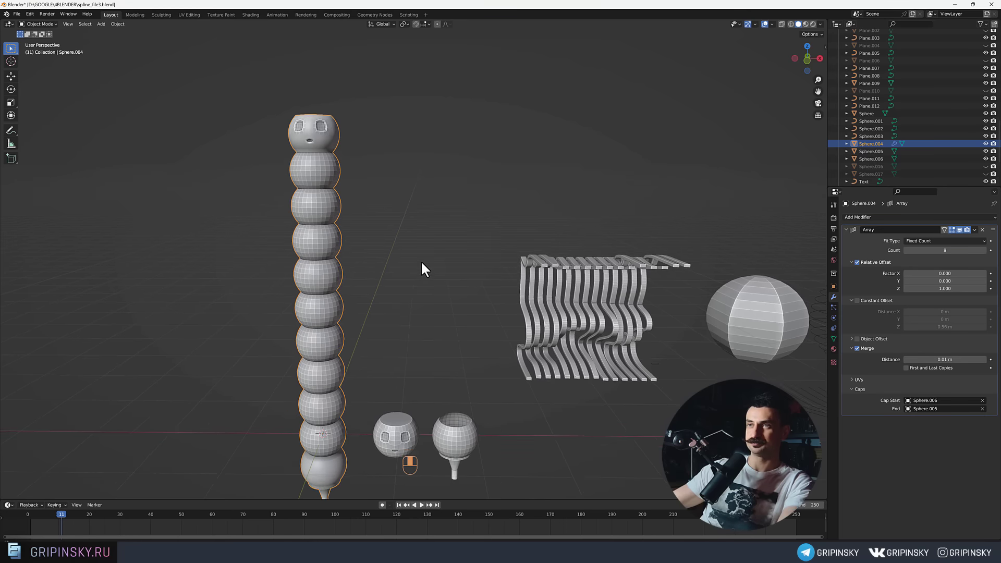
Cap the column with Sphere.006 at the start and Sphere.005 at the end, shaded smooth.
middle_click(360, 329)
left_click_drag(340, 372, 312, 372)
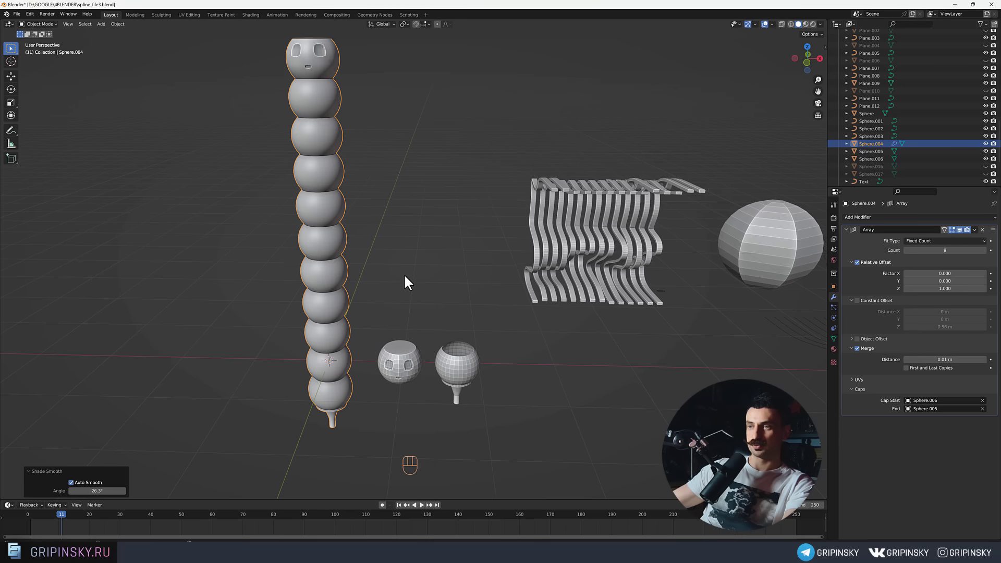
middle_click(407, 278)
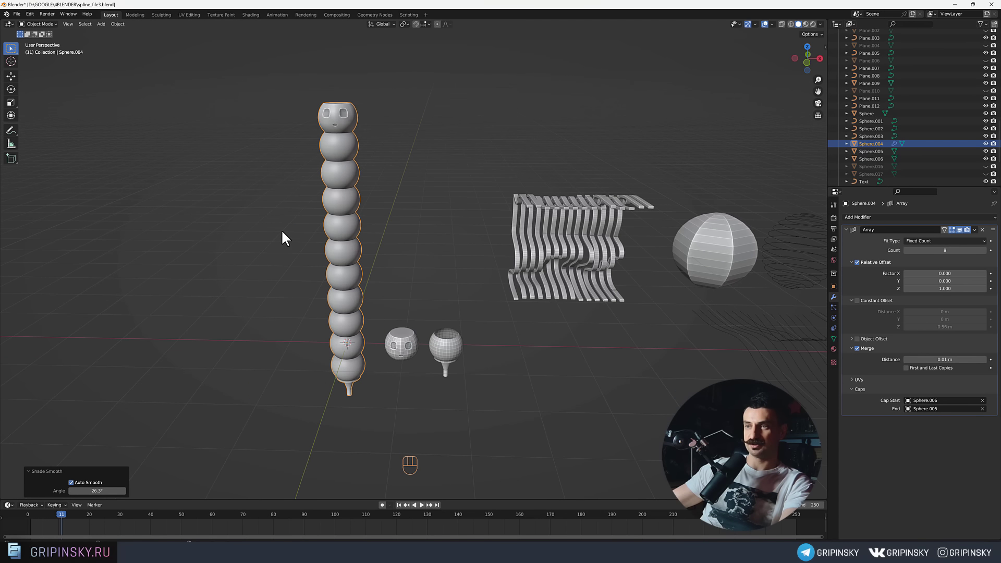
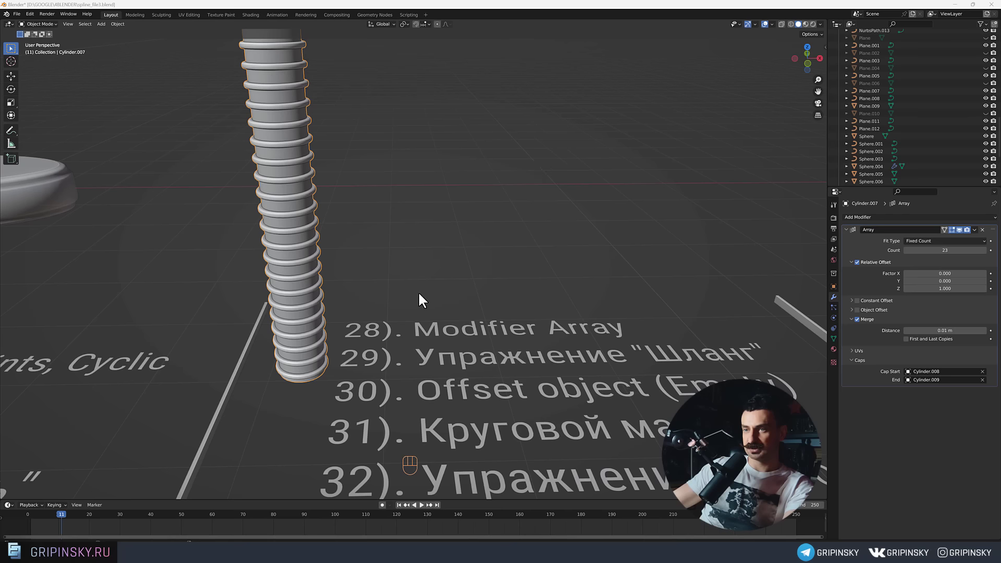
Inspect the ring column Cylinder.007 and enter Edit Mode to strip it down to one open band.
left_click_drag(419, 298, 374, 290)
left_click_drag(320, 221, 326, 220)
left_click_drag(322, 353, 339, 341)
middle_click(333, 340)
key("Tab")
middle_click(311, 324)
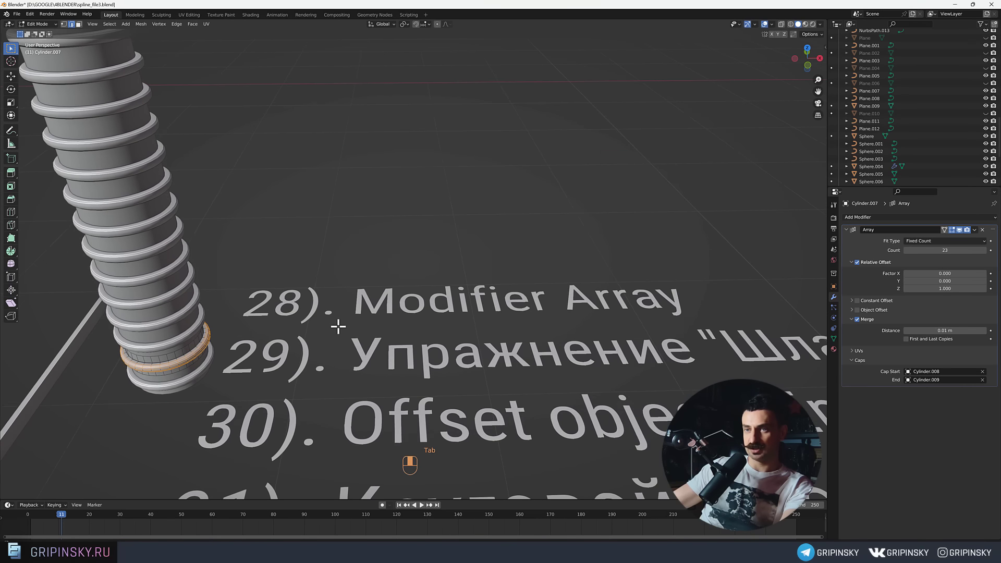
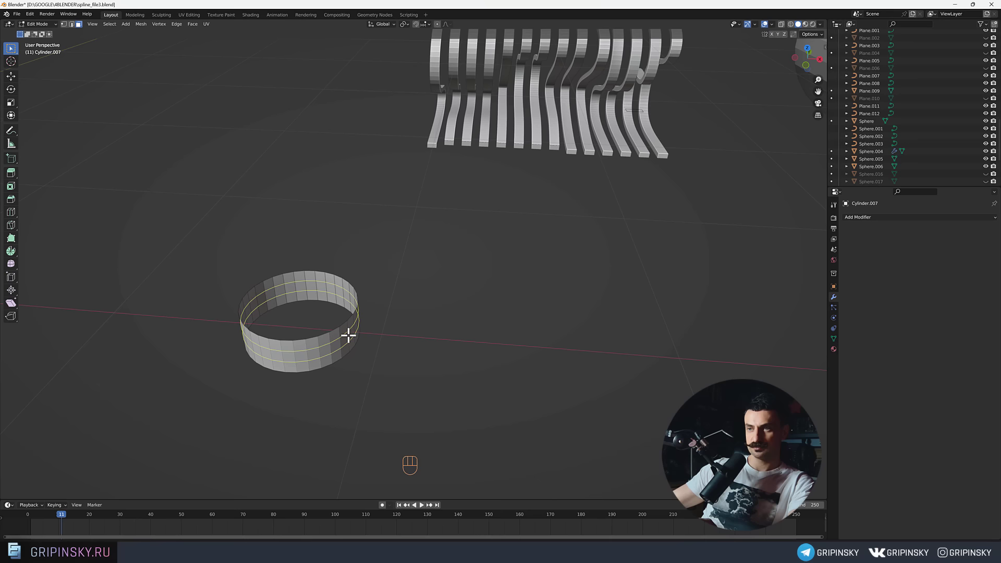
Push the band's middle edge loop outward and bevel it into a ridged ring.
left_click_drag(350, 335, 362, 344)
left_click(340, 339)
key("3")
left_click(340, 339)
left_click(335, 342)
key("alt+e")
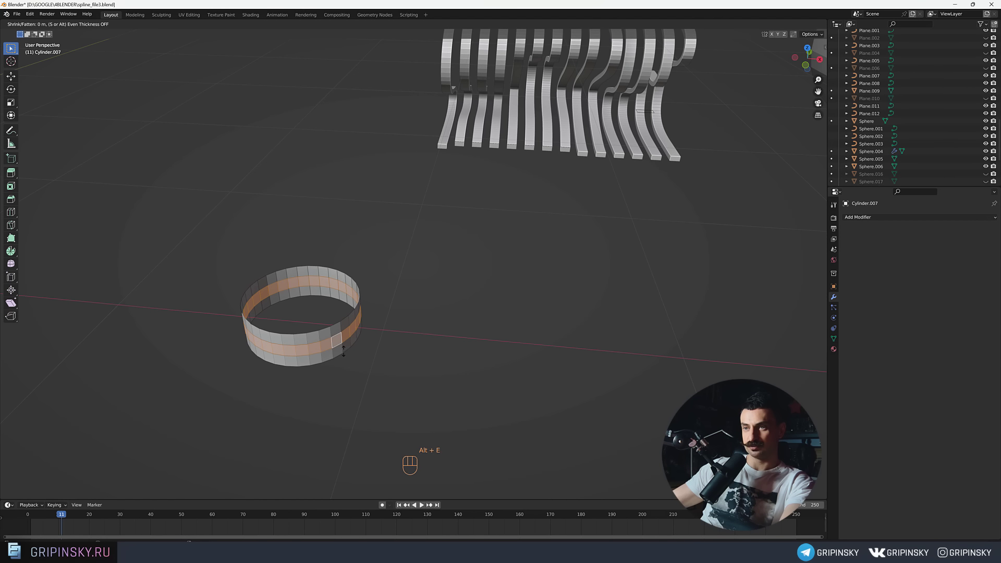
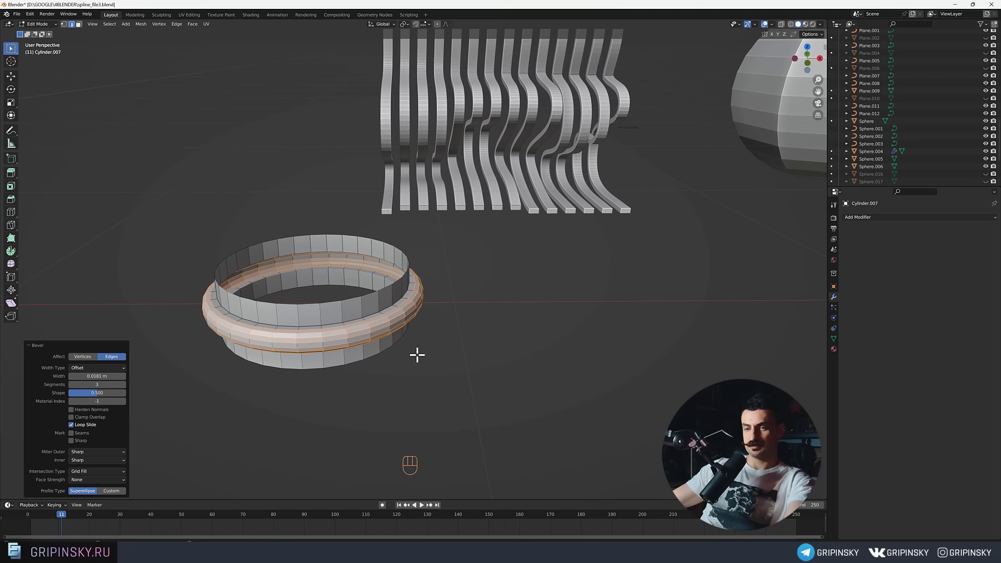
key("Tab")
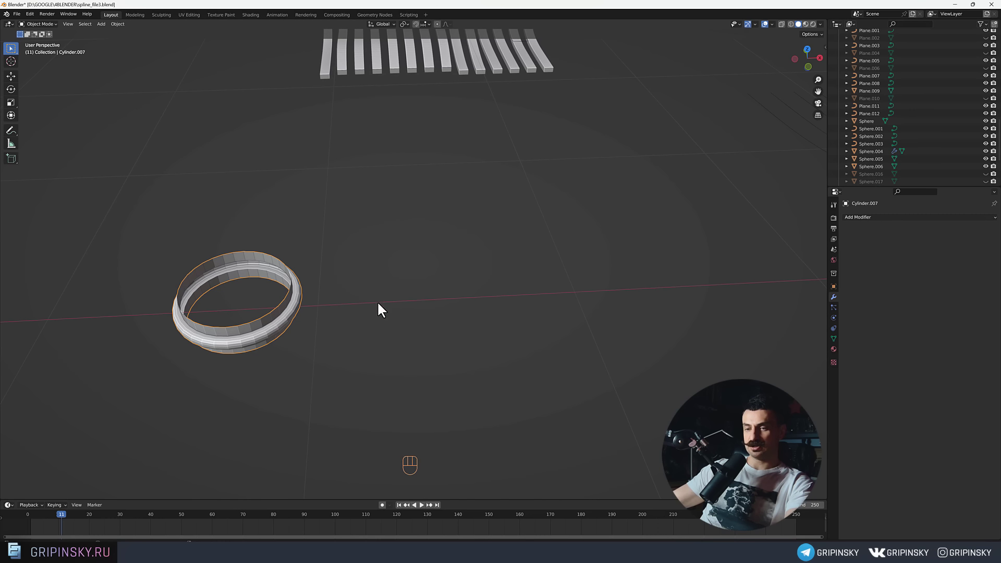
Duplicate the ring as Cylinder.008 and move the copy beside it.
key("shift+d")
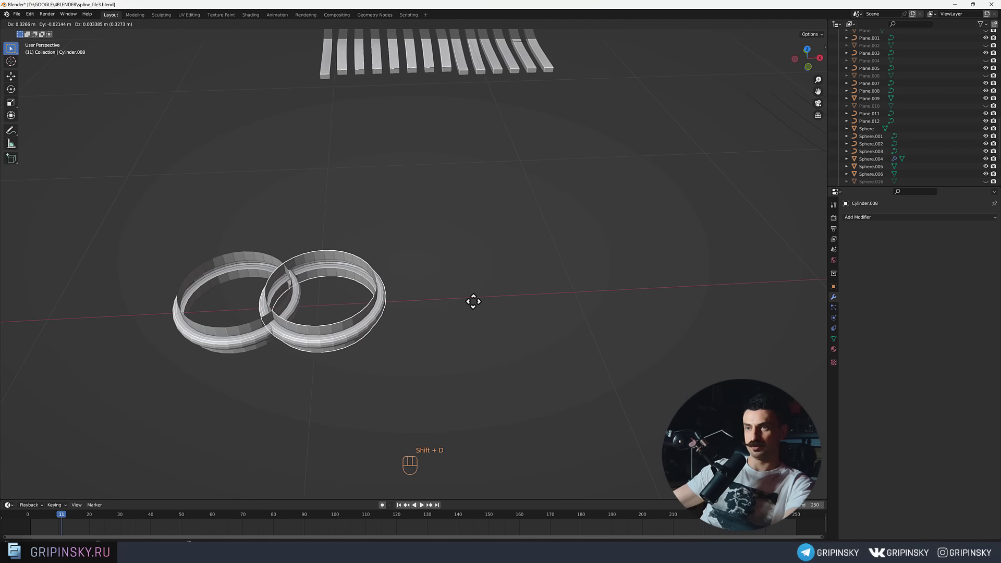
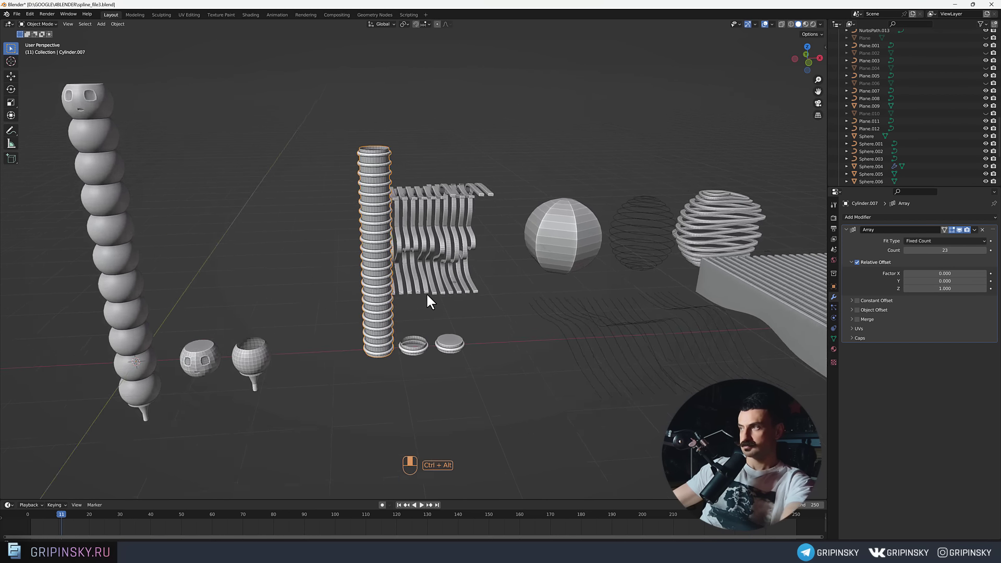
Orbit around the finished ring column capped with Cylinder.008 and Cylinder.009.
left_click_drag(855, 342, 856, 323)
left_click_drag(855, 323, 549, 327)
left_click_drag(460, 275, 465, 290)
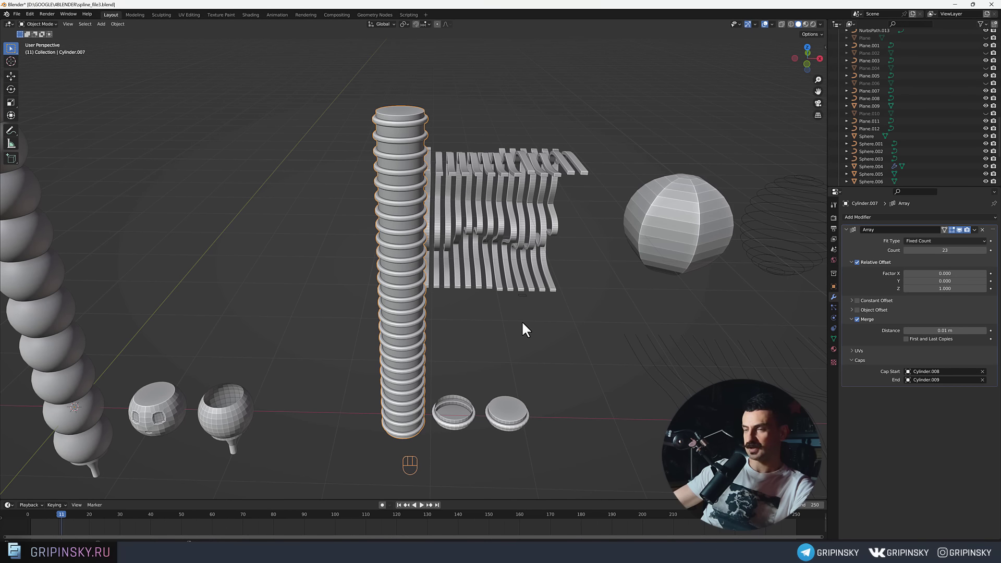
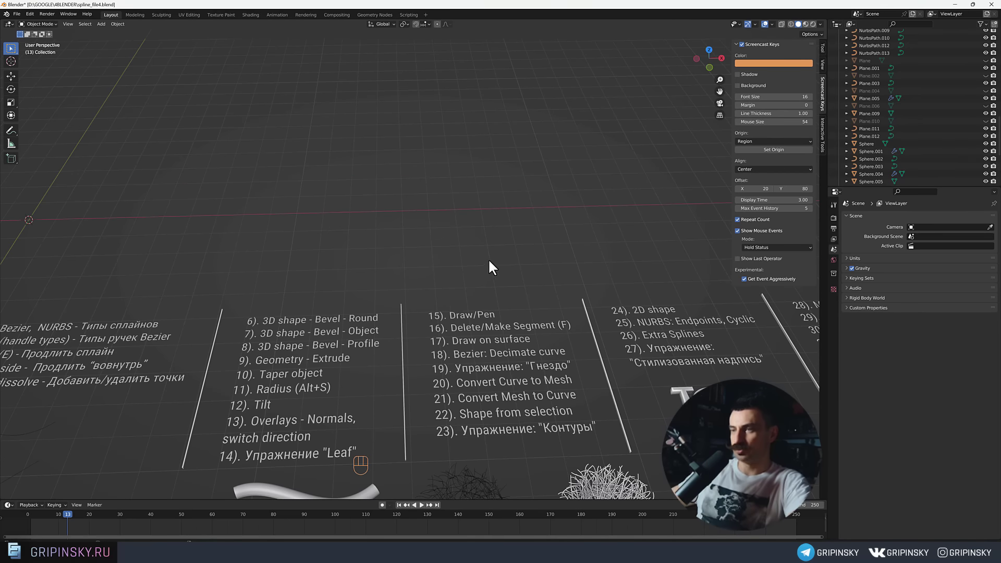
Move to an empty area of the scene and add a UV sphere, Sphere.007.
middle_click(621, 278)
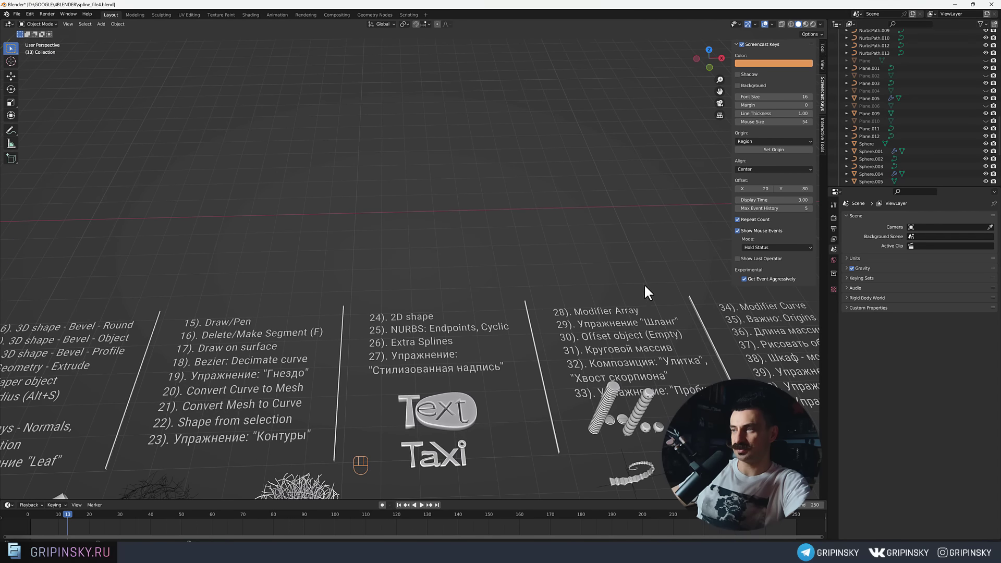
left_click_drag(484, 234, 484, 246)
middle_click(332, 276)
middle_click(231, 285)
middle_click(284, 271)
left_click_drag(294, 267, 319, 267)
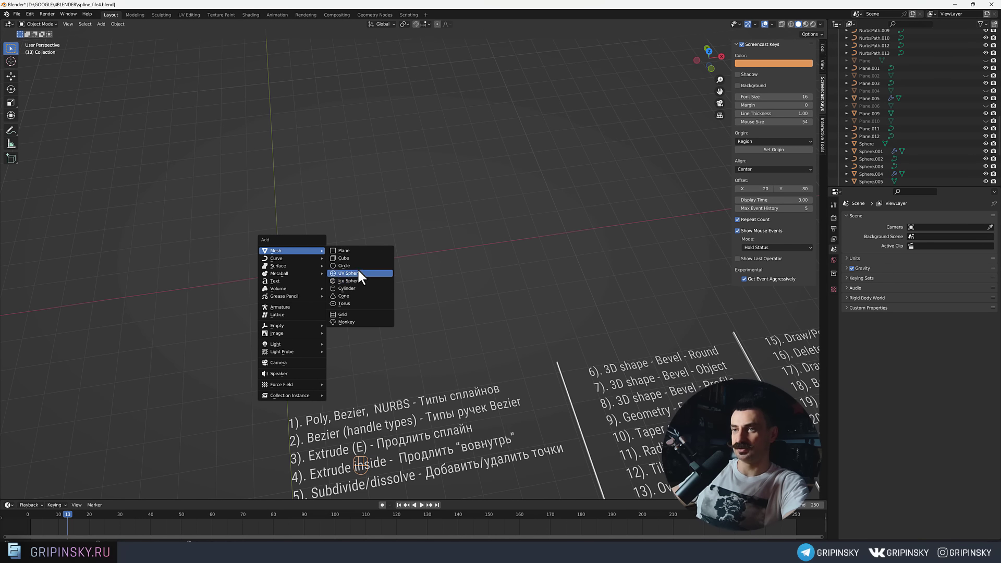
left_click_drag(354, 242, 393, 224)
Add an Array modifier and set Count 4 with Relative Offset X 1 for a row of touching spheres.
left_click_drag(385, 281, 393, 244)
middle_click(394, 247)
left_click_drag(871, 219, 846, 242)
middle_click(440, 239)
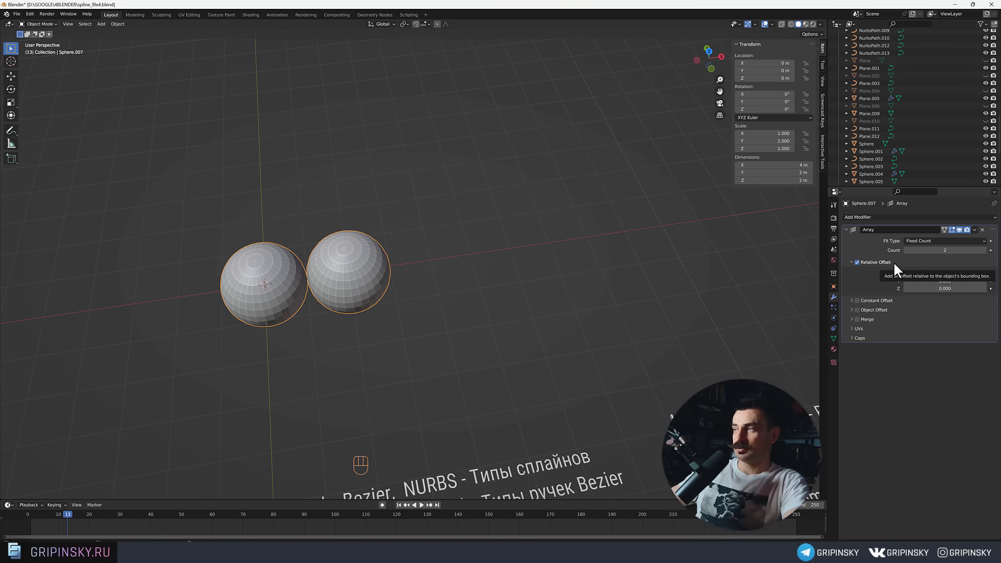
left_click_drag(498, 266, 535, 246)
middle_click(524, 252)
left_click(991, 256)
double_click(990, 255)
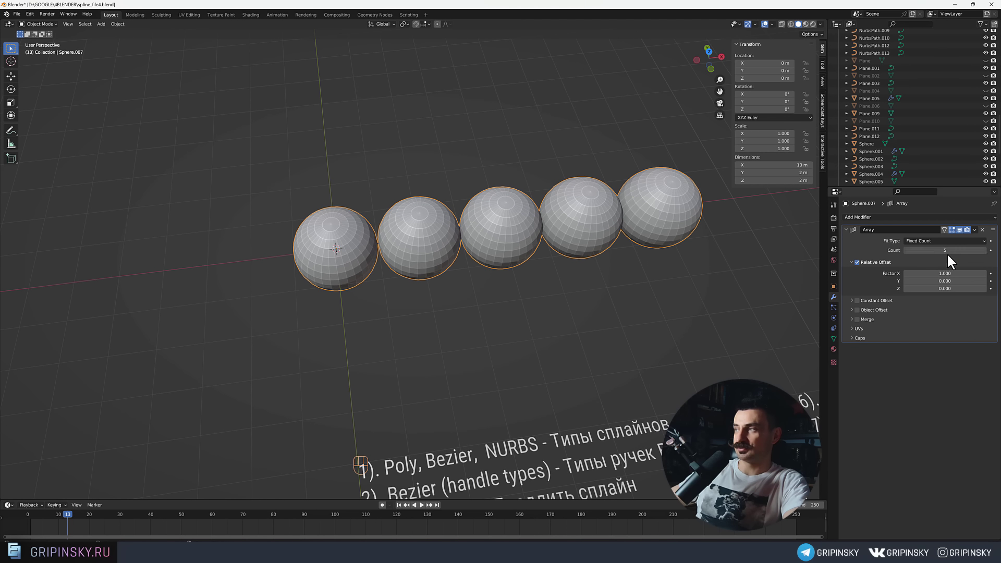
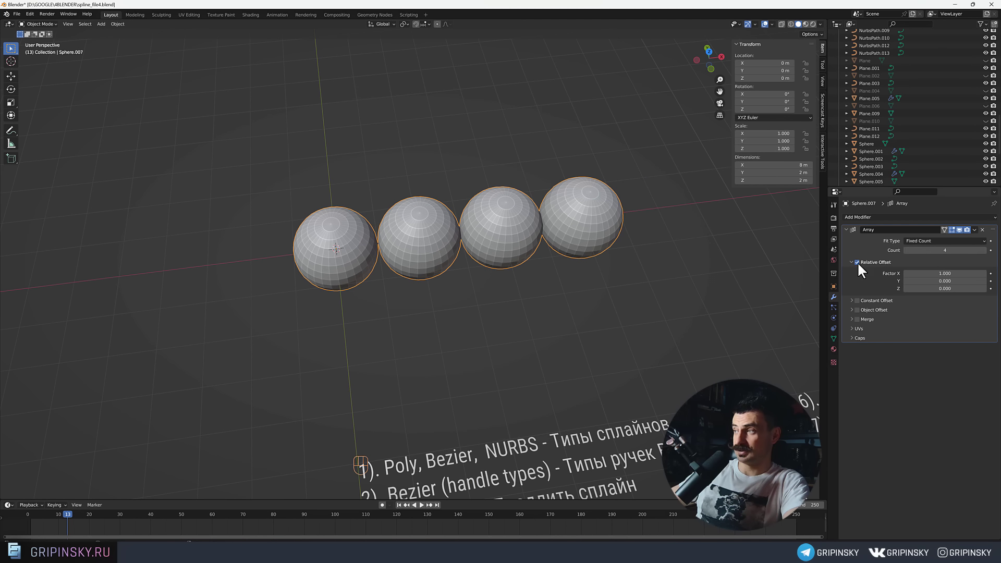
Switch off Relative Offset, test Constant Offset distance, then turn it off so copies overlap.
left_click(862, 266)
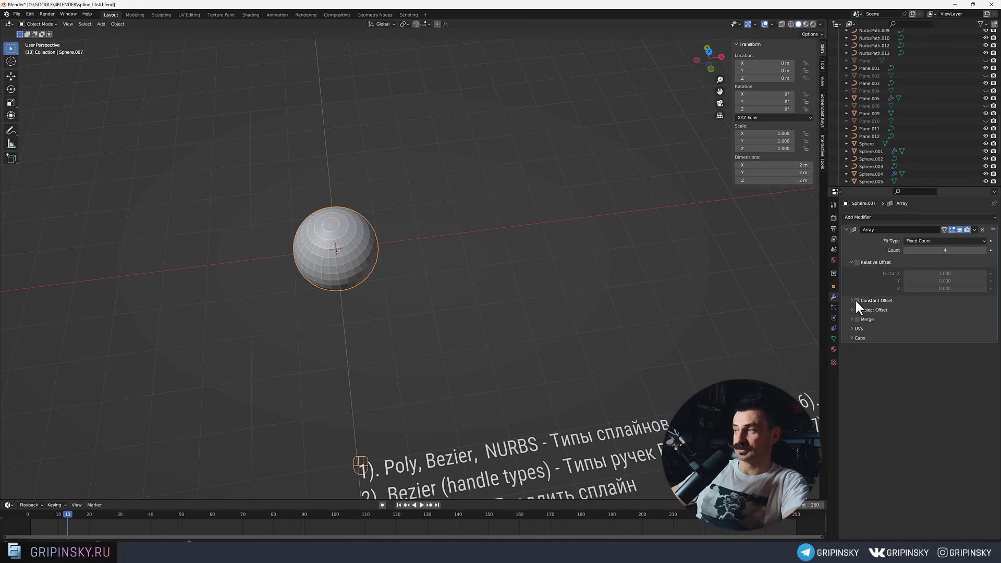
left_click(856, 303)
left_click(851, 303)
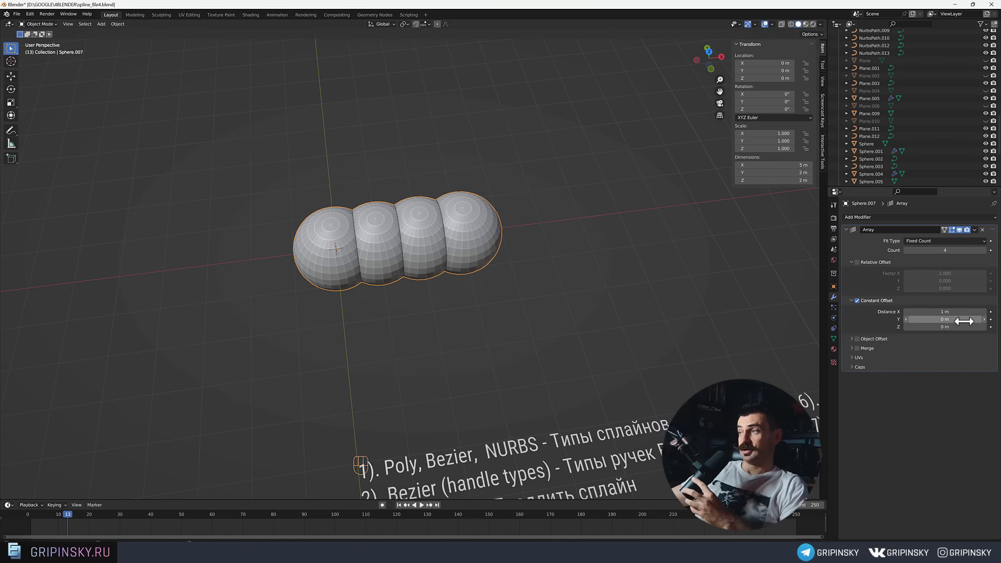
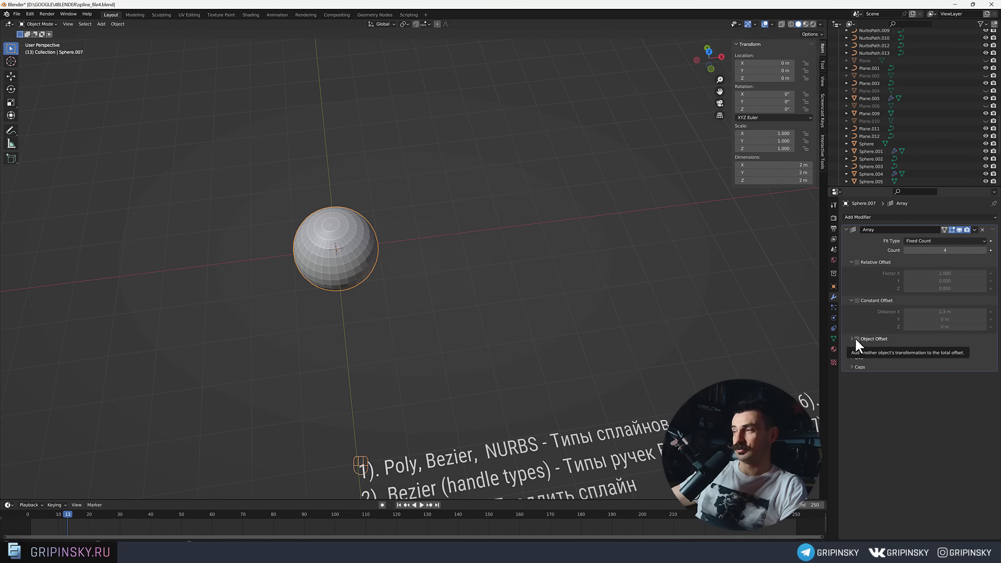
left_click_drag(498, 248, 499, 261)
middle_click(494, 243)
left_click_drag(495, 252, 470, 259)
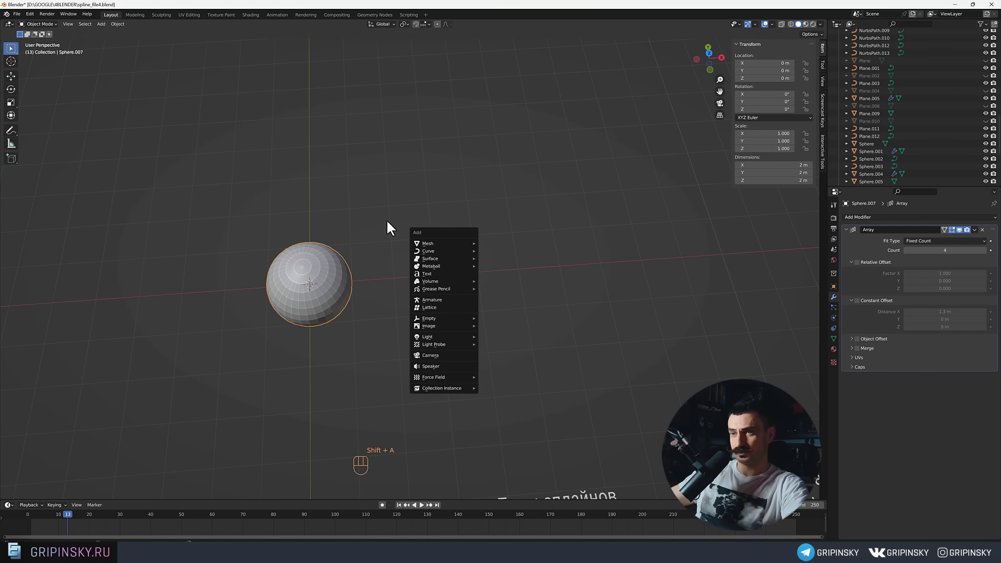
Add a Plain Axes empty, Empty.008, and move it to the right of the sphere.
middle_click(408, 255)
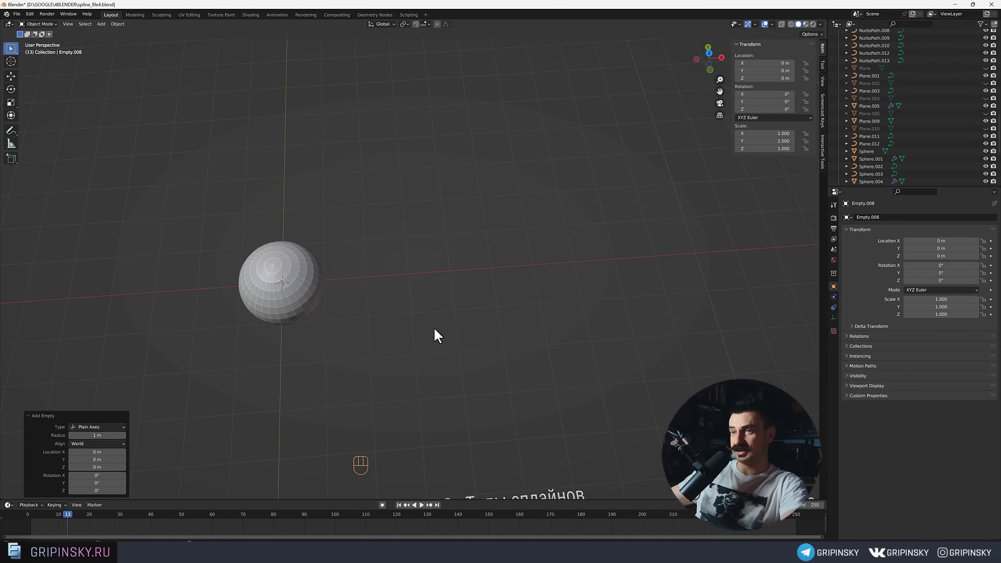
left_click_drag(327, 271, 393, 274)
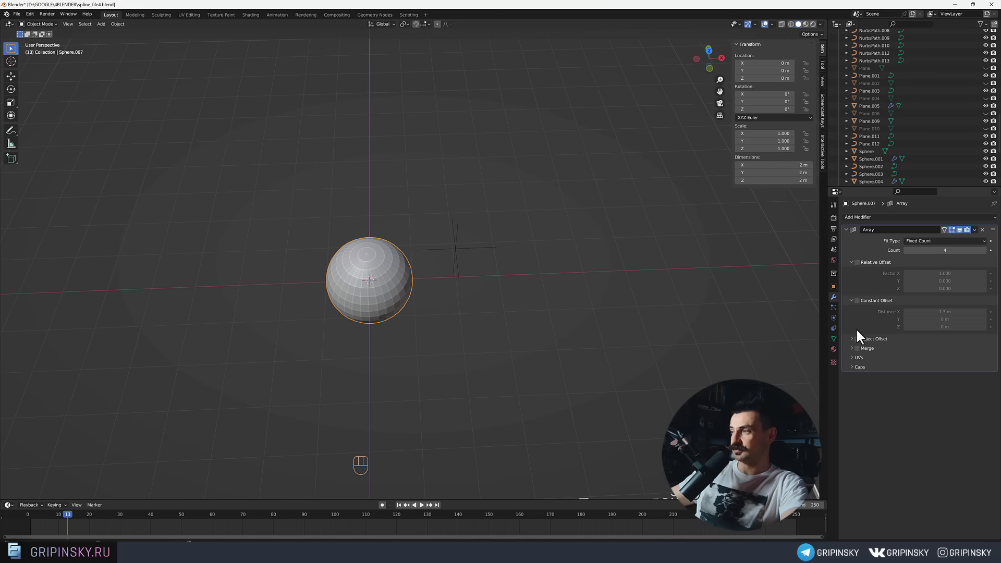
Enable Object Offset driven by Empty.008 and adjust the Count of sphere copies.
left_click(855, 344)
left_click(864, 344)
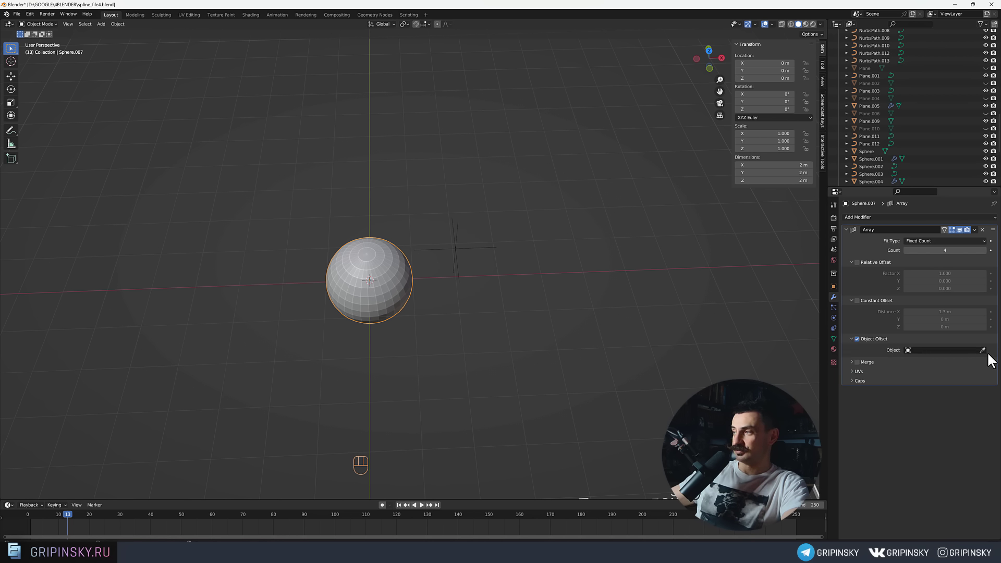
left_click(989, 355)
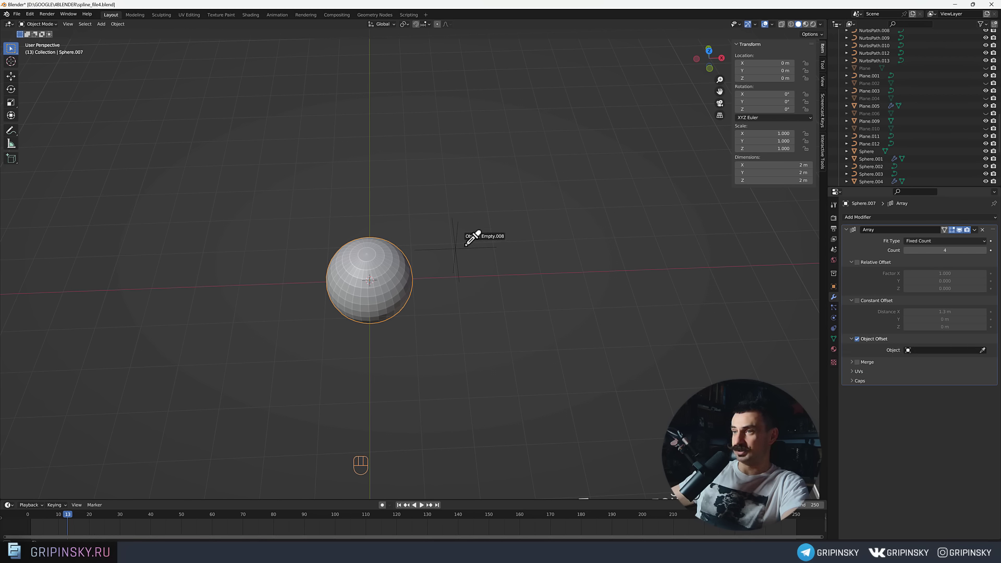
left_click_drag(524, 251, 481, 249)
left_click_drag(483, 249, 504, 261)
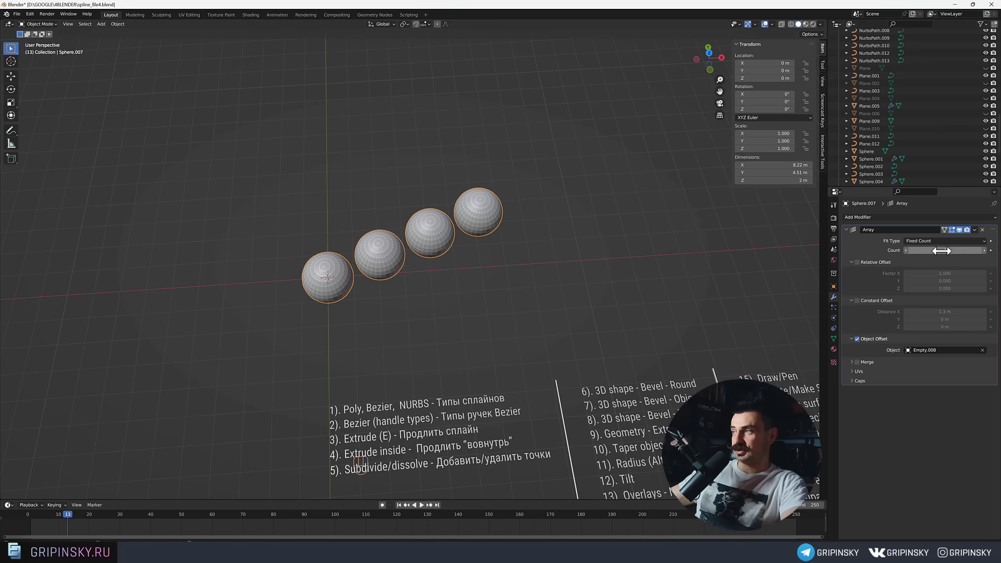
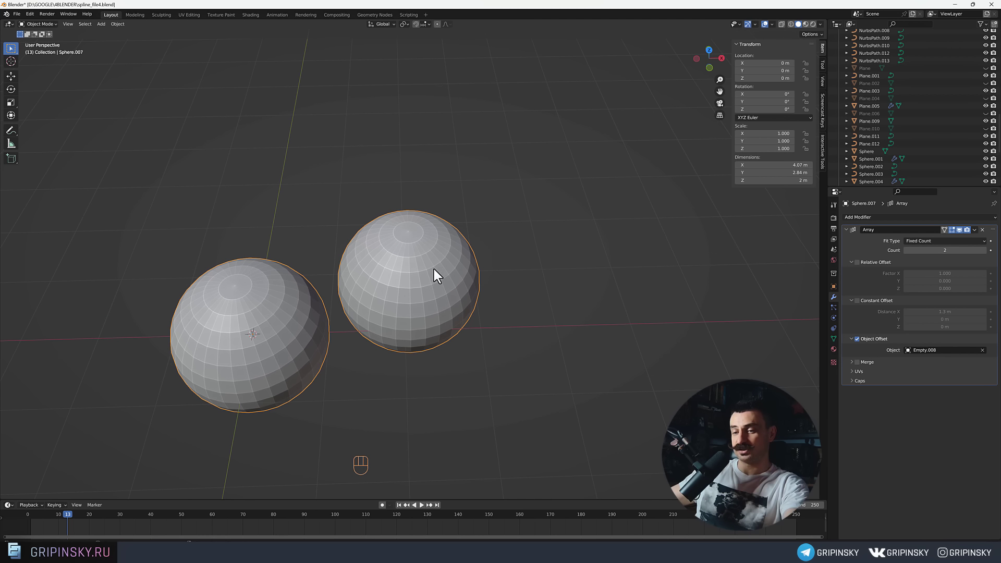
Select Empty.008 and transform it so the six arrayed sphere copies fan out and shrink progressively.
left_click(414, 282)
middle_click(441, 277)
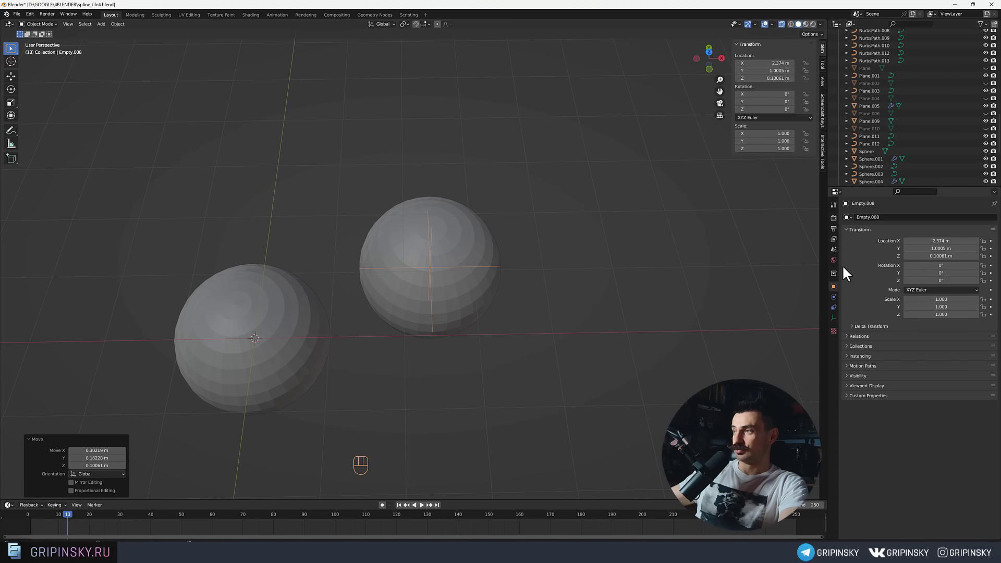
left_click(286, 316)
left_click(985, 254)
left_click(984, 255)
double_click(984, 254)
key("g")
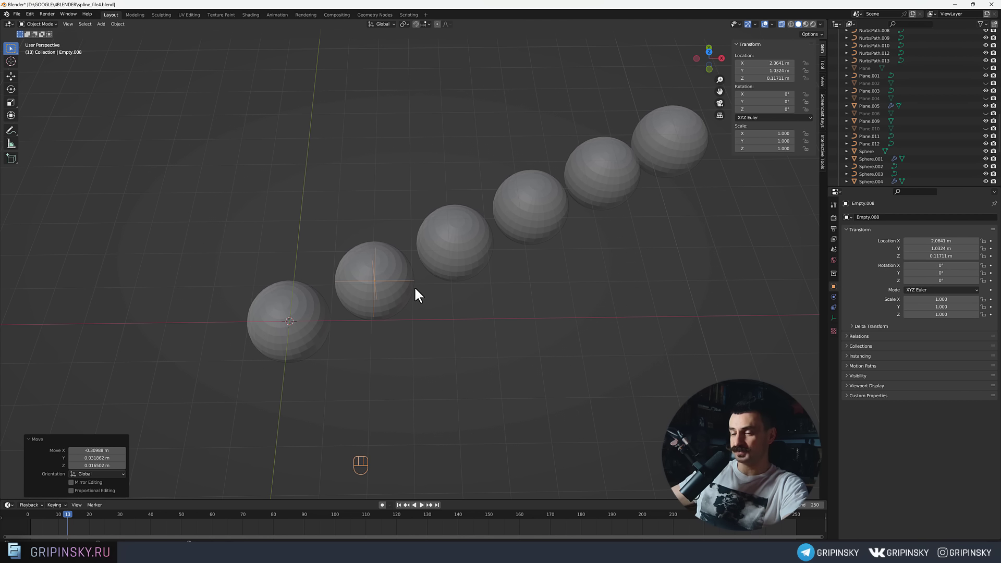
left_click_drag(407, 298, 429, 296)
middle_click(419, 290)
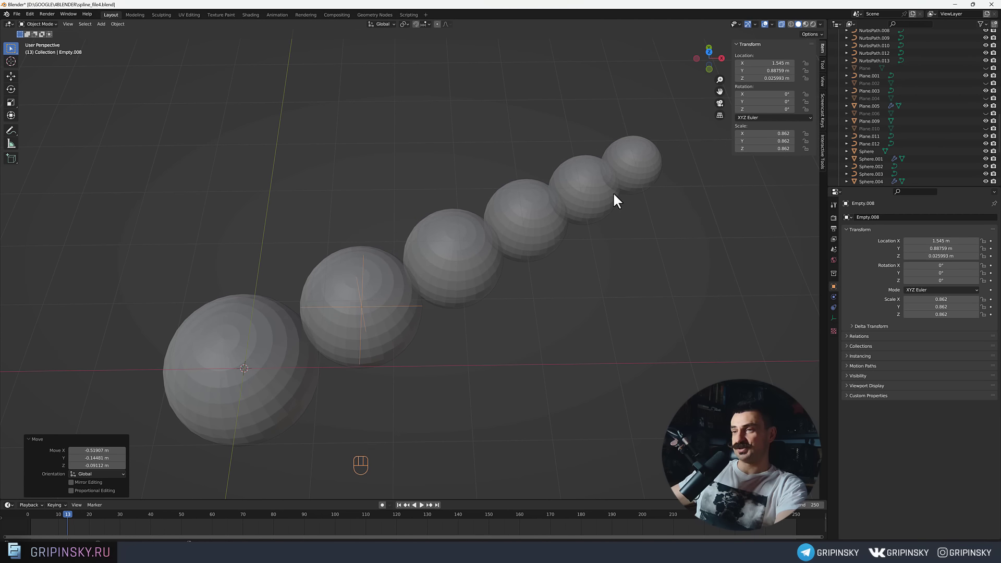
Orbit and zoom around the shrinking half-sphere chain to inspect the spiral.
left_click_drag(604, 244, 609, 223)
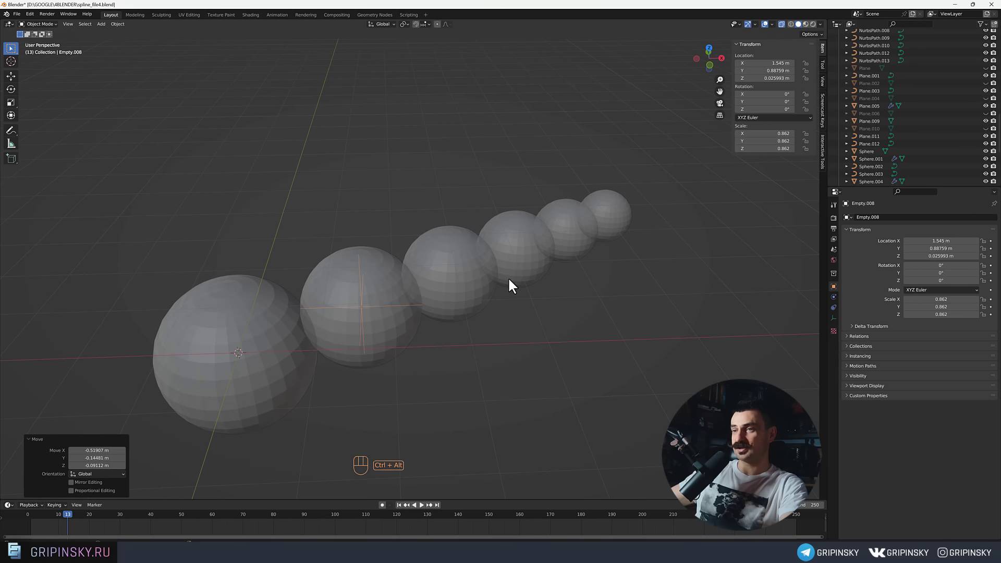
left_click_drag(507, 285, 505, 280)
left_click_drag(505, 287, 503, 302)
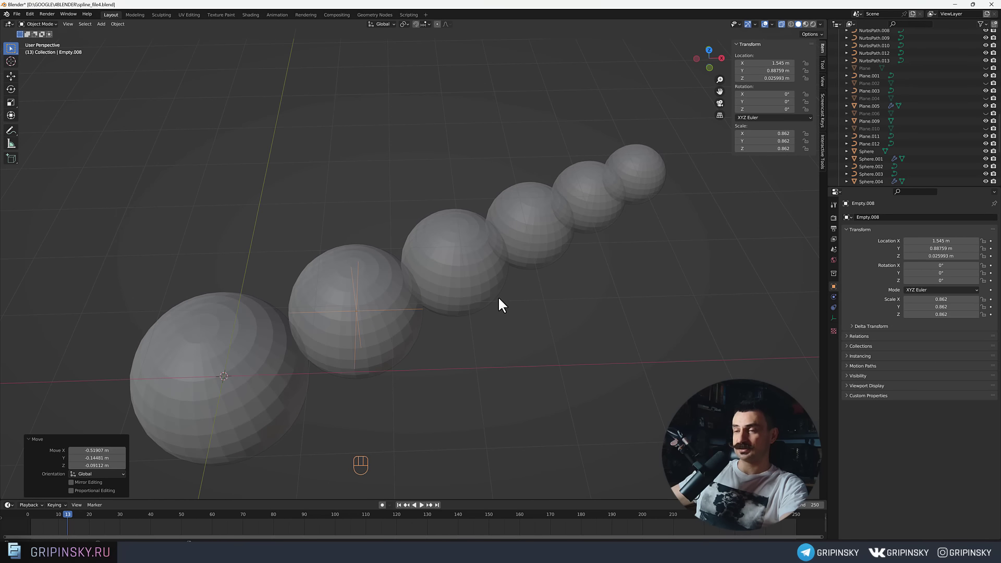
left_click_drag(451, 336, 476, 319)
left_click_drag(470, 323, 503, 278)
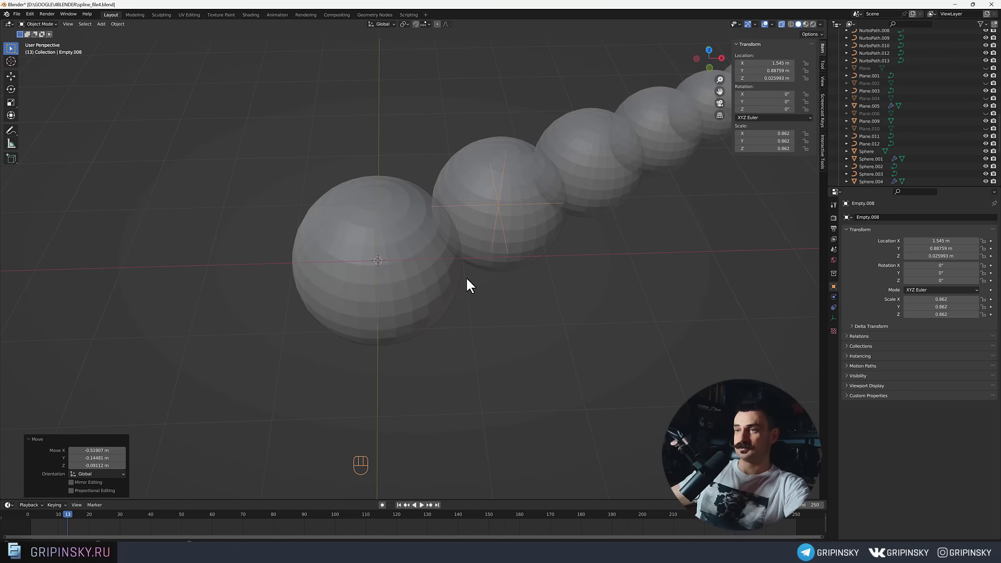
middle_click(467, 301)
middle_click(430, 274)
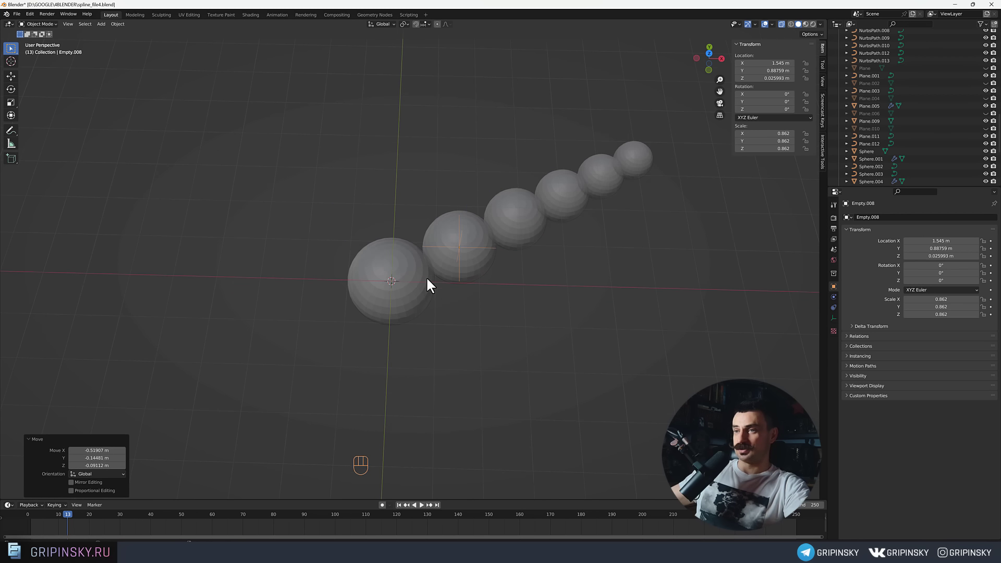
left_click_drag(501, 249, 411, 291)
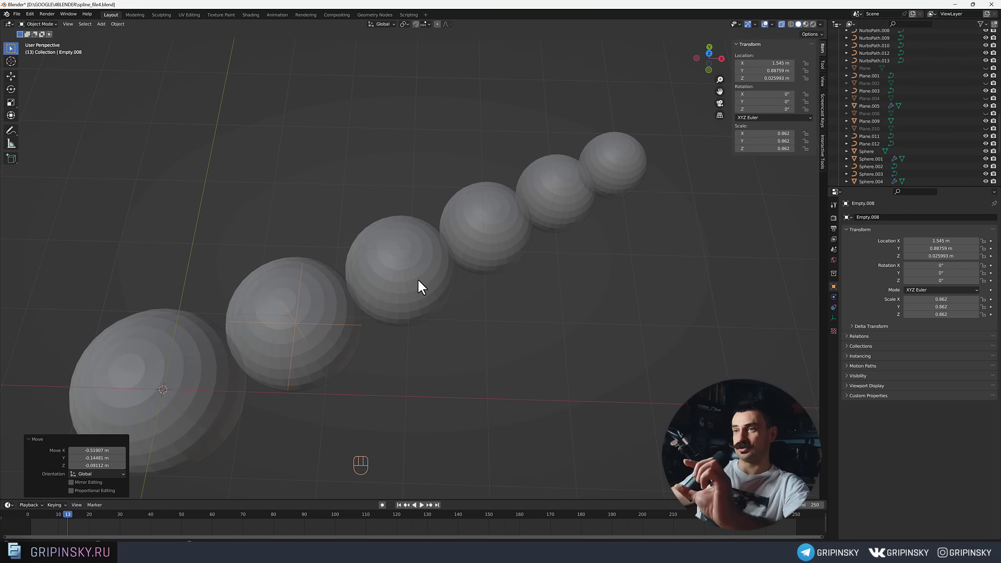
left_click_drag(410, 293, 430, 278)
middle_click(232, 350)
middle_click(478, 277)
Select the first sphere, Sphere.007, and enter Edit Mode on it while viewing the chain.
left_click(463, 263)
left_click_drag(471, 268, 402, 280)
middle_click(408, 279)
left_click_drag(408, 292, 427, 294)
middle_click(424, 297)
left_click_drag(428, 301, 462, 297)
left_click_drag(462, 297, 462, 298)
middle_click(443, 288)
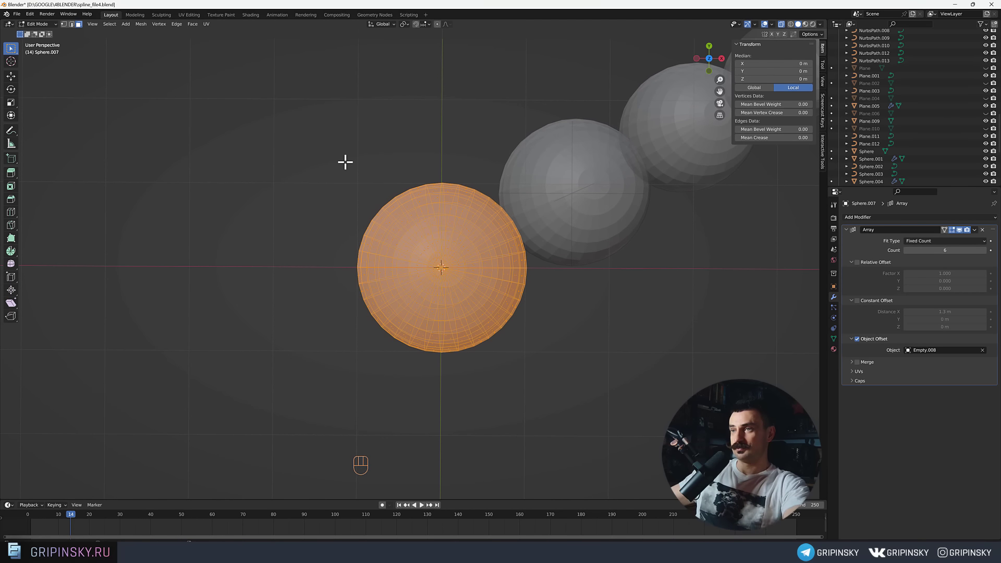
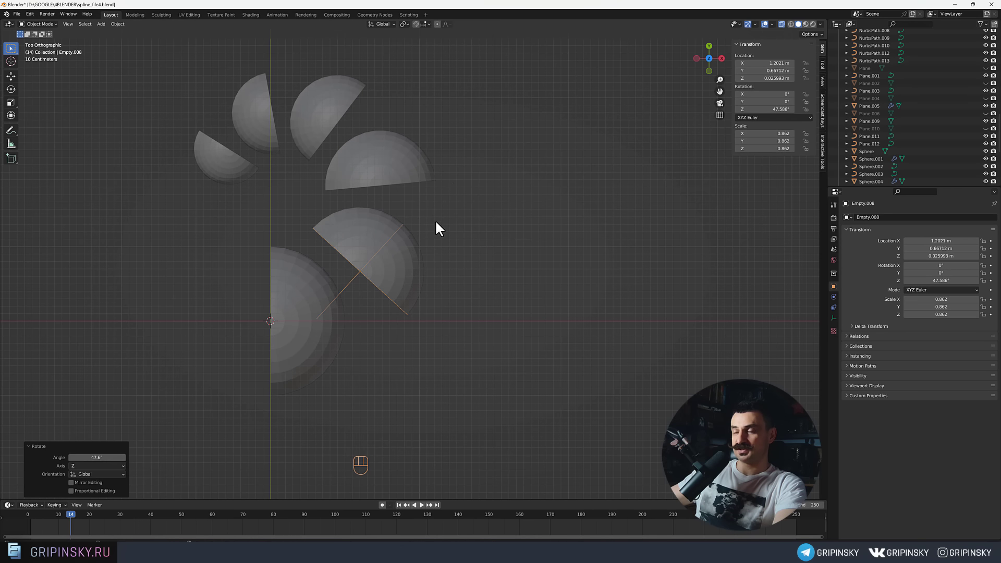
Move the spiral shell and its empty over beside the lesson labels for section 31.
middle_click(440, 225)
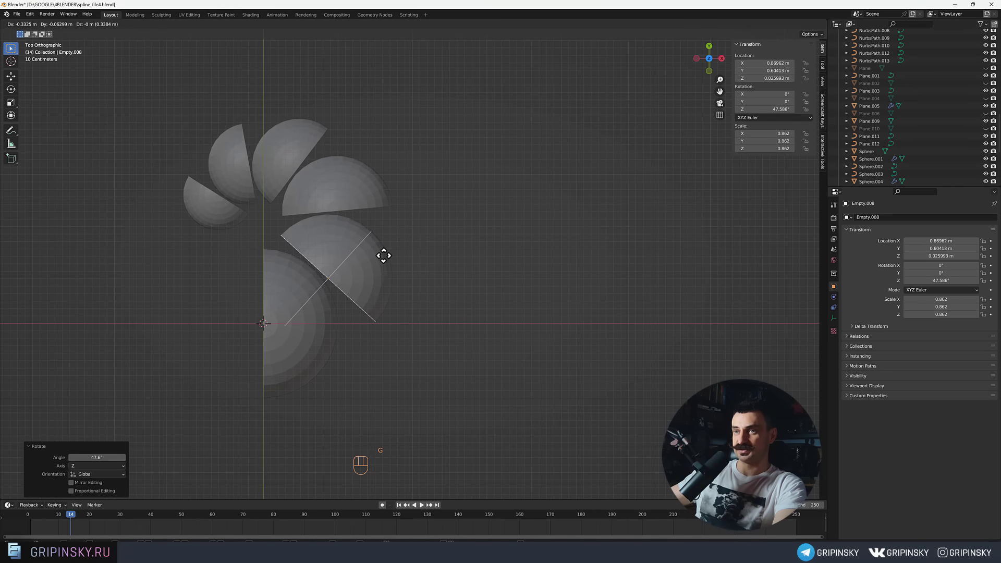
middle_click(421, 265)
left_click_drag(467, 350, 449, 299)
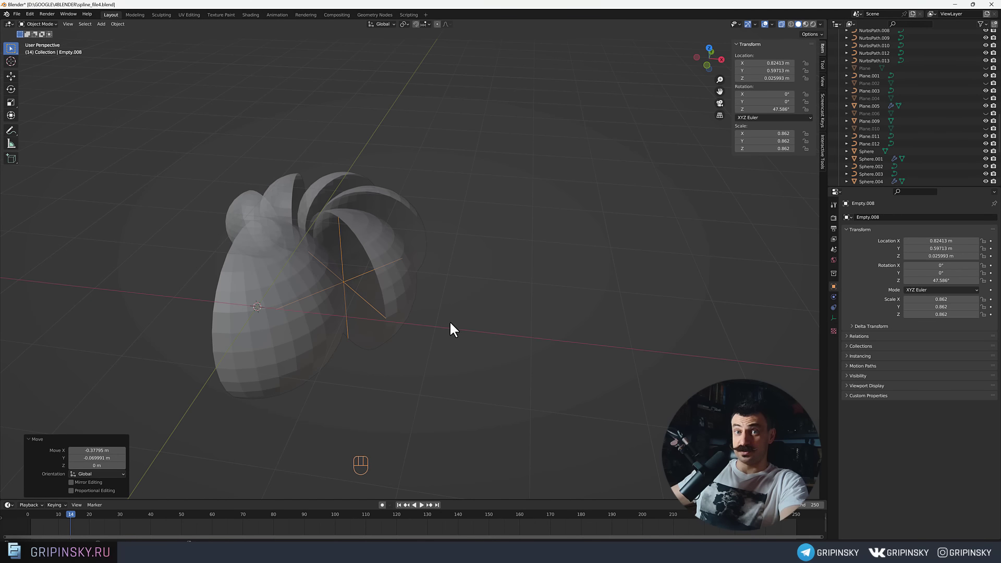
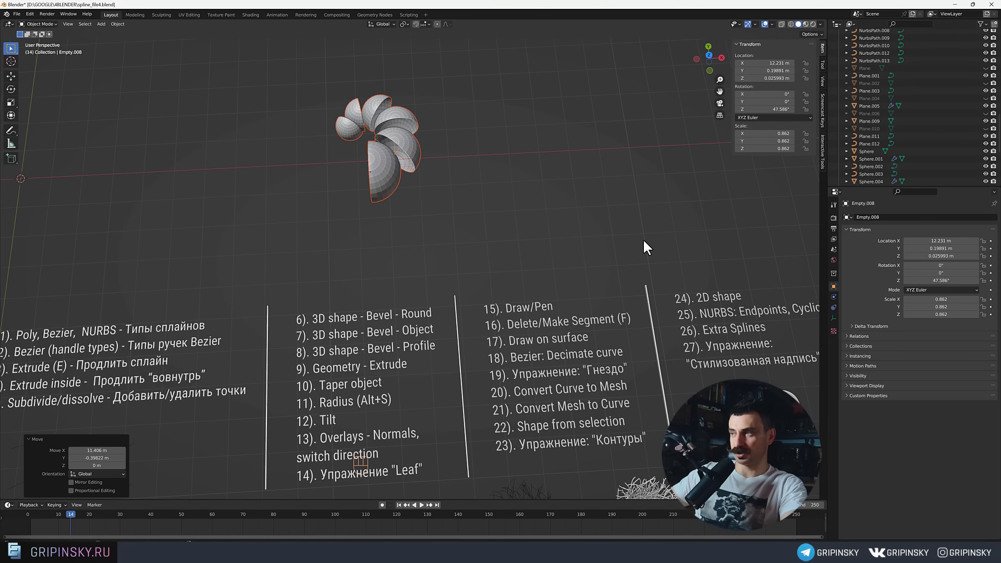
left_click_drag(547, 222, 479, 208)
left_click_drag(479, 208, 444, 202)
middle_click(444, 203)
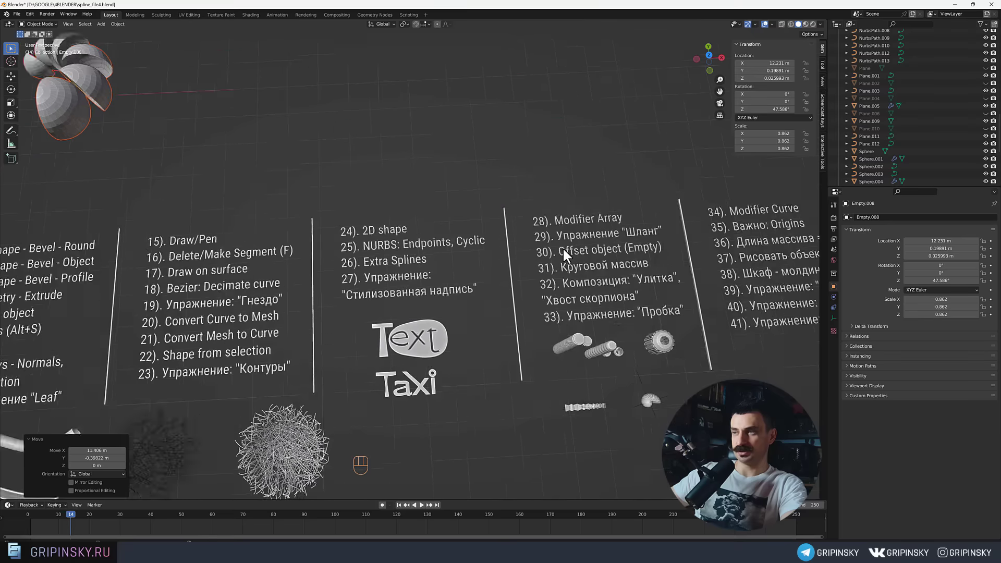
Bring up the Add menu and hover the Mesh primitives list for the next exercise.
left_click_drag(118, 185, 670, 307)
left_click_drag(274, 256, 356, 273)
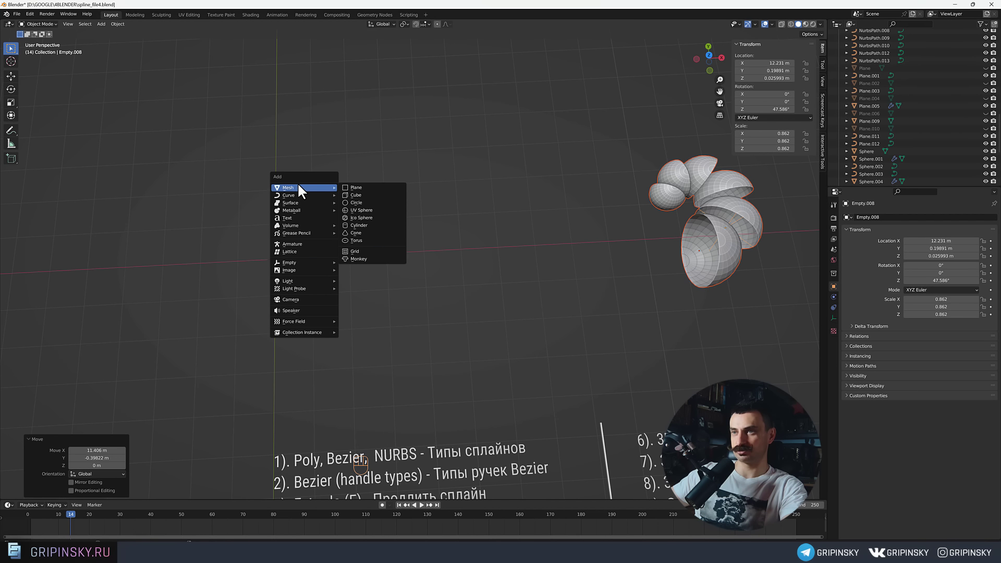
Add a 32-vertex cylinder, Cylinder.011, 2 m tall with 1 m radius at the origin.
left_click_drag(354, 230, 426, 235)
left_click_drag(395, 304, 397, 287)
left_click_drag(395, 299, 396, 286)
left_click_drag(377, 286, 380, 267)
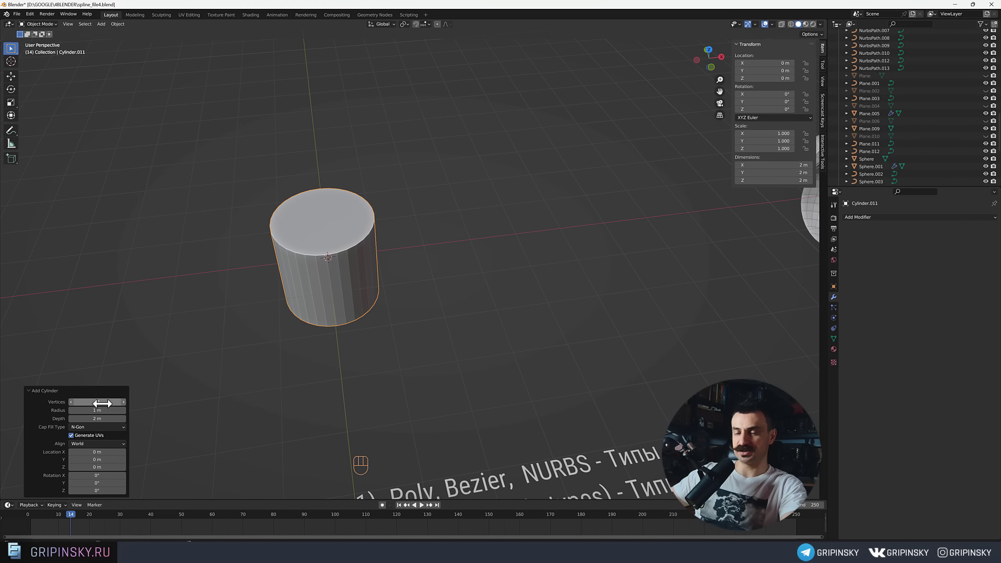
left_click_drag(430, 263, 424, 270)
left_click_drag(412, 280, 439, 273)
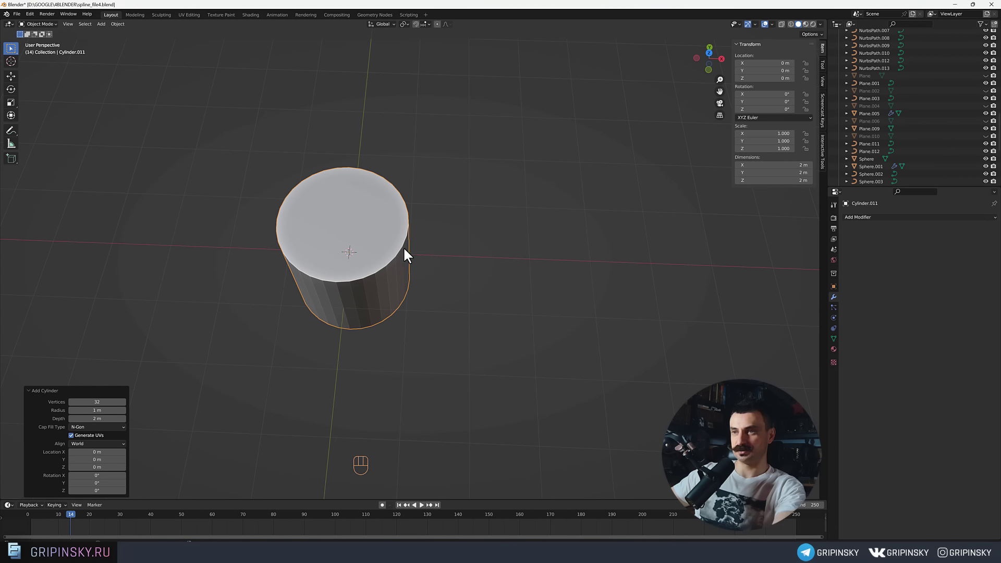
Enter Edit Mode on the cylinder and select its top cap face to start cutting it down.
left_click_drag(417, 264, 443, 275)
left_click_drag(437, 270, 439, 256)
middle_click(439, 261)
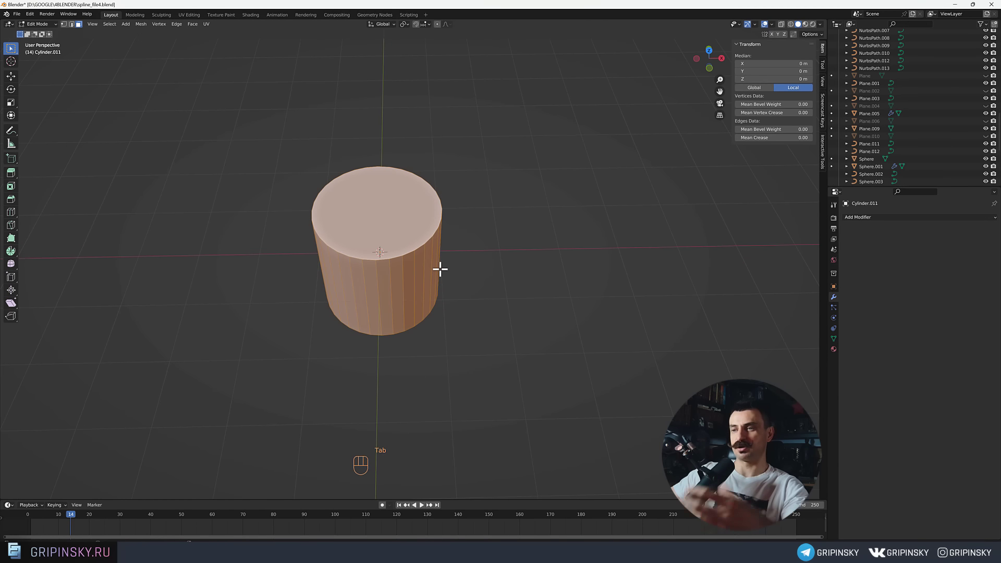
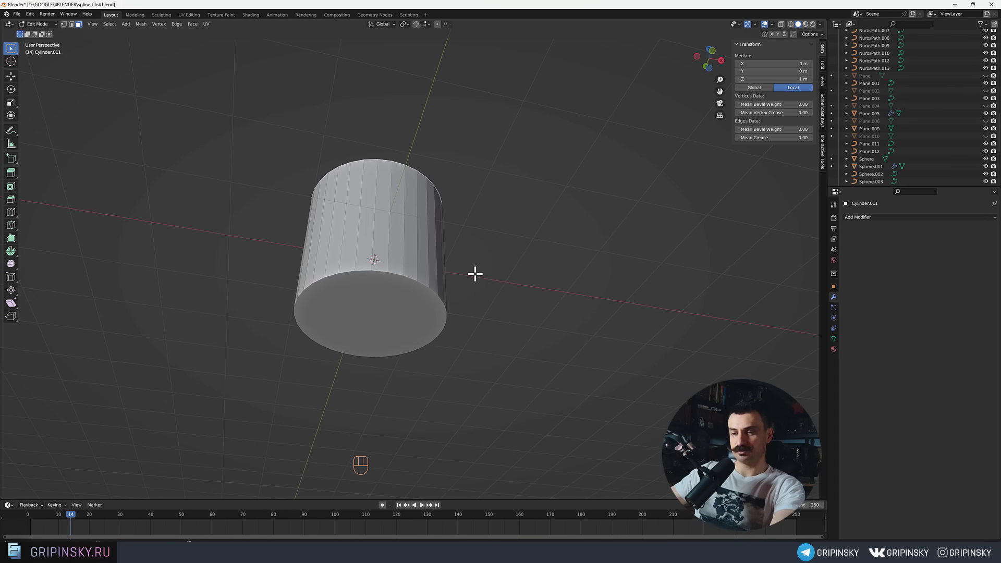
left_click(415, 312)
left_click_drag(527, 256, 527, 294)
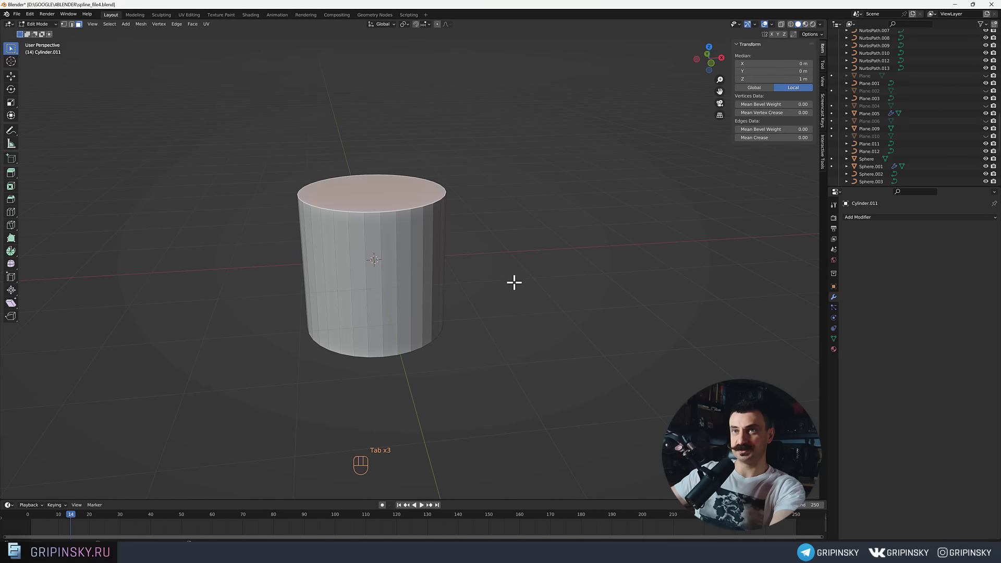
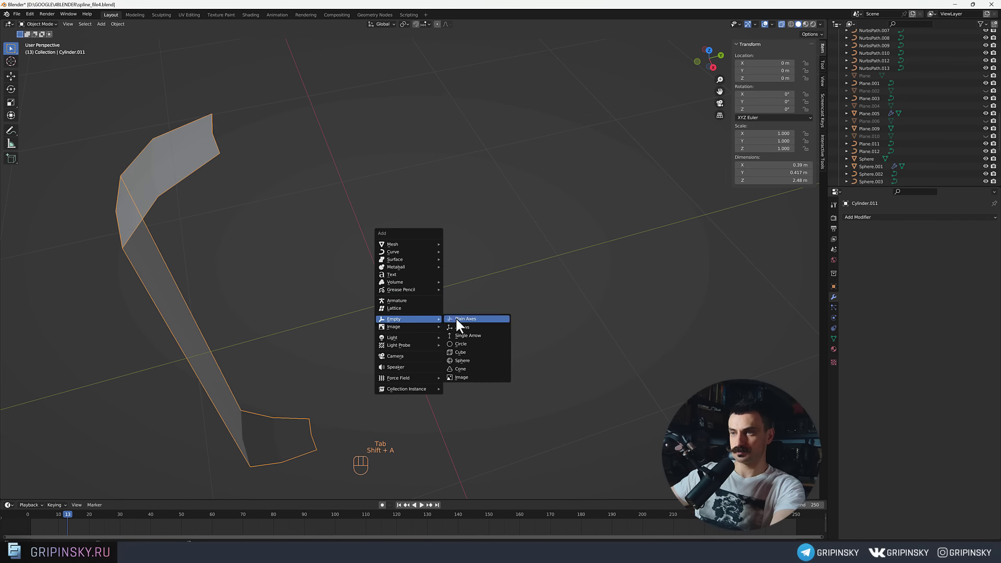
Array the wall slice with Object Offset set to Empty.009 and Relative Offset disabled.
middle_click(443, 319)
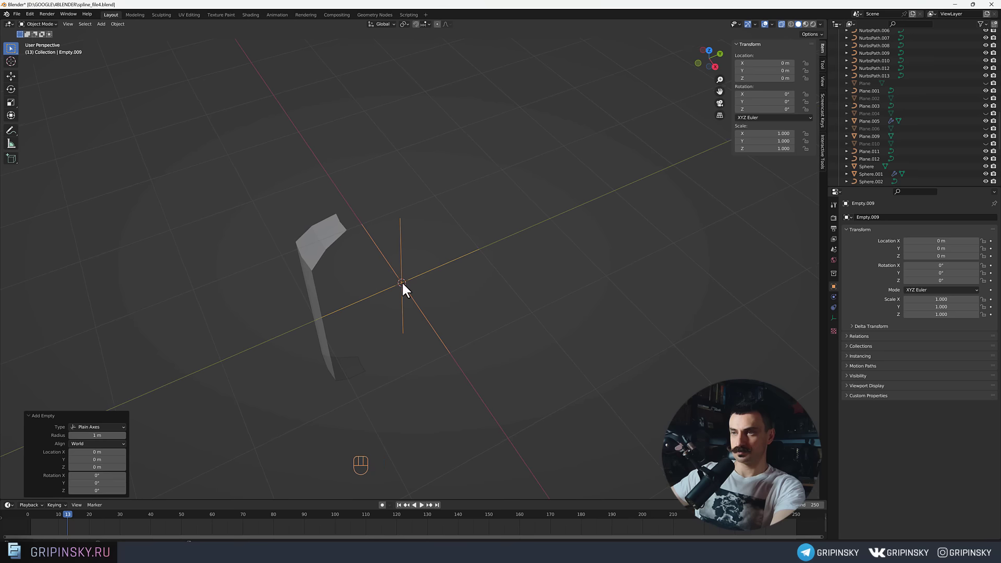
middle_click(378, 305)
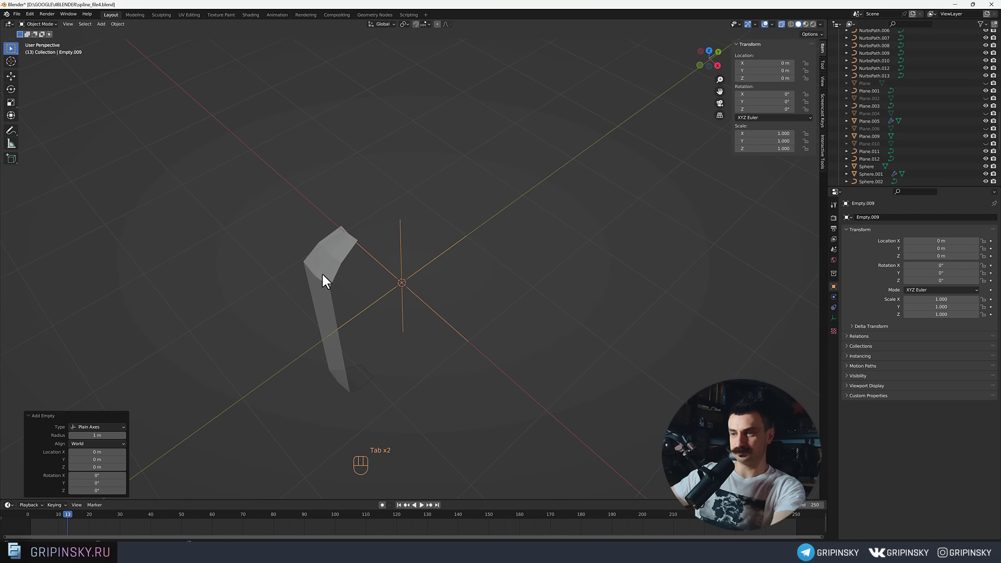
left_click_drag(365, 330, 383, 334)
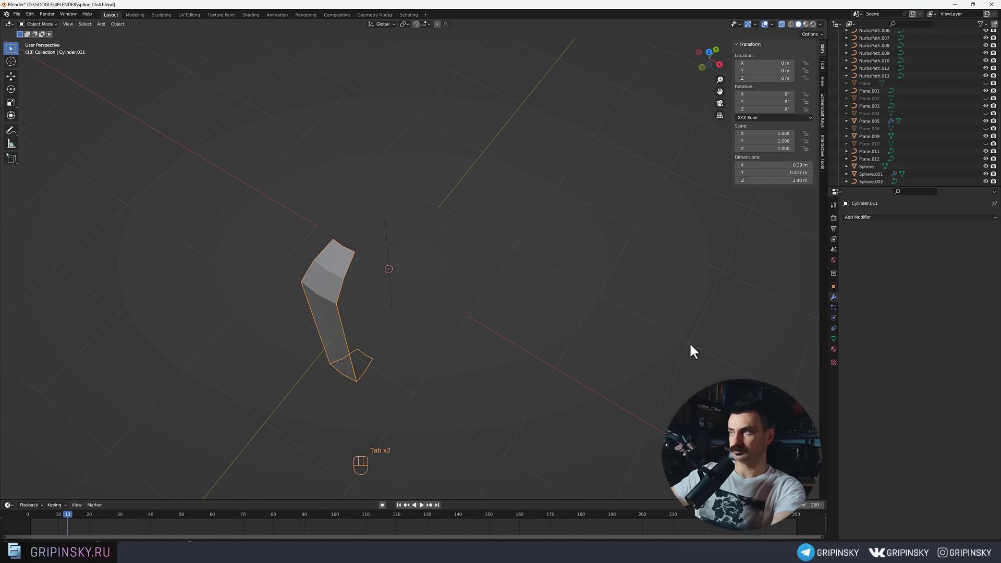
left_click_drag(867, 218, 848, 242)
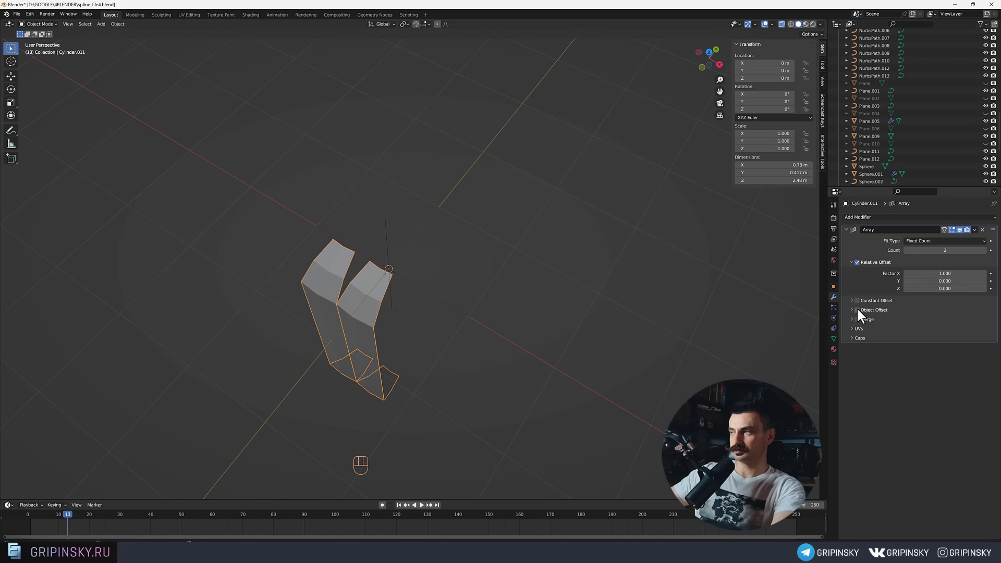
left_click(861, 313)
left_click(852, 312)
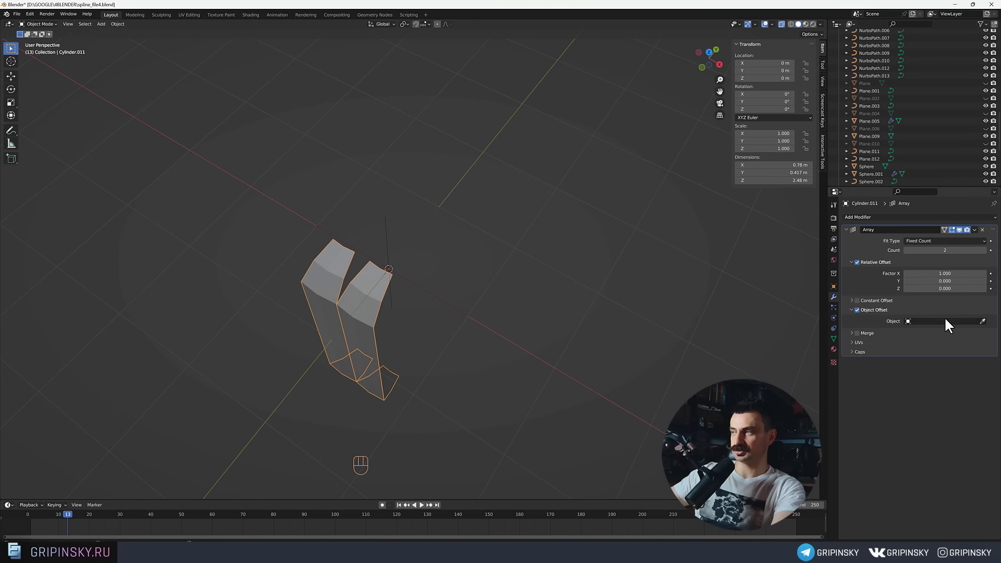
left_click(988, 326)
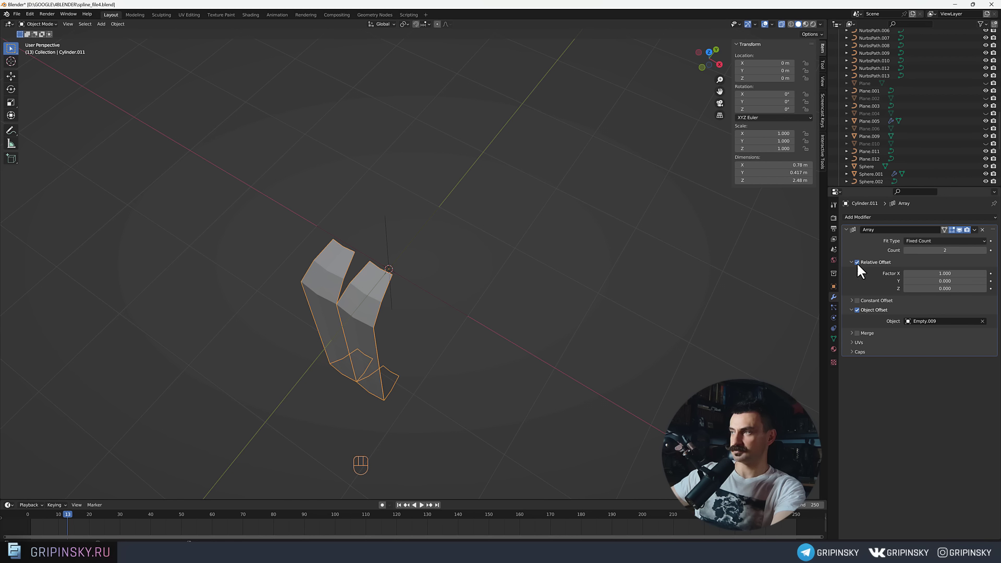
left_click(858, 267)
Select Empty.009 and begin rotating it about Z to swing the arrayed slices around.
middle_click(404, 322)
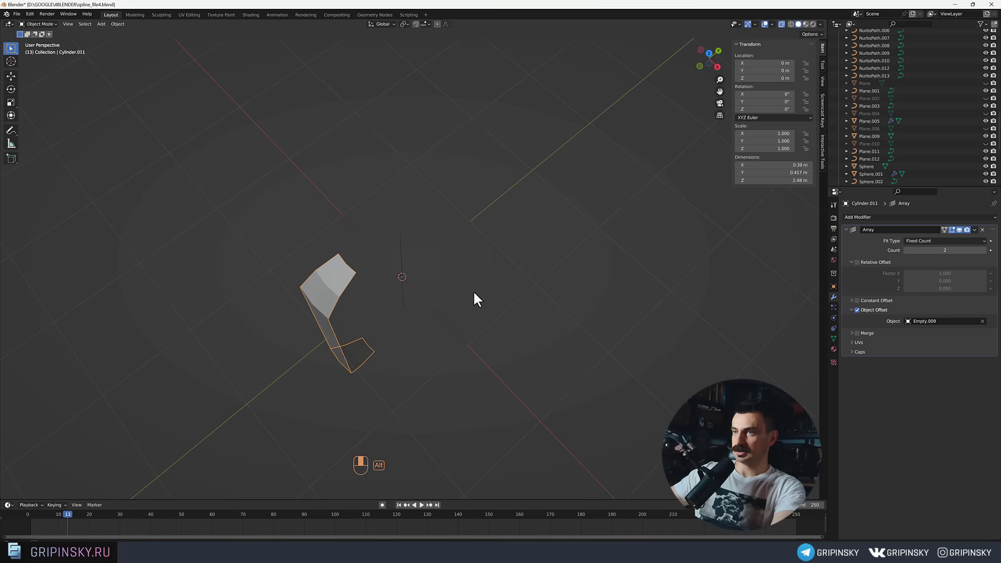
left_click(410, 264)
left_click_drag(455, 325, 457, 312)
left_click_drag(439, 331, 456, 319)
key("r")
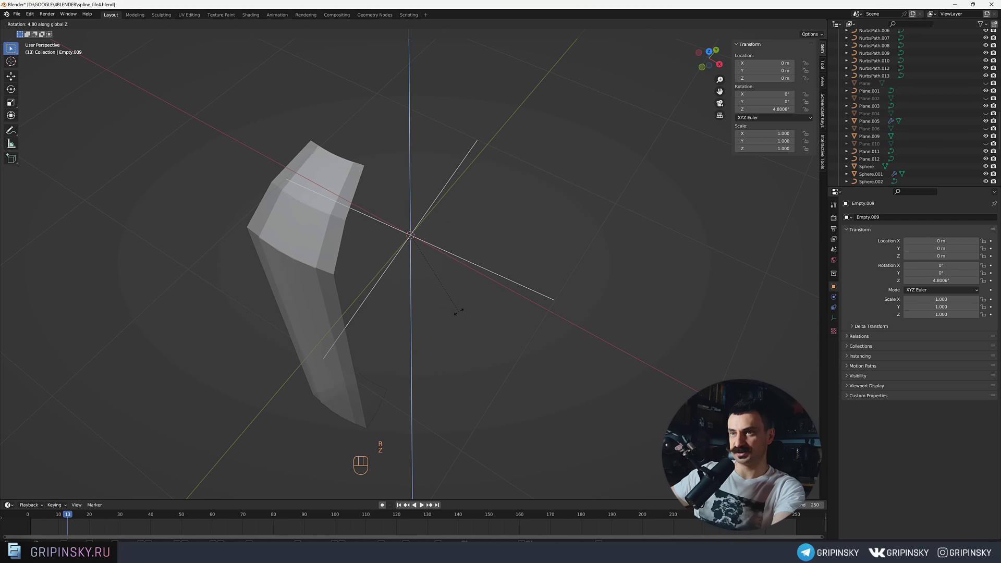
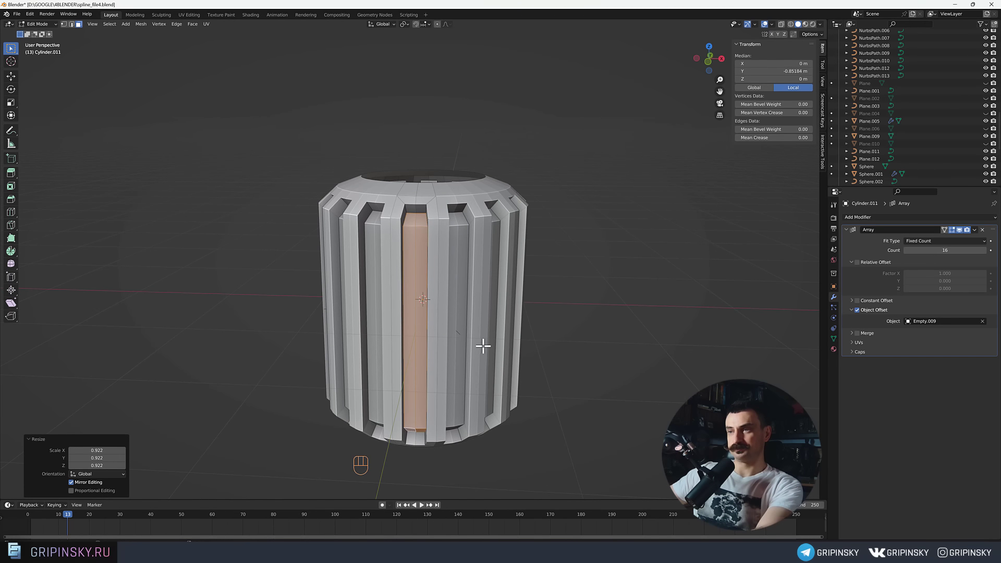
Enable Merge at 0.01 m including First and Last Copies so the 16 slices close into a ribbed tube.
left_click(468, 363)
middle_click(562, 352)
left_click_drag(570, 357, 496, 323)
middle_click(496, 323)
left_click(863, 337)
left_click(852, 337)
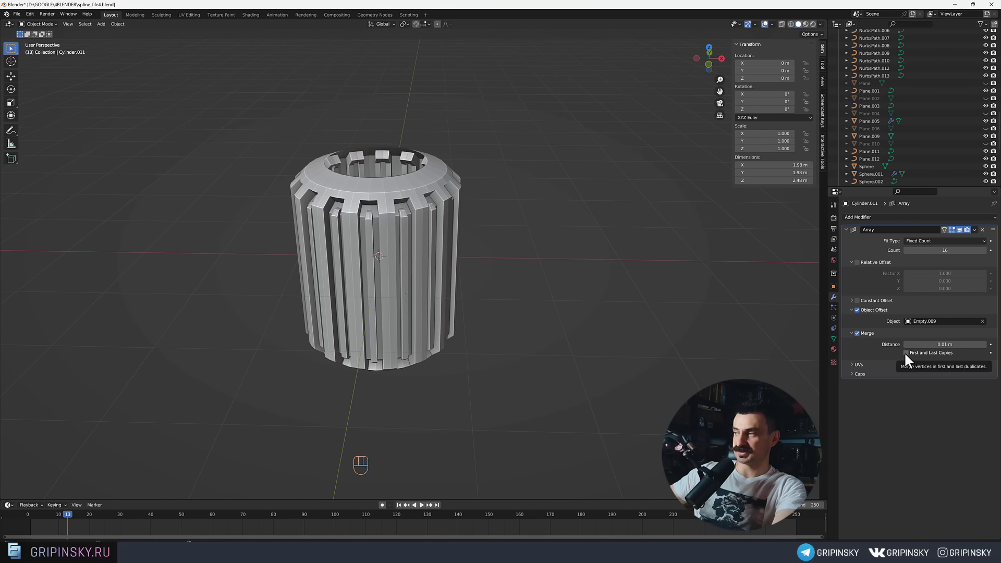
left_click(910, 358)
left_click_drag(442, 291, 437, 314)
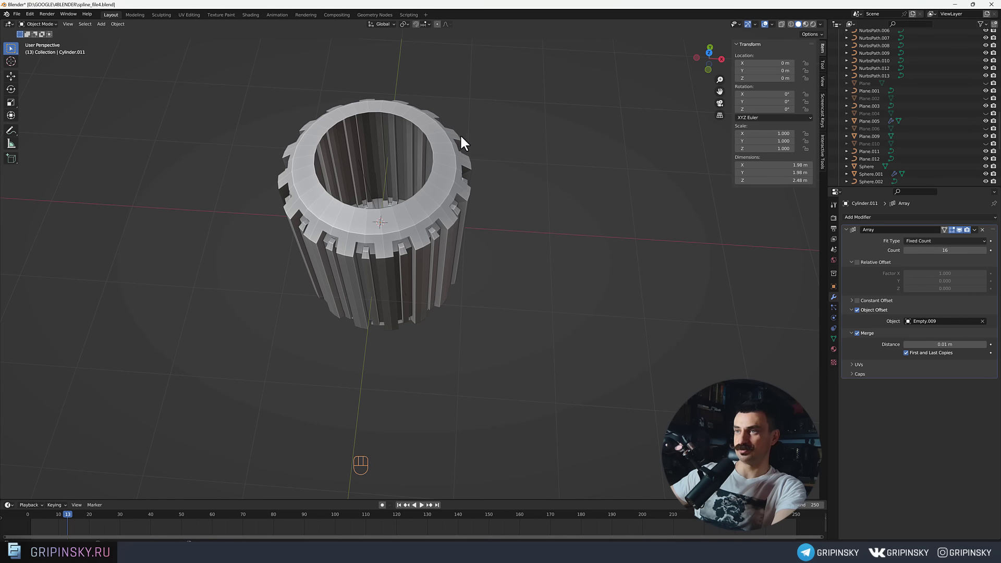
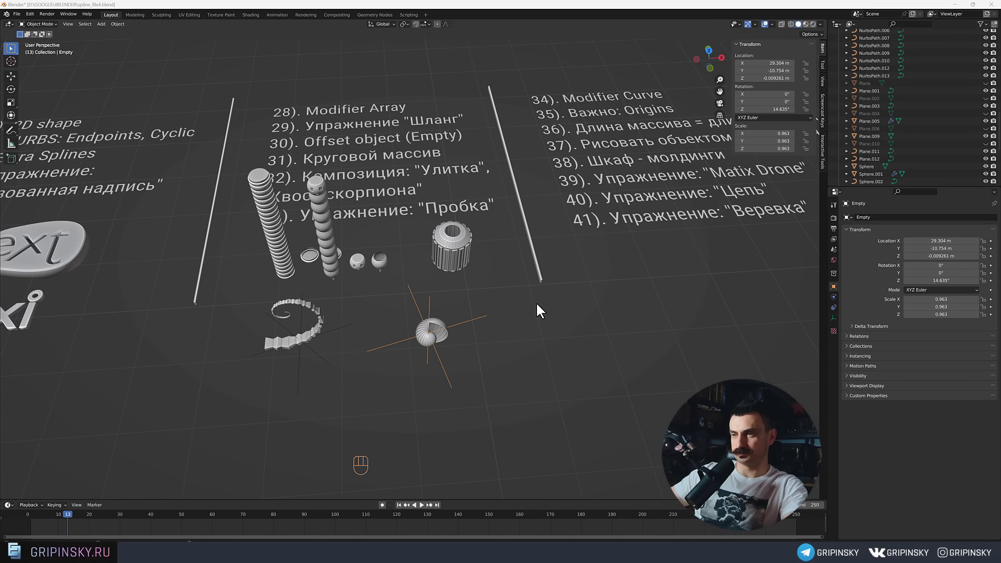
left_click_drag(485, 340, 475, 301)
left_click_drag(469, 300, 475, 270)
left_click_drag(259, 280, 322, 289)
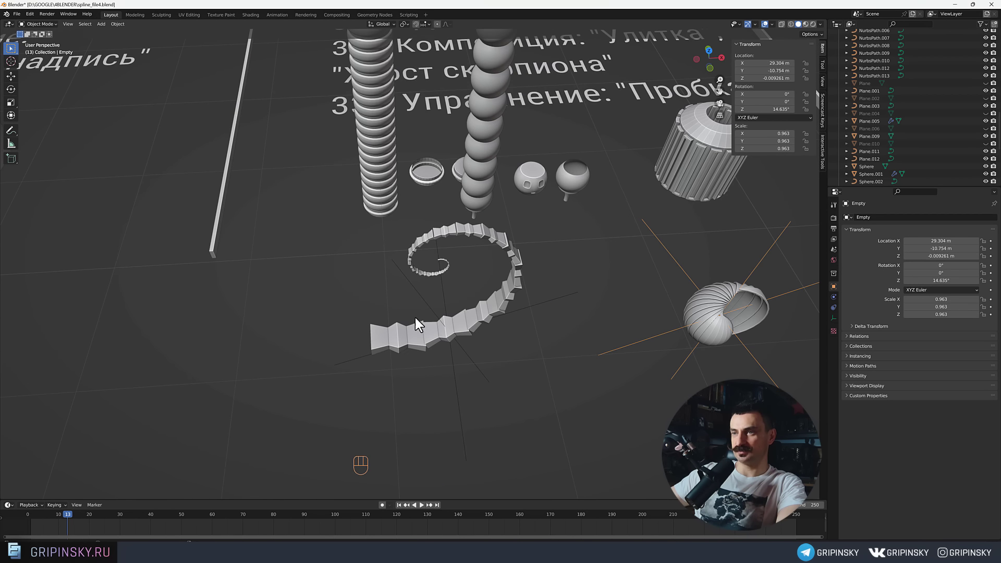
middle_click(460, 274)
middle_click(455, 266)
left_click_drag(455, 270, 422, 304)
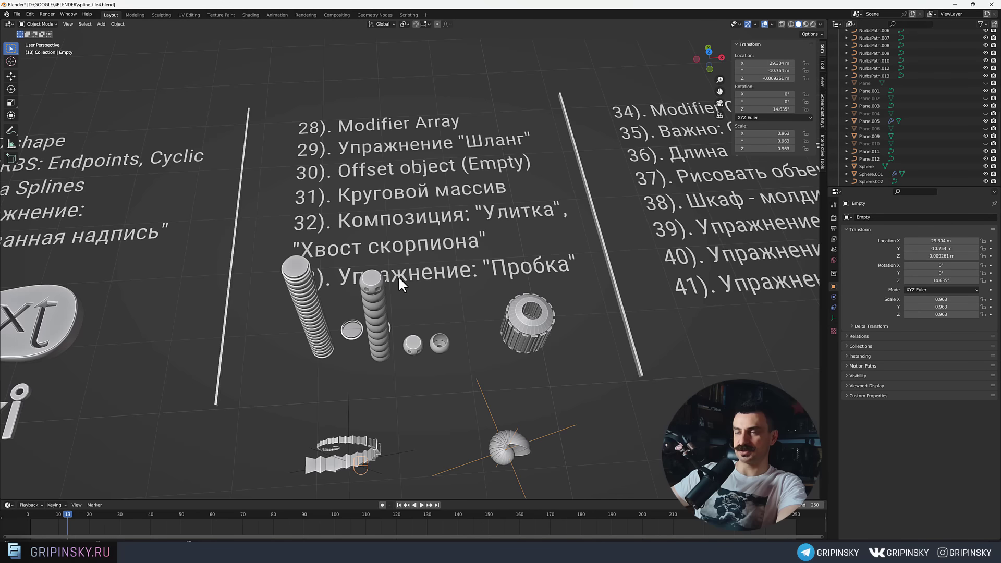
left_click_drag(453, 335, 446, 281)
left_click_drag(439, 241, 437, 217)
middle_click(441, 222)
left_click_drag(477, 234, 477, 228)
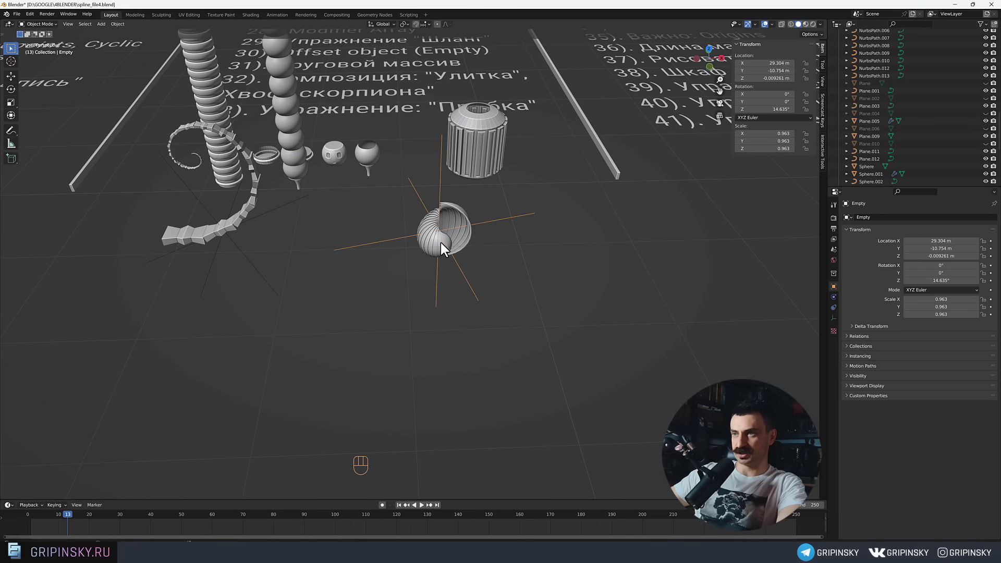
left_click_drag(385, 230, 407, 235)
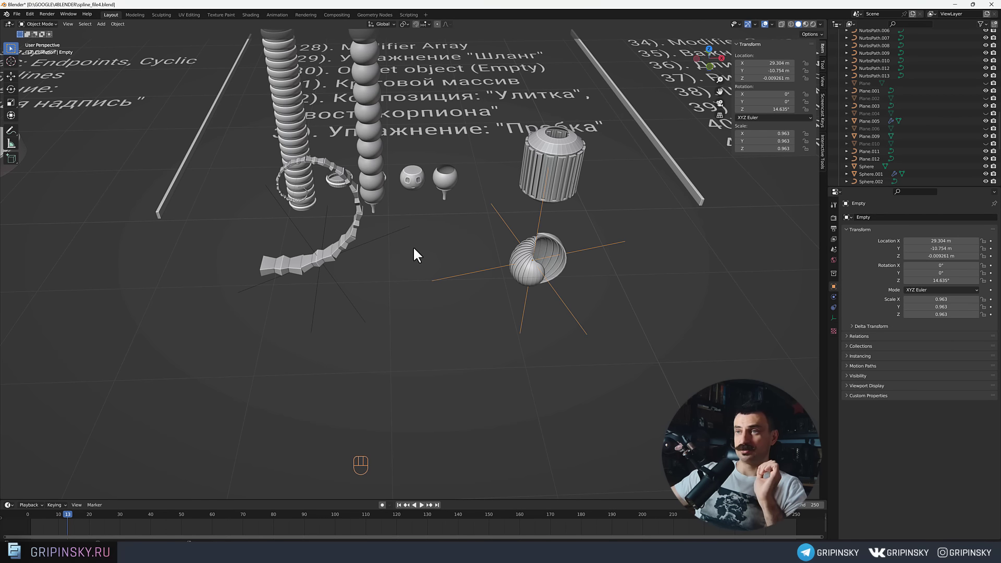
left_click_drag(415, 256, 424, 304)
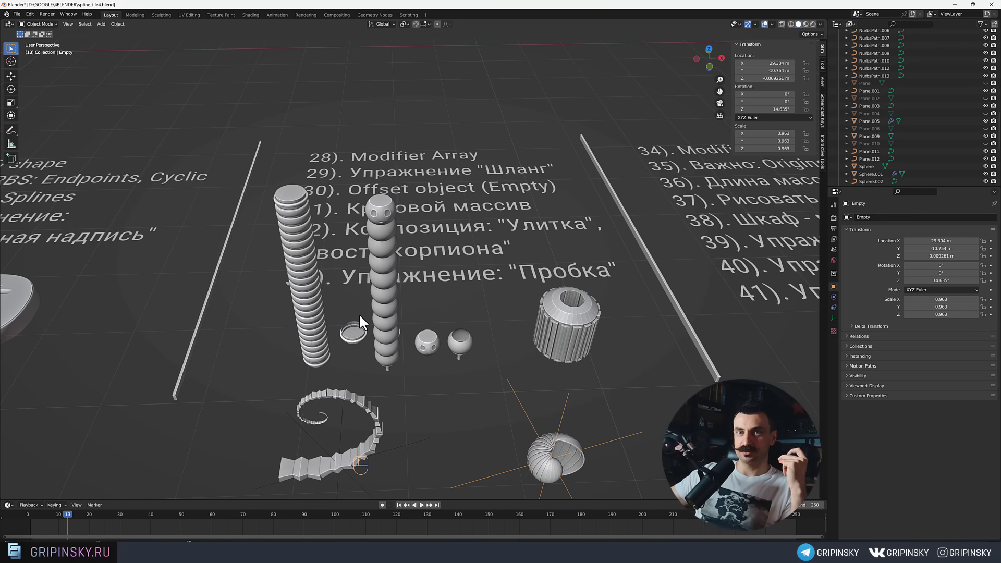
left_click_drag(152, 289, 292, 313)
middle_click(286, 265)
left_click_drag(249, 291, 282, 296)
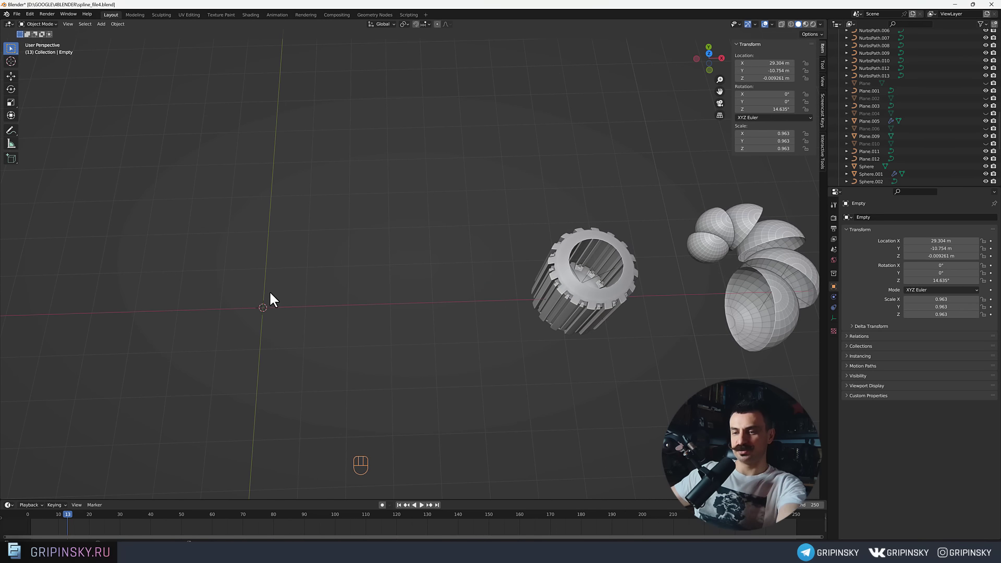
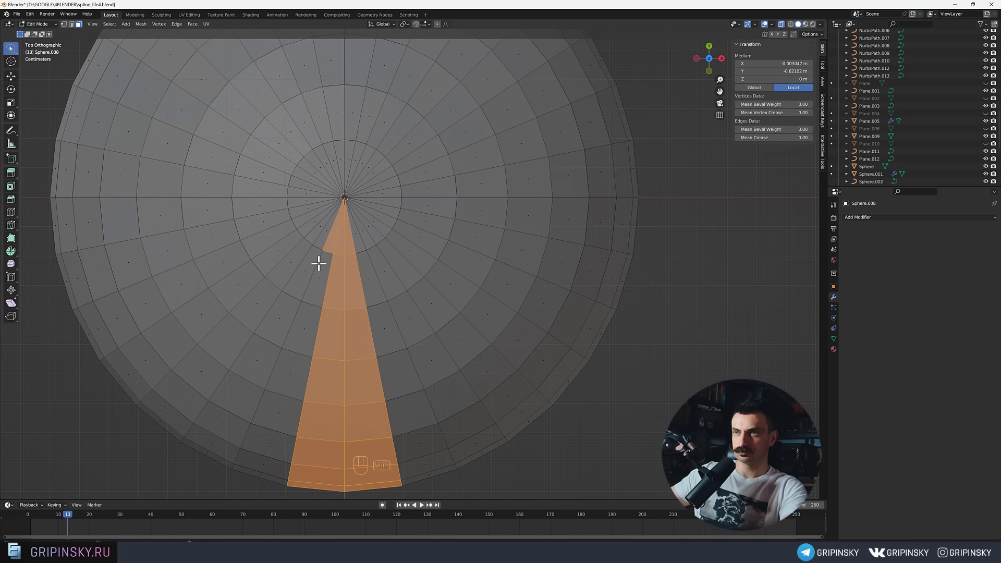
Invert the wedge selection and delete the outside faces, leaving one thin crescent slice of Sphere.008.
key("alt+z")
key("ctrl+i")
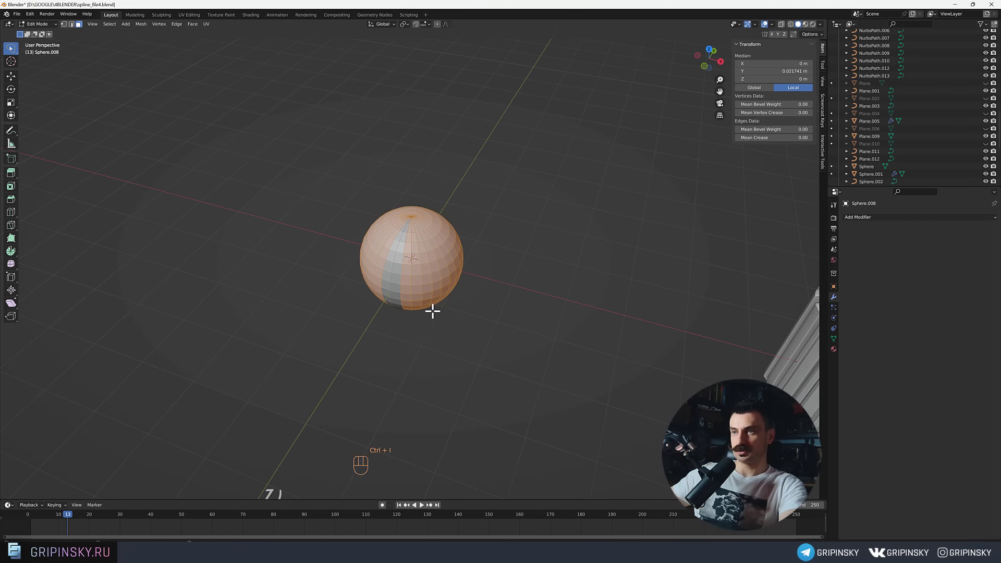
left_click_drag(463, 307, 434, 304)
left_click_drag(401, 272, 412, 242)
middle_click(443, 282)
middle_click(437, 284)
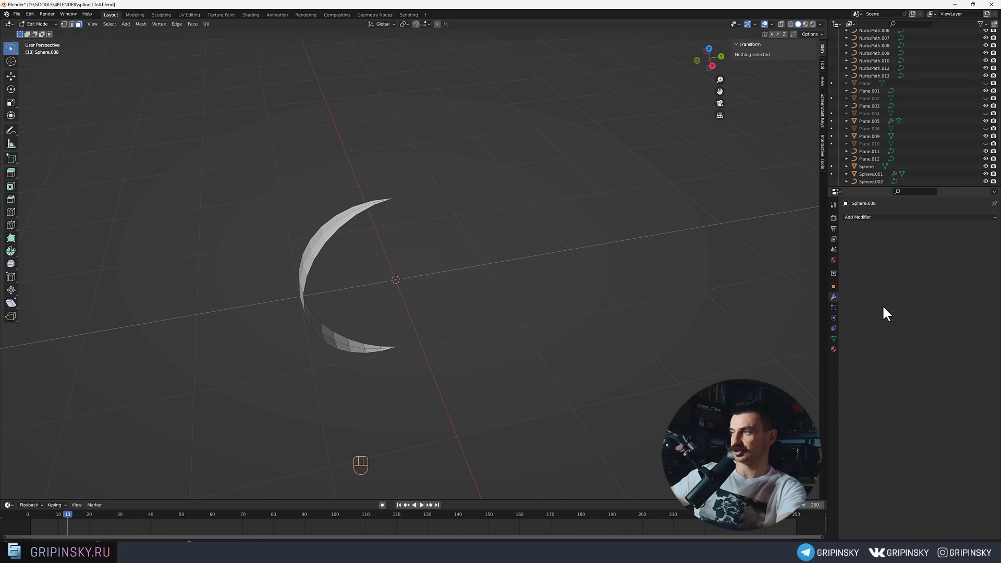
Give the crescent a Solidify modifier at 0.05 m thickness and Shade Auto Smooth.
left_click_drag(859, 219, 843, 352)
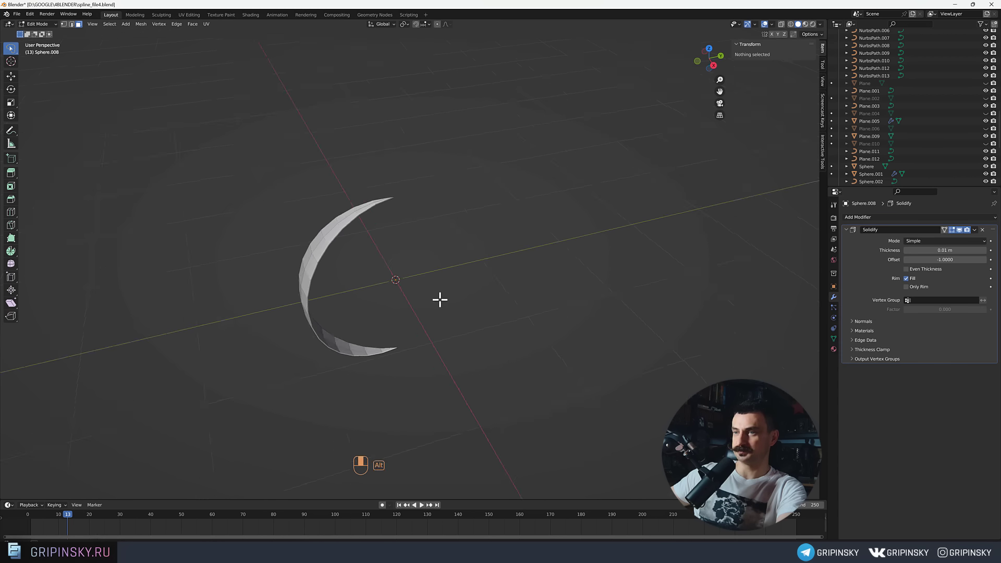
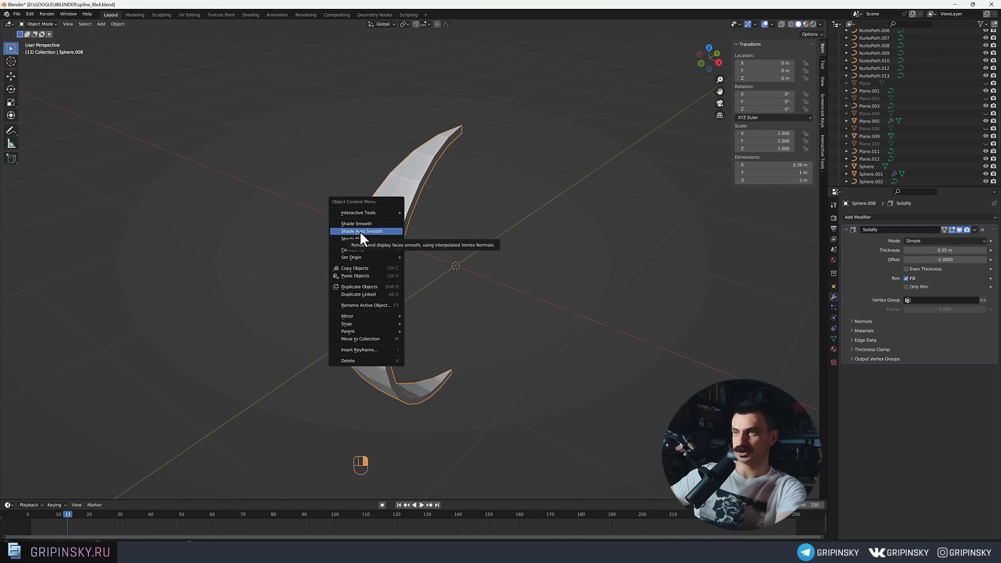
left_click_drag(389, 227, 379, 234)
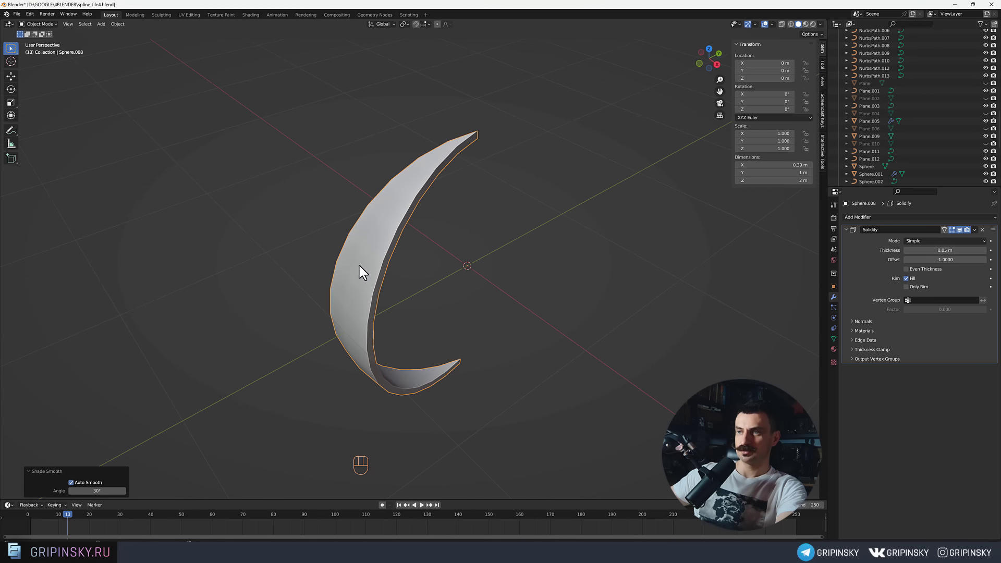
left_click_drag(381, 339, 369, 311)
Add Empty.010 and array the crescent 18 times with Object Offset Empty.010 and Relative Offset off.
left_click_drag(357, 308, 364, 286)
left_click_drag(369, 282, 376, 316)
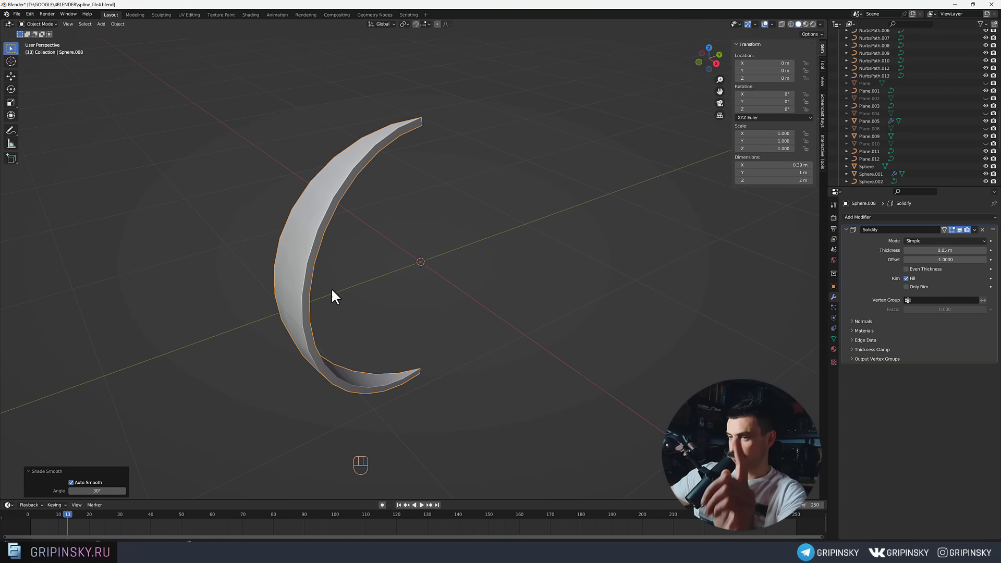
left_click_drag(461, 303, 449, 305)
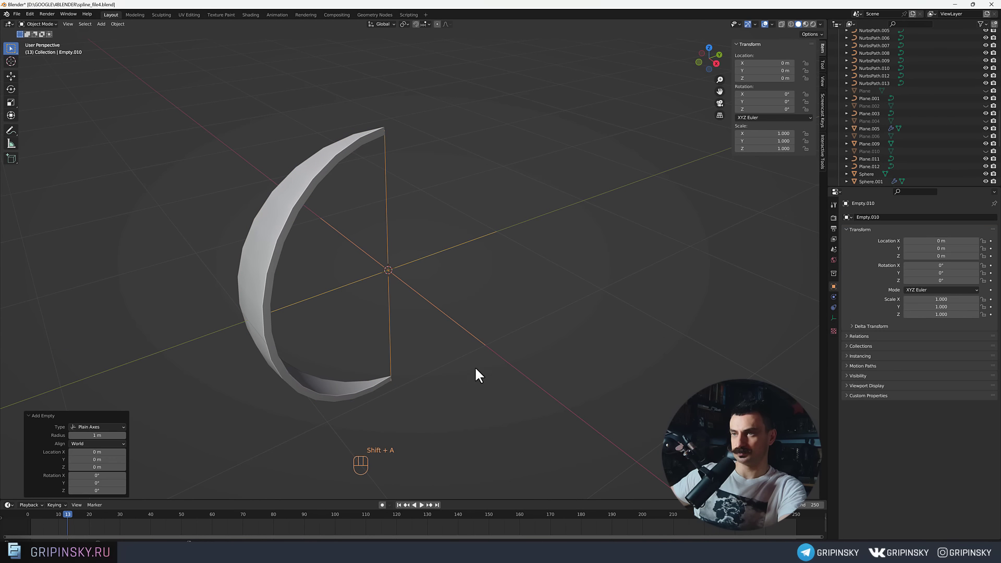
left_click_drag(883, 223, 843, 246)
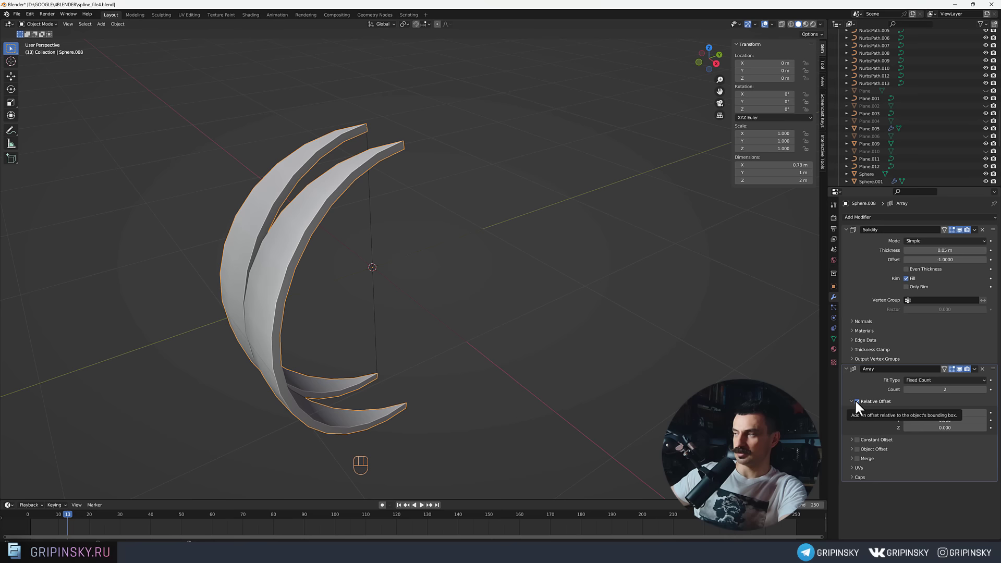
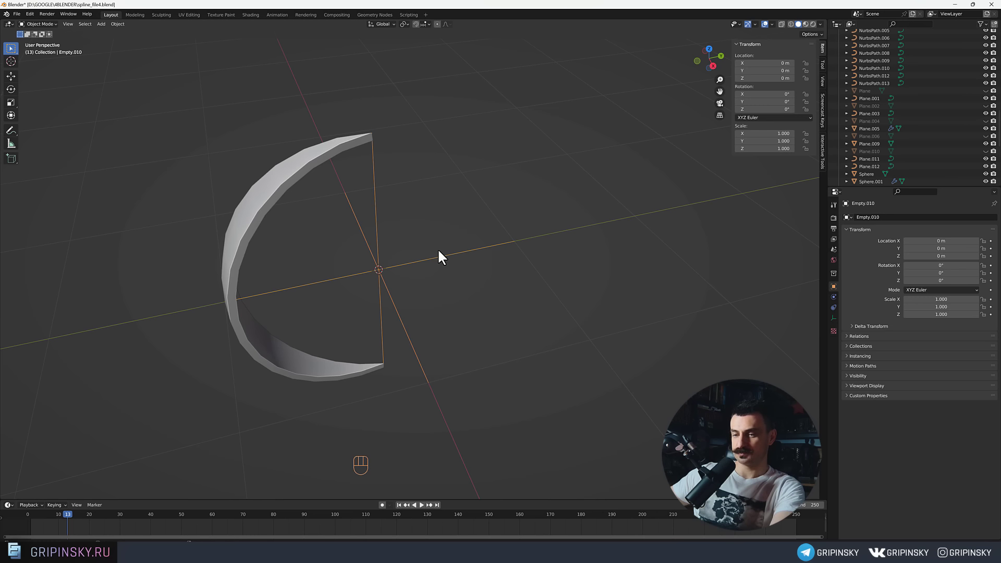
left_click_drag(475, 296, 479, 298)
left_click_drag(480, 302, 396, 284)
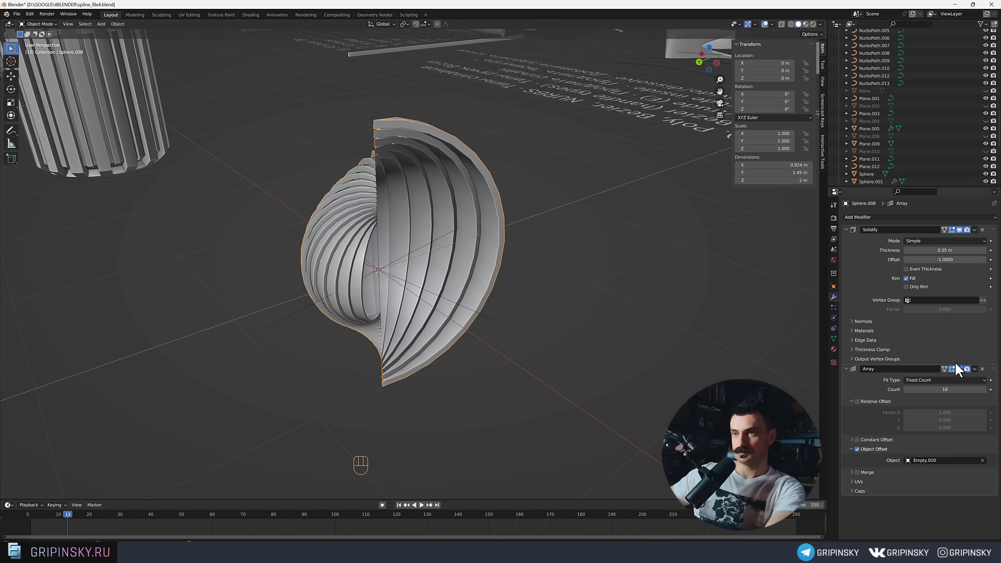
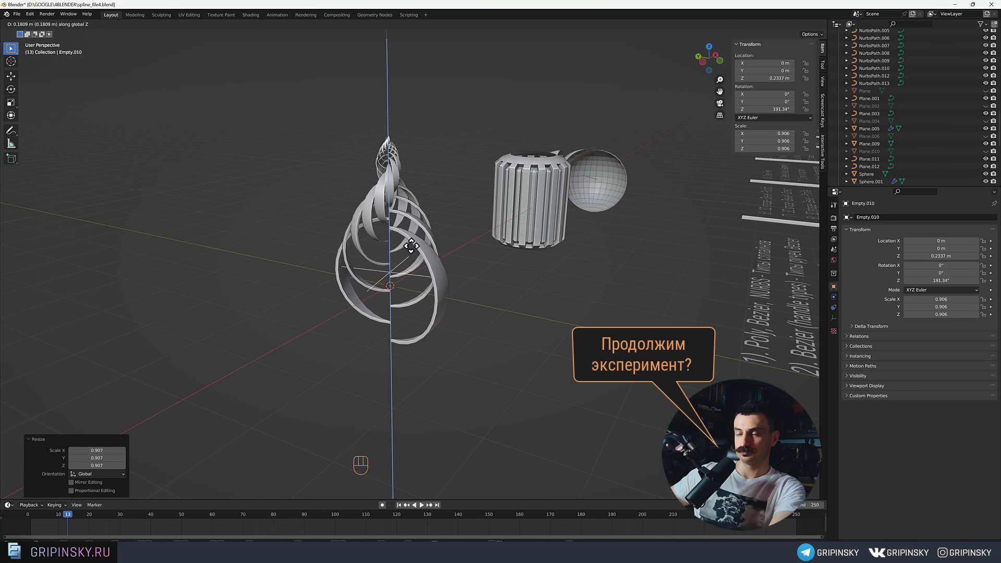
Raise Empty.010 about 0.23 m so the crescent copies twist upward into a tapering spiral.
left_click_drag(586, 312, 228, 327)
left_click_drag(534, 318, 604, 324)
left_click_drag(680, 310, 484, 303)
middle_click(741, 284)
left_click_drag(586, 288, 541, 296)
left_click_drag(530, 355, 433, 299)
left_click_drag(539, 272, 474, 286)
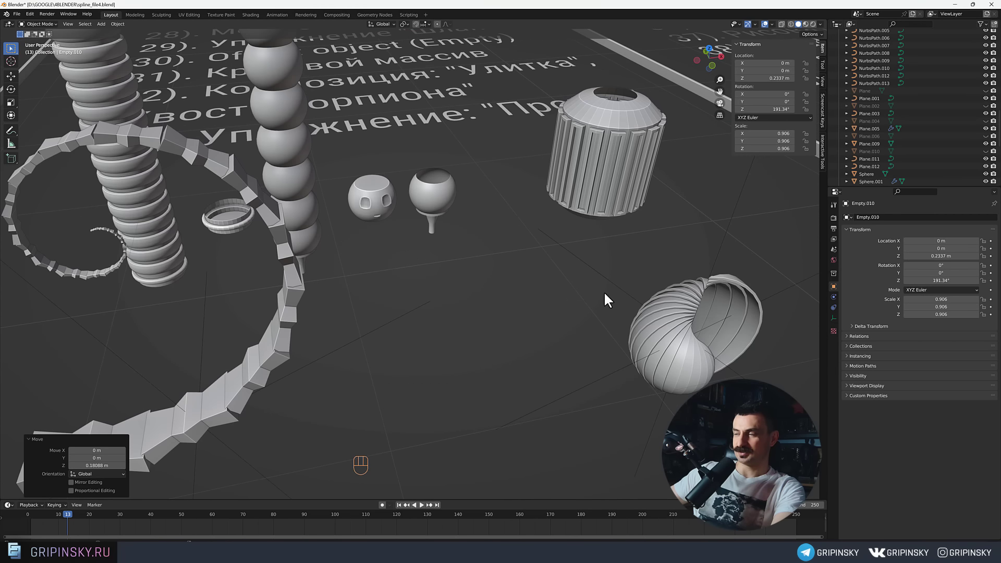
middle_click(335, 307)
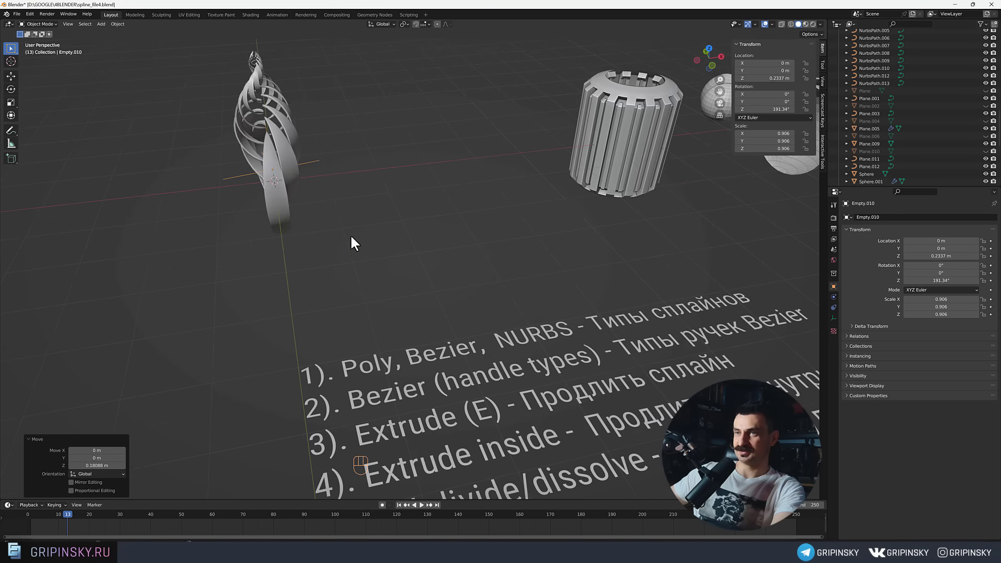
left_click_drag(387, 241, 437, 283)
left_click_drag(416, 270, 400, 292)
Pan back over the scene overview to the origin area for the next exercise.
left_click_drag(499, 333, 437, 313)
left_click_drag(437, 314, 361, 297)
left_click_drag(517, 306, 432, 286)
left_click_drag(631, 301, 342, 305)
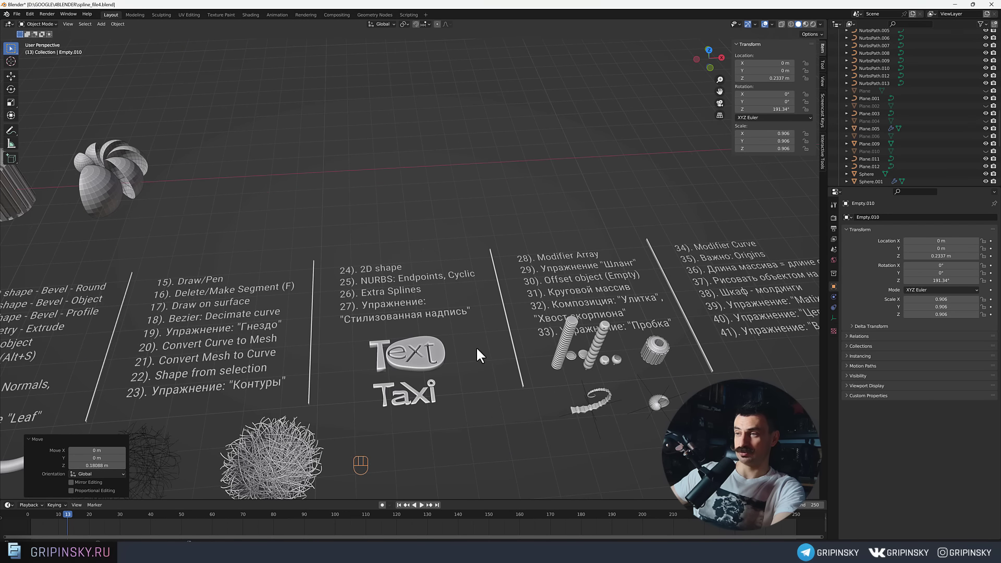
middle_click(284, 252)
middle_click(302, 259)
left_click(345, 259)
Add a plane at the origin and shape it into a thin slab, Plane.007, in Edit Mode.
key("shift+s")
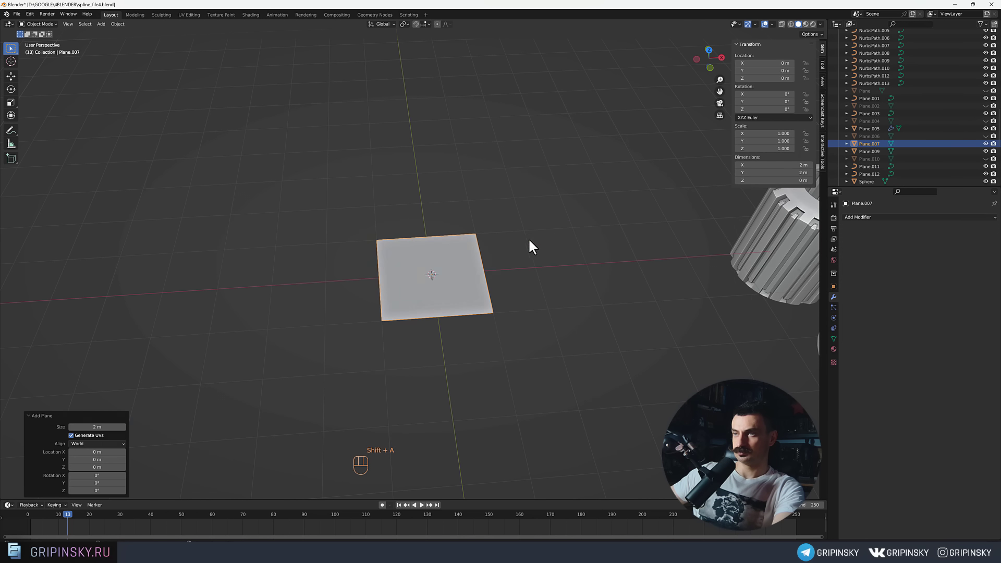
key("y")
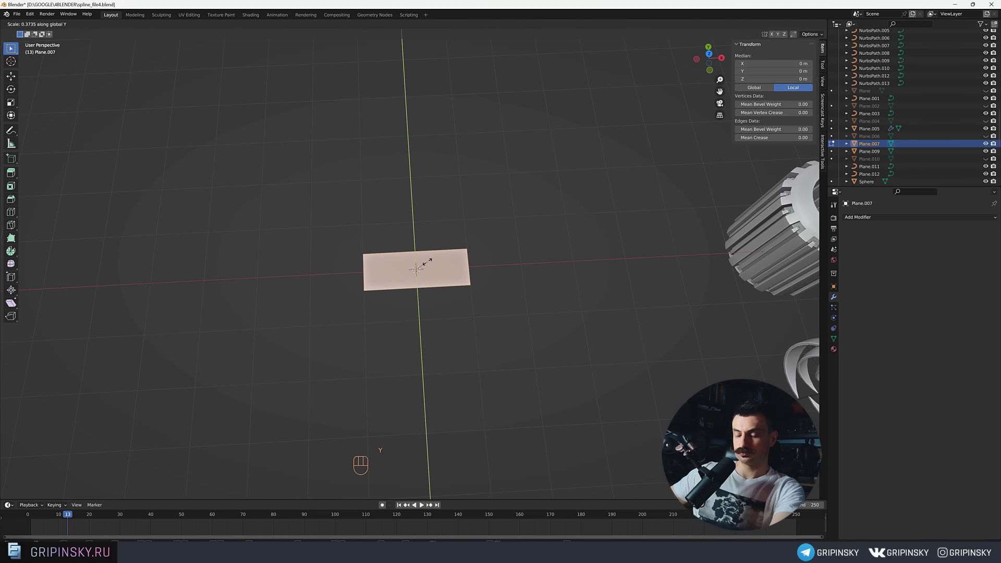
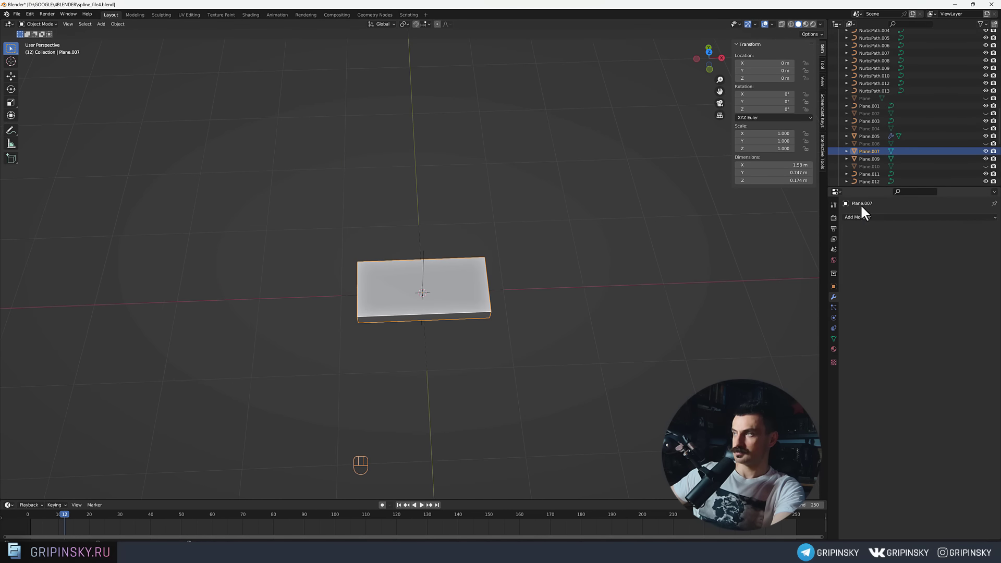
Array the slab with Relative Offset off and Object Offset driven by Empty.011.
left_click_drag(862, 223, 841, 243)
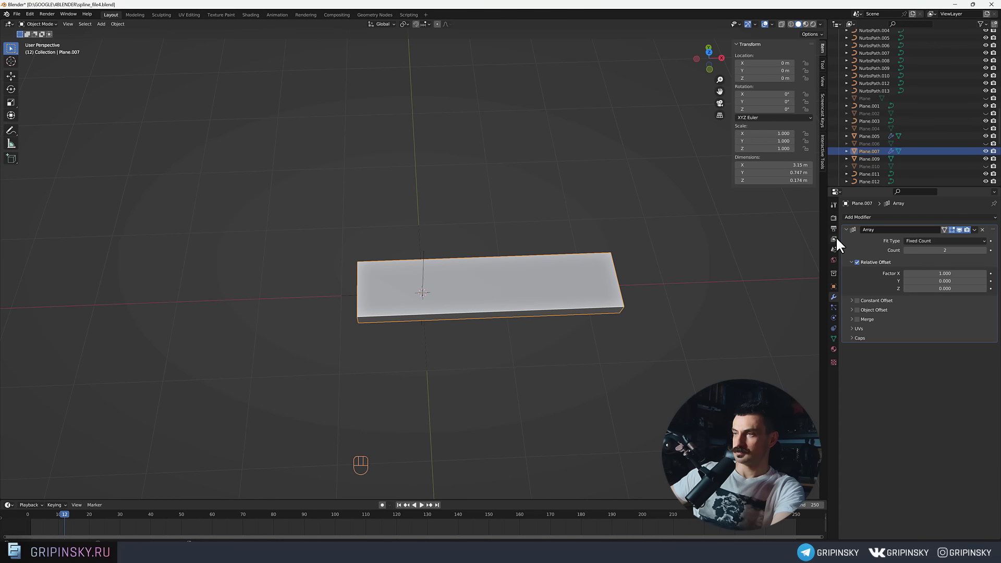
left_click(863, 269)
left_click(863, 317)
left_click(856, 315)
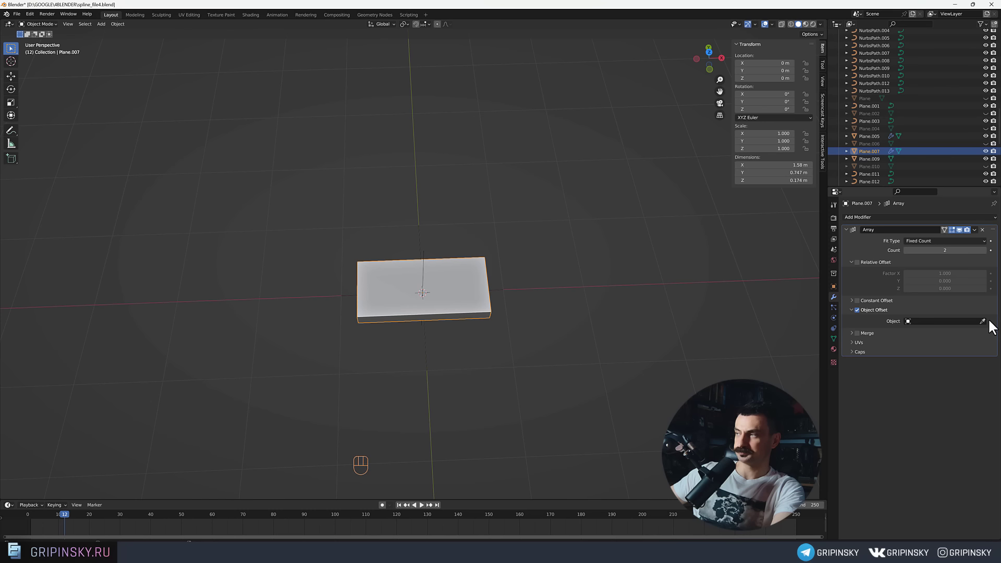
left_click(991, 324)
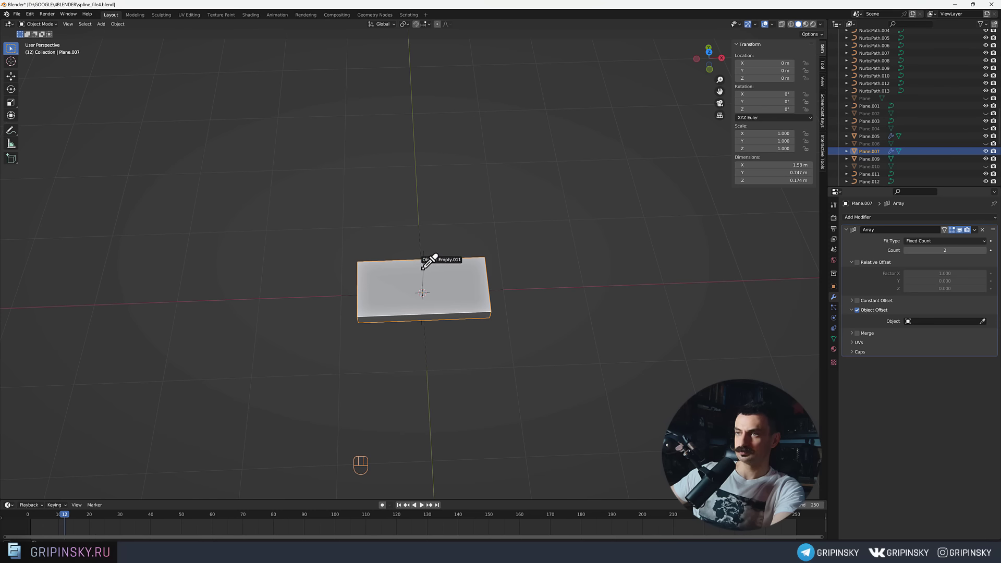
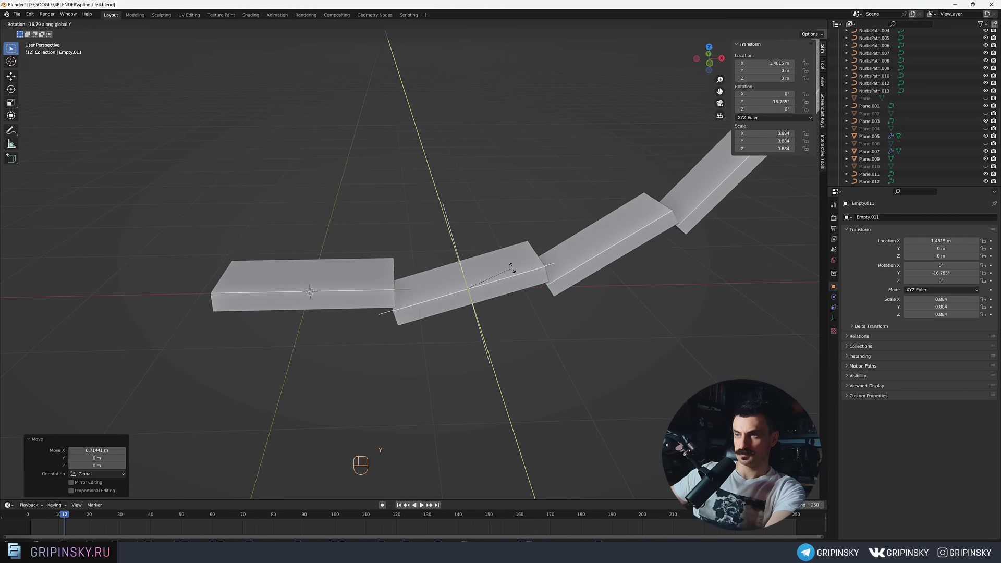
Raise the Array Count to 18 so the slab chain curls into a hooked spiral, inspecting it from around.
middle_click(509, 258)
middle_click(467, 293)
middle_click(441, 296)
left_click_drag(458, 290, 450, 286)
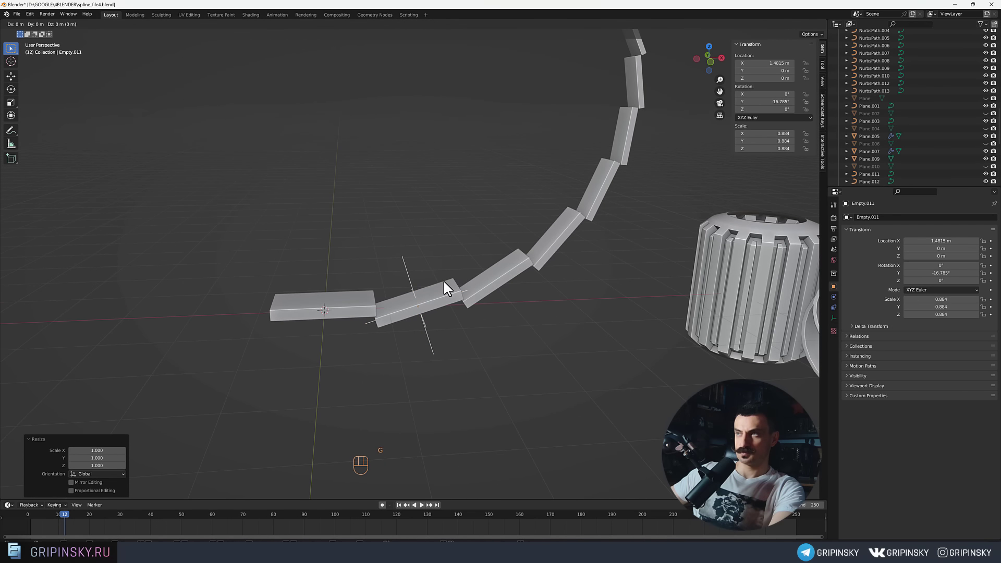
key("z")
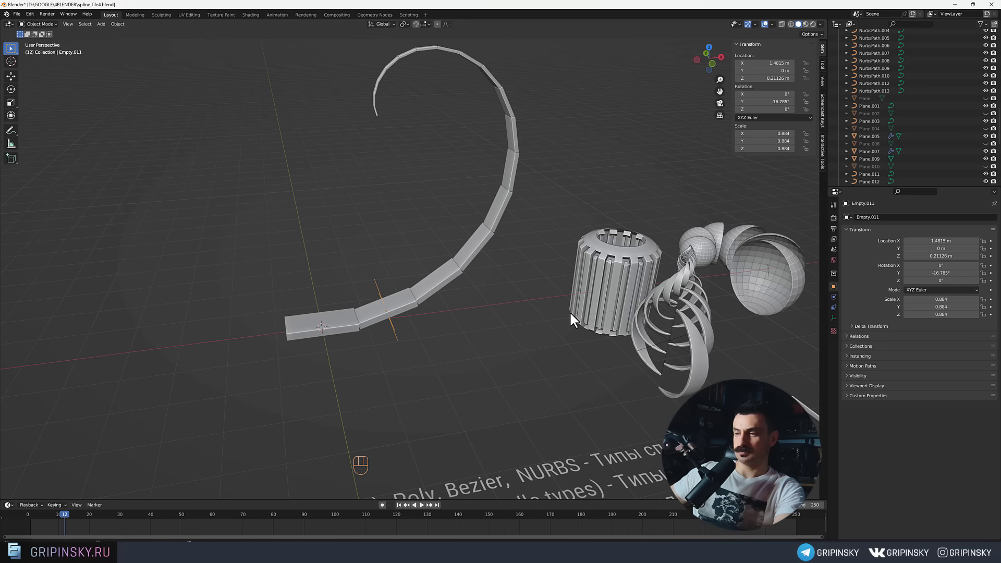
left_click_drag(489, 307, 510, 319)
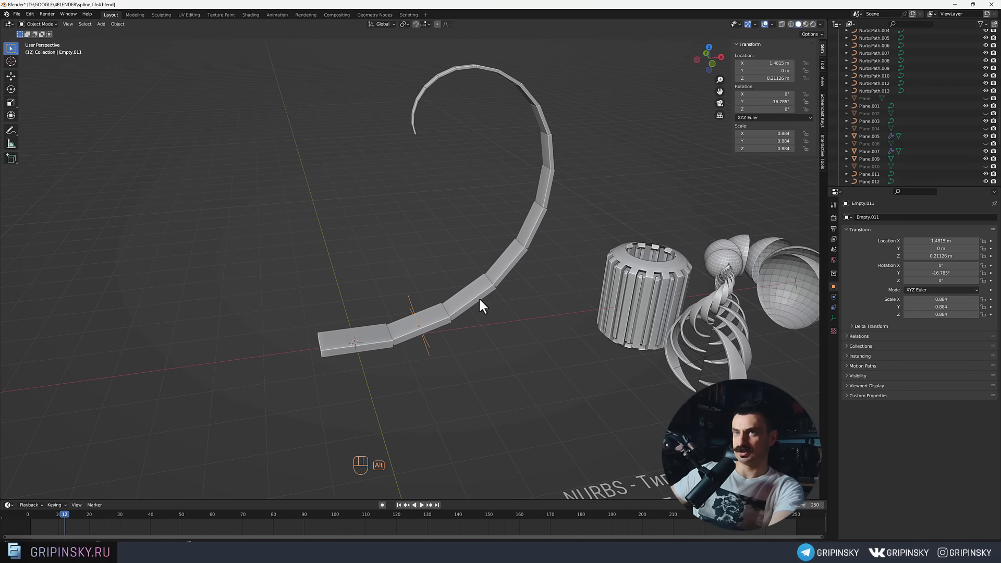
middle_click(487, 304)
left_click_drag(402, 338, 411, 312)
middle_click(418, 326)
middle_click(419, 315)
Edit Plane.007's mesh and scale the slab down to about 70 percent.
left_click(375, 380)
key("Tab")
left_click(350, 353)
key("ctrl+r")
left_click_drag(356, 335, 369, 319)
left_click(373, 320)
middle_click(363, 332)
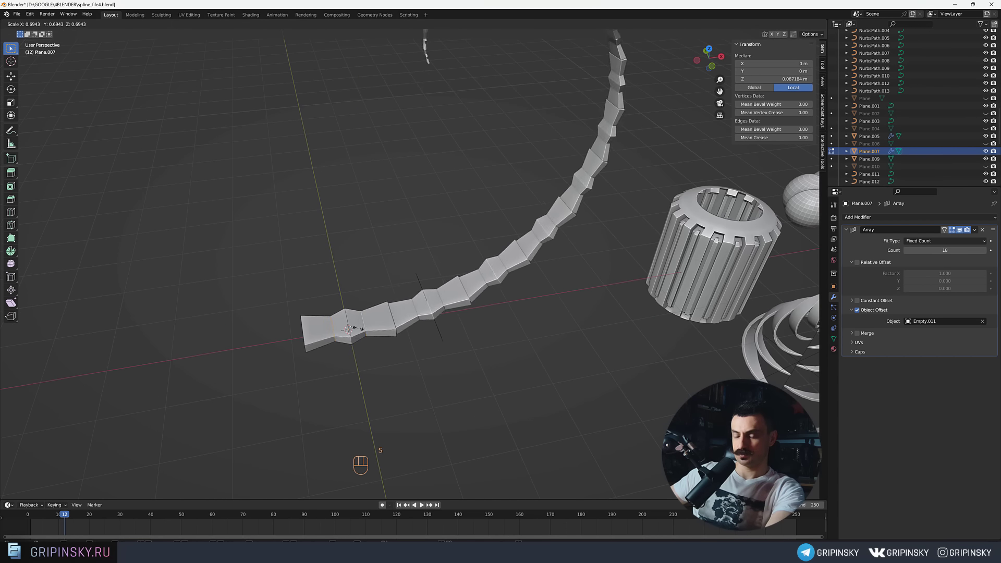
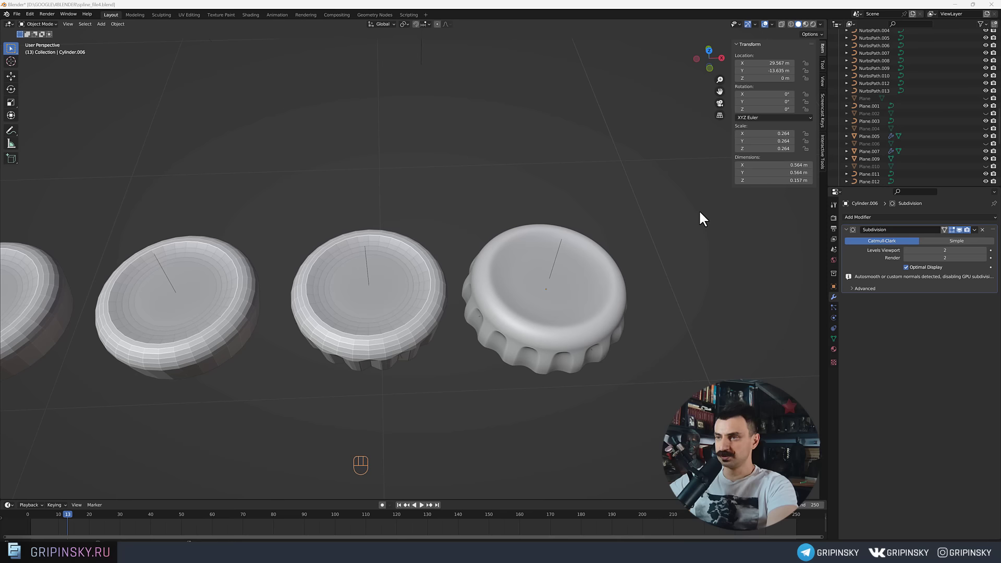
Orbit and pull the view back until all four bottle caps are in frame.
left_click_drag(609, 246, 643, 246)
left_click_drag(581, 214, 588, 222)
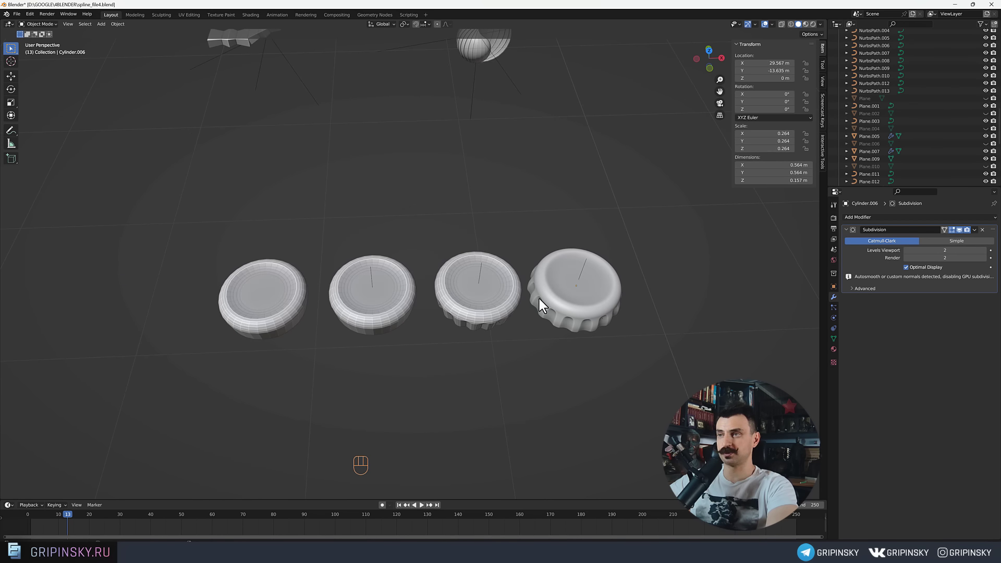
left_click(497, 323)
left_click_drag(527, 220, 499, 246)
left_click_drag(466, 302, 481, 281)
left_click_drag(539, 352, 517, 328)
middle_click(509, 326)
left_click(447, 330)
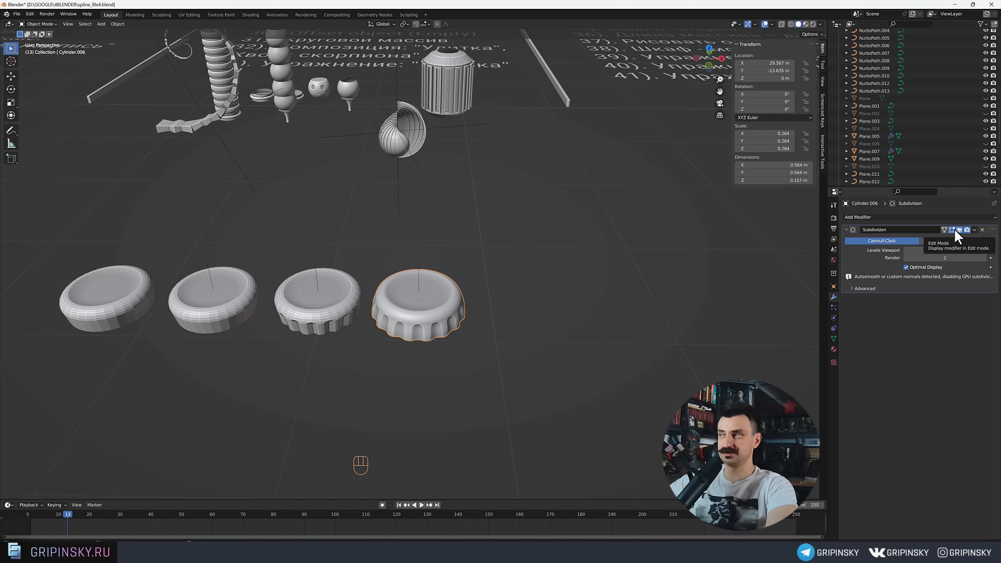
Toggle the caps' Subdivision viewport display on and off to compare smoothed and unsmoothed shapes.
left_click(959, 234)
left_click(960, 234)
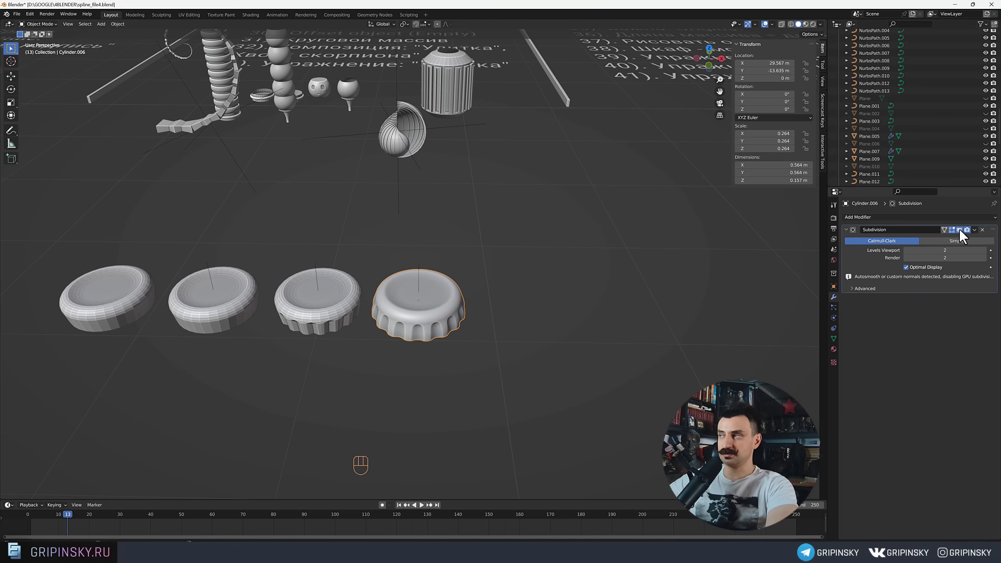
left_click(963, 232)
double_click(963, 232)
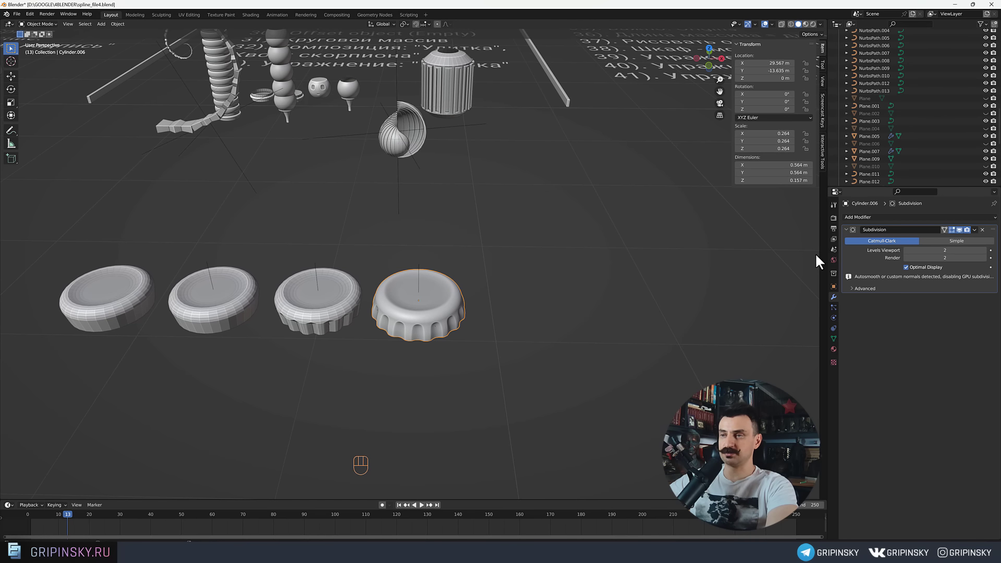
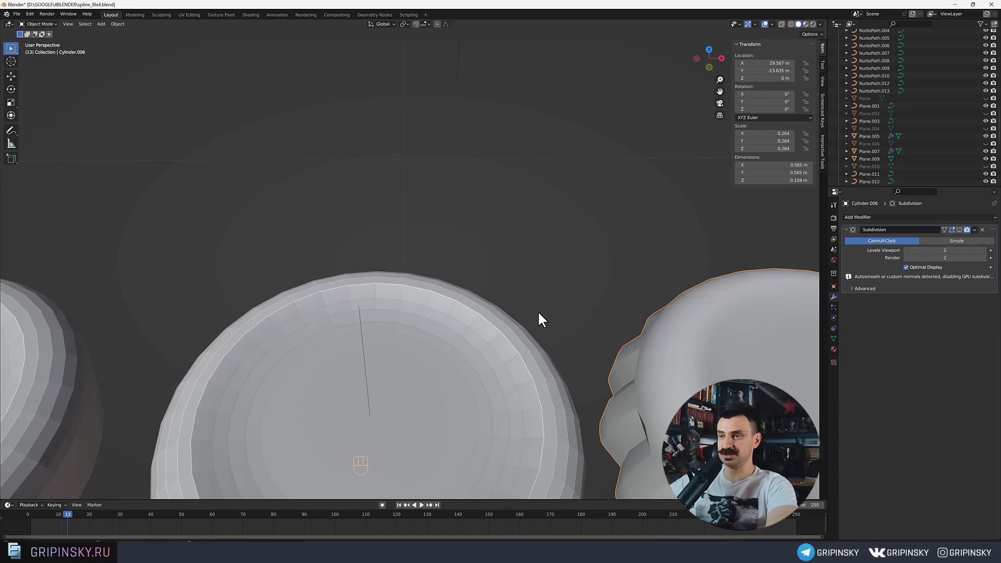
left_click_drag(444, 377, 455, 345)
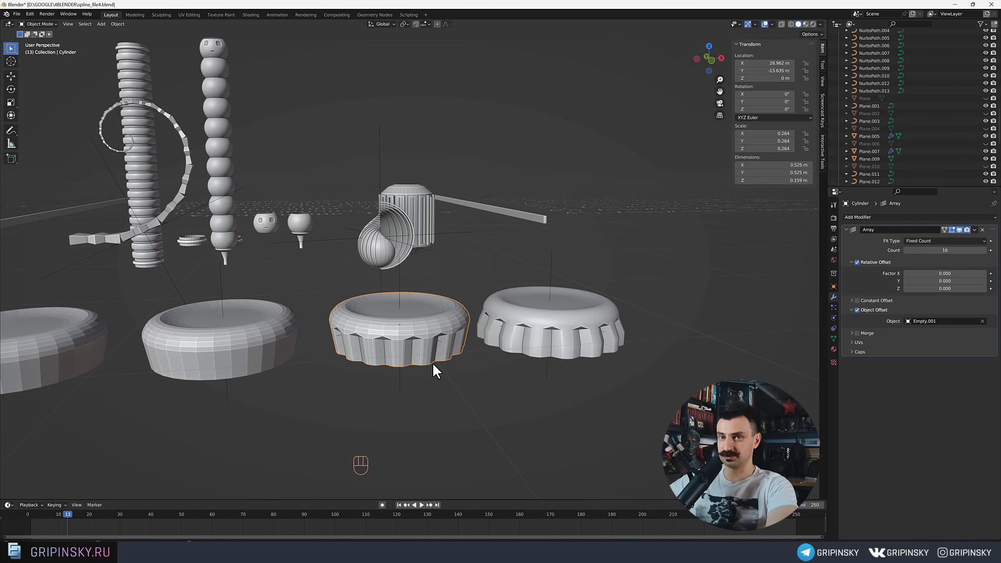
middle_click(444, 324)
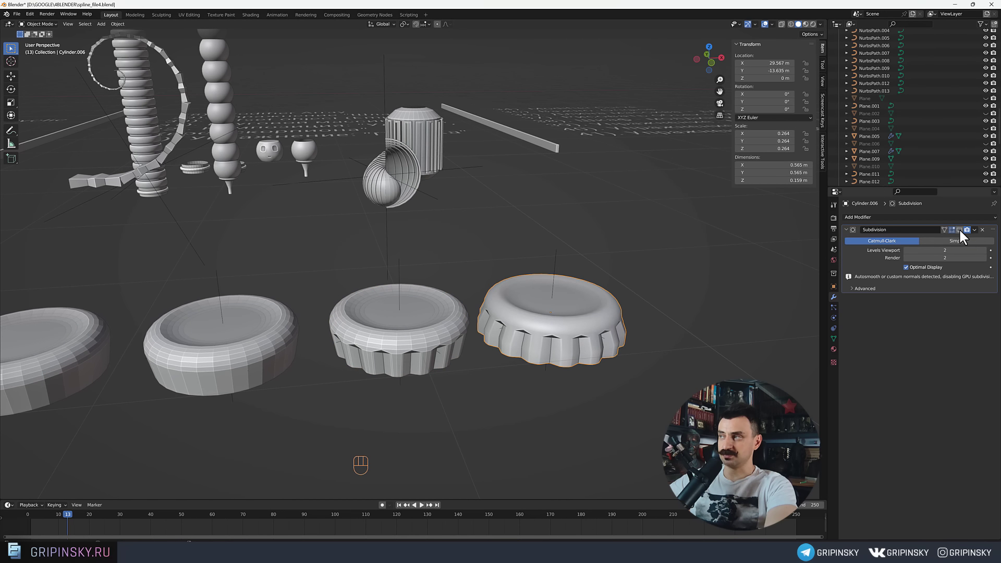
left_click(965, 234)
Deselect everything and pan to the empty area near the world origin.
middle_click(729, 260)
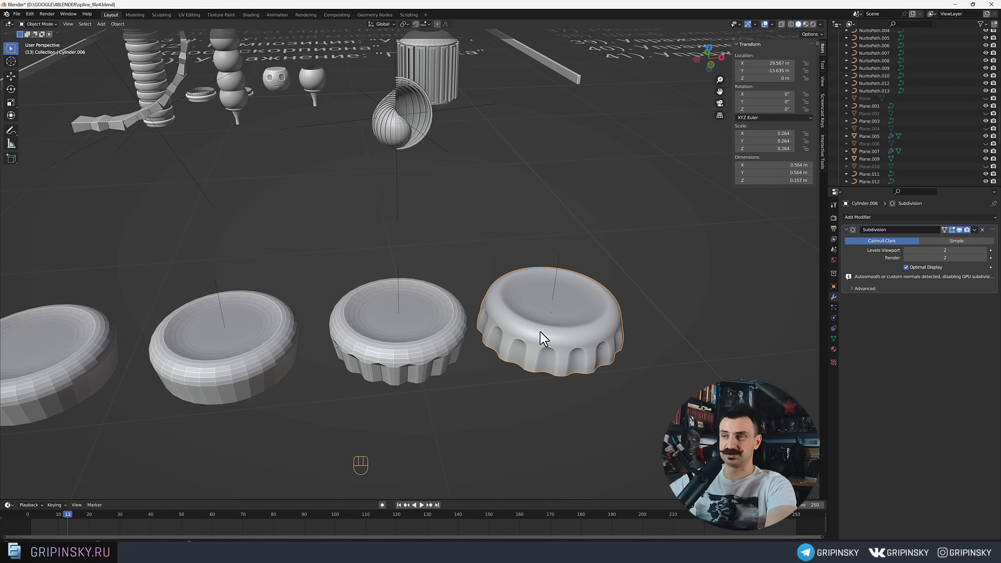
left_click_drag(551, 335, 544, 335)
left_click_drag(411, 418, 444, 381)
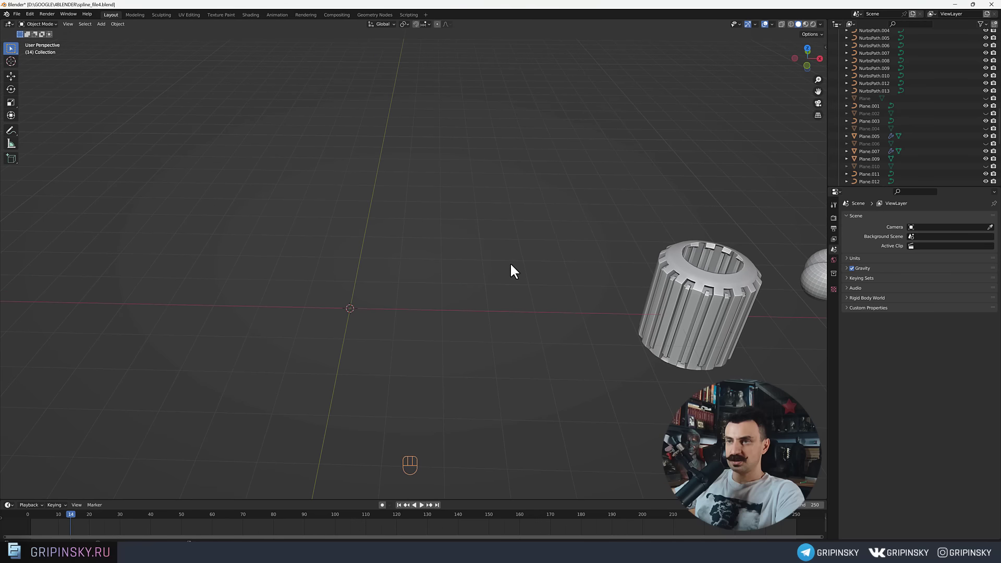
Add a cylinder, flatten it on Z into a short disc, and delete its inset inner top face.
key("shift+a")
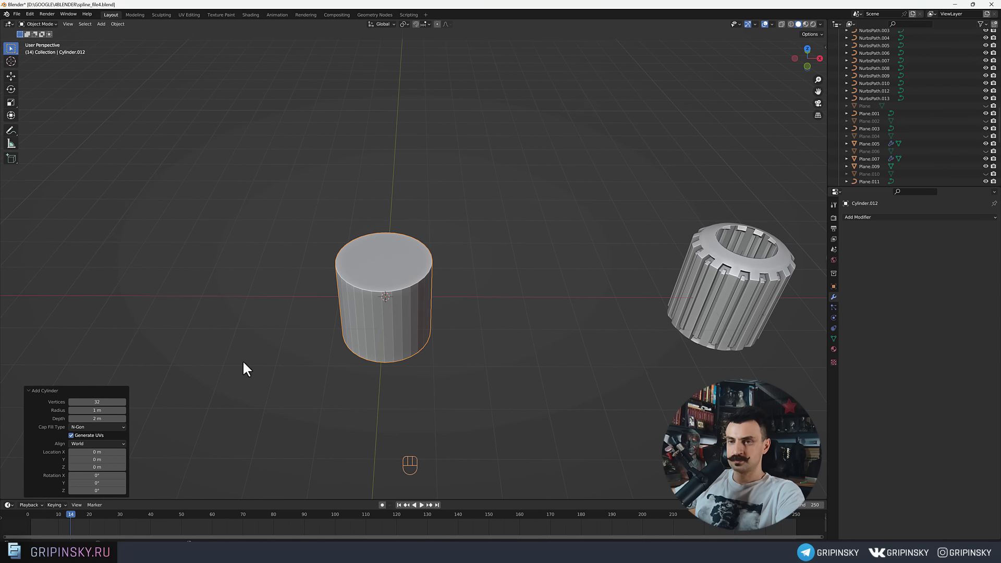
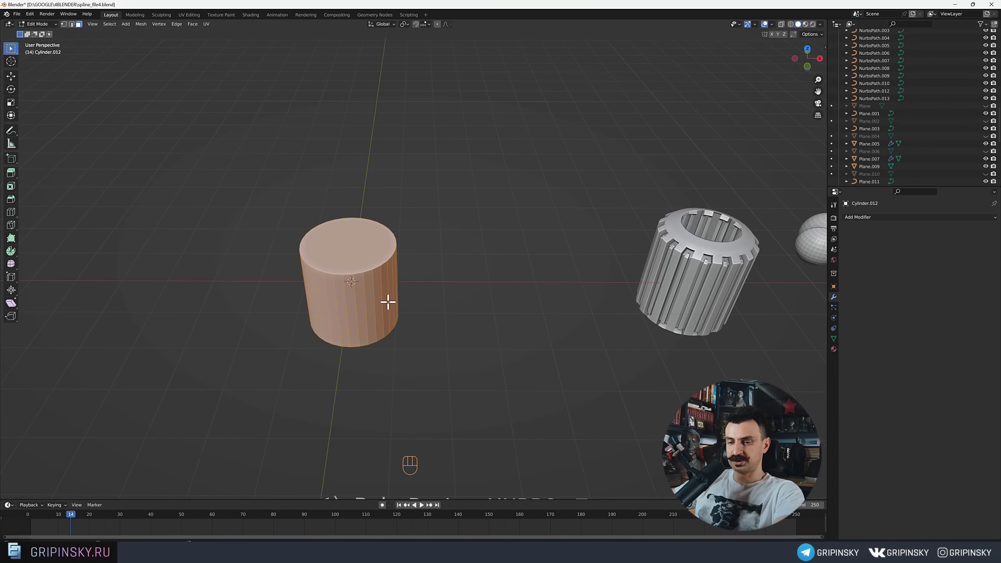
key("s")
key("z")
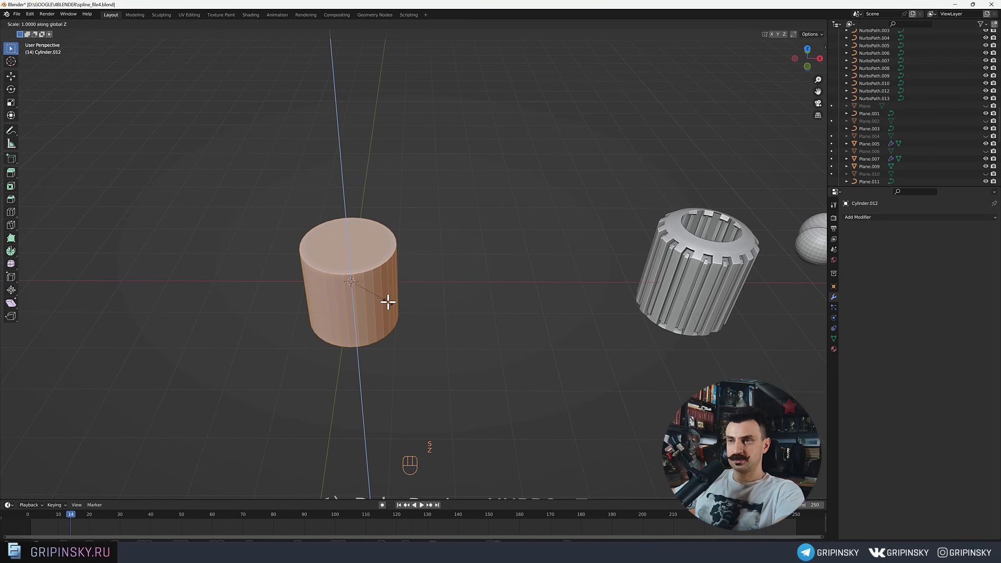
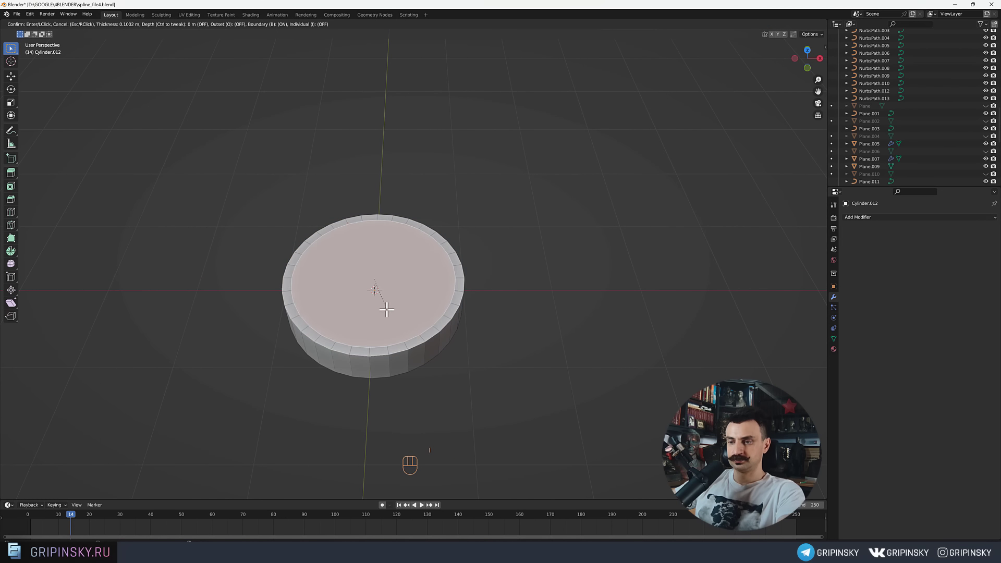
key("x")
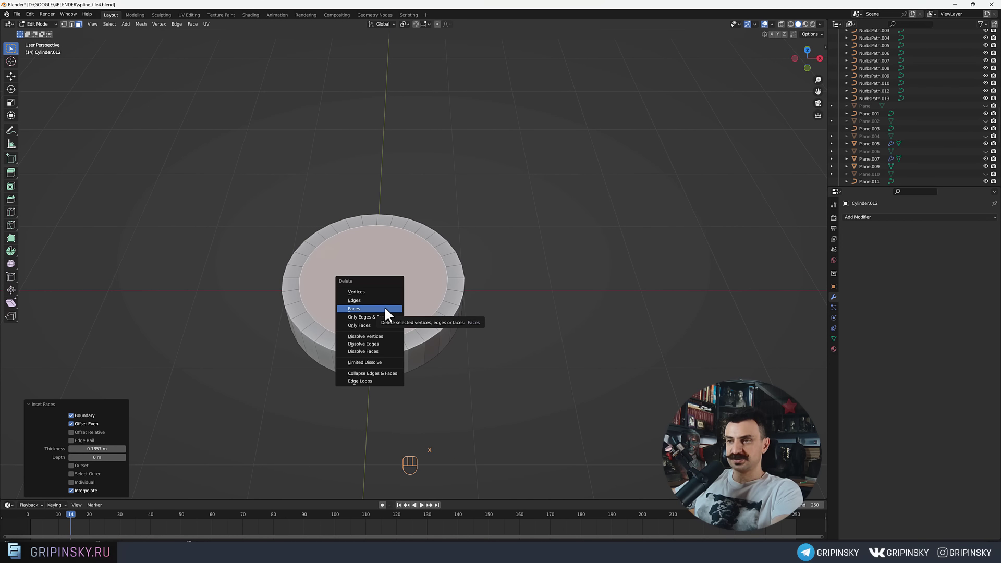
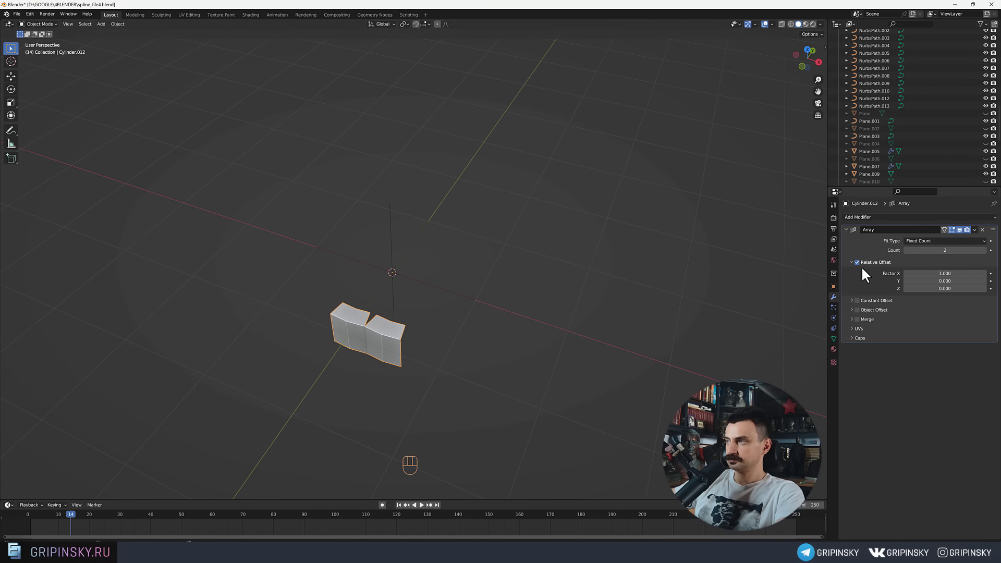
Add an empty at the origin and rotate it 22.5° around the Z axis.
left_click_drag(861, 265, 468, 302)
left_click_drag(395, 245, 398, 273)
middle_click(398, 273)
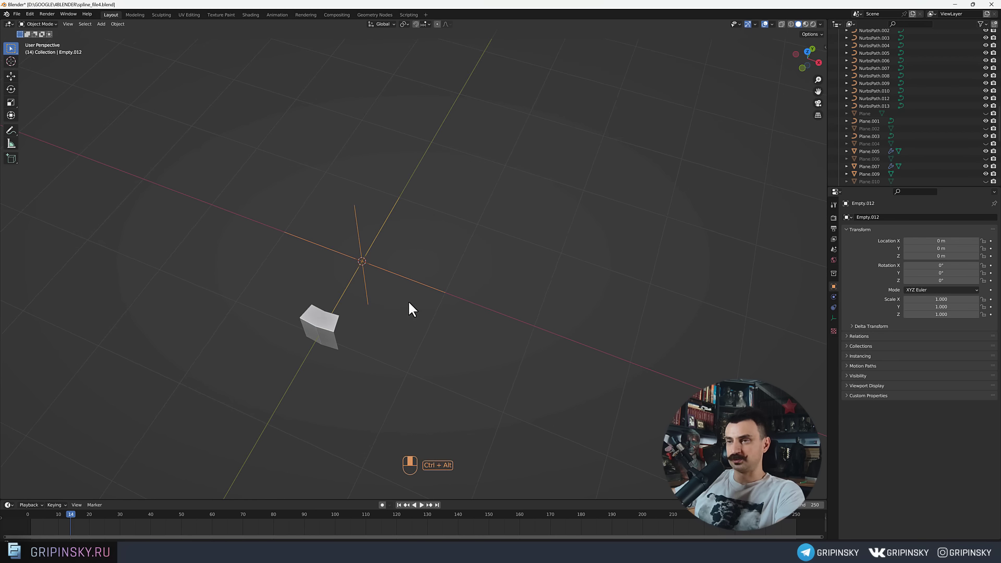
middle_click(408, 288)
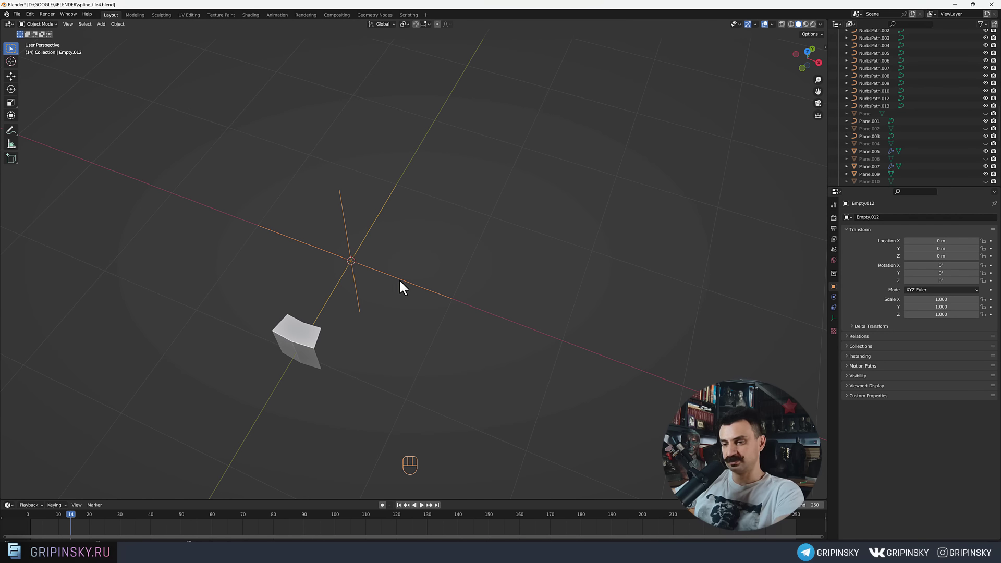
key("r")
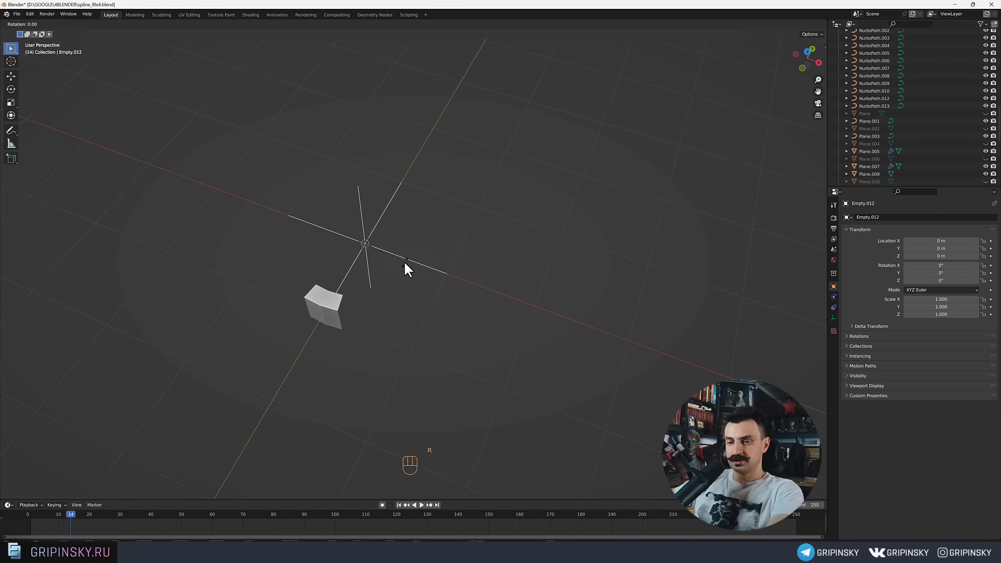
key("z")
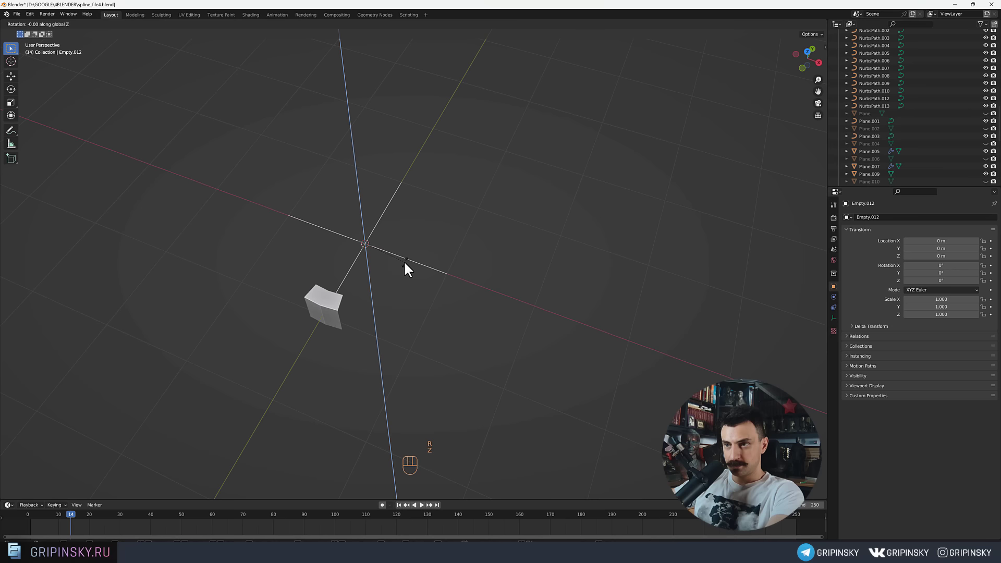
key("2")
key("2")
key(".")
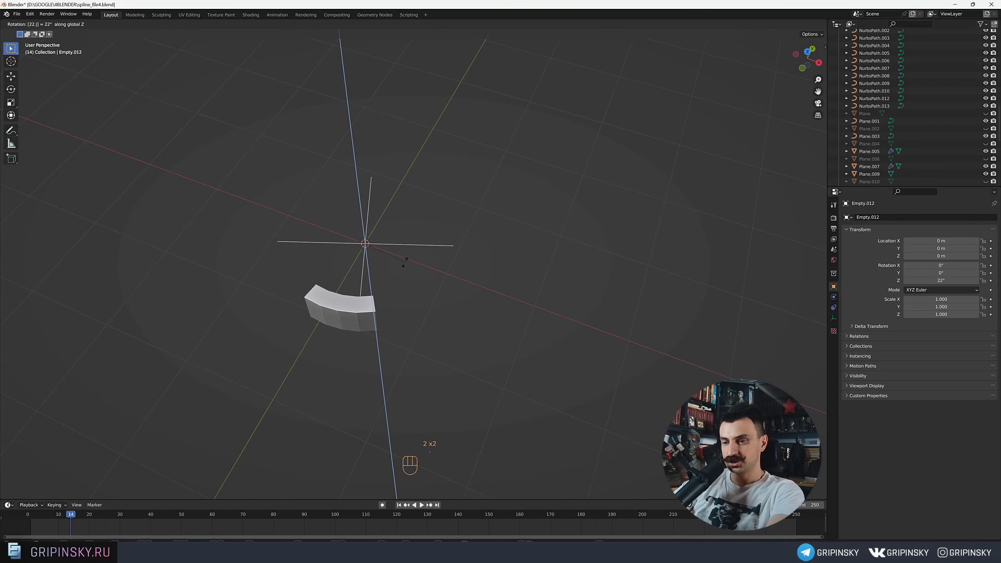
key("5")
key("Return")
Array the wall slice 16 times using the empty as Object Offset, closing it into a ring.
left_click(990, 256)
left_click_drag(491, 306, 446, 307)
left_click_drag(341, 344, 415, 357)
middle_click(414, 357)
key("ctrl+r")
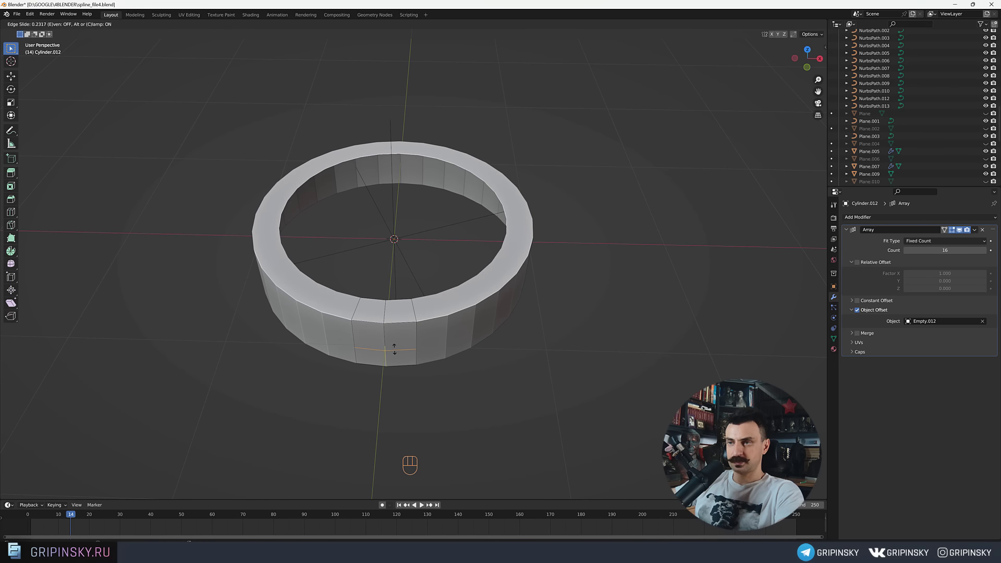
Cut pointed arch-shaped notches into the ring's lower wall and return to Object Mode.
middle_click(399, 341)
middle_click(402, 358)
left_click_drag(408, 347, 424, 344)
middle_click(424, 344)
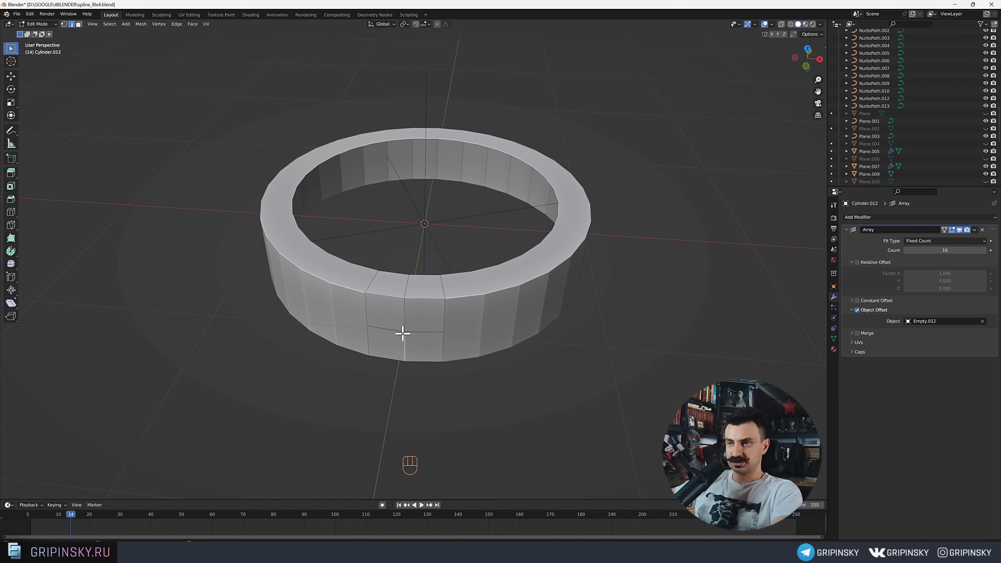
key("ctrl+b")
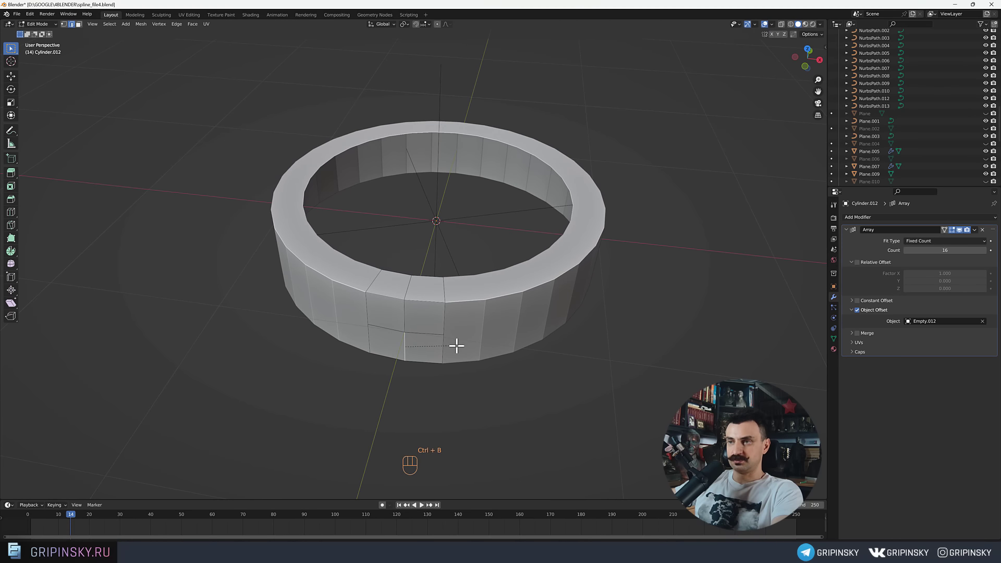
left_click(410, 348)
middle_click(424, 353)
left_click_drag(408, 328, 410, 335)
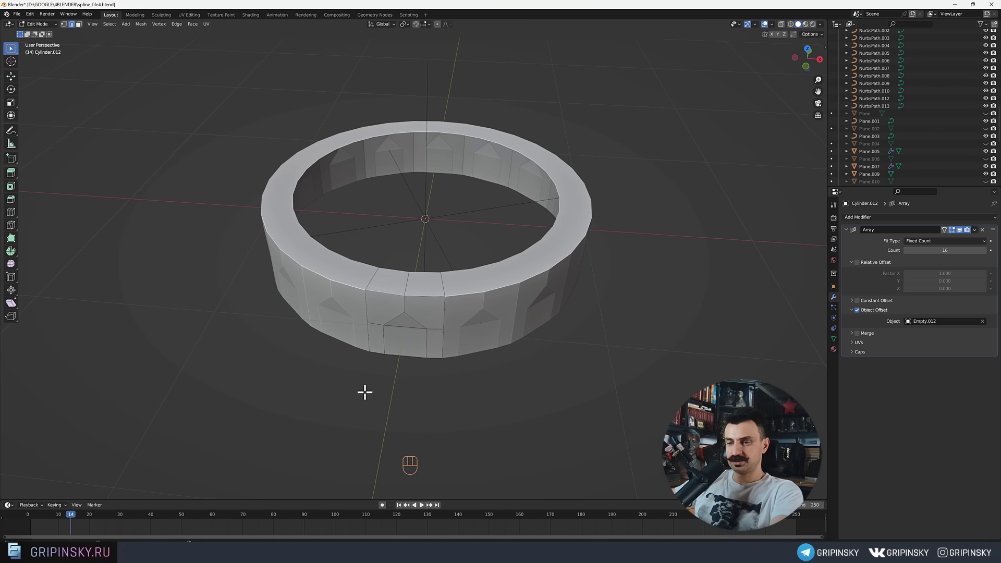
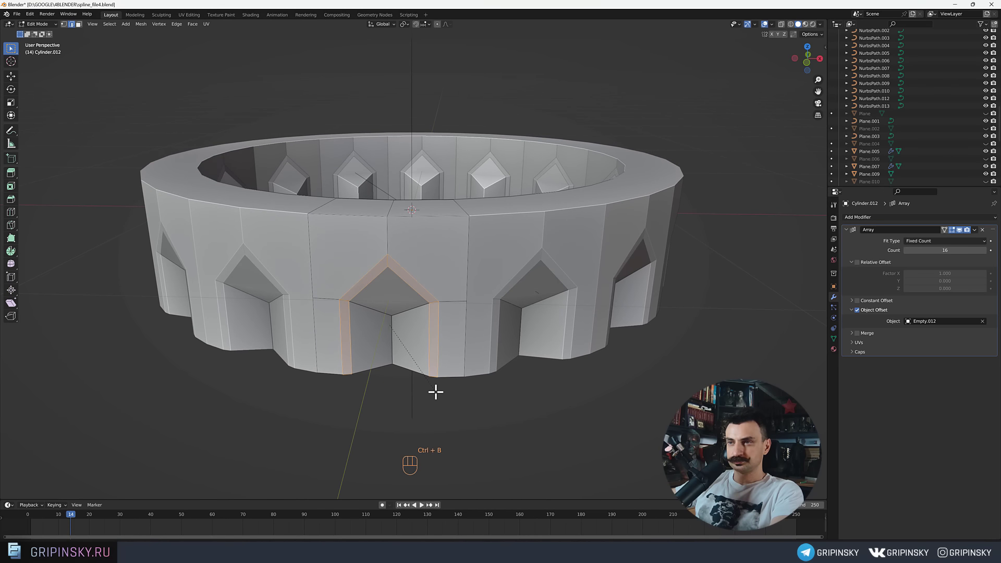
key("Tab")
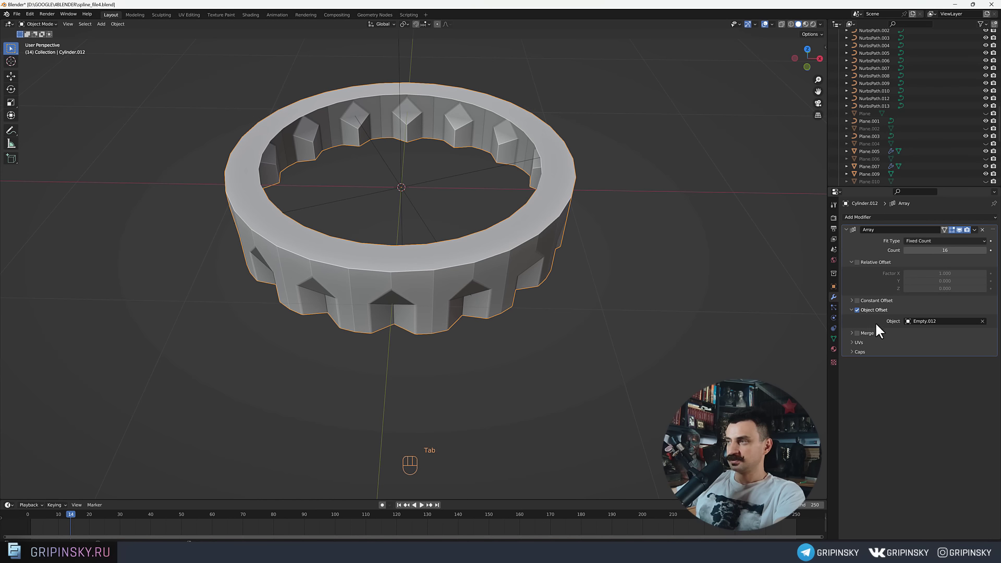
Enable Merge and First and Last Copies on the ring's Array modifier.
left_click(863, 337)
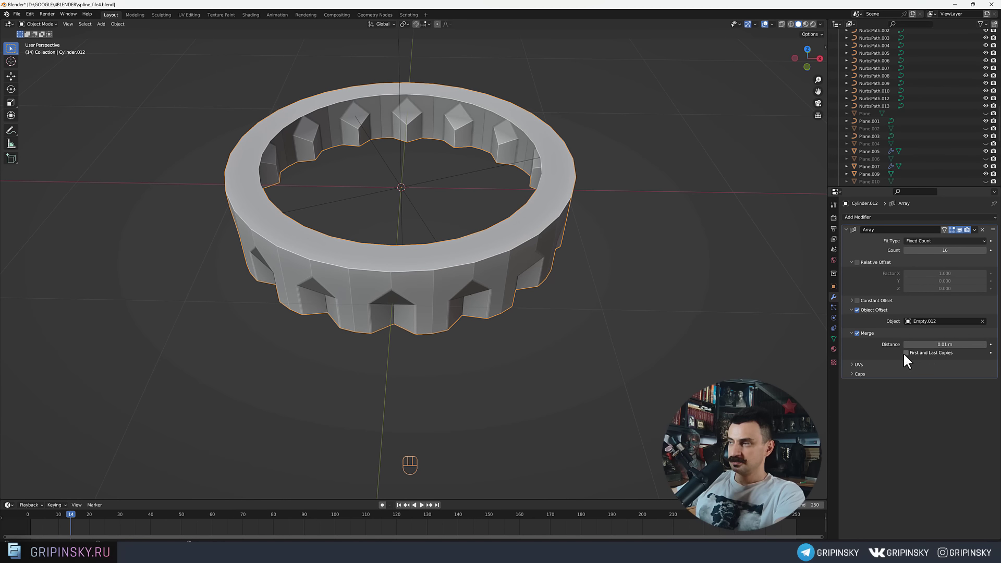
left_click(909, 358)
middle_click(496, 345)
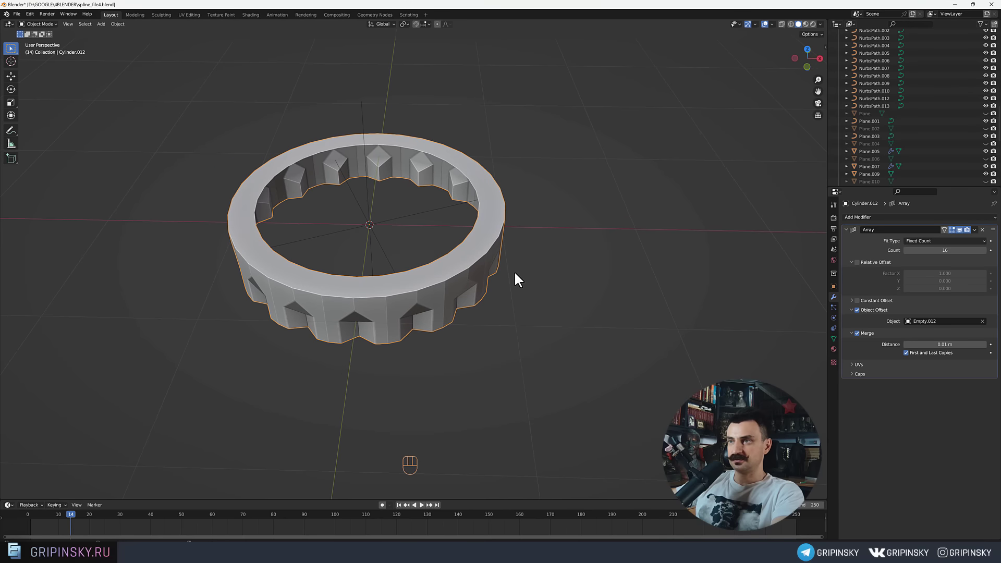
Zoom out to the whole ring and duplicate it as Cylinder.013.
key("Tab")
key("Tab")
left_click_drag(507, 329, 547, 360)
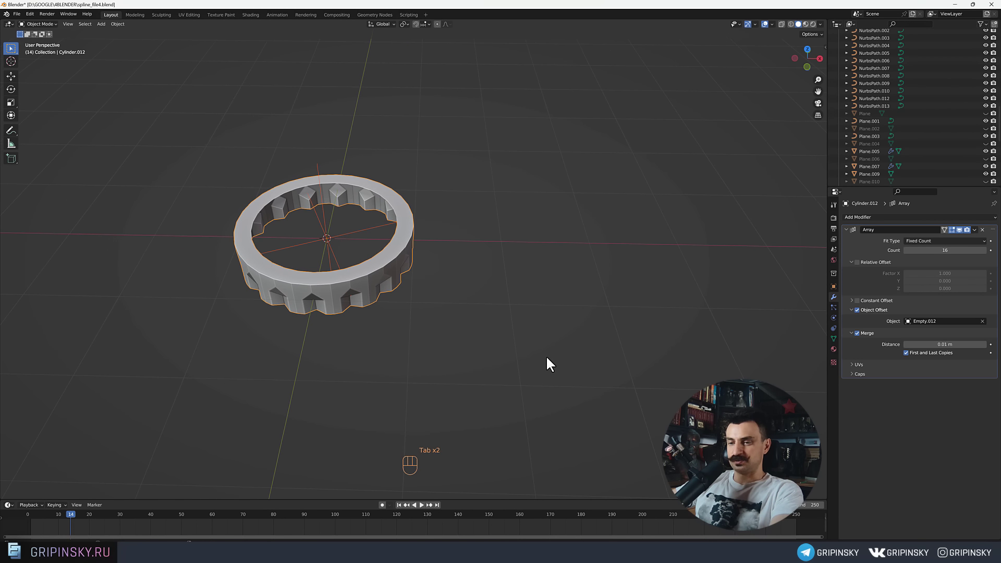
key("shift+d")
Slide the ring copy along X beside the original and apply its Array modifier.
key("x")
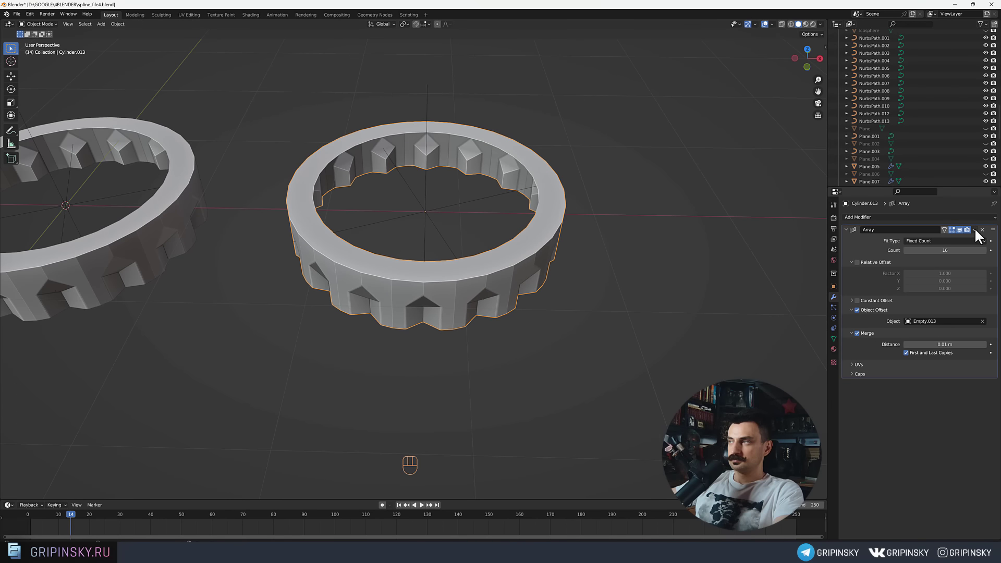
left_click_drag(980, 233, 512, 293)
middle_click(511, 293)
Delete the copy's helper Empty.013 and reselect the ring copy.
left_click(464, 233)
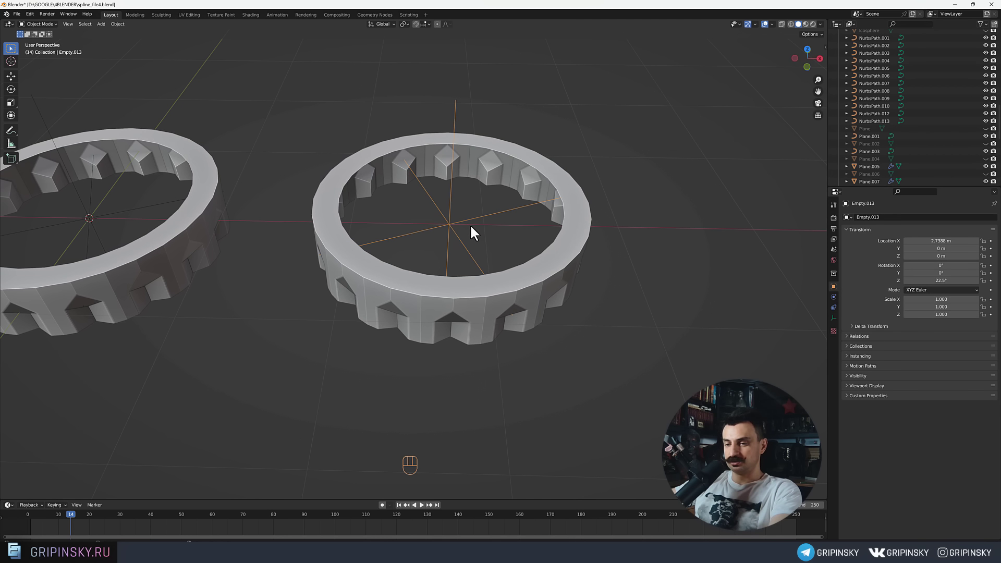
key("z")
key("x")
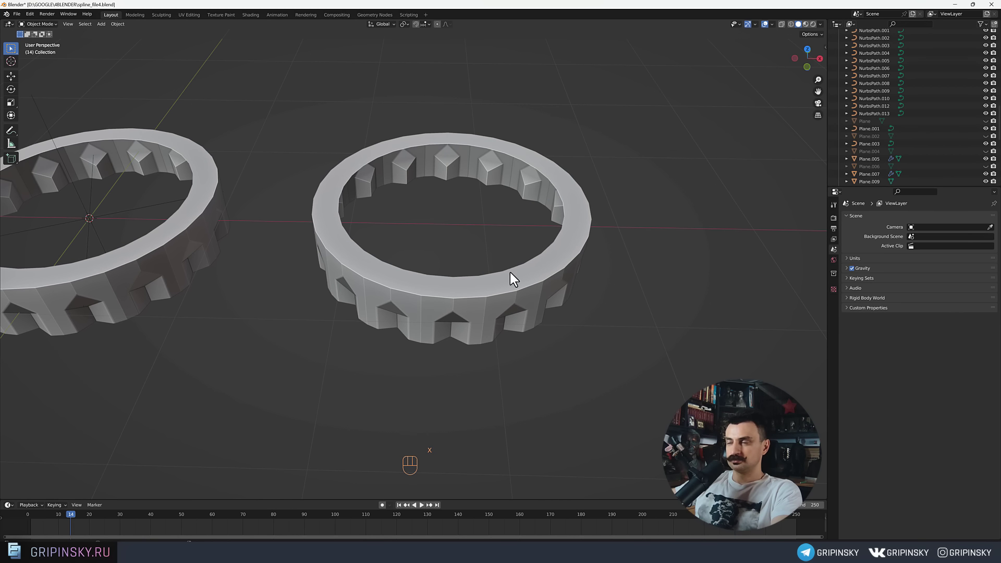
left_click_drag(473, 269, 473, 295)
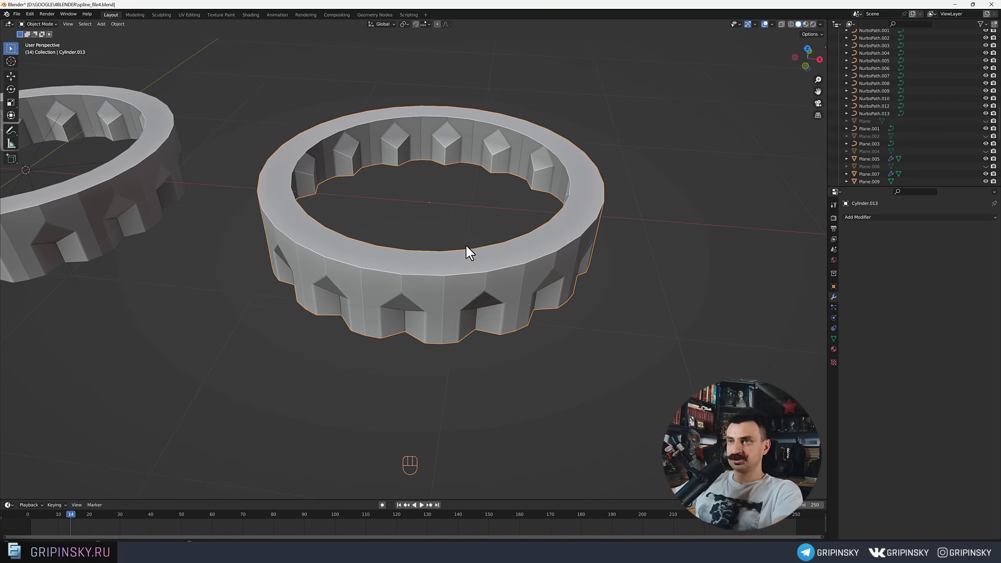
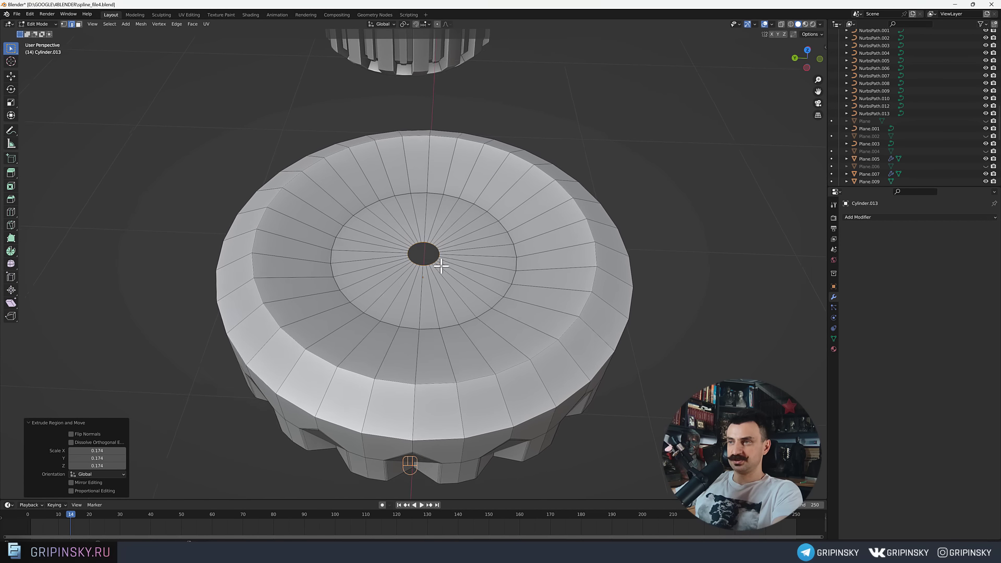
Collapse the cylinder's centre vertex ring into a single point to close the top hole.
middle_click(440, 267)
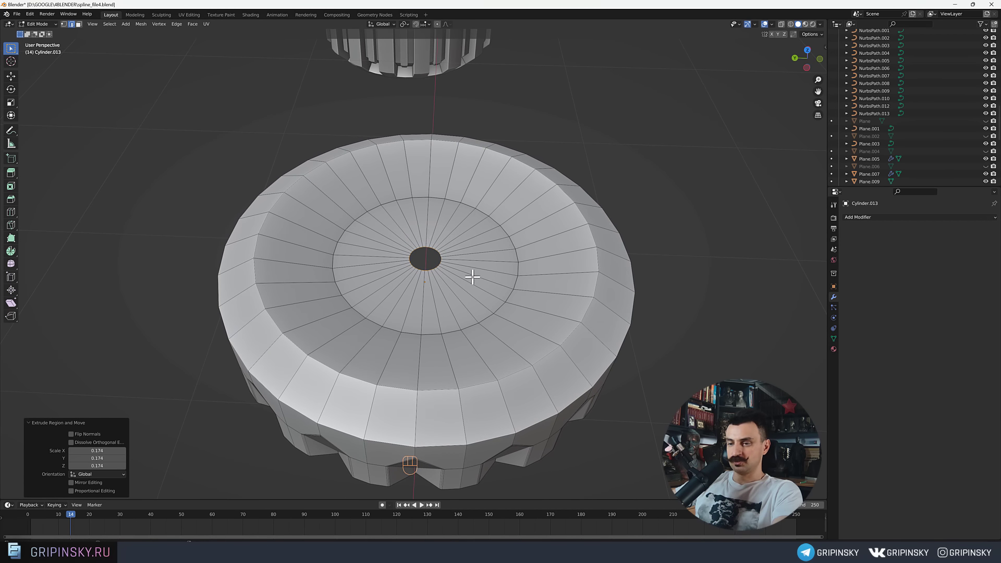
key("f")
key("ctrl+z")
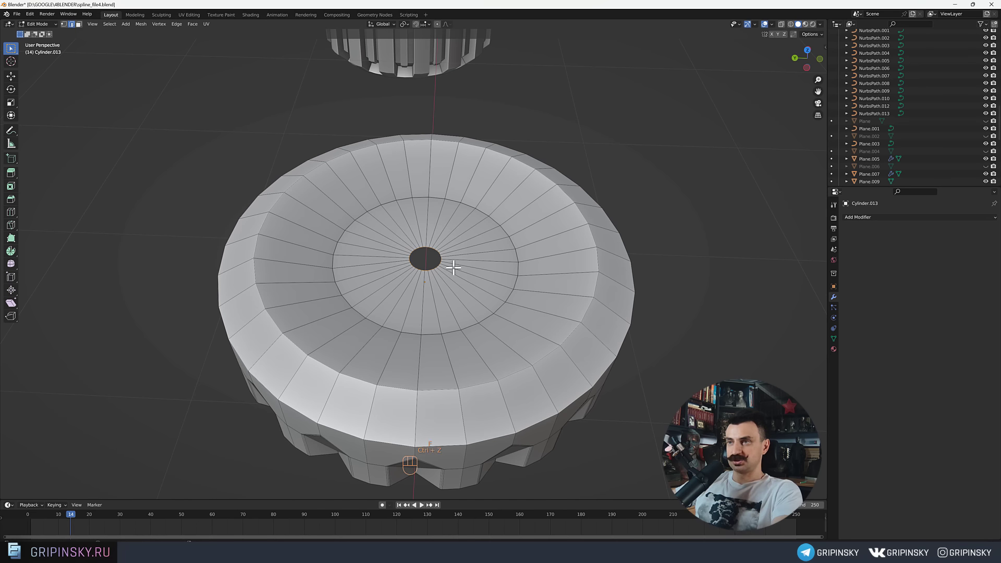
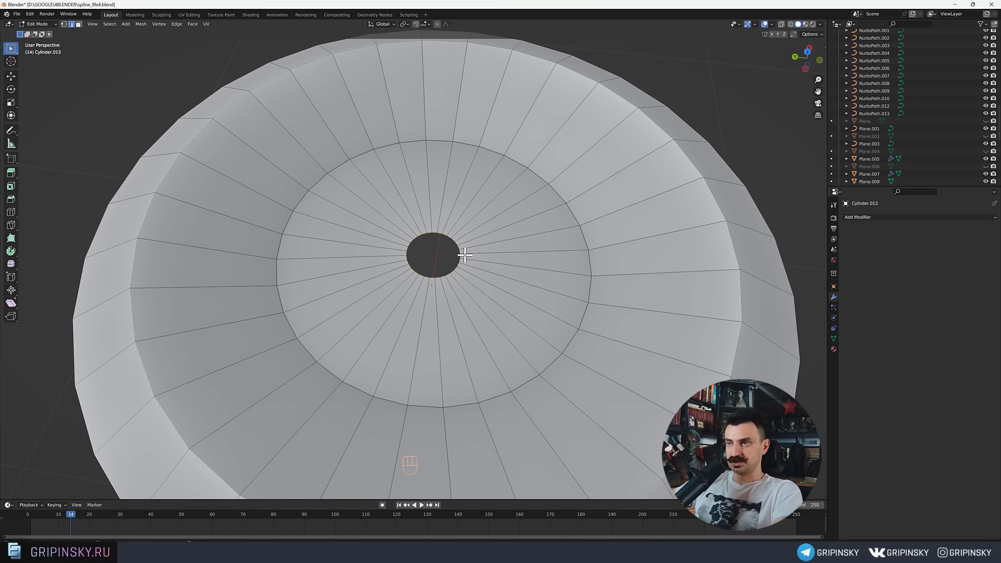
key("1")
Inspect the closed top from several angles and return to Object Mode.
left_click_drag(453, 303, 485, 380)
left_click_drag(485, 380, 477, 367)
left_click_drag(468, 341, 477, 337)
middle_click(474, 324)
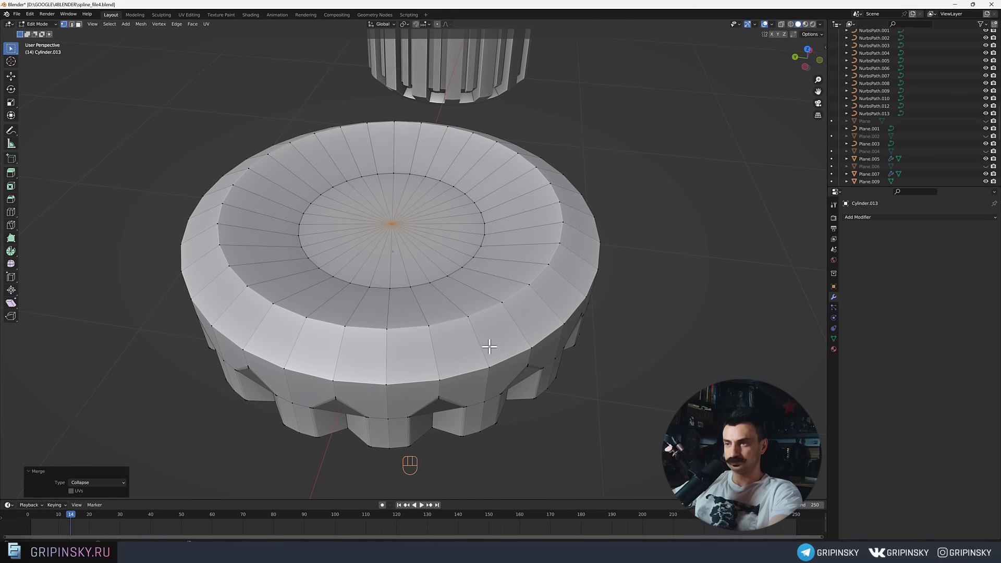
middle_click(495, 332)
key("Tab")
middle_click(480, 331)
left_click_drag(481, 328, 400, 328)
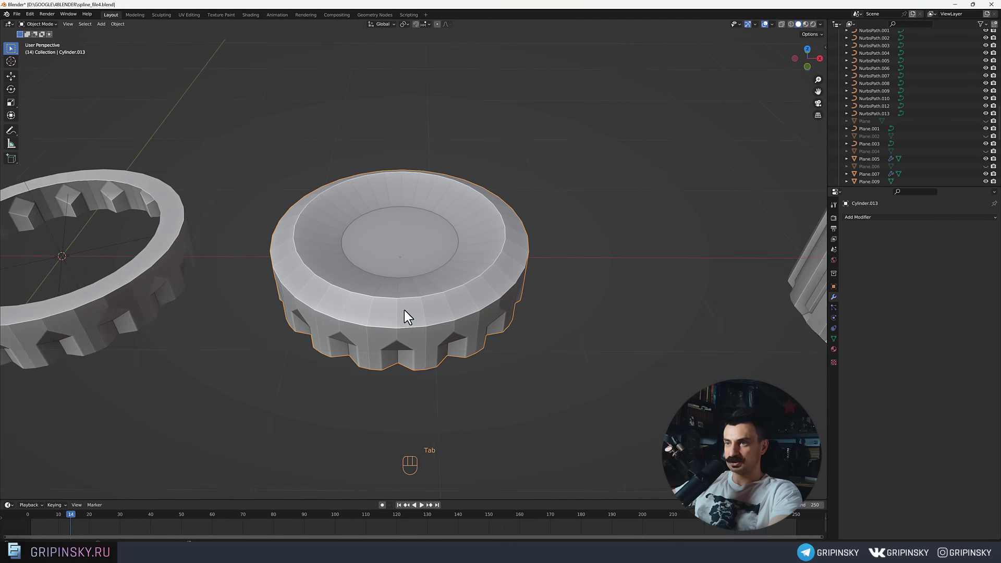
Add a Subdivision Surface modifier to Cylinder.013 at viewport level 3.
middle_click(403, 315)
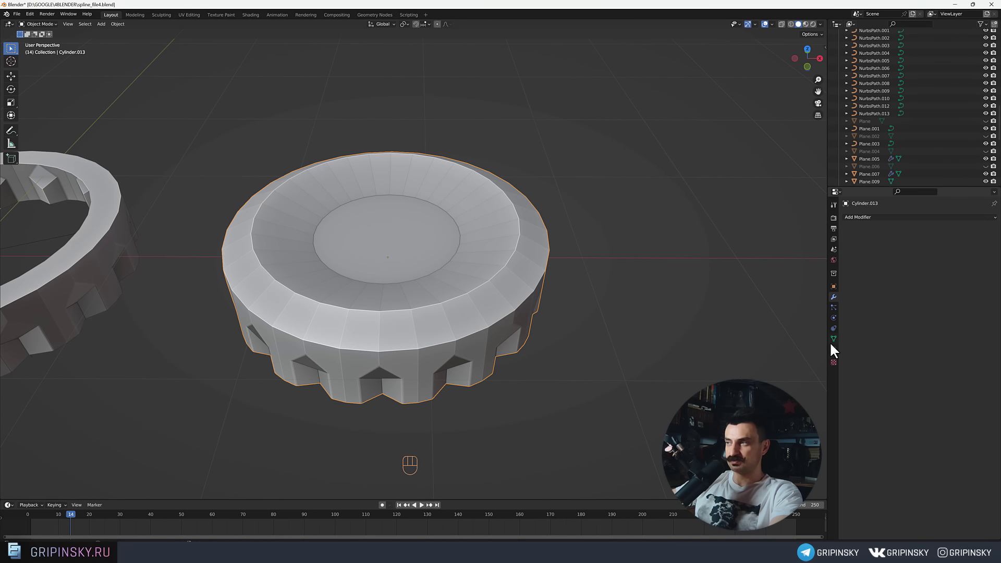
left_click_drag(838, 344, 575, 359)
left_click_drag(559, 346, 577, 330)
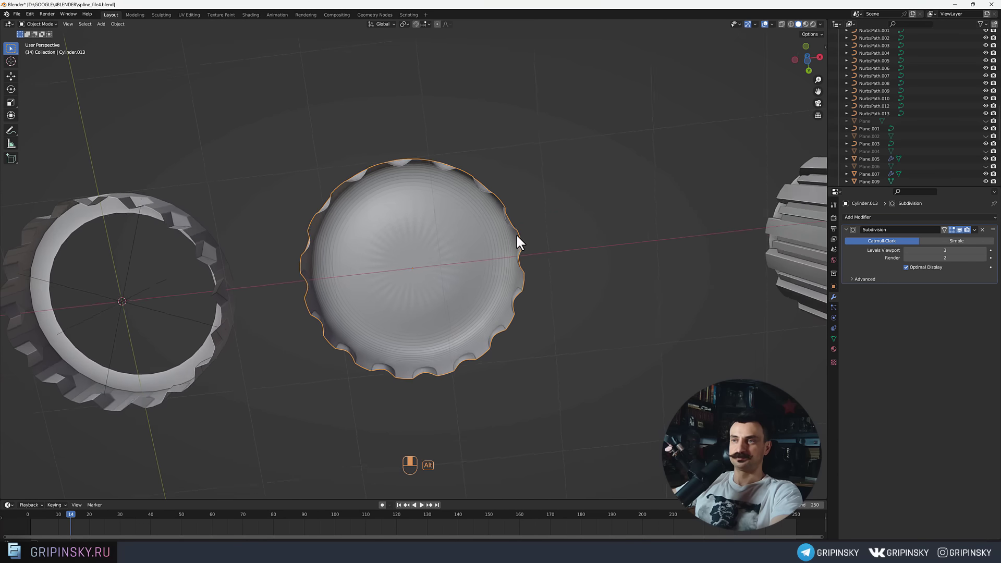
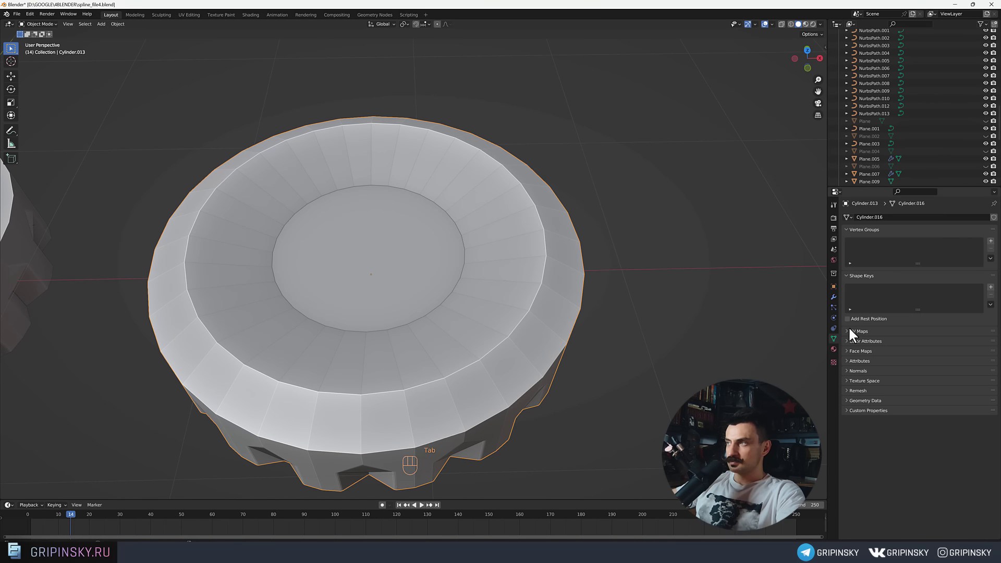
left_click_drag(858, 345, 987, 252)
left_click(986, 252)
Shade the cap smooth with Auto Smooth, rounding it into a soft ridged bottle cap.
left_click_drag(441, 336, 464, 315)
left_click_drag(479, 307, 485, 411)
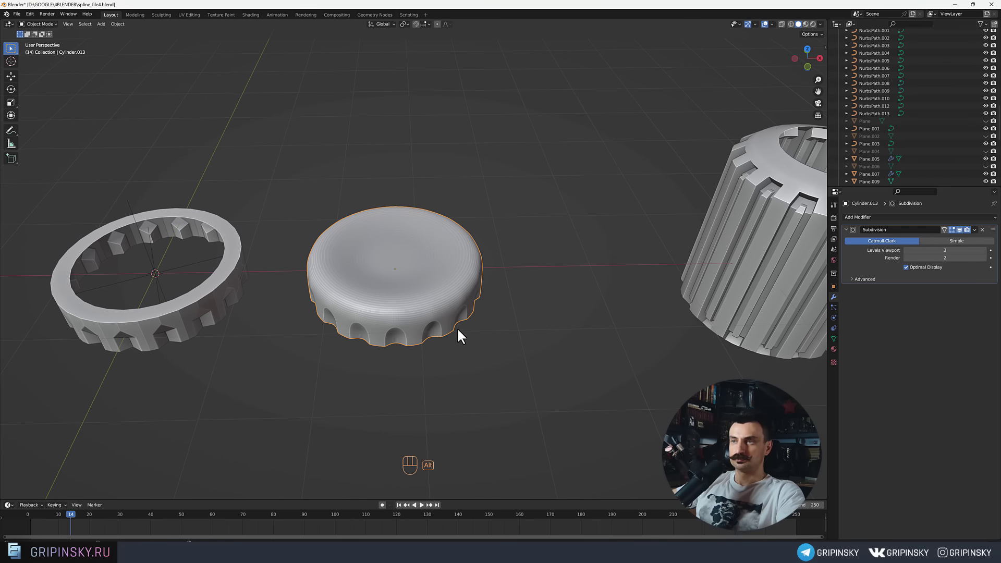
left_click_drag(434, 283, 484, 319)
left_click_drag(474, 319, 482, 317)
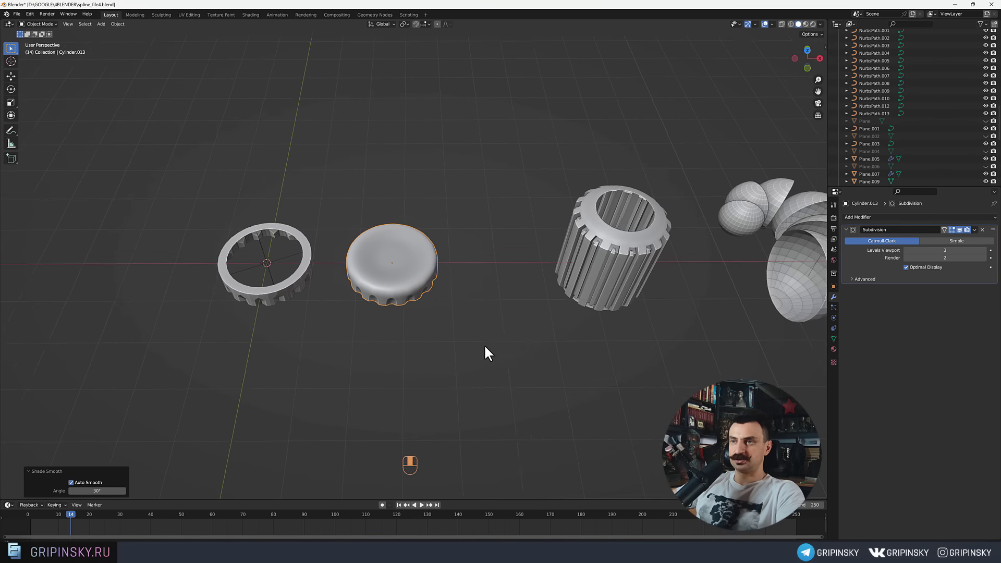
Pan across the lesson board from array topics 28–33 to the Curve modifier topics.
middle_click(449, 323)
middle_click(507, 352)
middle_click(393, 299)
left_click_drag(557, 350, 402, 303)
middle_click(454, 316)
left_click_drag(593, 345, 543, 330)
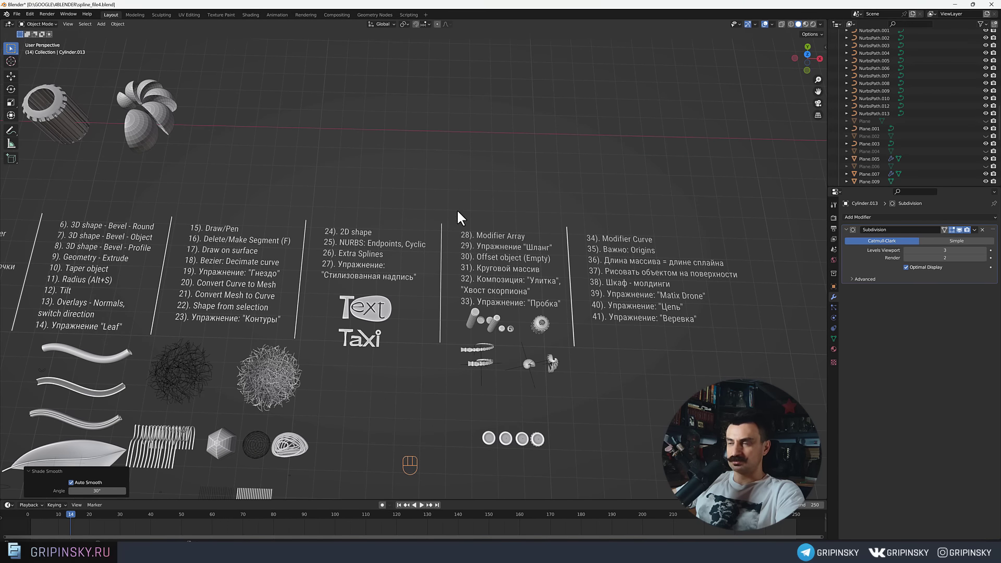
left_click_drag(455, 252, 454, 234)
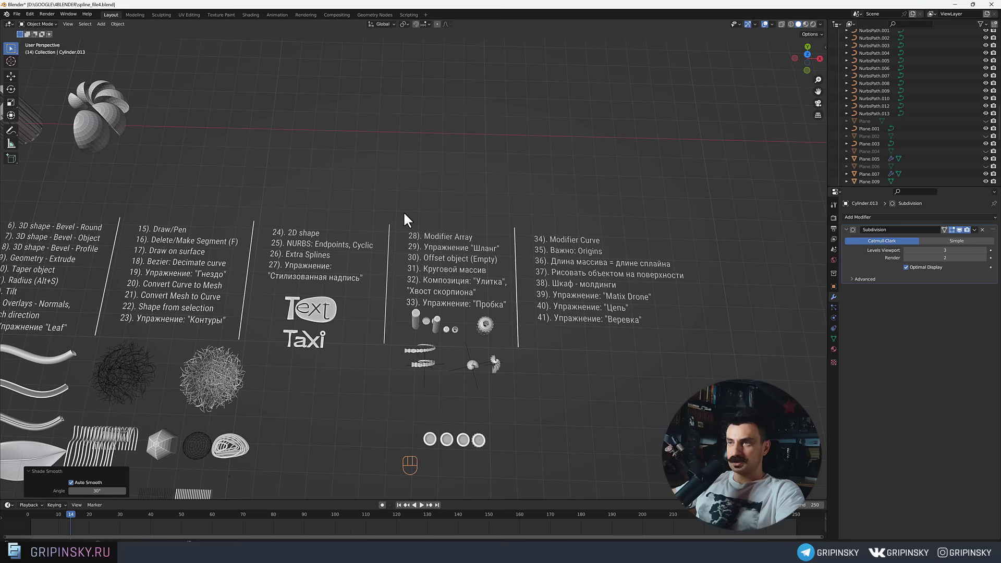
left_click_drag(429, 255, 520, 322)
left_click_drag(519, 322, 463, 315)
left_click_drag(449, 250, 480, 278)
left_click_drag(463, 239, 532, 237)
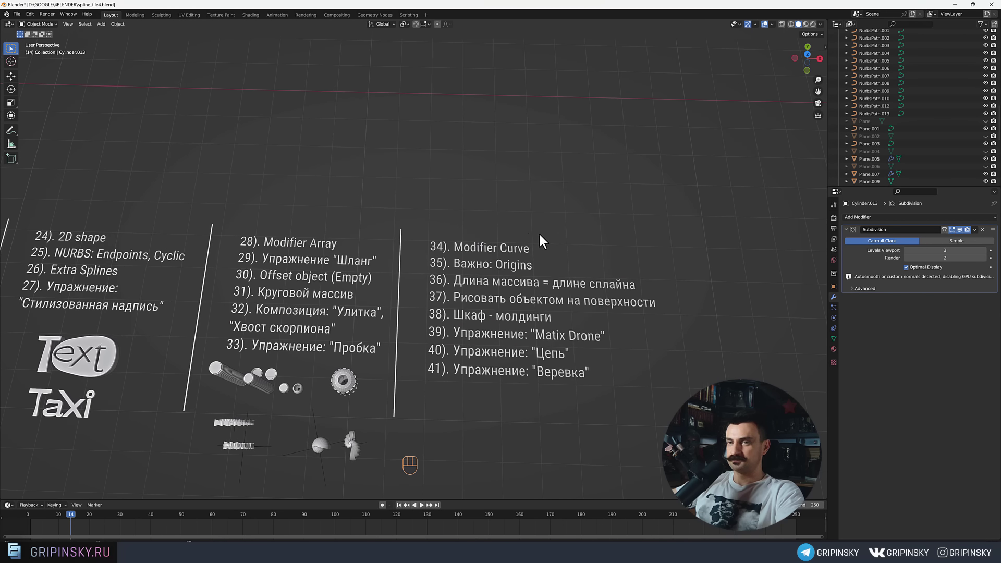
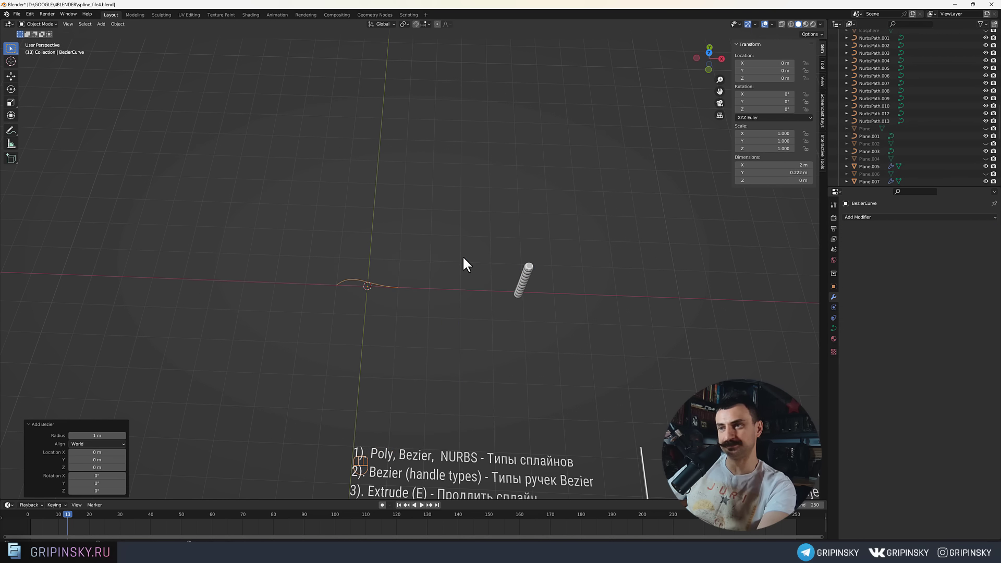
Add a Bezier curve and a Curve modifier to the bead column Sphere.004.
left_click_drag(468, 262, 386, 227)
left_click_drag(429, 281, 433, 257)
left_click_drag(426, 244, 473, 319)
left_click_drag(468, 313, 351, 224)
left_click(391, 216)
Set BezierCurve as the Curve Object with the eyedropper and Deform Axis to Z.
left_click_drag(876, 220, 909, 259)
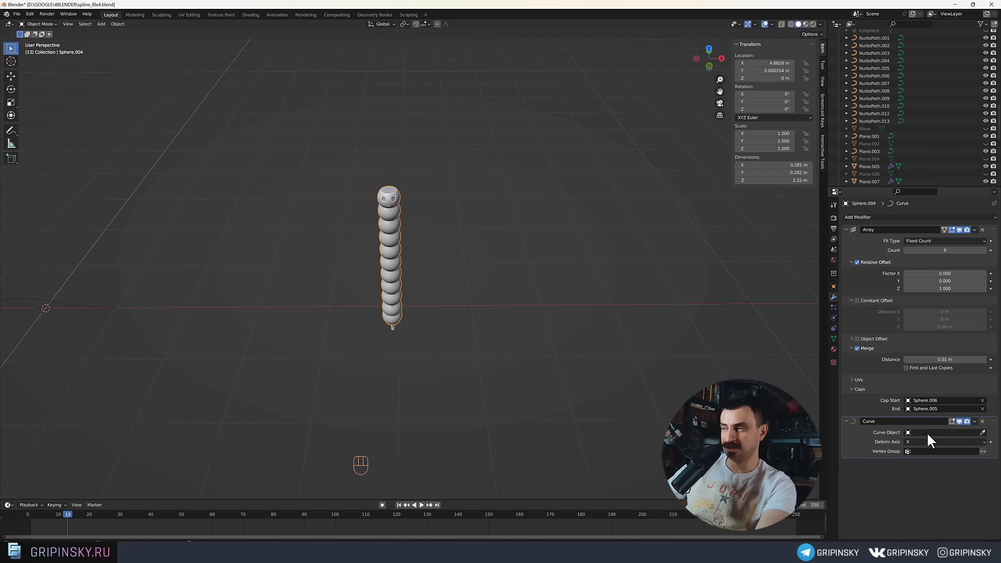
left_click_drag(377, 343, 436, 334)
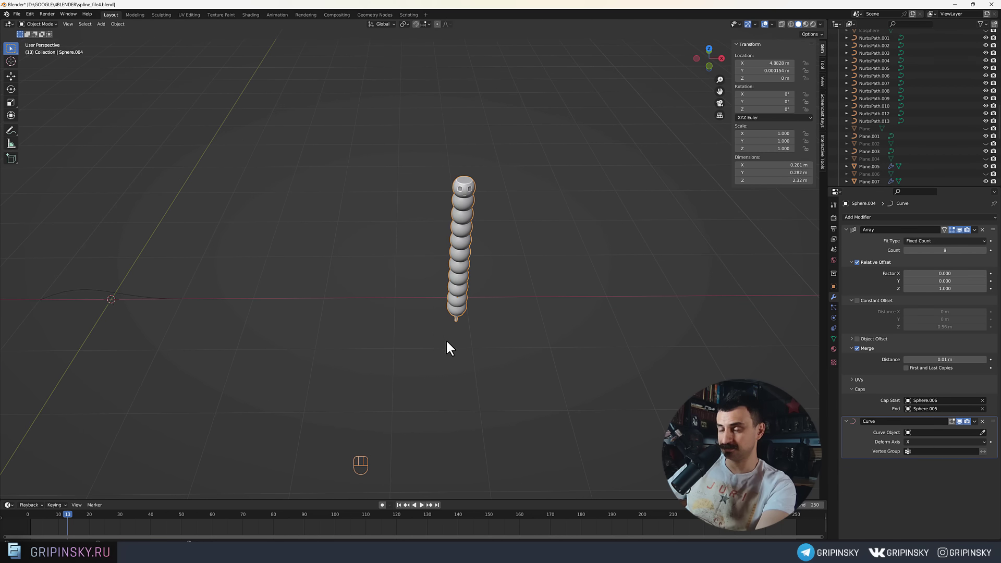
left_click_drag(430, 306, 491, 308)
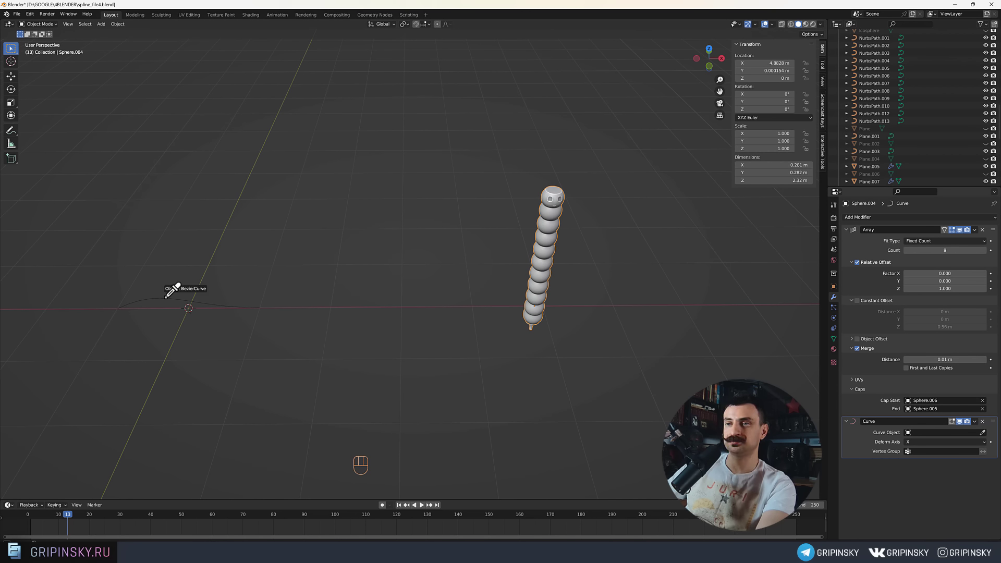
left_click_drag(221, 304, 270, 292)
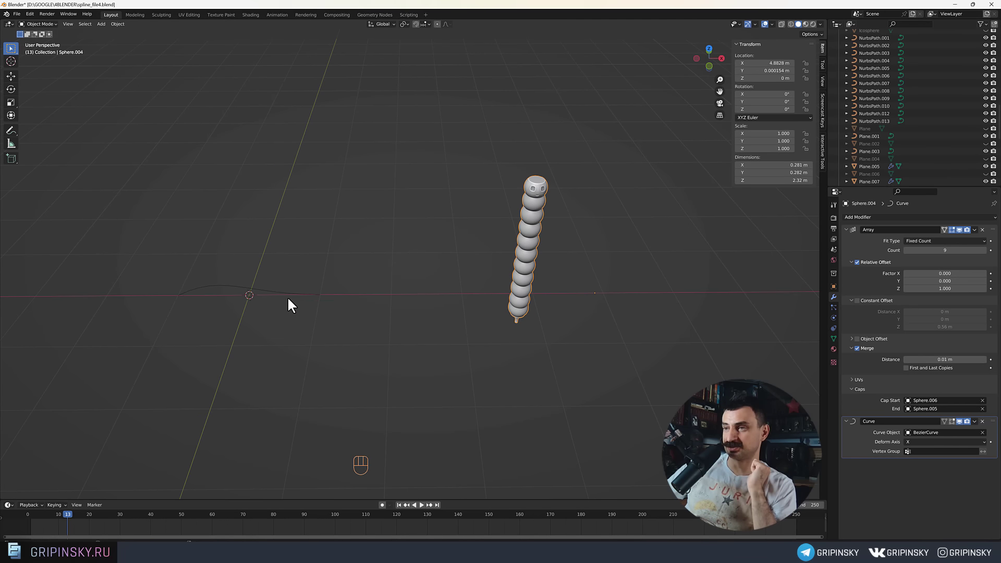
left_click_drag(230, 280, 281, 271)
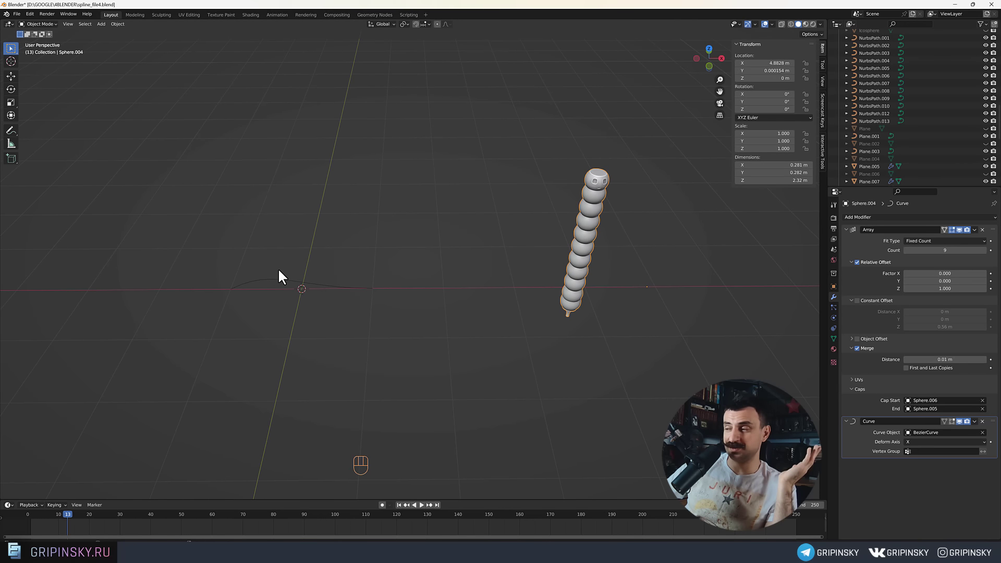
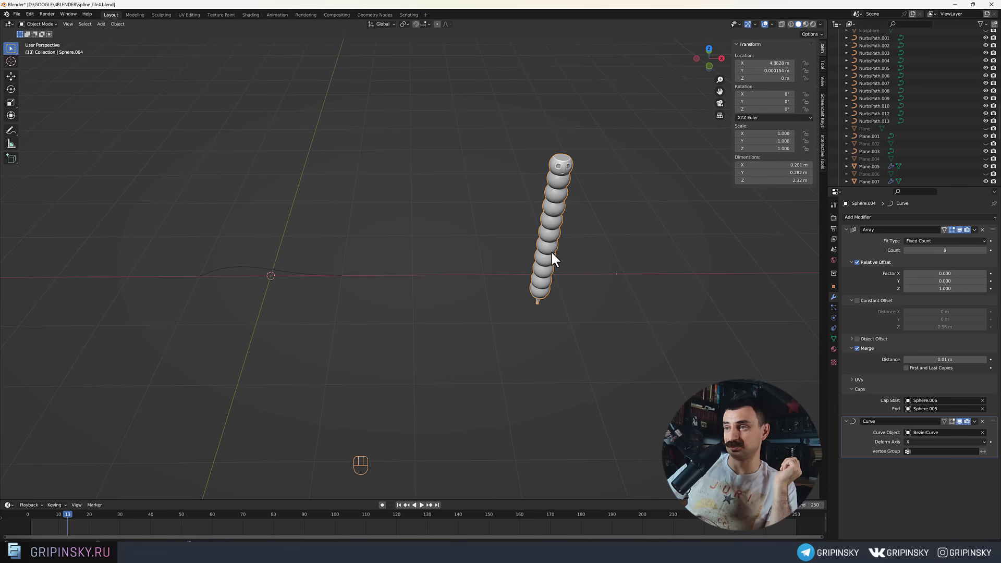
left_click_drag(929, 443, 922, 468)
left_click_drag(500, 271, 581, 420)
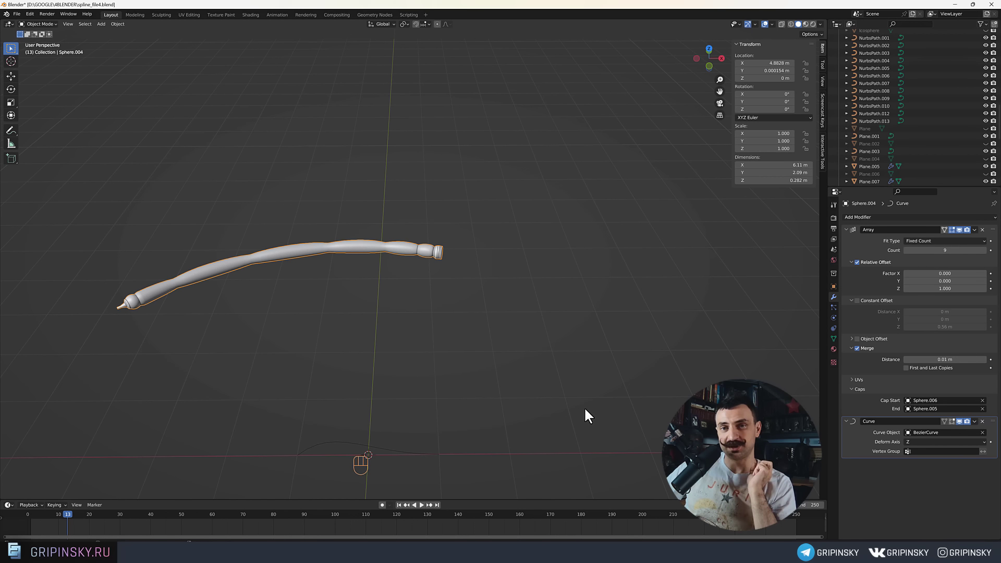
Orbit around the bent bead column to inspect how it follows the curve.
middle_click(609, 380)
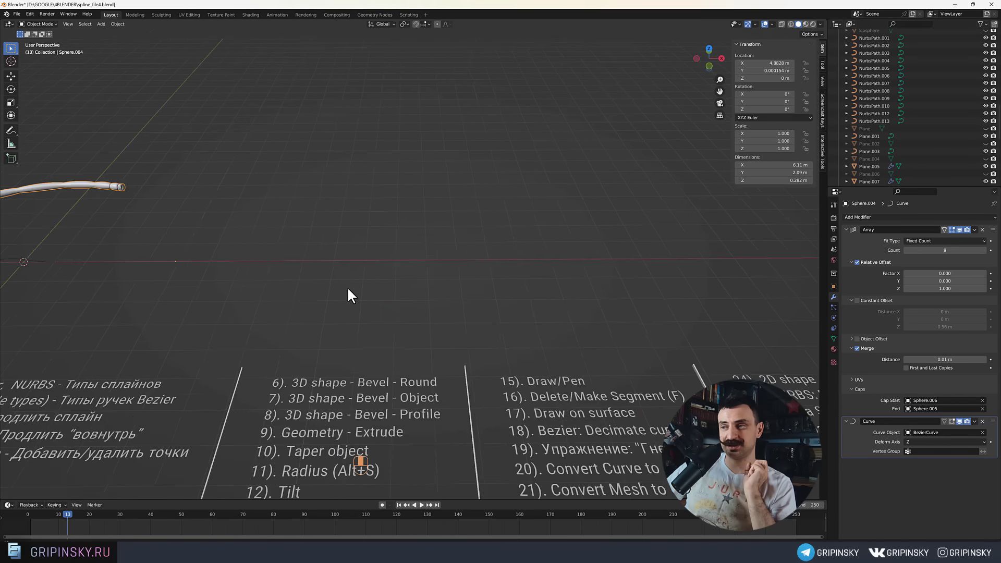
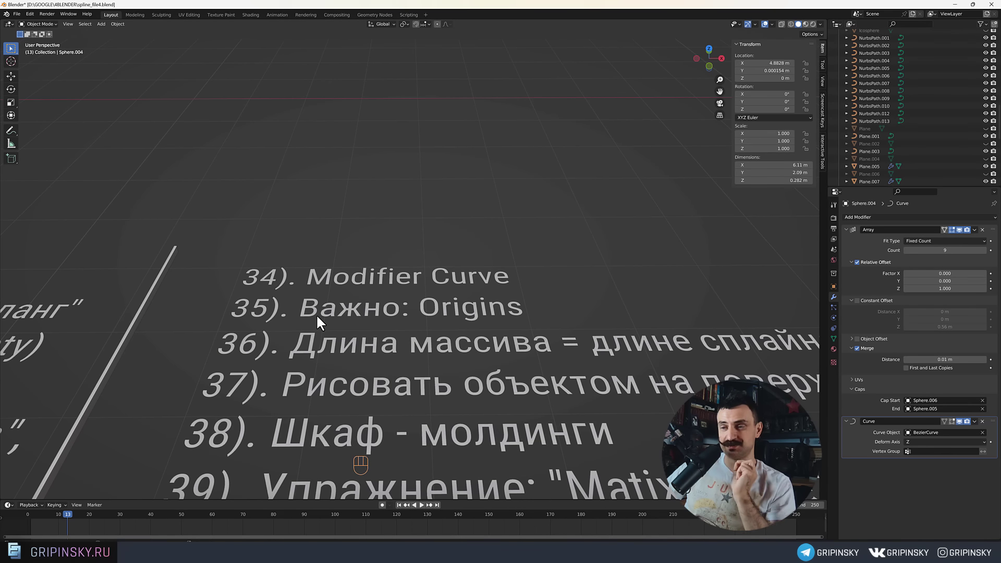
middle_click(152, 283)
left_click_drag(219, 288, 599, 354)
left_click_drag(141, 300, 248, 302)
left_click_drag(311, 303, 441, 306)
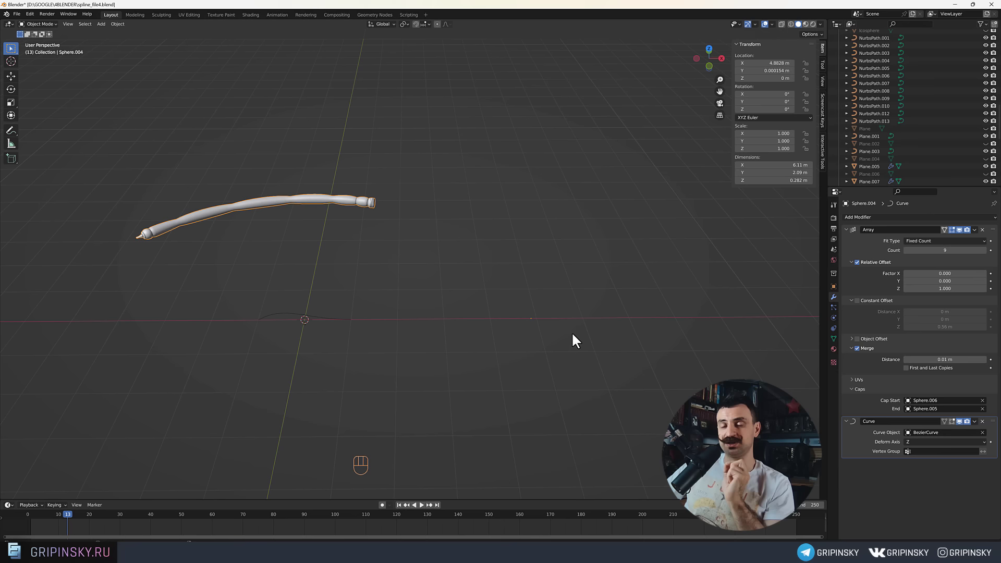
left_click_drag(626, 326, 592, 319)
left_click_drag(583, 310, 552, 309)
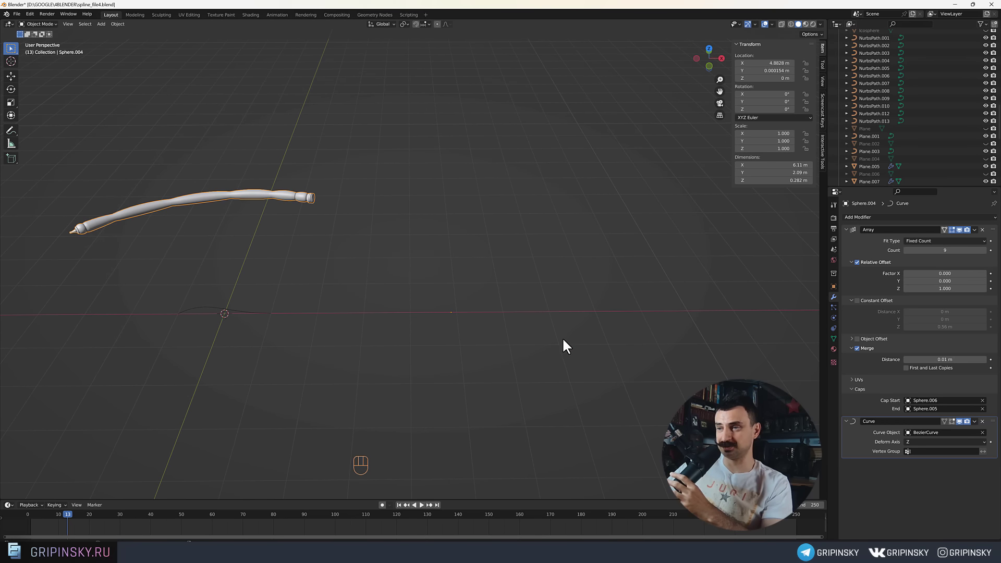
left_click_drag(556, 328, 585, 334)
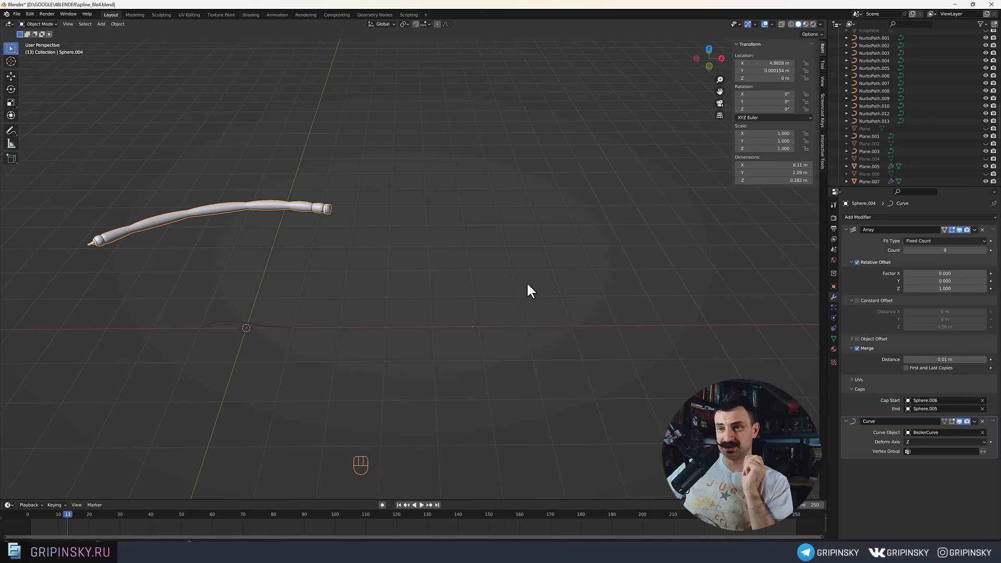
left_click_drag(530, 287, 518, 292)
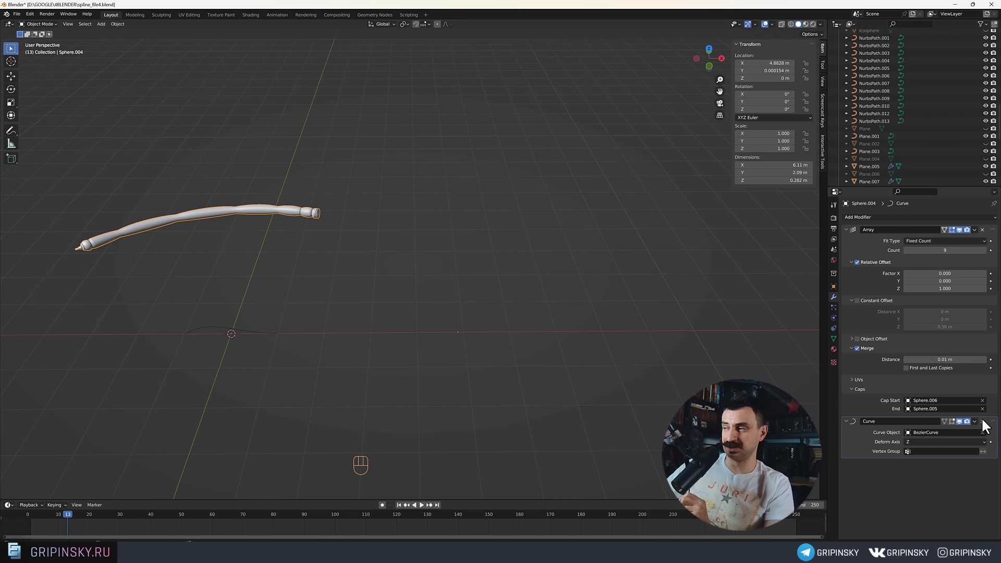
Remove the Curve deformation from Sphere.004 so the bead column stands straight again.
left_click(989, 425)
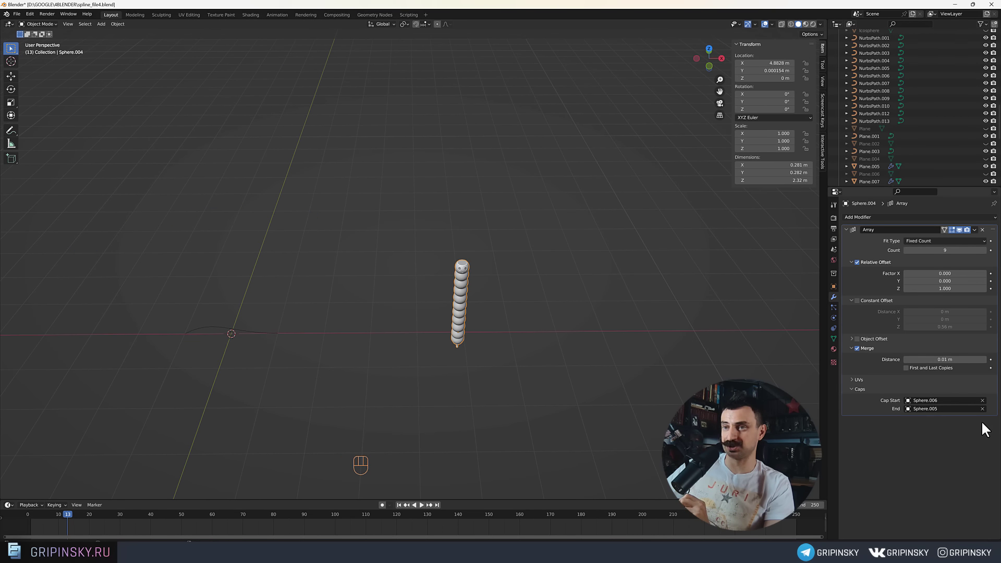
middle_click(192, 343)
middle_click(411, 336)
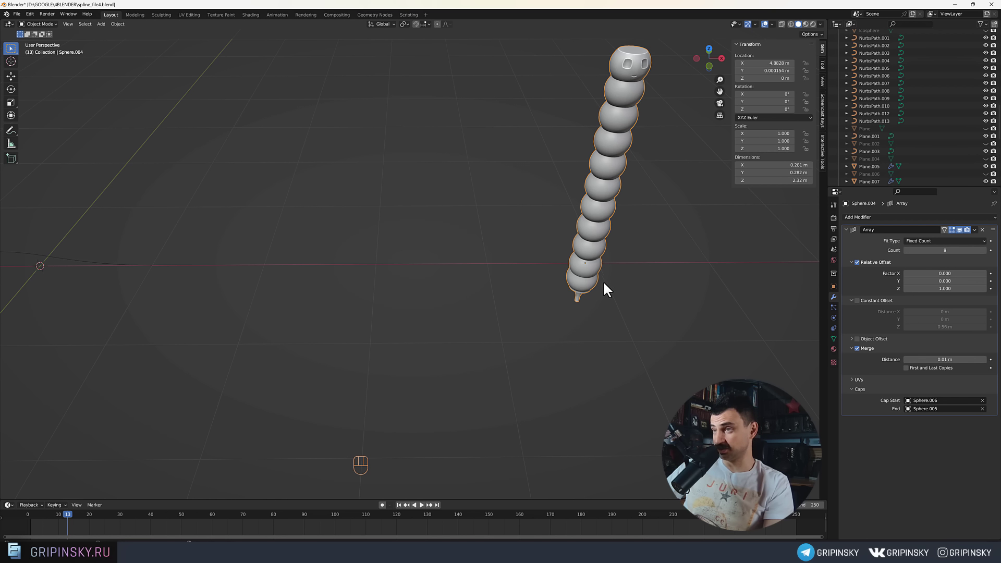
left_click_drag(141, 289, 513, 301)
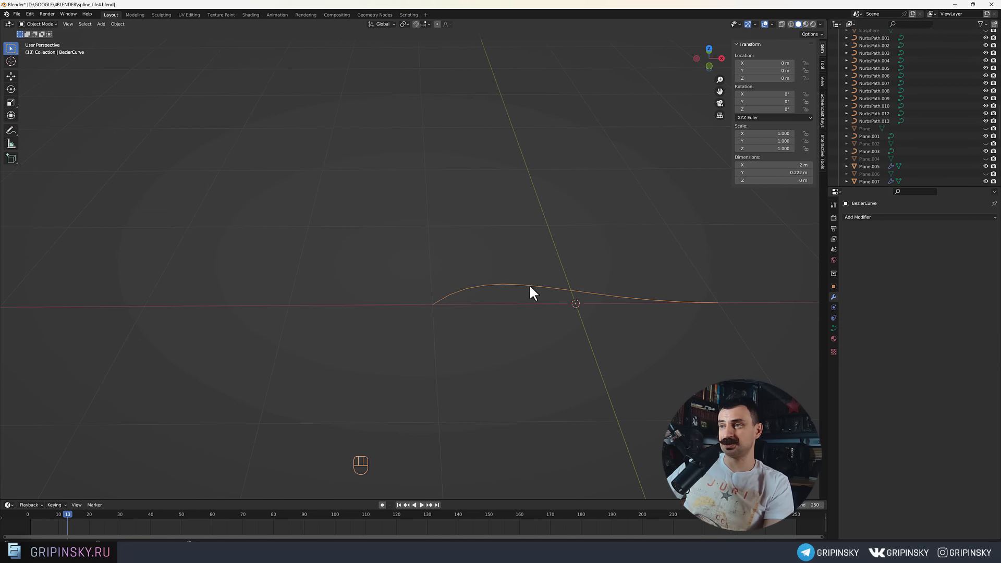
left_click_drag(555, 296, 445, 313)
left_click_drag(449, 315, 443, 271)
left_click_drag(451, 308, 425, 333)
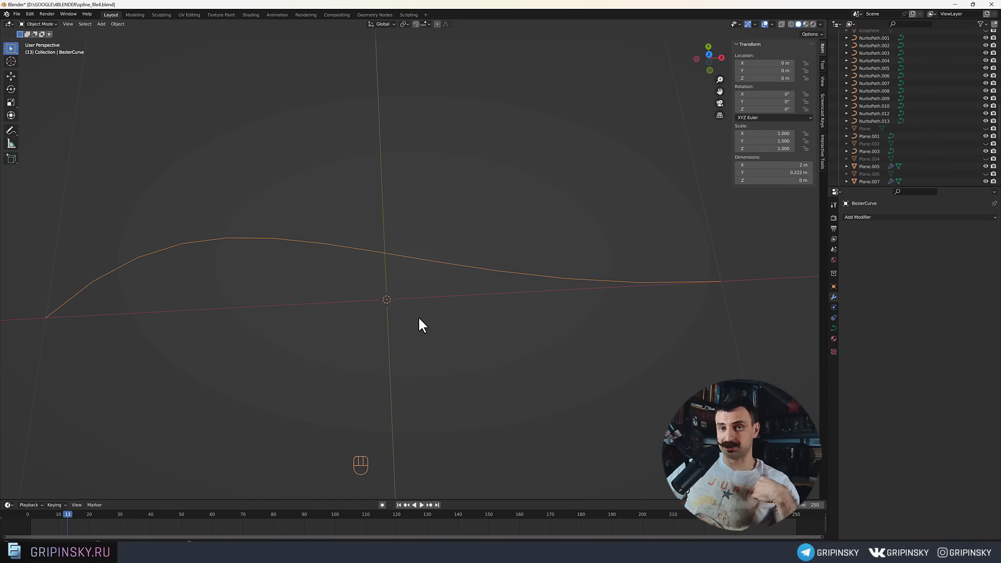
left_click_drag(578, 299, 451, 310)
left_click_drag(482, 279, 308, 293)
Select the bead chain object and frame the view around it near the BezierCurve.
left_click(485, 278)
left_click_drag(422, 310, 457, 319)
middle_click(452, 329)
left_click_drag(281, 276, 511, 272)
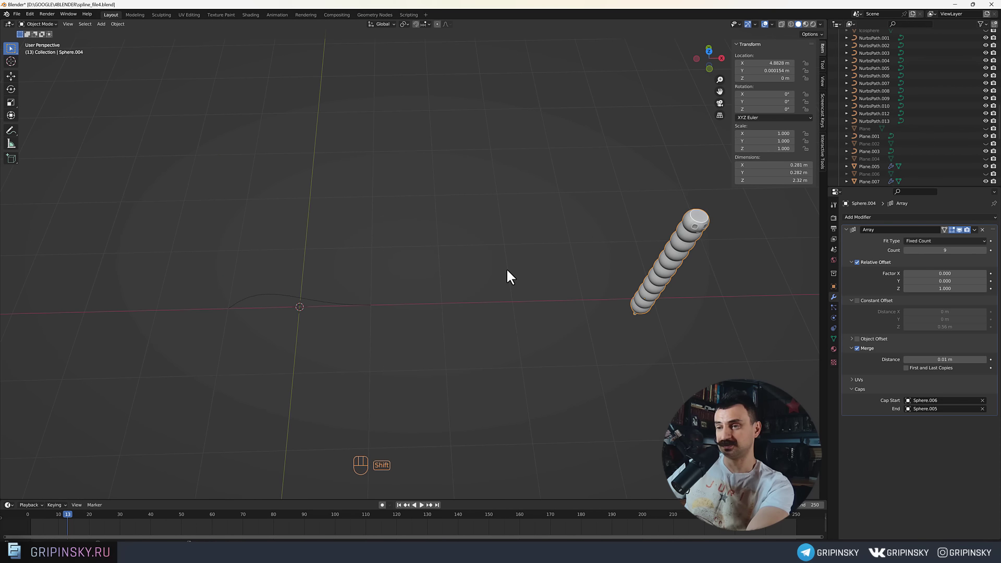
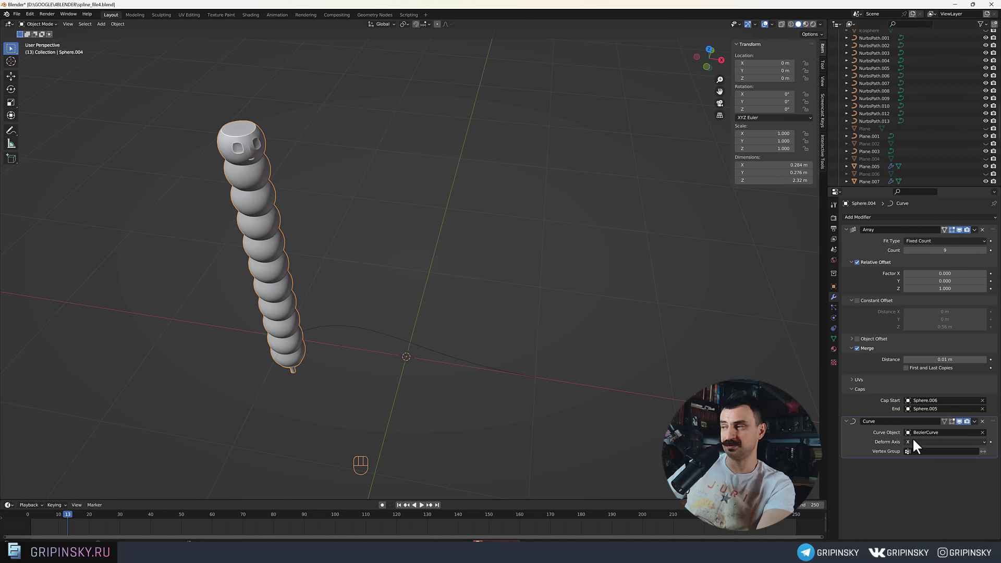
Orbit around the bead chain bent along BezierCurve to inspect how it follows the curve.
left_click_drag(919, 446, 915, 470)
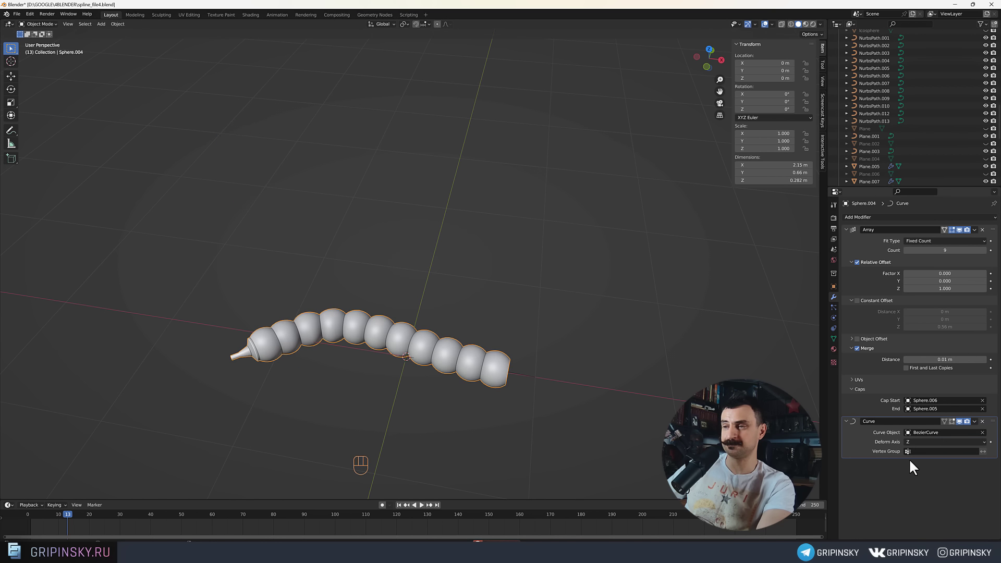
left_click_drag(611, 384, 596, 328)
left_click_drag(585, 329, 592, 352)
left_click_drag(382, 334, 500, 337)
left_click_drag(475, 330, 446, 349)
middle_click(445, 348)
left_click_drag(457, 334, 463, 320)
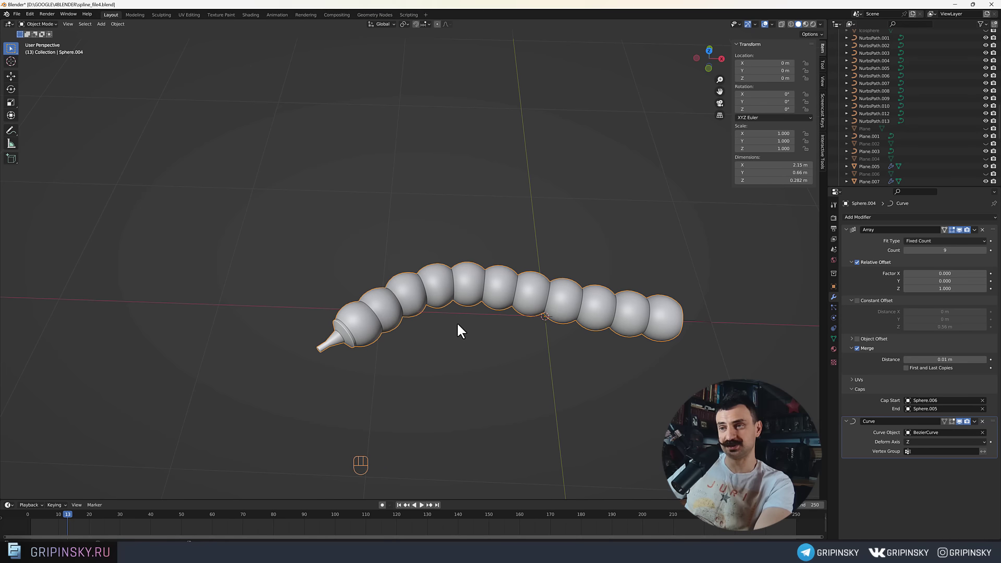
left_click_drag(450, 338, 432, 355)
left_click_drag(381, 354, 403, 271)
middle_click(428, 291)
left_click_drag(423, 299, 419, 311)
middle_click(426, 319)
middle_click(434, 307)
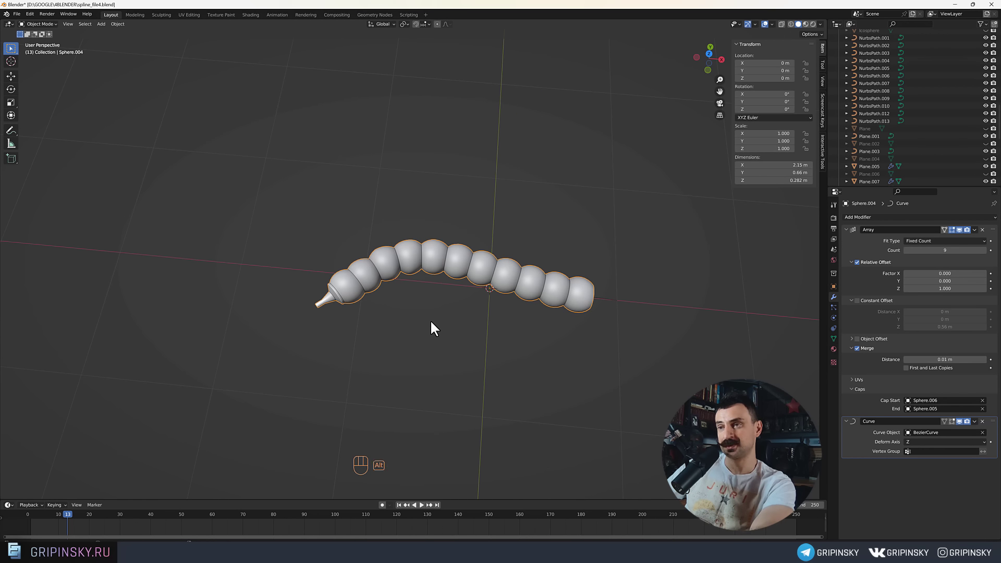
Zoom in close on the chain's first beads and the end cap bead.
left_click_drag(390, 307, 390, 332)
left_click_drag(381, 292, 386, 243)
left_click_drag(347, 292, 352, 259)
middle_click(351, 287)
left_click_drag(344, 301, 427, 293)
middle_click(414, 303)
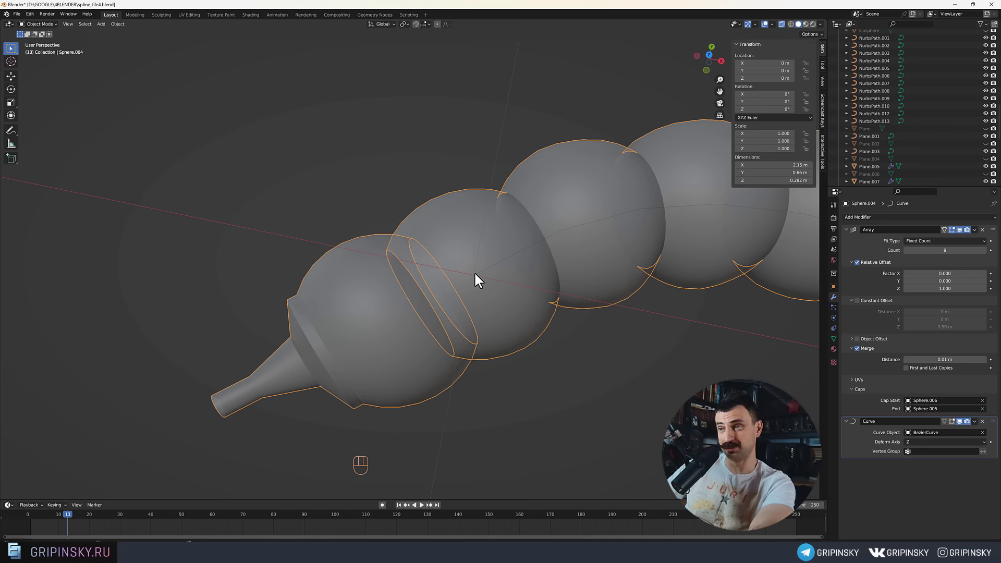
left_click_drag(484, 281, 446, 288)
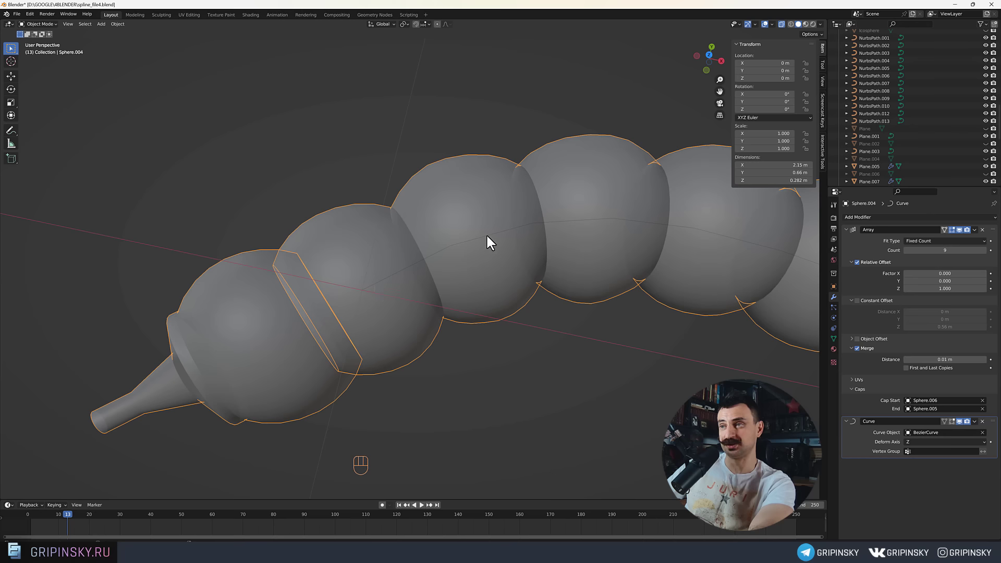
middle_click(331, 327)
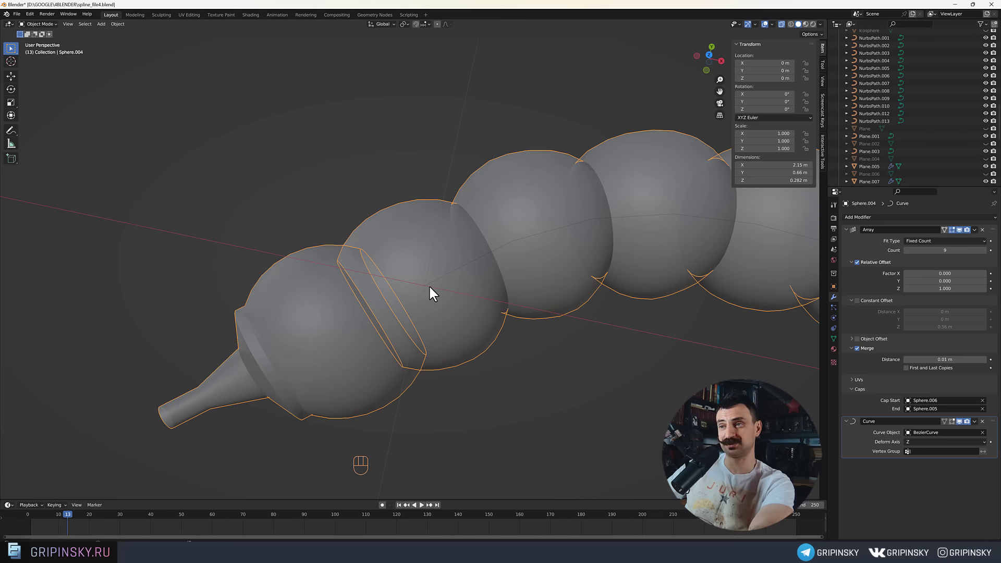
Zoom back out and orbit to view the whole bent chain.
left_click_drag(440, 336, 389, 339)
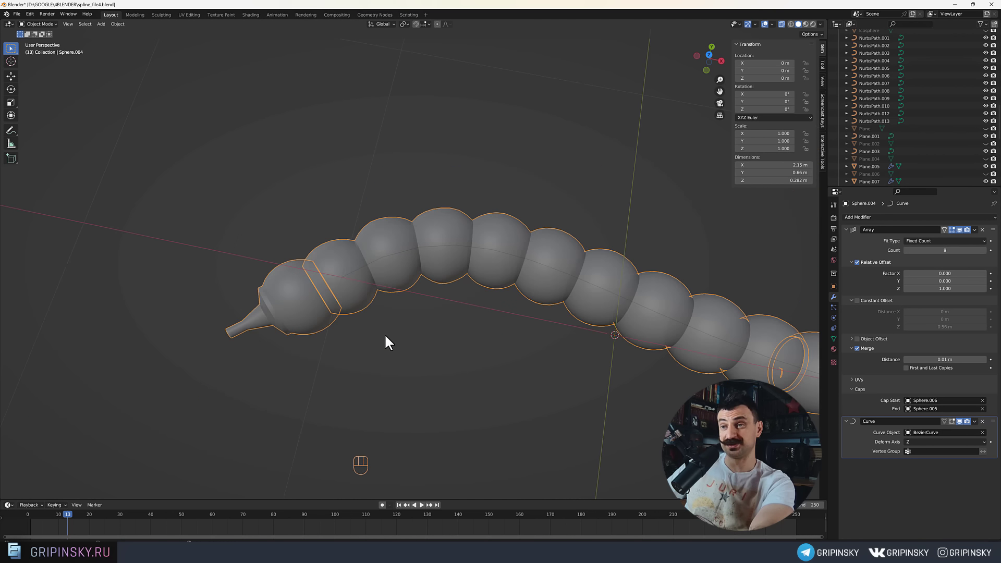
left_click_drag(401, 313, 446, 293)
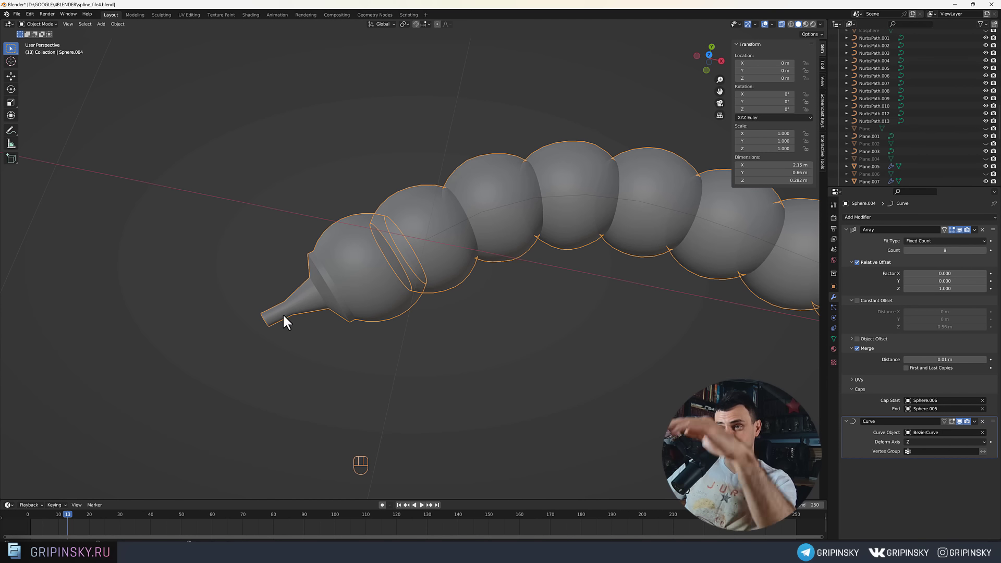
left_click_drag(376, 295, 372, 295)
middle_click(293, 309)
middle_click(361, 292)
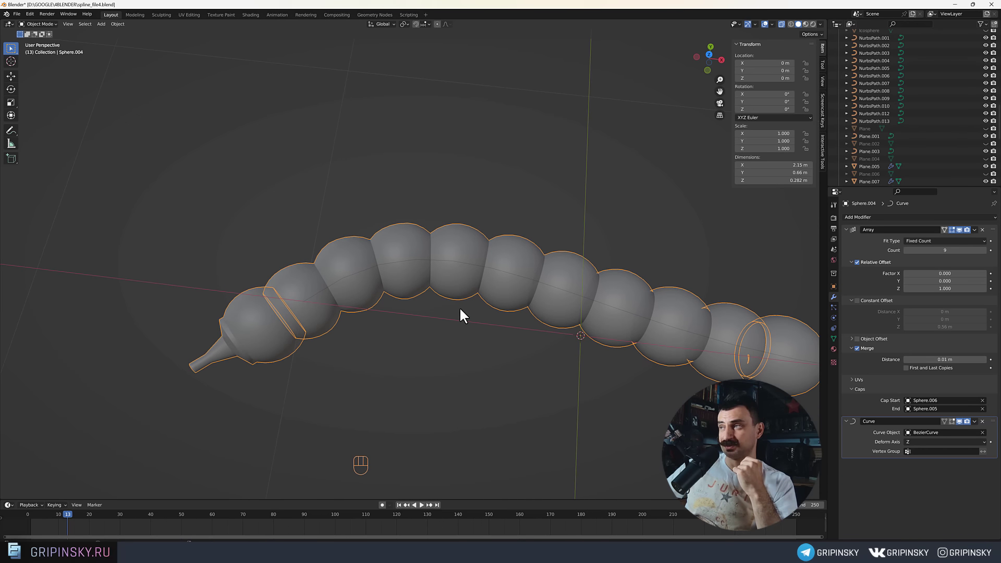
middle_click(604, 189)
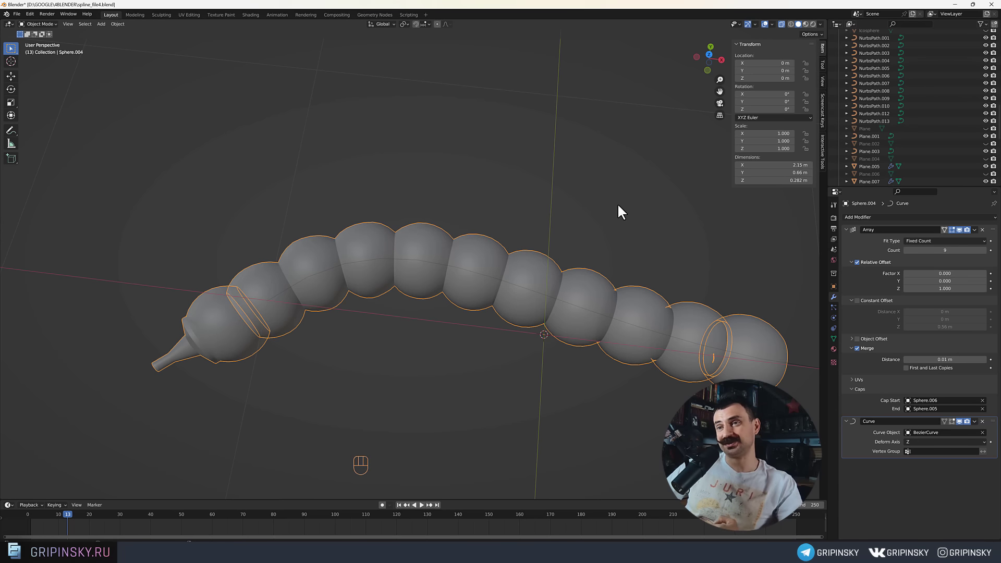
left_click_drag(563, 220, 582, 216)
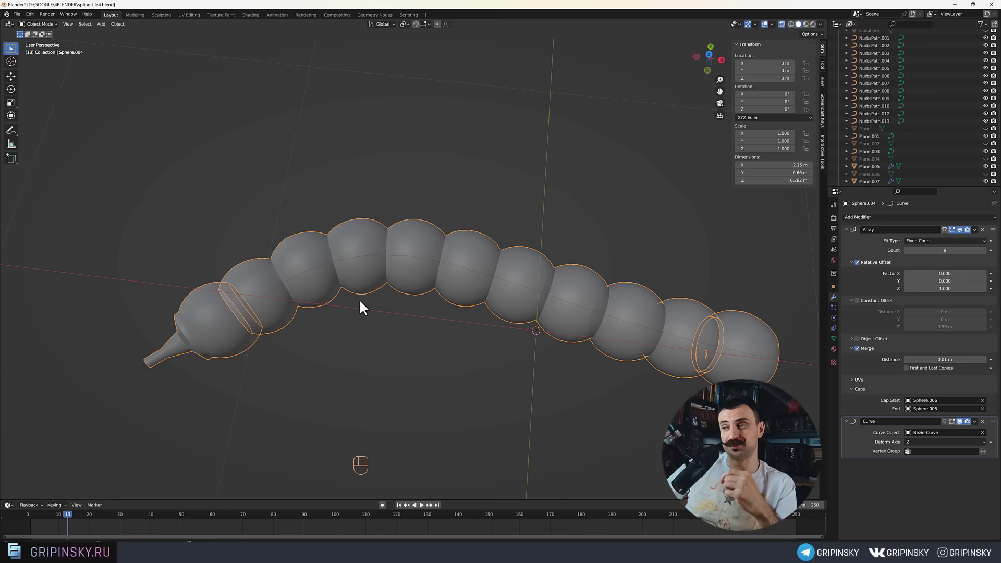
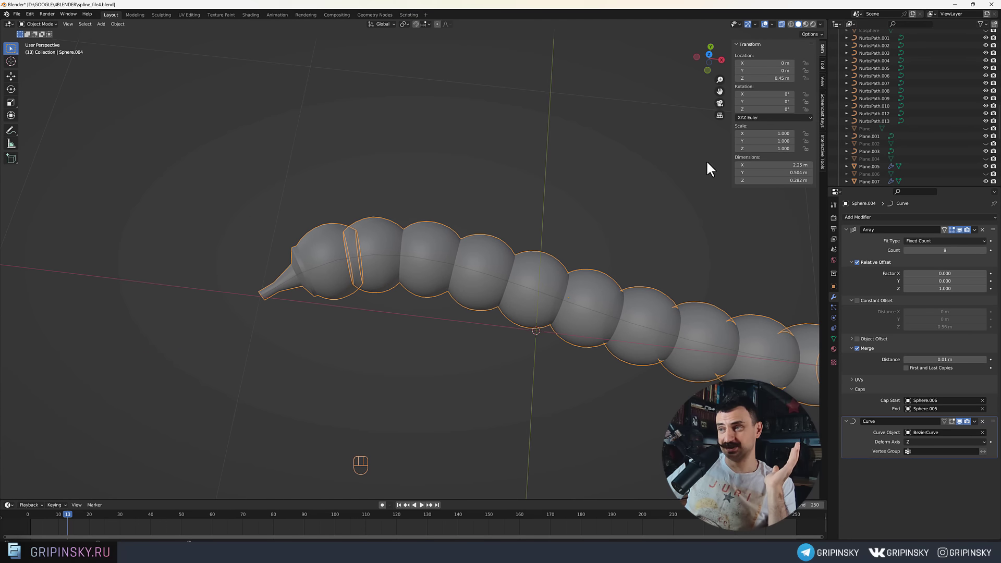
Look around the scene's lesson notes beside the bead chain.
middle_click(711, 274)
left_click_drag(505, 314, 557, 306)
left_click_drag(644, 335, 507, 318)
left_click_drag(638, 326, 716, 297)
middle_click(492, 248)
middle_click(547, 304)
left_click_drag(624, 334, 482, 290)
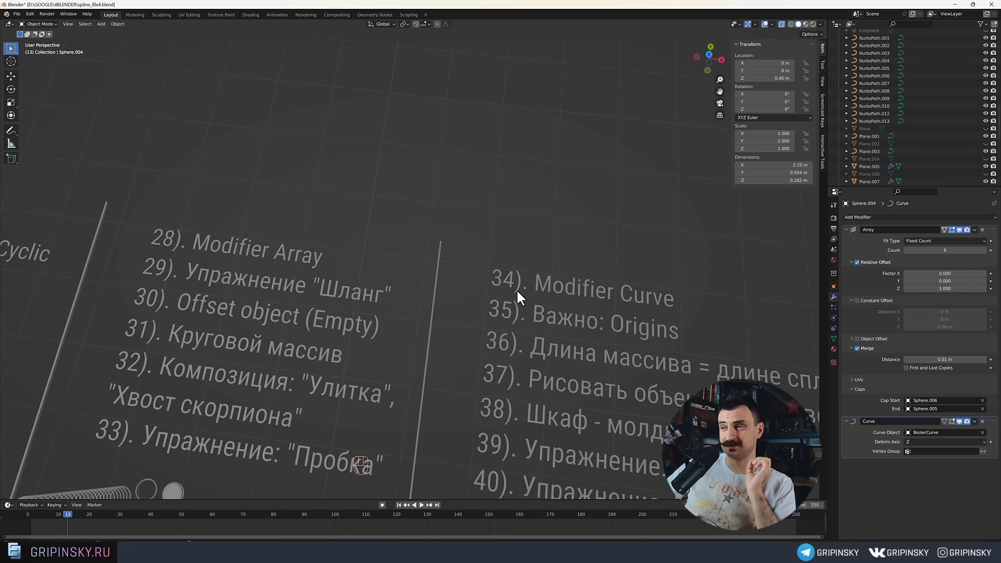
Zoom out over the whole scene and pan across the remaining notes.
middle_click(254, 278)
middle_click(287, 230)
left_click_drag(240, 230, 337, 287)
left_click_drag(260, 253, 354, 290)
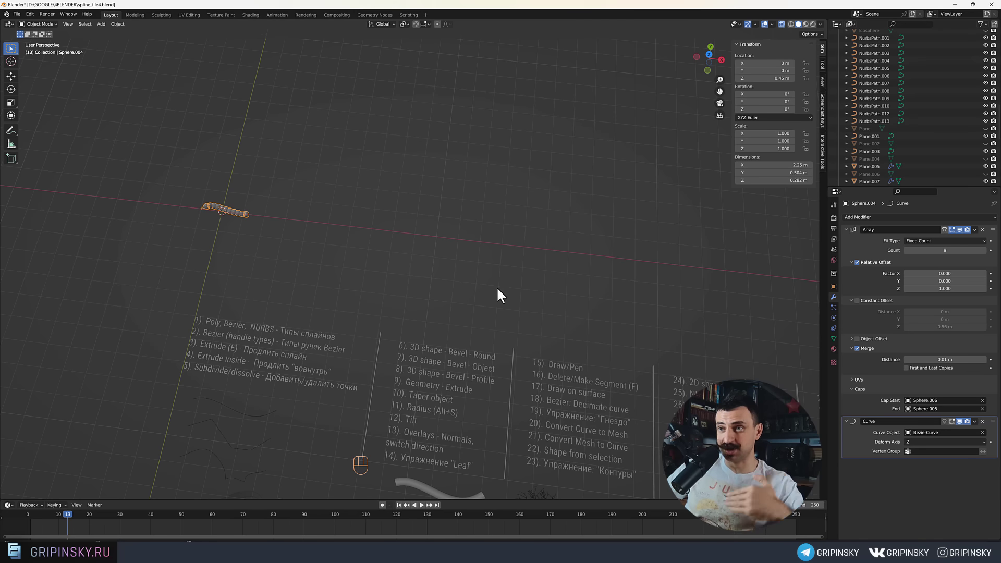
left_click_drag(611, 297, 280, 243)
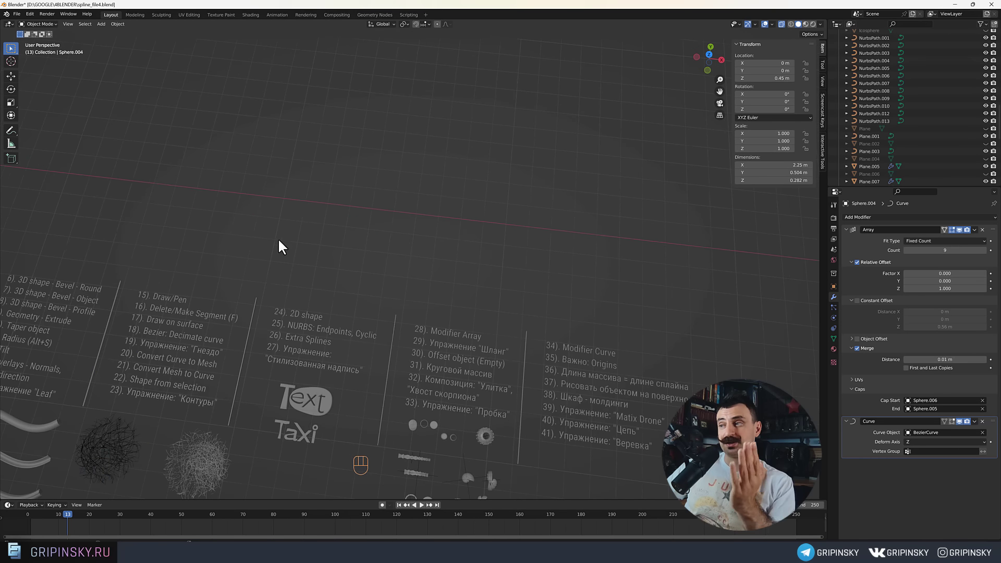
left_click_drag(573, 303, 483, 269)
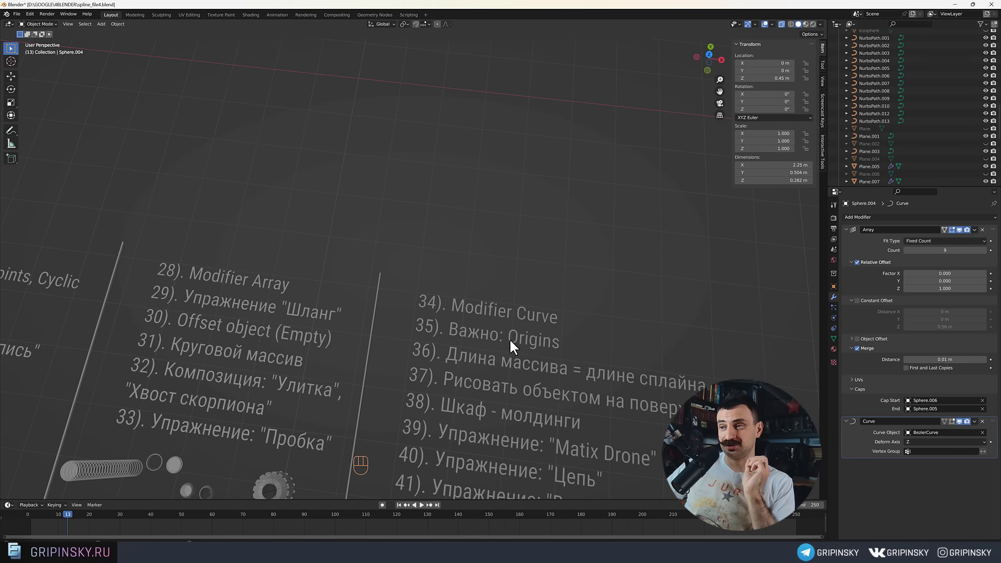
Return the view to the raised bead chain bent by BezierCurve.
middle_click(101, 265)
left_click_drag(178, 238, 395, 282)
left_click_drag(198, 247, 273, 252)
left_click_drag(272, 245, 455, 270)
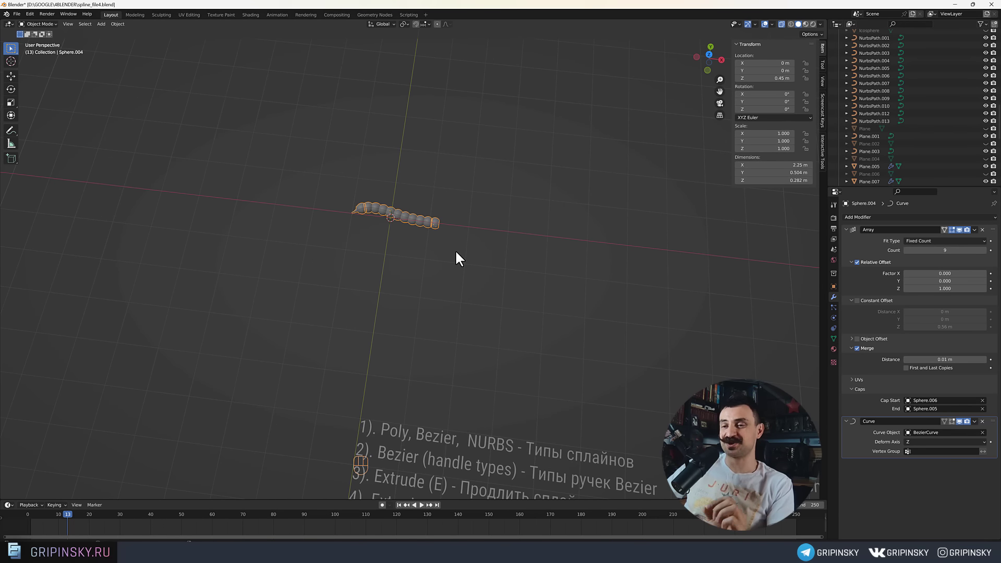
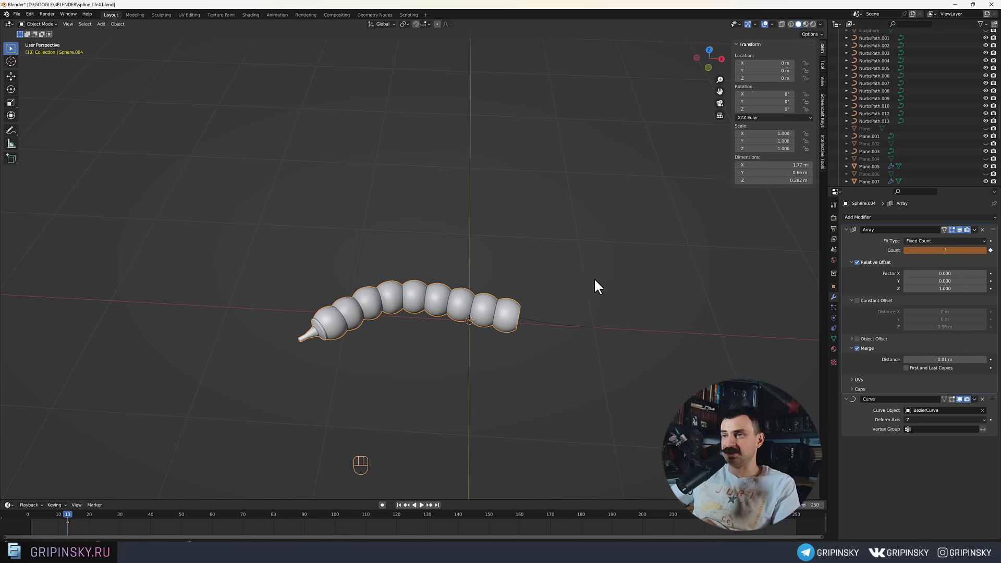
Switch the Array to length-based fitting along BezierCurve, lengthen the chain, and select the curve.
left_click_drag(582, 277, 570, 254)
left_click_drag(564, 242, 941, 244)
left_click_drag(941, 245, 934, 262)
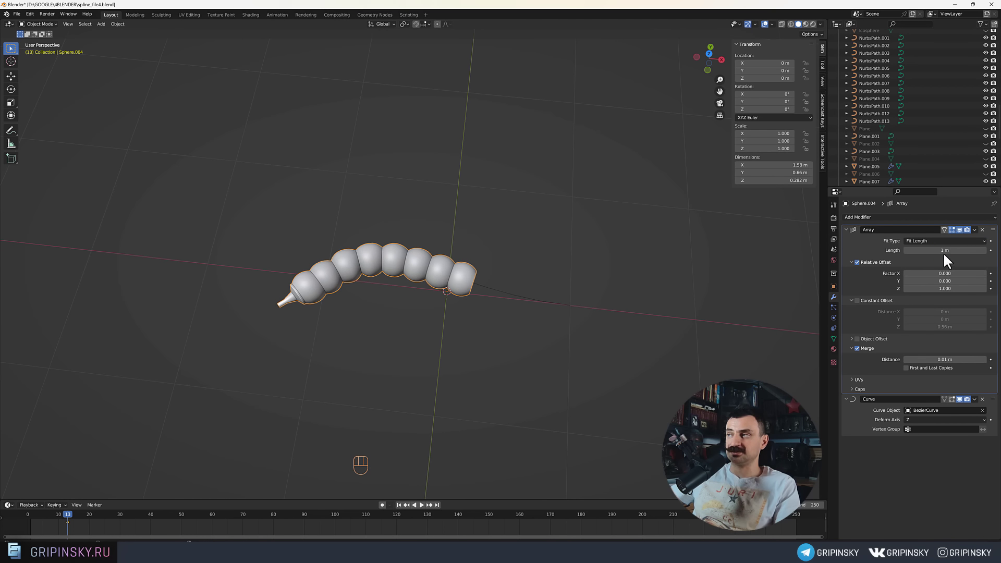
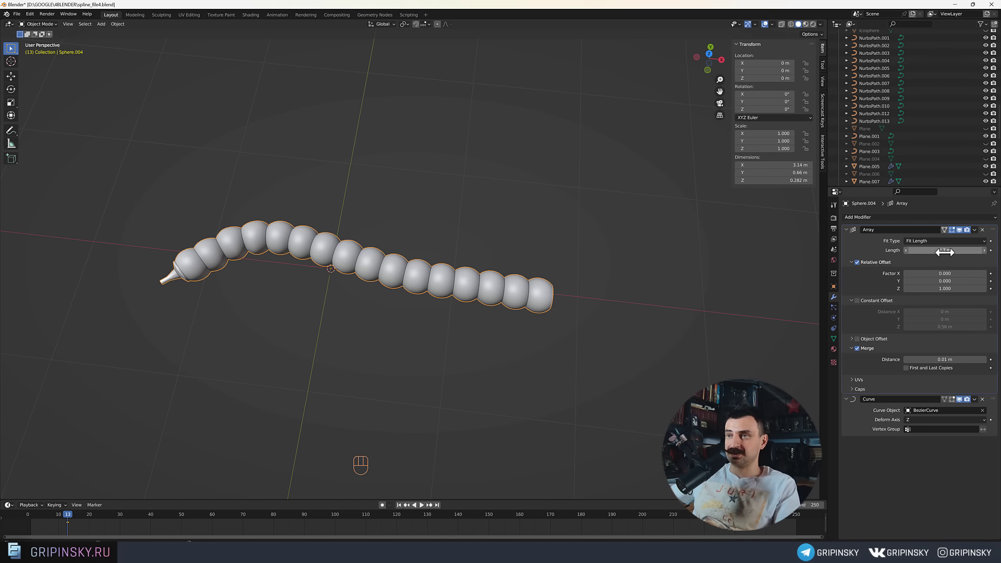
left_click_drag(922, 247, 920, 272)
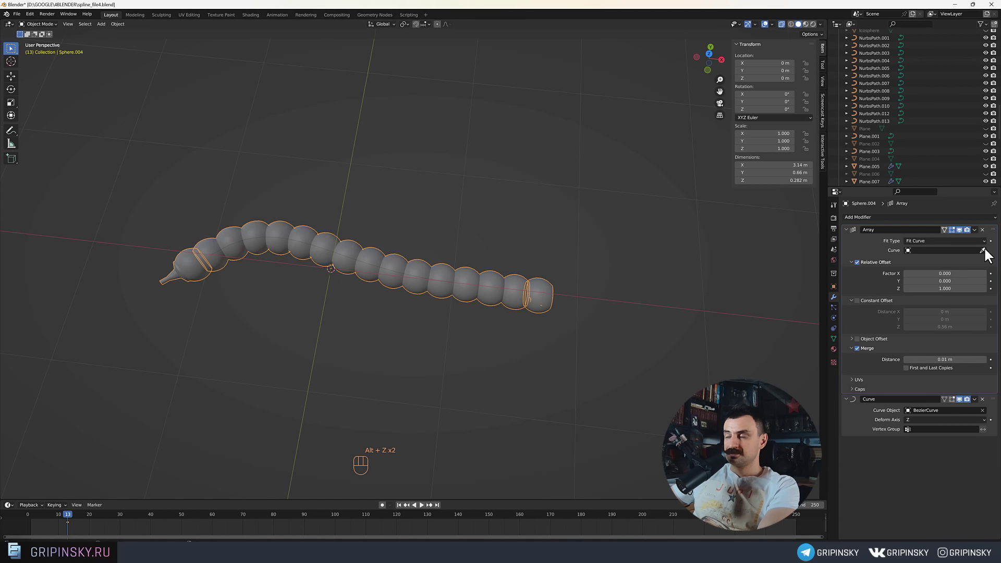
left_click(989, 253)
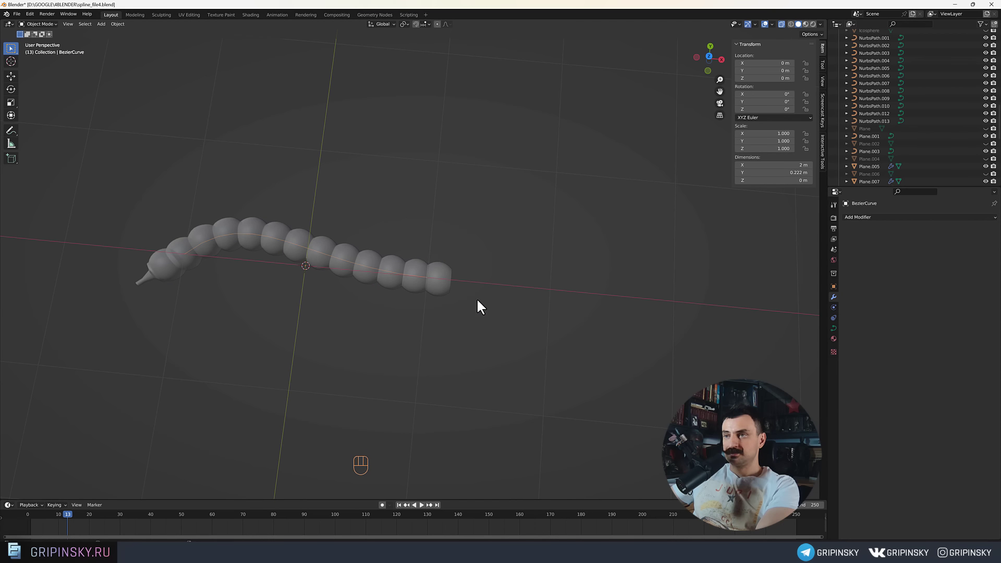
Raise BezierCurve's control points into a tall arch, then add a 0.12 m cube at the origin.
left_click(432, 295)
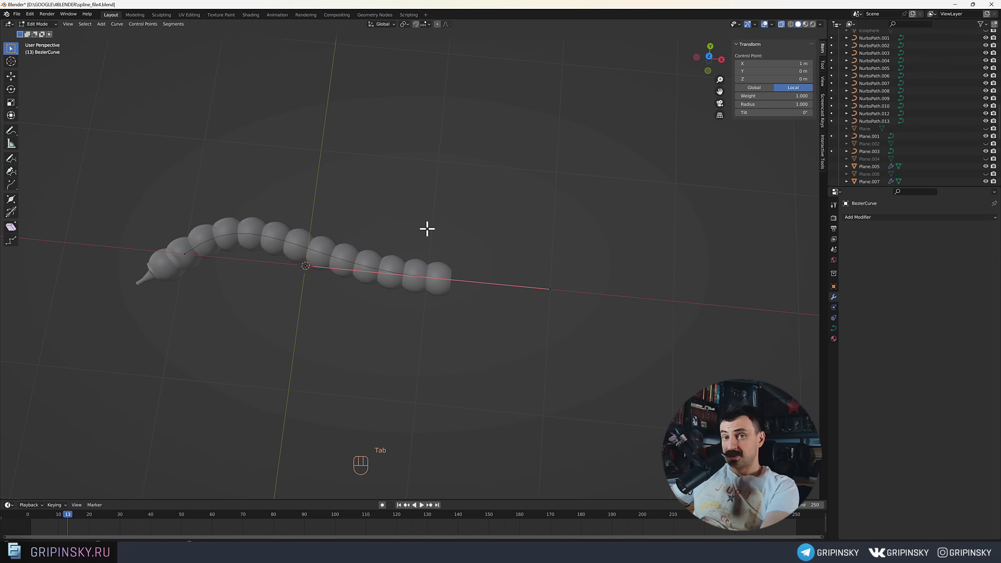
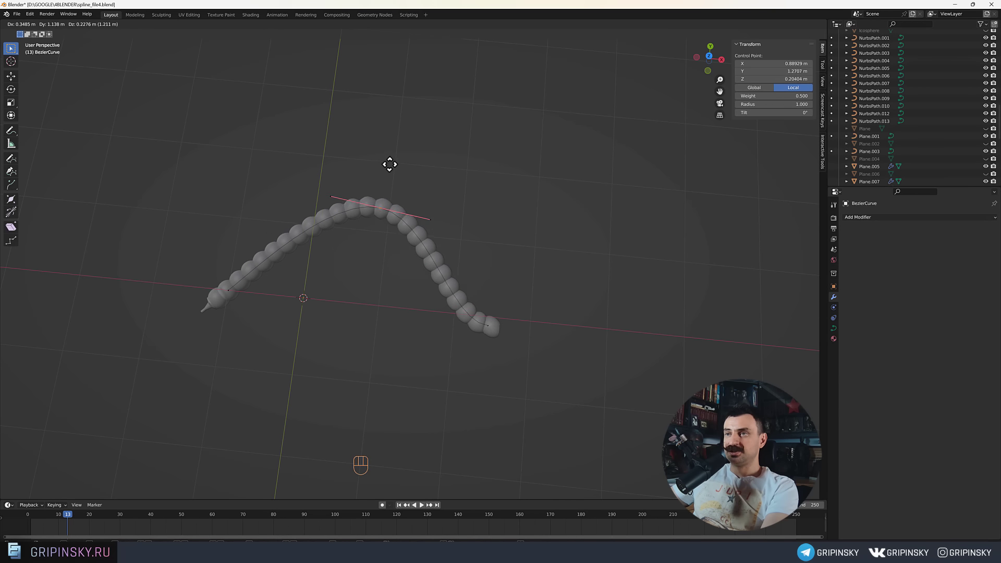
left_click(480, 344)
middle_click(496, 345)
middle_click(473, 394)
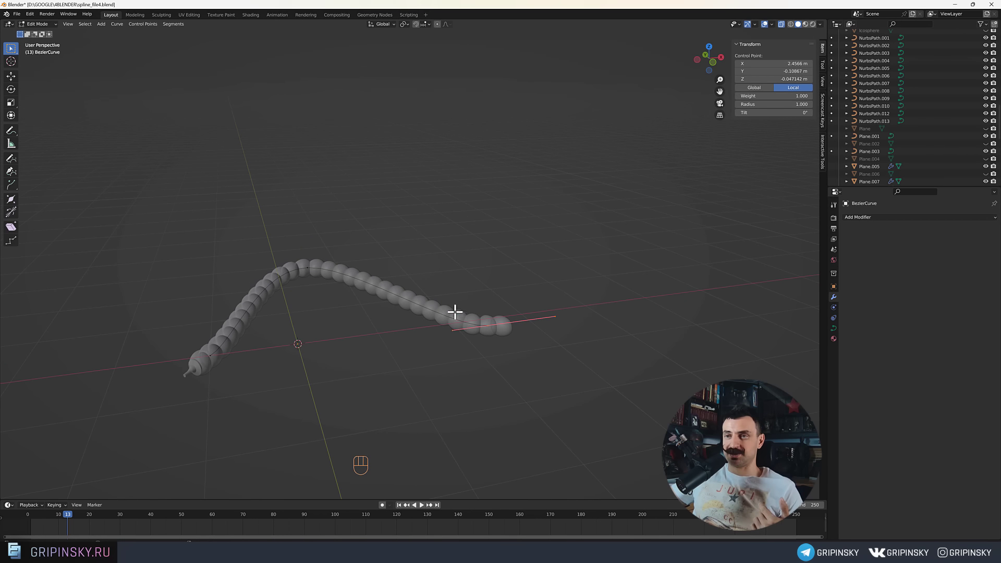
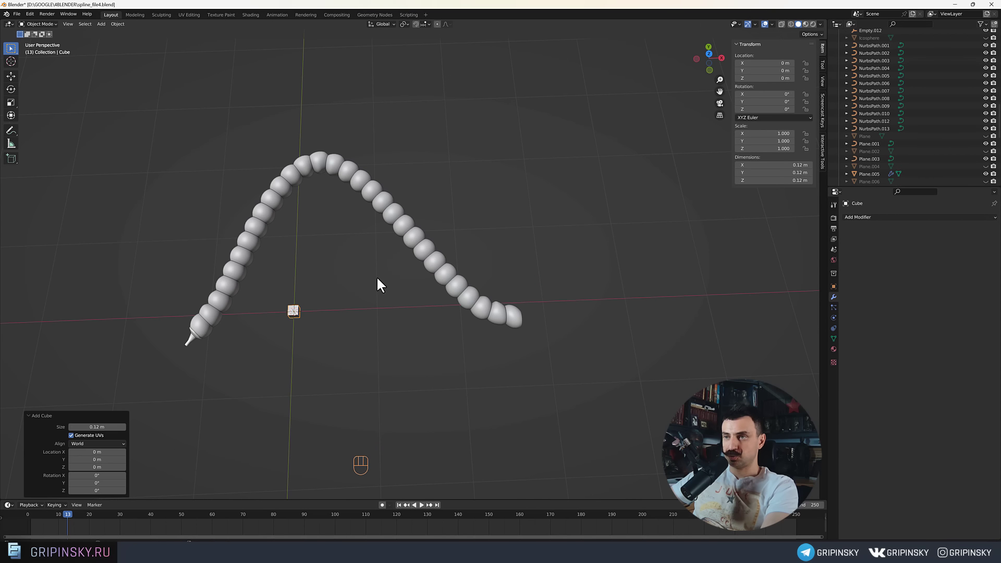
middle_click(519, 252)
Give the small cube an Array modifier with a count of 2 along X.
left_click_drag(458, 232, 466, 281)
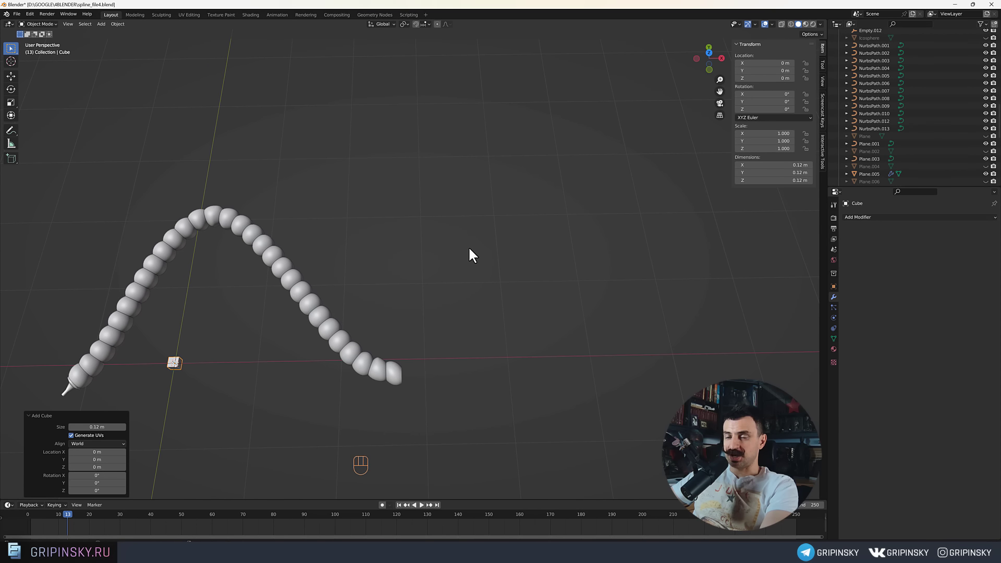
left_click_drag(208, 323, 268, 319)
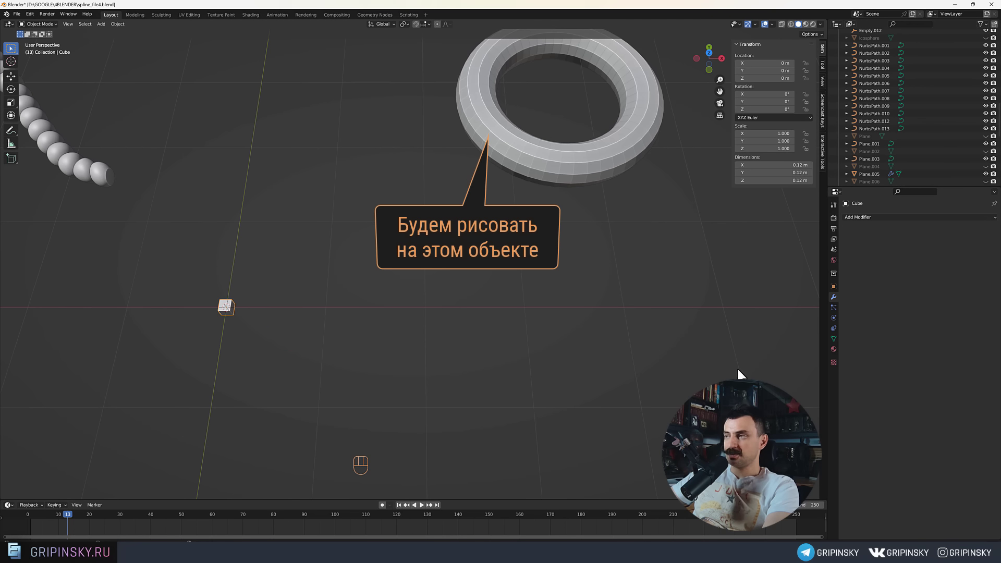
left_click_drag(885, 220, 848, 246)
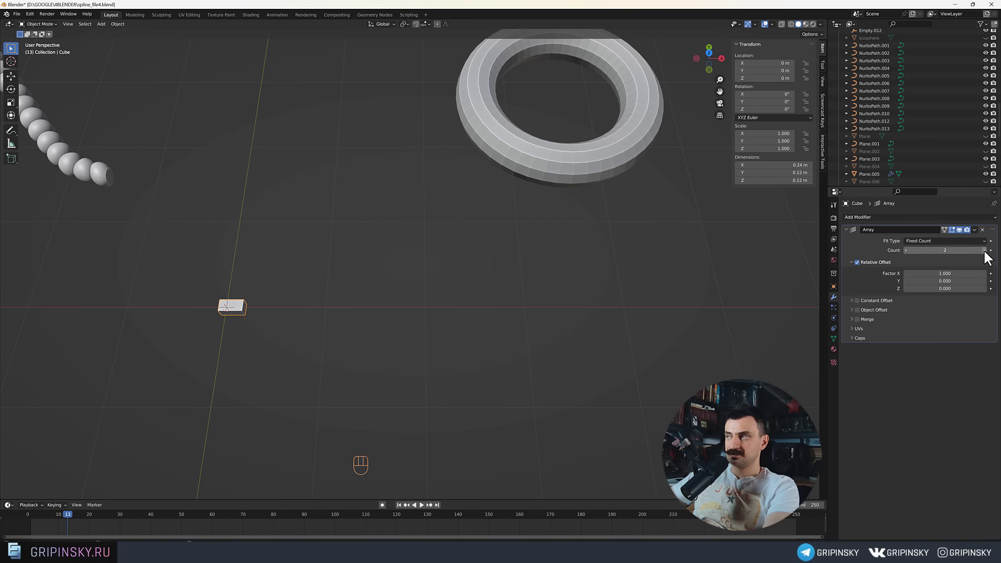
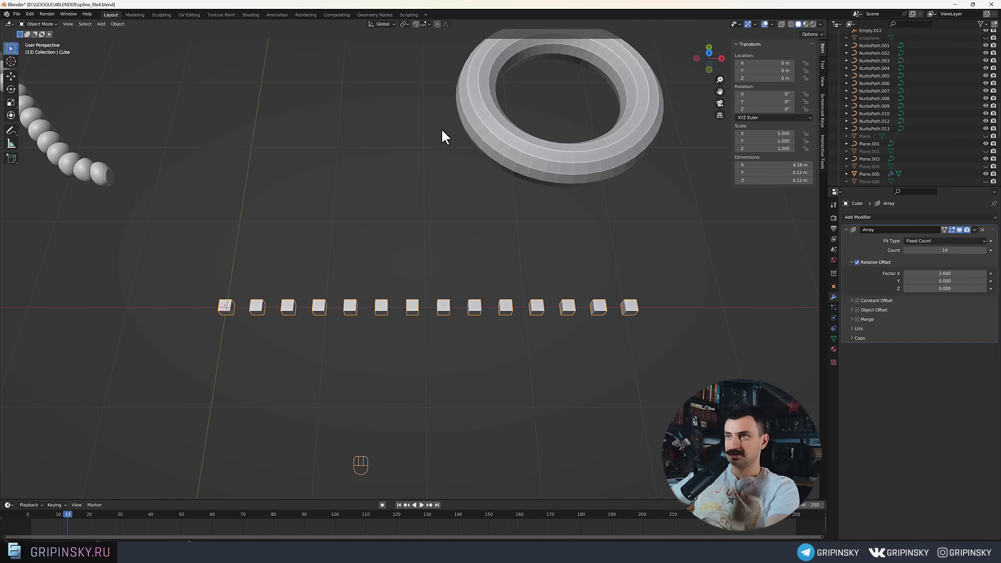
Reposition the view around the row of 14 cubes spaced 2.6 apart.
left_click_drag(584, 188, 512, 202)
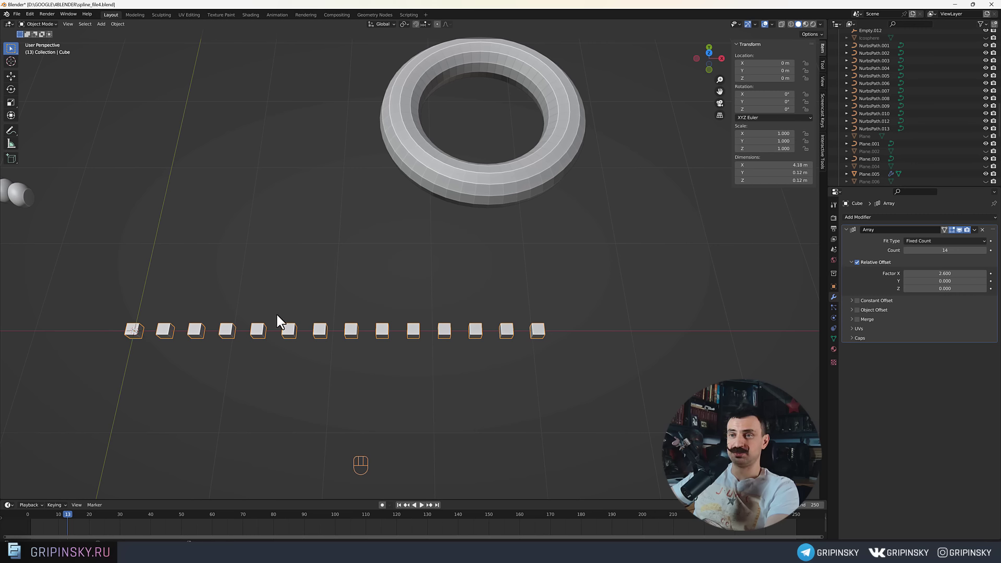
left_click_drag(256, 302, 354, 303)
middle_click(475, 266)
Add a new Bezier curve to the scene and select the arrayed cube row.
left_click_drag(432, 277, 413, 275)
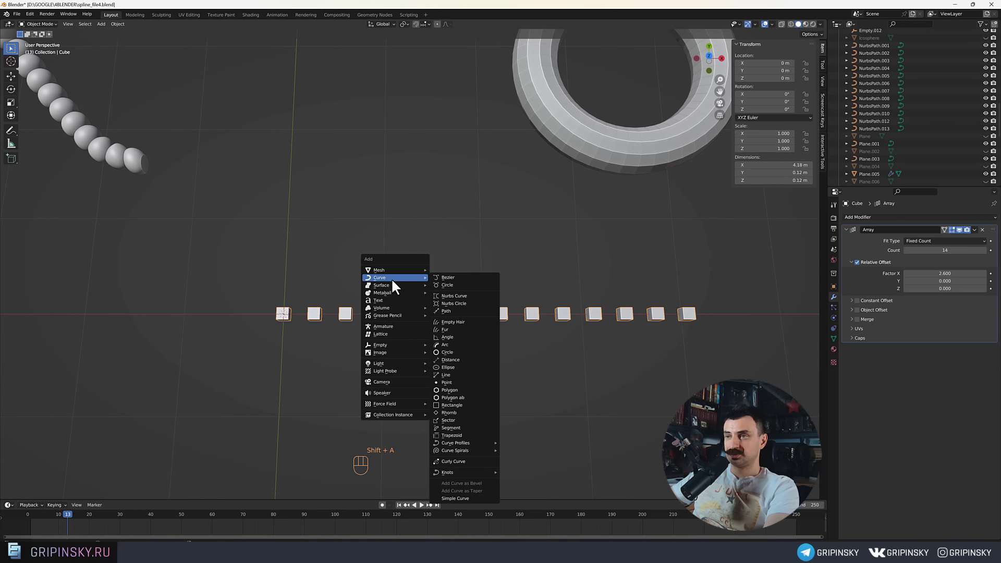
left_click_drag(385, 305, 275, 281)
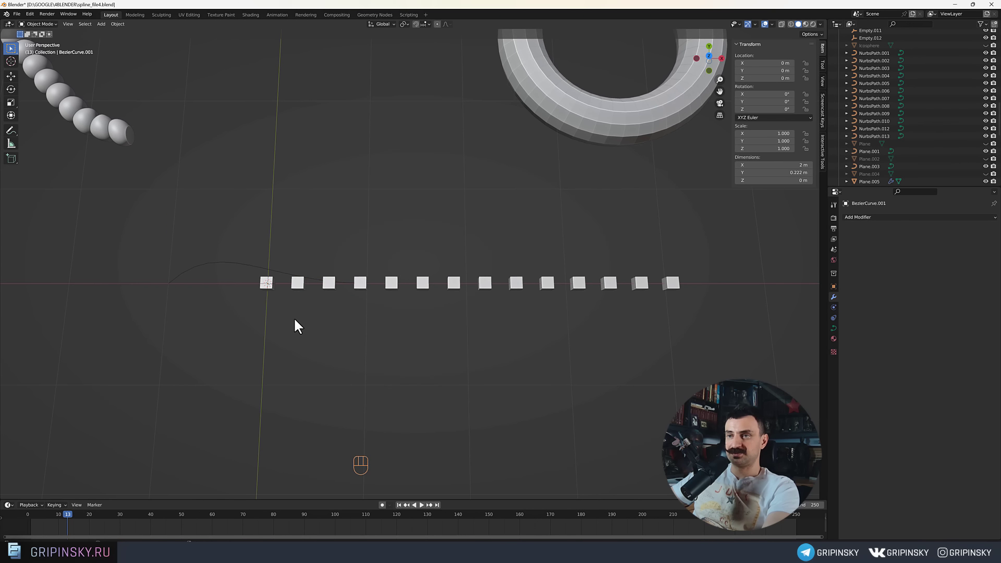
left_click(269, 287)
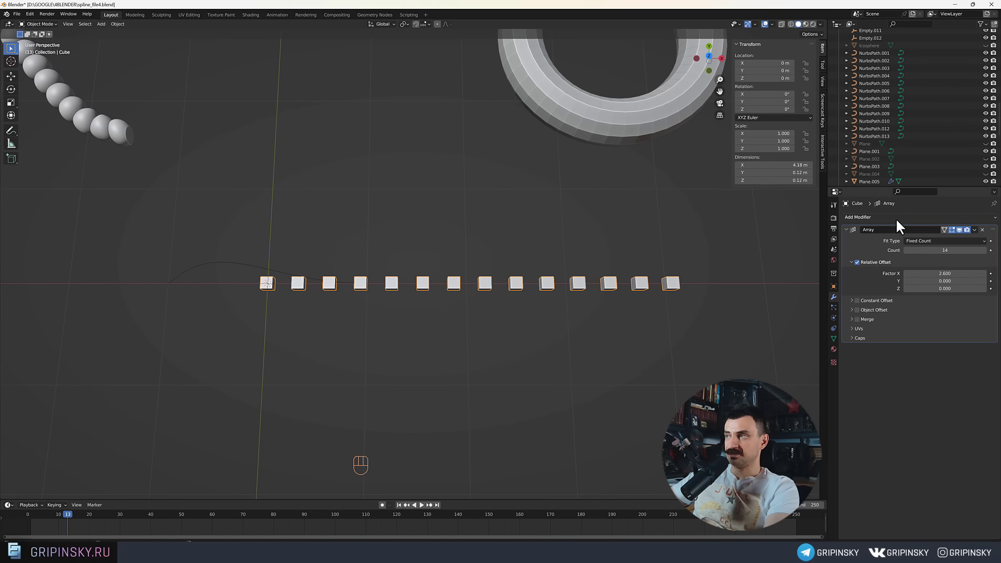
Bend the cube row along BezierCurve.001 with a Curve modifier.
left_click_drag(995, 221, 906, 259)
left_click_drag(629, 295, 602, 292)
left_click(988, 363)
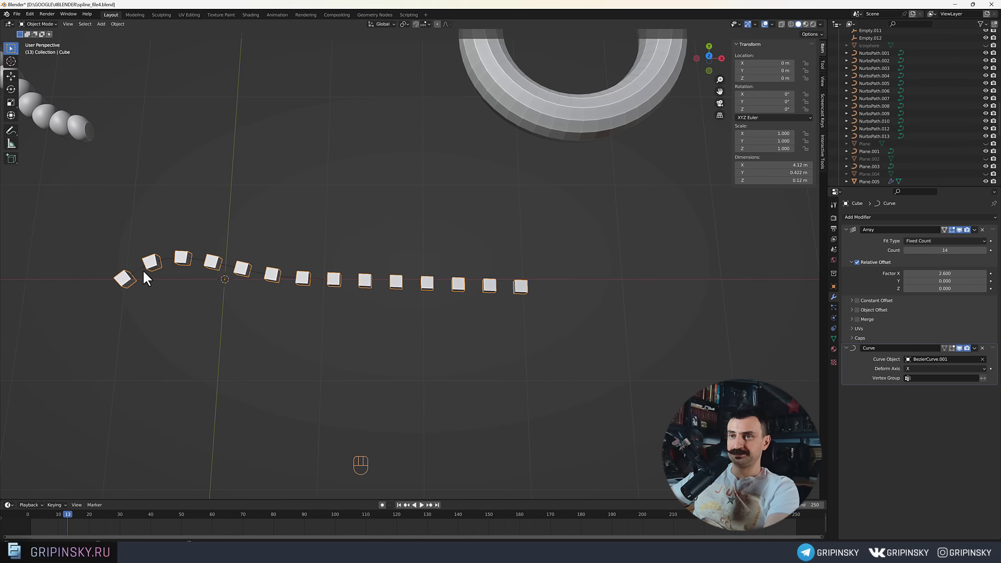
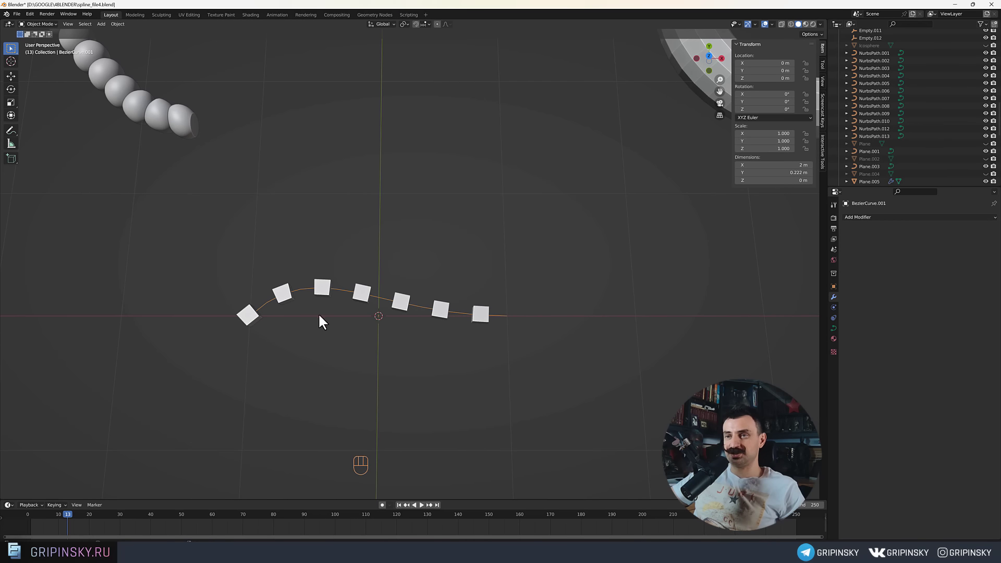
Orbit around the bent cube row and frame BezierCurve.001 for editing.
middle_click(520, 314)
left_click_drag(356, 299, 292, 311)
left_click_drag(332, 309, 326, 314)
left_click_drag(329, 316, 371, 310)
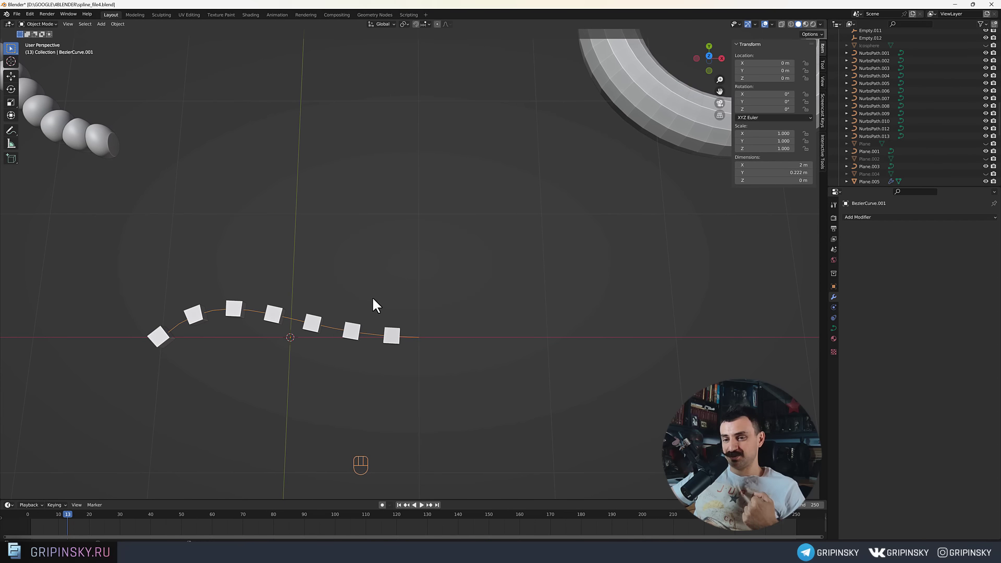
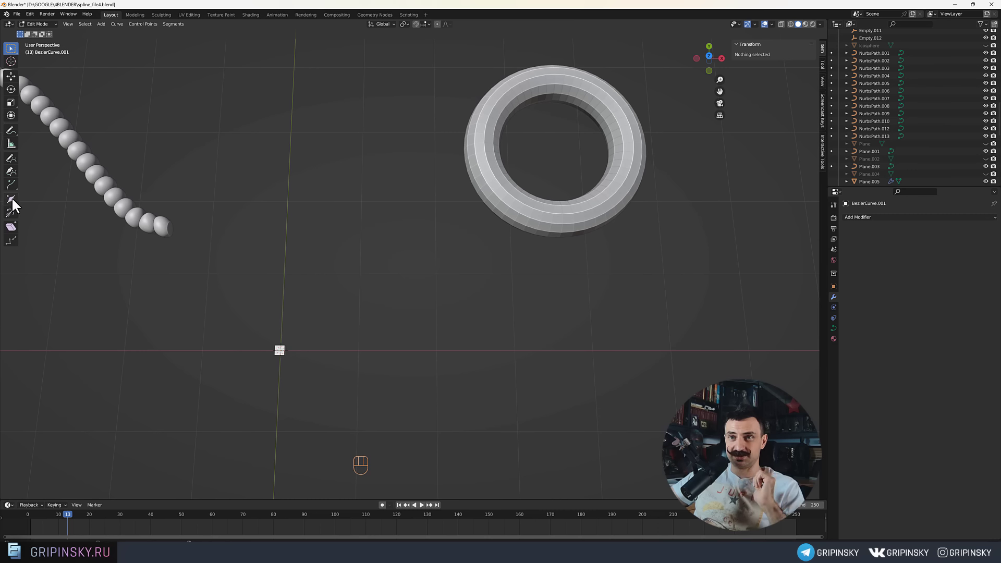
Switch to the freehand curve Draw tool to sketch new points over the torus.
left_click(16, 168)
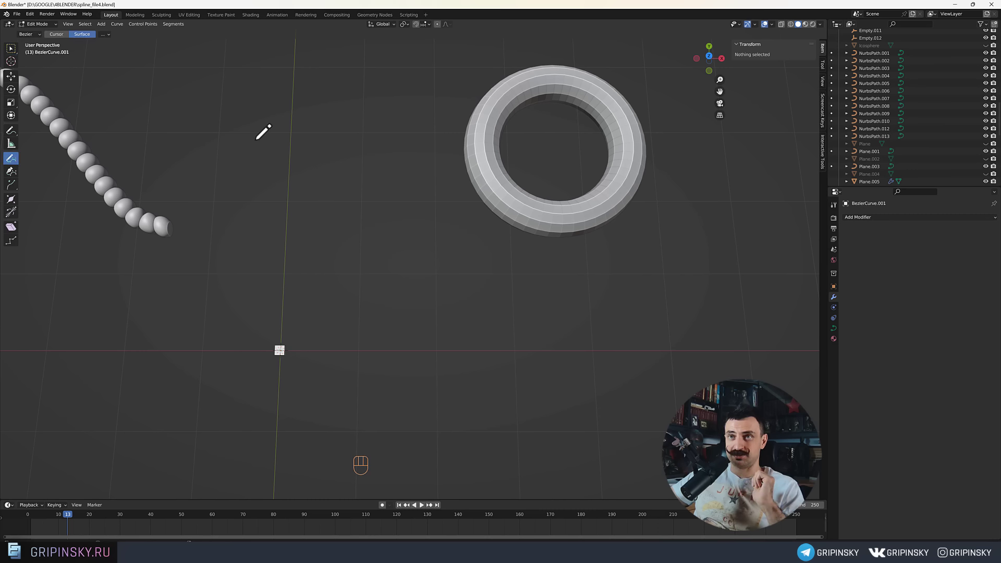
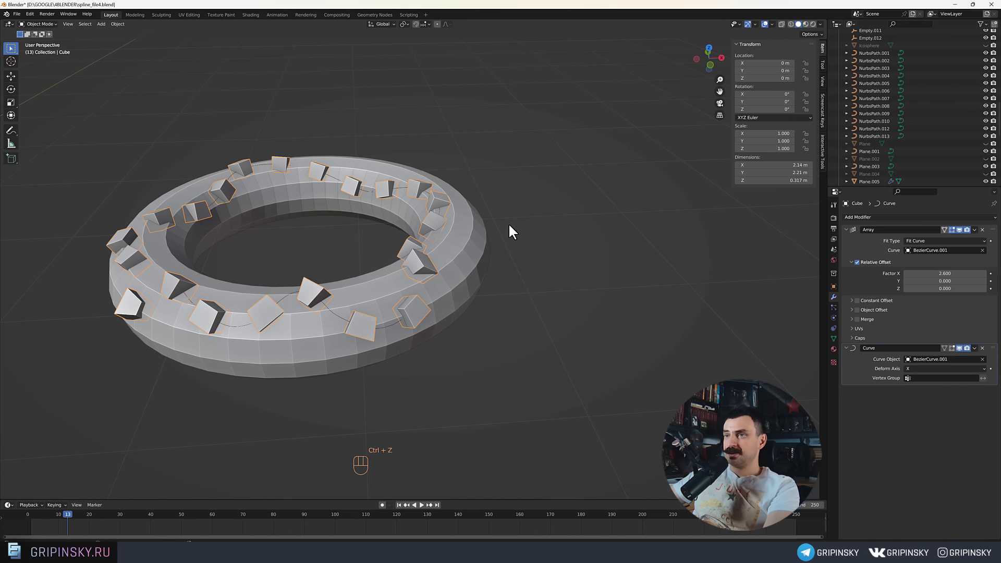
Orbit and zoom around the torus to inspect the denser cube chain winding over it.
left_click_drag(422, 262, 439, 286)
left_click_drag(443, 348, 497, 318)
middle_click(498, 309)
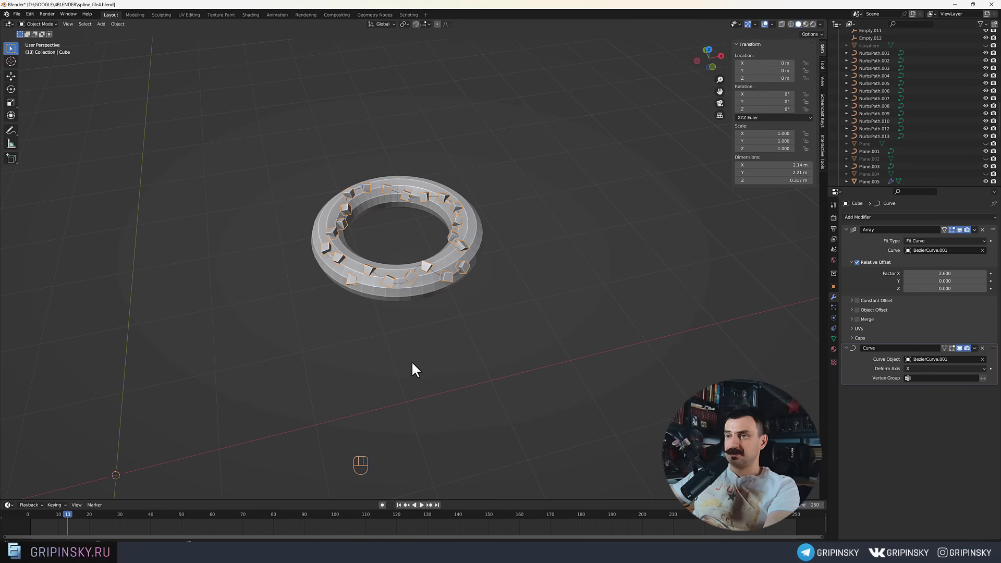
left_click_drag(402, 370, 438, 329)
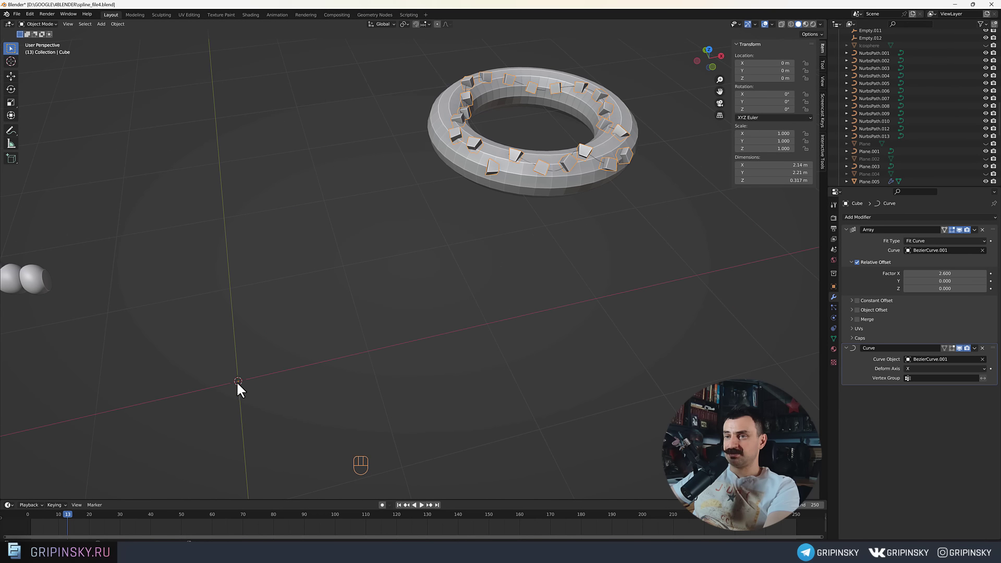
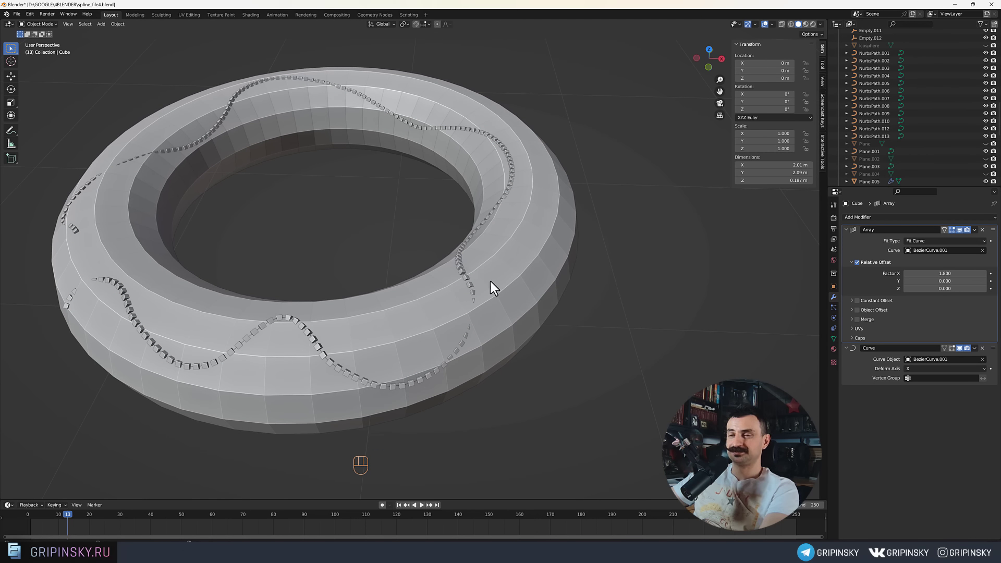
middle_click(456, 293)
left_click_drag(521, 254, 548, 254)
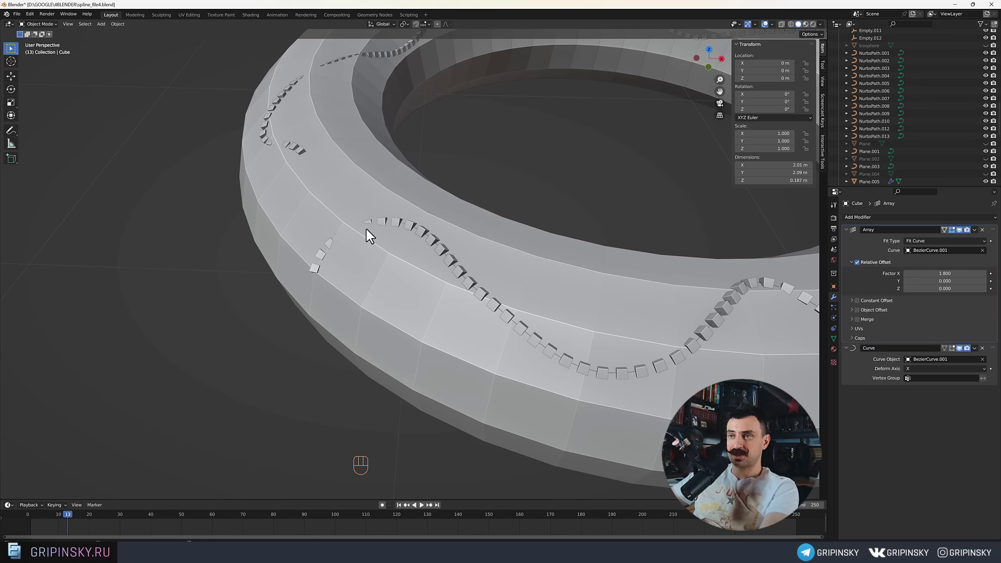
left_click_drag(368, 233, 391, 201)
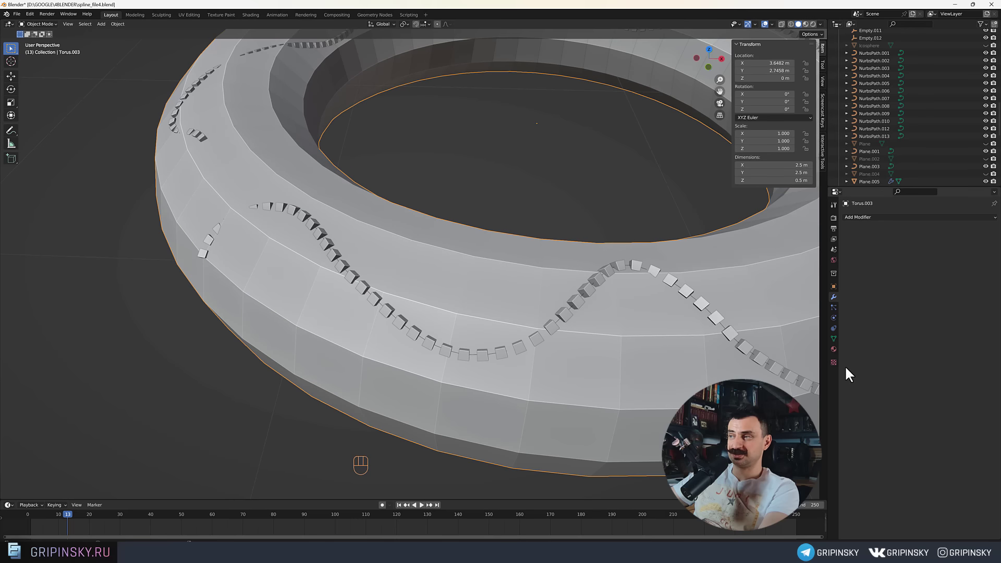
Give Torus.003 a level-2 Subdivision Surface modifier with smooth shading.
left_click(840, 344)
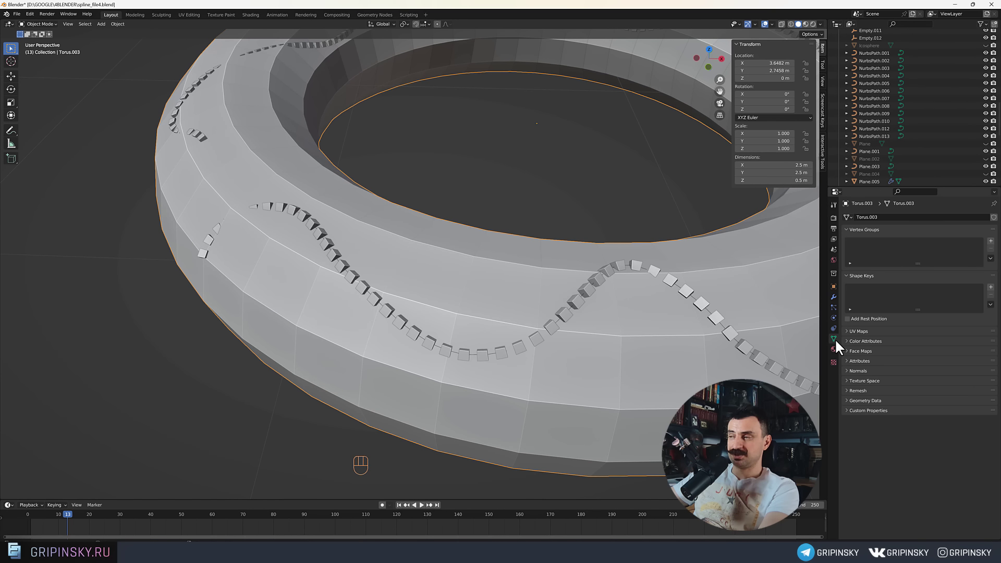
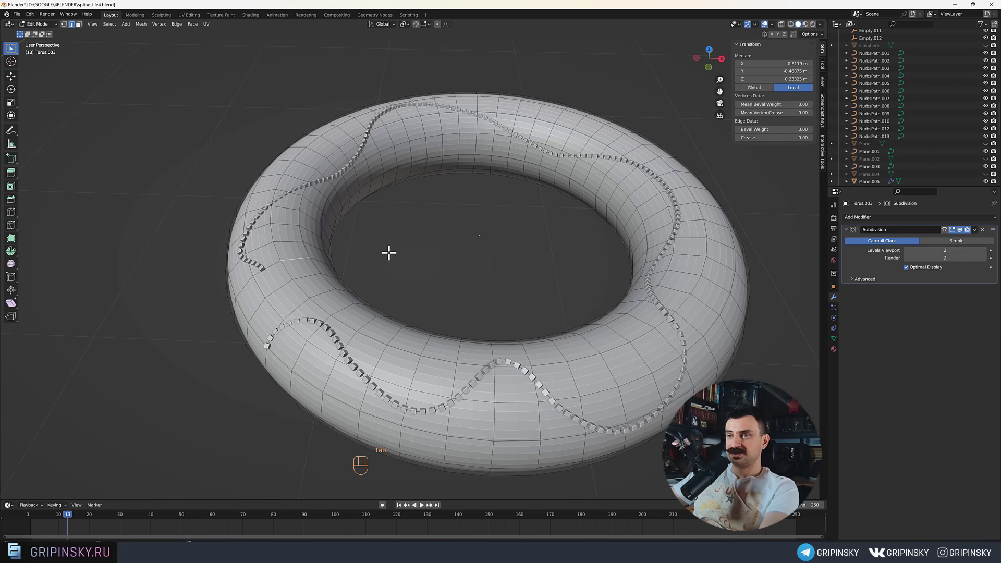
key("Tab")
left_click_drag(407, 261, 439, 249)
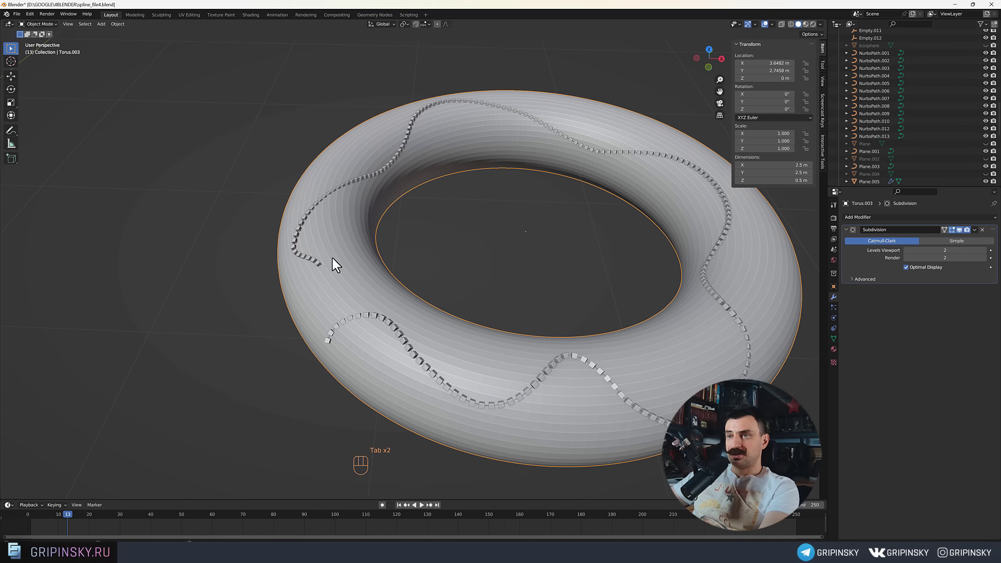
left_click_drag(428, 277, 379, 270)
Draw another stroke on BezierCurve.001 and dissolve its stray points so a new chain follows it.
key("Tab")
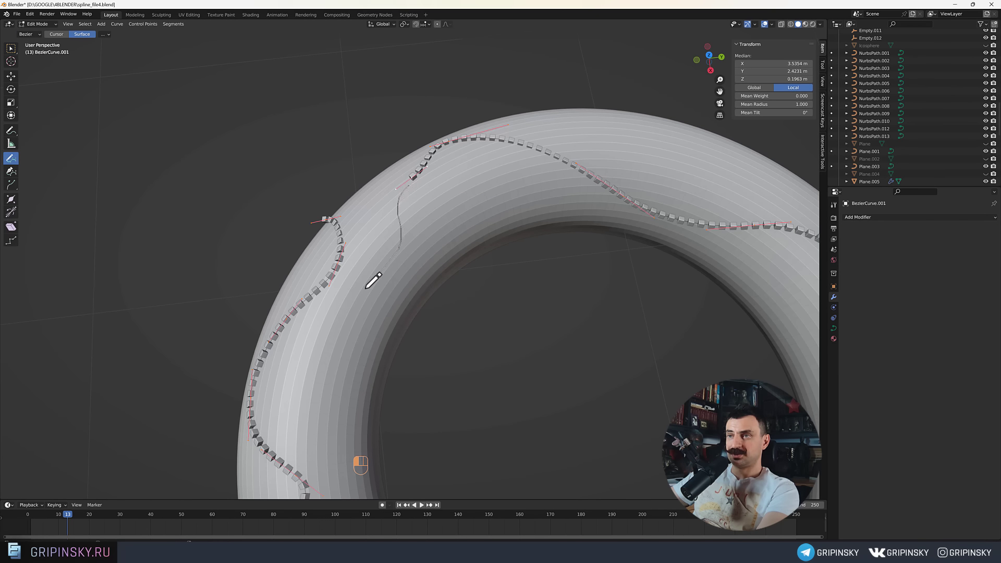
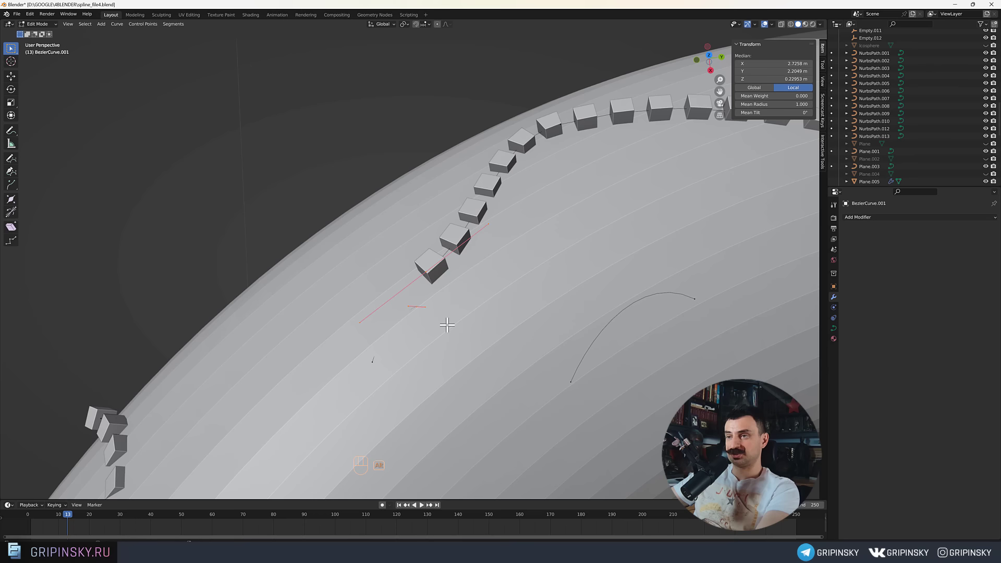
key("alt+z")
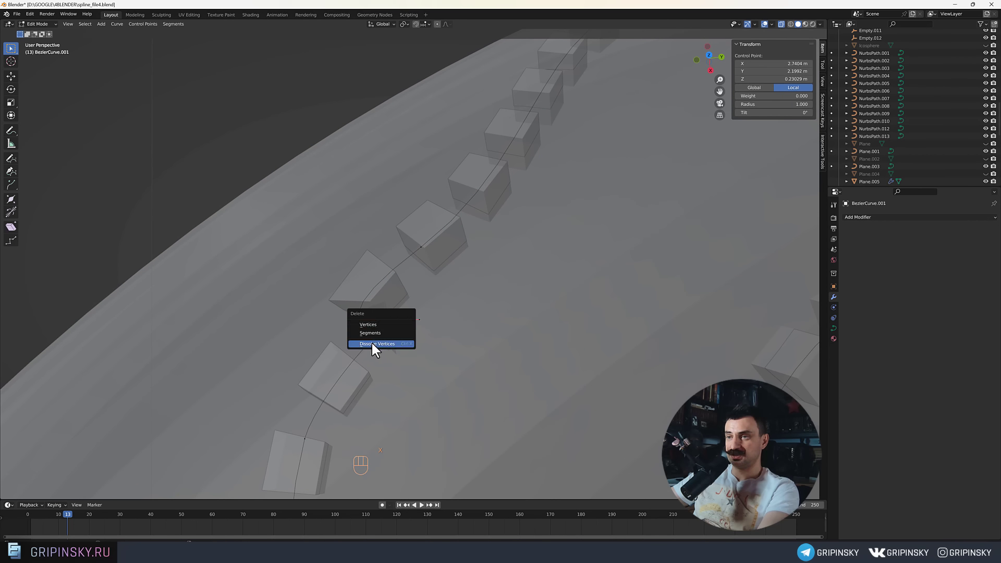
key("Tab")
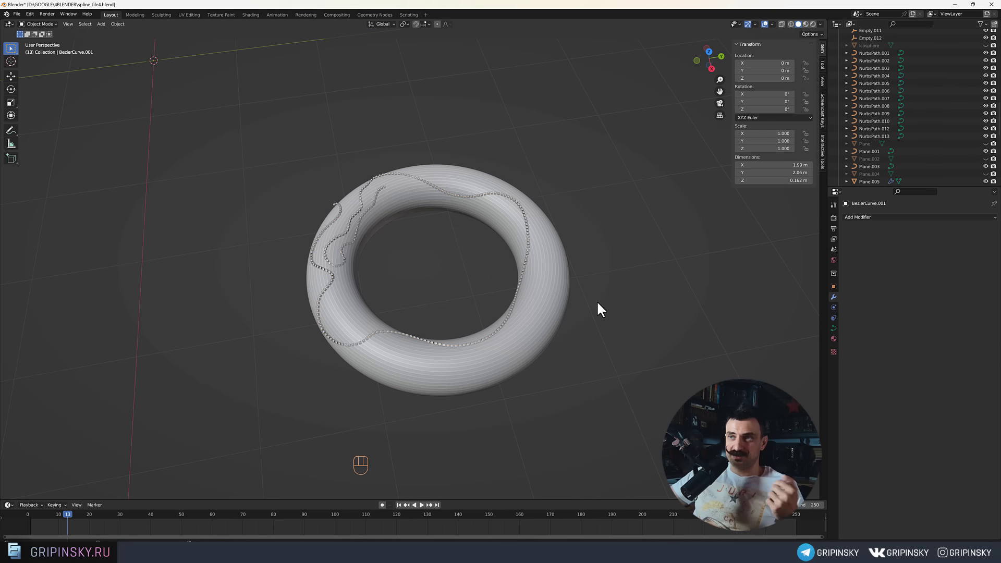
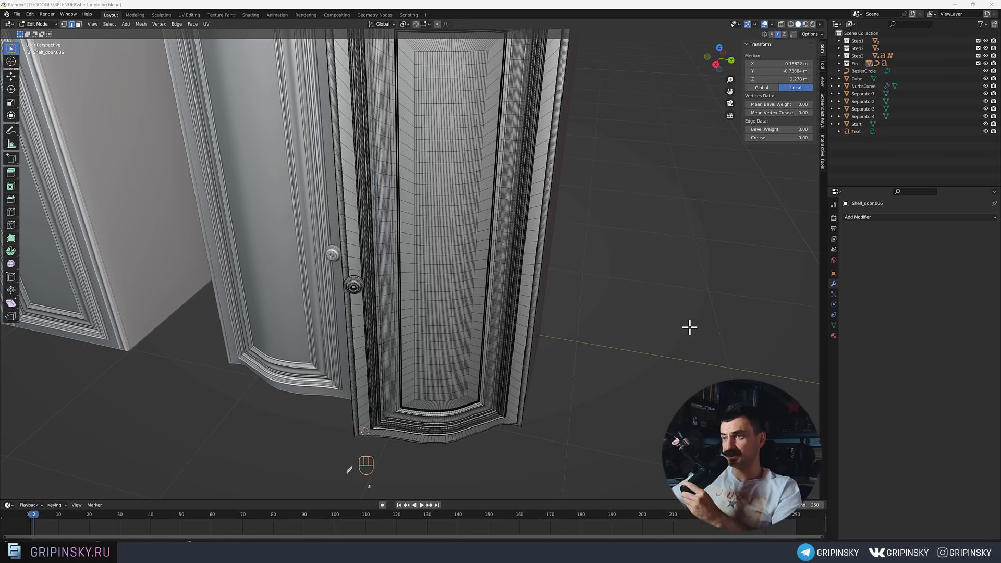
Orbit out to the cabinet doors and select the object by Shelf_door.006.
middle_click(610, 308)
middle_click(523, 245)
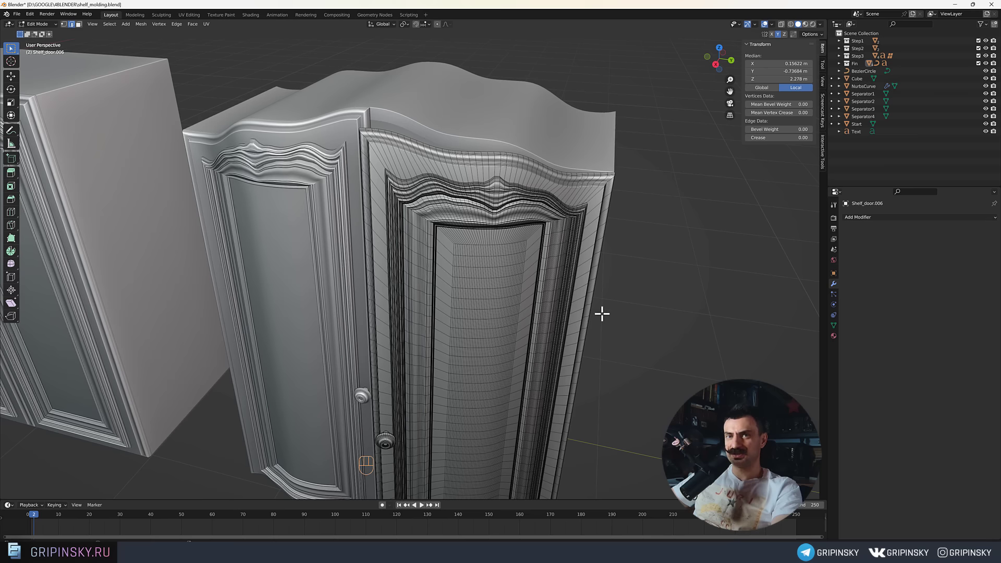
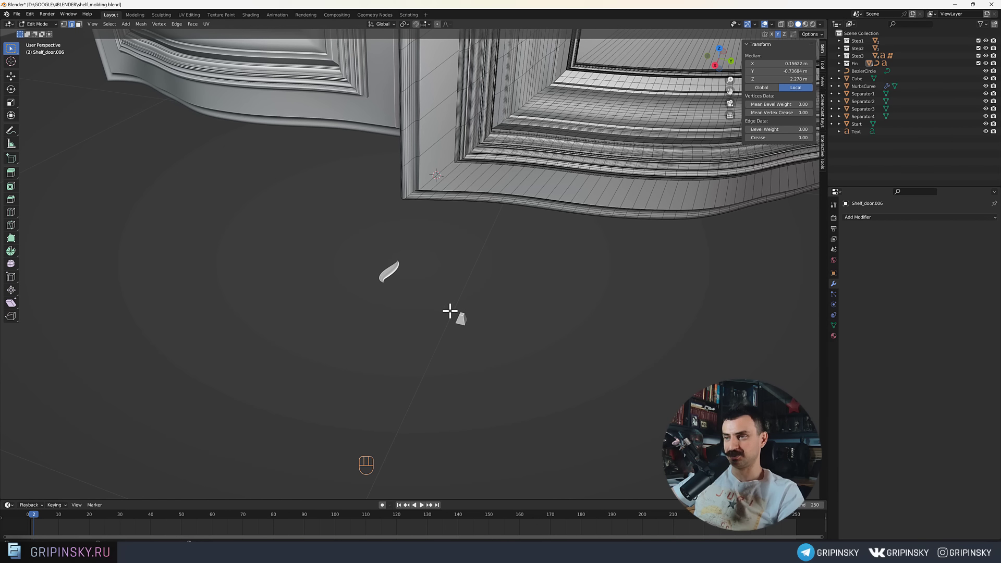
left_click(467, 322)
left_click_drag(479, 280, 461, 348)
middle_click(496, 258)
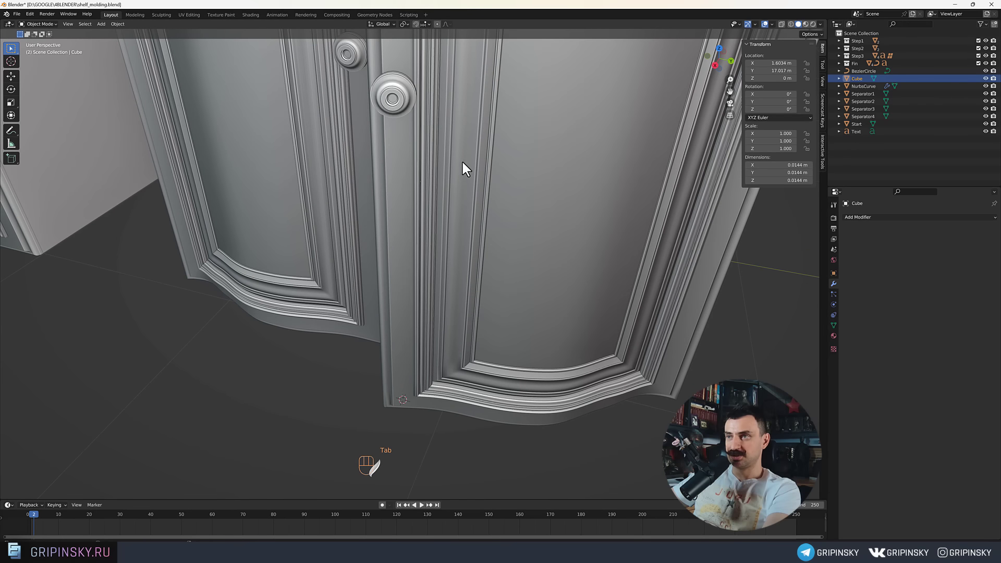
left_click_drag(592, 324, 599, 331)
left_click_drag(518, 205, 509, 228)
Frame the door's curved panel moulding close up, ready to apply its transforms.
left_click_drag(477, 344, 491, 308)
left_click_drag(463, 265, 483, 263)
left_click_drag(483, 262, 444, 320)
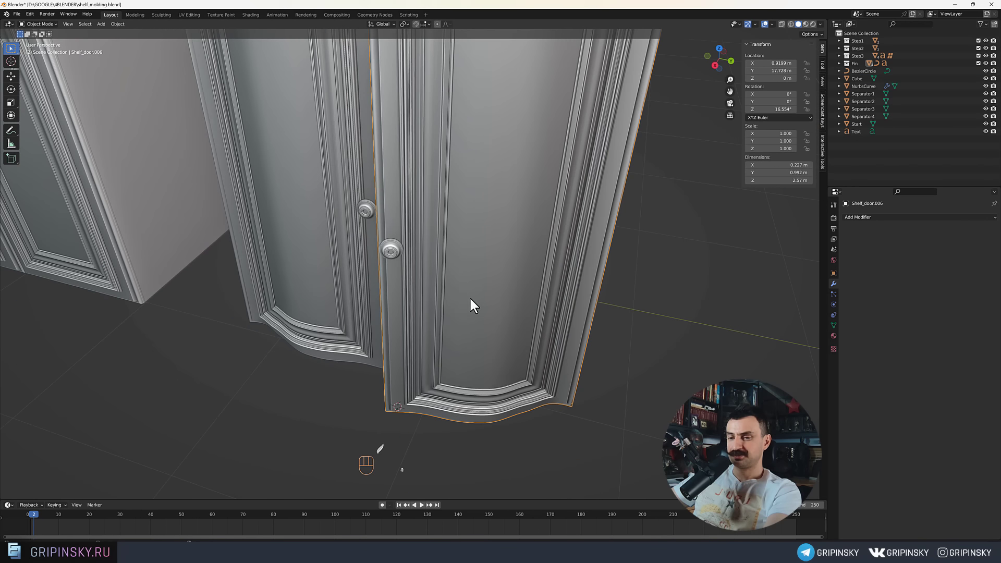
left_click_drag(472, 298, 459, 286)
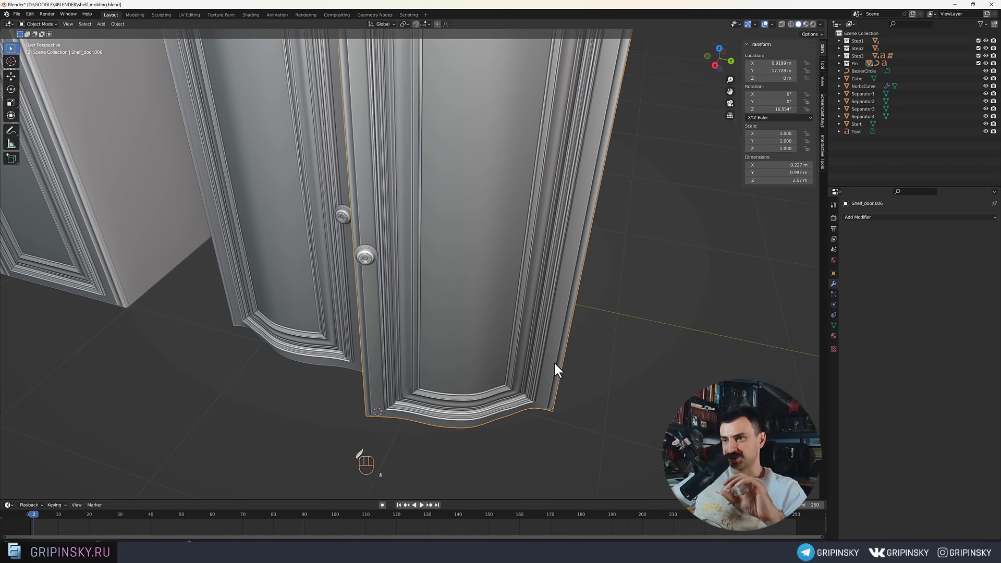
left_click_drag(586, 278, 455, 306)
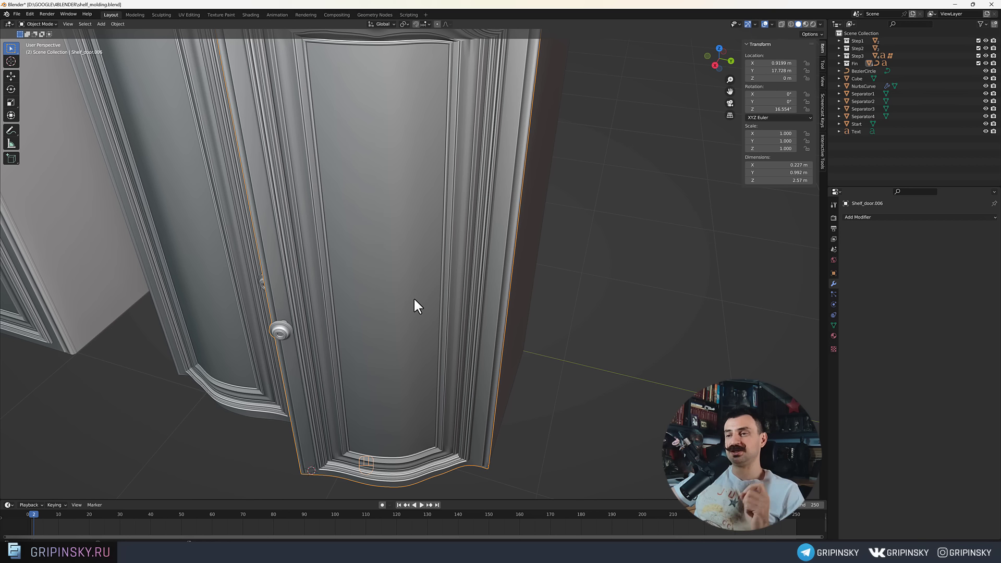
left_click_drag(400, 264, 394, 274)
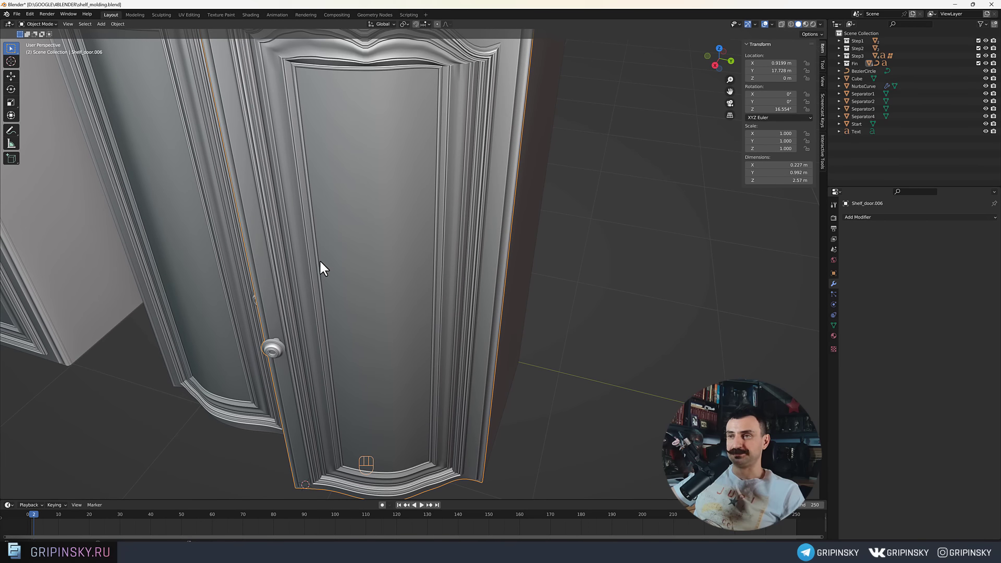
Apply Shelf_door.006's rotation and scale, zeroing its 16.6° Z rotation.
key("Tab")
left_click_drag(123, 30, 225, 97)
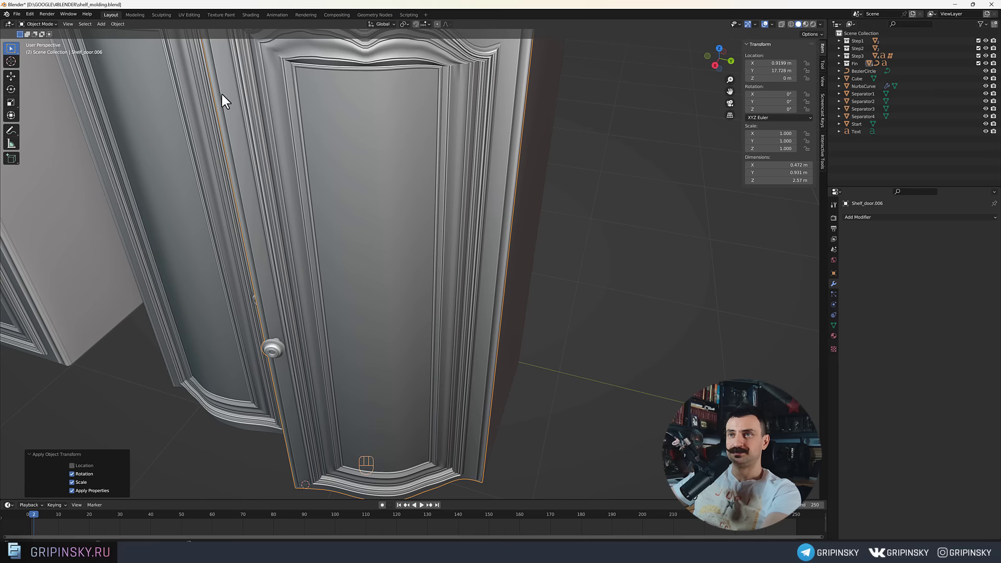
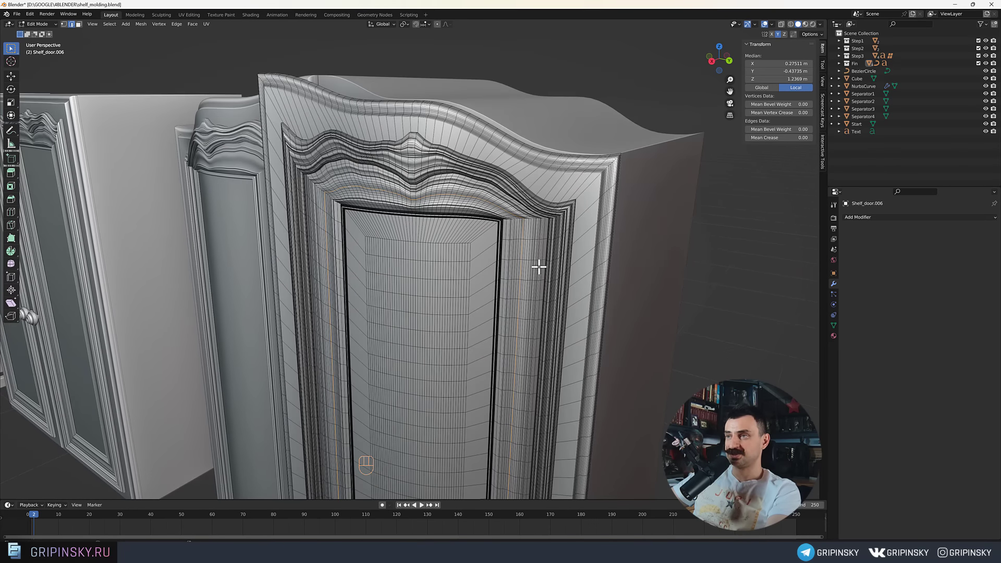
Select the door's inner edge loop and separate it into its own object.
left_click_drag(541, 257, 550, 228)
middle_click(571, 225)
key("shift+d")
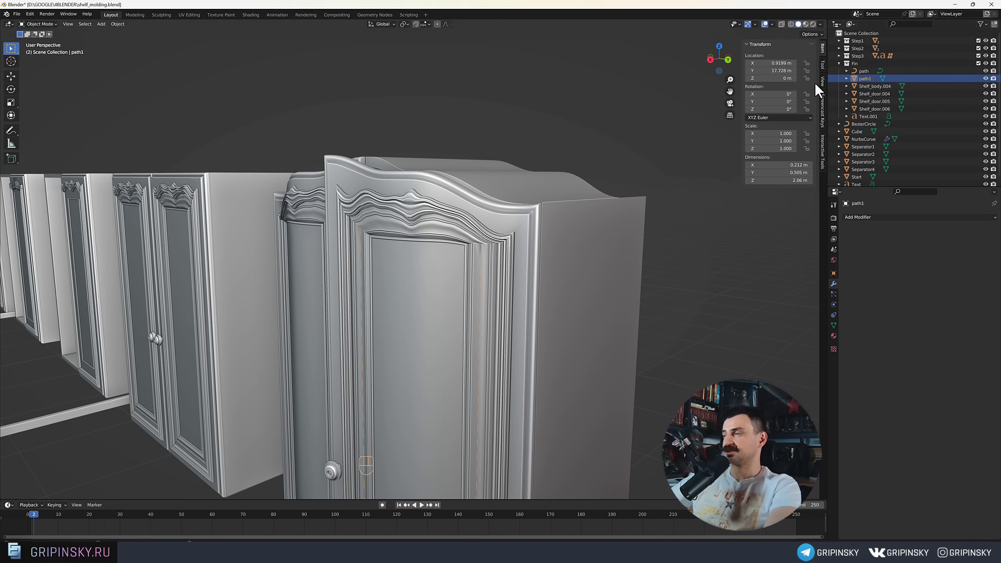
left_click_drag(459, 303, 479, 277)
left_click_drag(476, 284, 501, 228)
key("ctrl+r")
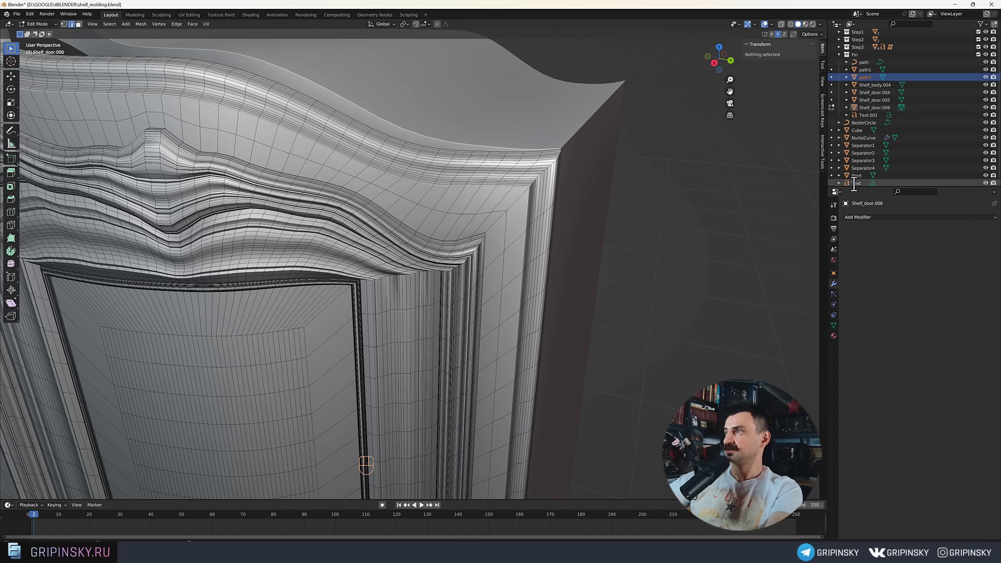
Name the separated edge object path2 and check it along the door's lower edge.
left_click_drag(623, 390, 872, 81)
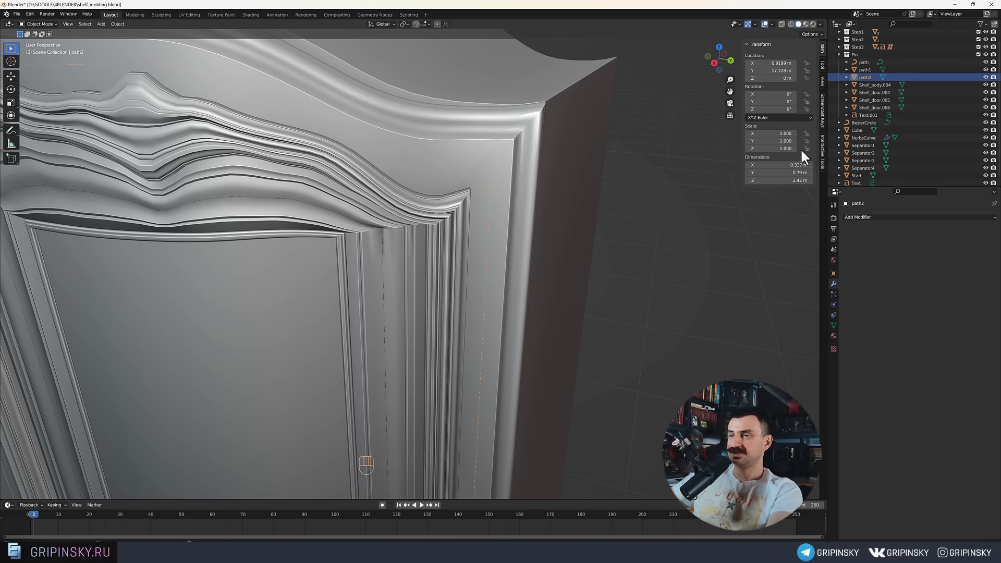
left_click_drag(600, 296, 623, 233)
left_click_drag(593, 319, 607, 226)
left_click_drag(537, 292, 553, 299)
left_click_drag(388, 336, 402, 342)
left_click_drag(400, 301, 422, 215)
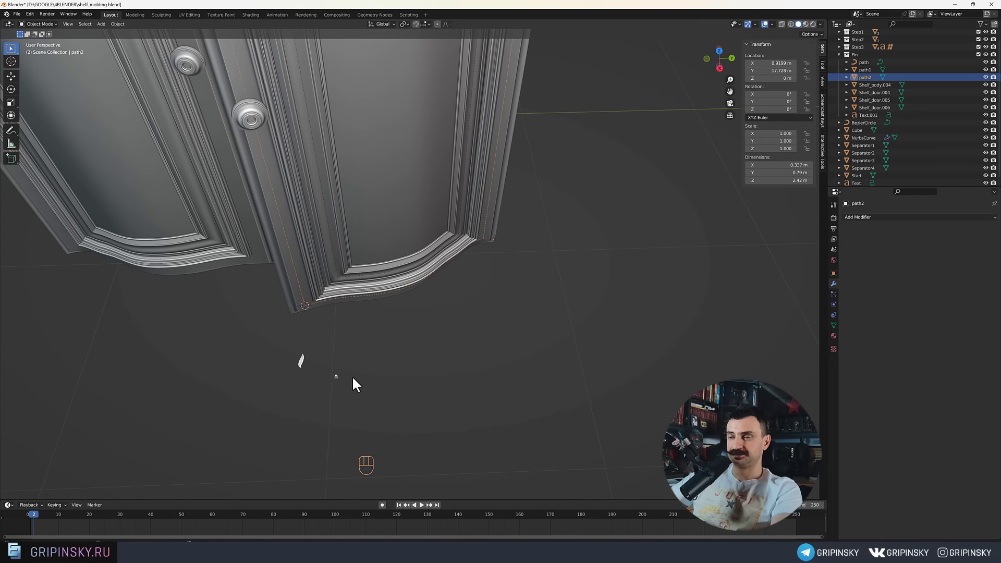
Convert path1 and path2 to curves and fit the Cube's Array to path1's 5.16 m length.
left_click(341, 381)
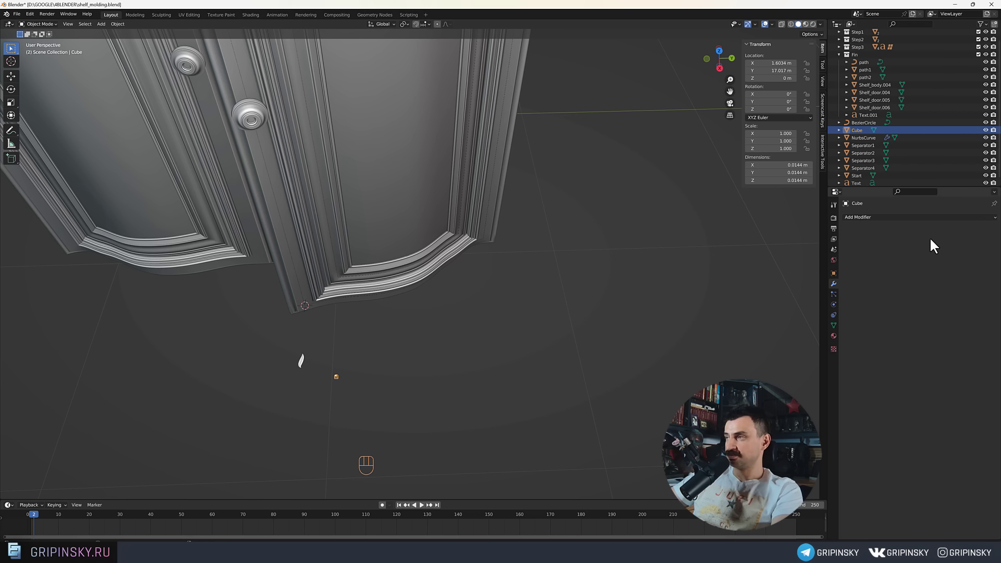
left_click_drag(860, 222, 839, 245)
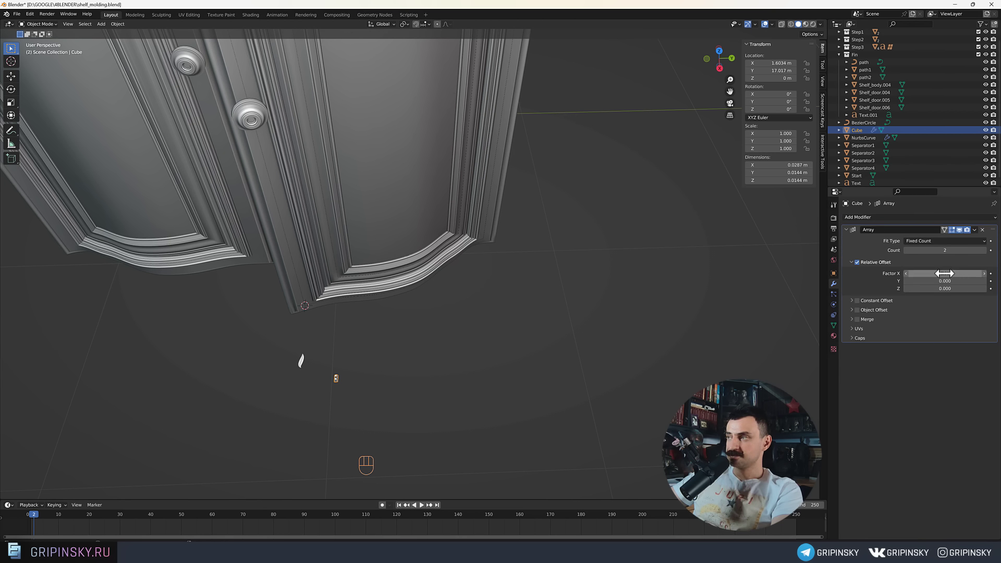
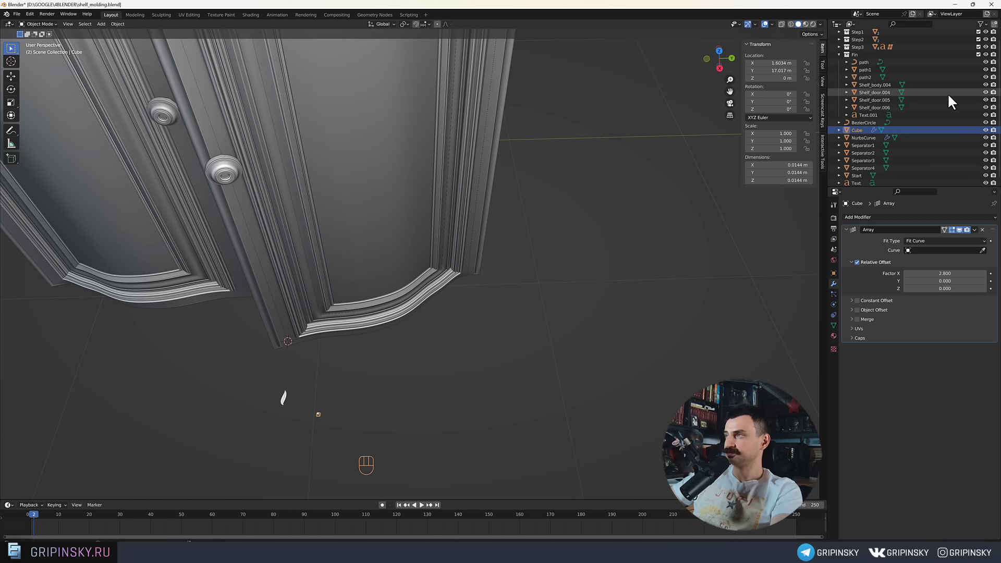
left_click_drag(518, 160, 513, 204)
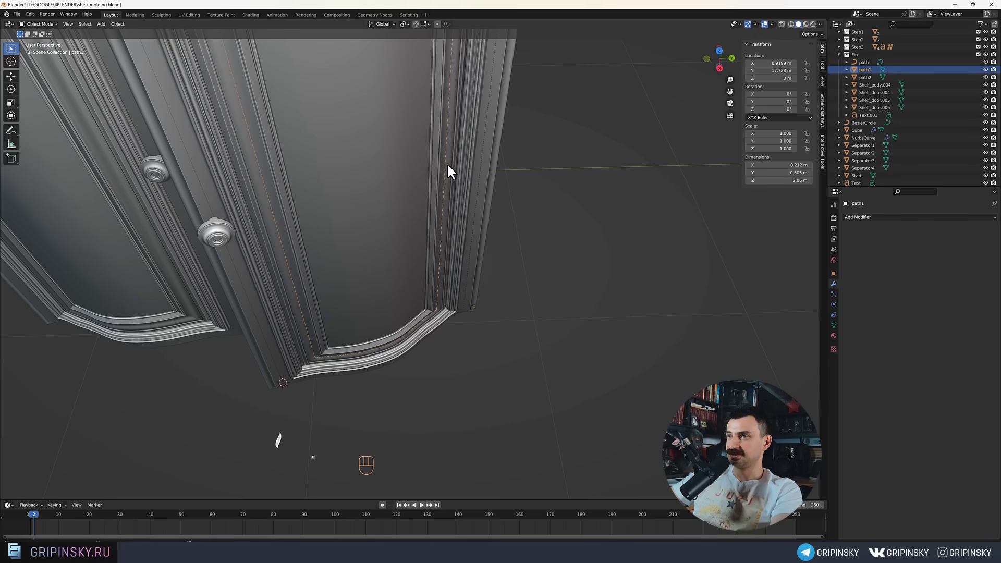
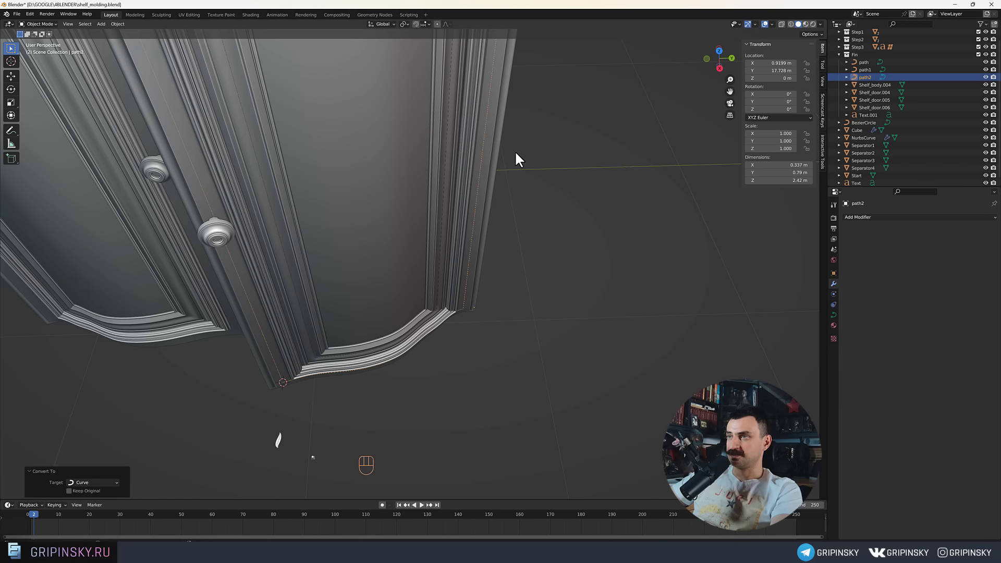
left_click_drag(484, 250, 523, 164)
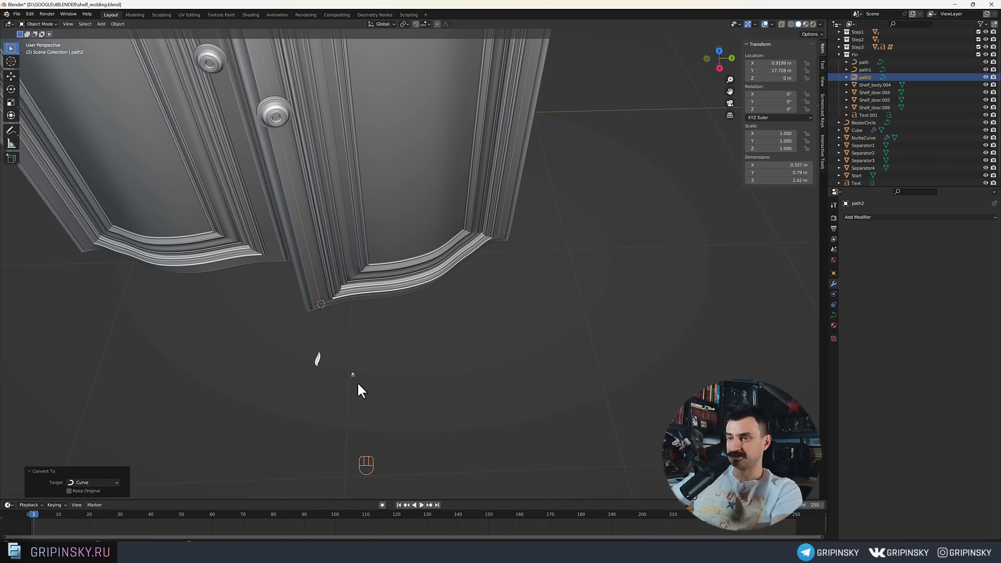
left_click(359, 379)
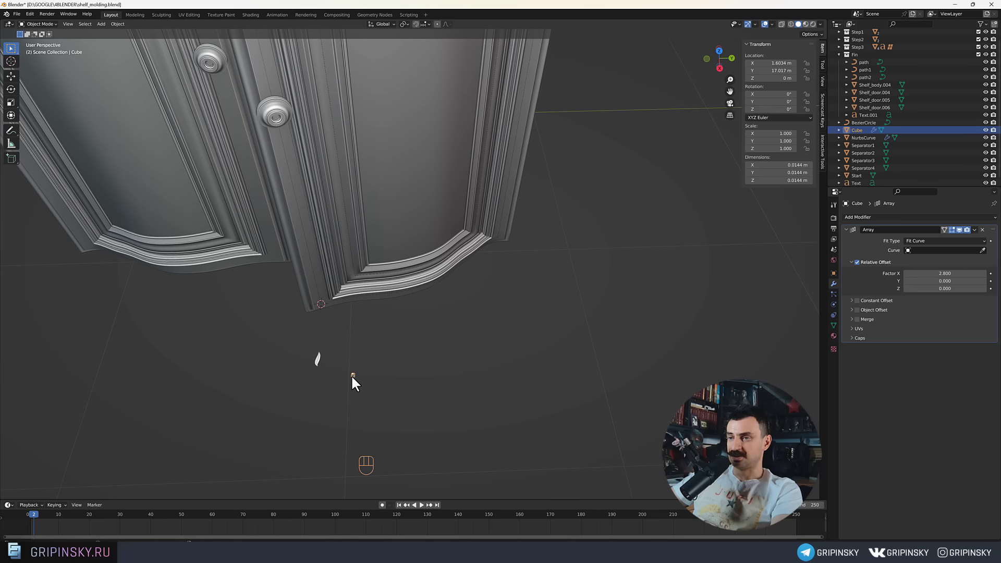
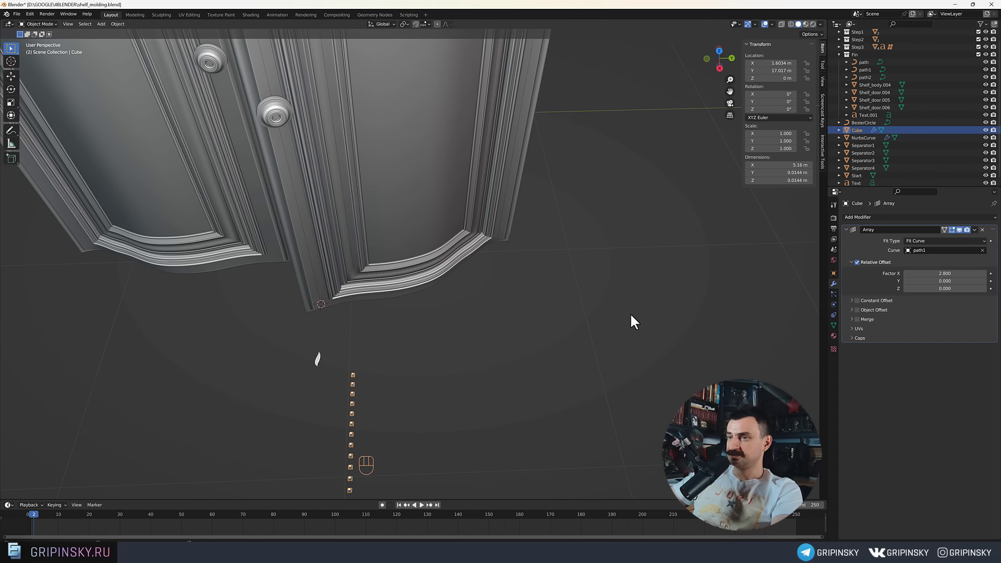
left_click_drag(531, 316, 499, 299)
left_click_drag(511, 283, 487, 256)
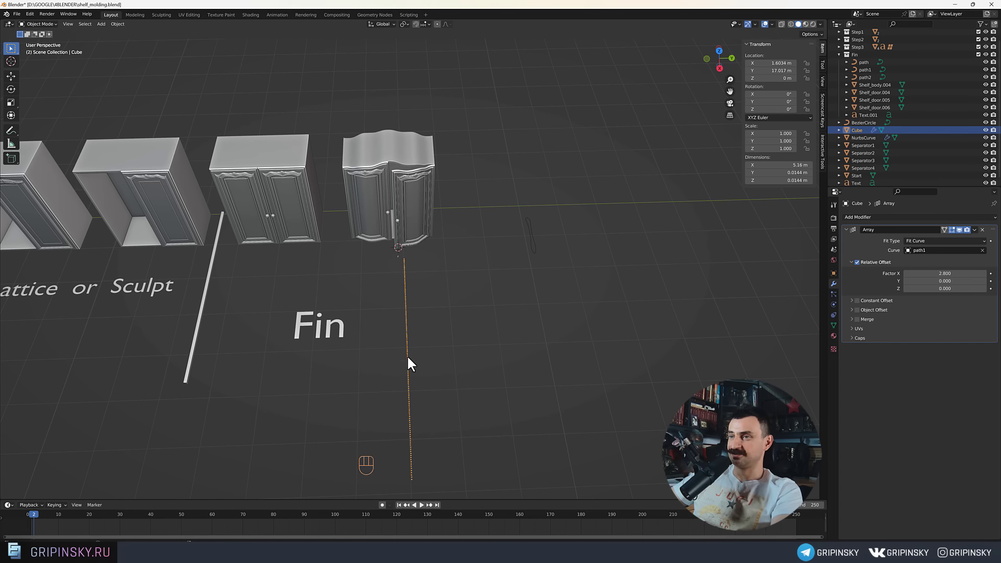
Select the path1 curve and close in on the door's lower corner.
left_click_drag(443, 229, 437, 244)
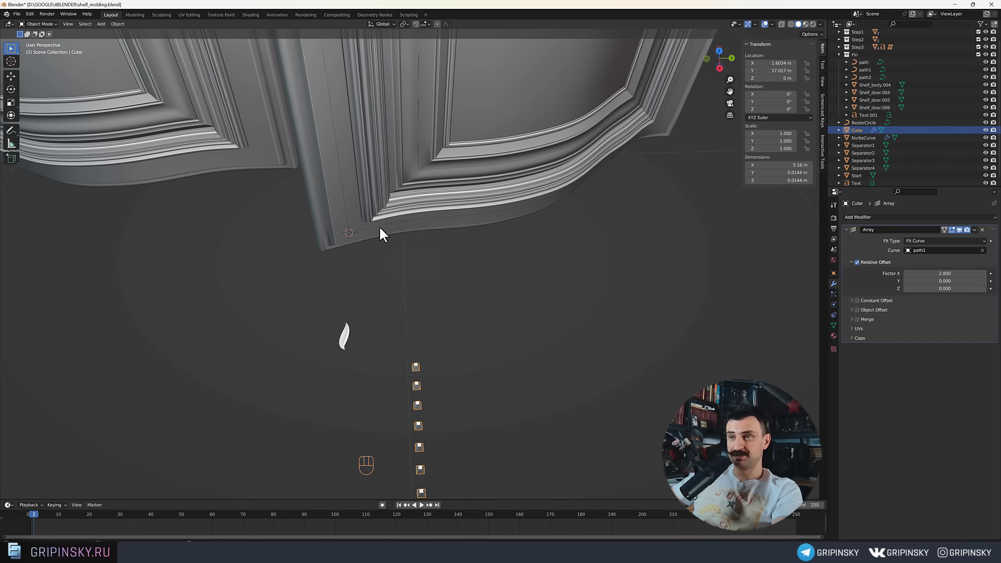
left_click_drag(486, 201, 472, 259)
left_click(449, 228)
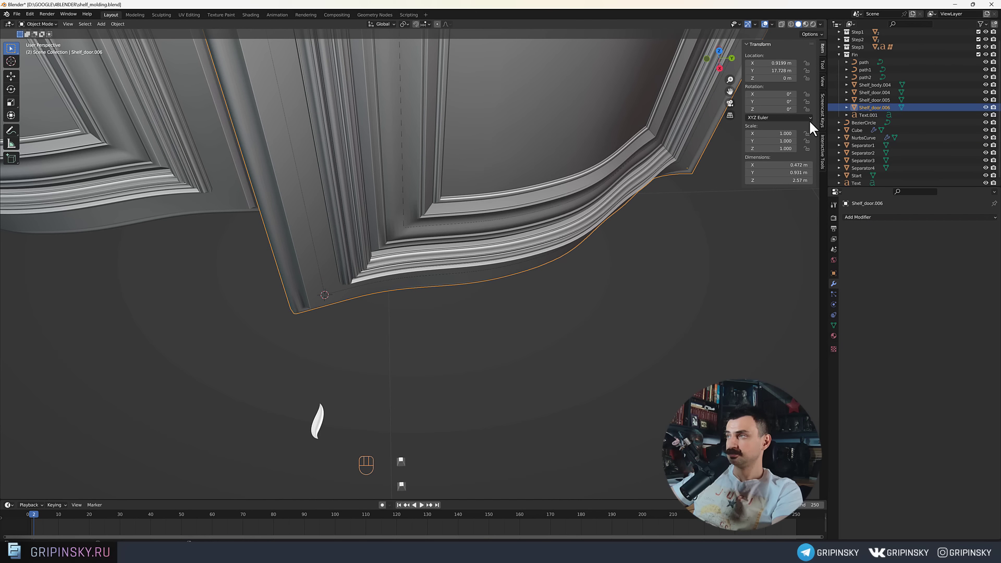
left_click(873, 75)
left_click_drag(551, 226, 507, 269)
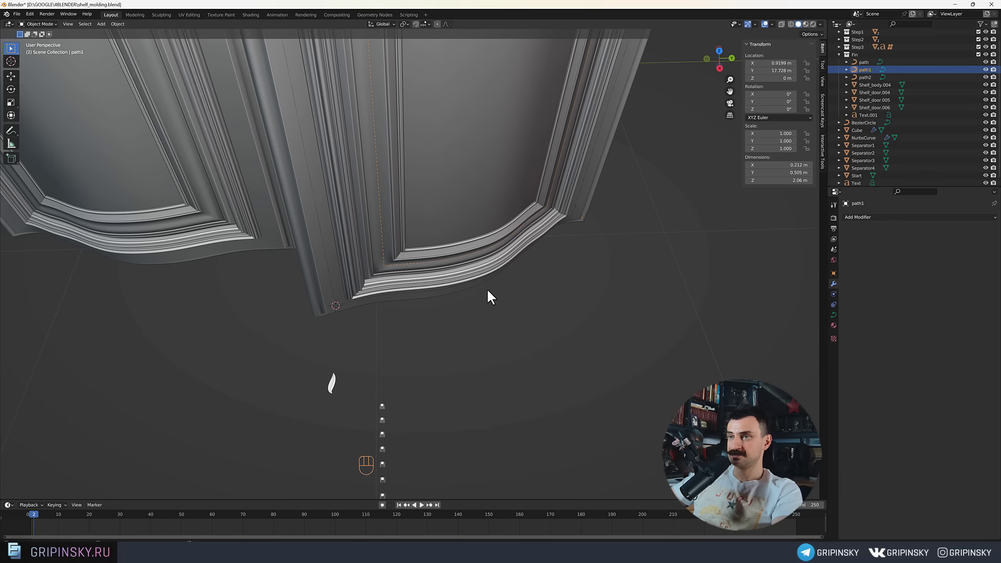
left_click_drag(457, 316, 593, 263)
left_click_drag(590, 263, 578, 249)
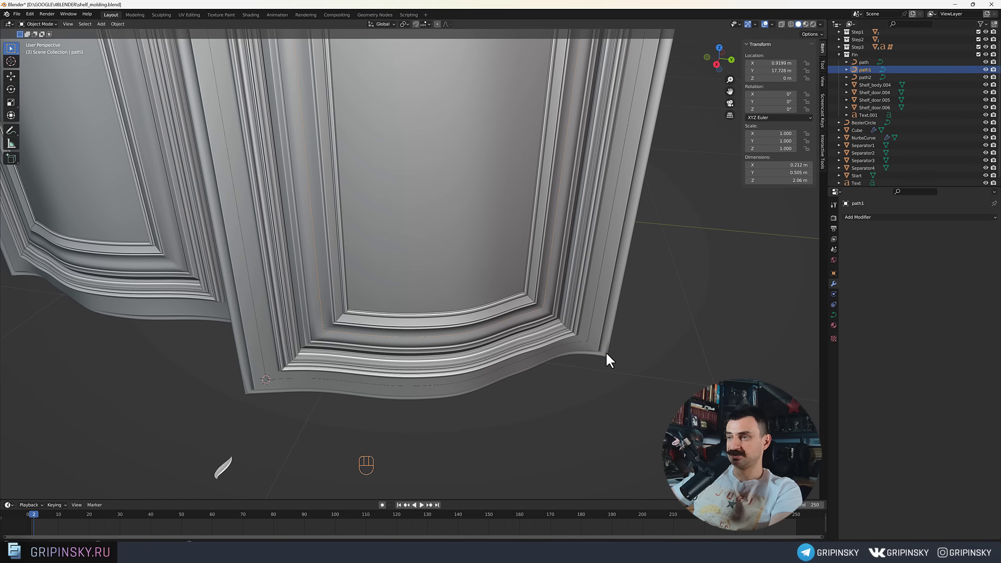
left_click_drag(572, 338, 450, 280)
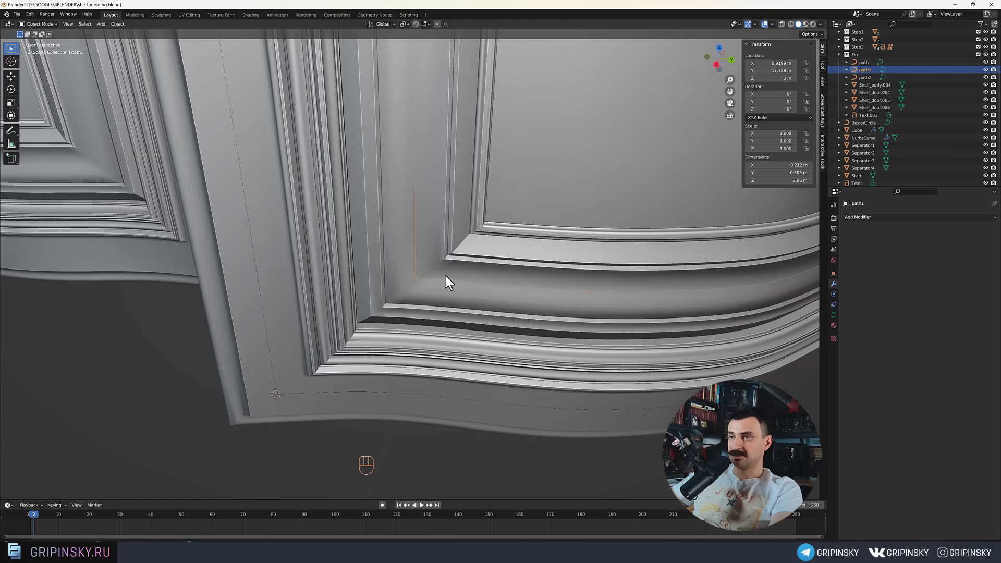
Edit path1's points and snap the 3D cursor to its starting control point.
middle_click(457, 284)
left_click_drag(483, 327, 434, 293)
left_click_drag(433, 298, 423, 291)
left_click_drag(426, 295, 410, 300)
left_click_drag(484, 296, 411, 291)
left_click_drag(403, 296, 435, 327)
left_click_drag(403, 283, 455, 245)
left_click_drag(435, 295, 408, 376)
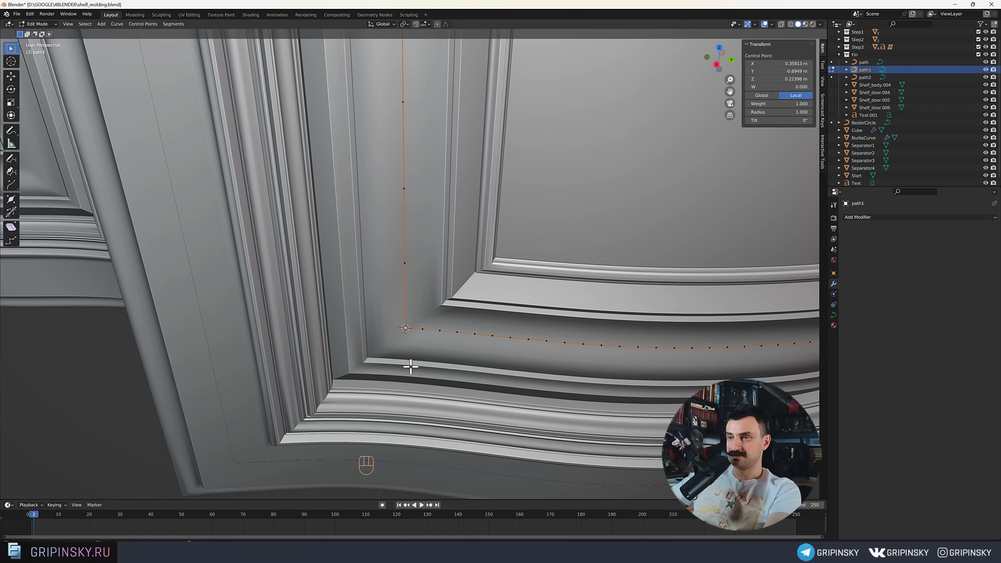
Snap the tiny Cube onto the 3D cursor at path1's start on the door corner.
middle_click(420, 339)
left_click_drag(441, 363, 420, 399)
left_click_drag(424, 395, 427, 370)
left_click_drag(393, 395, 400, 351)
left_click_drag(379, 371, 434, 278)
left_click_drag(434, 278, 410, 303)
middle_click(395, 349)
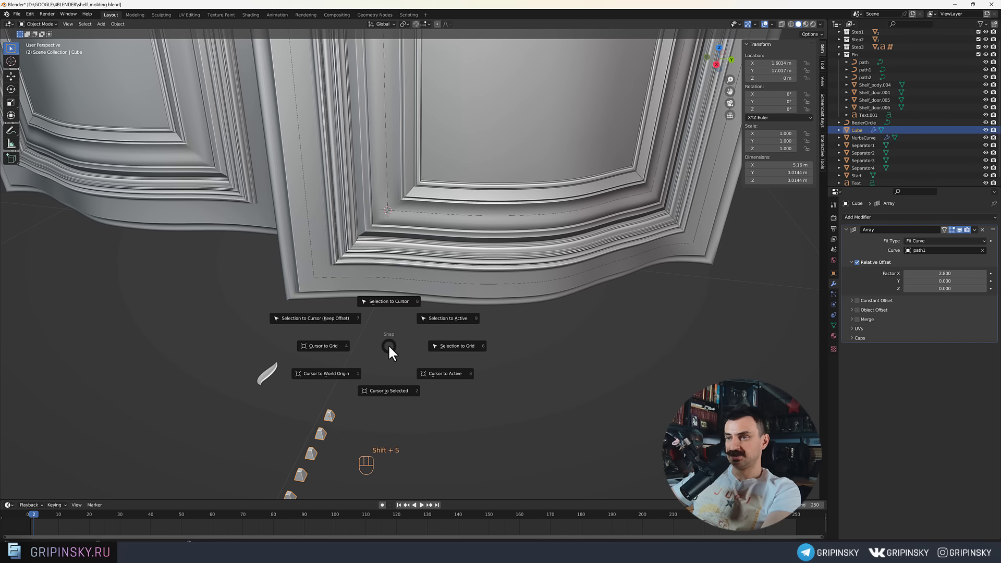
left_click_drag(404, 268, 363, 327)
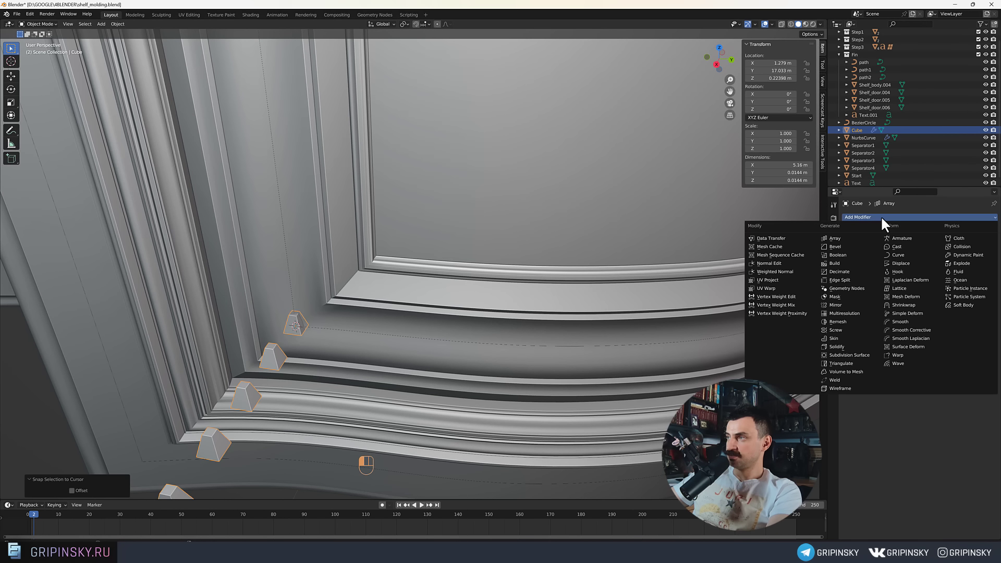
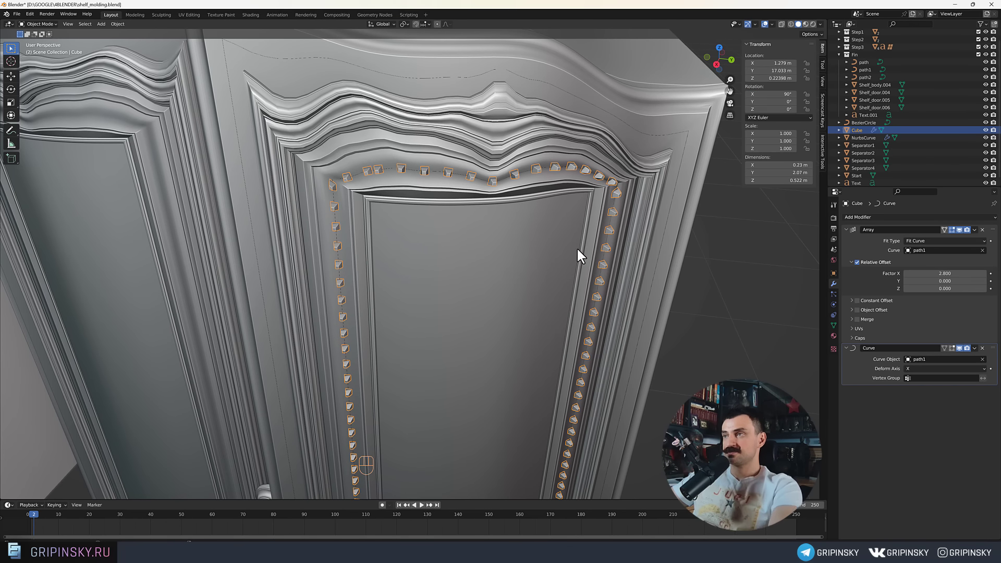
Bend the Cube array along path1 with a Curve modifier and tighten Array Factor X to 1.8.
left_click_drag(582, 253, 576, 226)
left_click_drag(580, 219, 596, 226)
left_click_drag(589, 314, 690, 290)
left_click_drag(671, 286, 704, 288)
left_click_drag(605, 363, 632, 355)
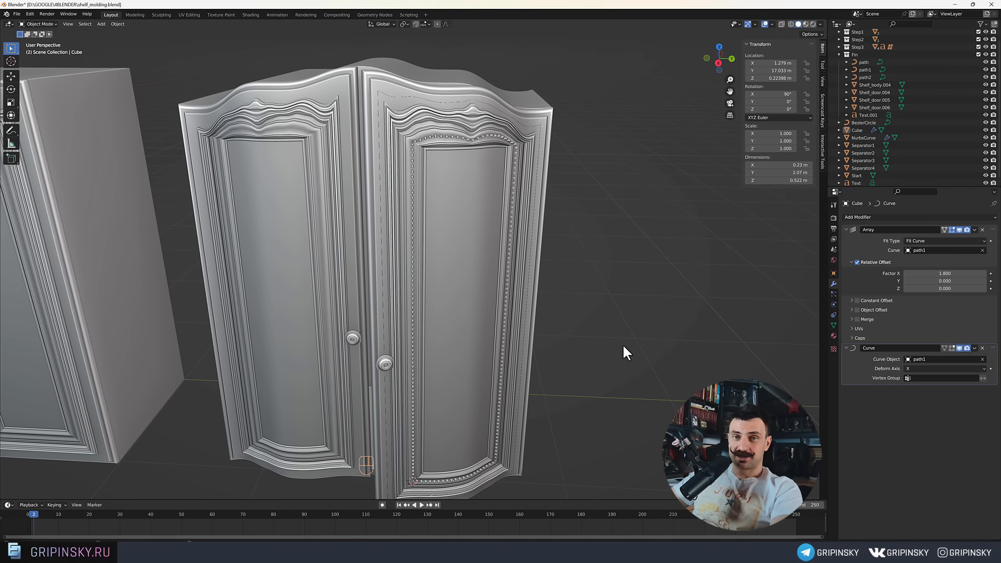
Pull back to the whole wardrobe and select path2 for point editing.
left_click_drag(599, 371, 449, 307)
left_click(451, 307)
left_click(449, 308)
left_click(448, 307)
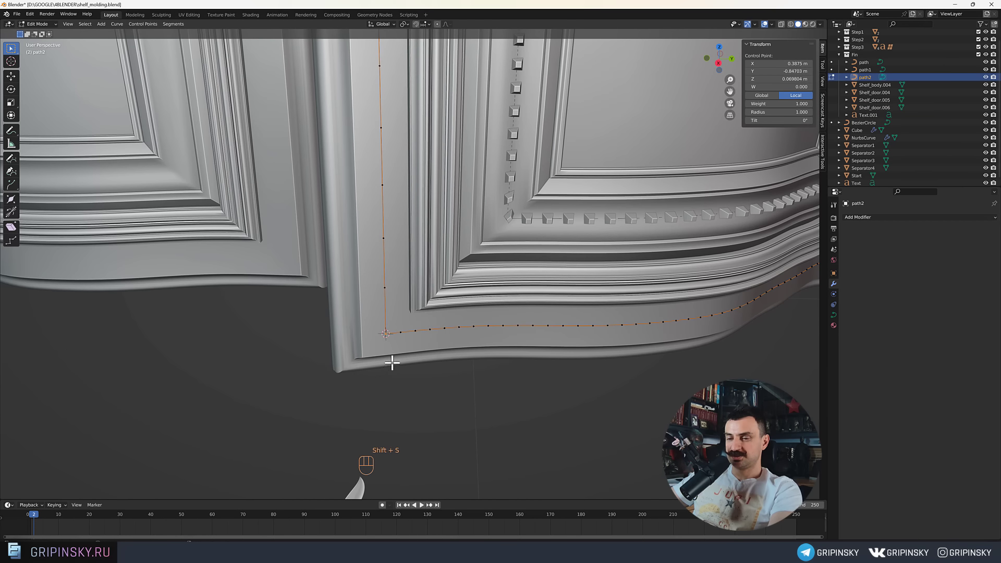
left_click_drag(416, 334, 470, 354)
left_click_drag(424, 413, 417, 381)
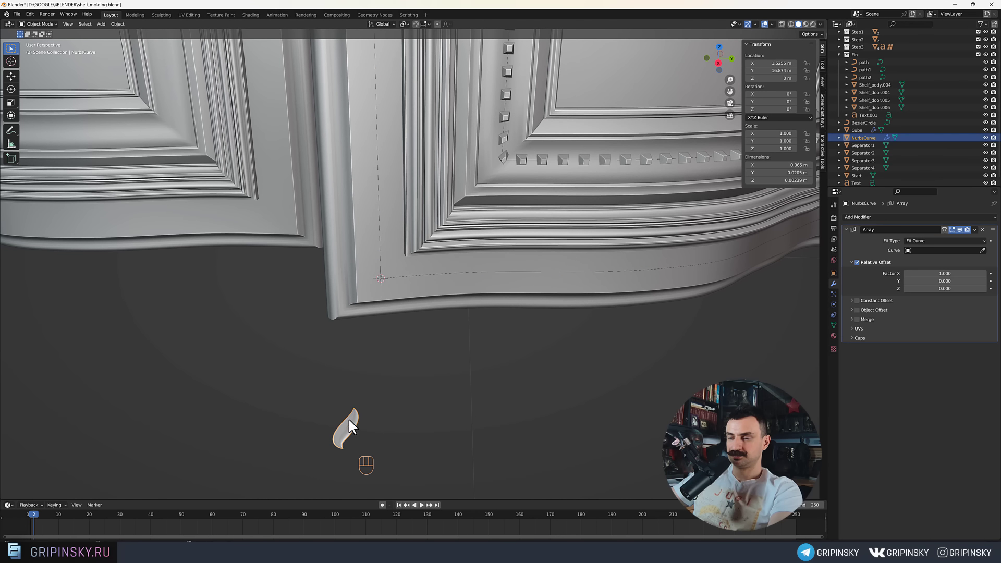
key("shift+s")
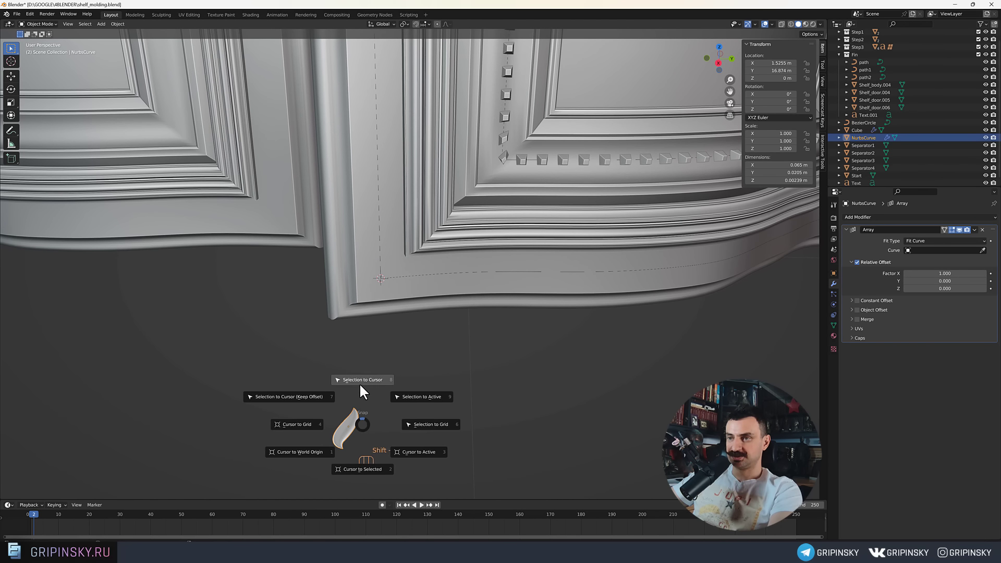
left_click_drag(416, 326, 436, 343)
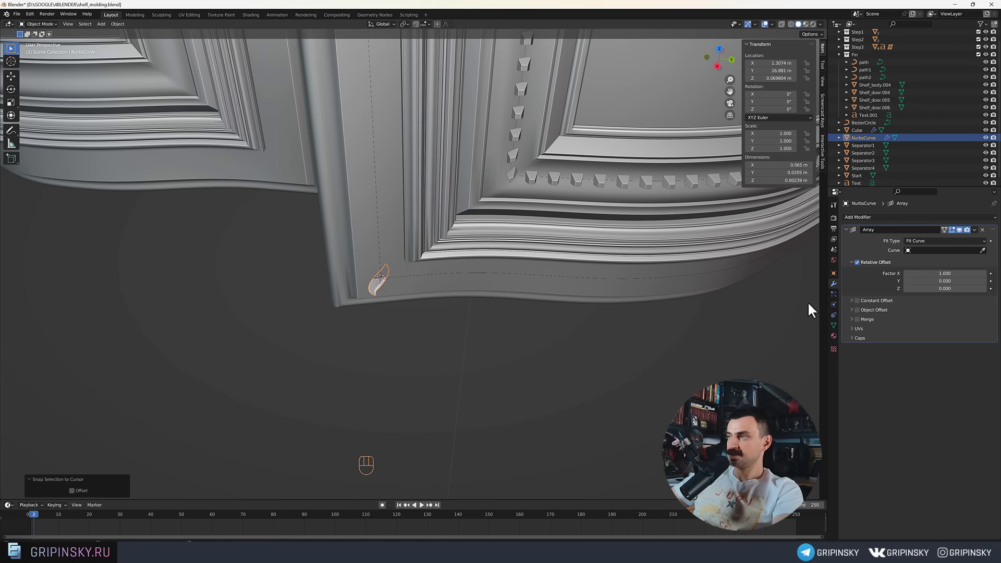
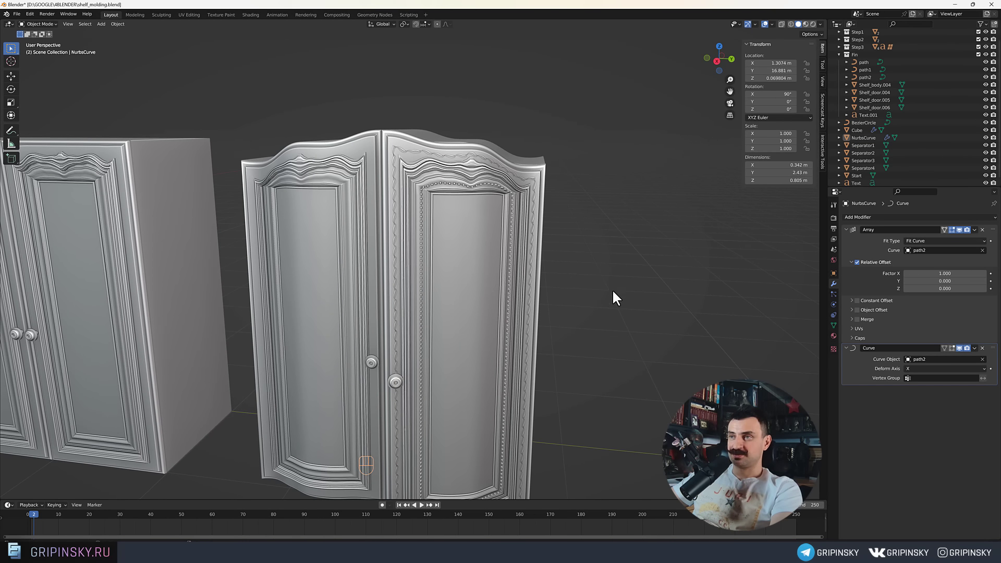
left_click_drag(664, 302, 685, 207)
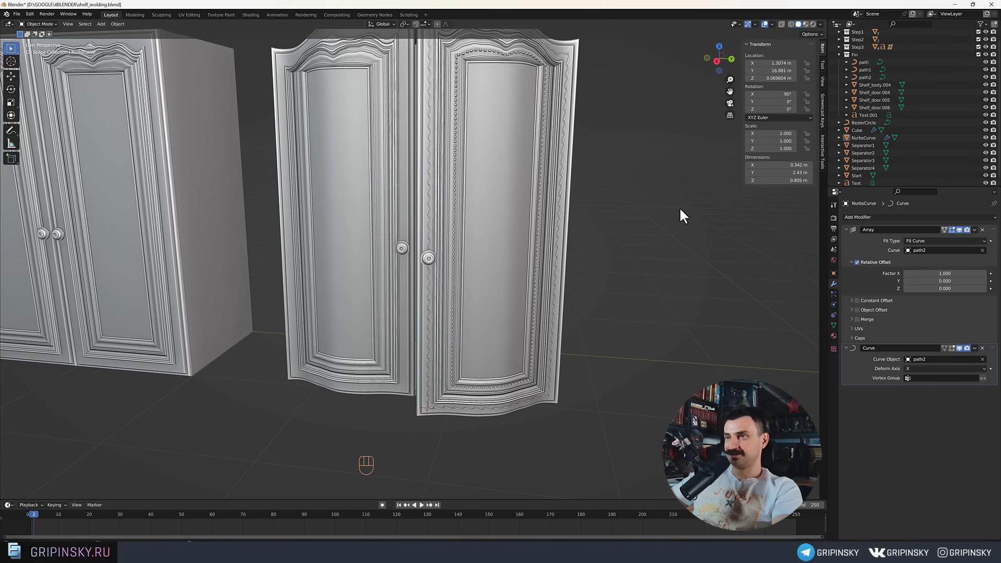
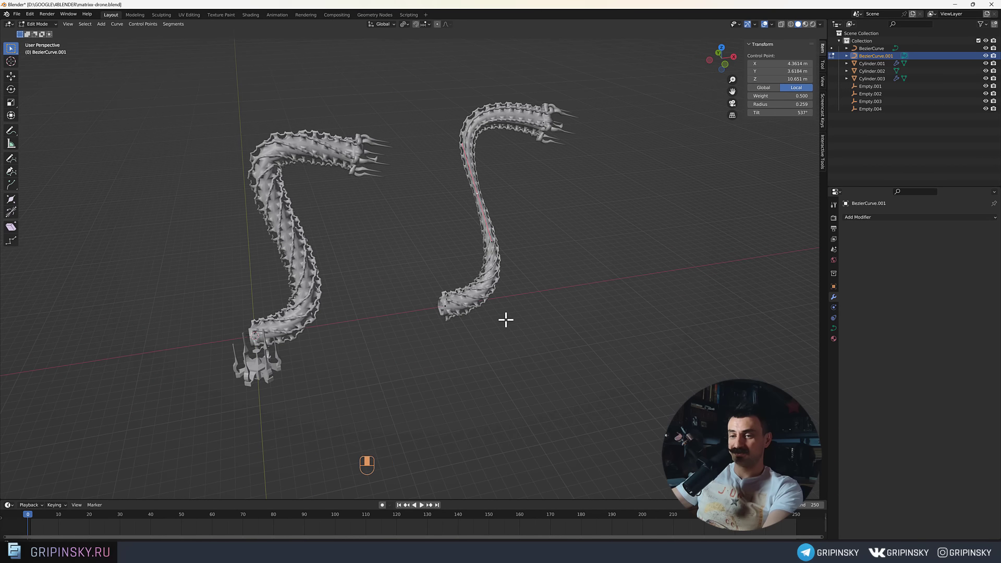
Remove the Curve and along-curve Array from Cylinder.003, leaving the small six-copy crowned ring.
middle_click(527, 301)
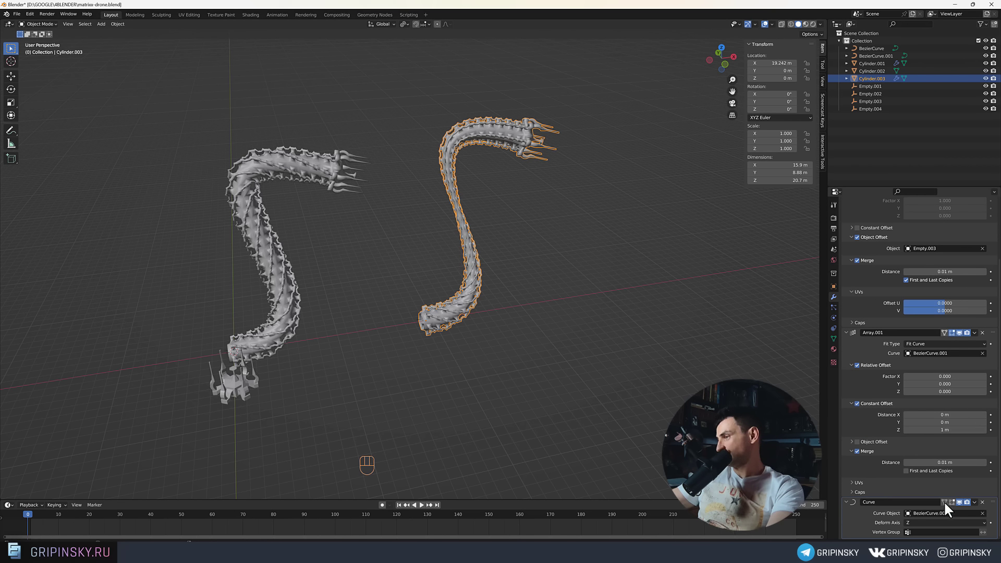
left_click(986, 505)
middle_click(627, 361)
left_click_drag(577, 343, 569, 395)
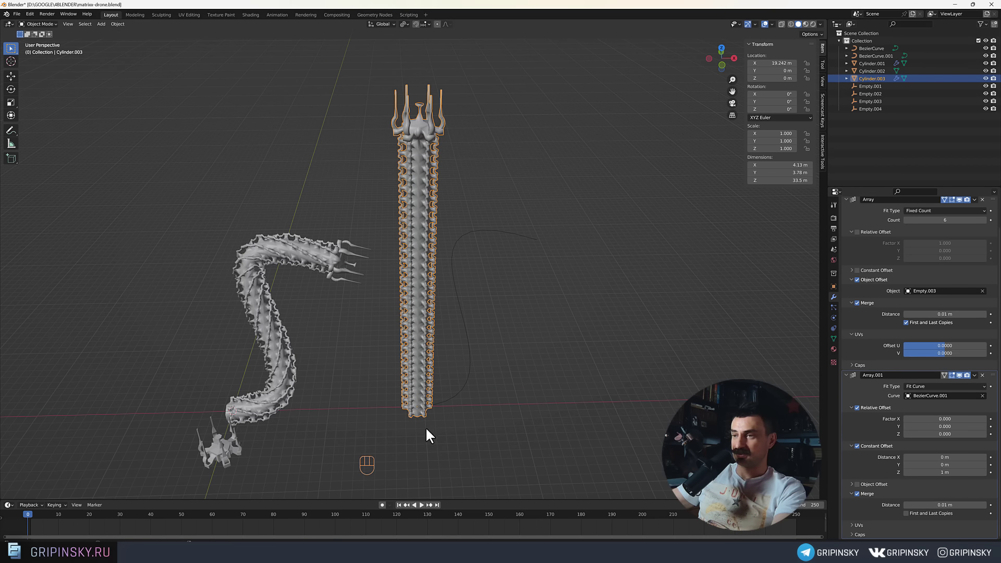
middle_click(638, 394)
middle_click(652, 404)
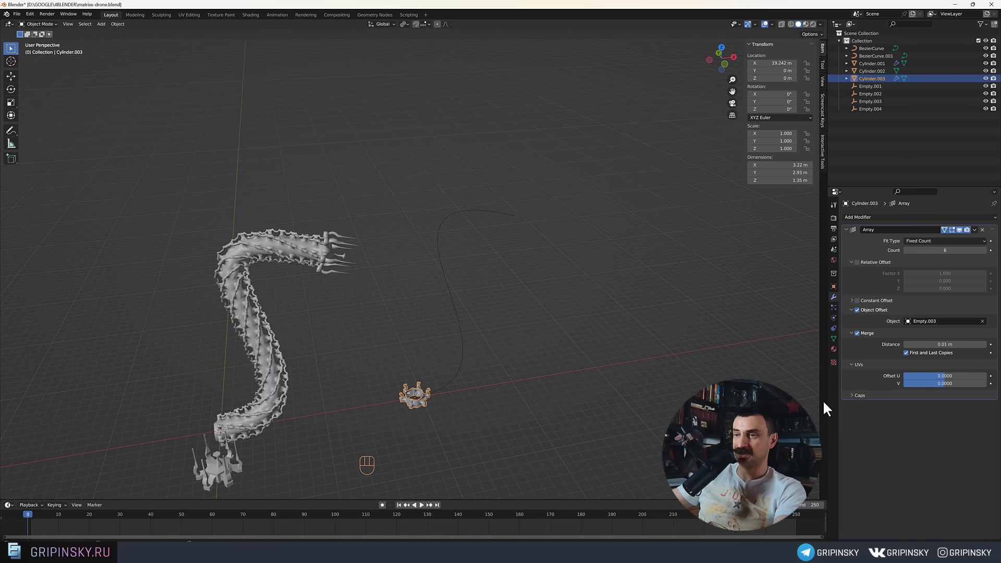
left_click_drag(555, 413, 561, 357)
left_click_drag(460, 320, 493, 267)
Zoom in and orbit to inspect the hexagonal crowned ring from the side and above.
left_click_drag(497, 342, 467, 312)
left_click_drag(461, 312, 465, 315)
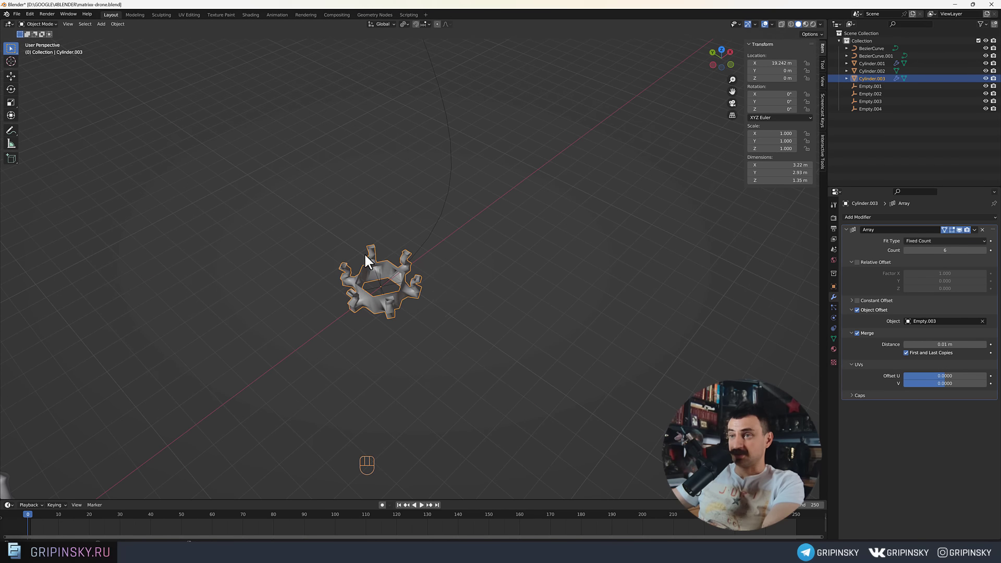
left_click_drag(449, 324, 460, 337)
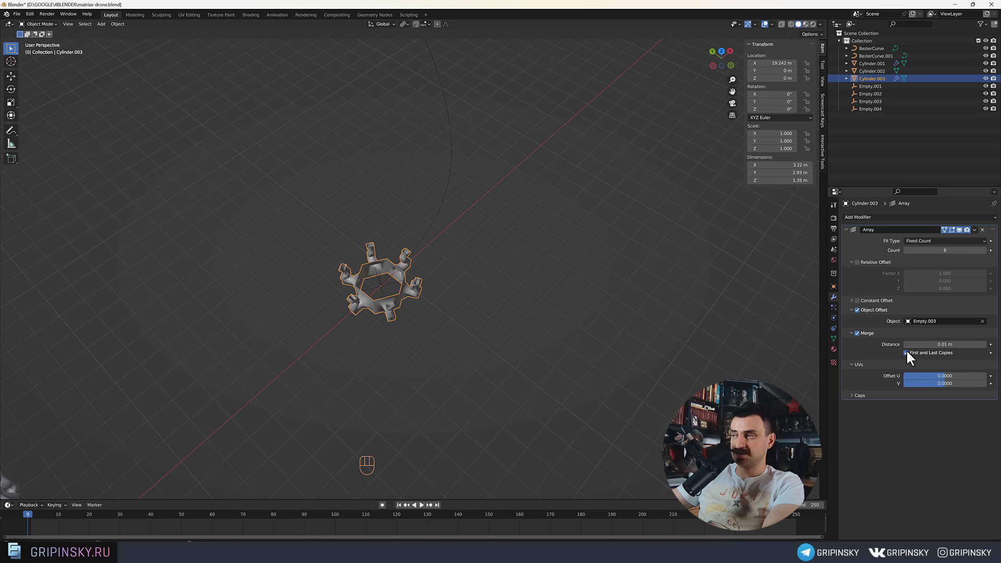
left_click_drag(426, 312, 390, 324)
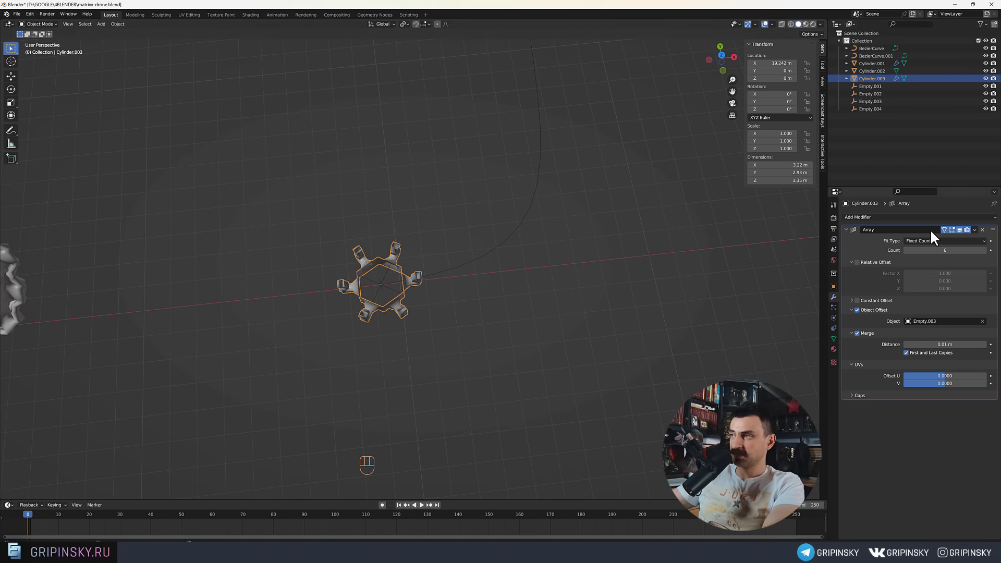
Toggle the ring's Array off to a lone wedge, then restore the six-copy crowned ring and look it over.
left_click(987, 233)
left_click_drag(477, 319, 555, 293)
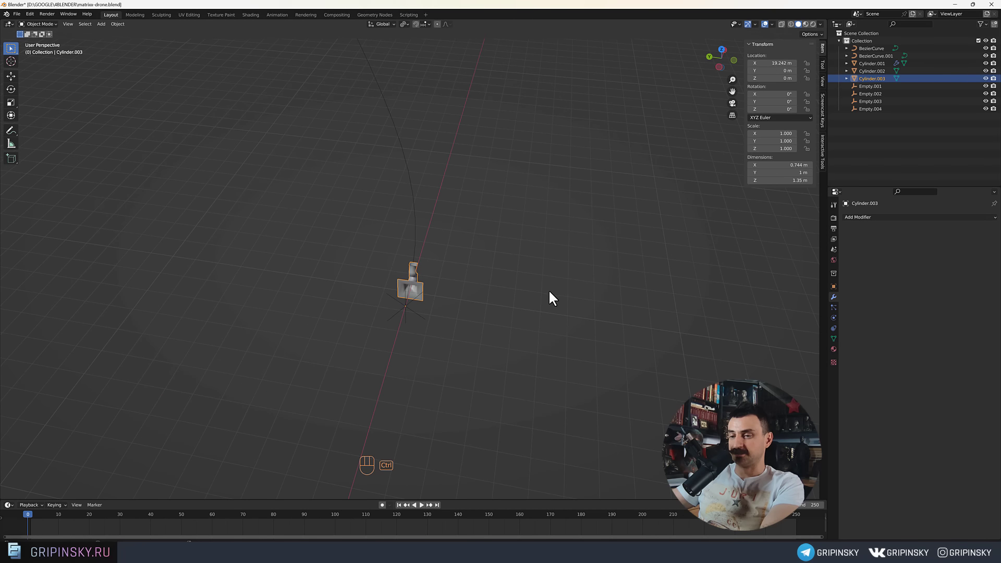
left_click_drag(516, 323, 490, 257)
left_click_drag(473, 313, 485, 295)
left_click_drag(438, 313, 438, 312)
left_click_drag(430, 290, 391, 276)
left_click_drag(408, 295, 390, 349)
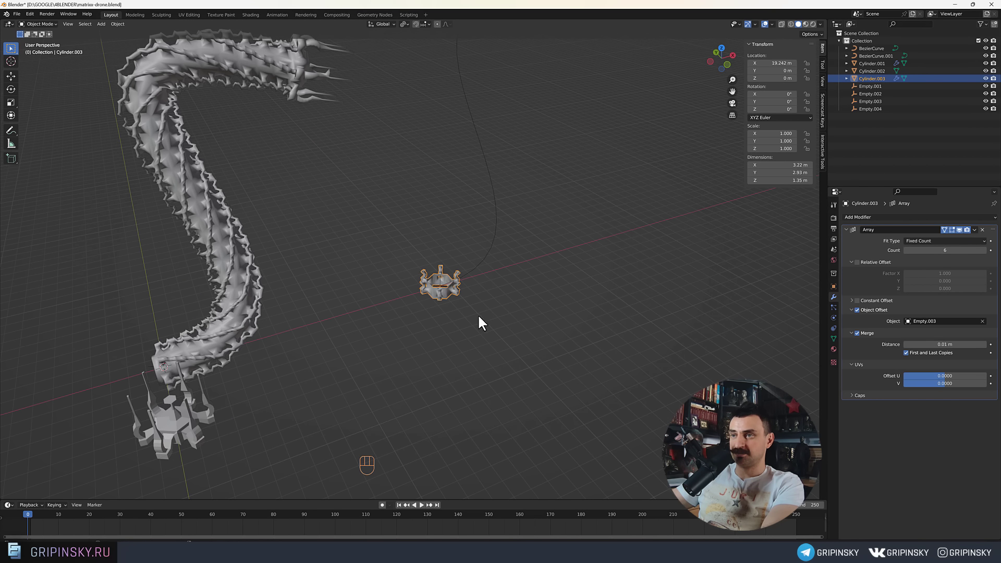
middle_click(459, 308)
left_click_drag(448, 301, 466, 278)
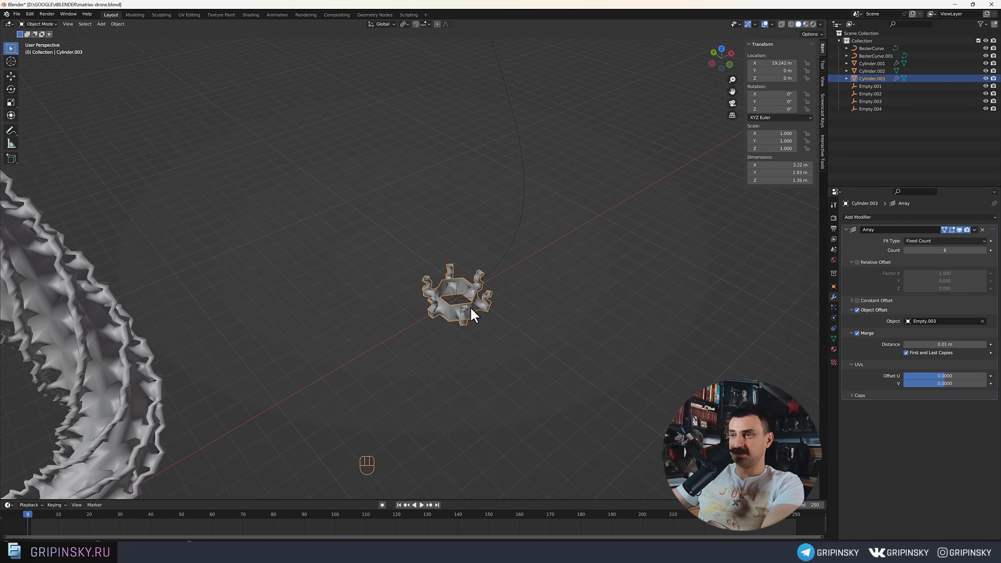
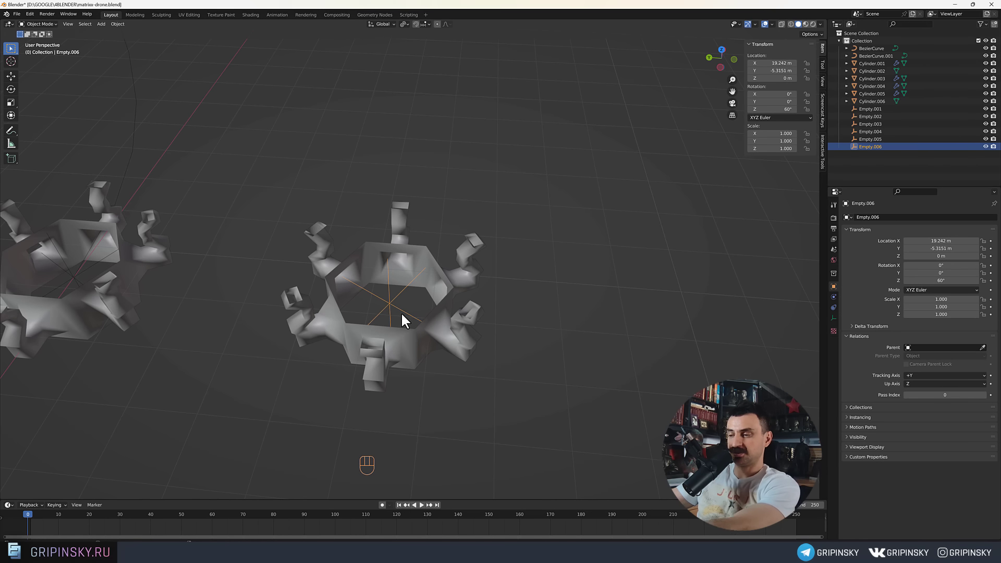
Select the copied ring Cylinder.006 and its offset empty, viewing both rings beside the spine.
left_click(400, 312)
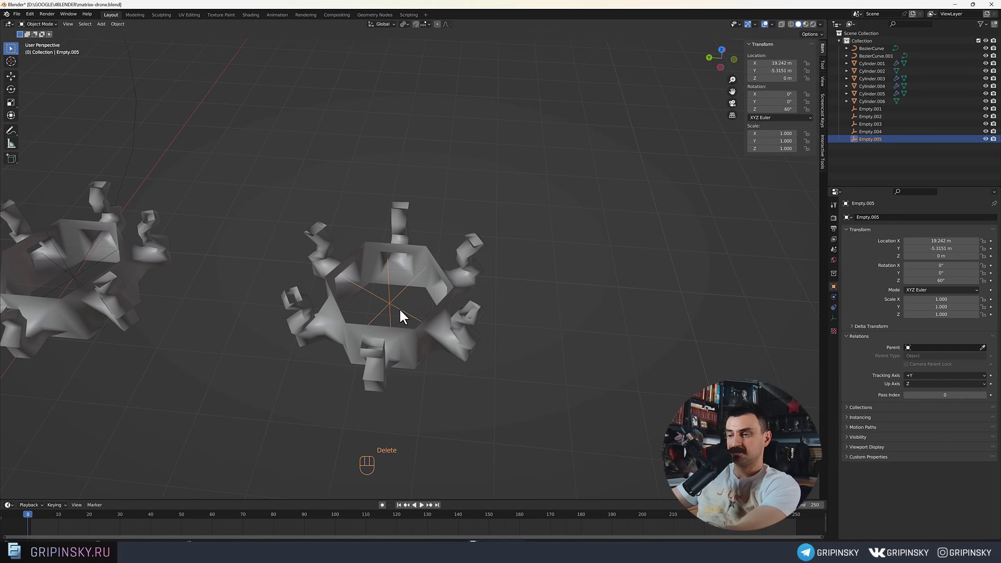
left_click(413, 359)
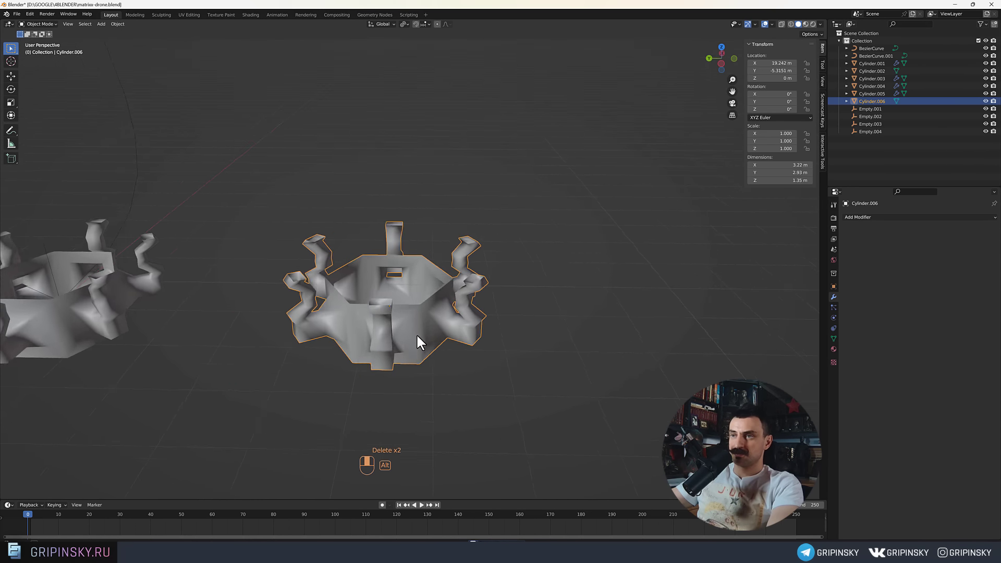
middle_click(410, 346)
middle_click(422, 402)
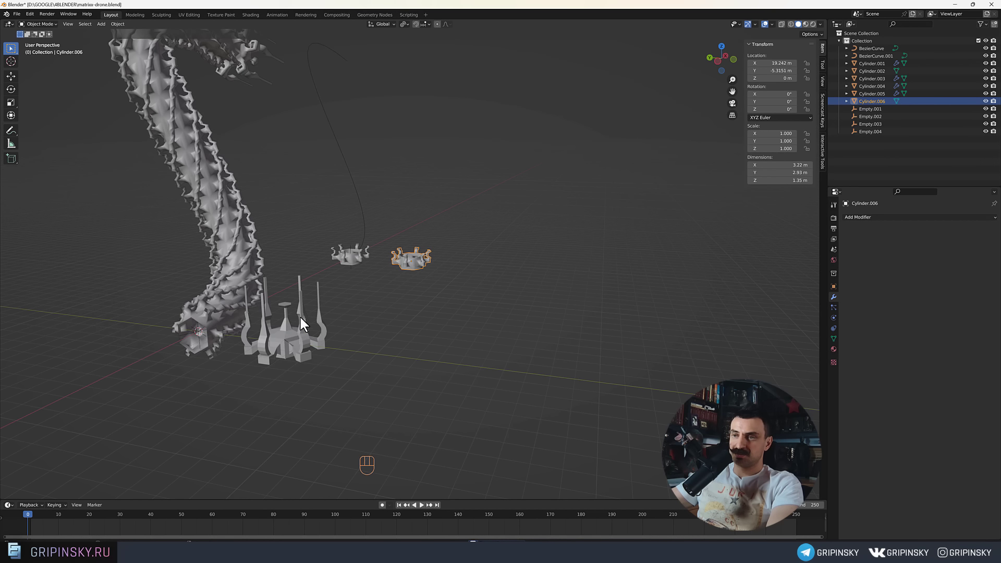
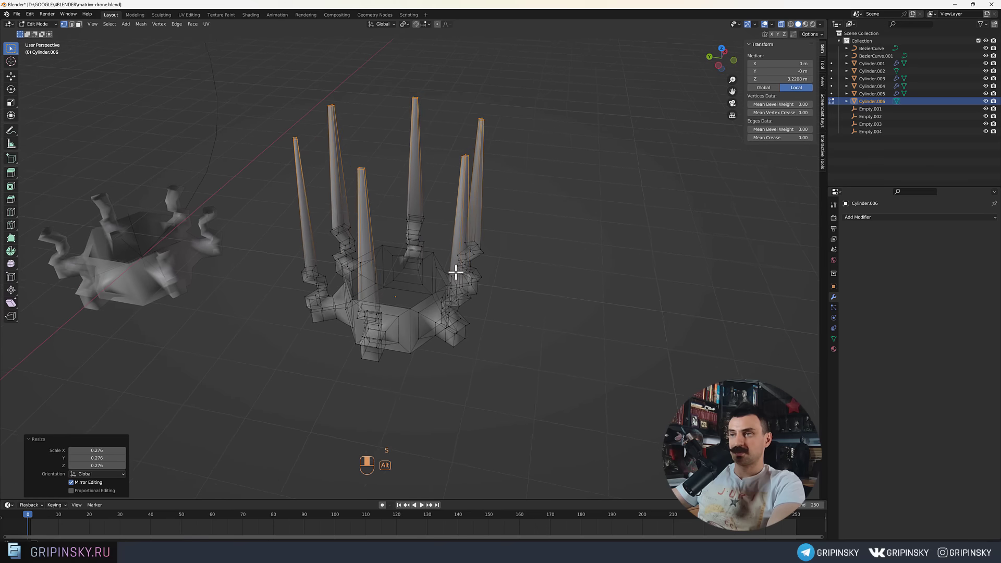
Fill the crown's inner edge loop, inset it and extrude it up into a short hexagonal hub.
middle_click(418, 291)
middle_click(429, 279)
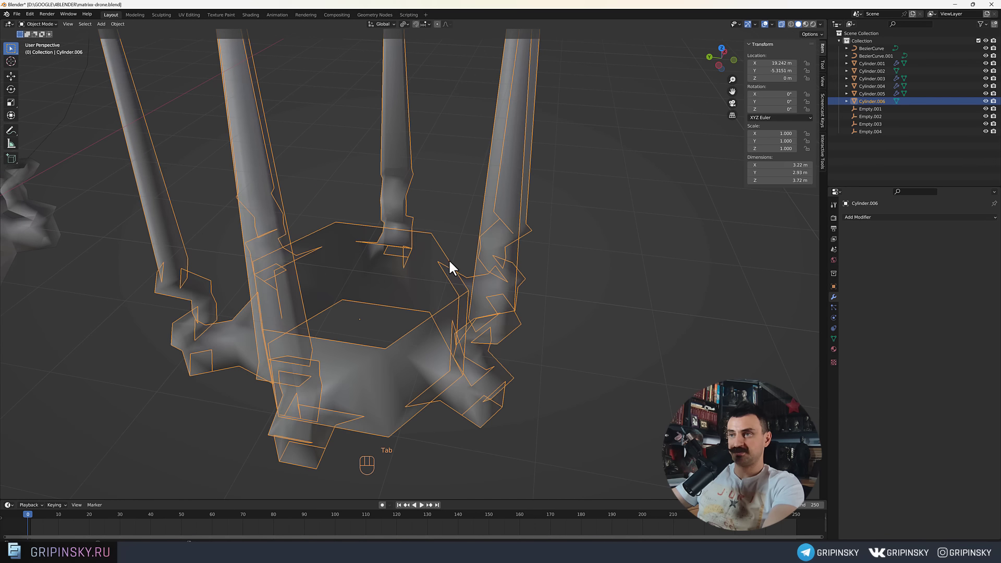
left_click(448, 258)
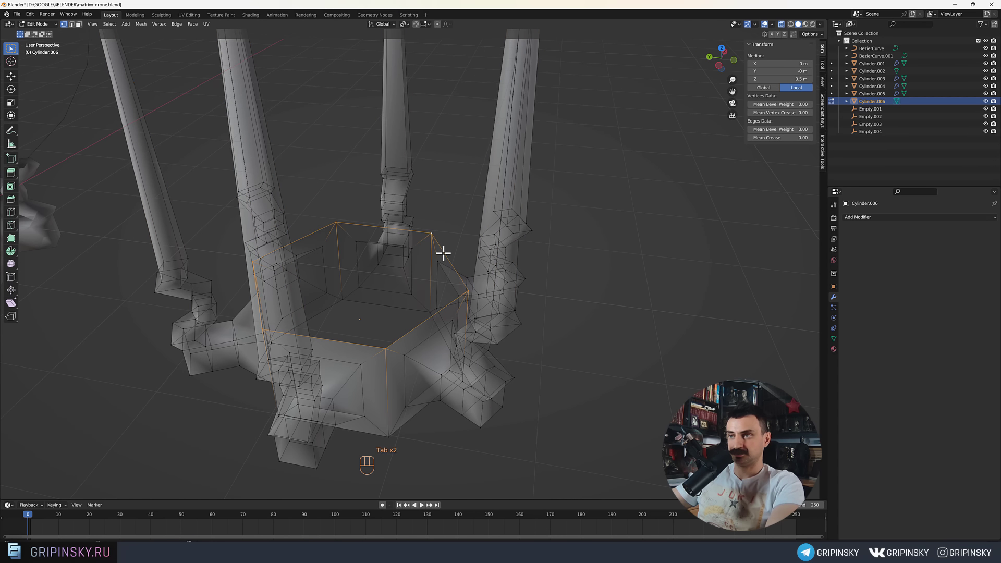
middle_click(412, 277)
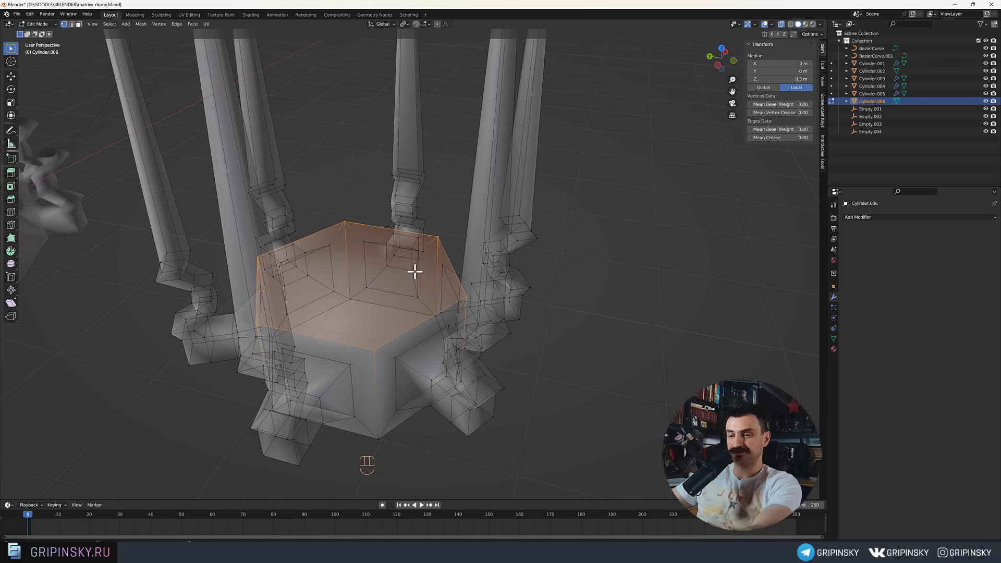
middle_click(378, 295)
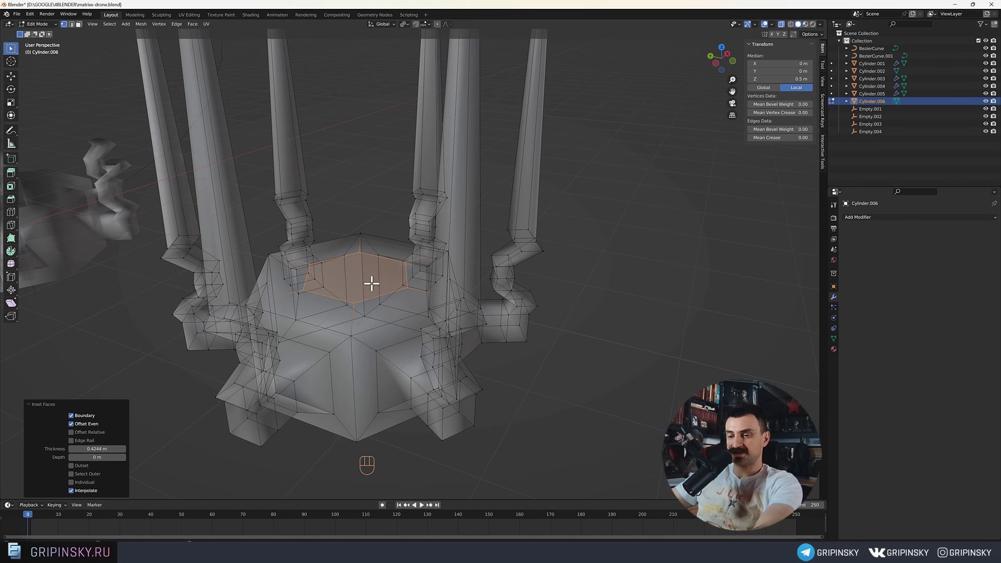
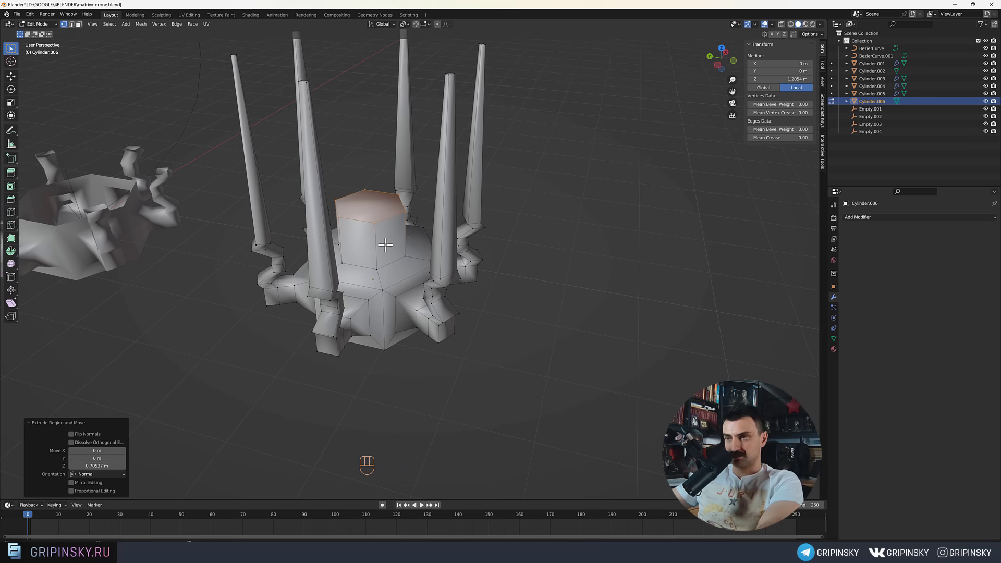
middle_click(379, 259)
middle_click(423, 248)
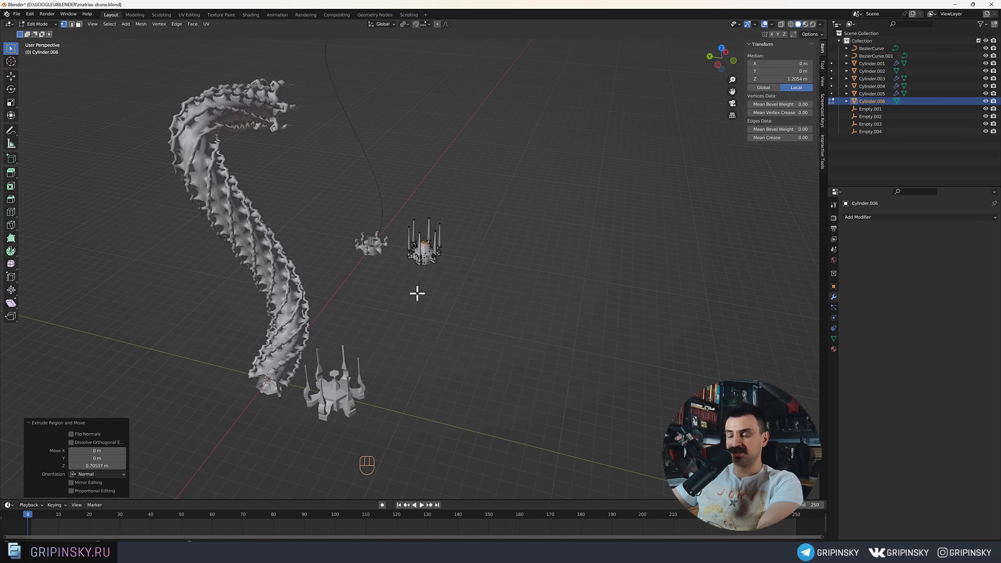
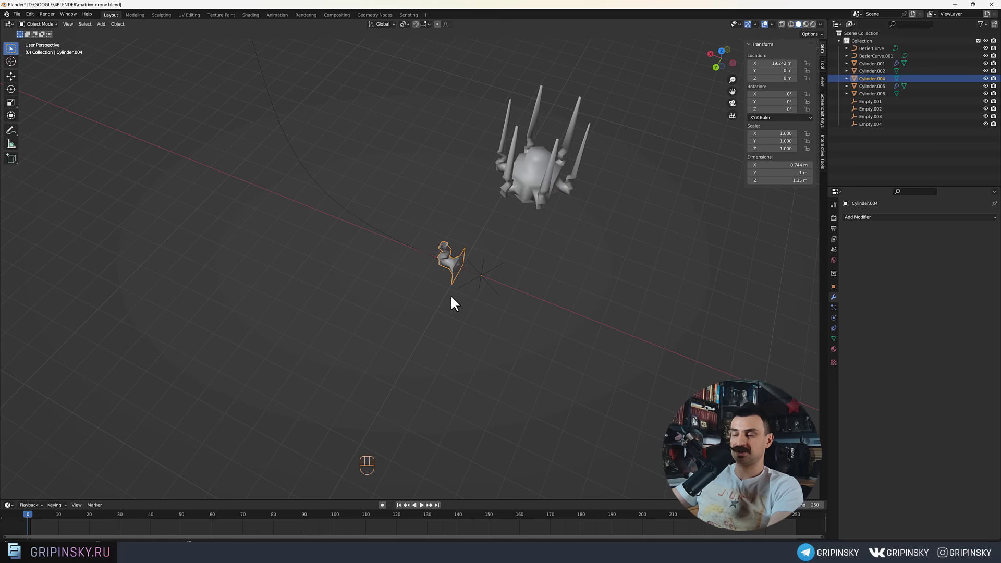
Look over the wedge and spiked crown, then select the crown.
left_click_drag(505, 278, 512, 247)
middle_click(471, 279)
left_click_drag(506, 175, 482, 173)
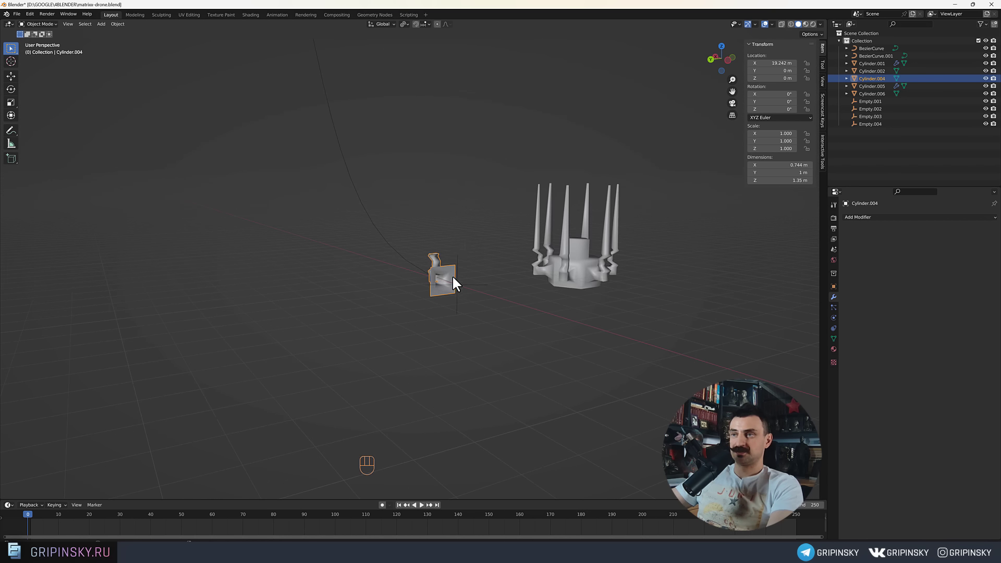
left_click_drag(449, 232, 360, 249)
left_click_drag(460, 257, 363, 358)
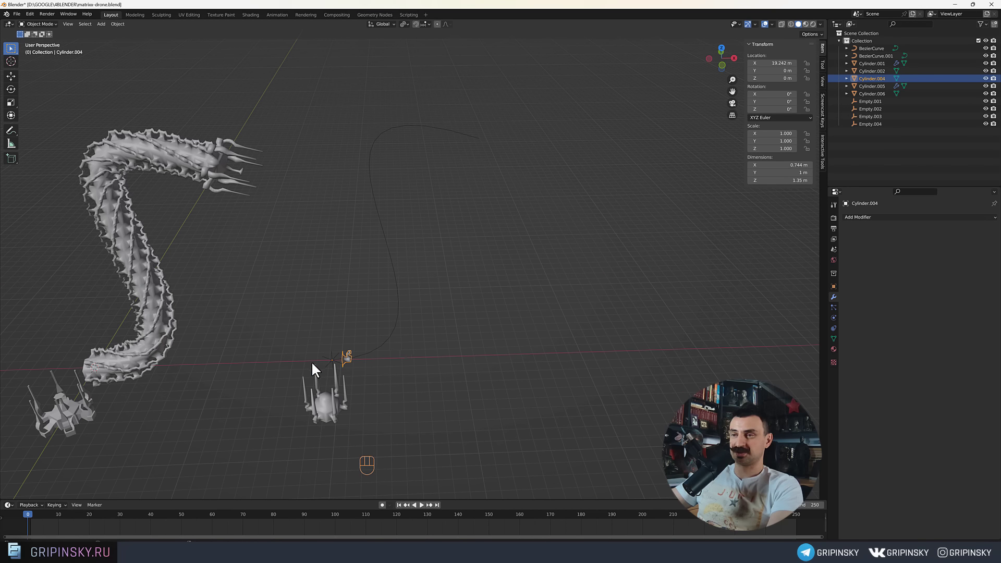
middle_click(429, 358)
left_click_drag(406, 359, 479, 285)
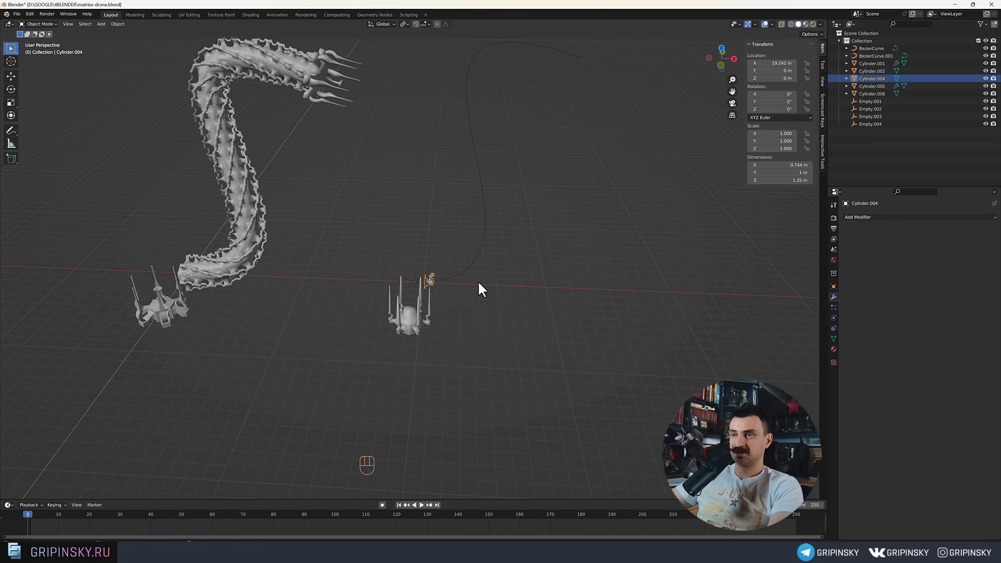
left_click(429, 332)
left_click(417, 323)
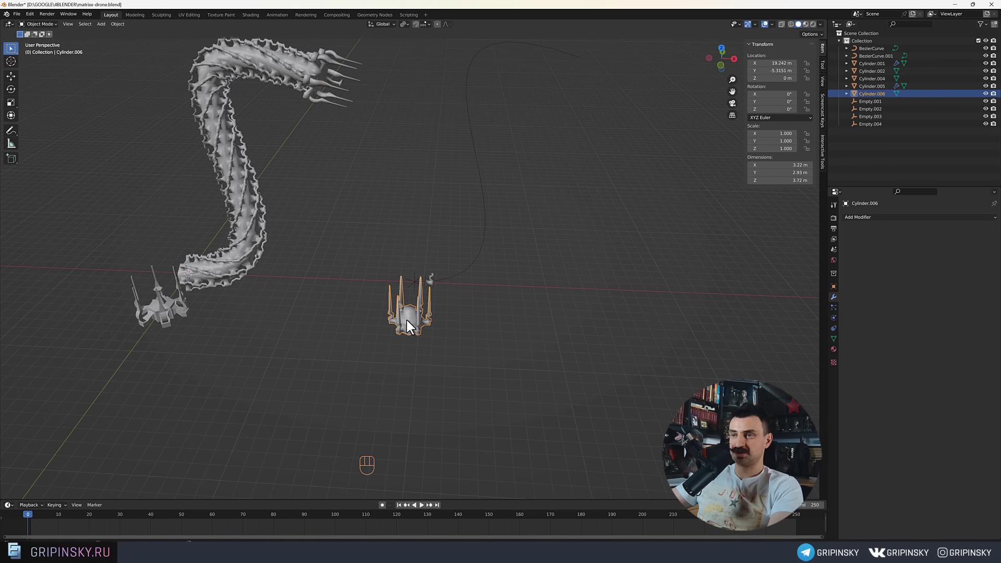
Select the single wedge piece, then the original spiny spine Cylinder.001 at its base.
left_click_drag(423, 329, 363, 311)
left_click(306, 327)
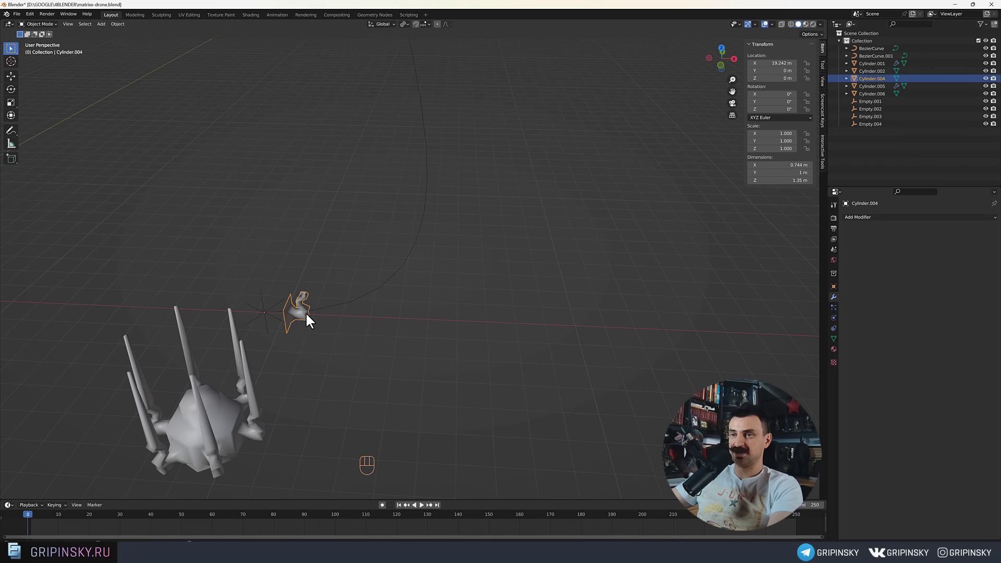
left_click_drag(178, 334, 454, 362)
left_click_drag(198, 342, 215, 316)
left_click_drag(287, 331, 333, 333)
left_click_drag(361, 387, 364, 352)
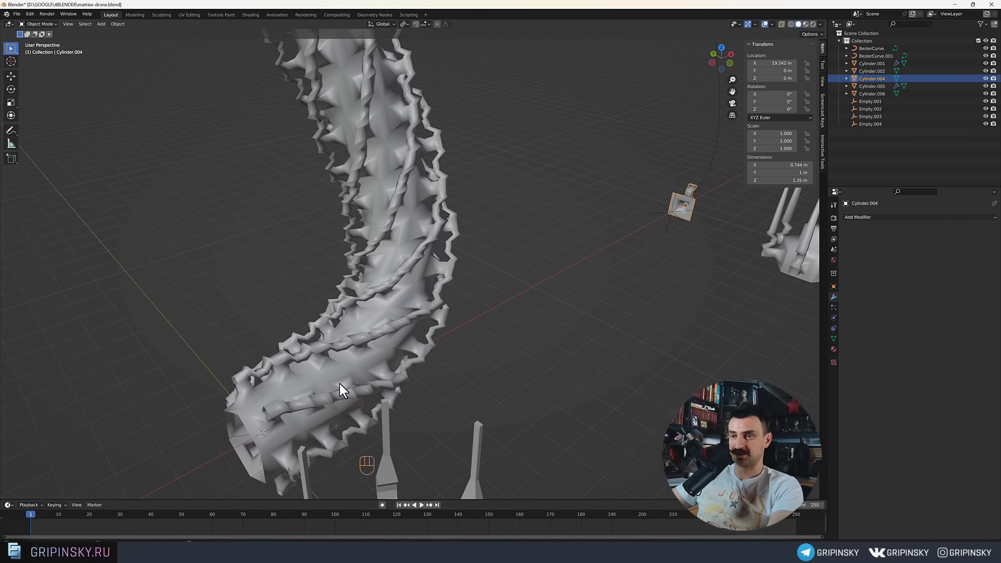
left_click_drag(275, 422, 308, 387)
left_click(373, 344)
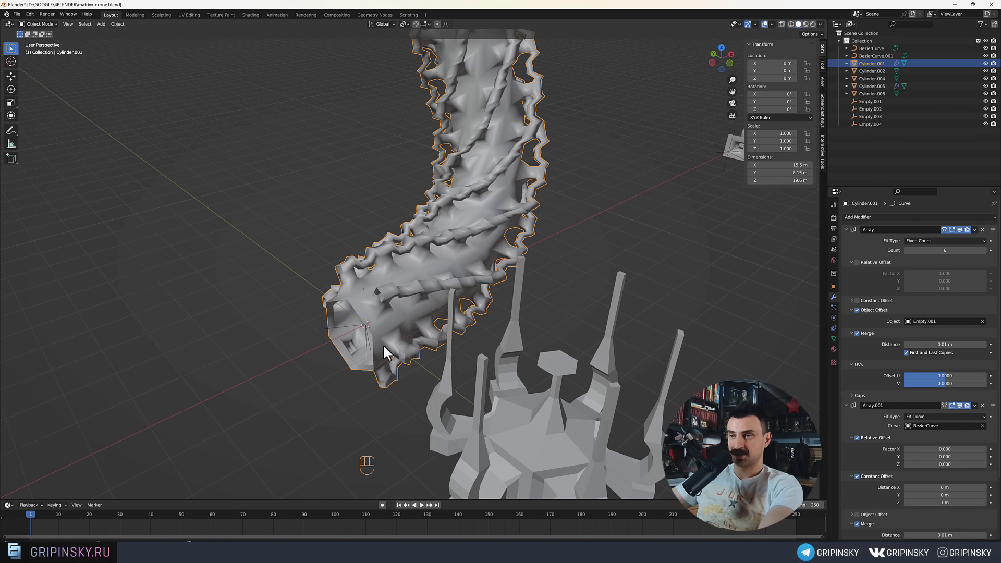
Enter Edit Mode on the spine's mesh and inspect its base segment.
key("Tab")
left_click_drag(377, 346, 419, 335)
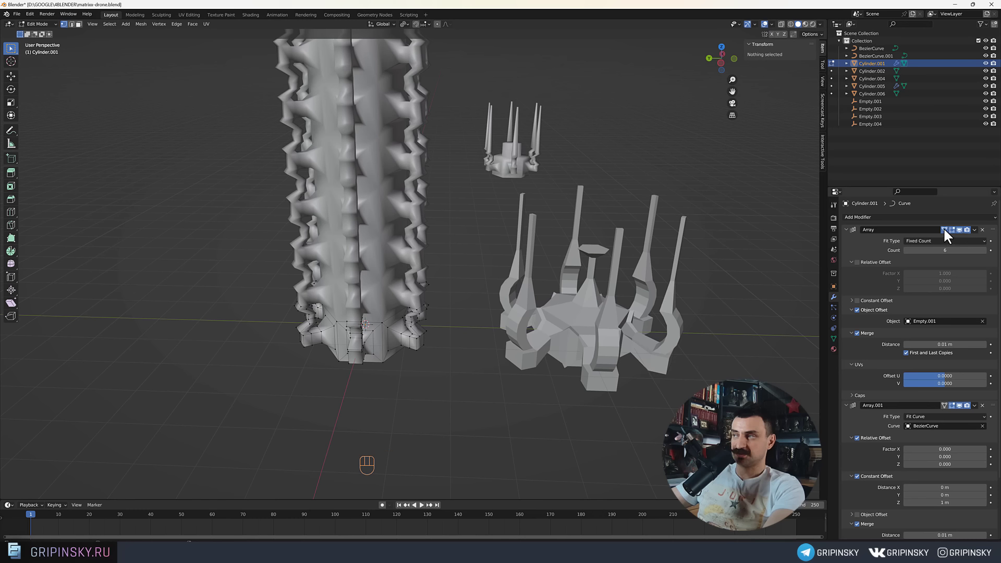
double_click(949, 233)
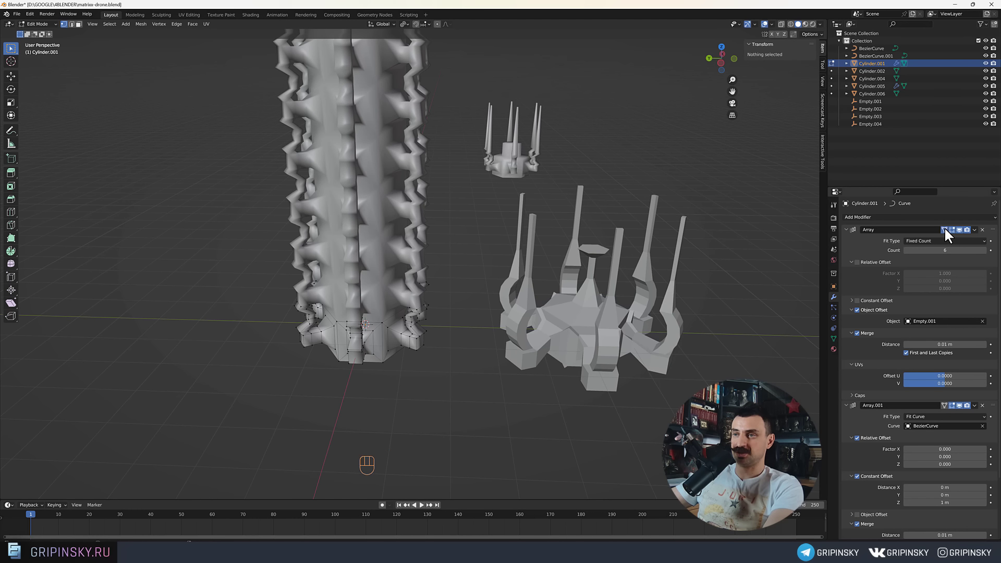
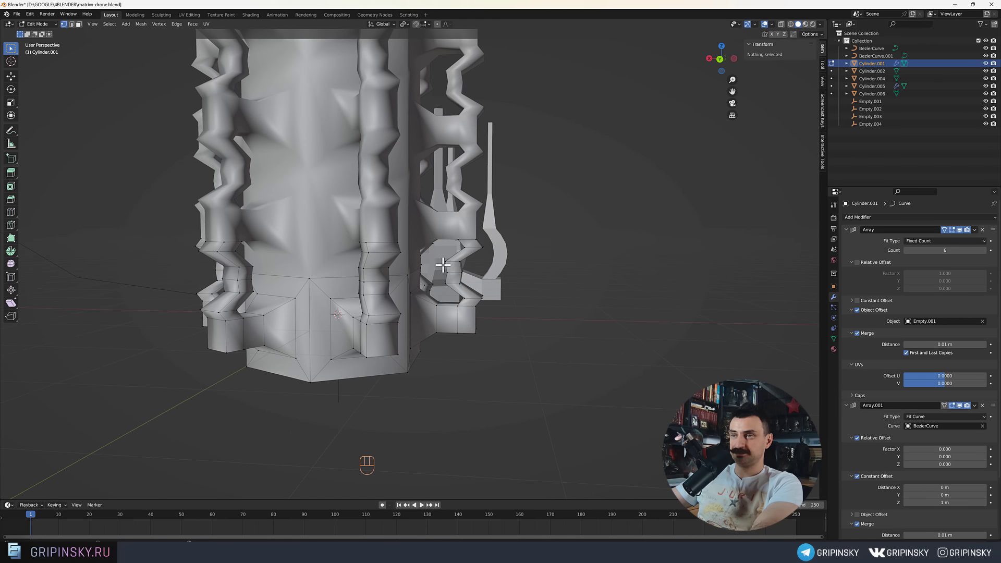
left_click_drag(448, 270, 499, 290)
left_click_drag(511, 301, 502, 302)
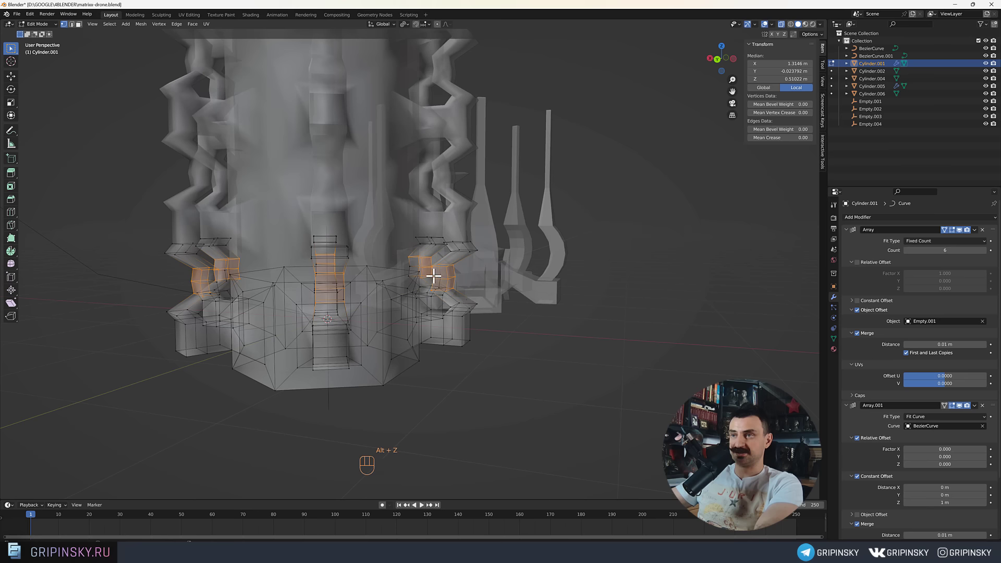
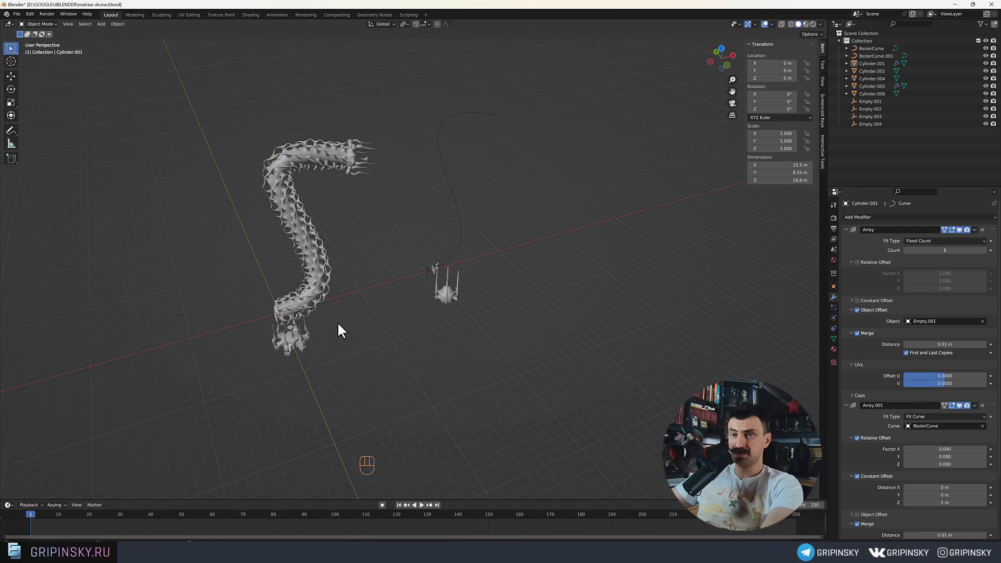
Orbit around the long winding spiked tail beside the small crown pieces.
left_click_drag(351, 330, 359, 295)
left_click_drag(361, 292, 385, 288)
left_click_drag(355, 319, 374, 285)
left_click_drag(381, 289, 383, 307)
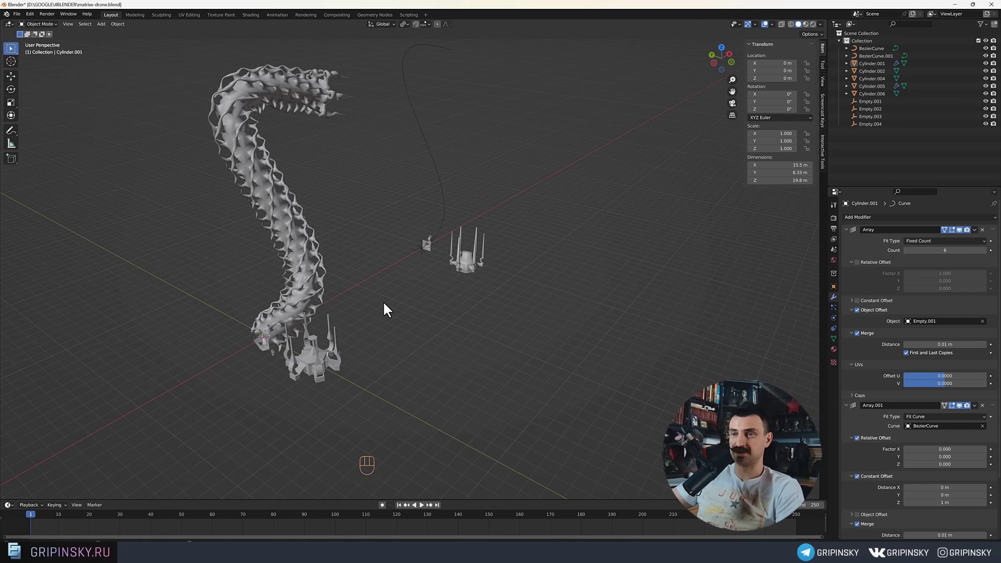
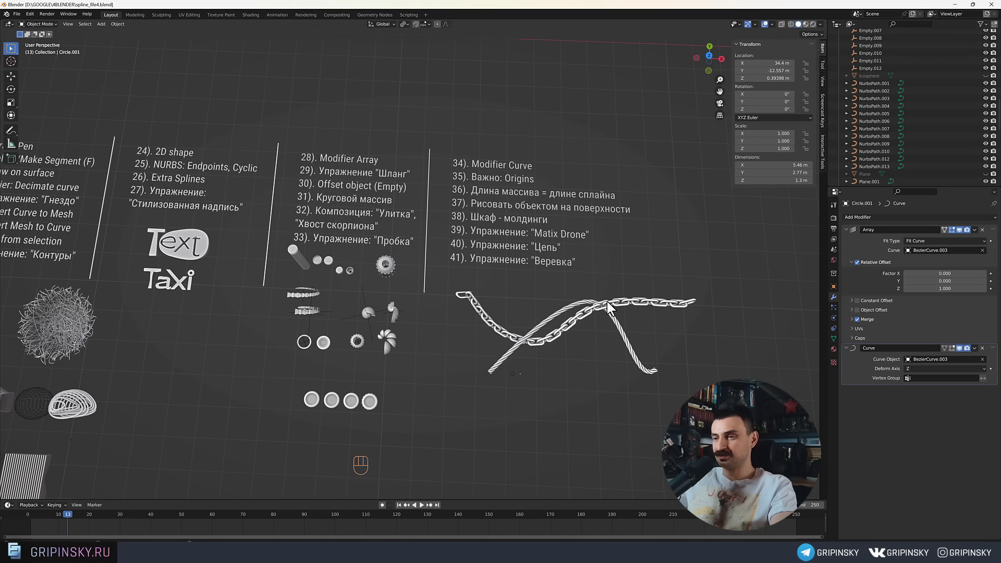
Pan across the lesson topic boards and select the finished chain example to see its modifiers.
left_click_drag(421, 320, 601, 345)
left_click_drag(230, 216, 415, 351)
middle_click(343, 263)
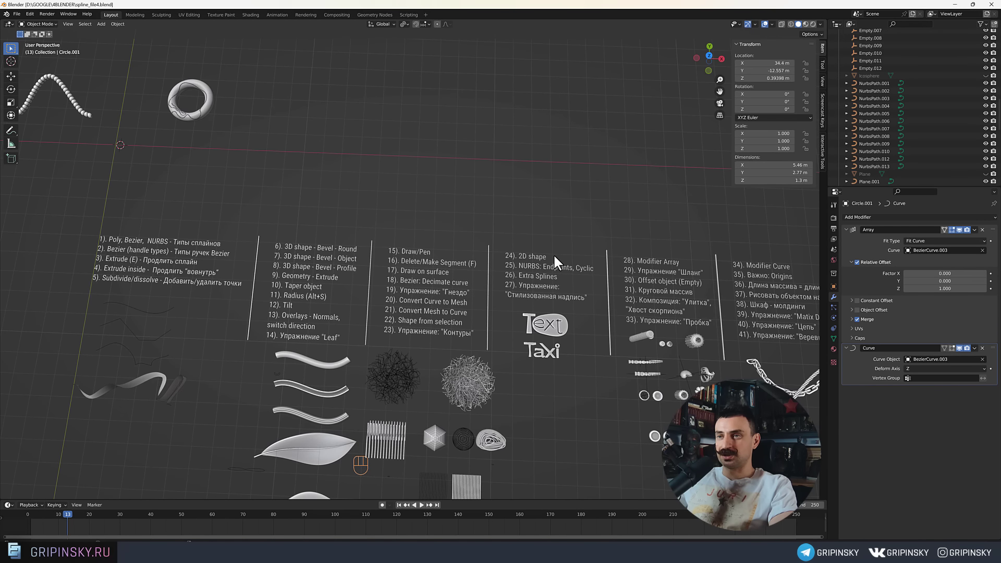
middle_click(629, 214)
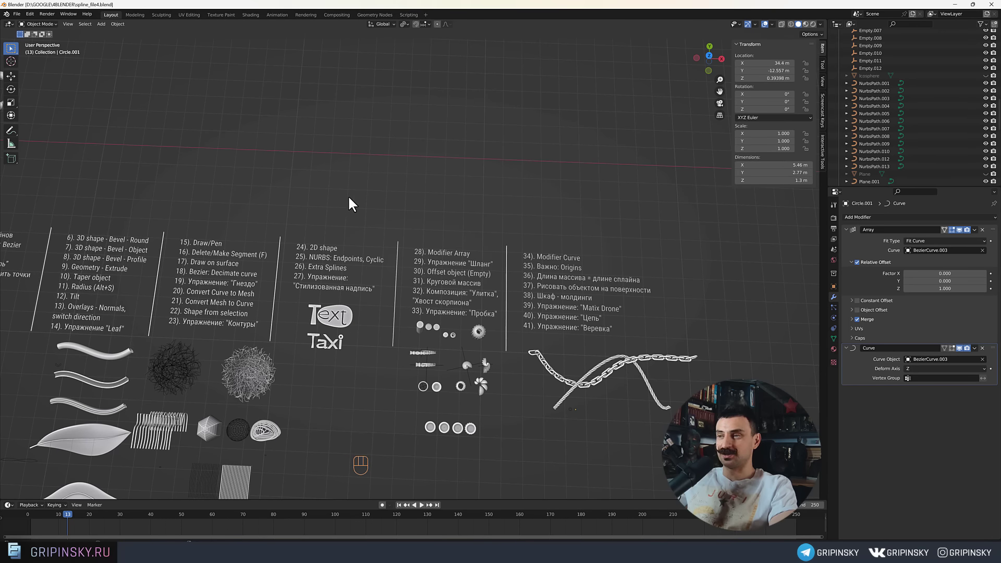
left_click_drag(656, 453, 490, 356)
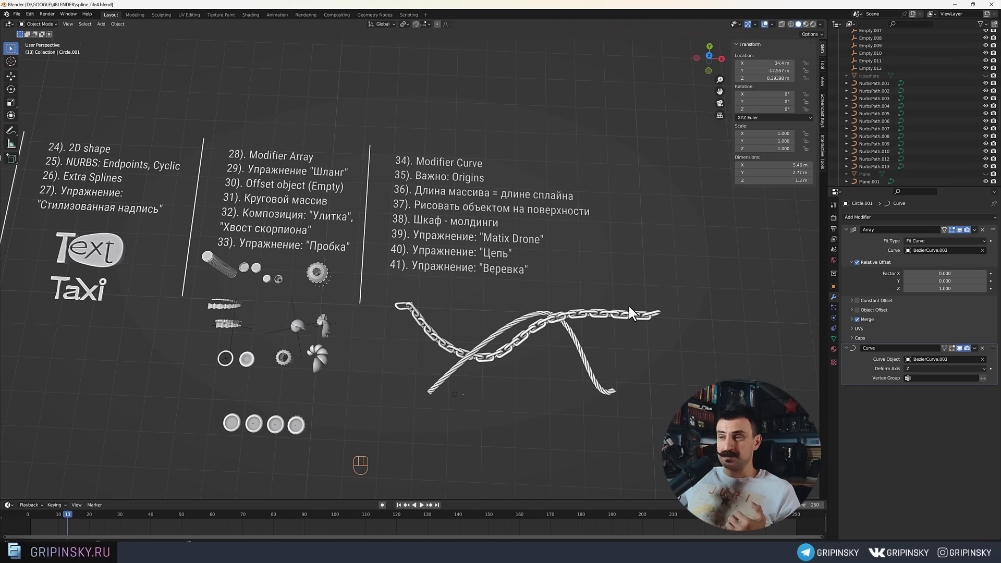
left_click(536, 335)
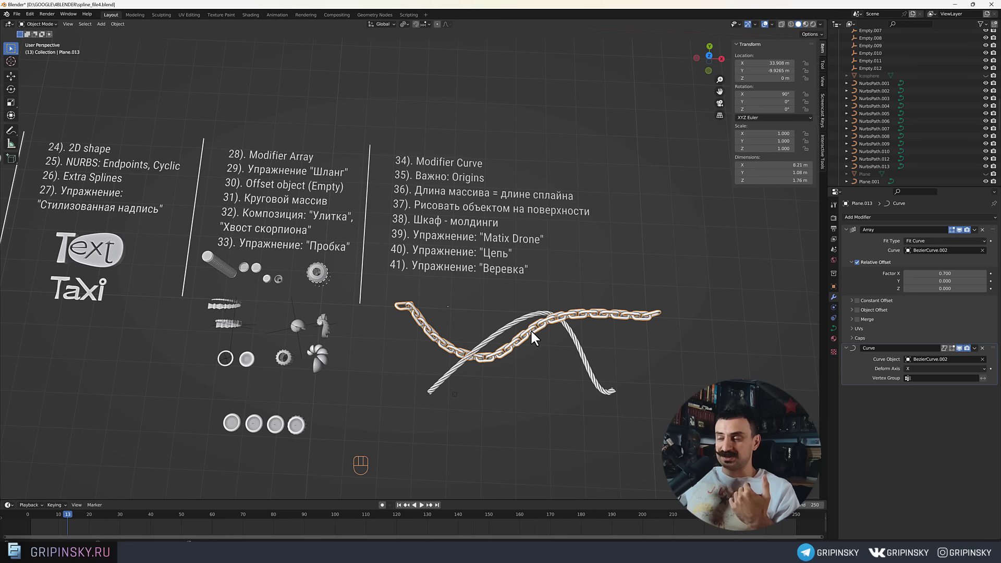
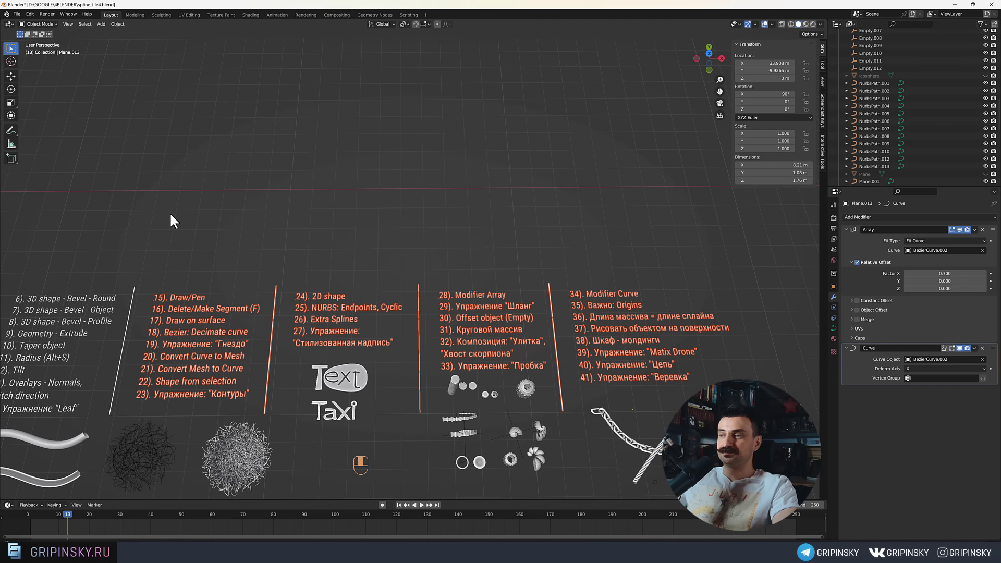
Move the view back to the origin area with the bead spine and torus.
middle_click(345, 269)
left_click_drag(388, 252, 360, 231)
middle_click(360, 253)
left_click_drag(358, 291, 319, 320)
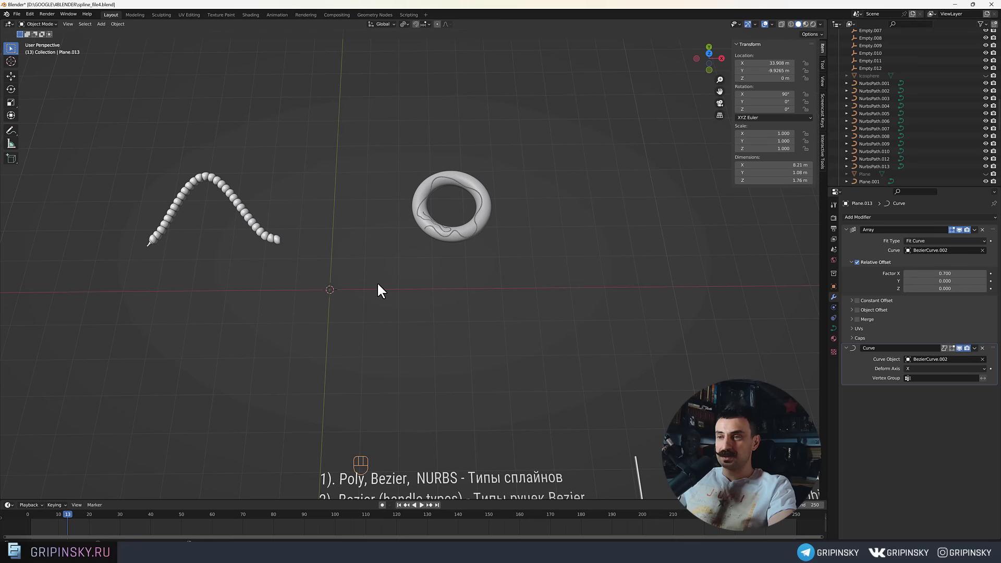
Add a plane, stretch it into a rectangle and bevel its corners into a rounded capsule outline.
key("shift+a")
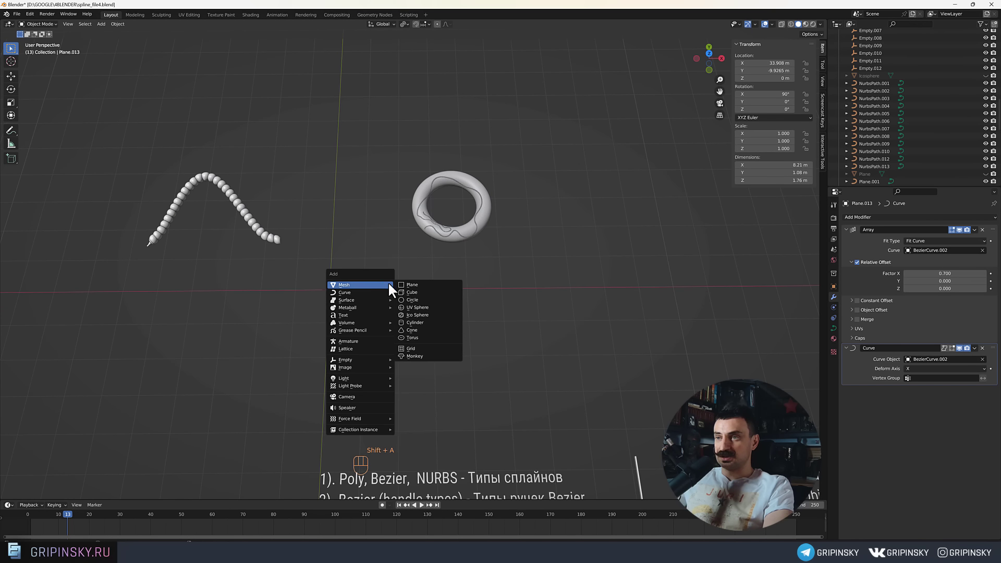
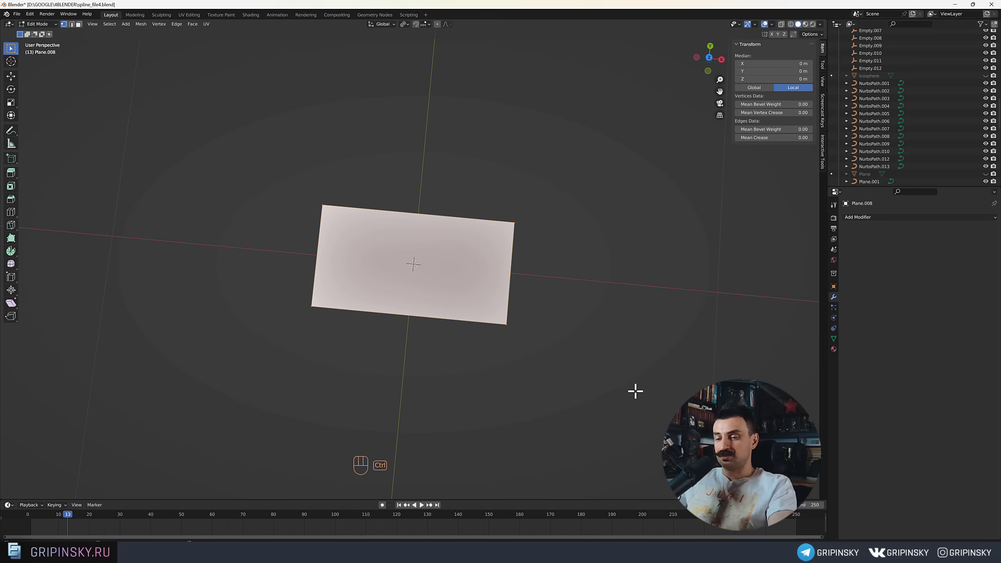
key("ctrl+shift+b")
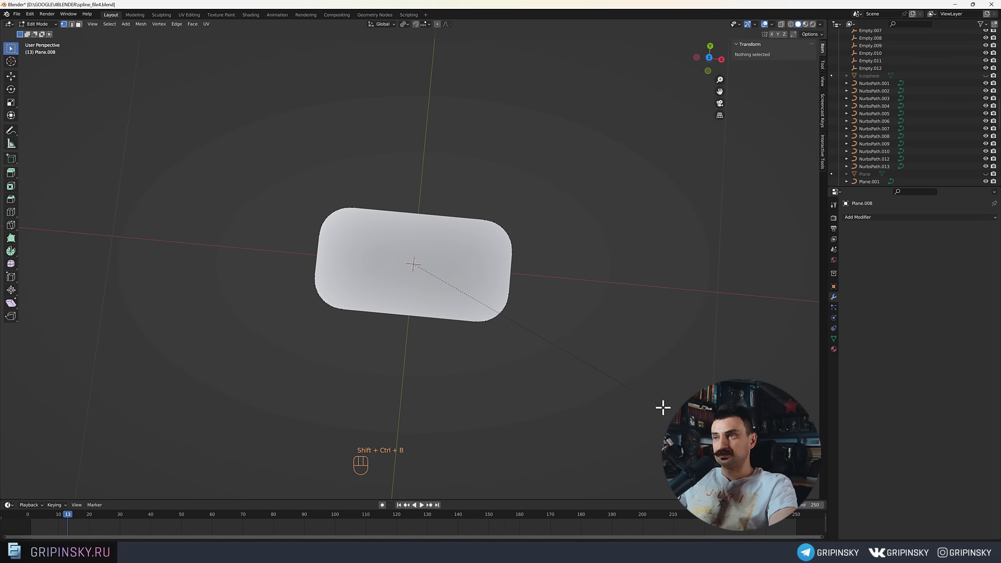
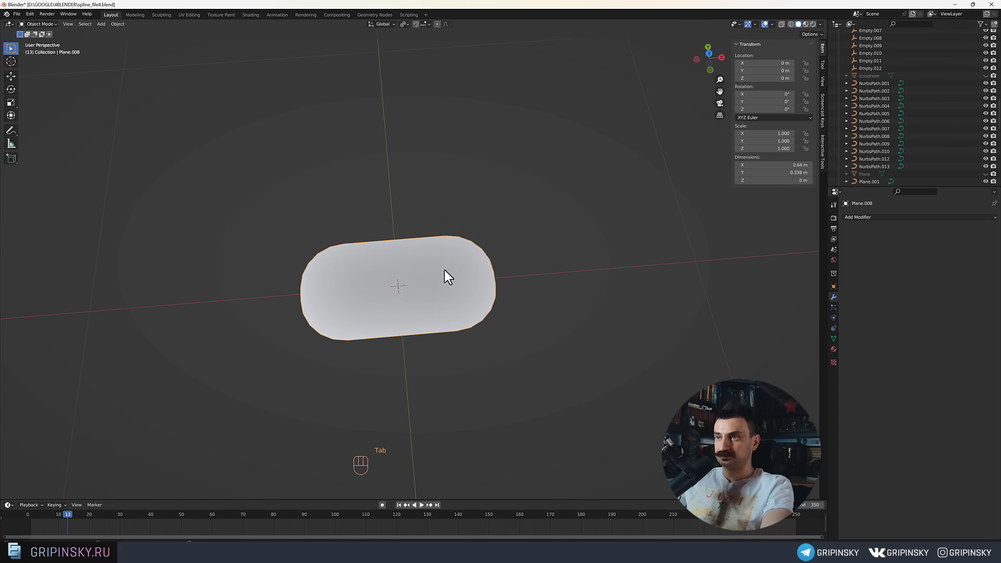
left_click_drag(450, 273, 482, 310)
Convert the rounded plane to a curve with Bevel Depth 0.05 and apply Shade Smooth.
middle_click(536, 323)
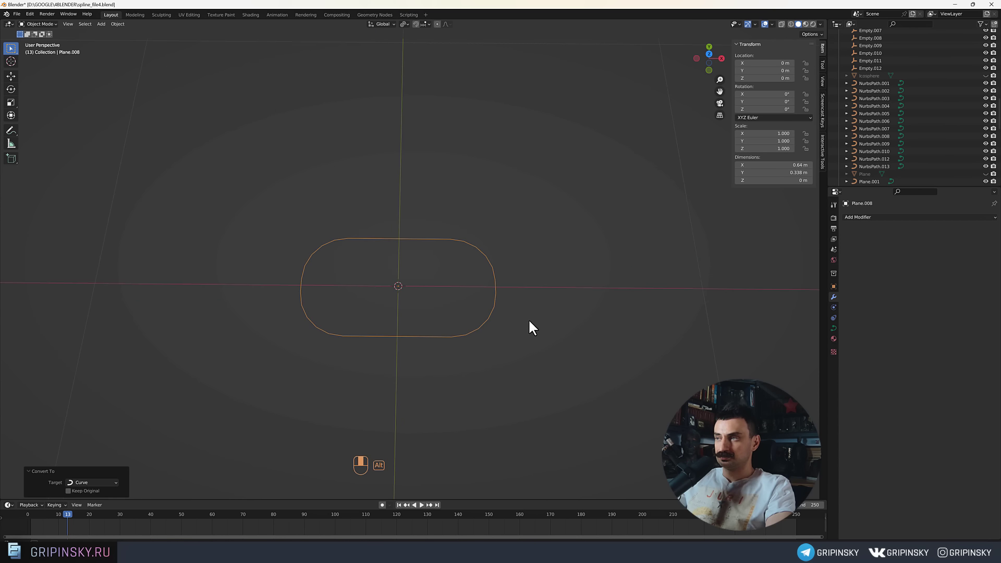
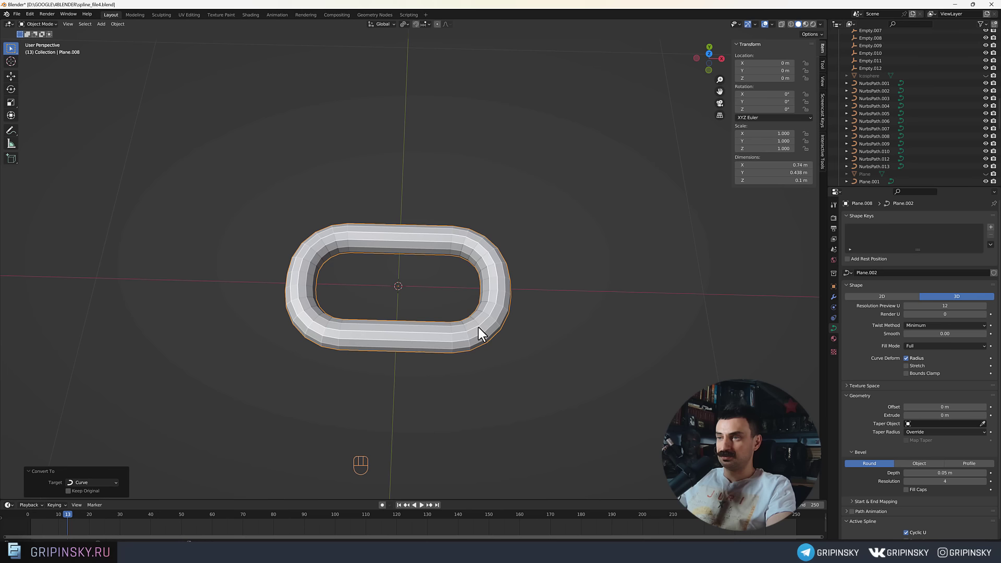
left_click_drag(483, 332, 466, 314)
left_click_drag(517, 320, 484, 316)
middle_click(485, 315)
left_click_drag(469, 298, 437, 319)
left_click_drag(468, 338, 443, 329)
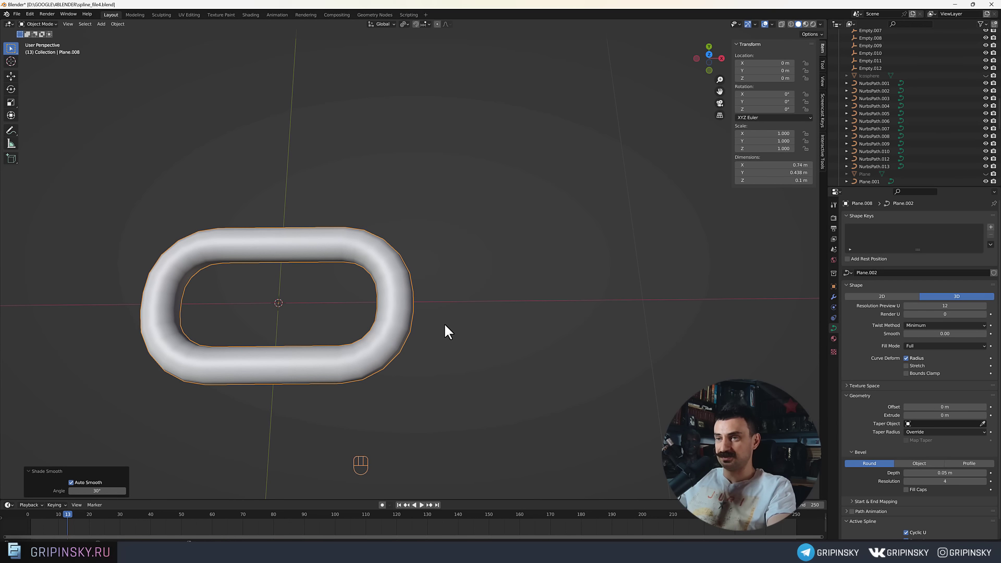
Duplicate the link as Plane.014, rotate it 90° on X and move it 0.428 m along X to interlock.
left_click_drag(398, 328, 436, 317)
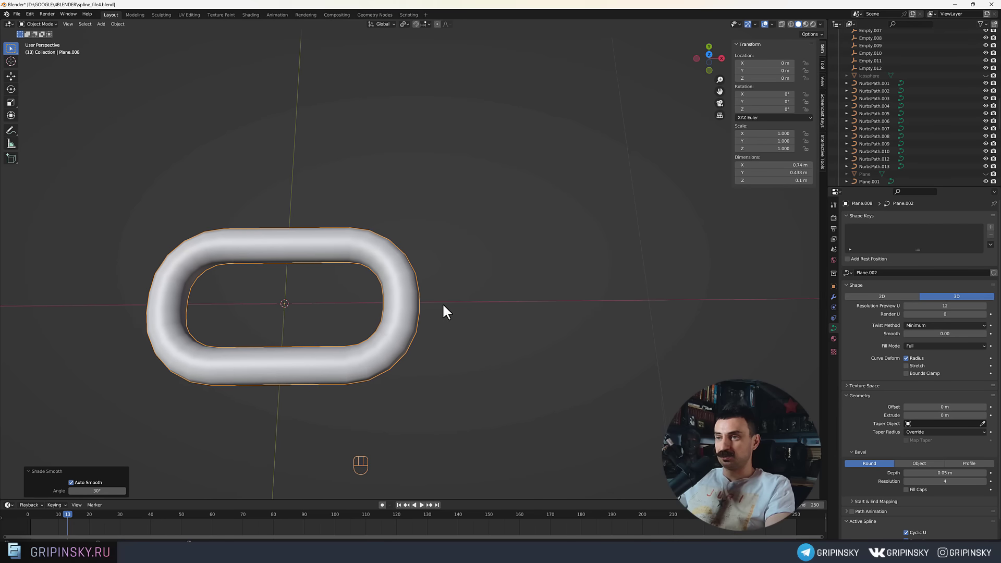
left_click_drag(447, 308, 539, 372)
left_click_drag(541, 368, 541, 340)
middle_click(541, 303)
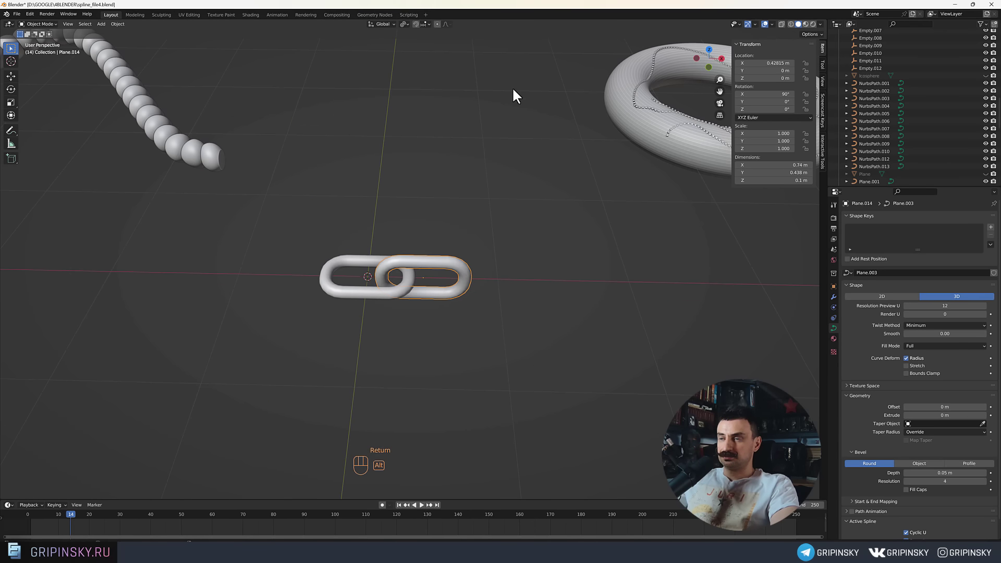
middle_click(491, 217)
left_click_drag(480, 239, 399, 251)
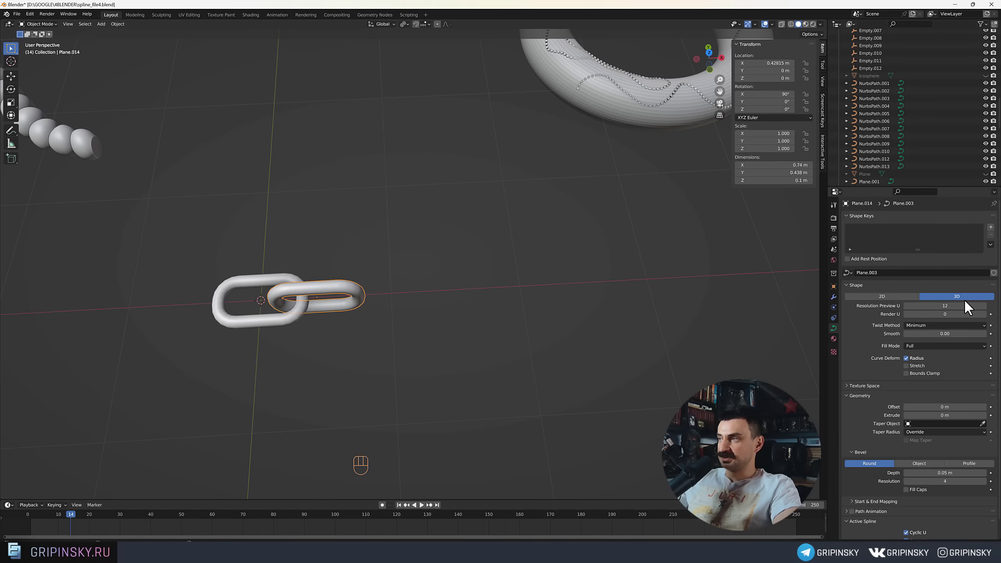
Join the two links and add an Array modifier with X factor 0.7 so copies overlap.
left_click_drag(867, 220, 861, 241)
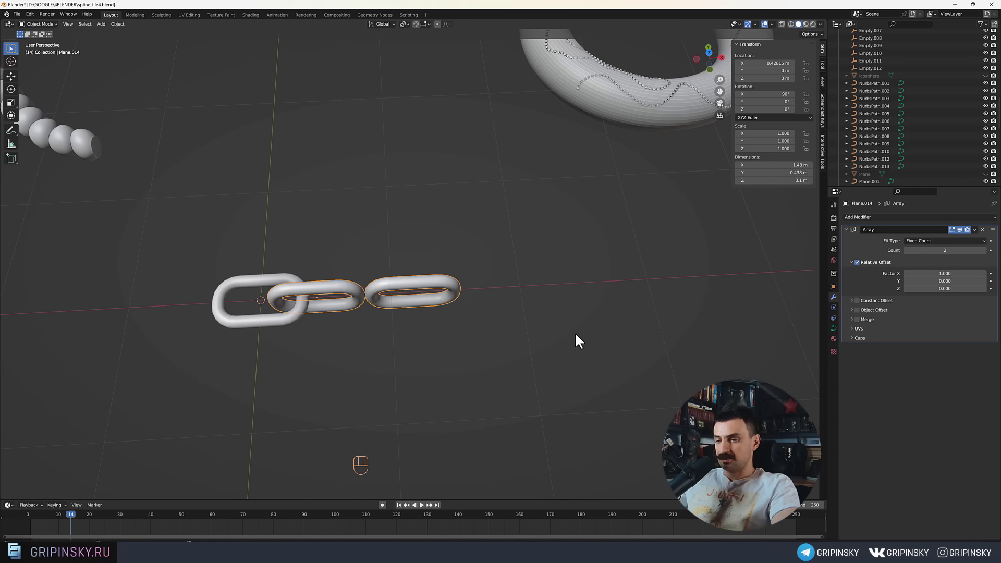
left_click_drag(262, 251, 217, 224)
left_click_drag(313, 334, 323, 348)
left_click_drag(308, 305, 257, 319)
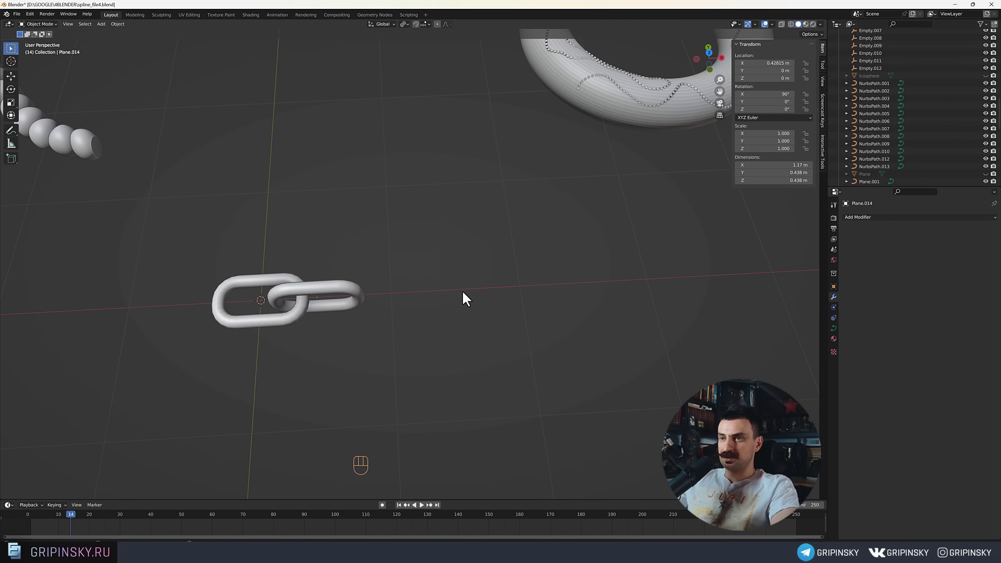
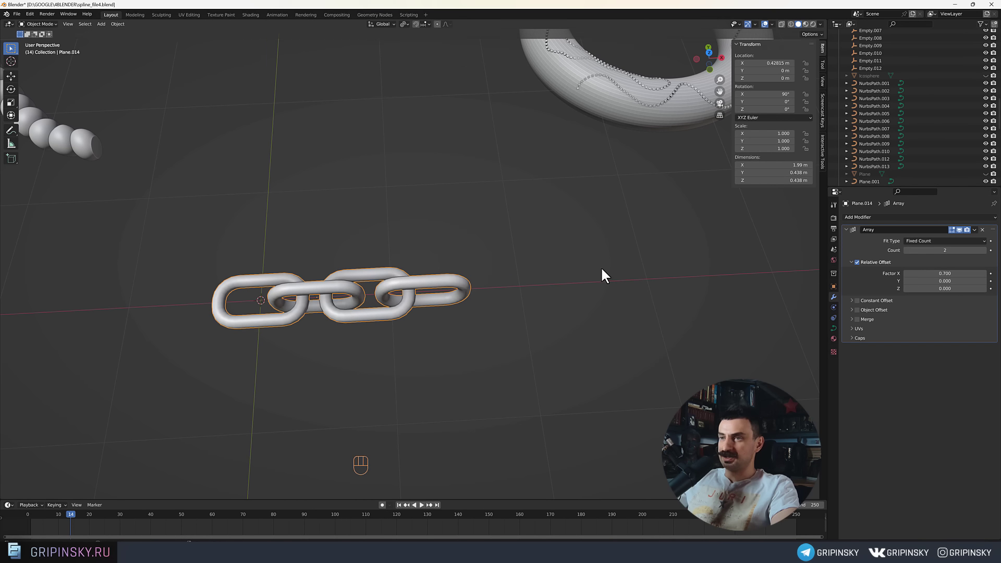
left_click_drag(535, 267, 533, 260)
middle_click(530, 269)
left_click_drag(511, 259, 523, 254)
Set the array Fit Type to Fit Curve with BezierCurve.008 and add a Curve modifier.
key("shift+a")
left_click_drag(399, 276, 399, 290)
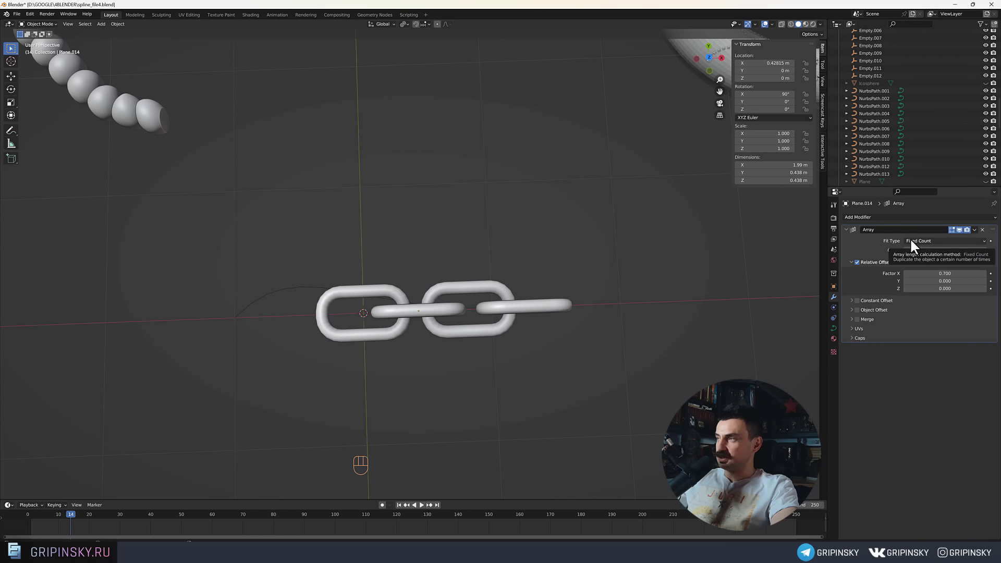
left_click_drag(918, 244, 925, 269)
left_click(986, 253)
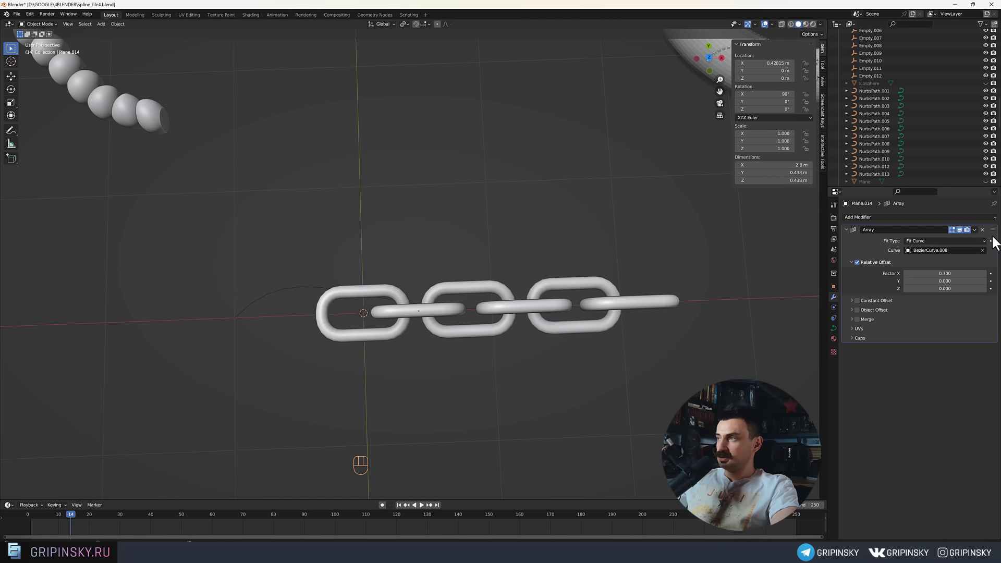
left_click_drag(865, 221, 928, 256)
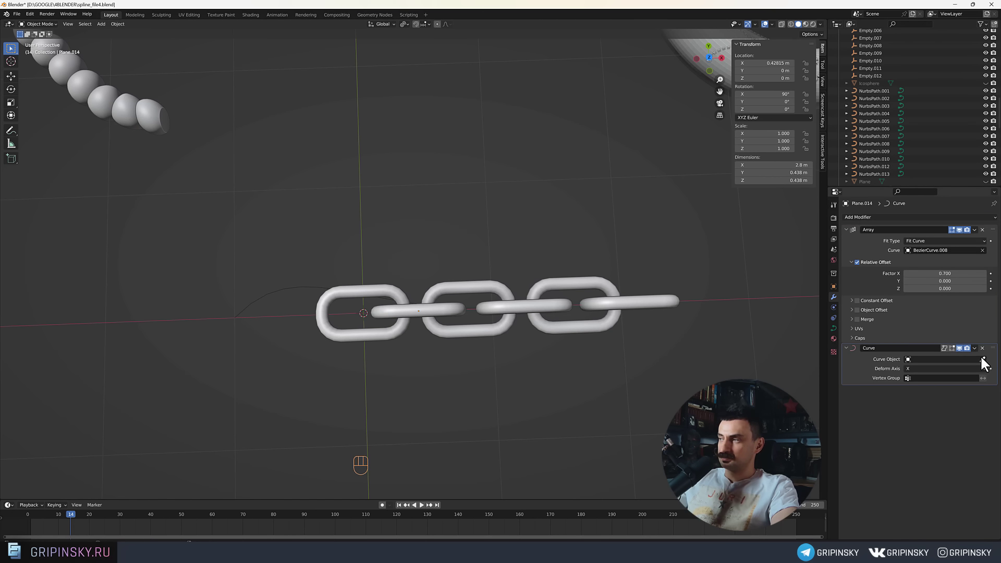
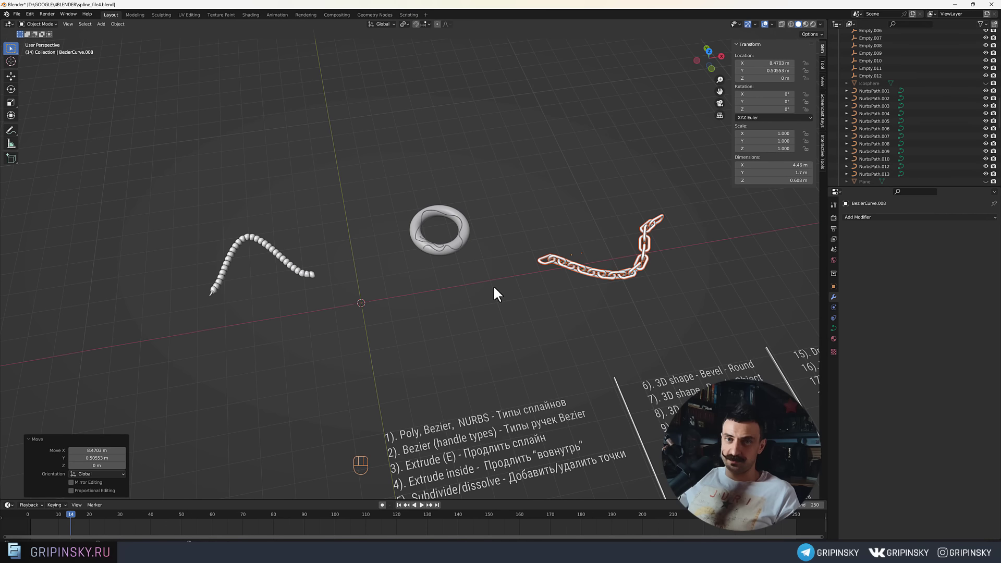
Move the view to an empty area near the torus and bead spine and bring up the Add > Mesh list.
left_click_drag(396, 293, 309, 242)
left_click_drag(346, 259, 399, 260)
middle_click(385, 266)
left_click_drag(318, 249, 324, 195)
left_click_drag(325, 215, 418, 253)
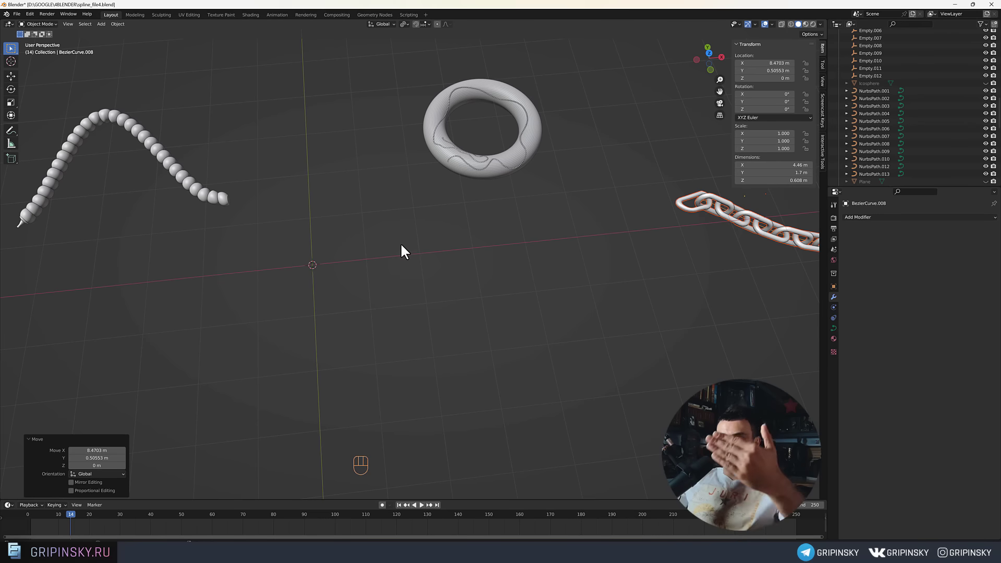
left_click_drag(337, 272, 396, 269)
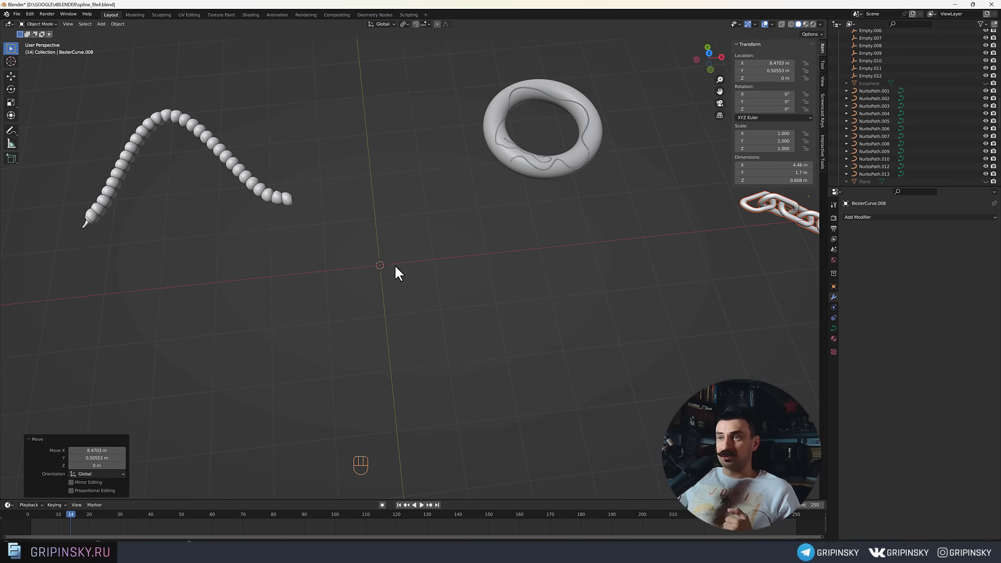
left_click_drag(392, 269, 392, 294)
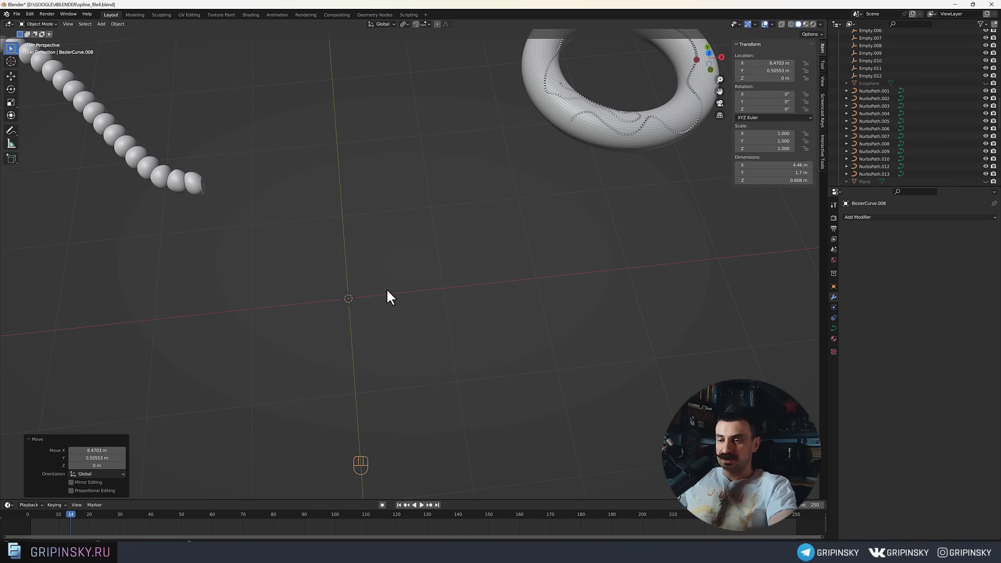
left_click_drag(386, 274, 404, 277)
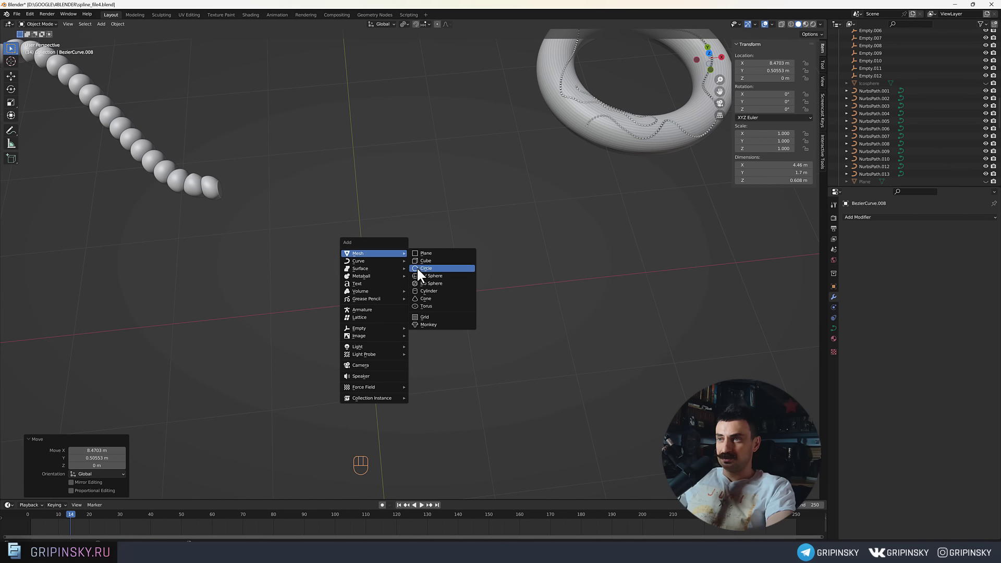
Add mesh circle Circle.002 at the world origin with 12 vertices and radius 0.08 m.
left_click_drag(402, 289, 427, 252)
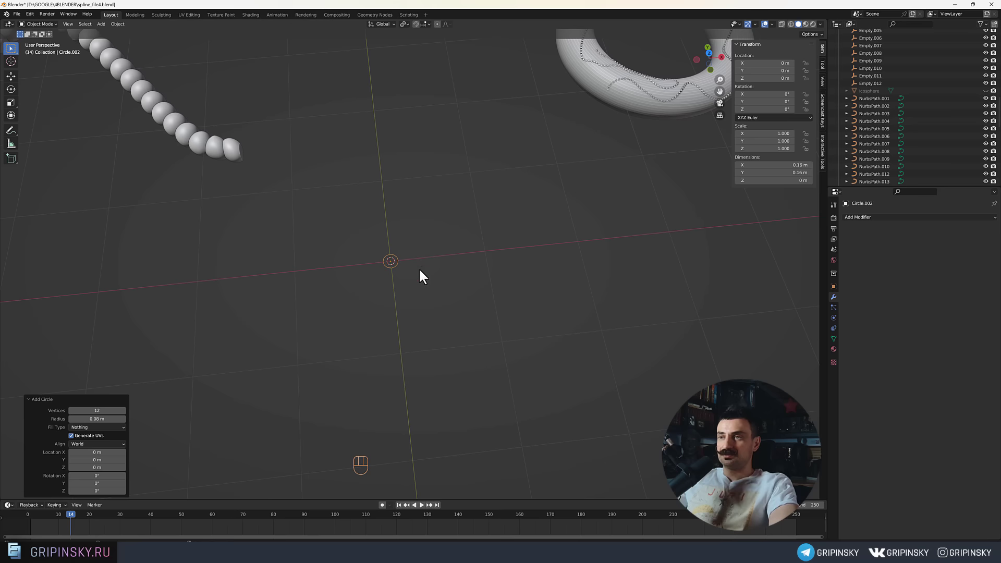
left_click_drag(411, 277, 416, 213)
left_click_drag(369, 247, 383, 269)
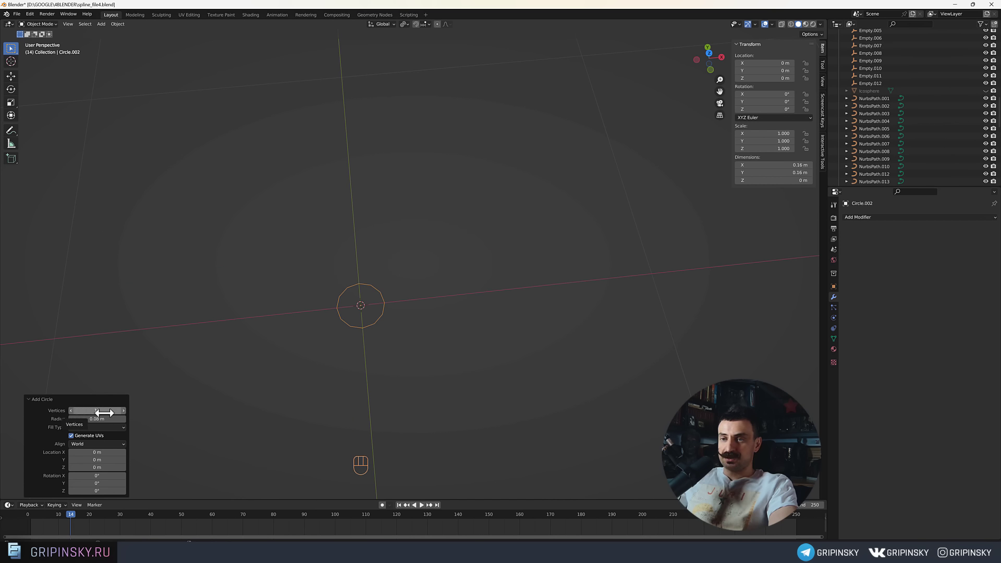
left_click_drag(391, 321, 387, 336)
left_click_drag(376, 318, 377, 263)
left_click_drag(386, 296, 419, 272)
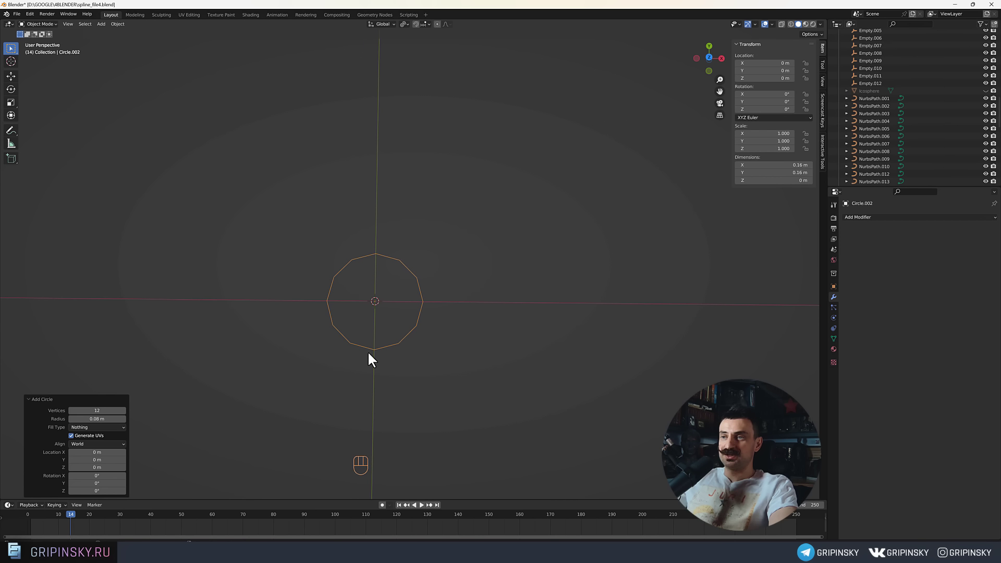
left_click_drag(415, 314, 445, 315)
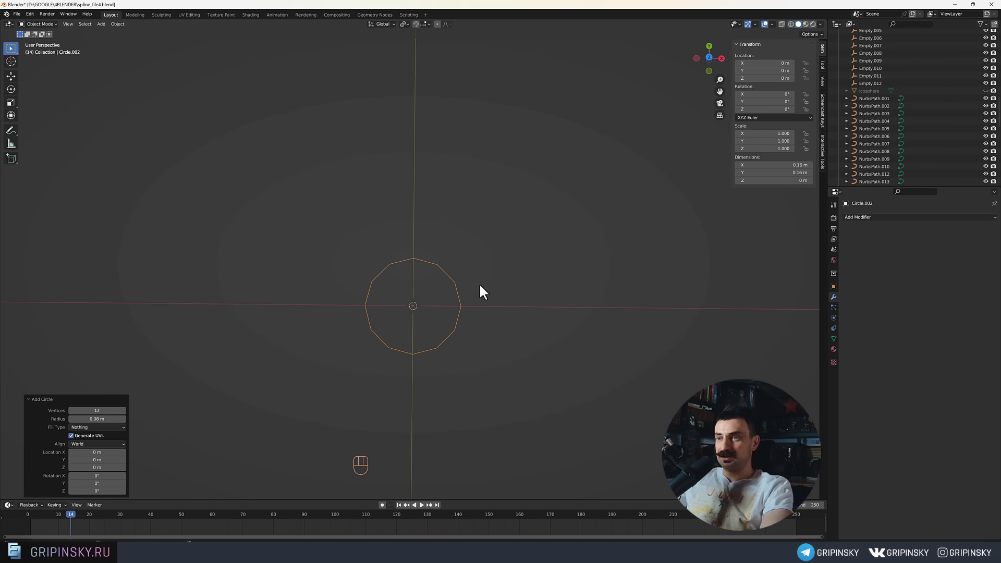
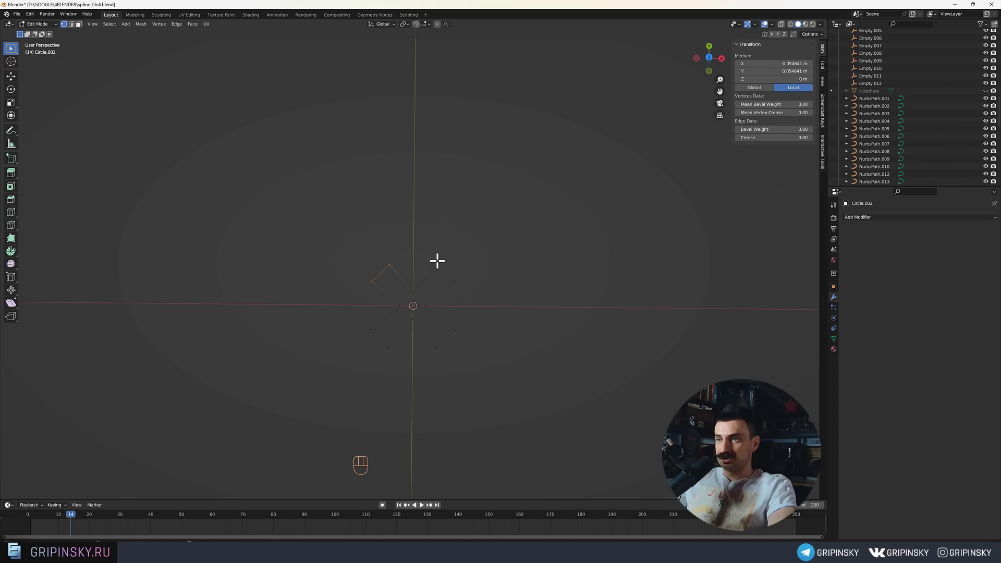
Bevel the circle's vertices (5 segments) into a four-lobed outline and extrude it 0.01 m along Z into a ribbon.
left_click(401, 280)
left_click(387, 279)
left_click(447, 275)
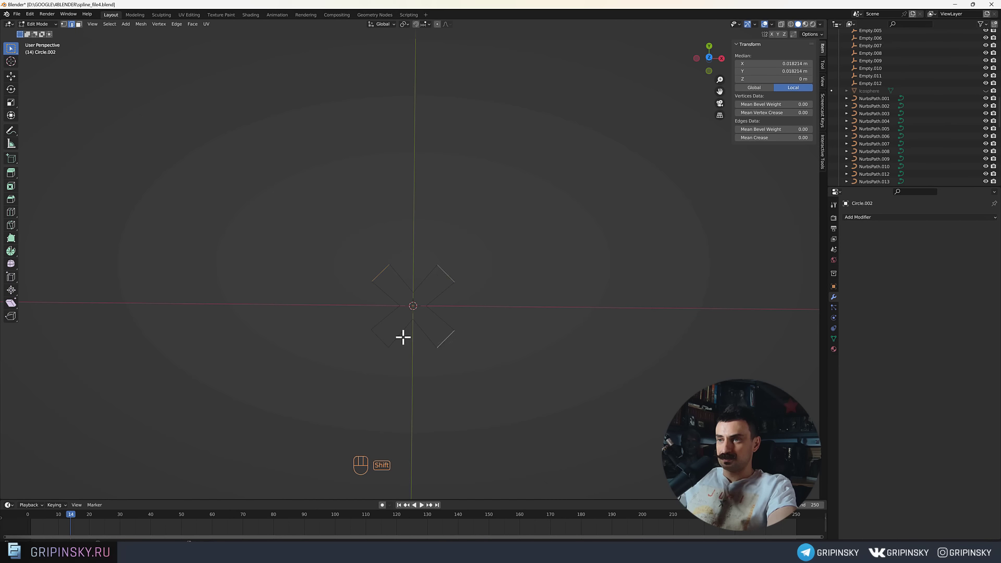
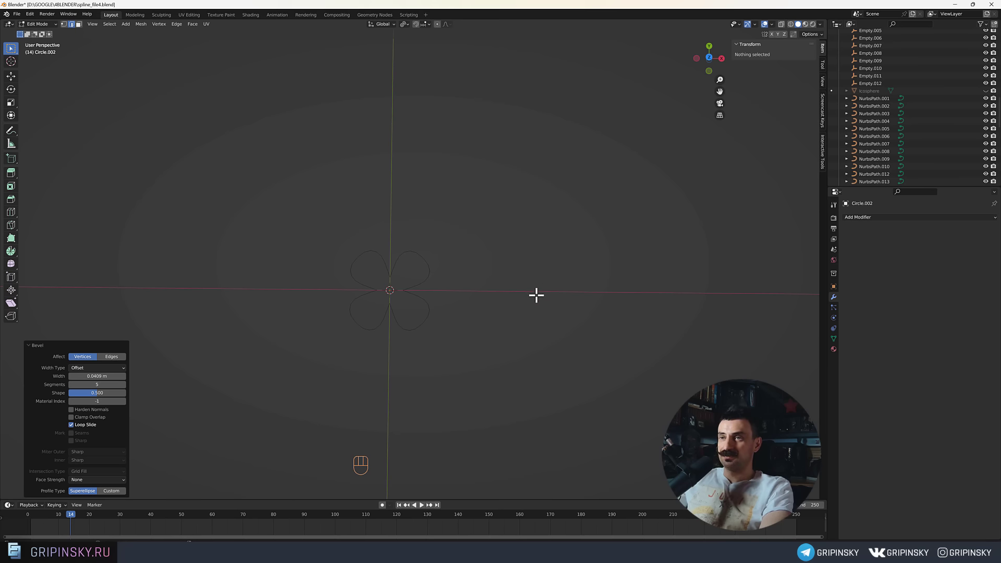
left_click_drag(448, 238, 460, 239)
left_click_drag(442, 287, 447, 279)
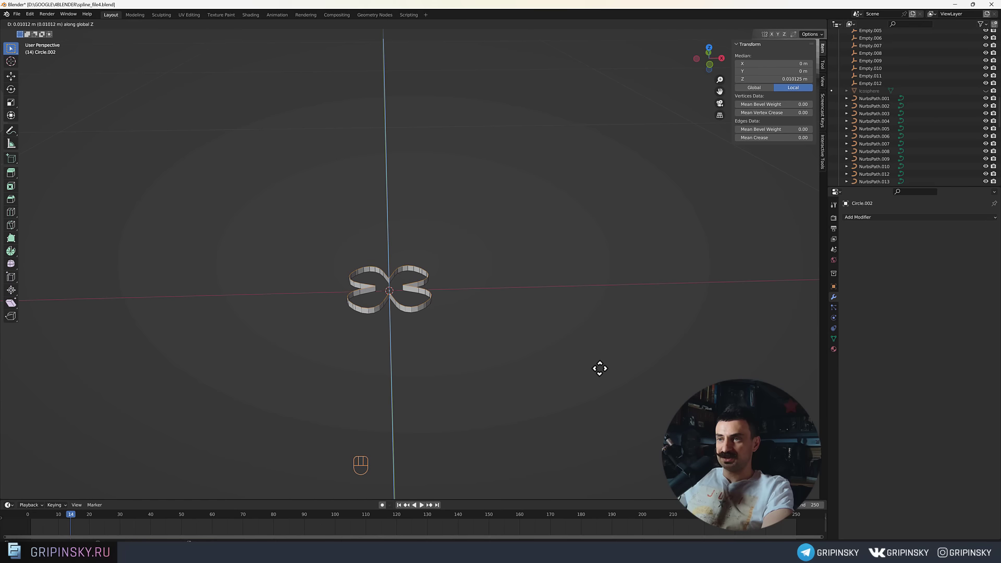
key("alt+Tab")
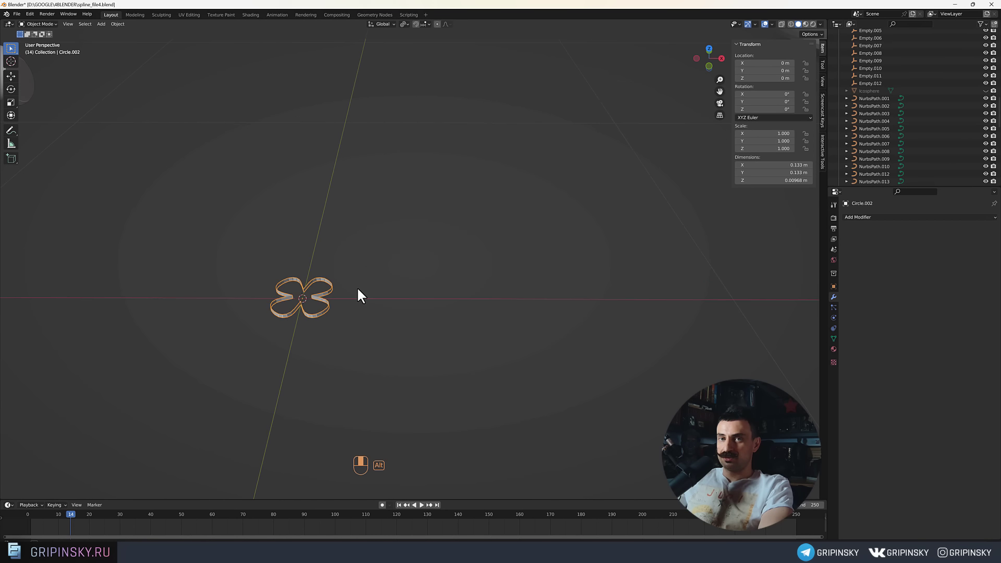
Add an Array modifier to Circle.002 stacking copies with Z offset 1.
left_click_drag(365, 293, 413, 312)
middle_click(413, 308)
left_click(839, 340)
left_click_drag(878, 223, 843, 241)
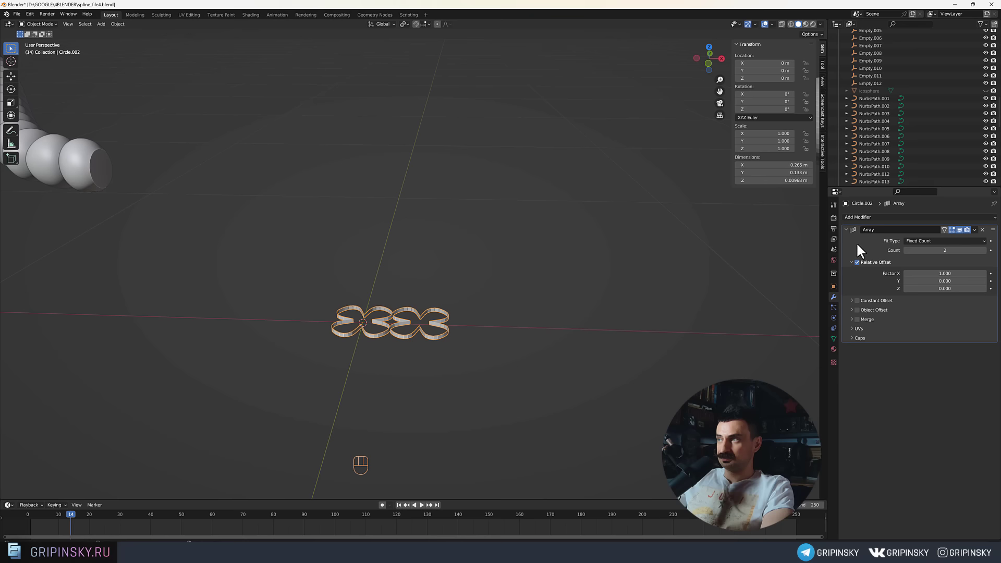
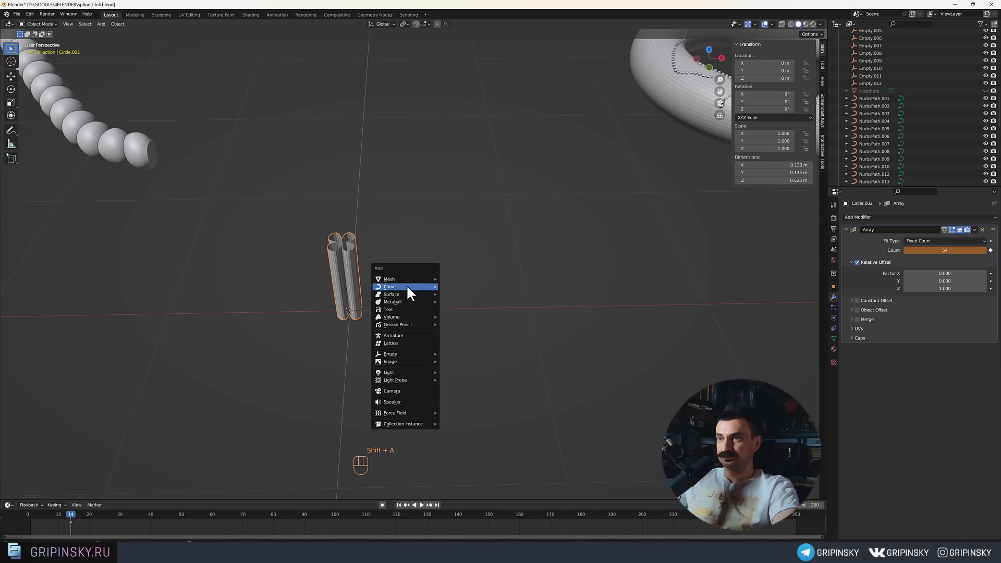
Add BezierCurve.009, fit the array to its length and add a Curve modifier targeting it.
left_click_drag(486, 312, 469, 314)
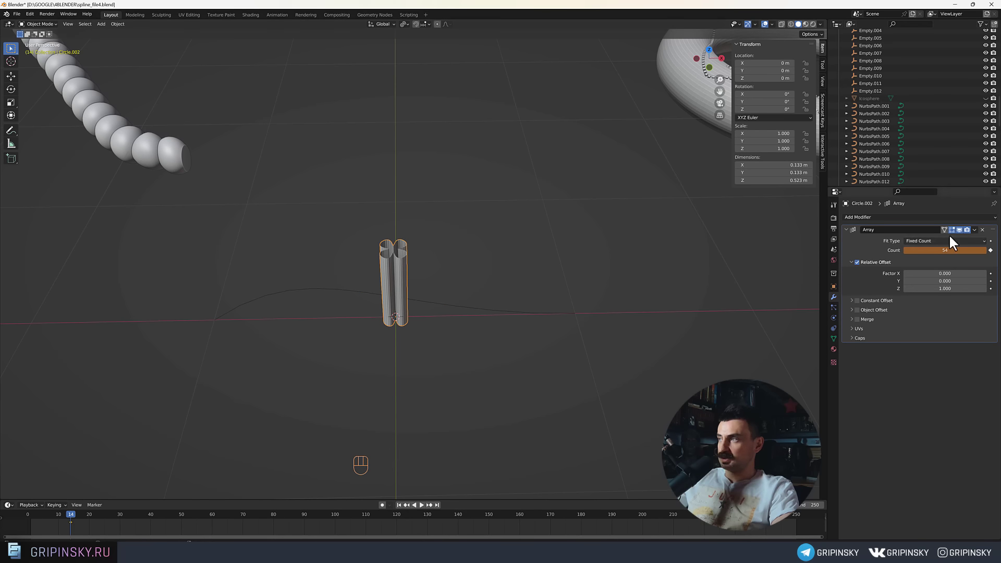
left_click_drag(926, 246, 919, 272)
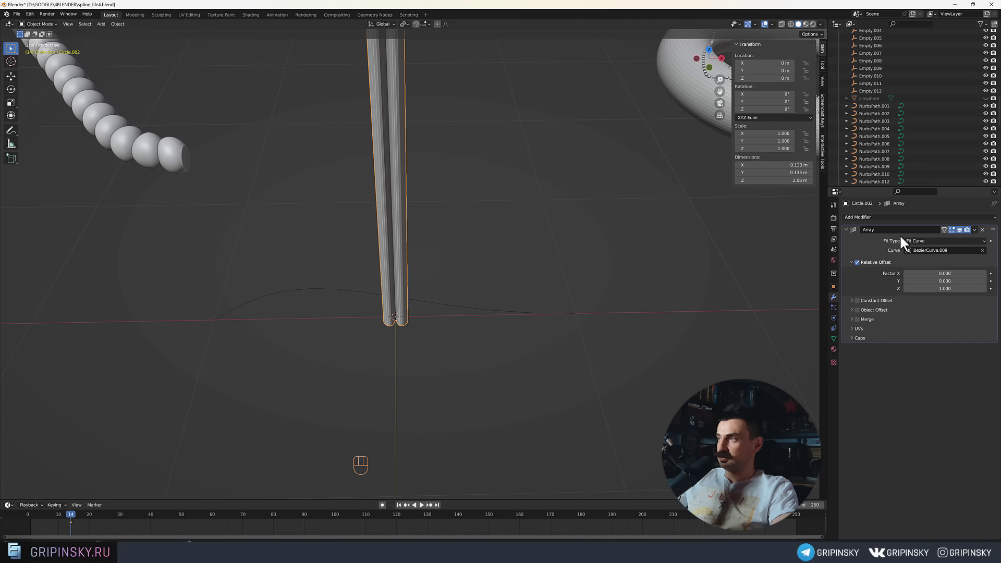
left_click_drag(895, 223, 902, 258)
left_click(988, 363)
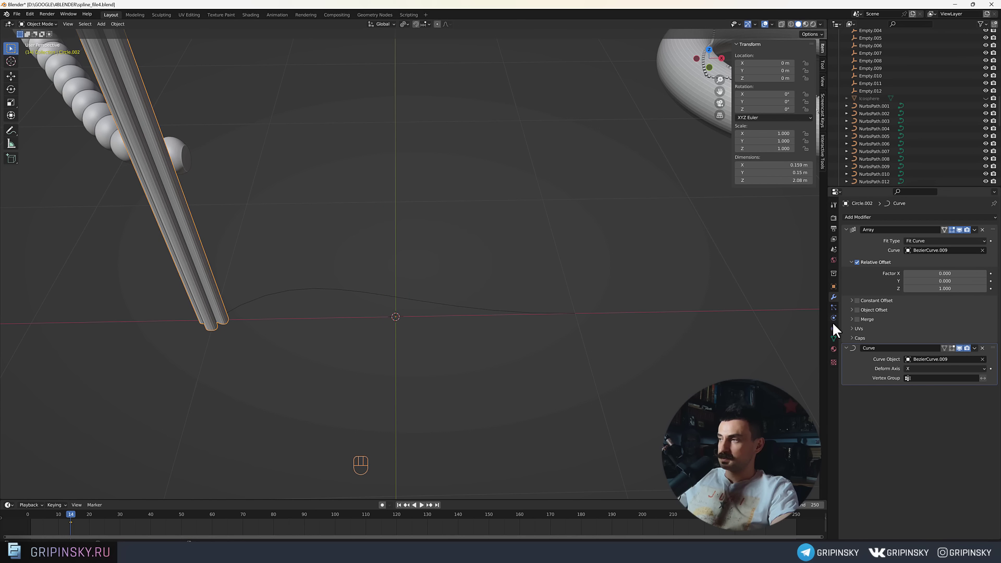
Set the Curve modifier's Deform Axis to Z, enable Merge in the array, and select BezierCurve.009.
left_click_drag(953, 374, 916, 398)
left_click_drag(548, 316, 473, 271)
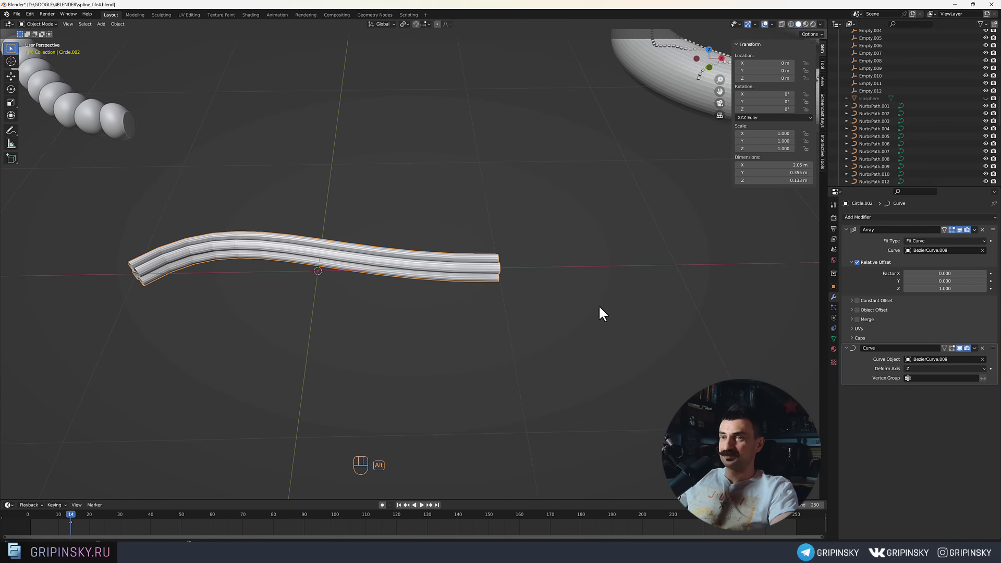
middle_click(584, 312)
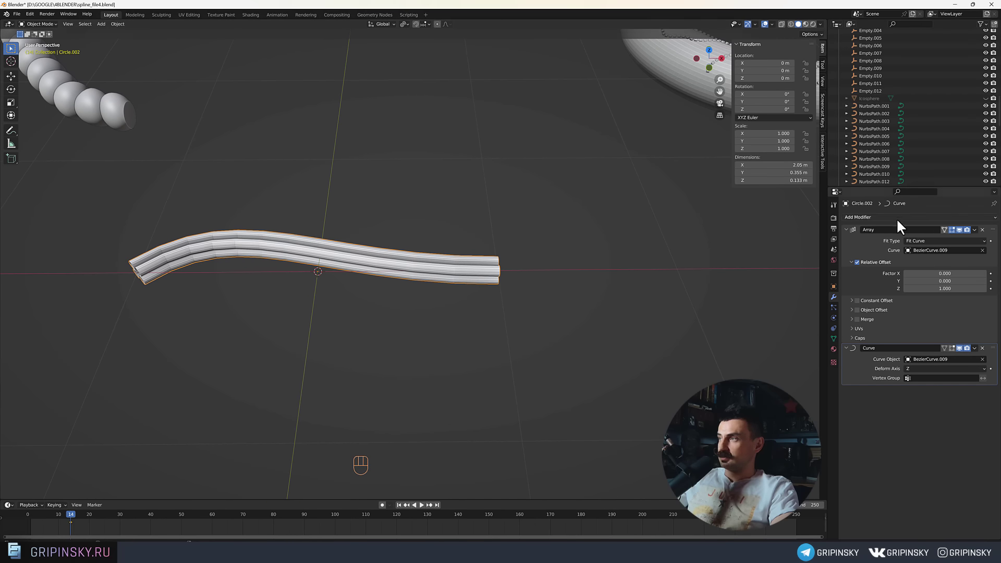
left_click(861, 324)
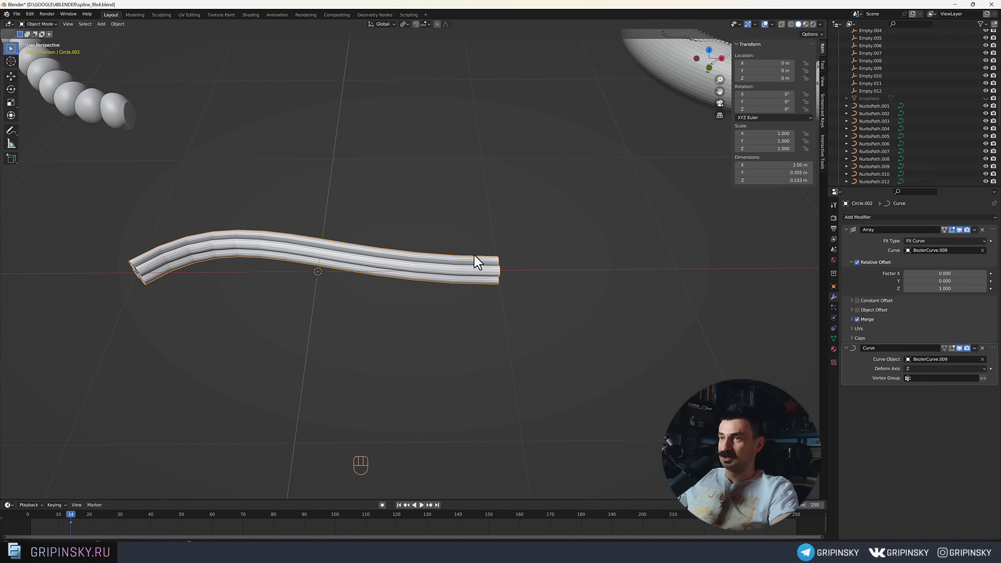
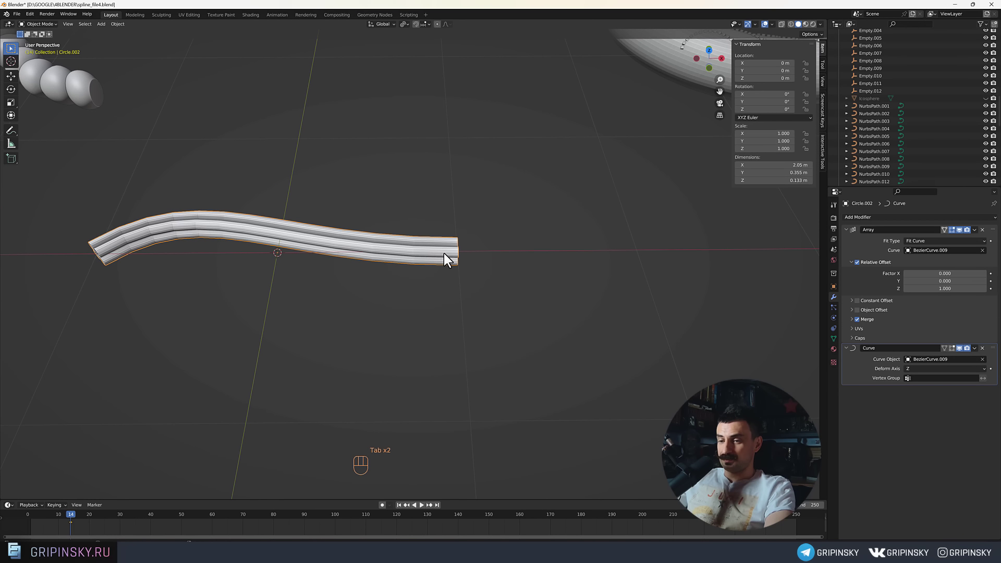
middle_click(487, 263)
left_click_drag(475, 260, 480, 269)
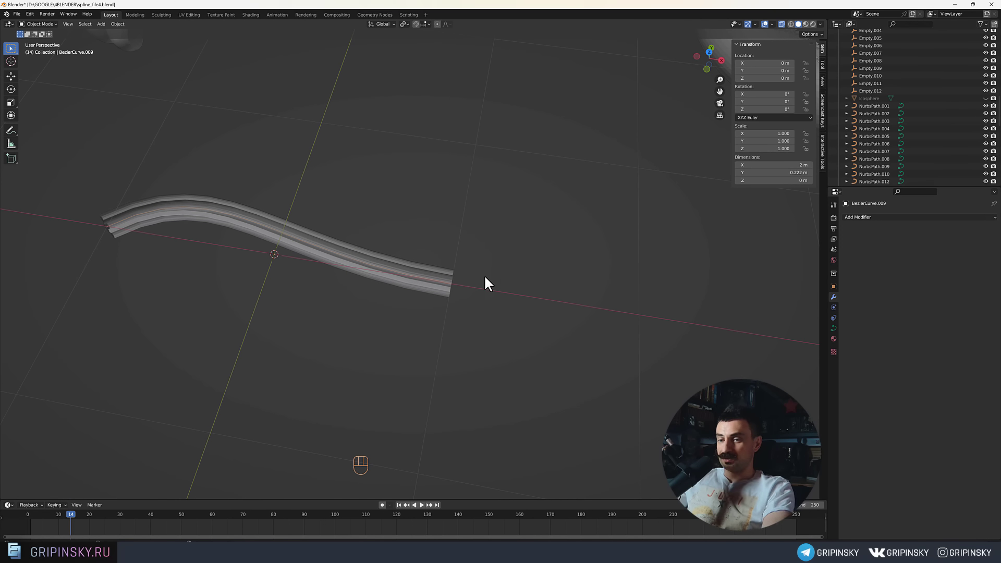
Tilt the curve's end point to about 1714° to twist the strand into a rope and select both end points.
left_click_drag(459, 302, 455, 319)
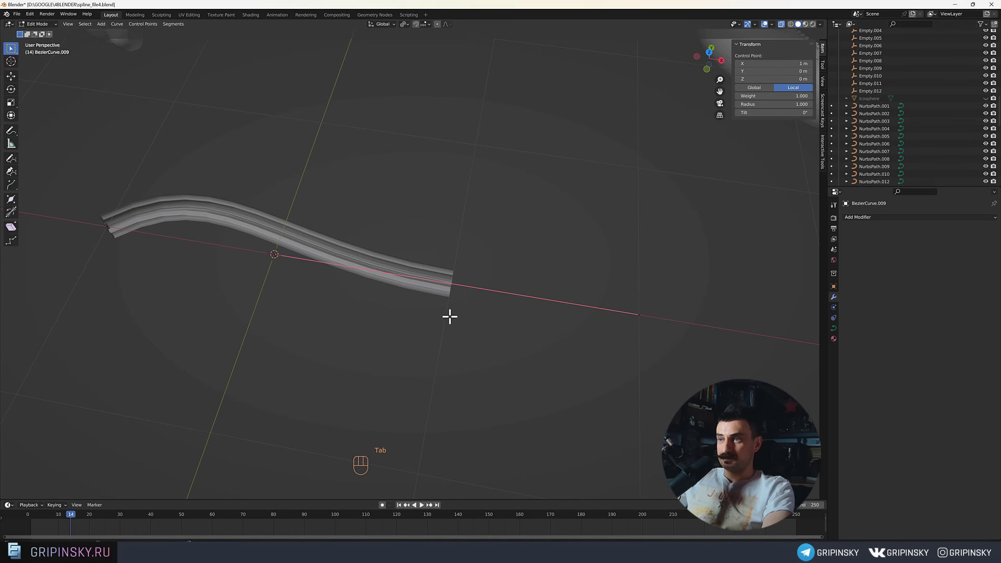
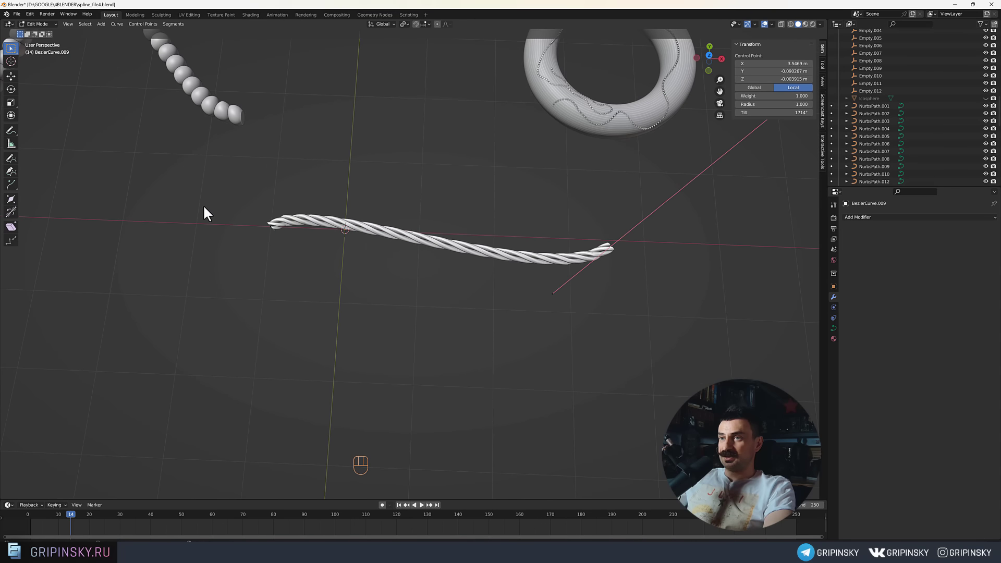
left_click(247, 181)
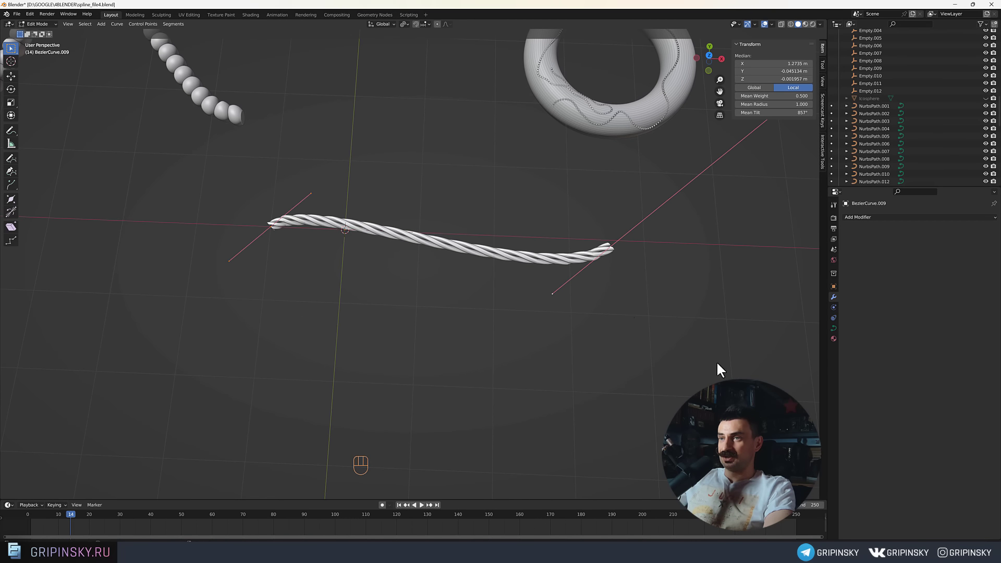